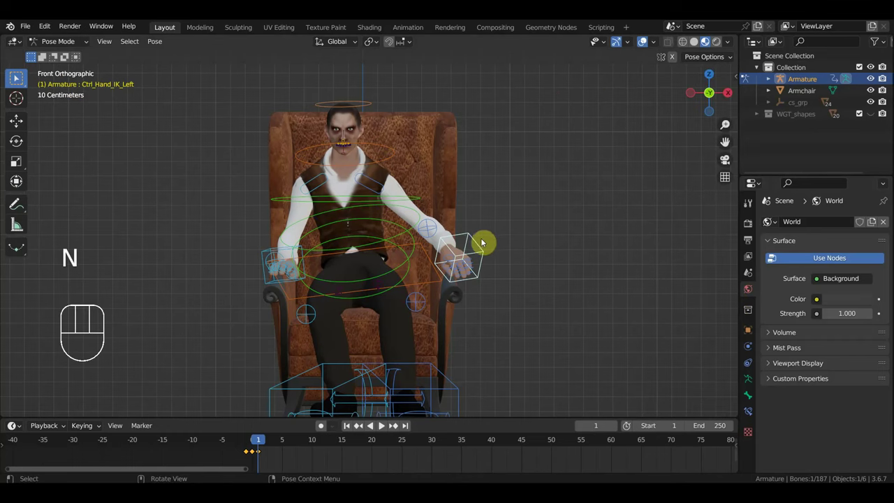
# Shift the left hand control, then move and rotate the hips so the body leans back.
pyautogui.click(481, 245)
pyautogui.press('g')
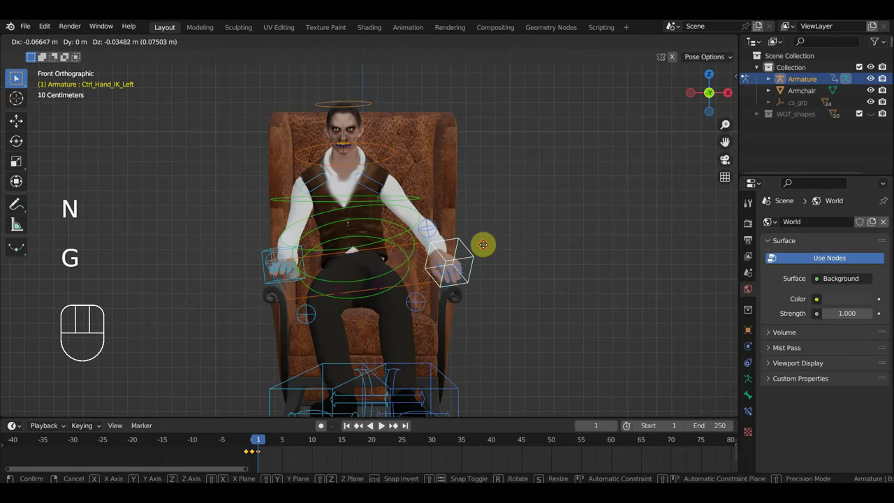
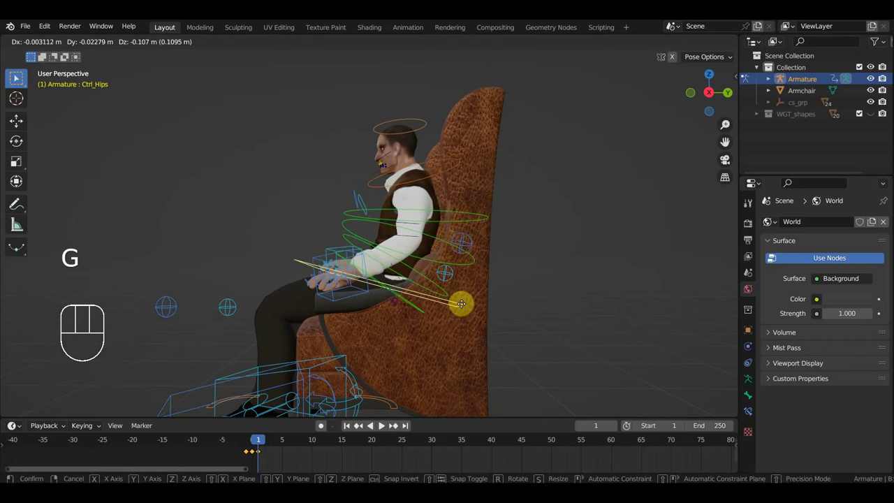
pyautogui.press('g')
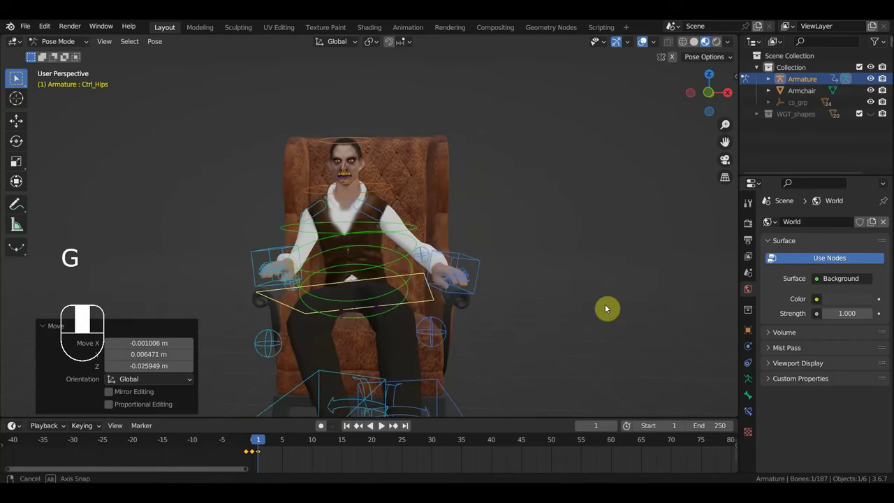
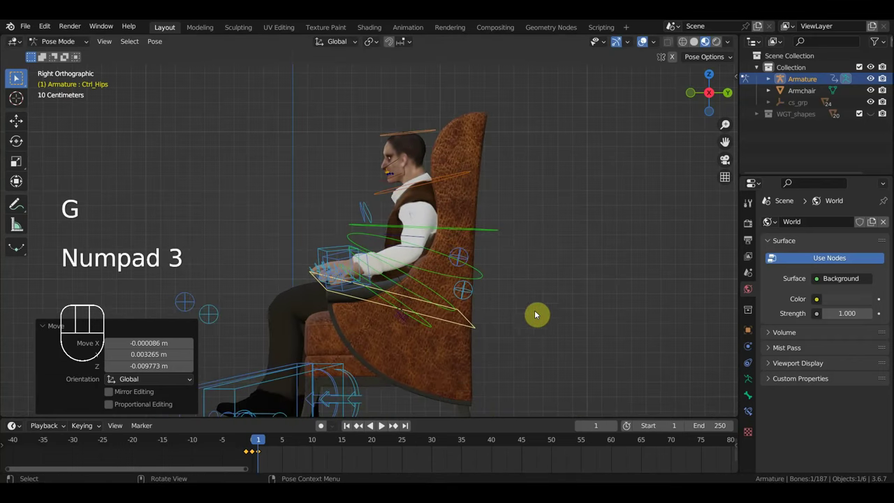
pyautogui.press('r')
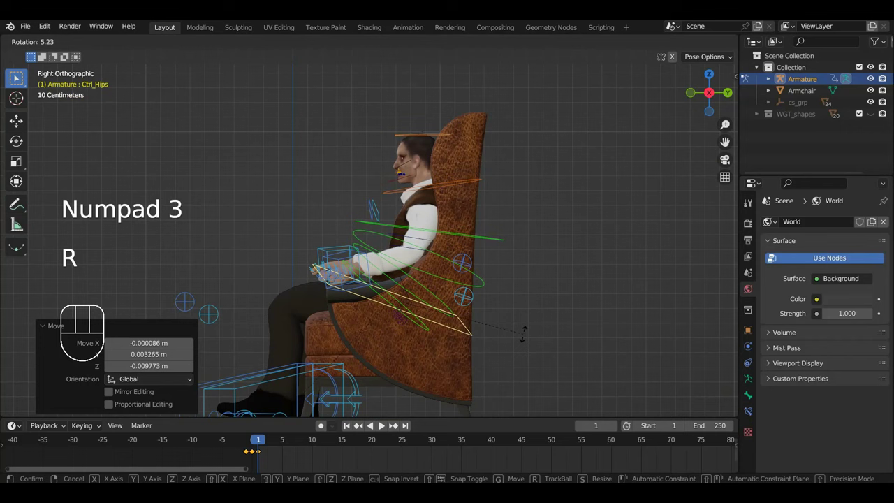
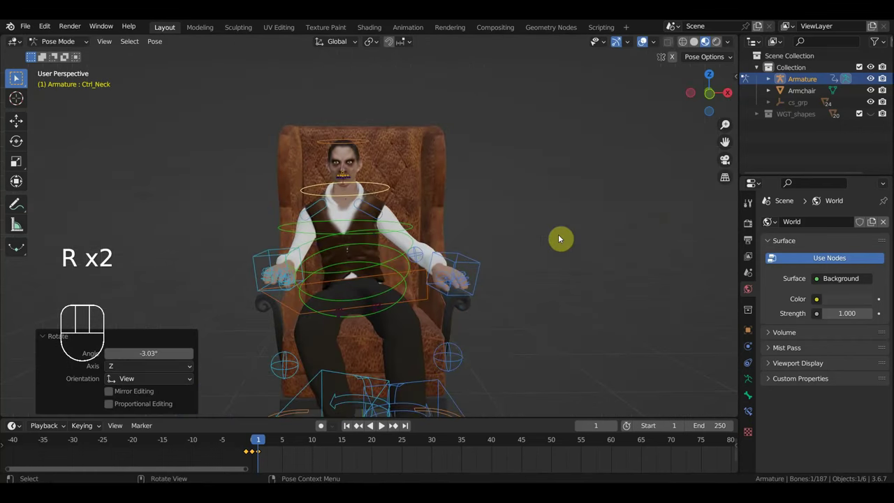
# Turn the neck control slightly and check the pose from above.
pyautogui.press('r')
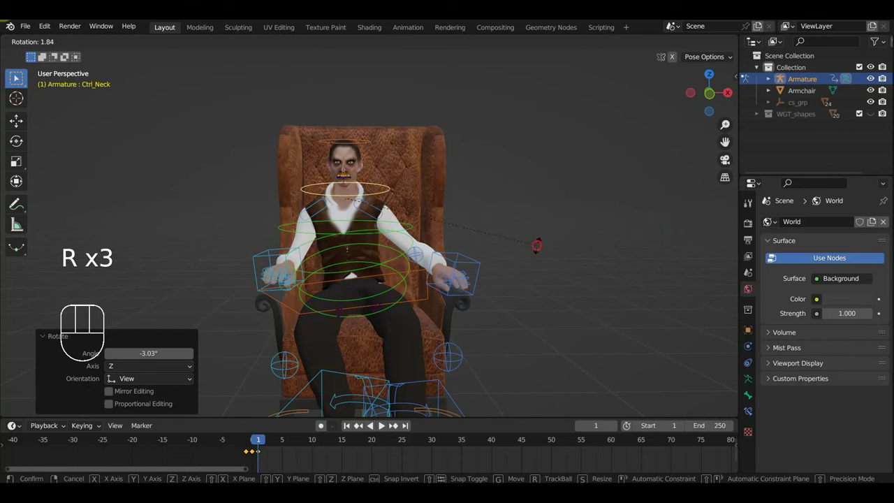
pyautogui.moveTo(439, 260); pyautogui.dragTo(479, 253)
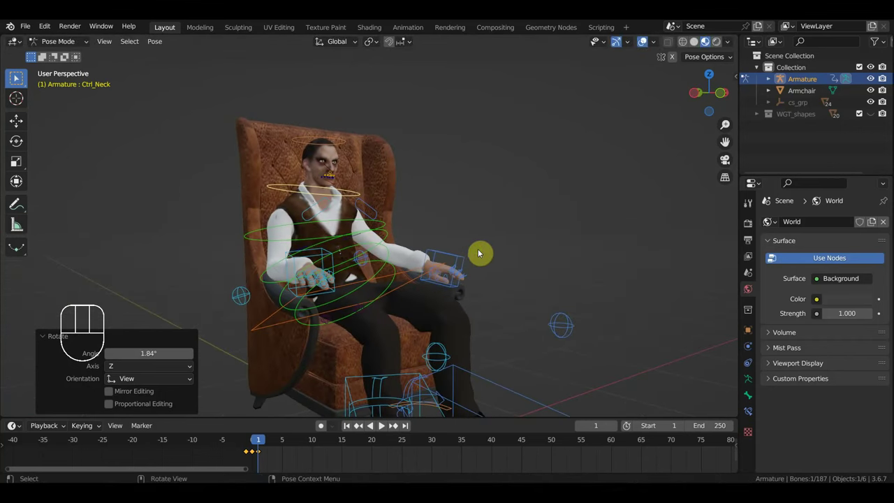
pyautogui.moveTo(459, 218); pyautogui.dragTo(440, 226)
pyautogui.middleClick(471, 226)
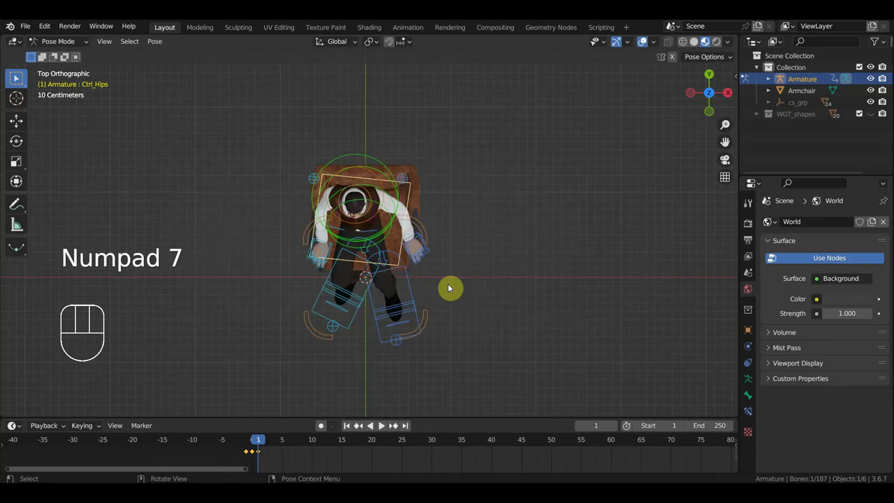
# Fine-tune the pose and rotate the head control slightly.
pyautogui.press('r')
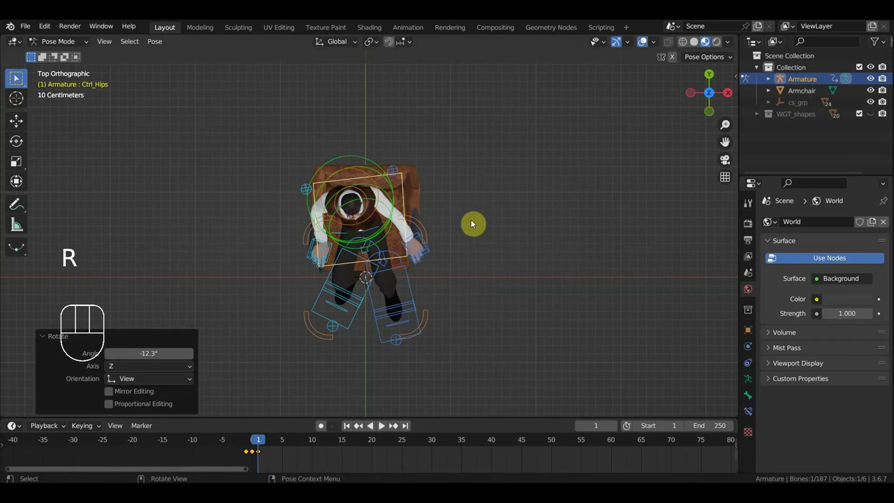
pyautogui.press('g')
pyautogui.moveTo(489, 279); pyautogui.dragTo(486, 150)
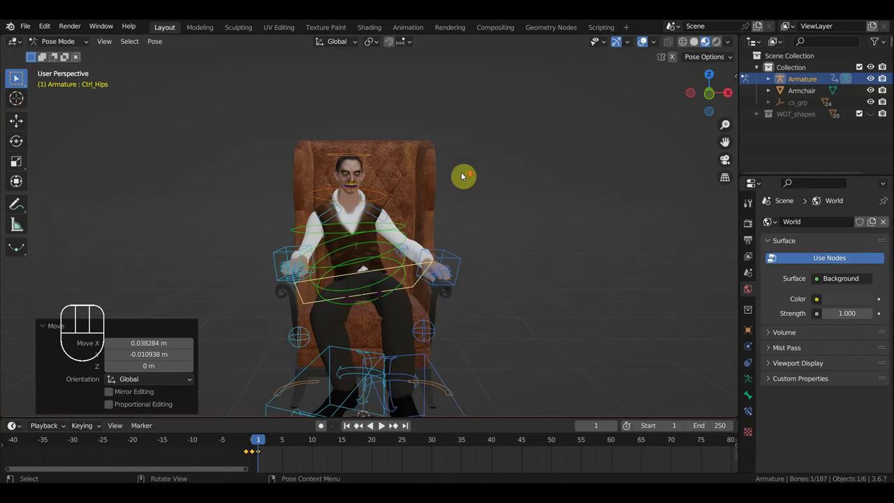
pyautogui.moveTo(465, 174); pyautogui.dragTo(444, 177)
pyautogui.scroll(-3)
pyautogui.click(384, 155)
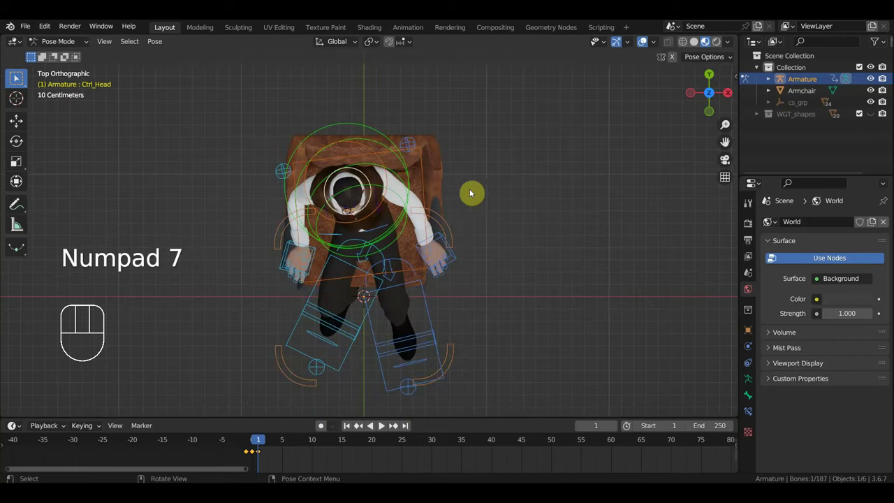
pyautogui.press('r')
# Rotate the right shoulder control inward by about 11 degrees.
pyautogui.moveTo(504, 224); pyautogui.dragTo(499, 111)
pyautogui.click(331, 213)
pyautogui.press('r')
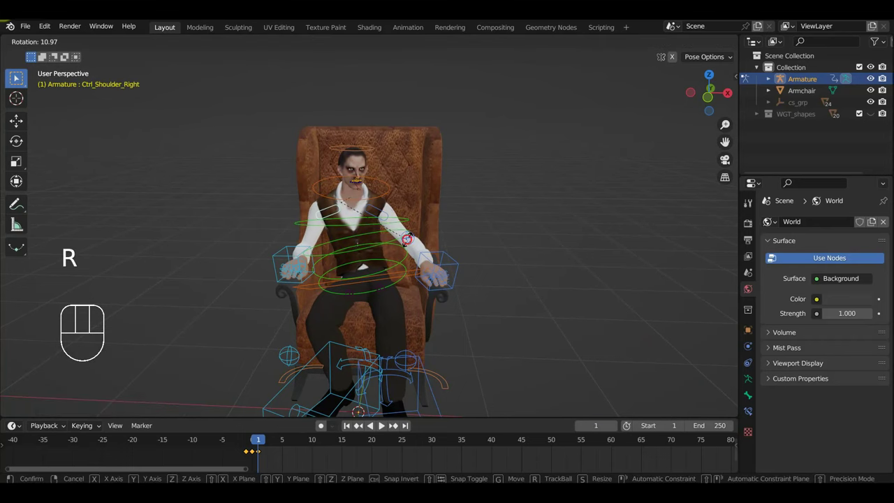
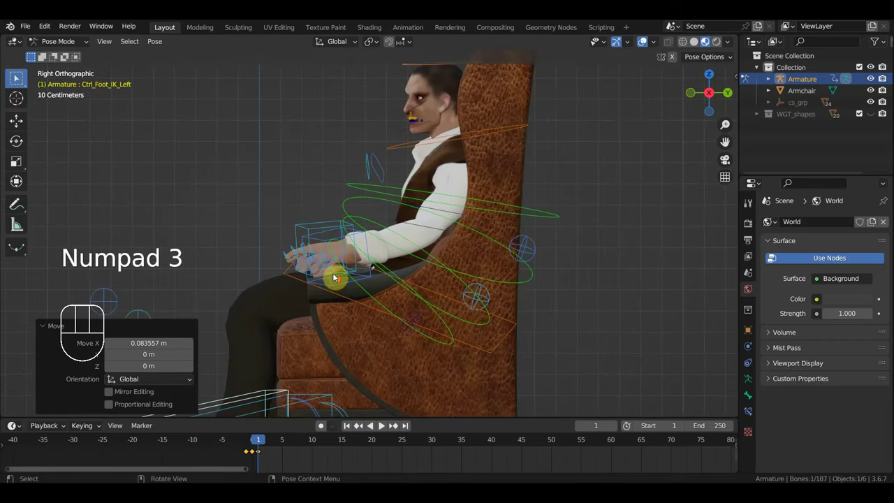
# Rotate the left hand control and lower it toward the lap.
pyautogui.click(336, 228)
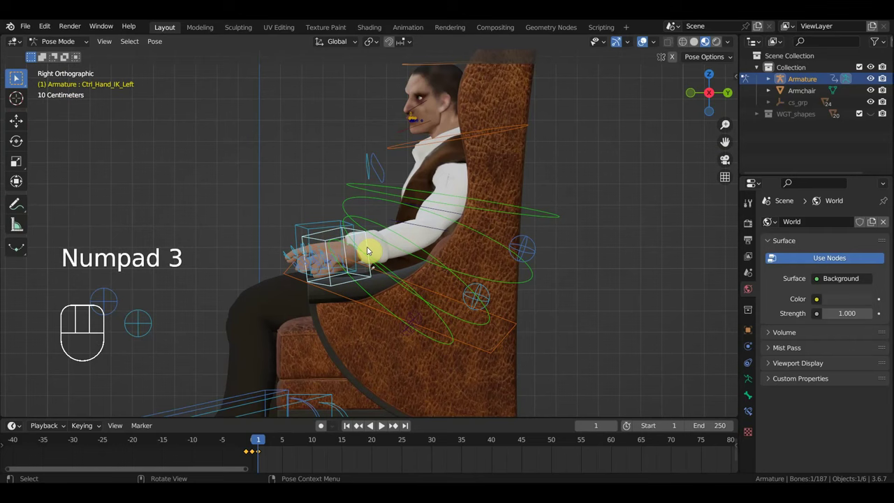
pyautogui.press('r')
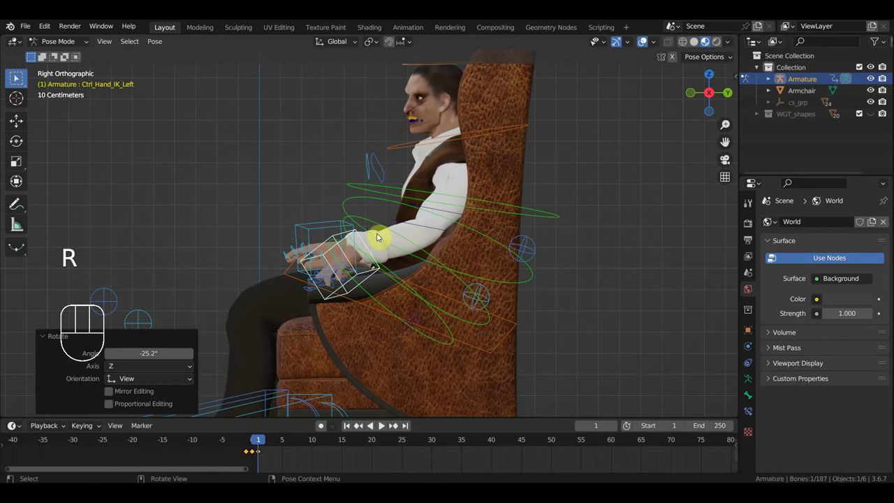
pyautogui.press('g')
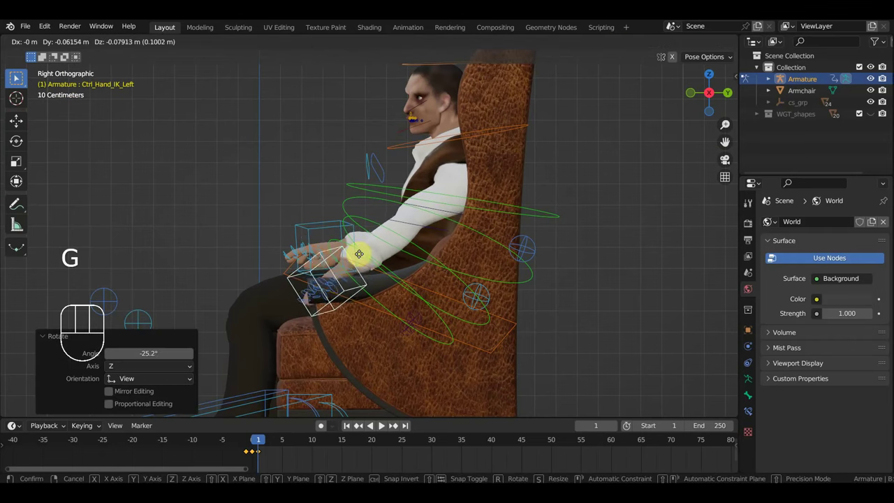
pyautogui.moveTo(500, 173); pyautogui.dragTo(533, 223)
# Further rotate and move controls to bring the left hand forward.
pyautogui.click(395, 194)
pyautogui.moveTo(457, 204); pyautogui.dragTo(410, 277)
pyautogui.press('r')
pyautogui.moveTo(557, 256); pyautogui.dragTo(470, 151)
pyautogui.click(484, 262)
pyautogui.moveTo(489, 286); pyautogui.dragTo(399, 284)
pyautogui.press('g')
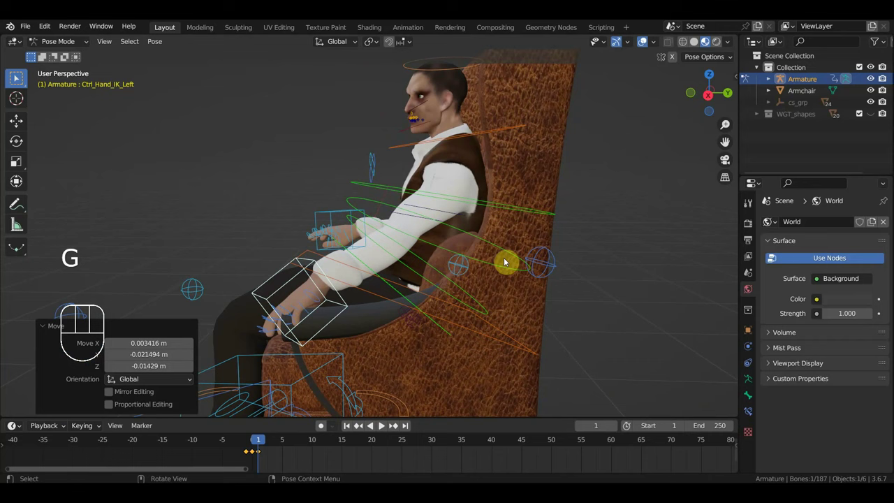
# Move the left elbow pole target so the left arm bends outward.
pyautogui.click(549, 259)
pyautogui.moveTo(523, 272); pyautogui.dragTo(441, 257)
pyautogui.press('g')
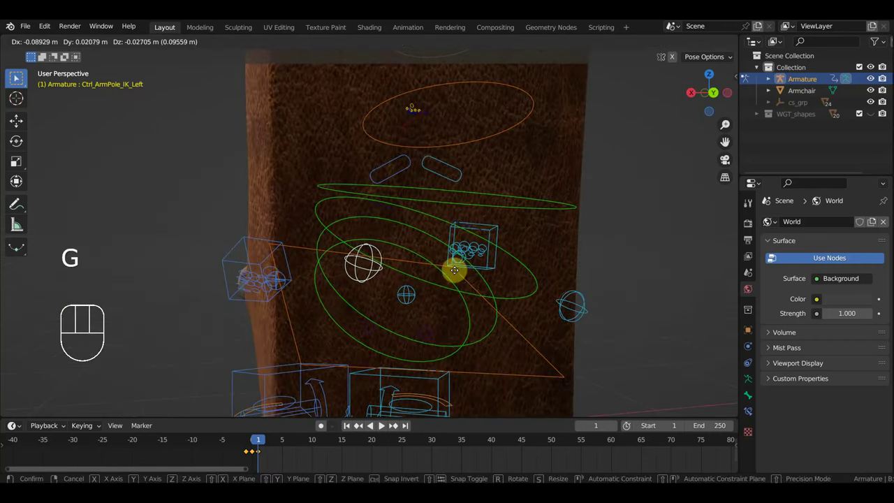
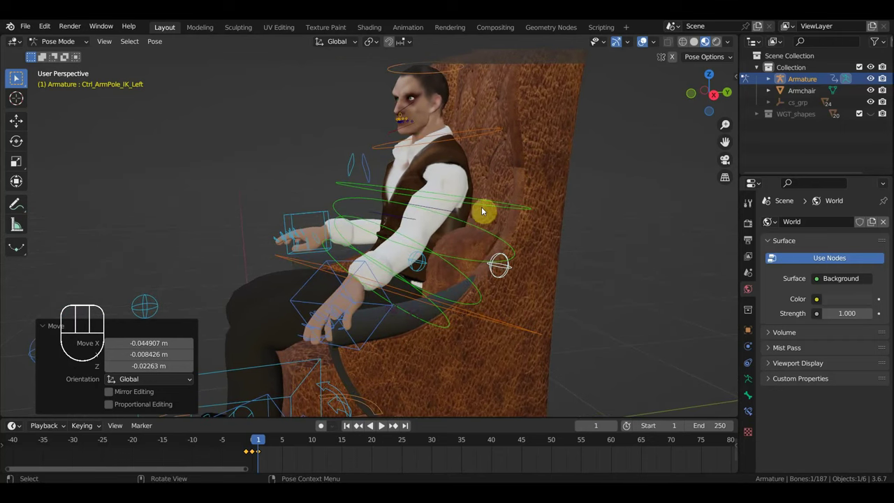
pyautogui.scroll(3)
pyautogui.moveTo(536, 205); pyautogui.dragTo(589, 199)
pyautogui.scroll(-3)
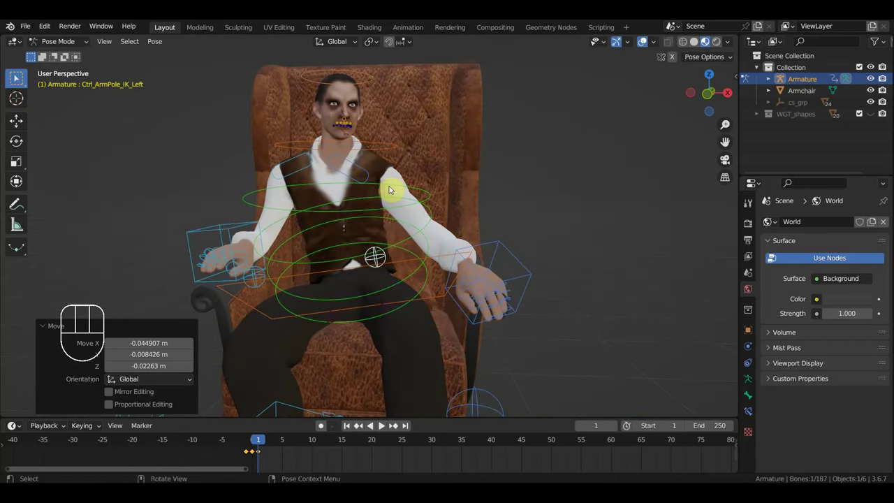
# Nudge the left shoulder control slightly, checking the arm from front and side views.
pyautogui.click(368, 169)
pyautogui.press('g')
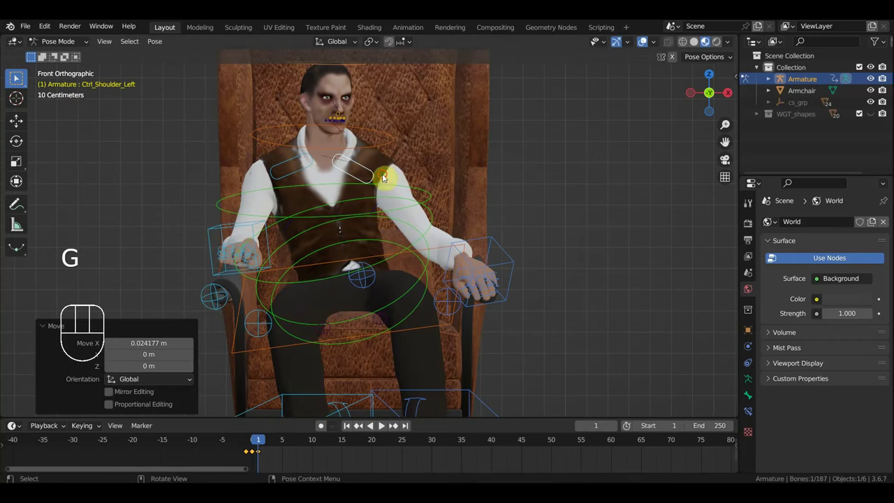
pyautogui.scroll(3)
pyautogui.middleClick(411, 182)
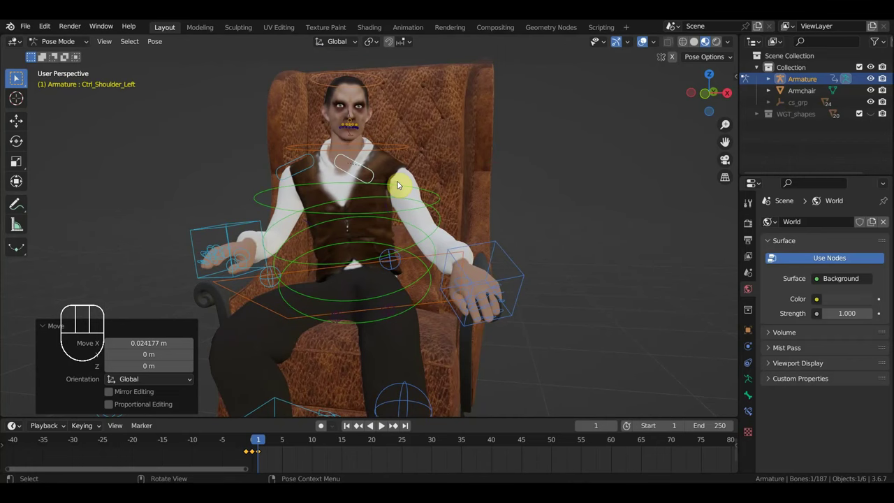
pyautogui.scroll(3)
pyautogui.scroll(-3)
pyautogui.press('g')
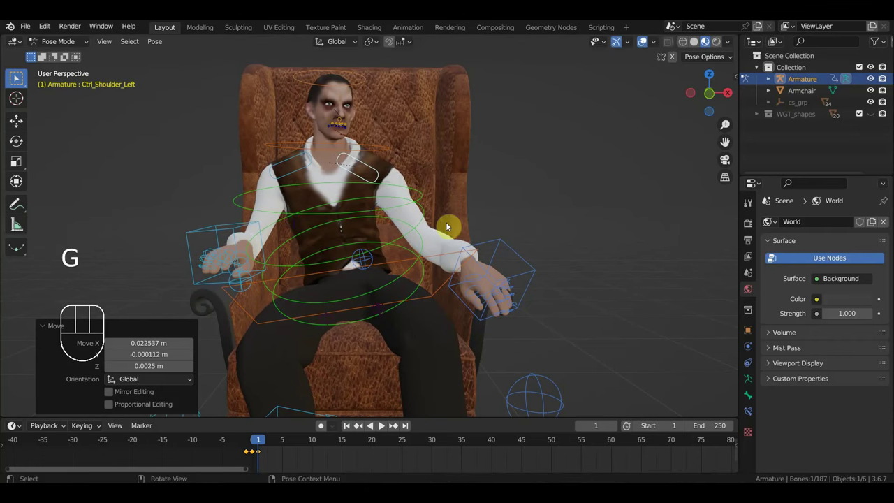
pyautogui.scroll(3)
pyautogui.moveTo(476, 306); pyautogui.dragTo(517, 296)
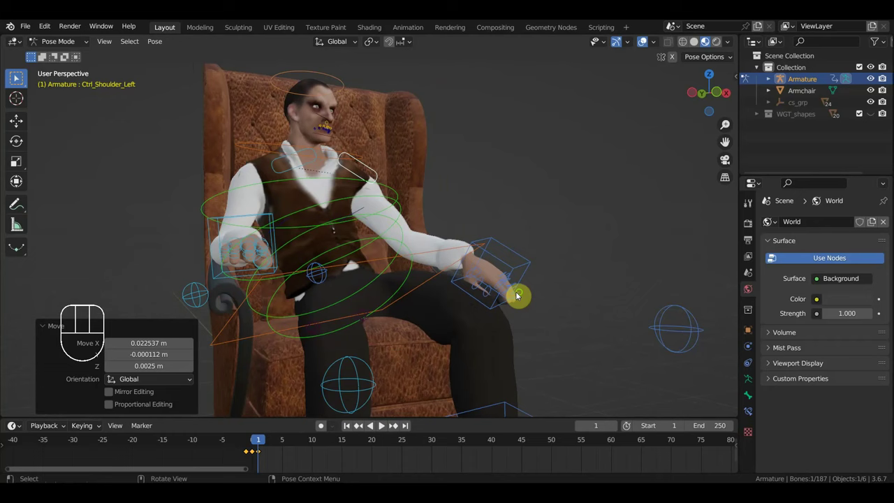
pyautogui.middleClick(483, 306)
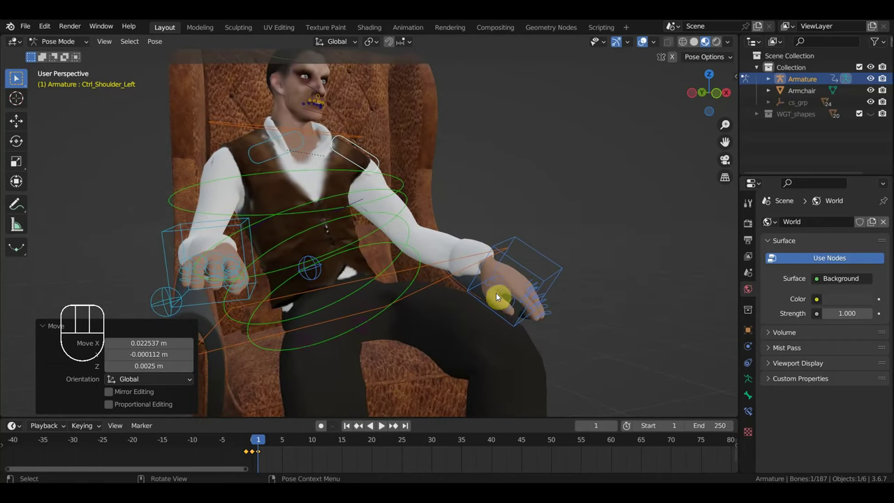
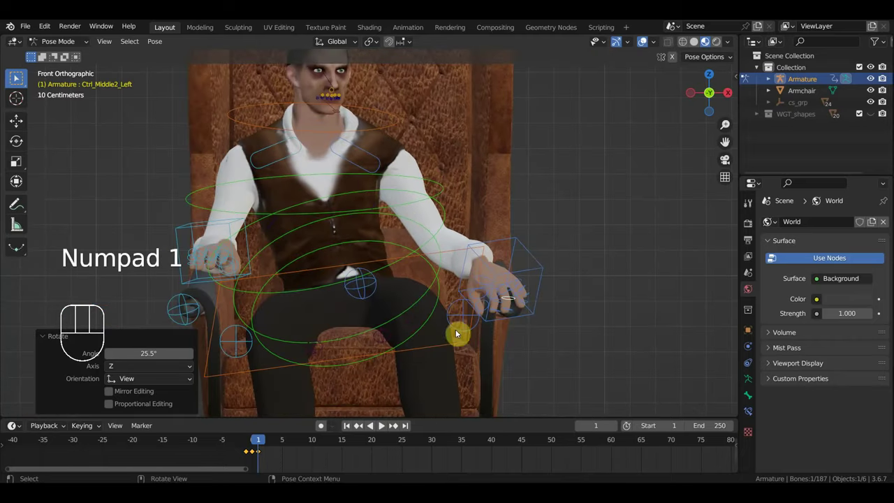
# Move the hips control slightly to adjust the seated position.
pyautogui.click(461, 343)
pyautogui.press('g')
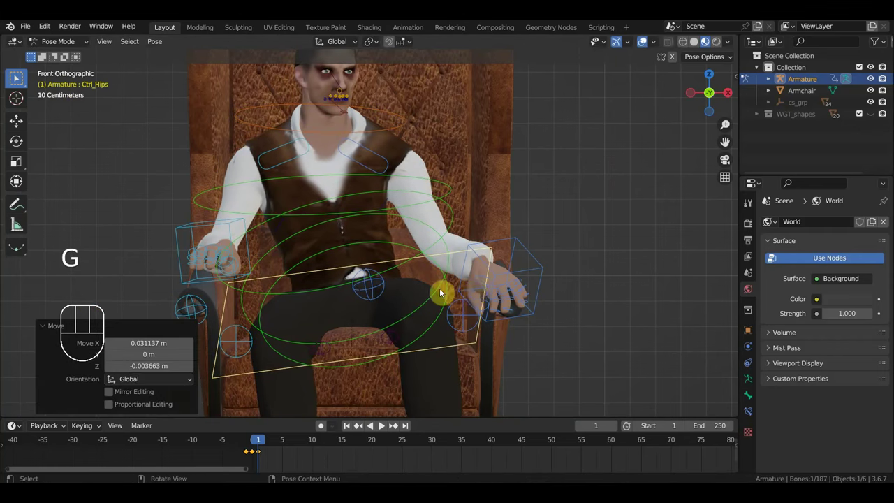
pyautogui.scroll(3)
pyautogui.moveTo(437, 293); pyautogui.dragTo(427, 292)
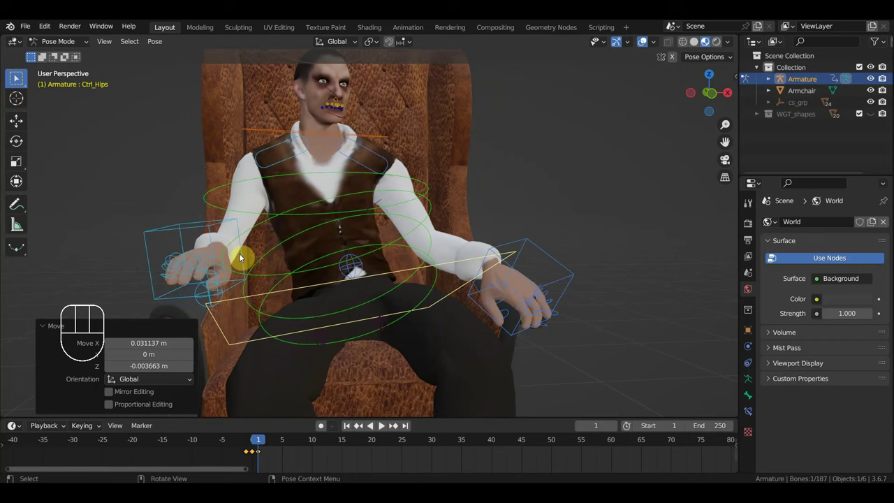
# Move and tilt the right hand control down toward the armrest.
pyautogui.click(188, 227)
pyautogui.press('g')
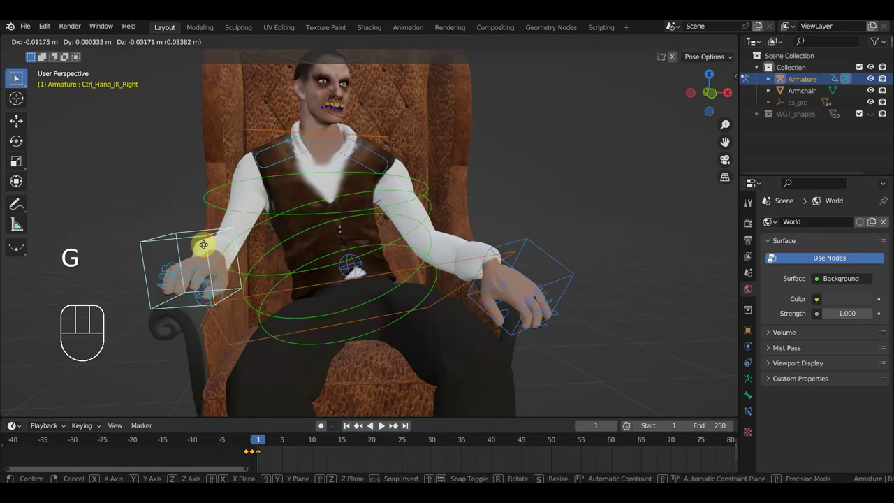
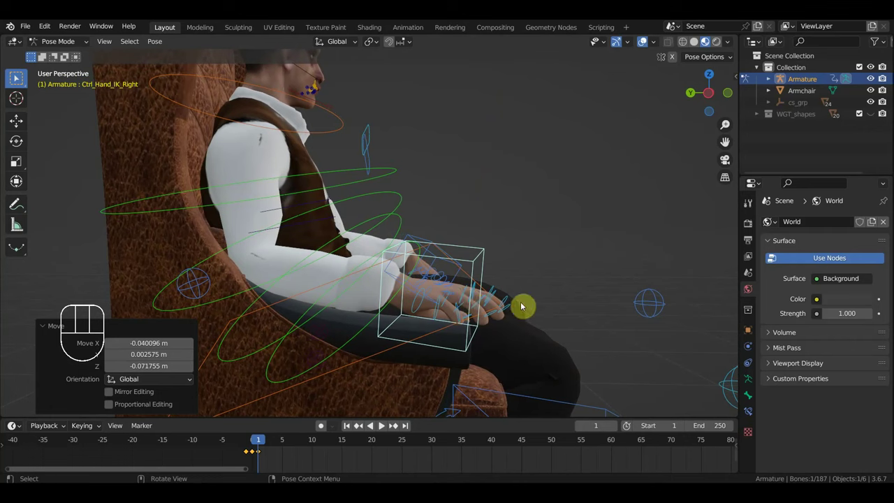
pyautogui.press('r')
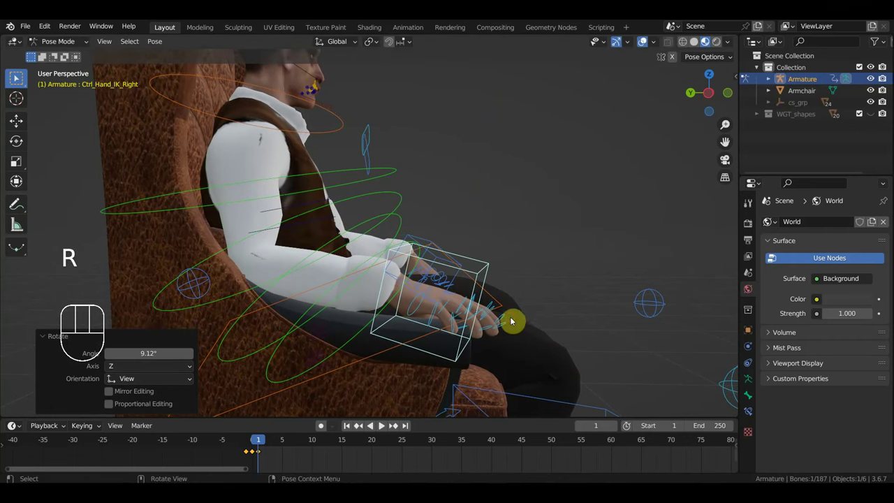
pyautogui.press('g')
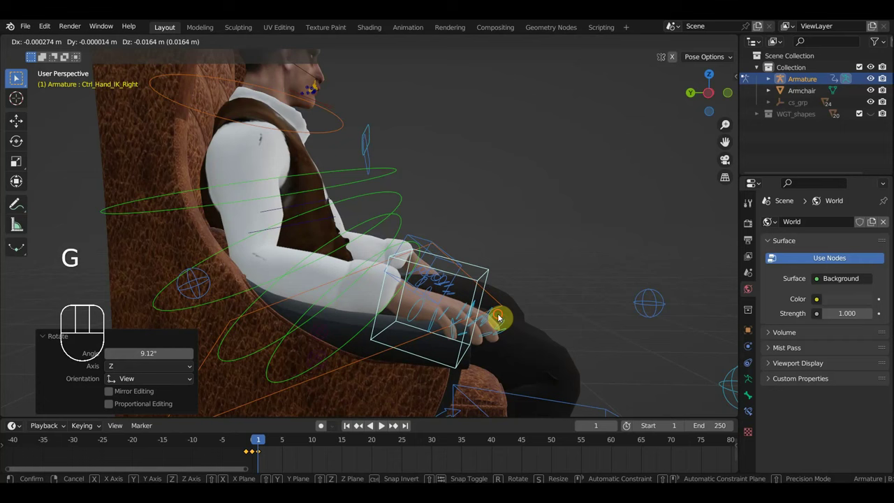
pyautogui.moveTo(463, 327); pyautogui.dragTo(408, 334)
pyautogui.scroll(-3)
pyautogui.scroll(3)
# Rest the right hand on the chair arm and select the Ctrl_Hips_Free control.
pyautogui.middleClick(336, 327)
pyautogui.press('g')
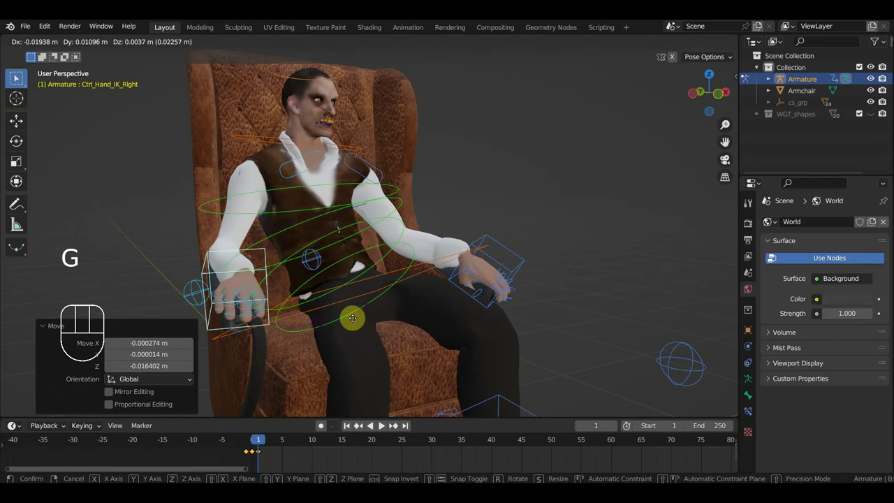
pyautogui.moveTo(352, 324); pyautogui.dragTo(296, 327)
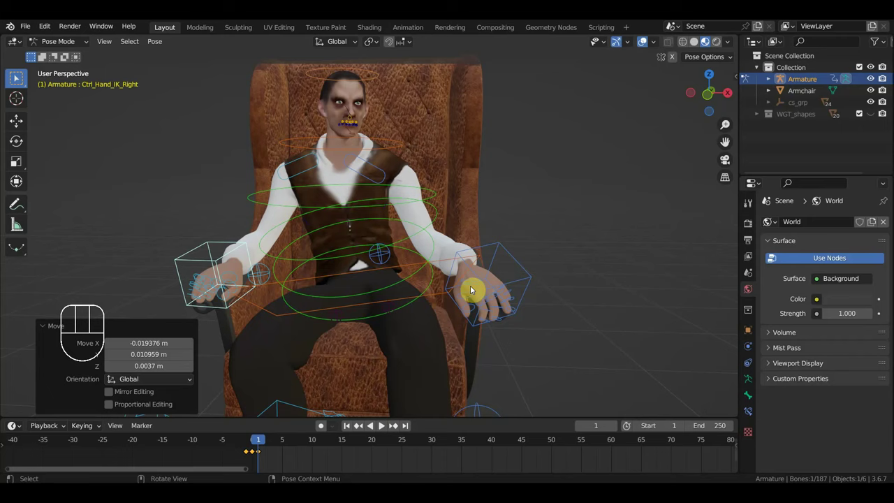
pyautogui.click(440, 279)
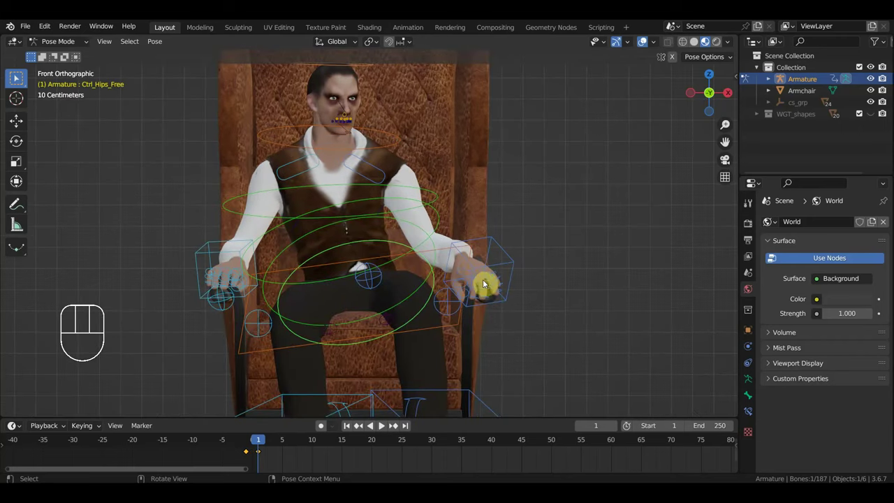
# Rotate Ctrl_Hips_Free to tilt the cowboy's hips.
pyautogui.press('r')
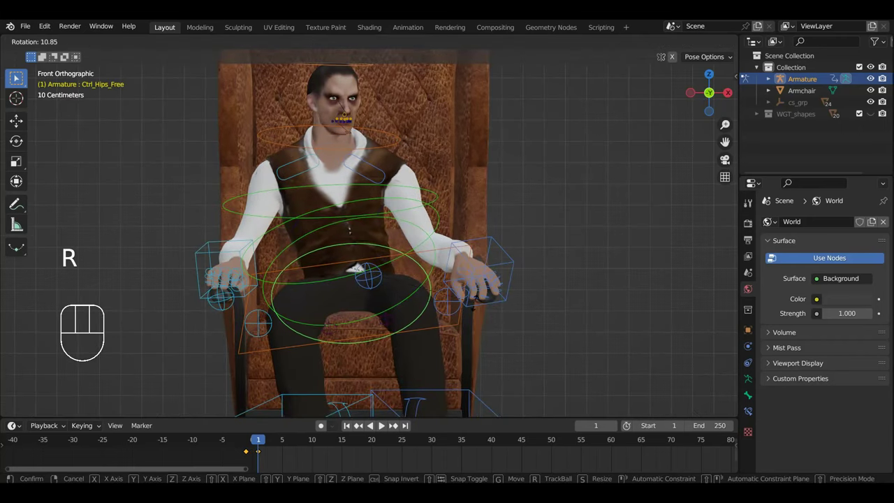
pyautogui.moveTo(415, 266); pyautogui.dragTo(413, 285)
pyautogui.moveTo(473, 177); pyautogui.dragTo(485, 154)
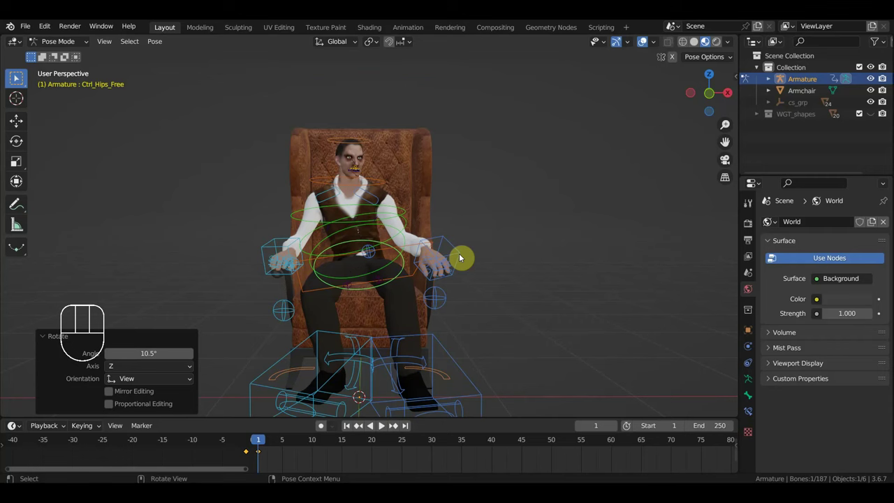
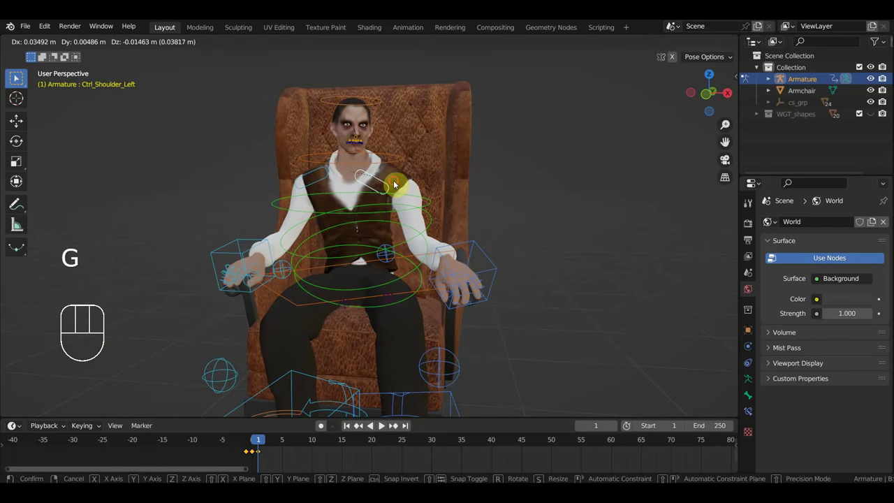
# Move the shoulder controls and rotate the left shoulder.
pyautogui.press('g')
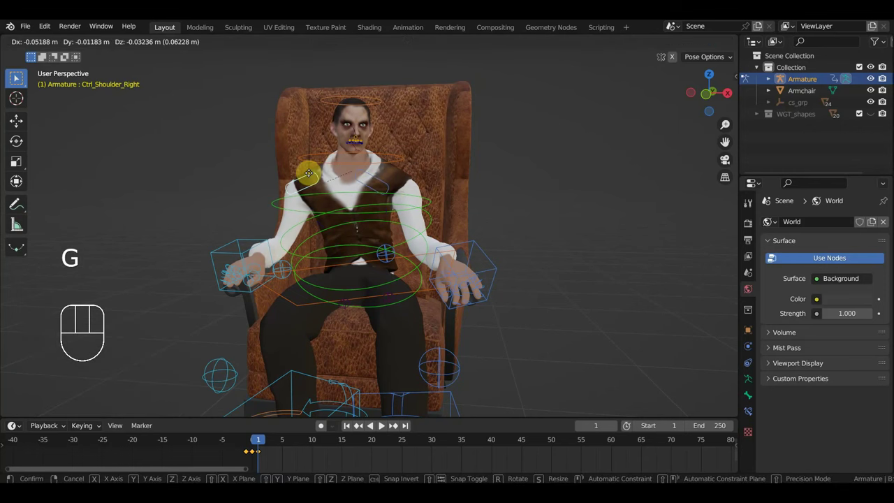
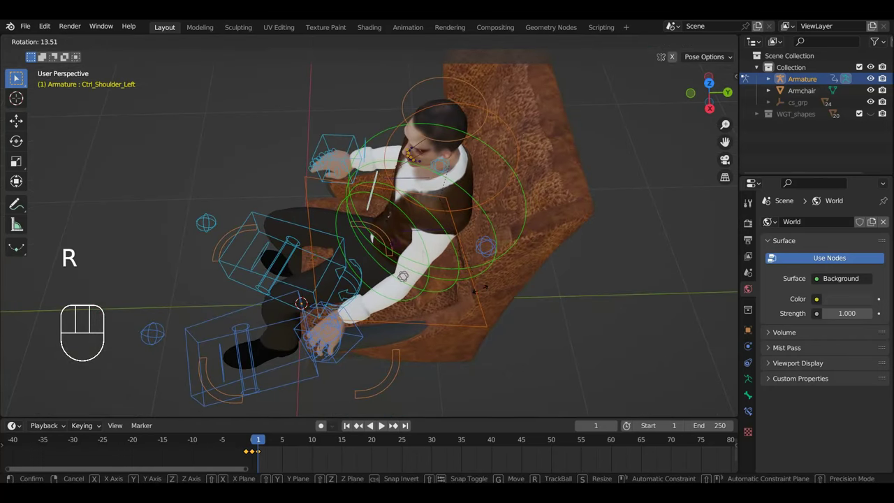
pyautogui.moveTo(496, 282); pyautogui.dragTo(522, 262)
pyautogui.moveTo(467, 208); pyautogui.dragTo(498, 217)
pyautogui.moveTo(499, 217); pyautogui.dragTo(471, 248)
pyautogui.click(510, 216)
# Rotate Ctrl_Spine2 about 6 degrees to lean the upper spine, then start moving Ctrl_Hips.
pyautogui.click(522, 215)
pyautogui.middleClick(546, 248)
pyautogui.press('r')
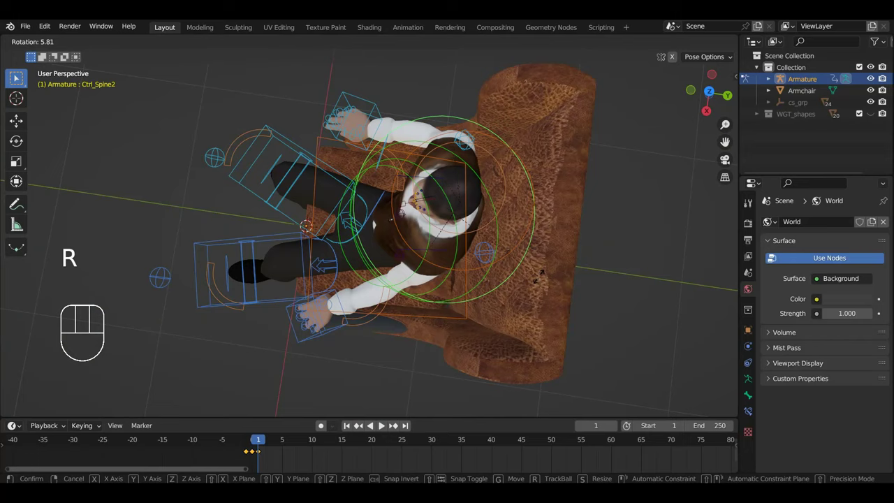
pyautogui.moveTo(577, 260); pyautogui.dragTo(690, 166)
pyautogui.press('r')
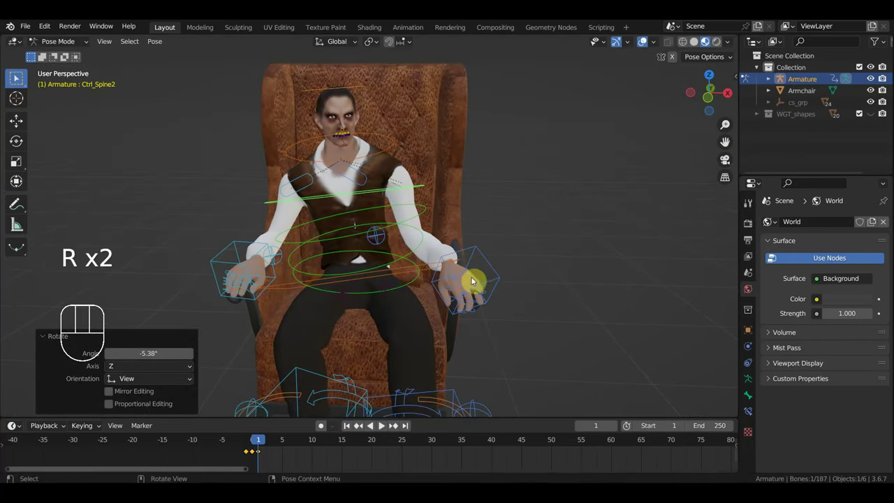
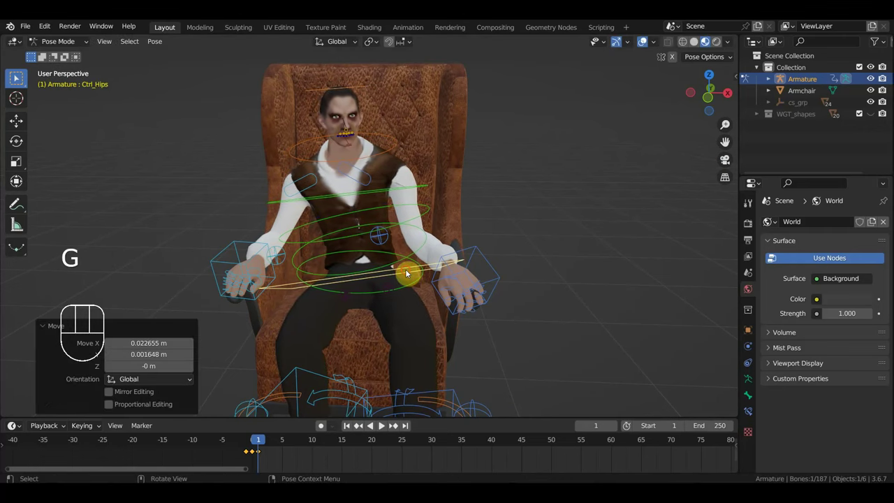
pyautogui.press('g')
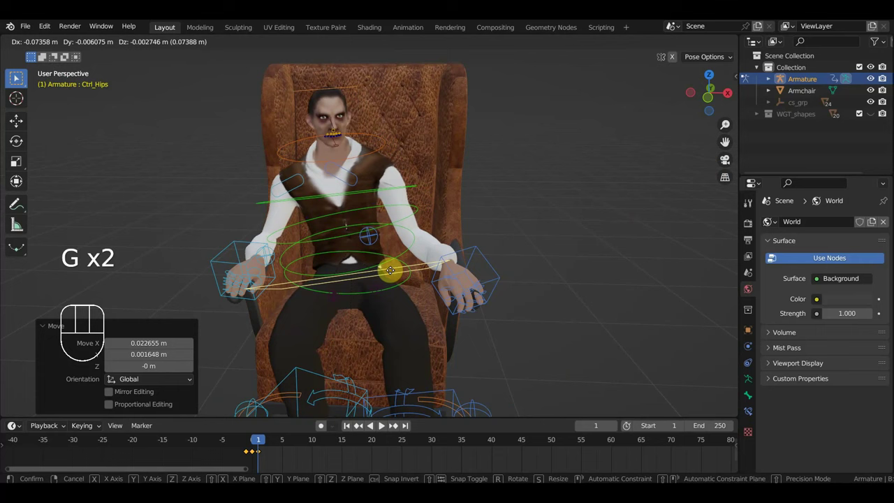
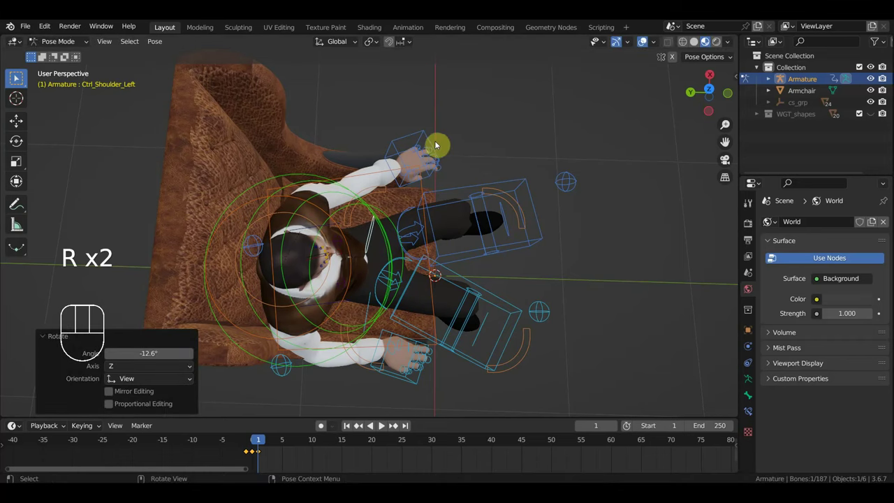
# Move the left hand IK control about 0.11 m forward toward the armrest end.
pyautogui.click(434, 139)
pyautogui.press('g')
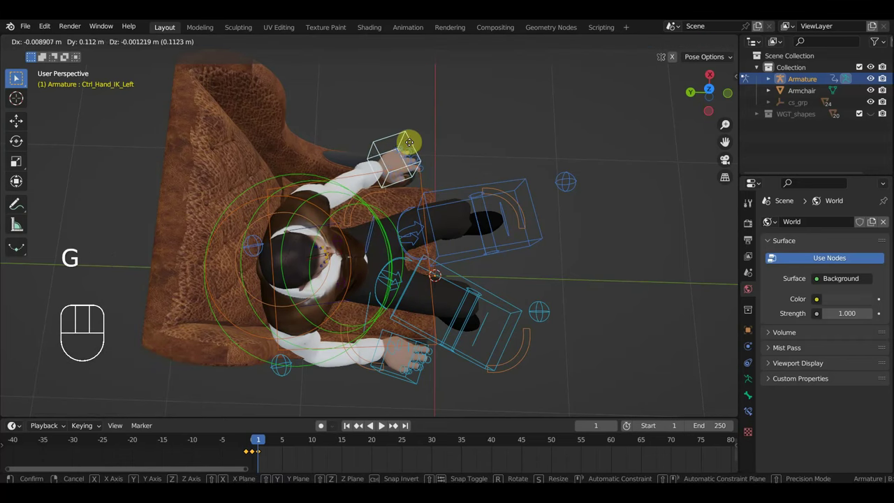
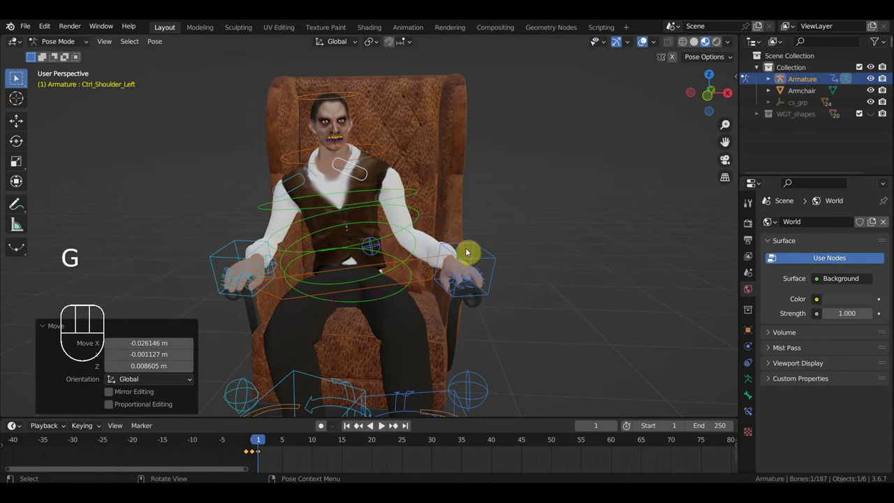
# Rotate Ctrl_Thumb1_Left to bend the left thumb around the armrest.
pyautogui.moveTo(502, 263); pyautogui.dragTo(463, 266)
pyautogui.moveTo(487, 299); pyautogui.dragTo(548, 293)
pyautogui.middleClick(562, 318)
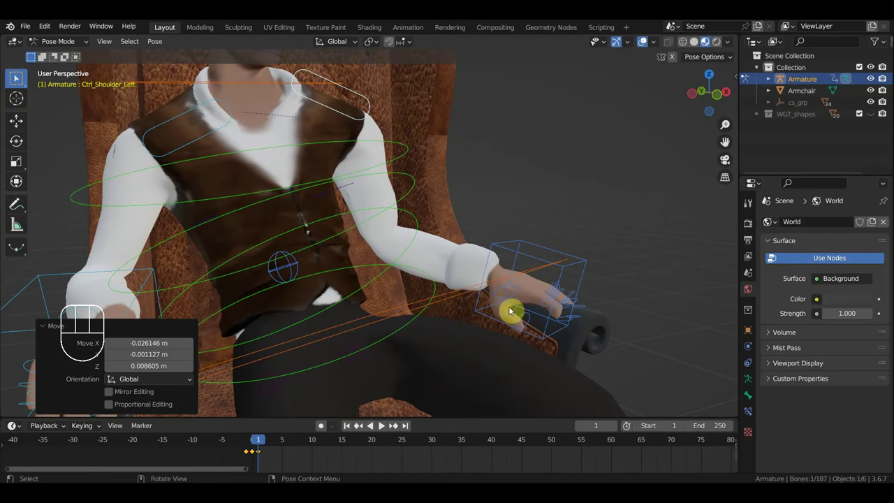
pyautogui.click(516, 294)
pyautogui.press('r')
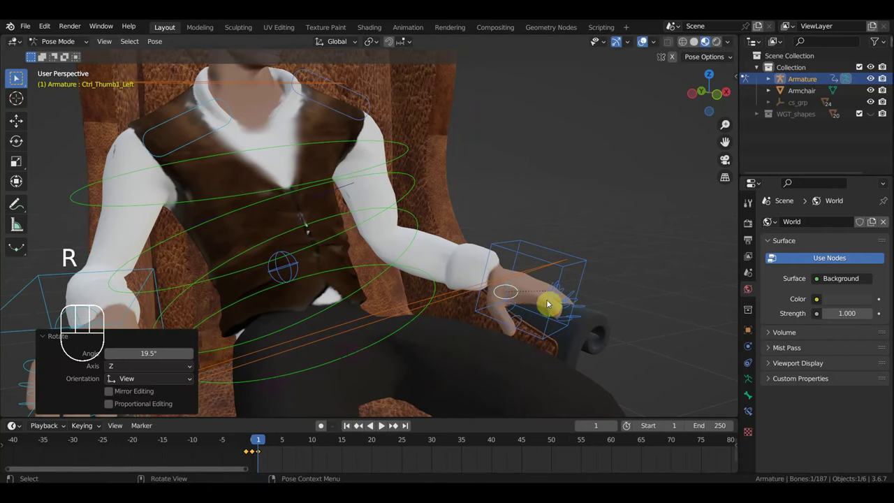
# Rotate the left index finger controls to start bending the finger.
pyautogui.click(547, 296)
pyautogui.press('r')
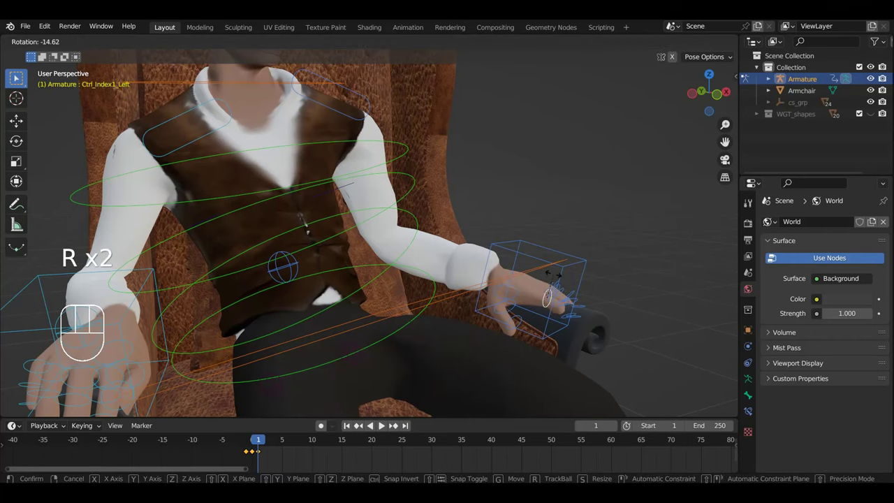
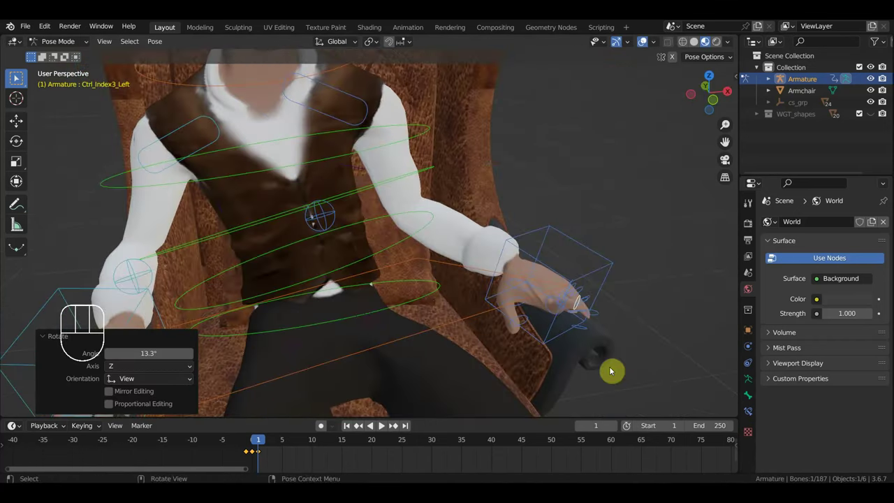
pyautogui.moveTo(602, 343); pyautogui.dragTo(472, 300)
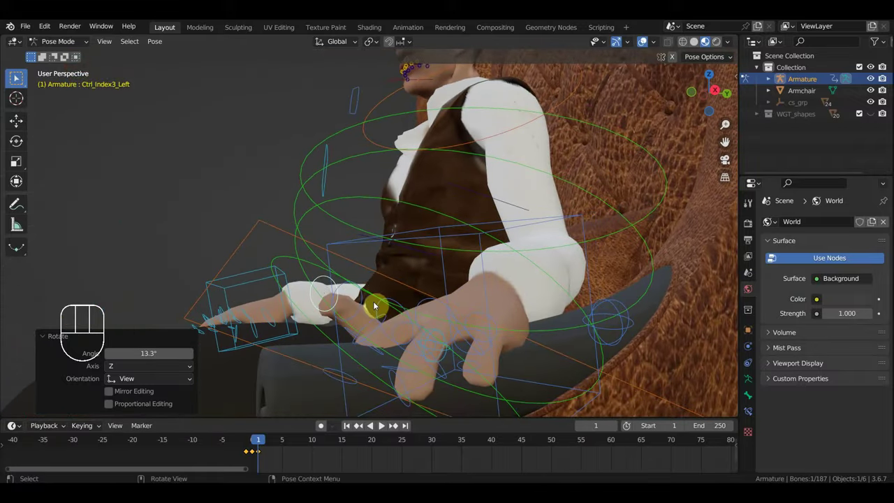
pyautogui.click(363, 299)
pyautogui.moveTo(368, 317); pyautogui.dragTo(347, 325)
pyautogui.press('r')
pyautogui.moveTo(314, 374); pyautogui.dragTo(471, 375)
pyautogui.moveTo(579, 349); pyautogui.dragTo(591, 349)
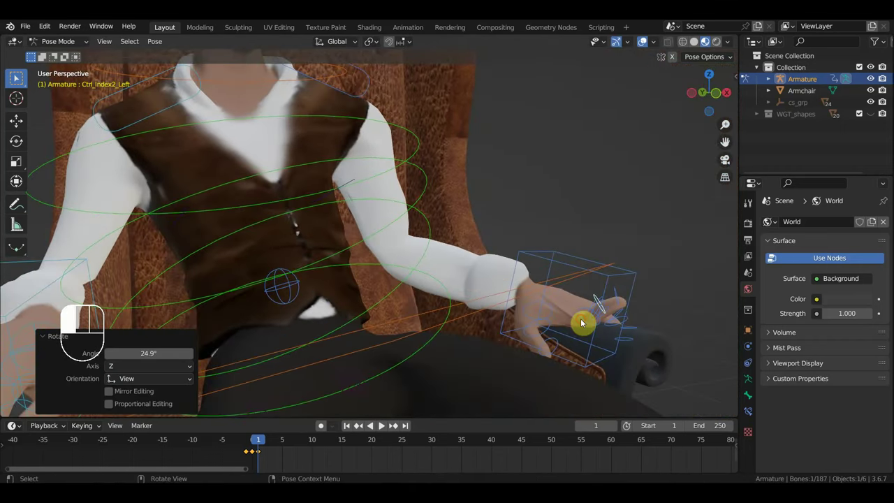
# Curl the left index finger over the end of the armrest.
pyautogui.press('r')
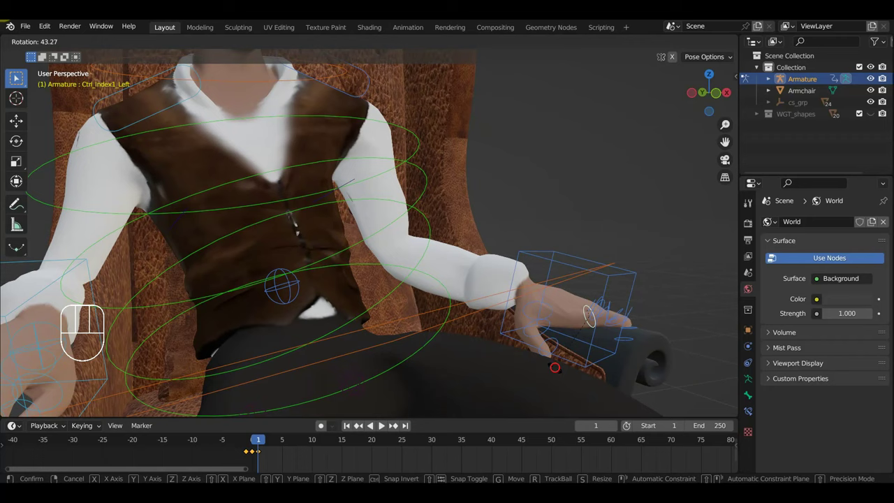
pyautogui.moveTo(590, 335); pyautogui.dragTo(562, 322)
pyautogui.moveTo(607, 339); pyautogui.dragTo(666, 355)
pyautogui.moveTo(664, 359); pyautogui.dragTo(653, 377)
pyautogui.moveTo(617, 373); pyautogui.dragTo(576, 407)
pyautogui.press('r')
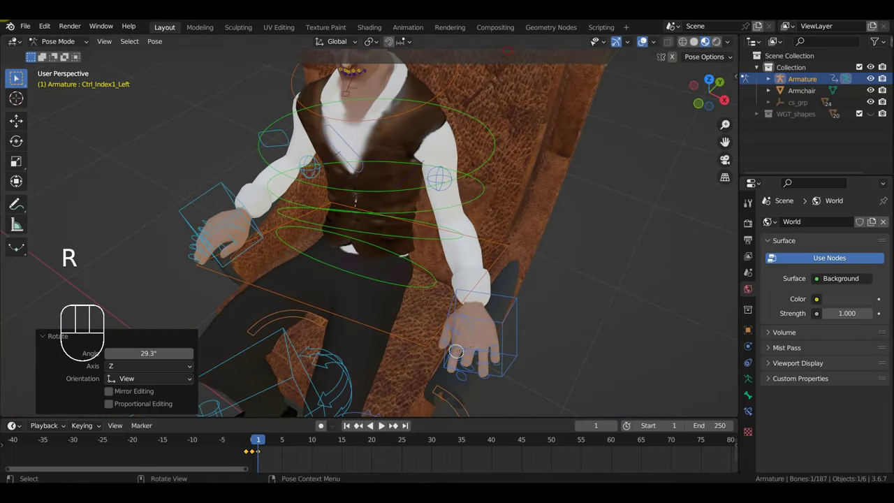
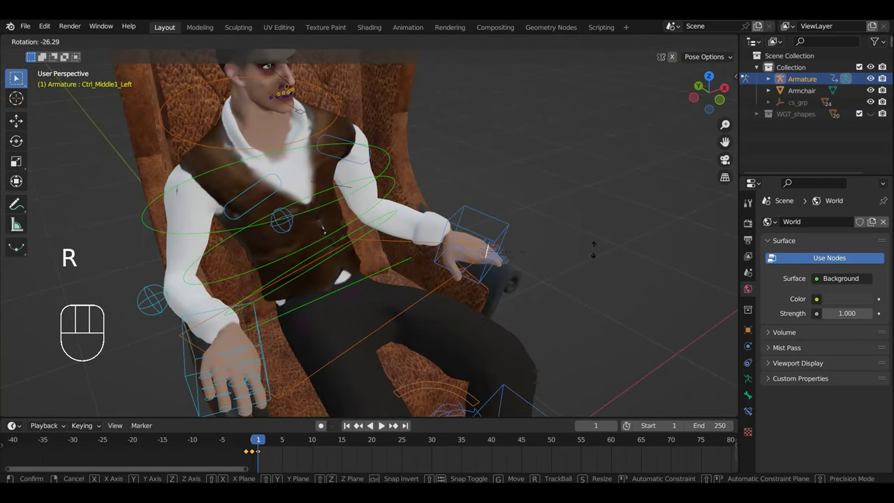
# Curl the left middle finger and bend further finger joints around the armrest.
pyautogui.moveTo(569, 261); pyautogui.dragTo(441, 244)
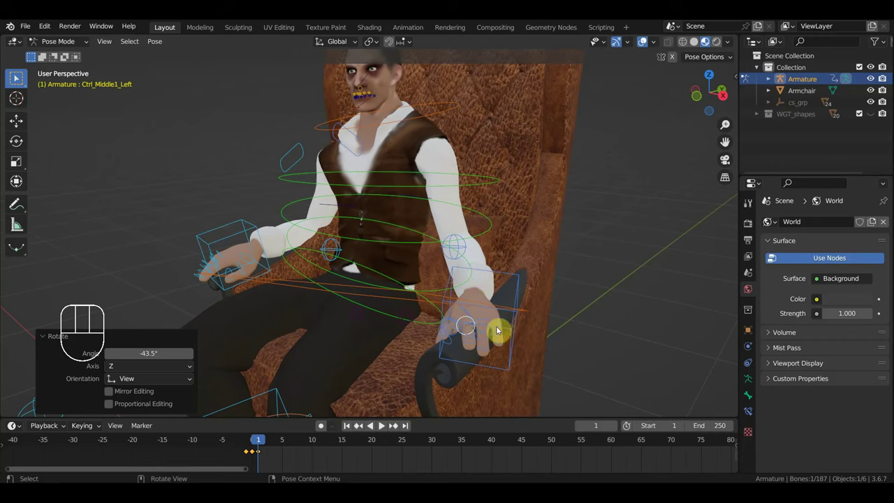
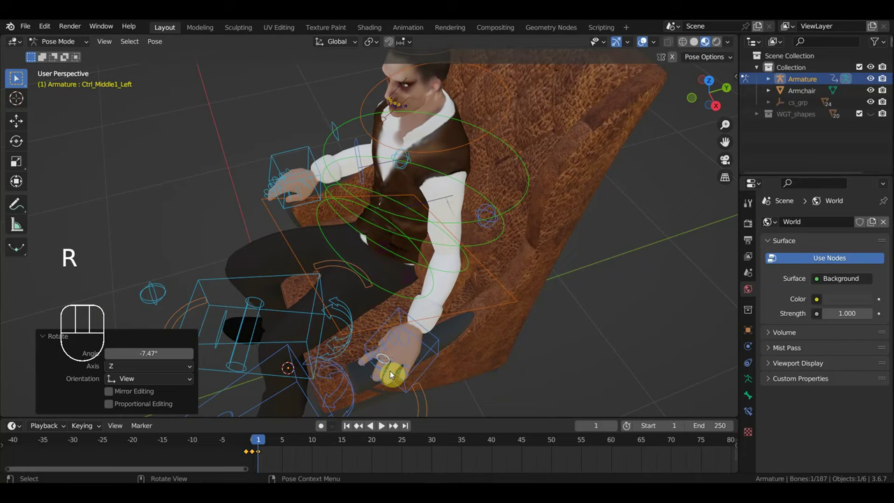
pyautogui.moveTo(455, 334); pyautogui.dragTo(487, 337)
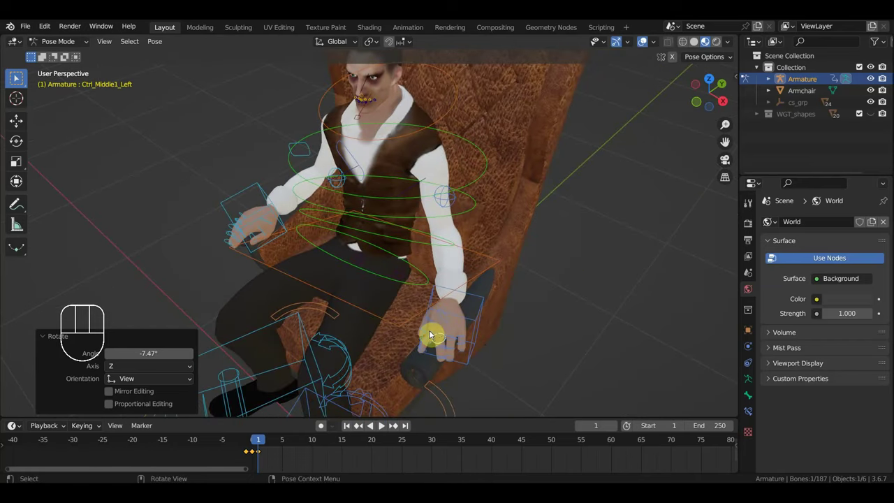
pyautogui.click(432, 333)
pyautogui.click(431, 339)
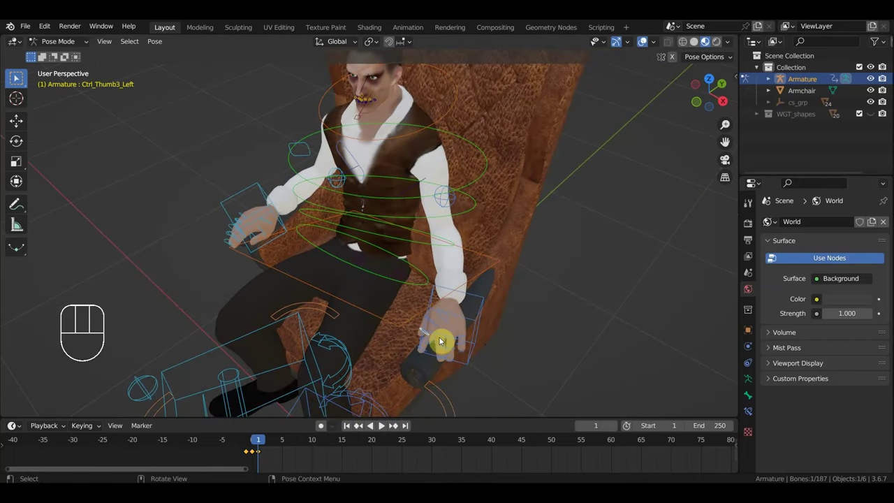
pyautogui.click(435, 340)
pyautogui.click(428, 340)
pyautogui.click(433, 334)
pyautogui.moveTo(453, 330); pyautogui.dragTo(455, 280)
# Bend the next finger and rotate the left thumb, then face the cowboy from the front.
pyautogui.click(495, 358)
pyautogui.moveTo(529, 326); pyautogui.dragTo(531, 374)
pyautogui.press('r')
pyautogui.moveTo(513, 362); pyautogui.dragTo(605, 318)
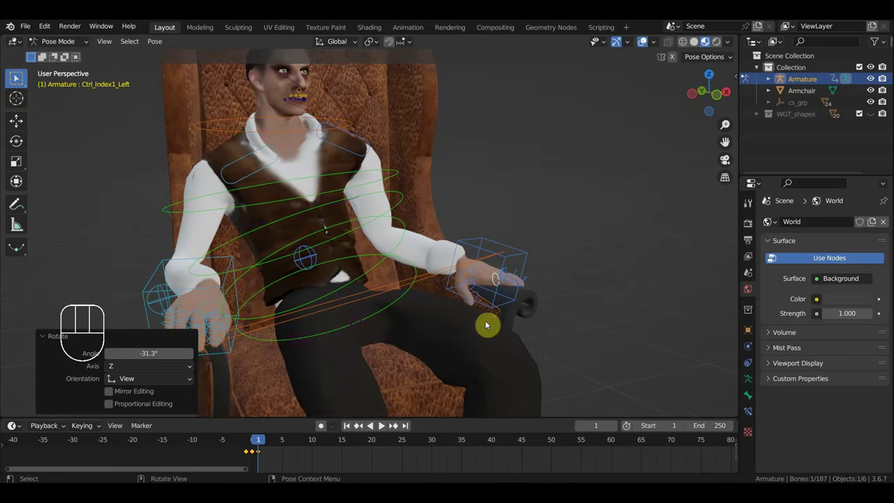
pyautogui.click(473, 294)
pyautogui.press('r')
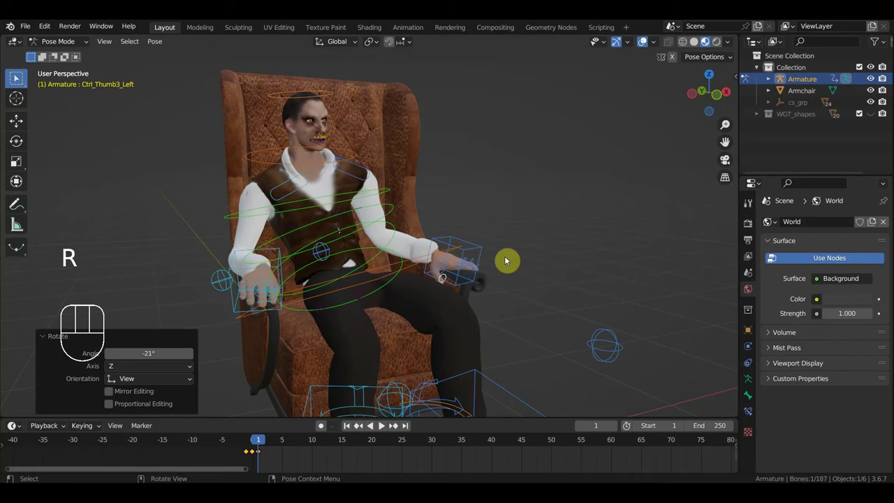
pyautogui.moveTo(567, 276); pyautogui.dragTo(604, 285)
pyautogui.moveTo(604, 285); pyautogui.dragTo(580, 274)
pyautogui.middleClick(580, 274)
# Key Location & Rotation of all bones at frame 1, then scrub to frame 10.
pyautogui.press('a')
pyautogui.press('i')
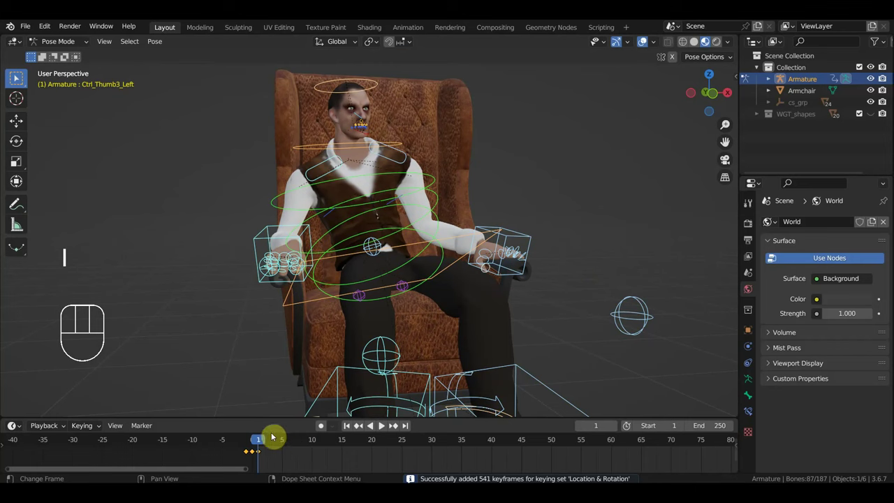
pyautogui.moveTo(260, 446); pyautogui.dragTo(286, 453)
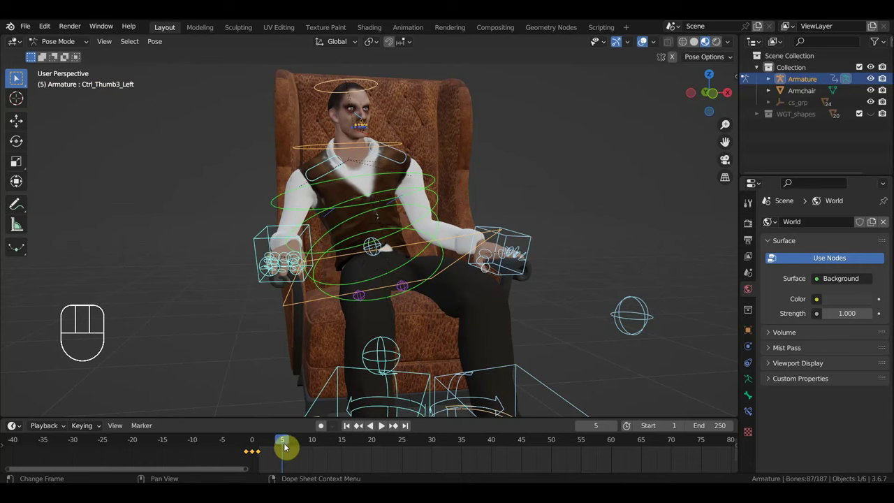
pyautogui.moveTo(291, 443); pyautogui.dragTo(314, 456)
# Orbit the viewport to look at the seated cowboy straight from the front.
pyautogui.moveTo(468, 182); pyautogui.dragTo(543, 183)
pyautogui.moveTo(532, 183); pyautogui.dragTo(553, 290)
pyautogui.moveTo(547, 287); pyautogui.dragTo(440, 288)
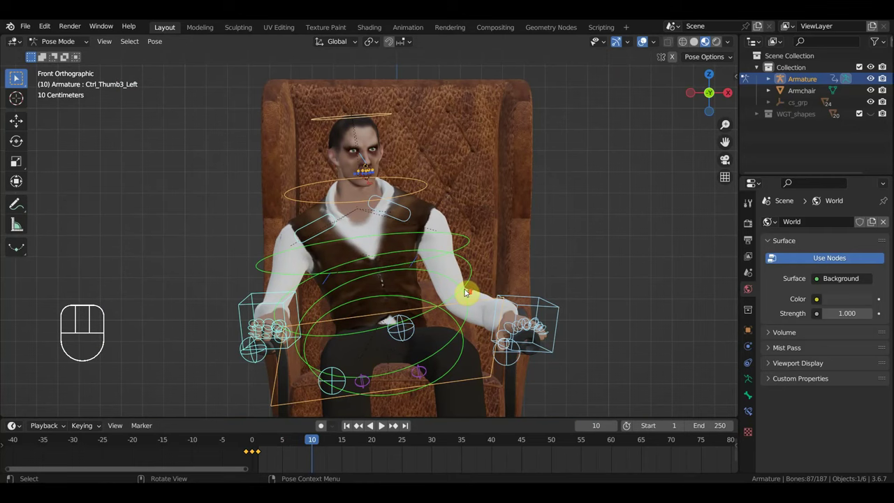
# From a side view, rotate Ctrl_Head.001 about 13 degrees to tilt the head forward at frame 10.
pyautogui.moveTo(485, 292); pyautogui.dragTo(574, 297)
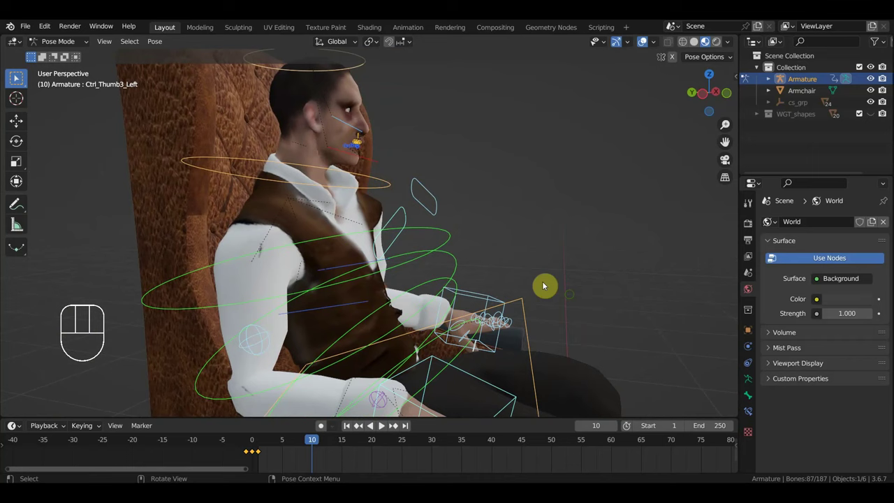
pyautogui.click(375, 157)
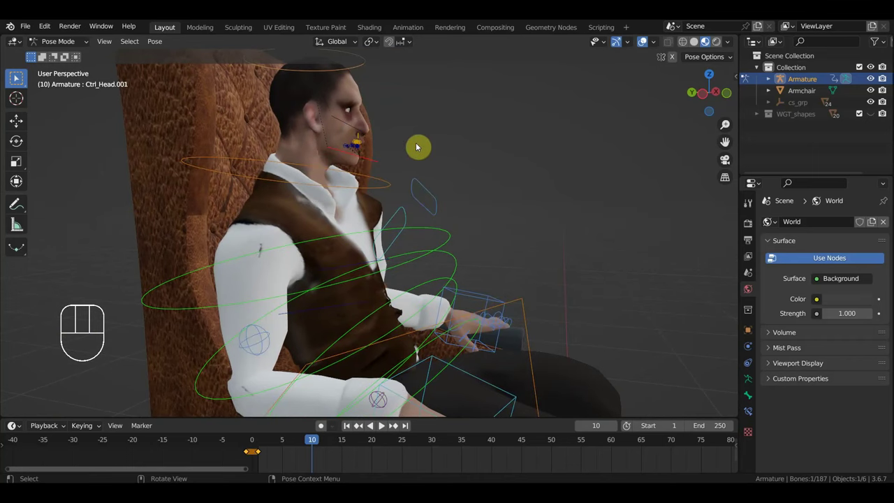
pyautogui.moveTo(418, 159); pyautogui.dragTo(421, 157)
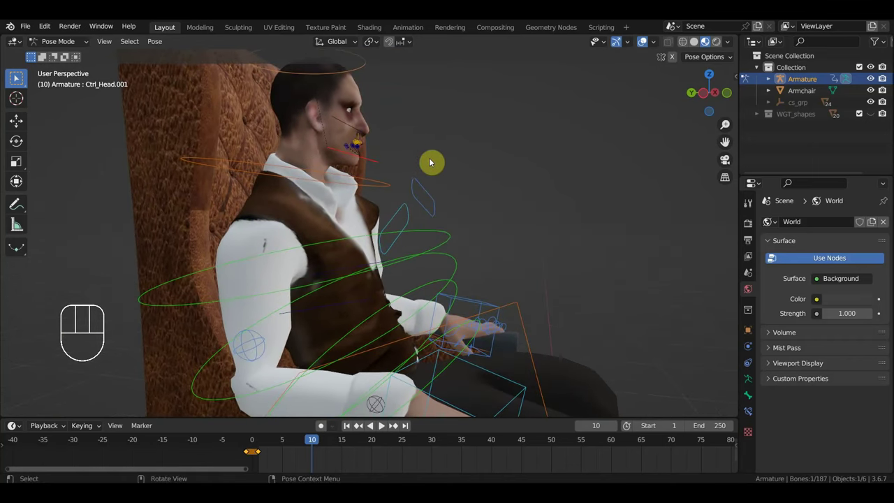
pyautogui.press('r')
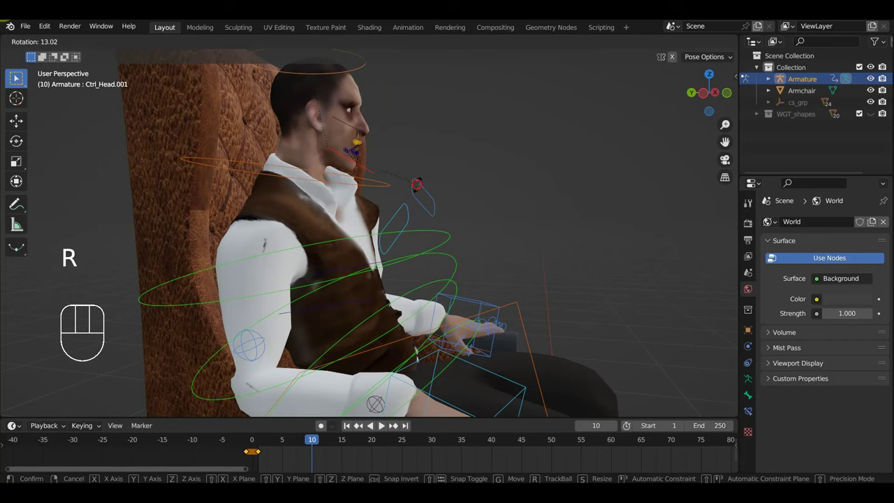
pyautogui.moveTo(386, 192); pyautogui.dragTo(272, 210)
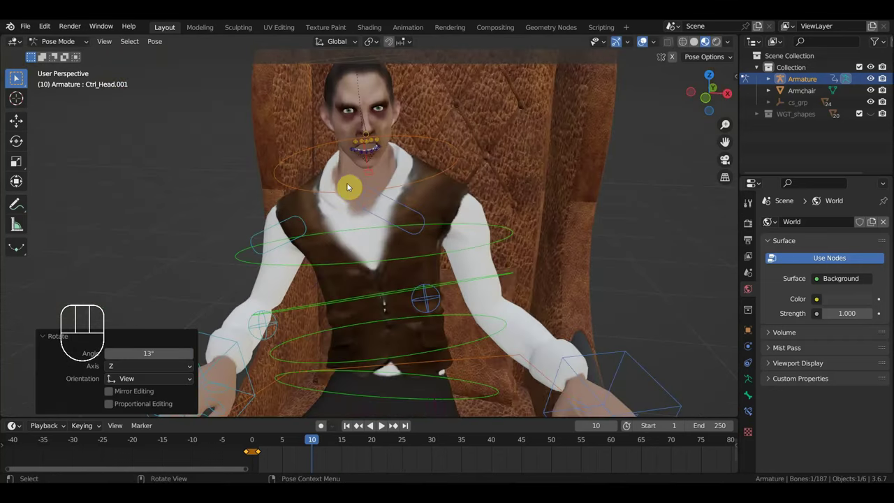
# Pull the lower lip controls down to open the cowboy's mouth.
pyautogui.middleClick(421, 159)
pyautogui.moveTo(412, 232); pyautogui.dragTo(407, 213)
pyautogui.click(334, 244)
pyautogui.press('g')
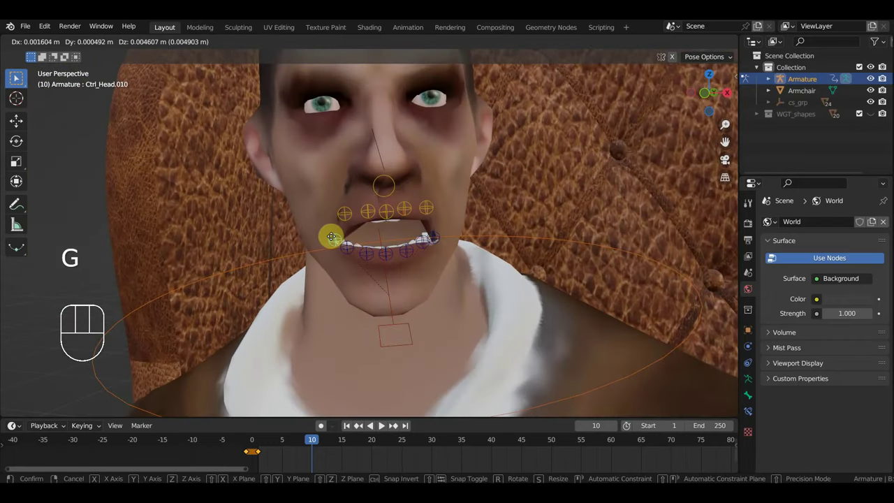
pyautogui.press('g')
pyautogui.press('g')
pyautogui.click(348, 252)
pyautogui.press('g')
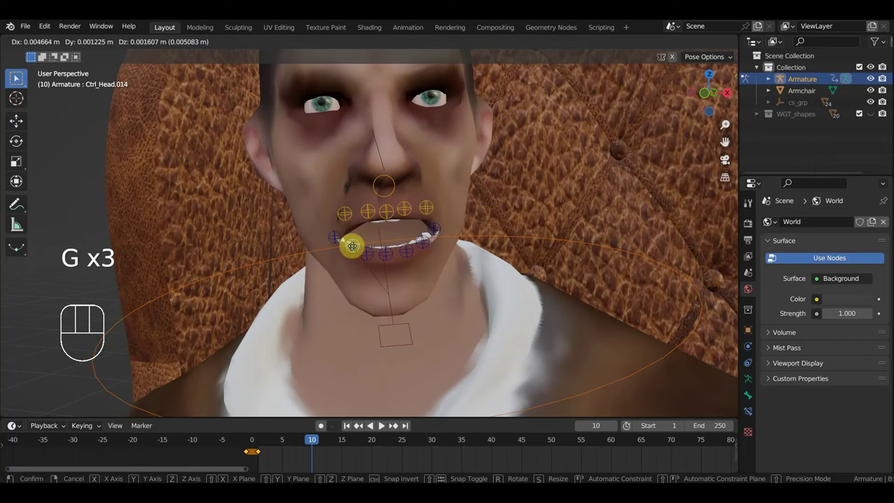
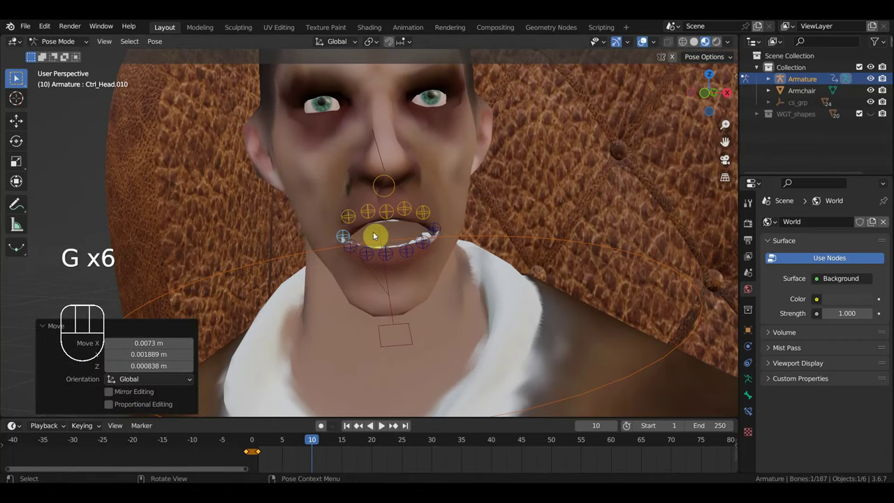
# Reposition the mouth corner, then key all rig bones at frame 10 (541 keyframes).
pyautogui.press('g')
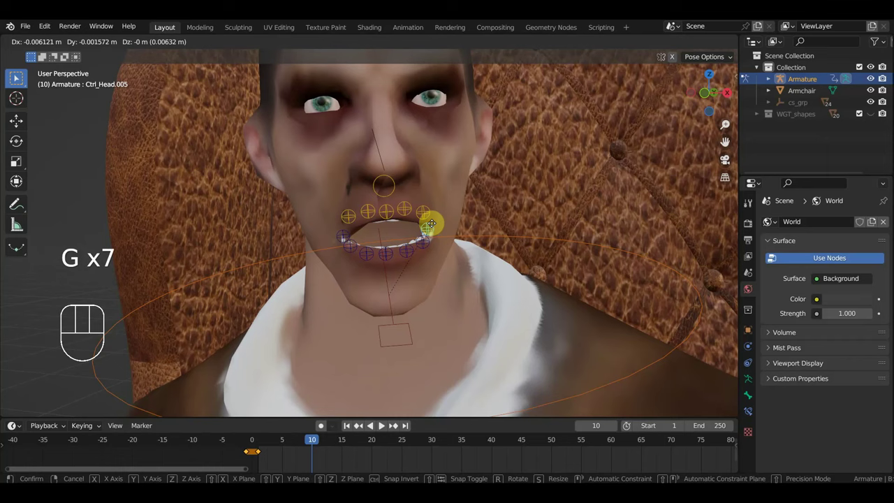
pyautogui.moveTo(497, 228); pyautogui.dragTo(511, 226)
pyautogui.scroll(3)
pyautogui.moveTo(454, 199); pyautogui.dragTo(448, 201)
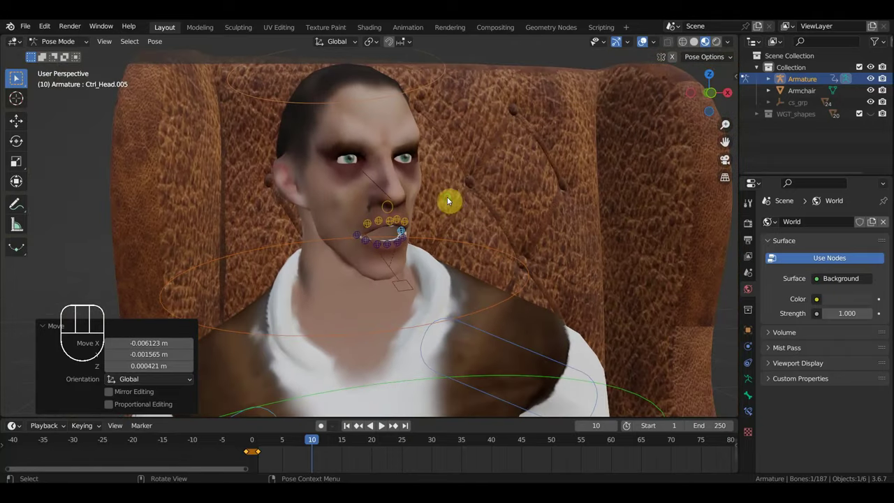
pyautogui.press('a')
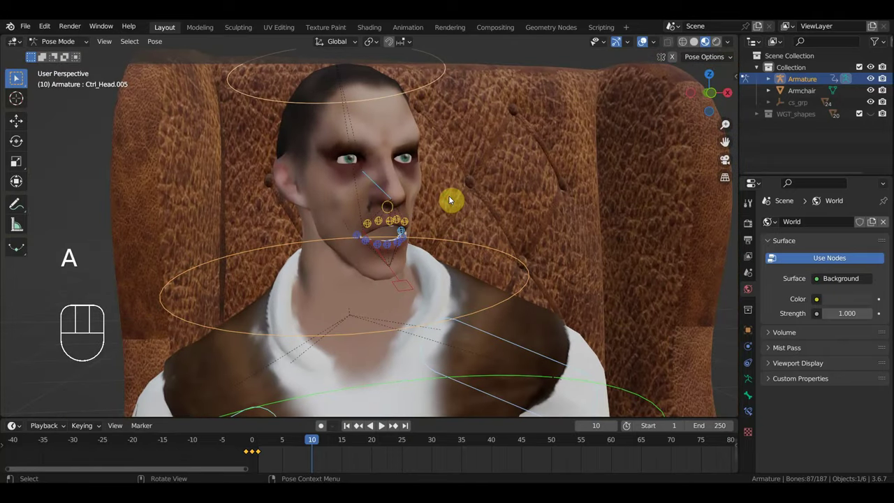
pyautogui.press('i')
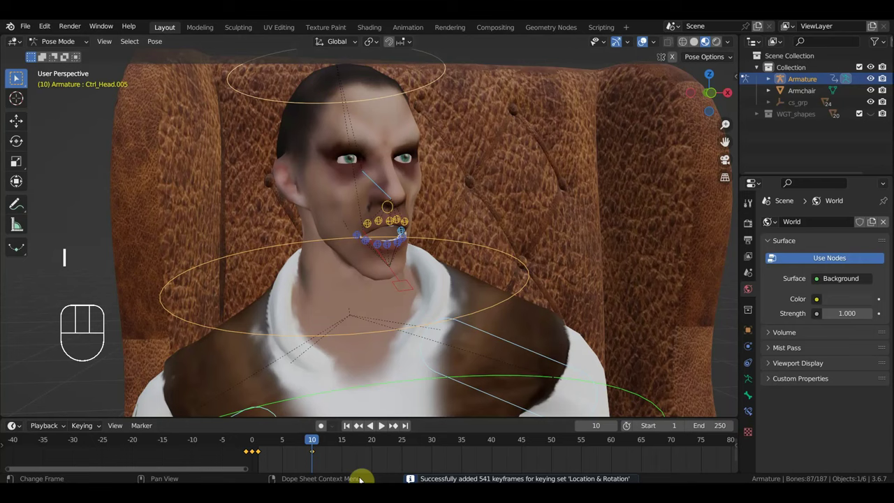
# At frame 15, move a lower lip control into a new mouth shape and key the pose.
pyautogui.moveTo(301, 444); pyautogui.dragTo(319, 438)
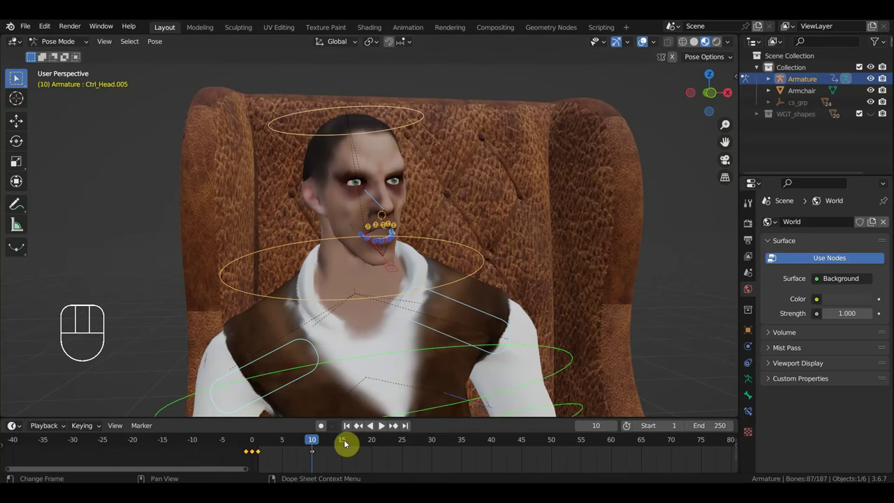
pyautogui.click(349, 440)
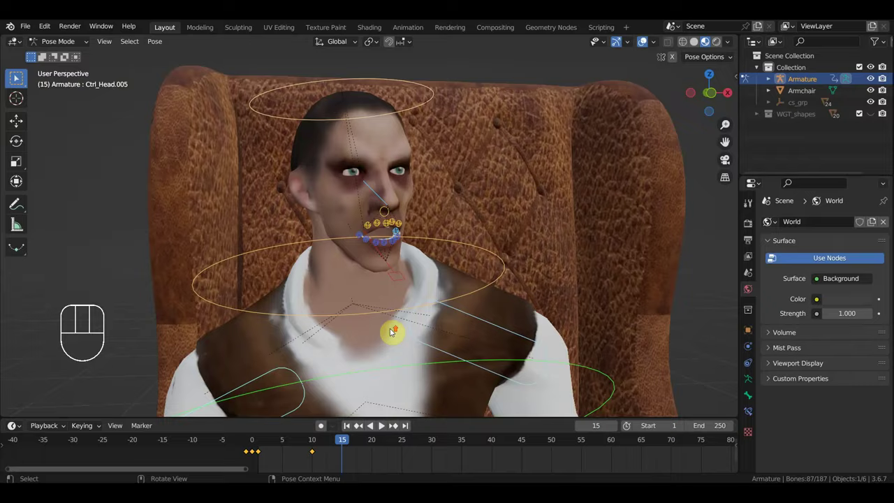
pyautogui.moveTo(444, 312); pyautogui.dragTo(463, 304)
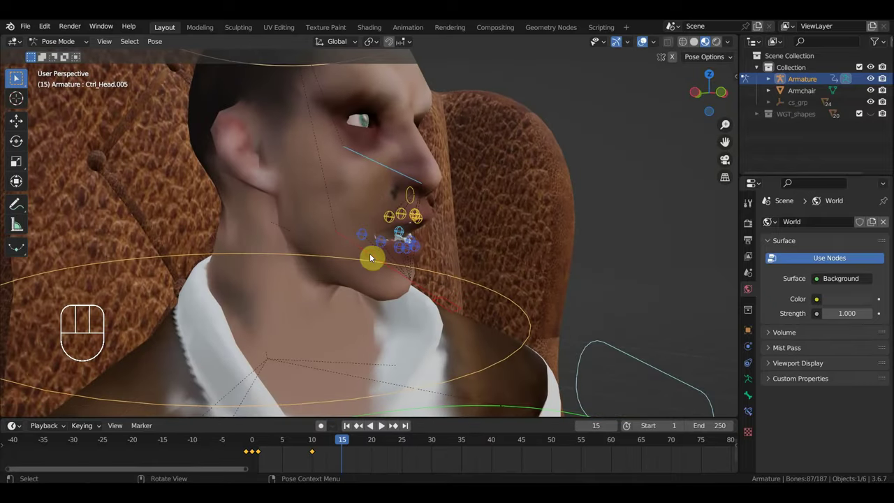
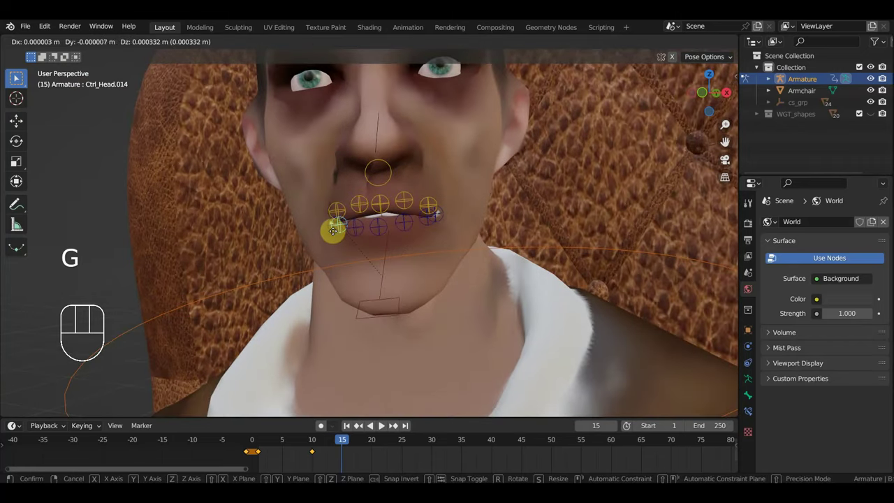
pyautogui.click(342, 206)
pyautogui.press('g')
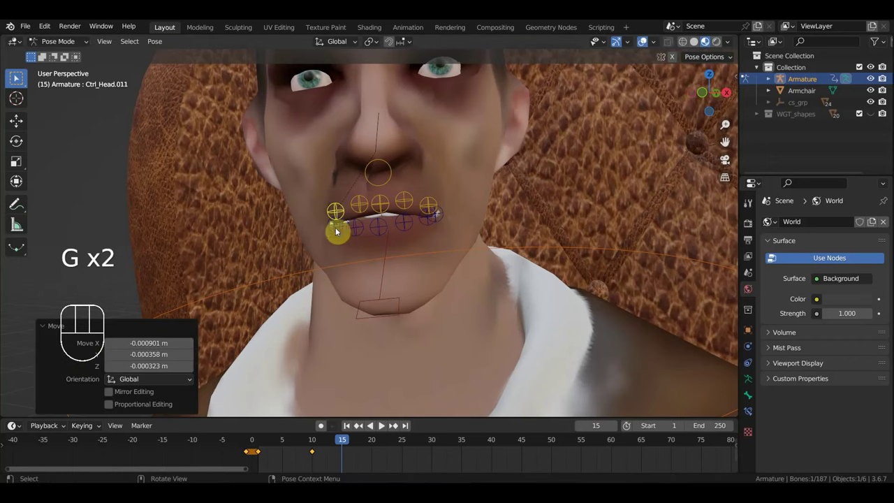
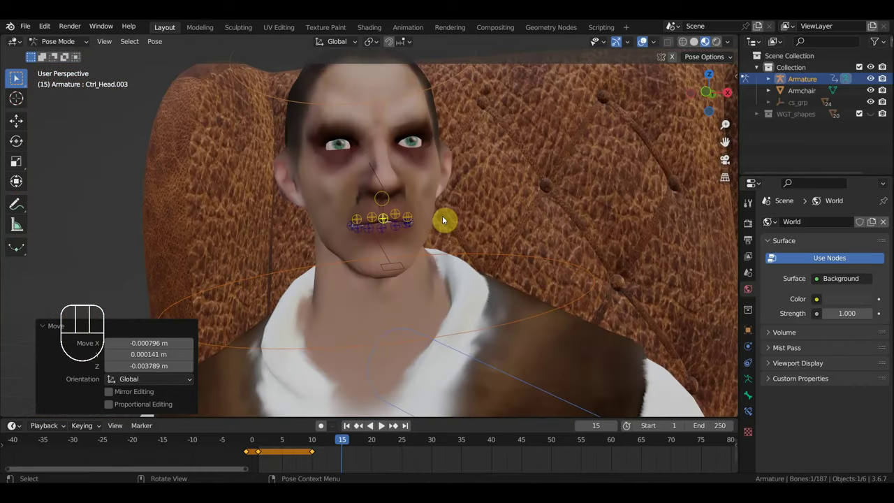
pyautogui.press('a')
# Duplicate the mouth pose keyframes and place the copies later in the timeline.
pyautogui.press('i')
pyautogui.moveTo(331, 444); pyautogui.dragTo(366, 454)
pyautogui.moveTo(360, 464); pyautogui.dragTo(304, 449)
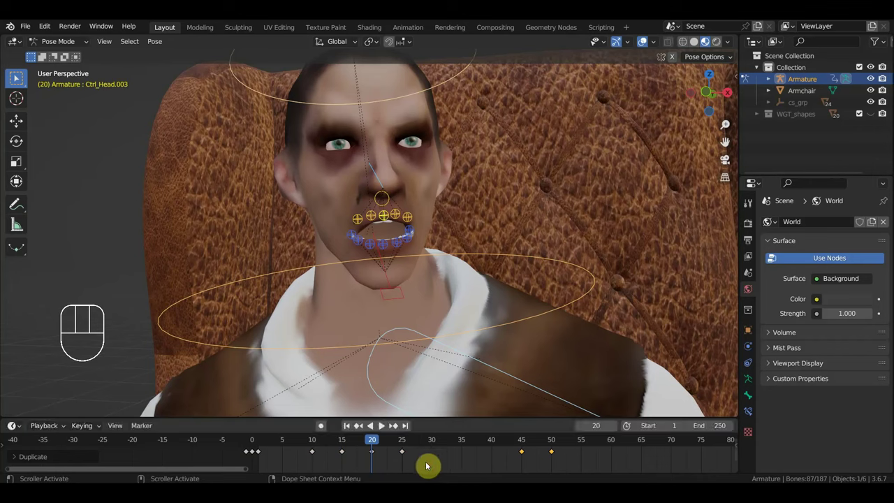
pyautogui.moveTo(426, 463); pyautogui.dragTo(371, 454)
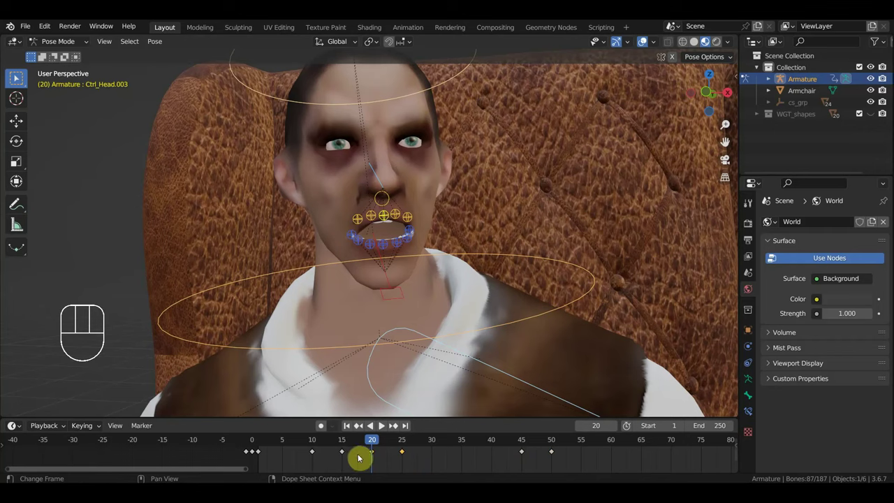
# Copy the keyframes again further along and shift one key five frames earlier.
pyautogui.press('g')
pyautogui.moveTo(585, 469); pyautogui.dragTo(505, 448)
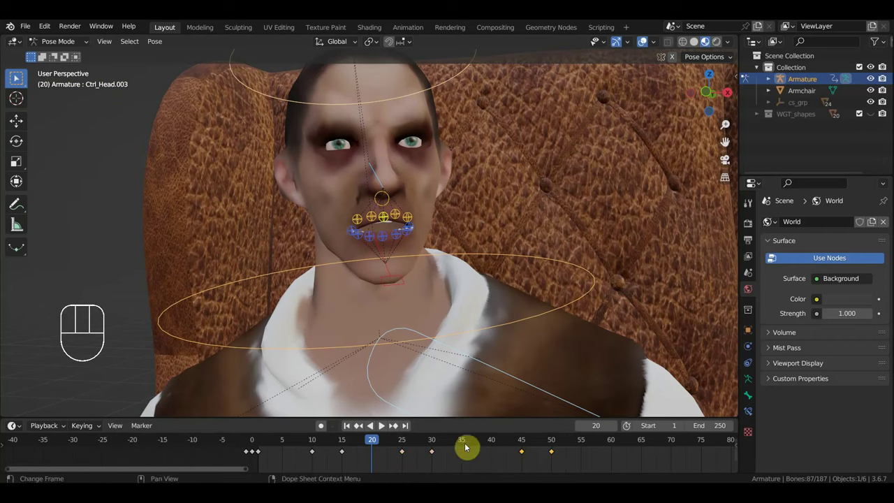
pyautogui.press('g')
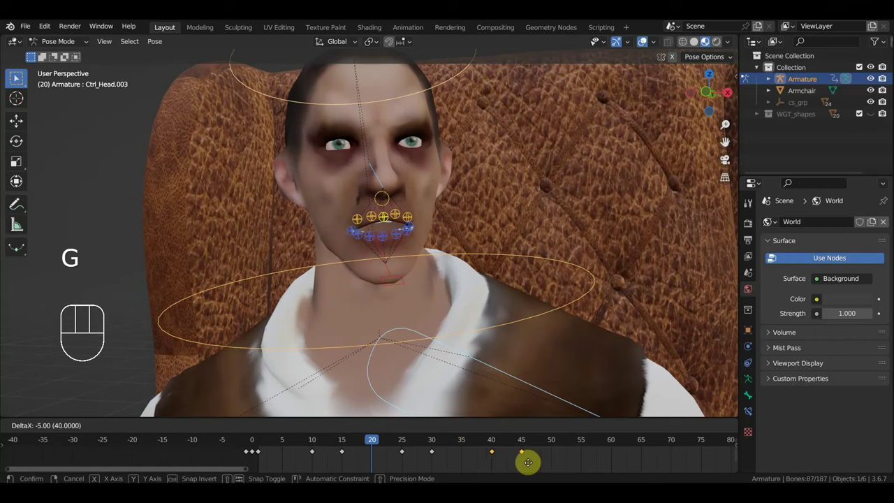
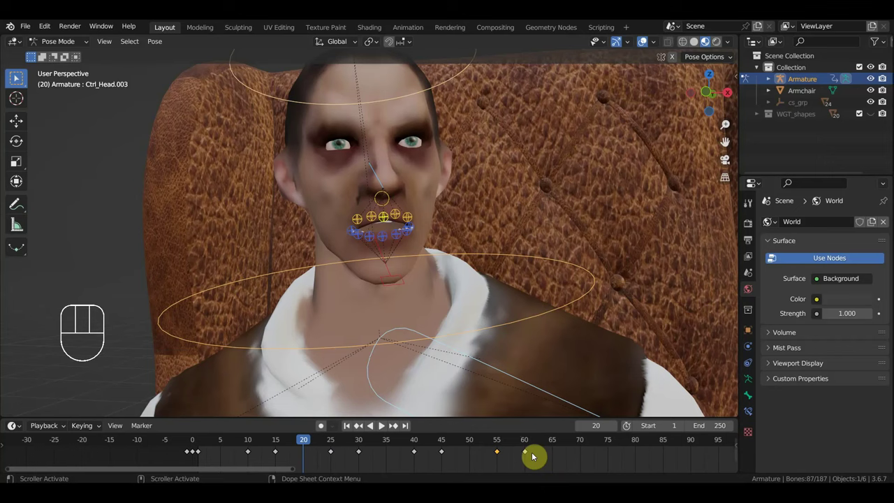
# At frame 60, move the keyframe near frame 55 about 15 frames later.
pyautogui.click(530, 439)
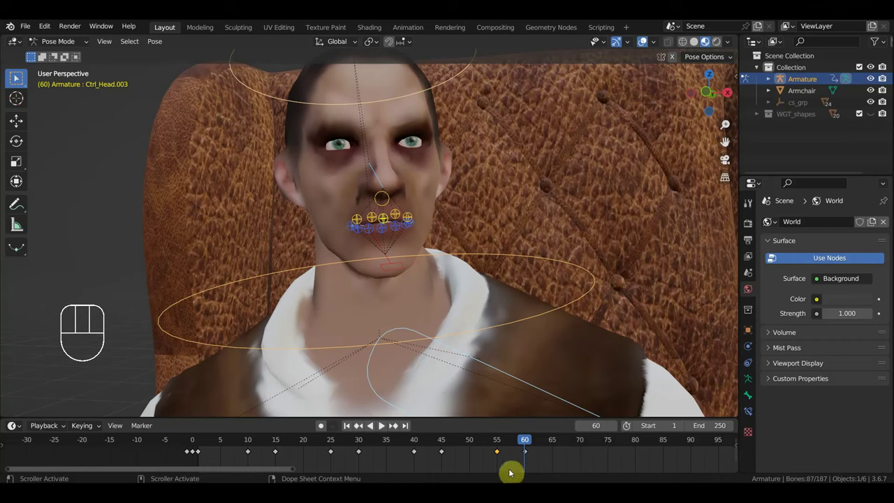
pyautogui.moveTo(511, 469); pyautogui.dragTo(487, 446)
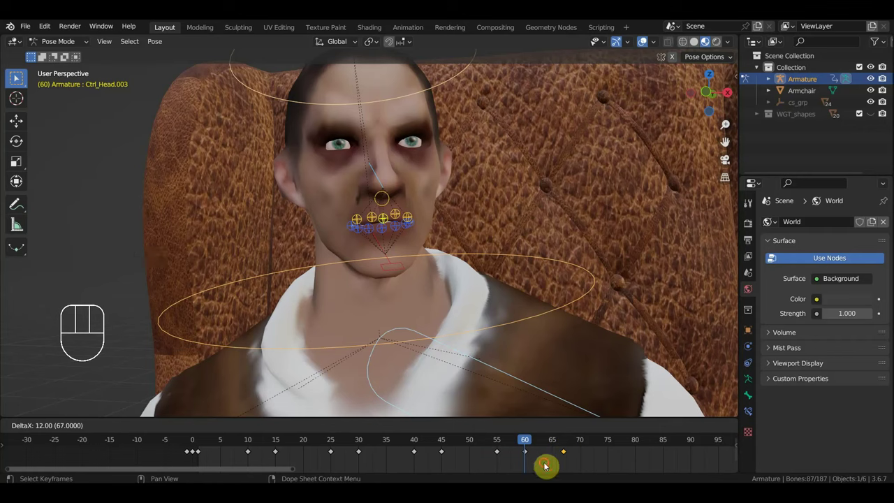
pyautogui.press('Delete')
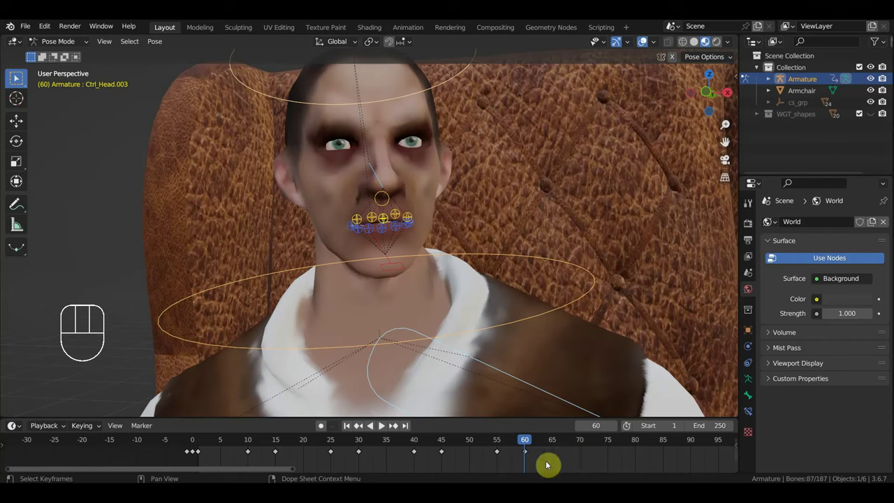
pyautogui.moveTo(552, 467); pyautogui.dragTo(489, 447)
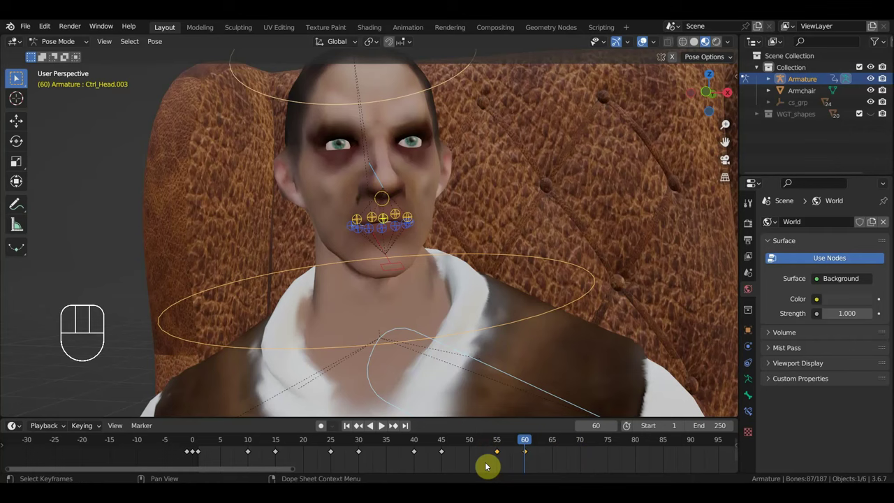
pyautogui.moveTo(444, 244); pyautogui.dragTo(335, 215)
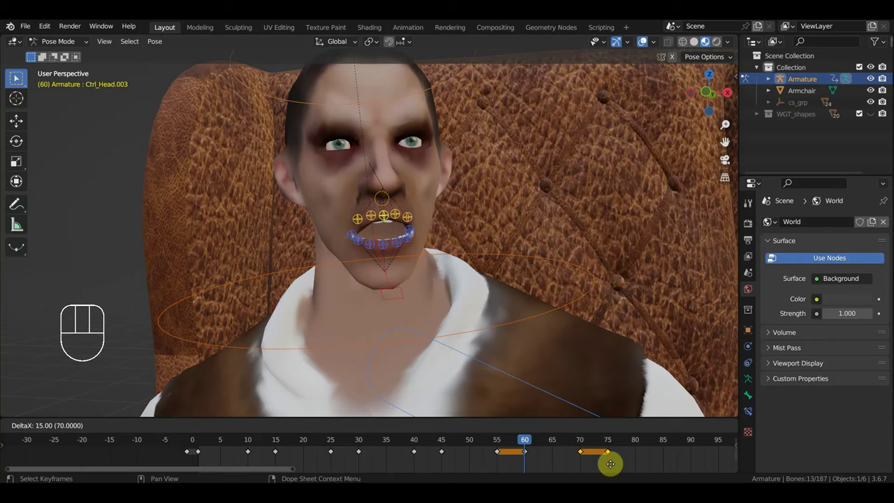
# Widen the timeline and select the mouth keyframes from frame 10 onward to stretch them out to 80.
pyautogui.moveTo(627, 464); pyautogui.dragTo(602, 444)
pyautogui.press('g')
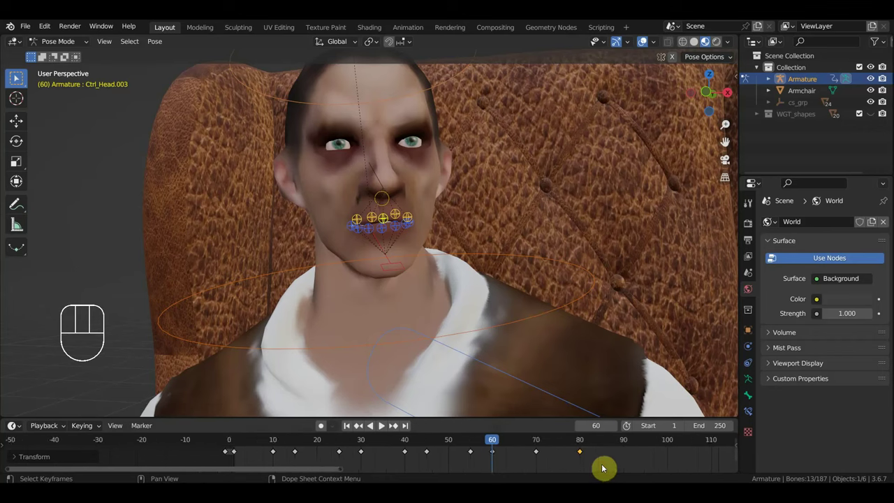
pyautogui.moveTo(606, 468); pyautogui.dragTo(257, 446)
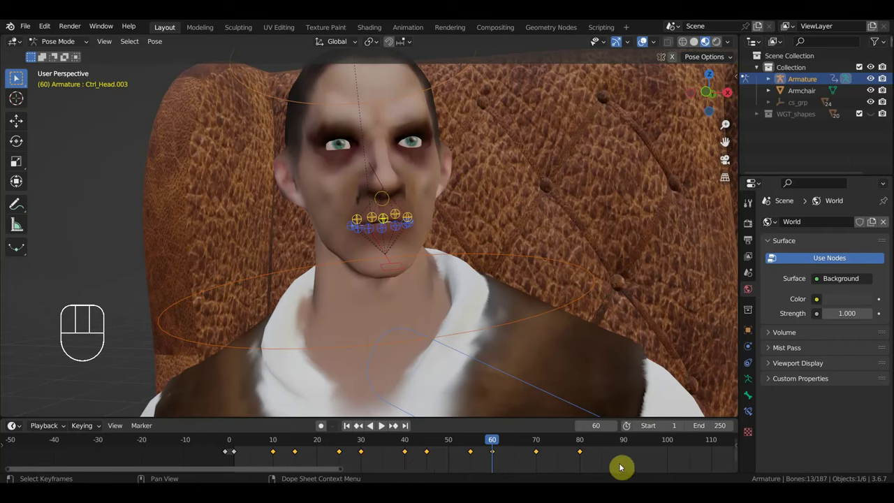
pyautogui.moveTo(481, 448); pyautogui.dragTo(262, 445)
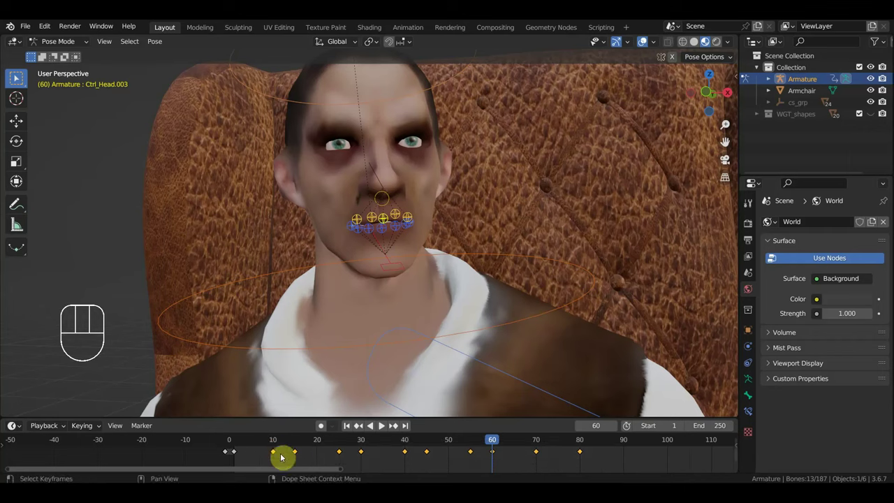
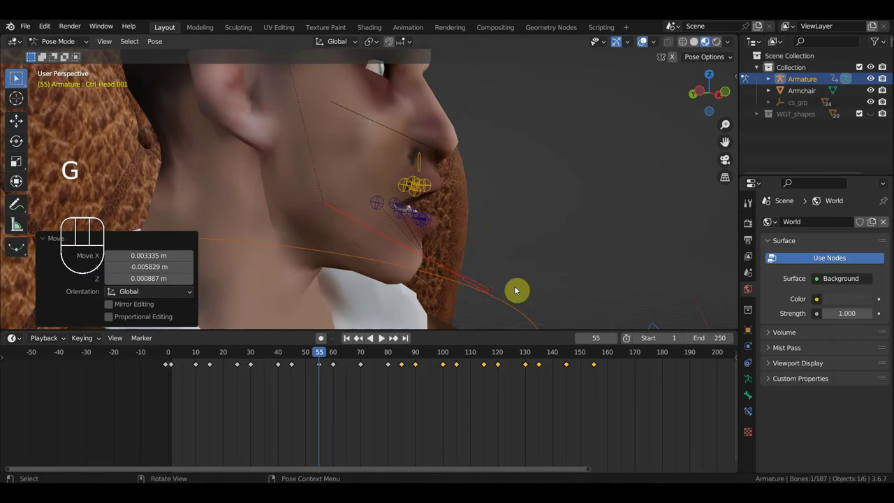
# Move two lower lip controls at frame 55, key Location & Rotation (91 keys), and scrub to 77.
pyautogui.middleClick(371, 291)
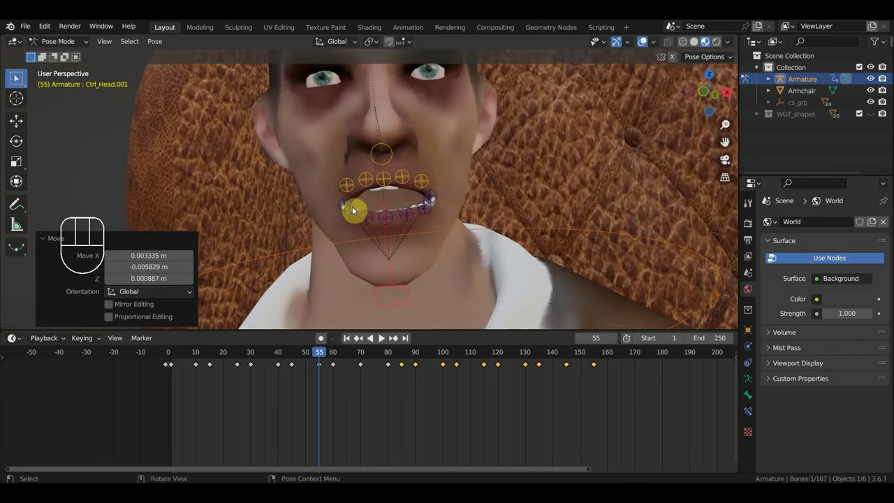
pyautogui.click(349, 214)
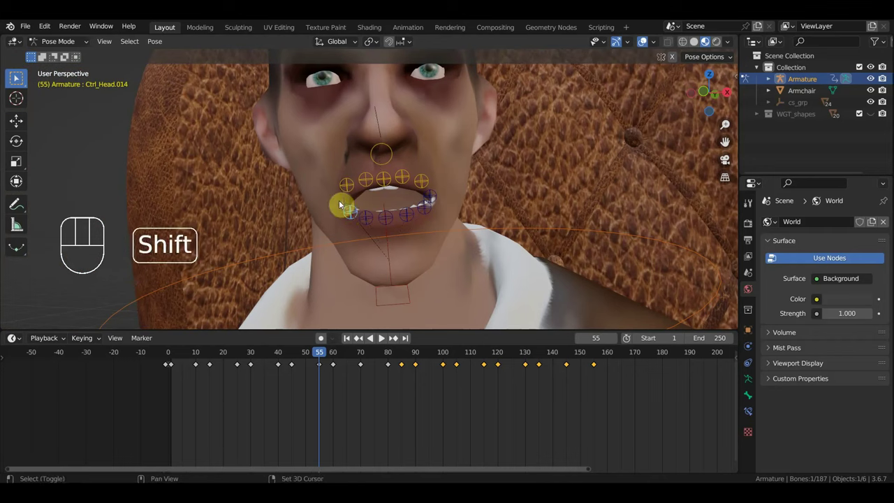
pyautogui.click(340, 204)
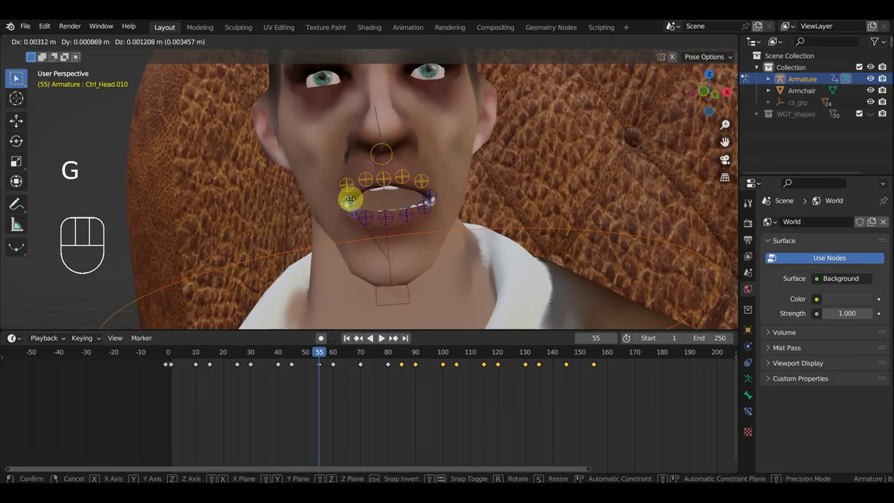
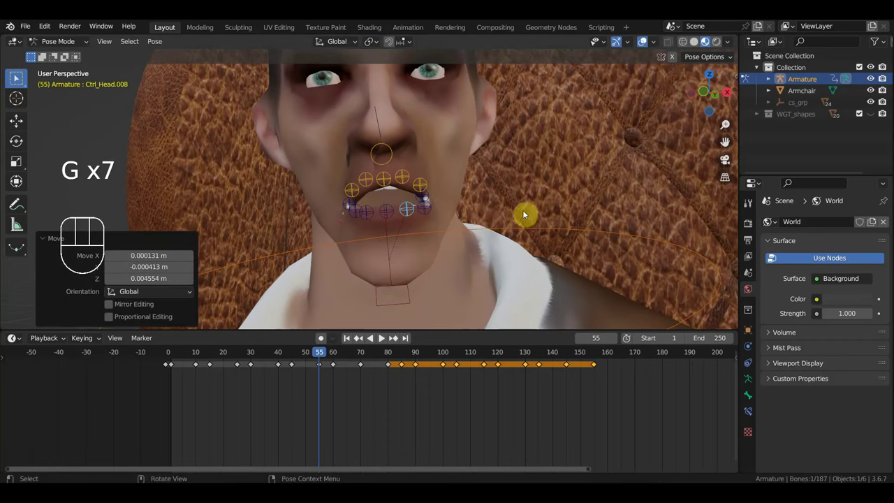
pyautogui.moveTo(452, 224); pyautogui.dragTo(307, 172)
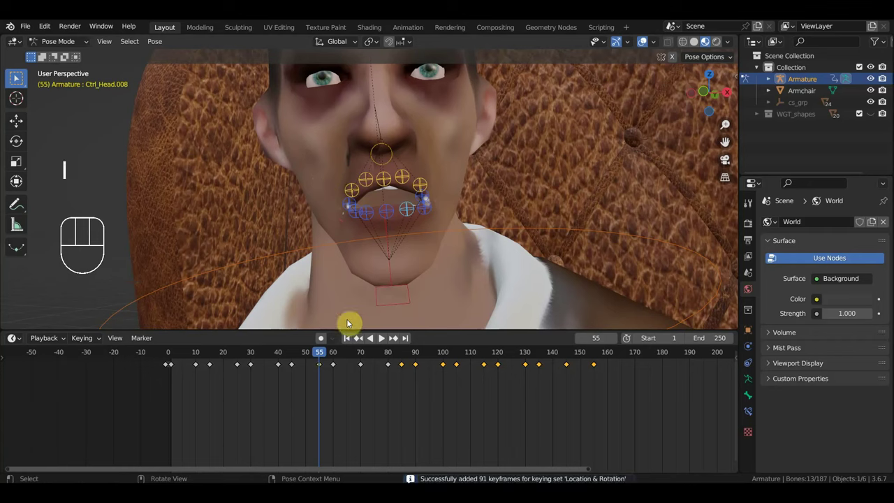
pyautogui.moveTo(313, 357); pyautogui.dragTo(259, 356)
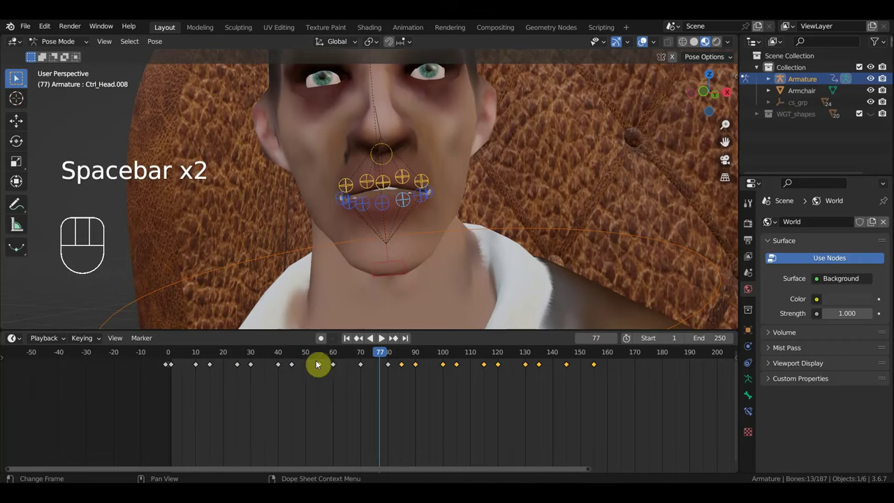
# Duplicate the frame-55 mouth keyframe and place the copy around frame 85.
pyautogui.moveTo(328, 387); pyautogui.dragTo(313, 371)
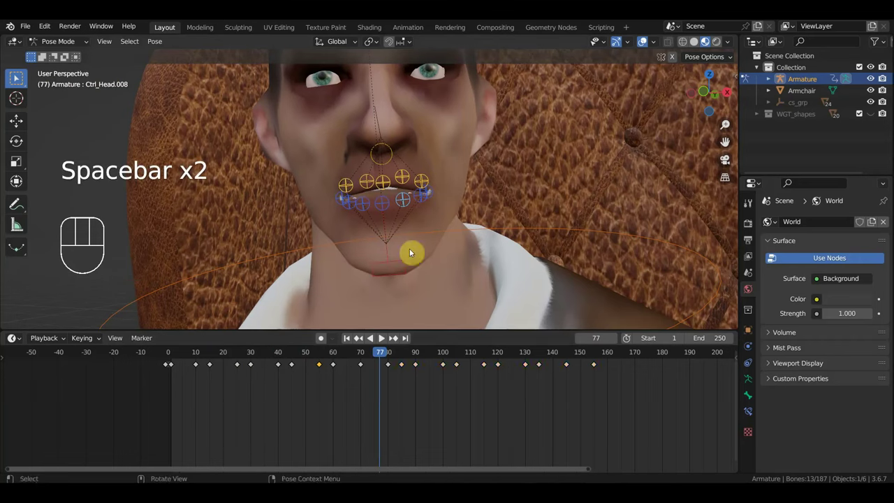
pyautogui.moveTo(448, 222); pyautogui.dragTo(322, 172)
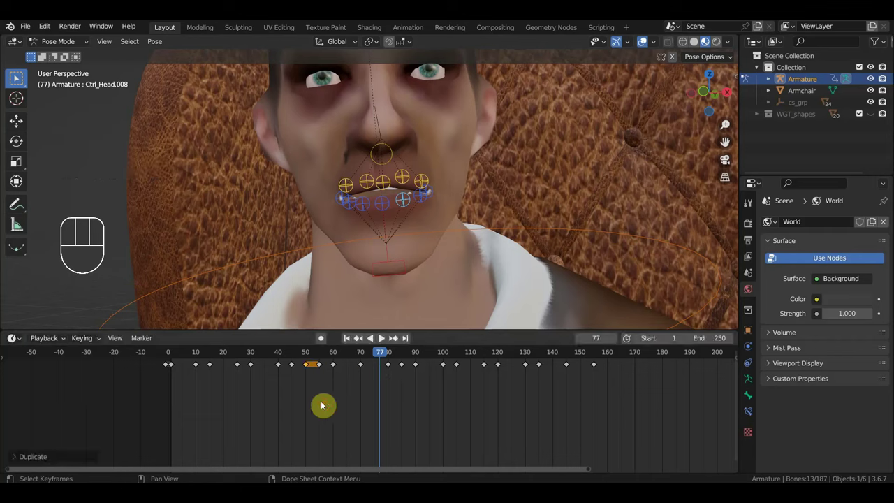
pyautogui.click(324, 354)
pyautogui.moveTo(324, 355); pyautogui.dragTo(325, 374)
pyautogui.moveTo(329, 382); pyautogui.dragTo(314, 358)
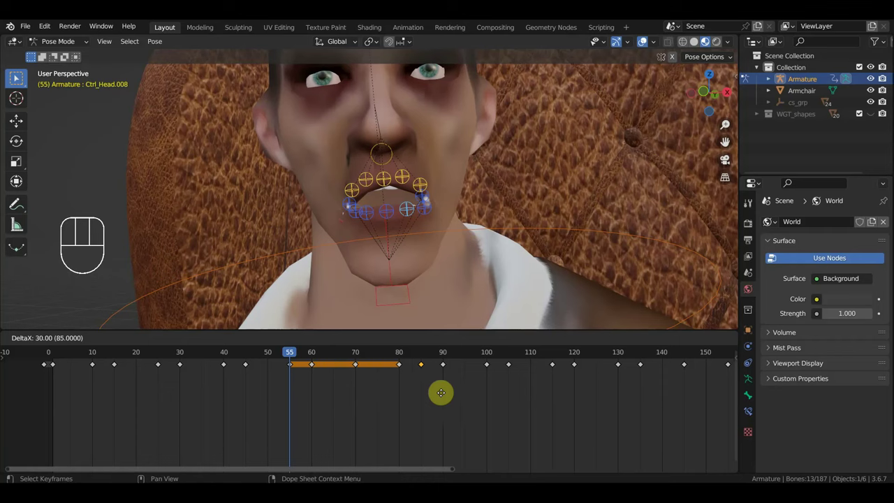
# Adjust keyframes in the Dope Sheet and set the playhead to frame 80 with a lip control selected.
pyautogui.click(428, 354)
pyautogui.moveTo(431, 355); pyautogui.dragTo(424, 365)
pyautogui.click(410, 358)
pyautogui.click(404, 350)
pyautogui.moveTo(400, 179); pyautogui.dragTo(406, 204)
pyautogui.click(334, 252)
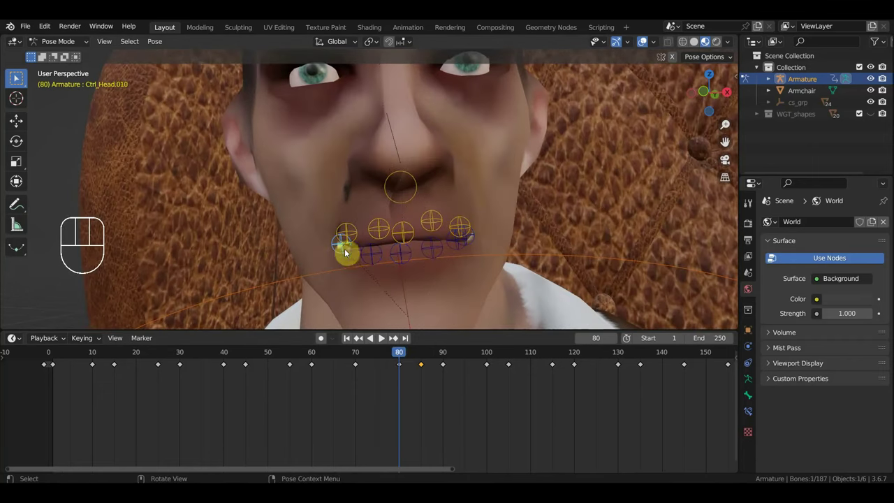
# Move lip controls to show the teeth at frame 80, key the pose (104 keys), and scrub back to 40.
pyautogui.click(476, 240)
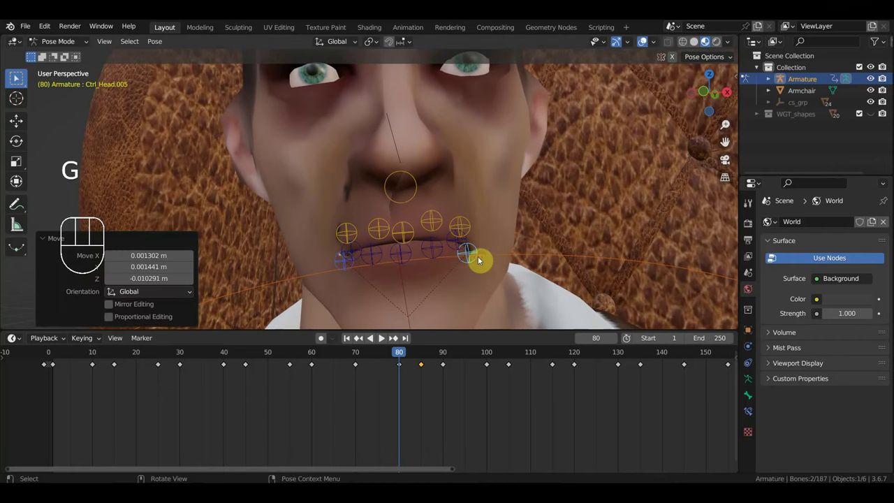
pyautogui.click(346, 237)
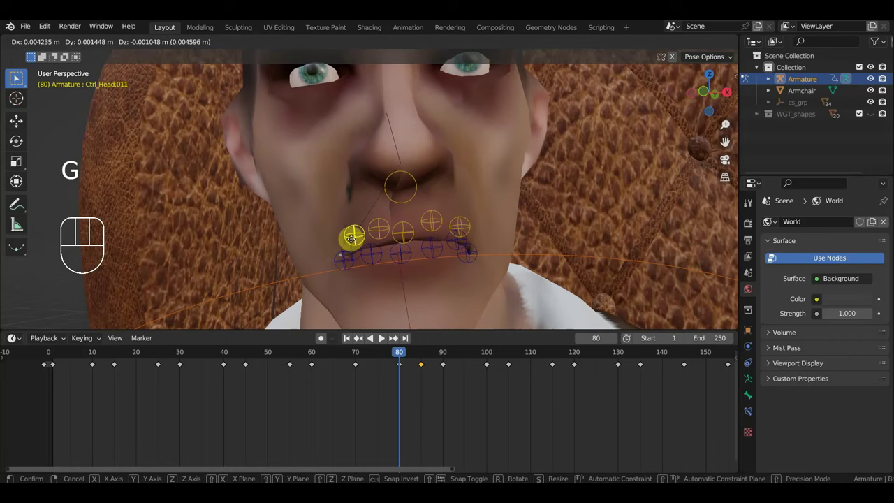
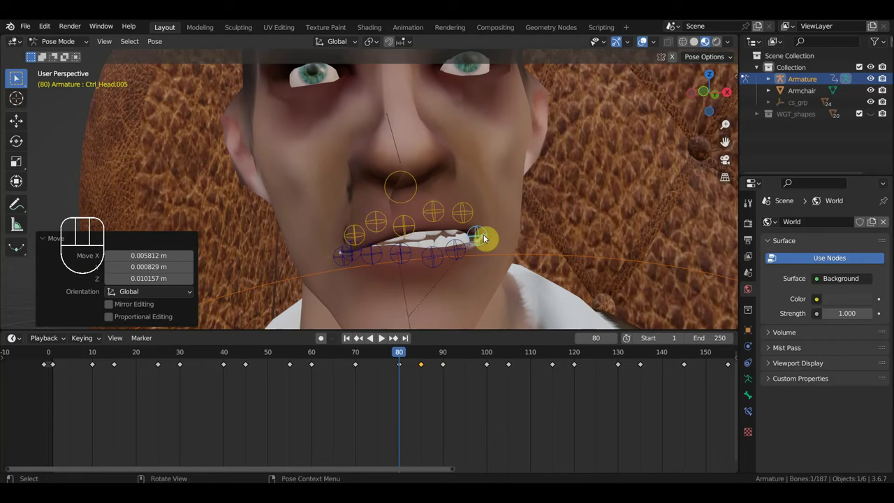
pyautogui.moveTo(486, 288); pyautogui.dragTo(329, 201)
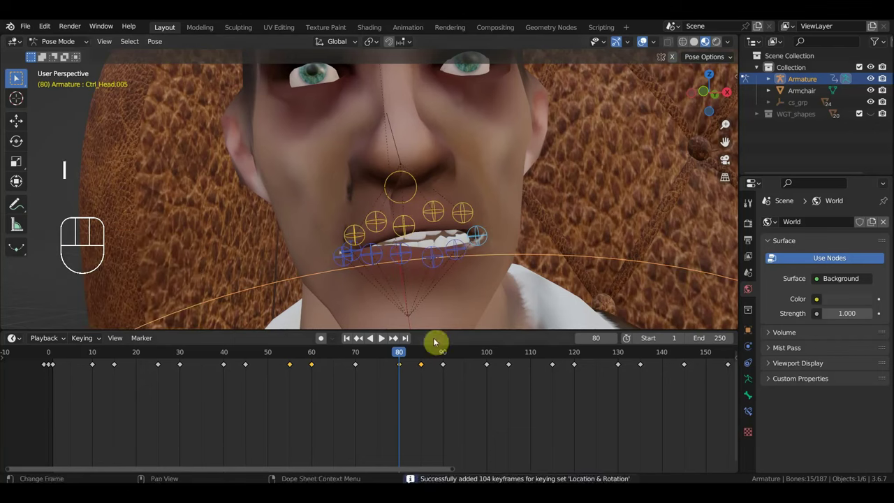
pyautogui.moveTo(402, 356); pyautogui.dragTo(238, 354)
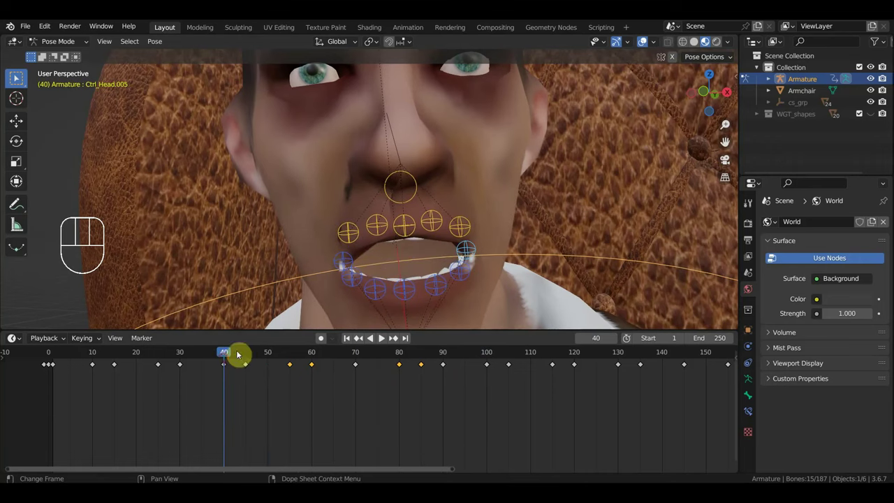
pyautogui.click(357, 238)
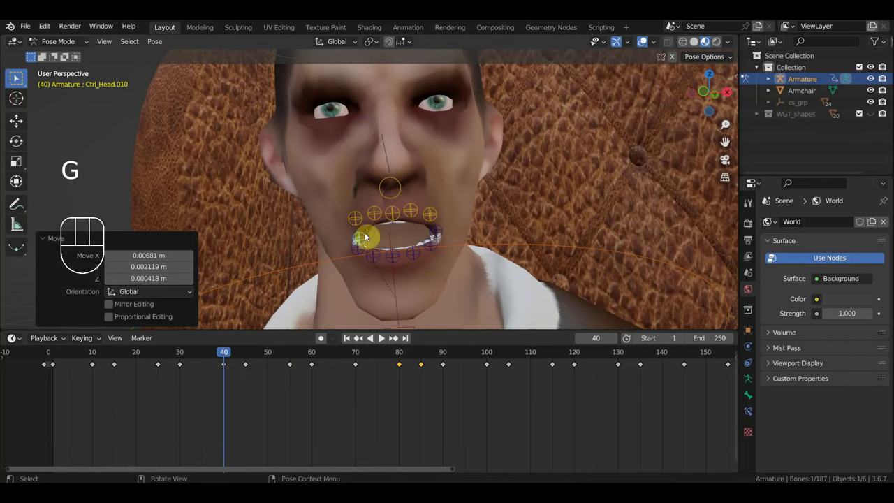
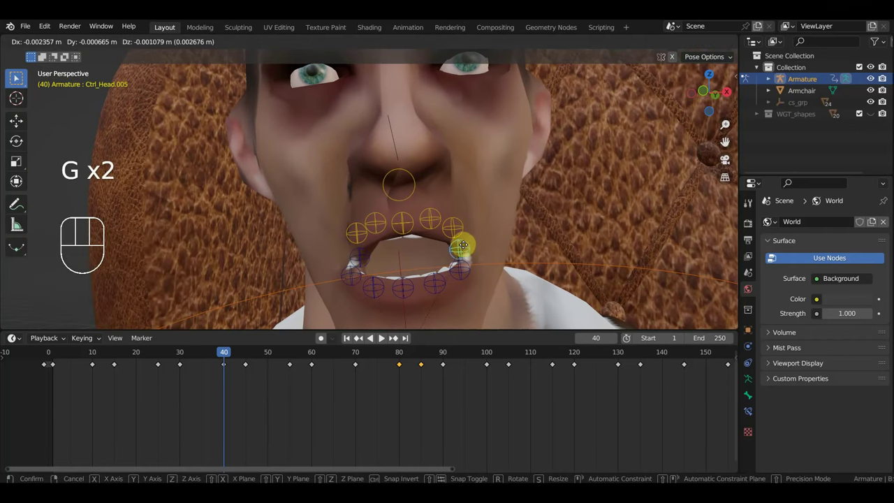
pyautogui.click(356, 278)
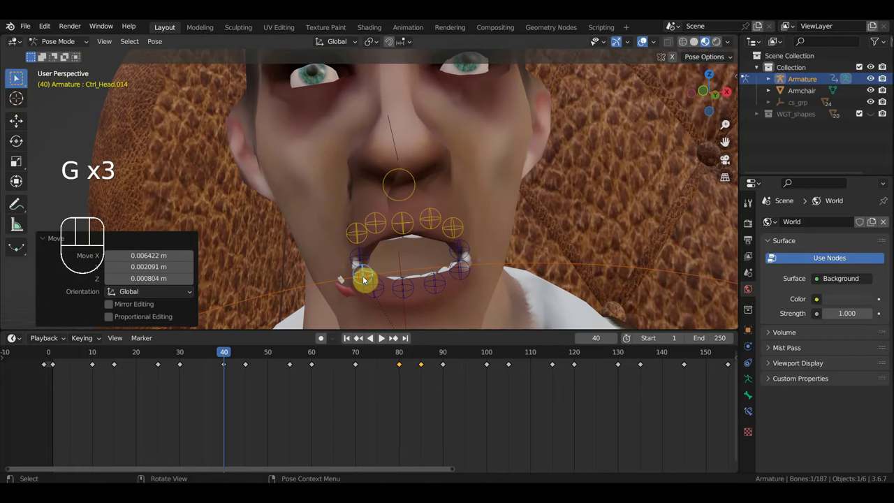
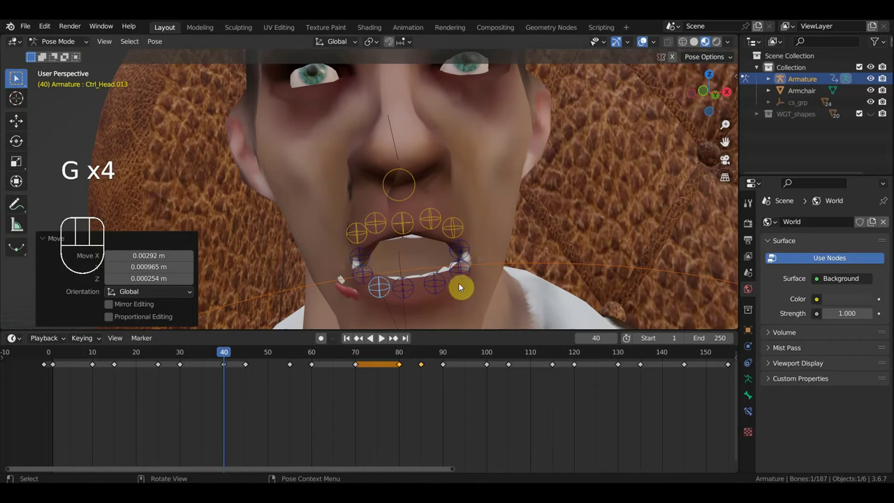
pyautogui.click(465, 274)
pyautogui.click(442, 288)
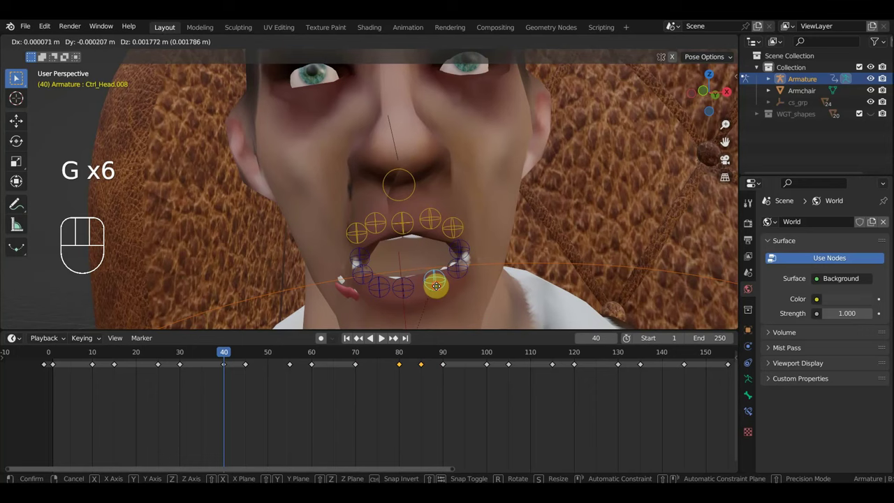
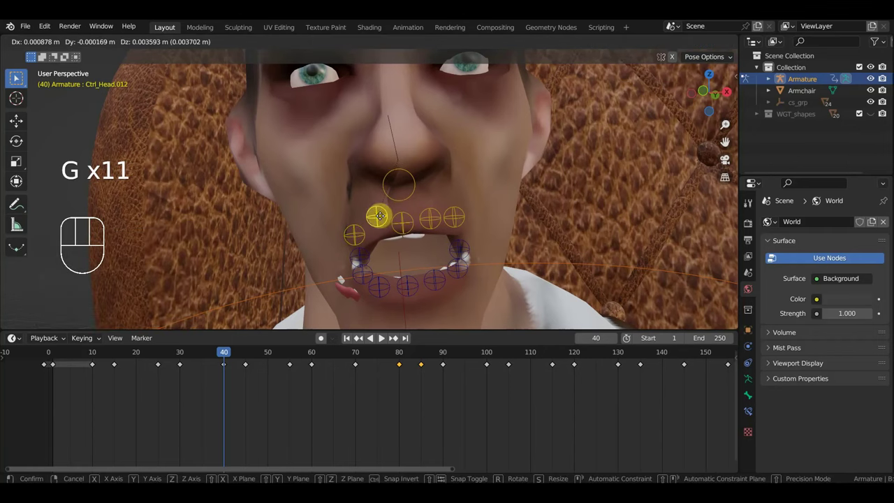
pyautogui.click(410, 225)
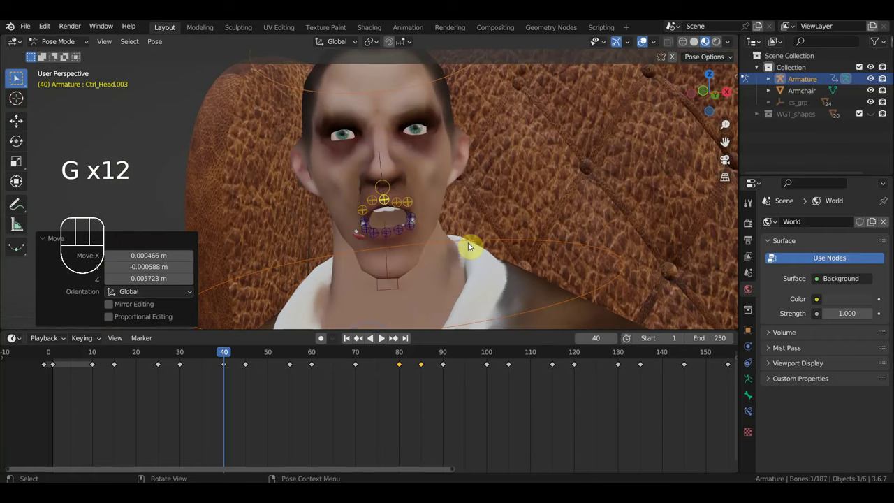
pyautogui.moveTo(425, 260); pyautogui.dragTo(336, 186)
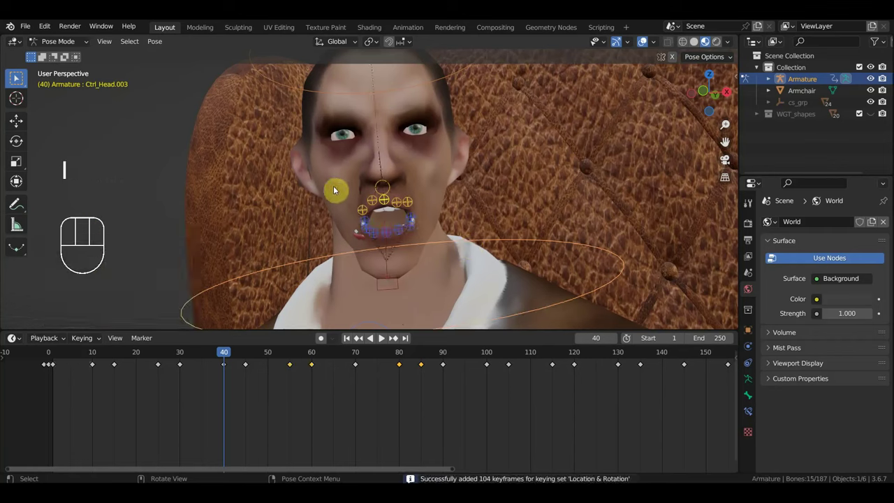
pyautogui.moveTo(240, 356); pyautogui.dragTo(446, 363)
pyautogui.click(516, 236)
pyautogui.moveTo(409, 219); pyautogui.dragTo(352, 197)
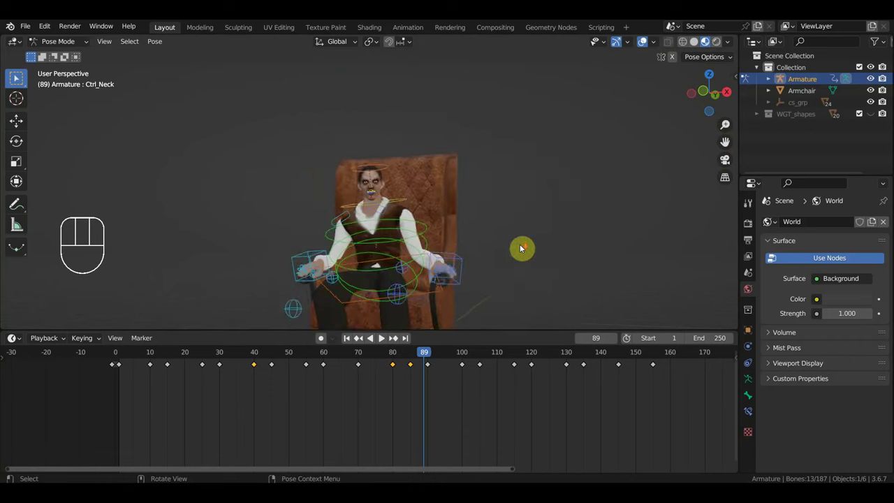
pyautogui.moveTo(543, 234); pyautogui.dragTo(554, 178)
pyautogui.moveTo(539, 321); pyautogui.dragTo(224, 132)
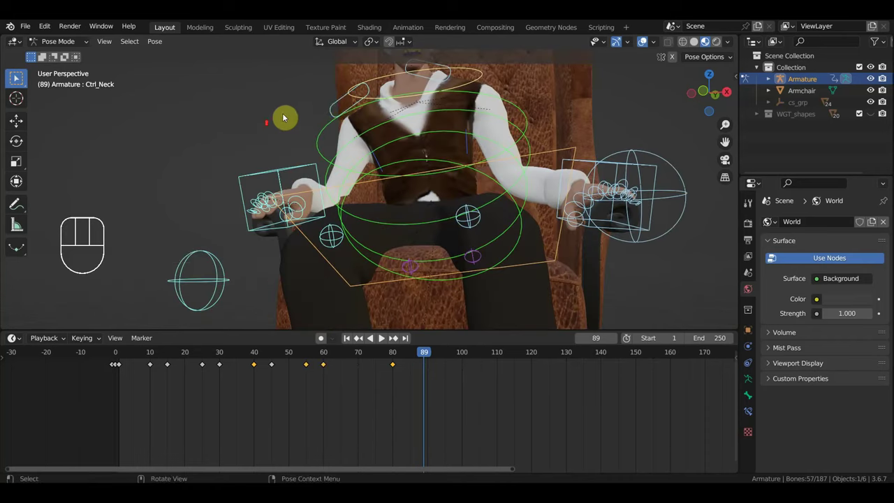
pyautogui.moveTo(384, 134); pyautogui.dragTo(368, 250)
pyautogui.moveTo(392, 156); pyautogui.dragTo(301, 134)
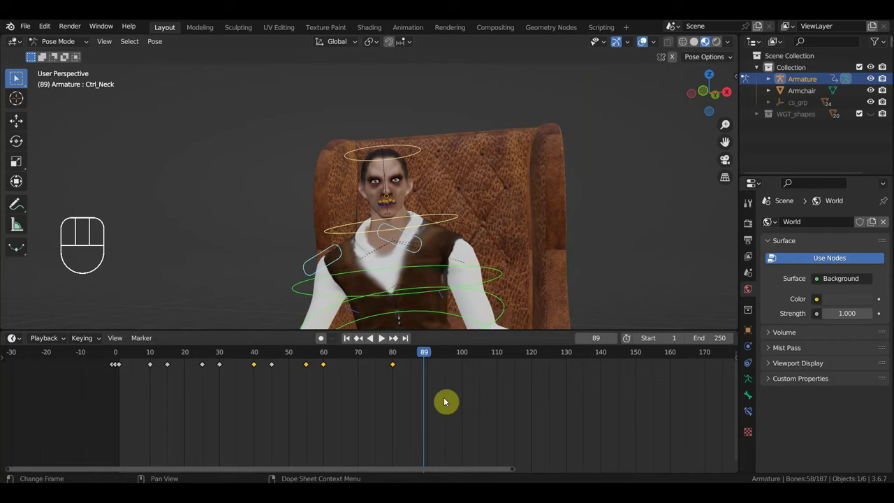
pyautogui.click(151, 354)
pyautogui.moveTo(163, 349); pyautogui.dragTo(257, 367)
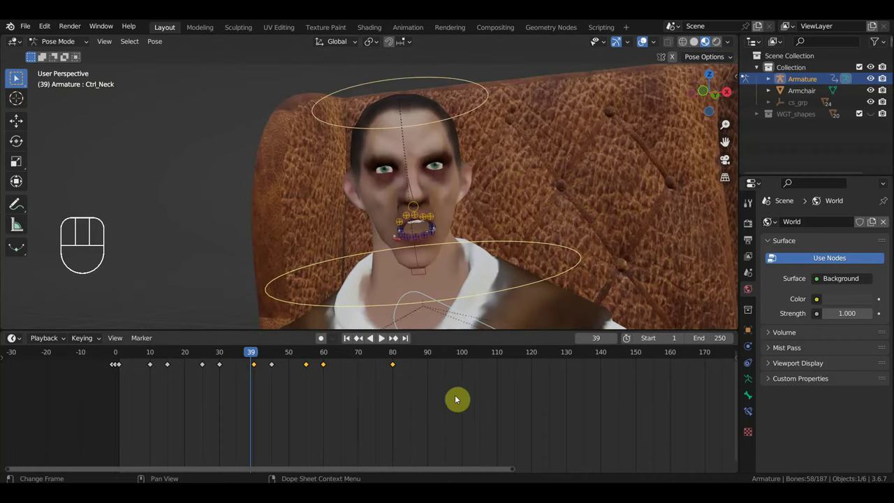
pyautogui.moveTo(410, 398); pyautogui.dragTo(149, 358)
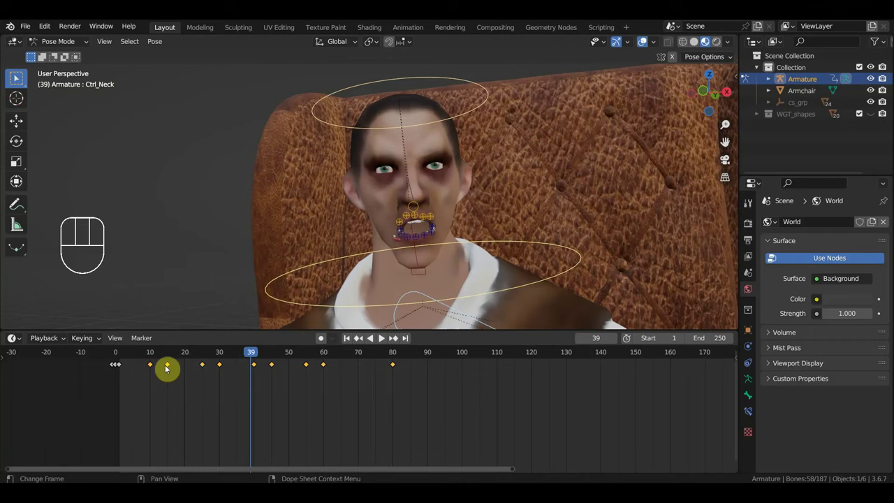
pyautogui.click(119, 354)
pyautogui.moveTo(122, 354); pyautogui.dragTo(406, 302)
pyautogui.moveTo(473, 223); pyautogui.dragTo(476, 180)
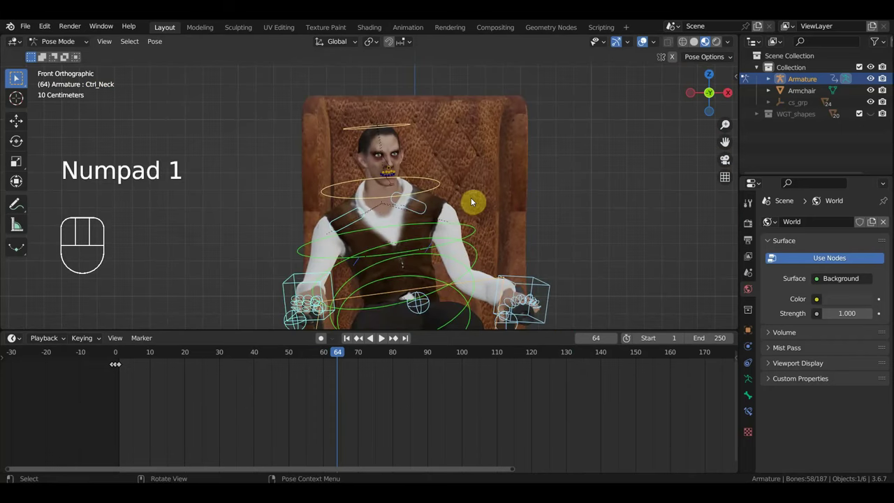
pyautogui.middleClick(467, 204)
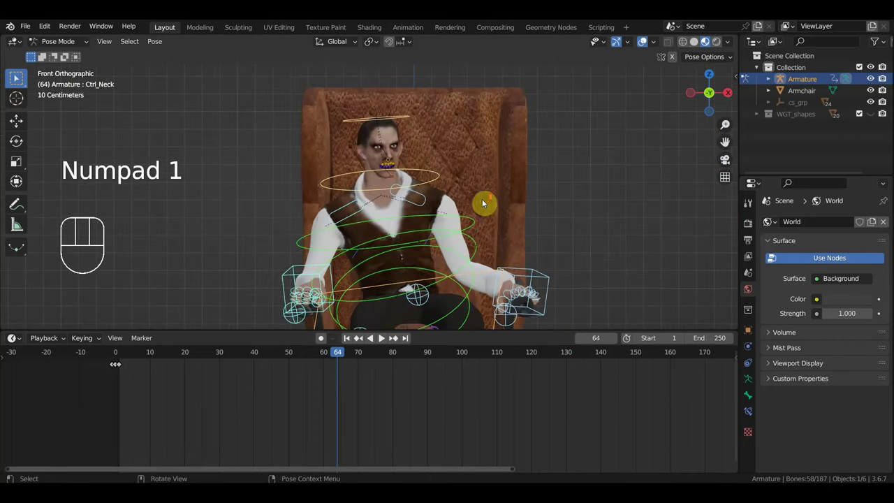
pyautogui.moveTo(491, 204); pyautogui.dragTo(481, 180)
pyautogui.moveTo(286, 358); pyautogui.dragTo(151, 361)
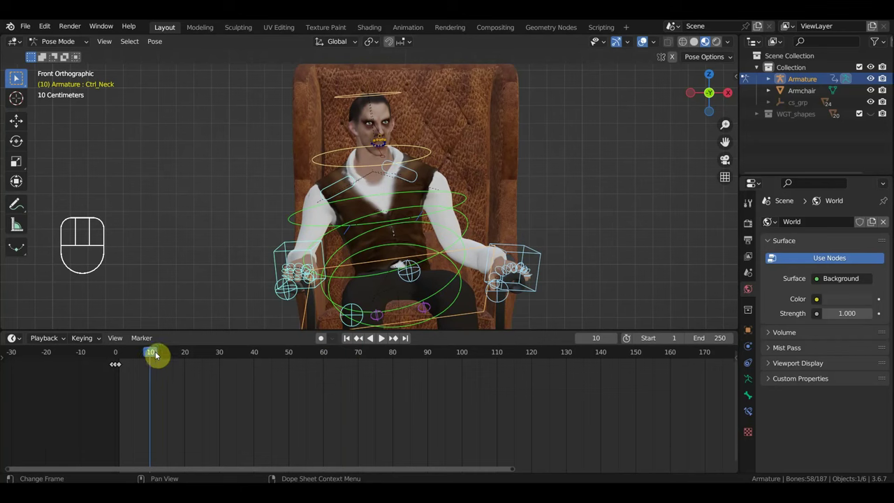
pyautogui.click(168, 355)
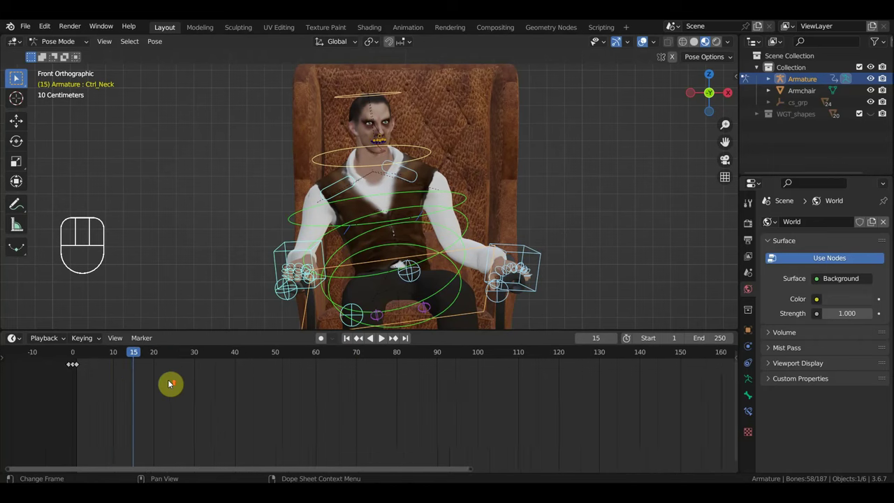
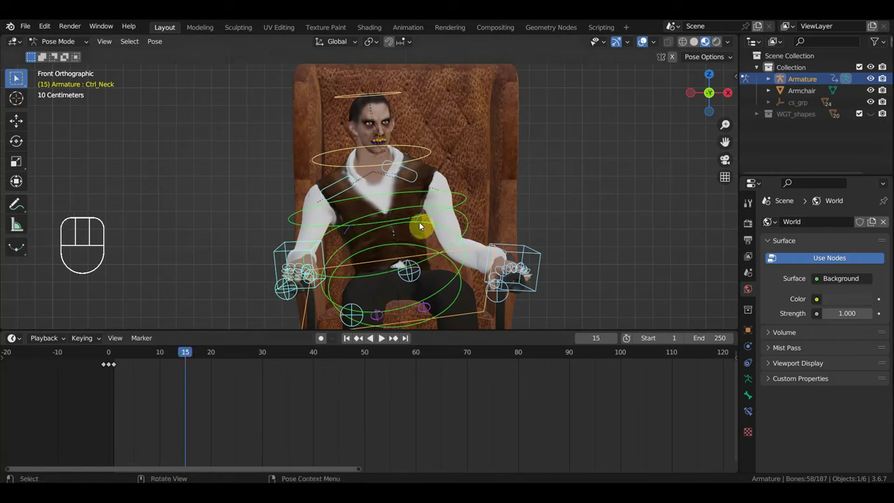
# Rotate Ctrl_Spine1 slightly at frame 15 and select the head control bone.
pyautogui.click(466, 232)
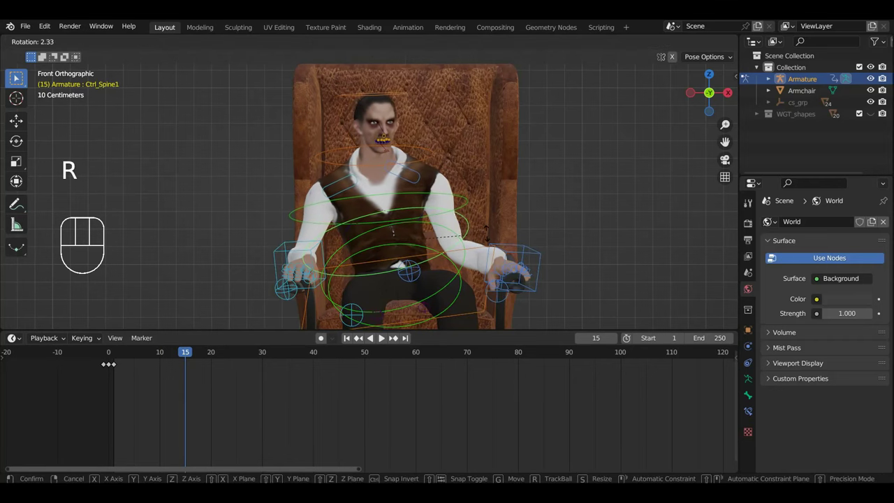
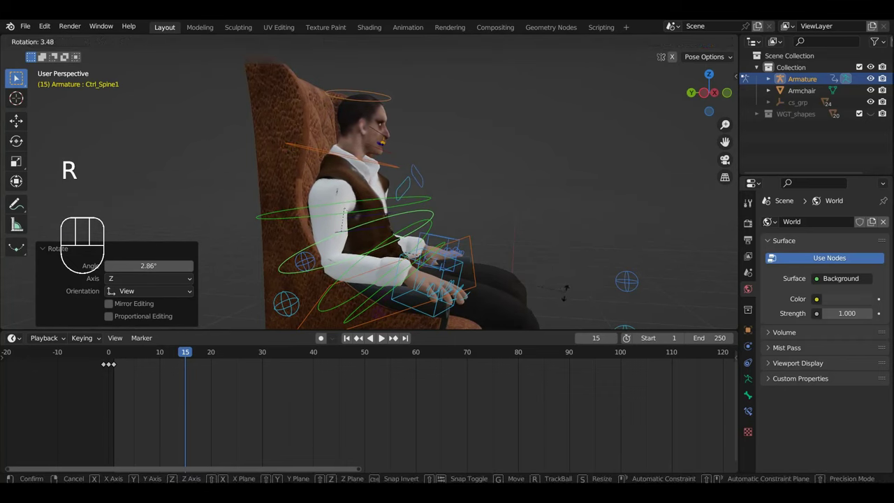
pyautogui.click(391, 93)
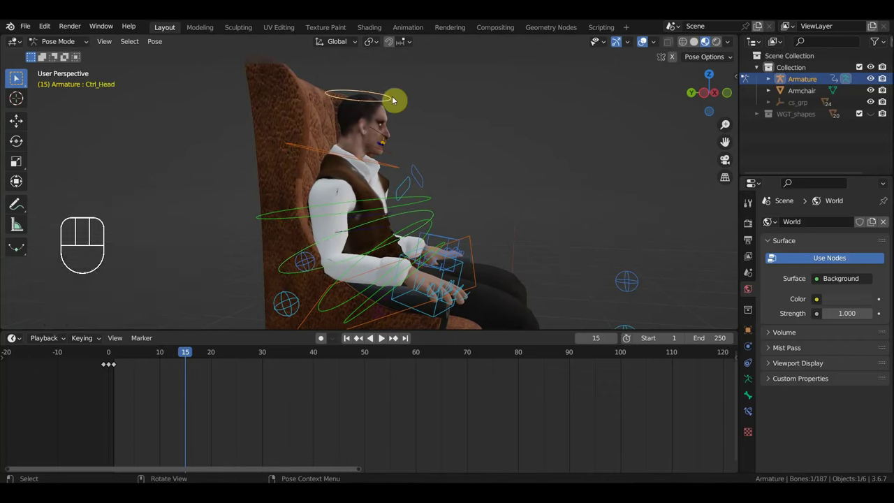
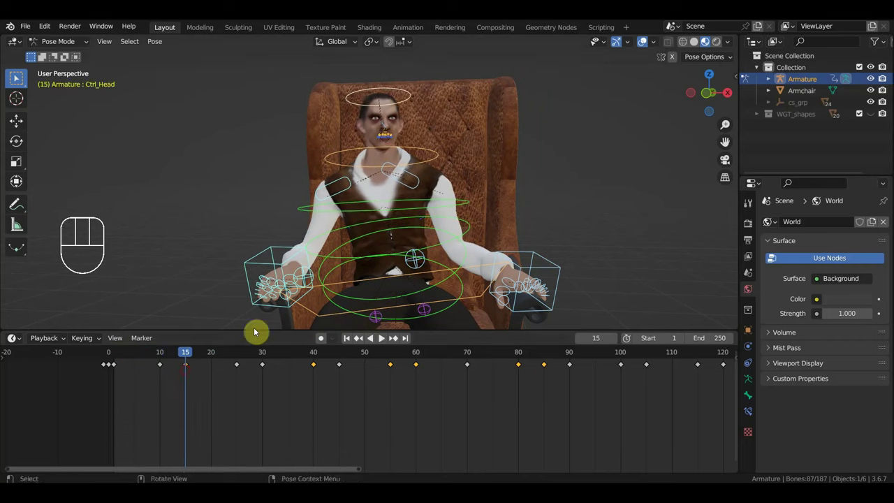
# At frame 30, adjust the right and left foot controls from a side view.
pyautogui.moveTo(398, 270); pyautogui.dragTo(406, 195)
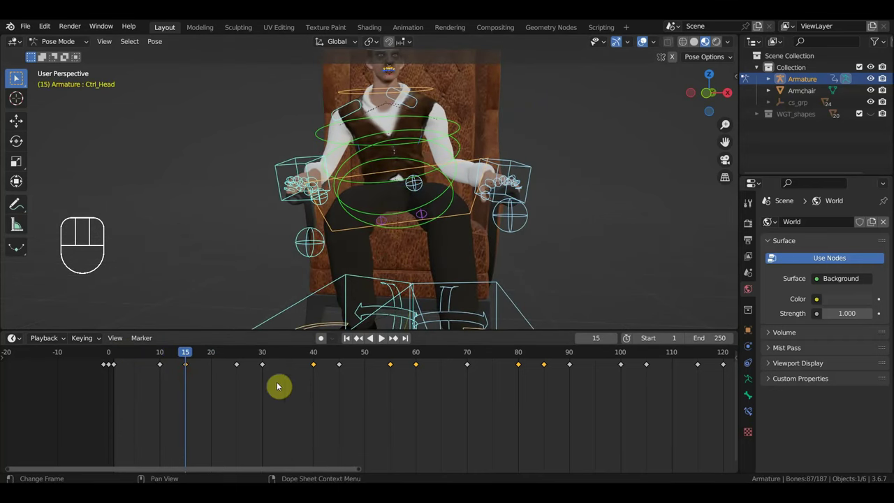
pyautogui.click(263, 355)
pyautogui.click(344, 287)
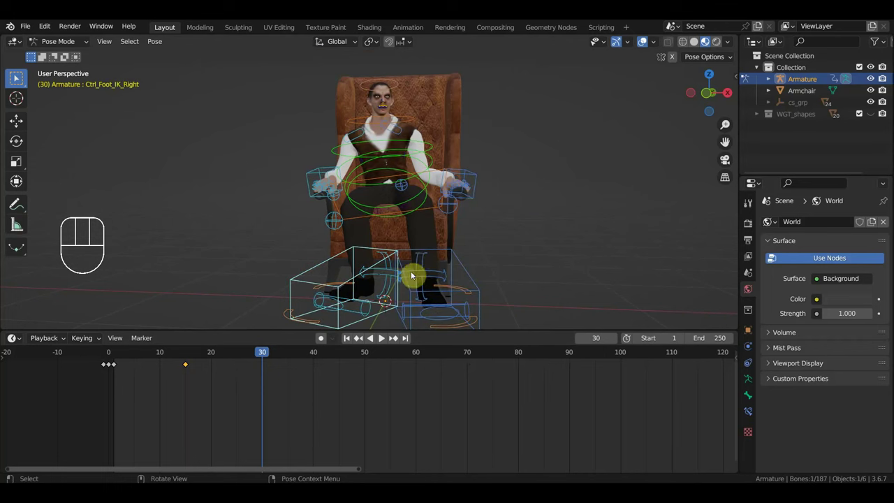
pyautogui.moveTo(428, 278); pyautogui.dragTo(592, 274)
pyautogui.moveTo(568, 273); pyautogui.dragTo(295, 274)
pyautogui.moveTo(293, 266); pyautogui.dragTo(300, 229)
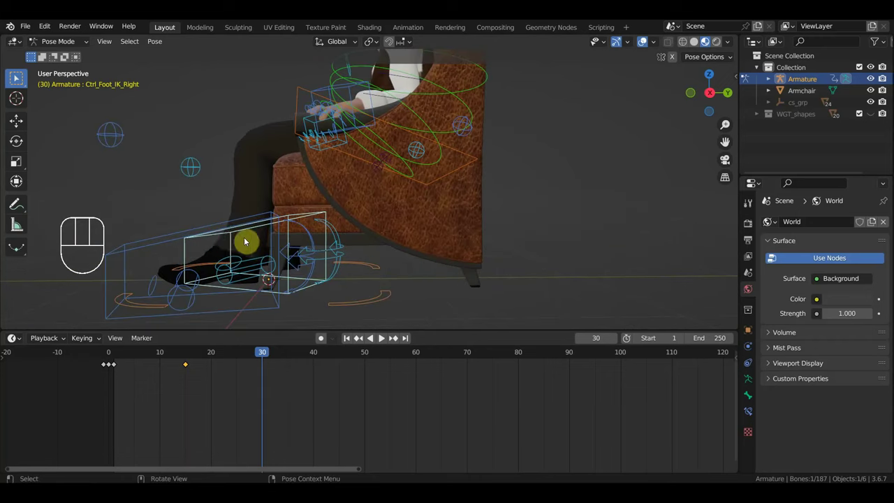
pyautogui.click(202, 227)
# Tilt the hips control about 2 degrees and key it at frame 30.
pyautogui.middleClick(288, 243)
pyautogui.middleClick(320, 250)
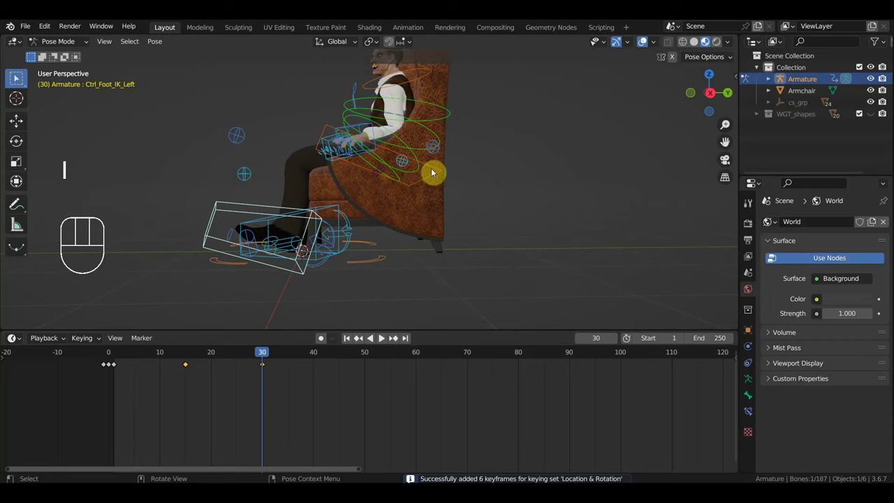
pyautogui.click(439, 171)
pyautogui.moveTo(456, 178); pyautogui.dragTo(465, 207)
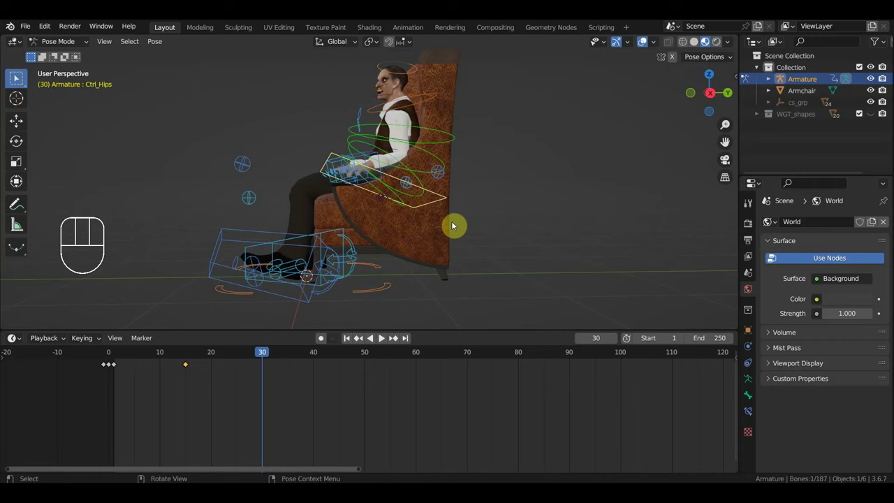
pyautogui.moveTo(497, 223); pyautogui.dragTo(582, 240)
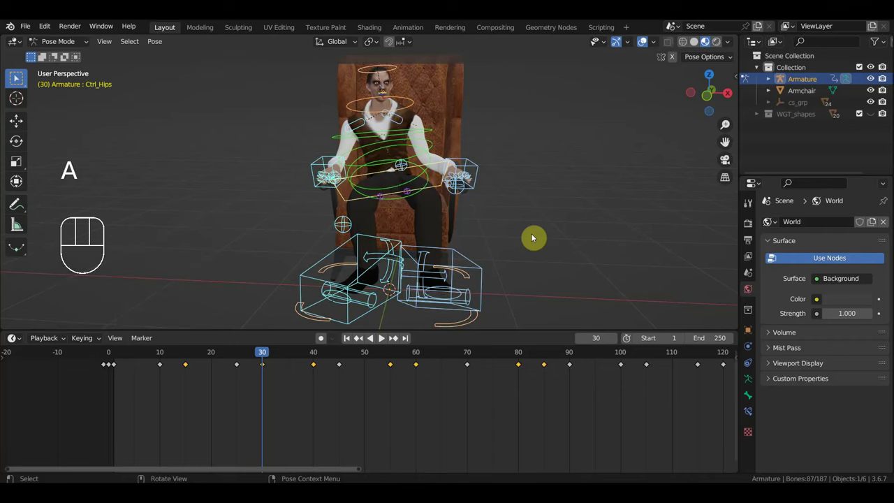
# Go to frame 40 and select the left foot control, then the left knee pole control.
pyautogui.moveTo(265, 356); pyautogui.dragTo(484, 302)
pyautogui.moveTo(546, 259); pyautogui.dragTo(434, 260)
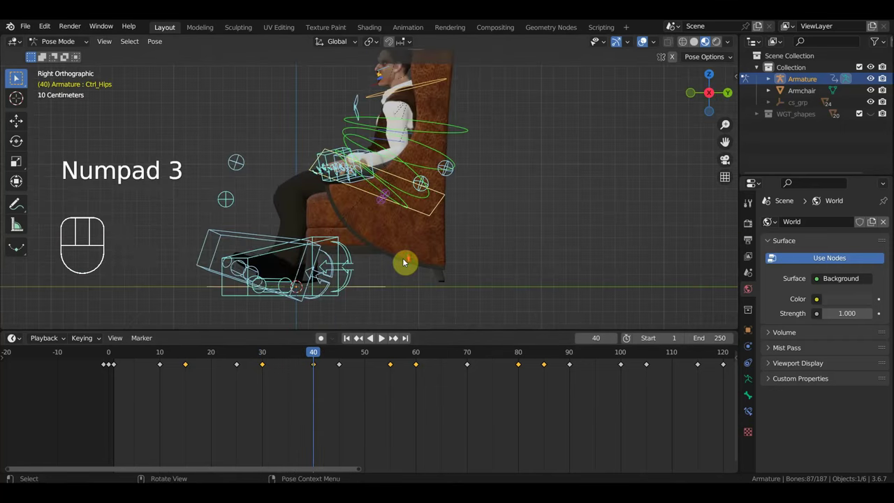
pyautogui.moveTo(434, 242); pyautogui.dragTo(477, 213)
pyautogui.click(316, 205)
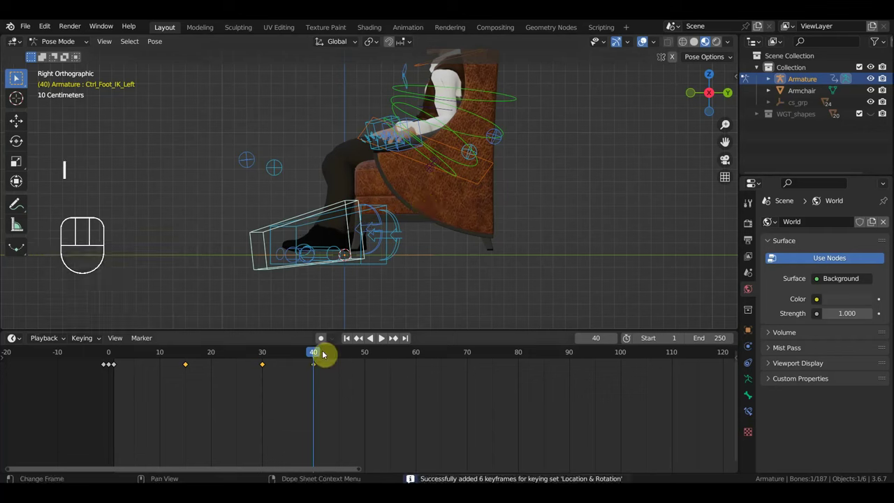
pyautogui.moveTo(300, 353); pyautogui.dragTo(316, 365)
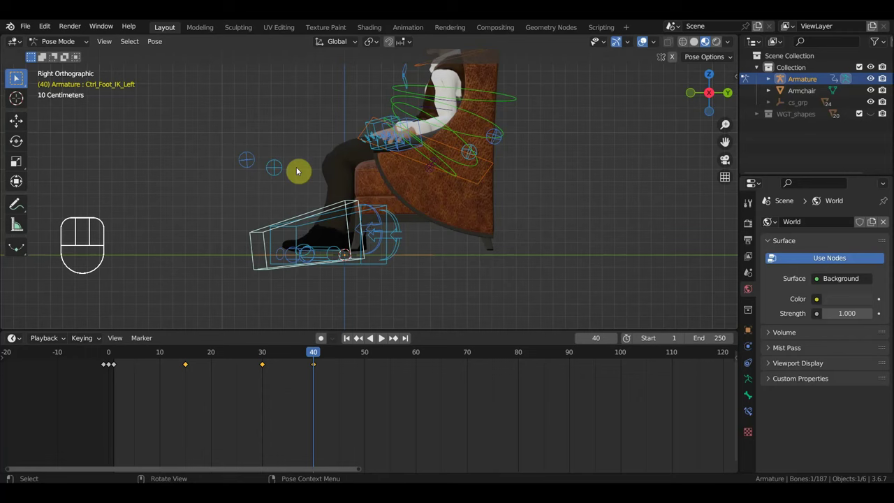
pyautogui.click(254, 164)
# Add the left foot control to the selection from a front view and move to frame 35.
pyautogui.moveTo(298, 179); pyautogui.dragTo(451, 190)
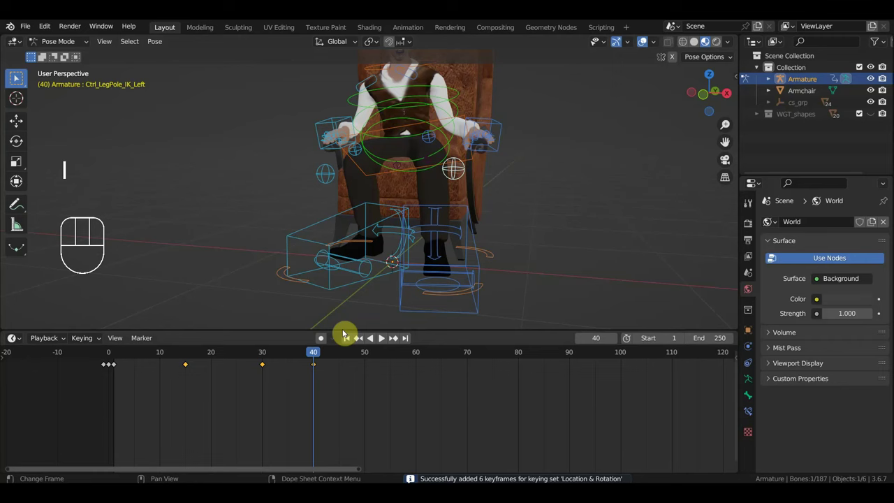
pyautogui.moveTo(316, 356); pyautogui.dragTo(302, 373)
pyautogui.click(465, 148)
pyautogui.click(460, 153)
pyautogui.click(474, 227)
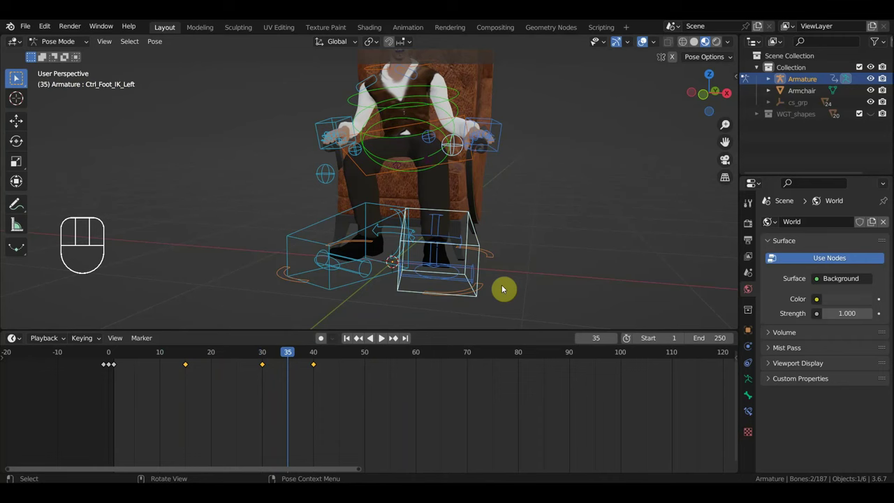
pyautogui.moveTo(337, 389); pyautogui.dragTo(242, 361)
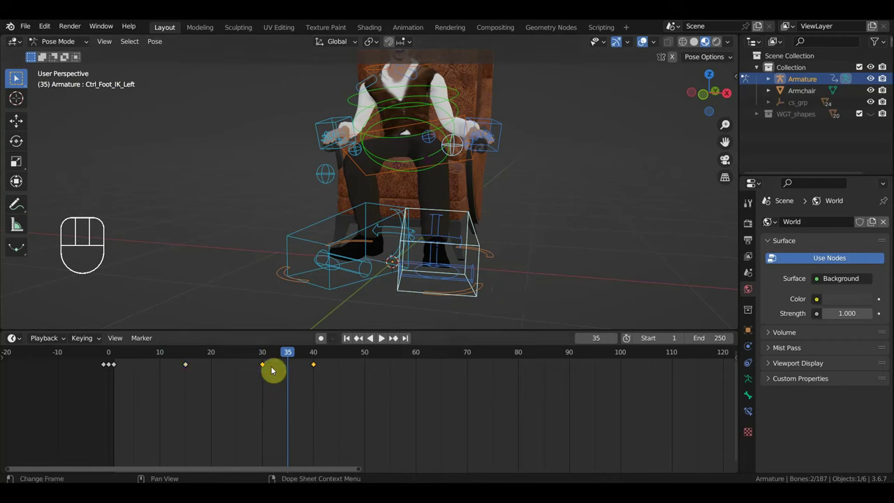
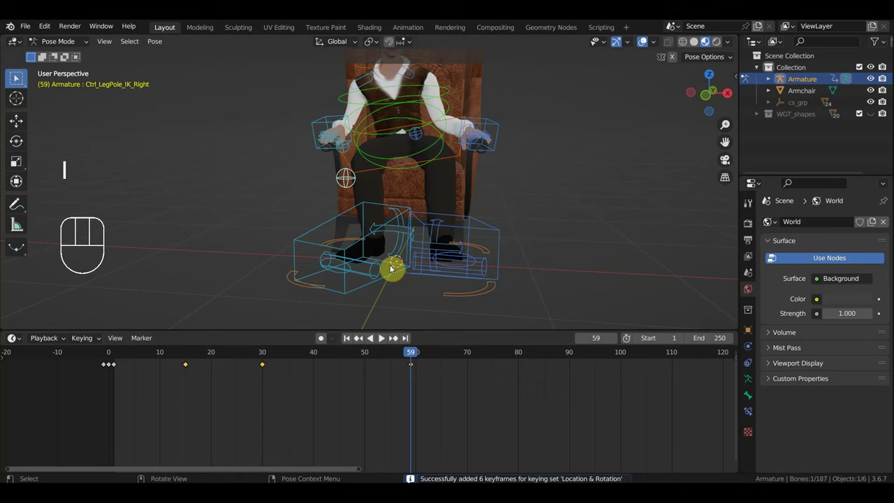
# Select the right foot control and pick one of its keyframes in the dope sheet.
pyautogui.click(347, 252)
pyautogui.moveTo(437, 255); pyautogui.dragTo(438, 332)
pyautogui.moveTo(529, 239); pyautogui.dragTo(507, 267)
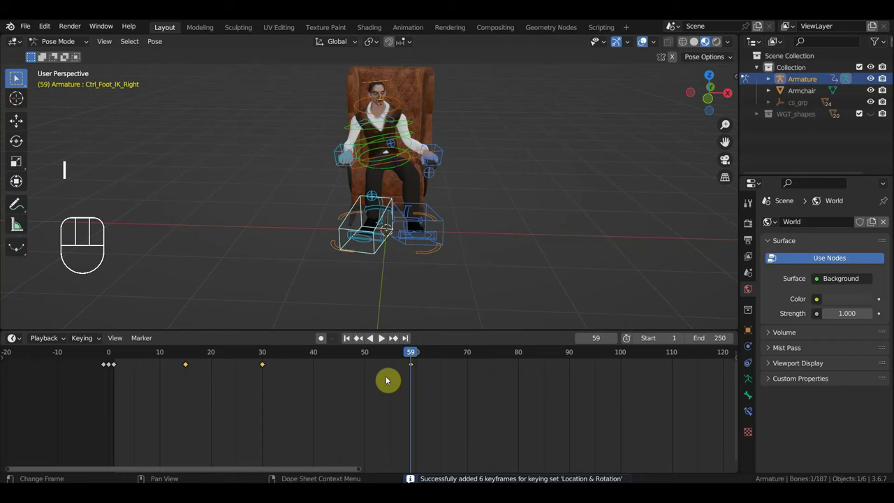
pyautogui.moveTo(404, 357); pyautogui.dragTo(372, 373)
# Shift the right foot keyframe earlier, then select the hips control at frame 59.
pyautogui.moveTo(311, 397); pyautogui.dragTo(249, 359)
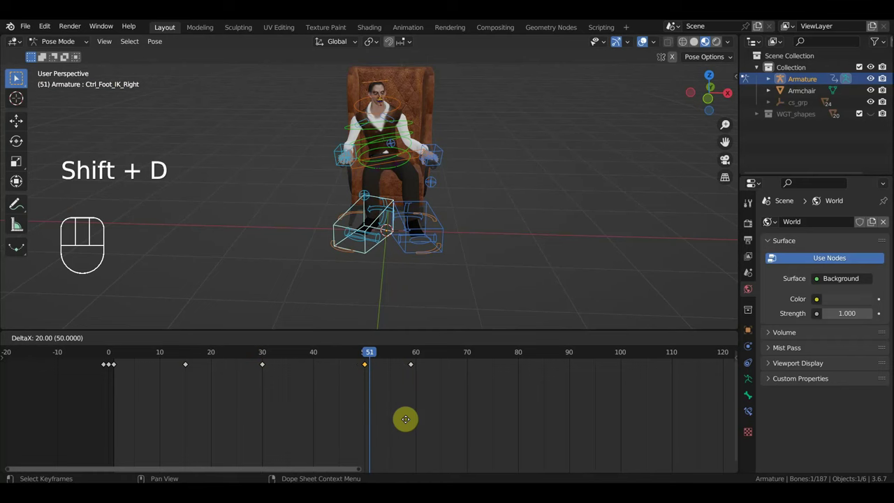
pyautogui.moveTo(374, 356); pyautogui.dragTo(413, 401)
pyautogui.click(414, 162)
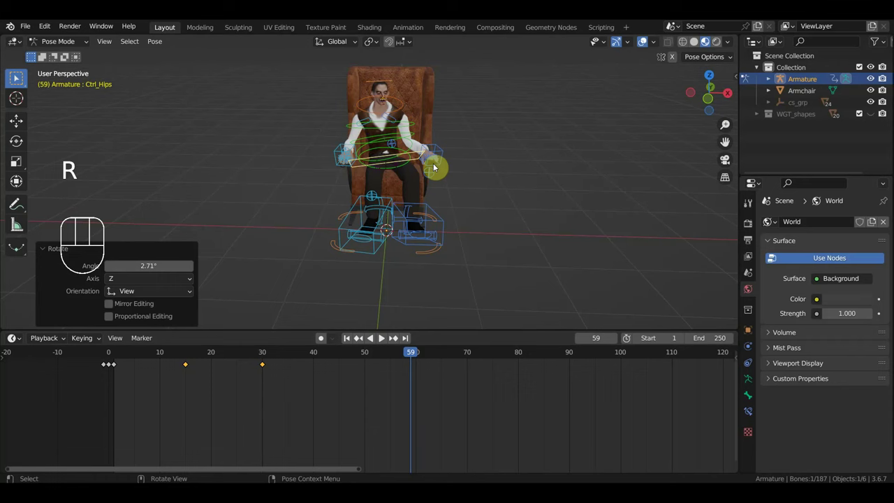
# Select the right shoulder control, zoom in on the right hand and select the ring finger control.
pyautogui.moveTo(411, 359); pyautogui.dragTo(428, 226)
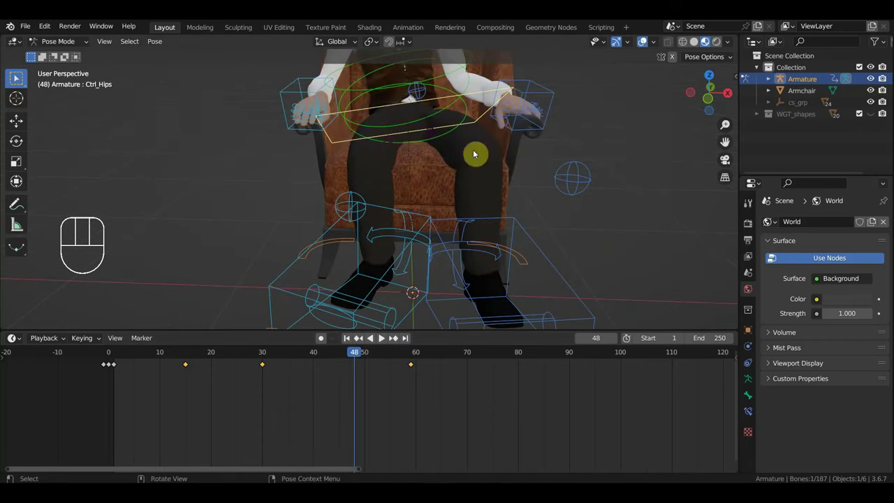
pyautogui.moveTo(464, 155); pyautogui.dragTo(435, 215)
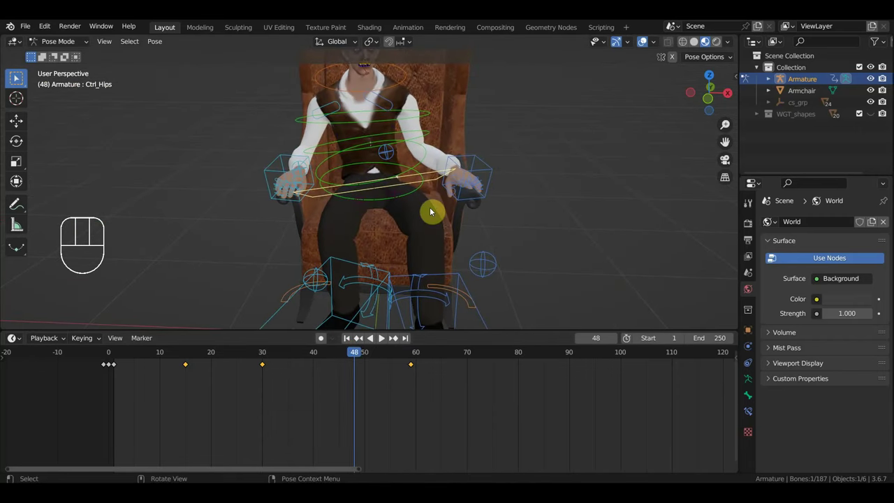
pyautogui.moveTo(477, 212); pyautogui.dragTo(484, 218)
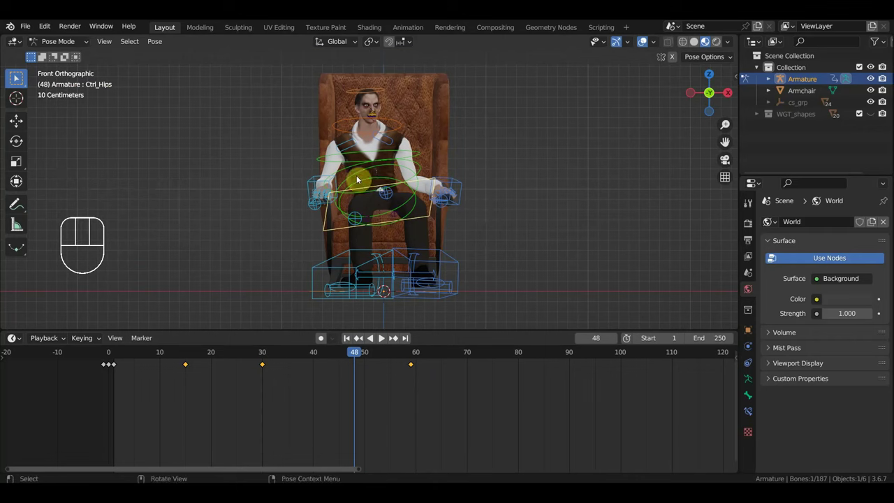
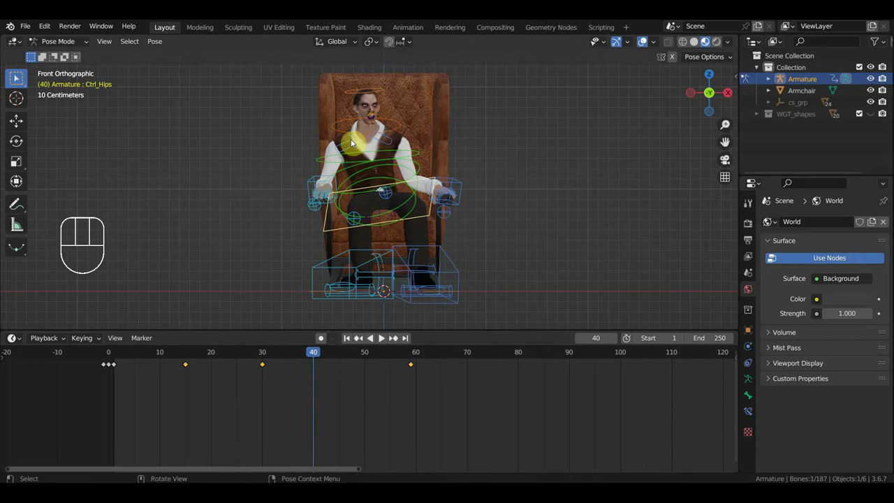
pyautogui.click(352, 143)
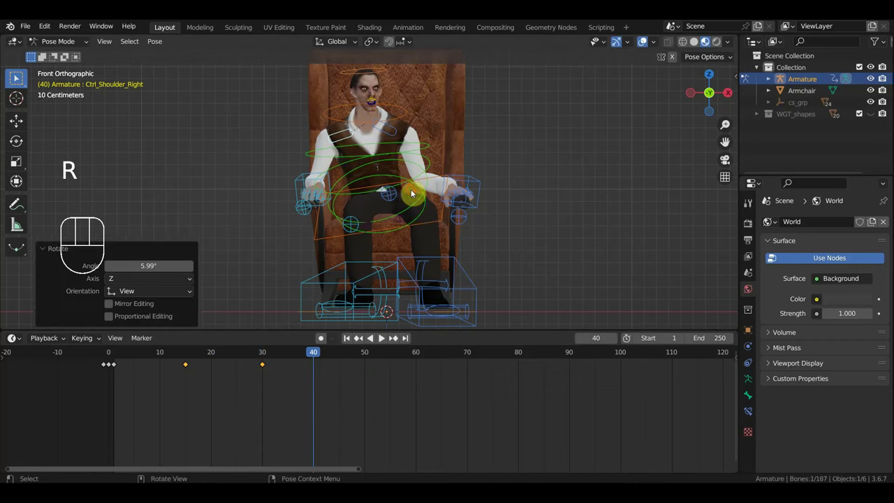
pyautogui.moveTo(379, 204); pyautogui.dragTo(404, 214)
pyautogui.click(404, 214)
# Select and rotate the right middle and pinky finger controls to curl around the armrest.
pyautogui.middleClick(414, 218)
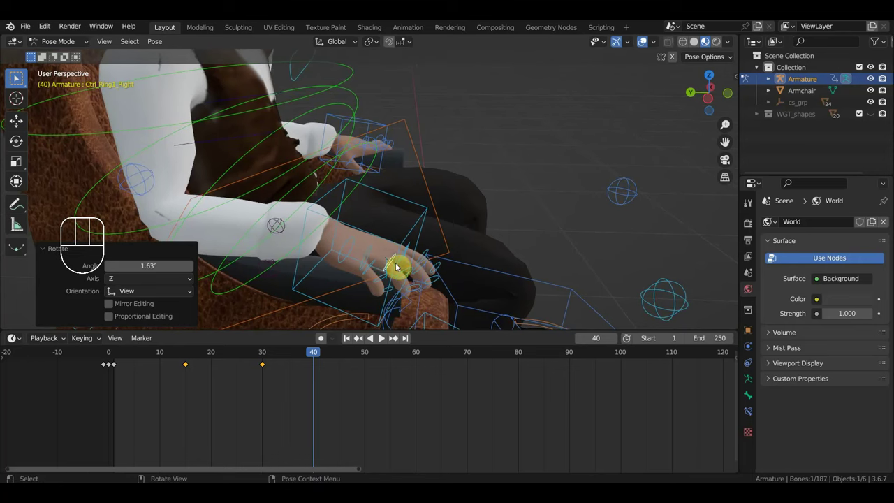
pyautogui.moveTo(380, 260); pyautogui.dragTo(365, 238)
pyautogui.click(365, 238)
pyautogui.moveTo(384, 238); pyautogui.dragTo(412, 229)
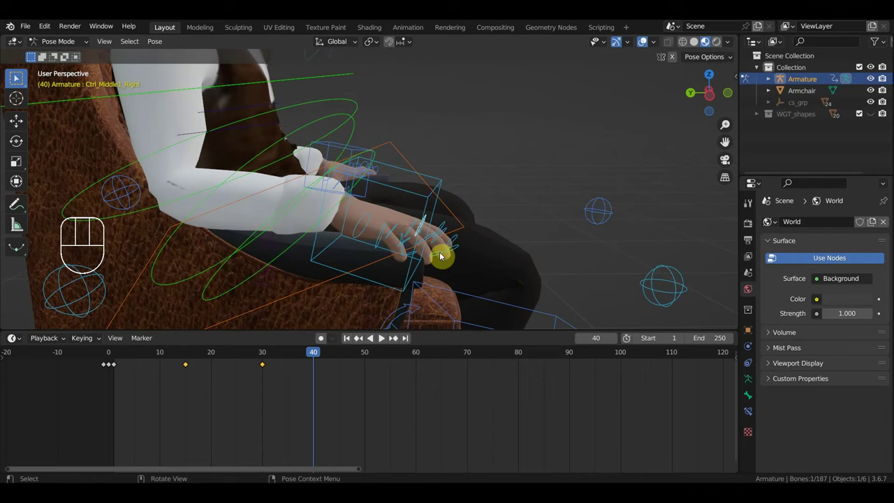
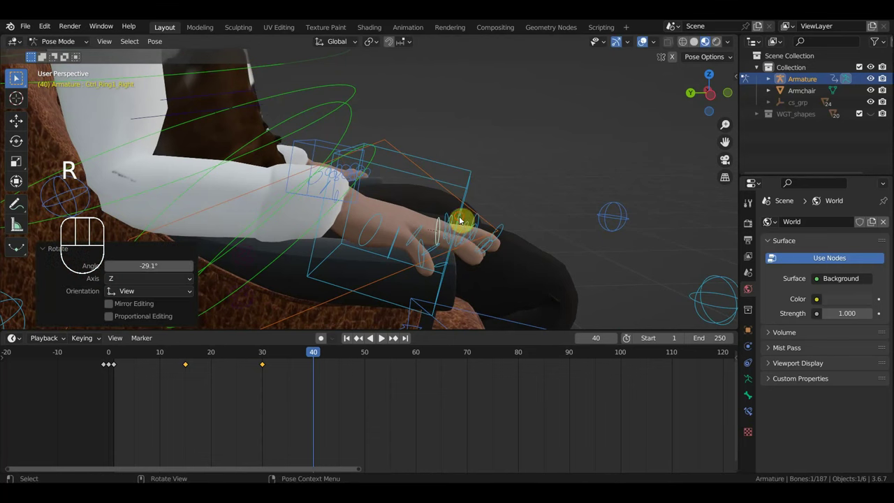
pyautogui.click(280, 257)
pyautogui.moveTo(309, 256); pyautogui.dragTo(336, 251)
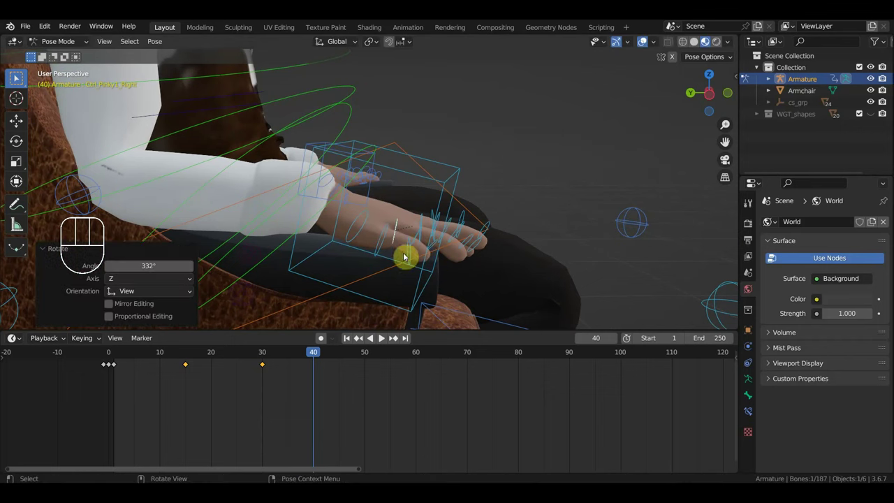
# Select the right index finger control and bend it about 18 degrees at frame 40.
pyautogui.moveTo(418, 259); pyautogui.dragTo(302, 251)
pyautogui.middleClick(246, 217)
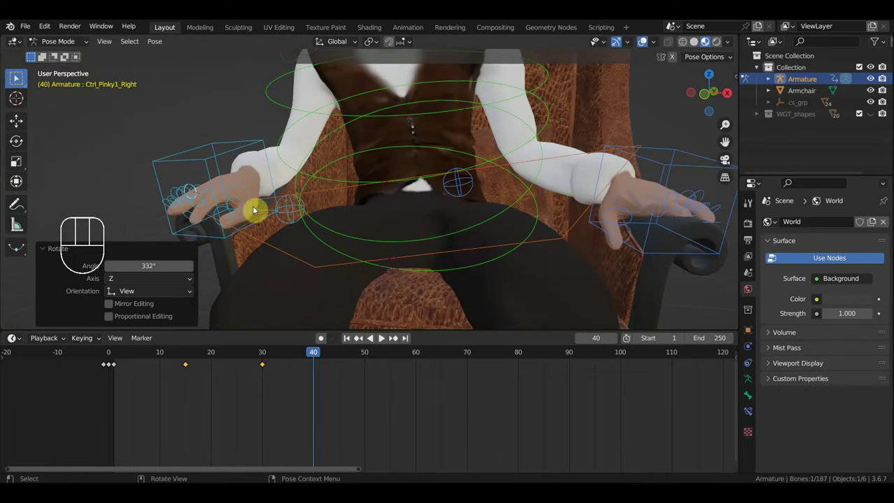
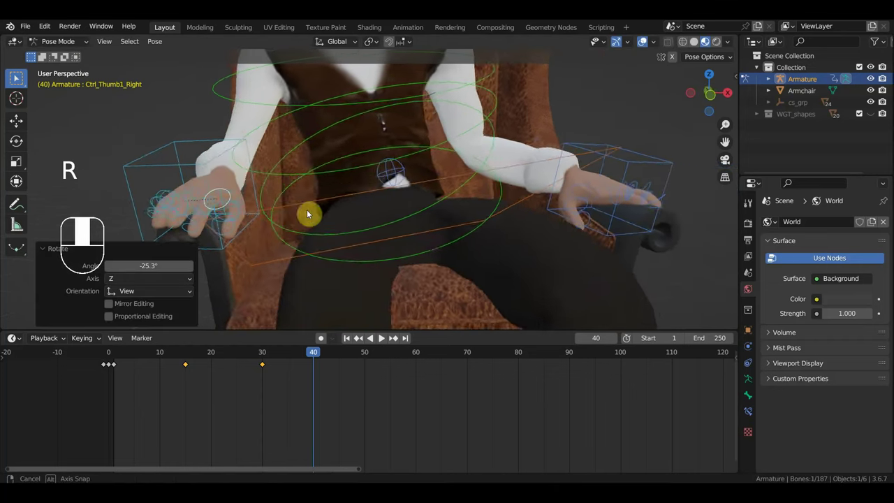
pyautogui.click(221, 208)
pyautogui.moveTo(226, 217); pyautogui.dragTo(141, 220)
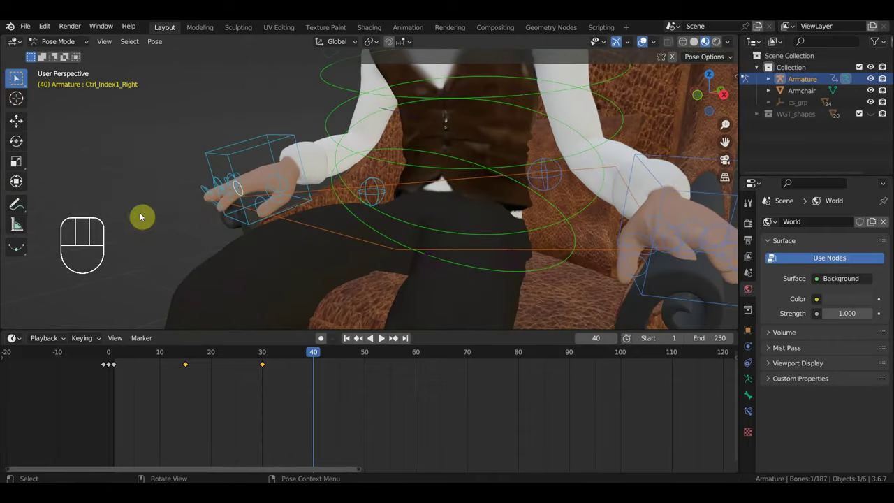
pyautogui.moveTo(256, 213); pyautogui.dragTo(259, 203)
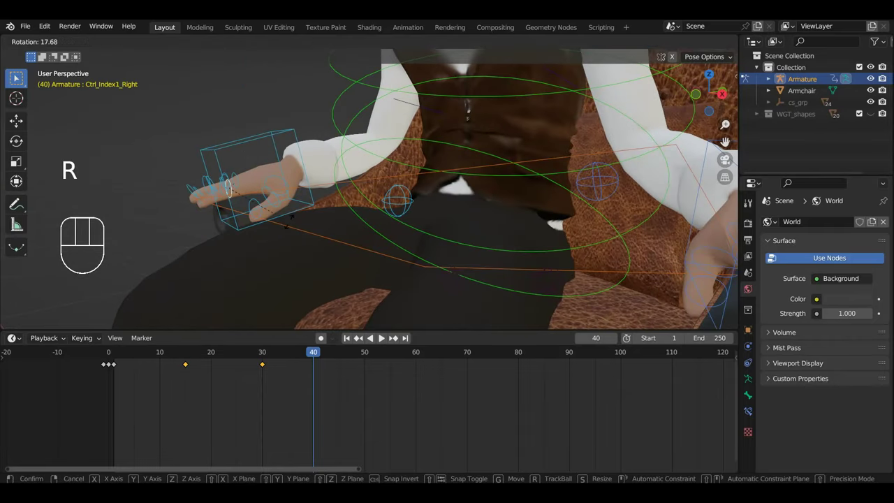
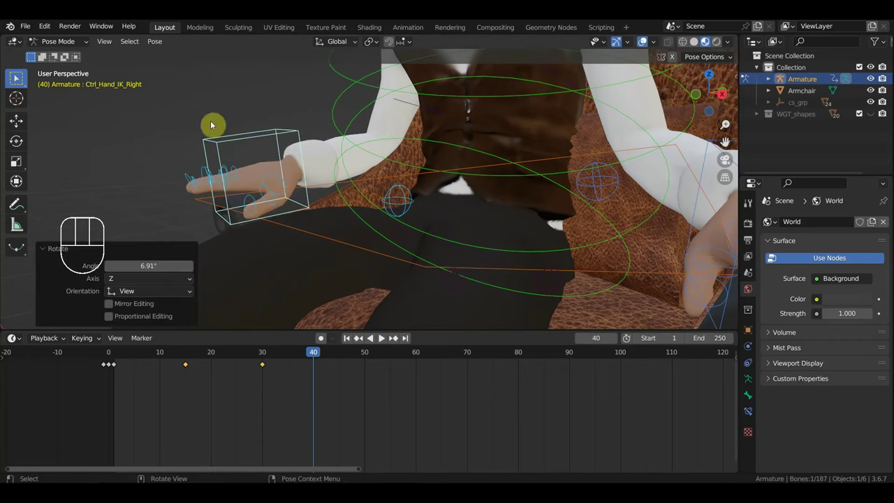
# Select the whole group of right-hand controls.
pyautogui.moveTo(184, 103); pyautogui.dragTo(306, 213)
pyautogui.click(308, 234)
pyautogui.click(308, 235)
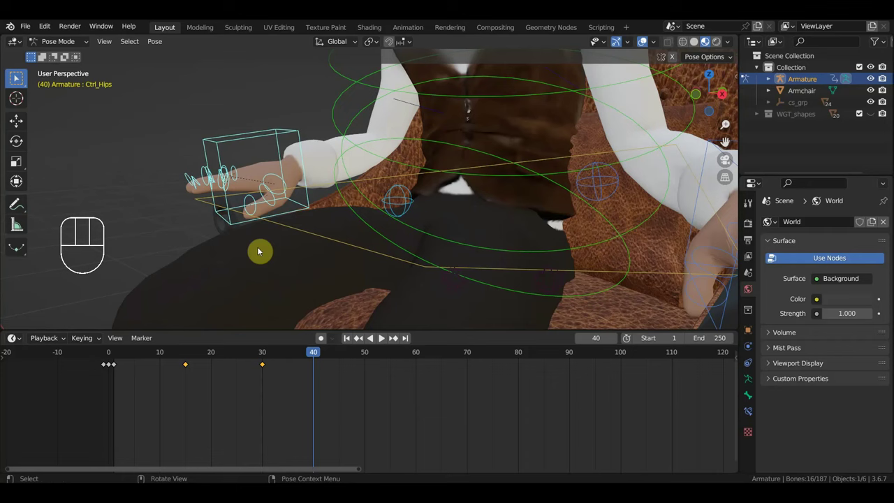
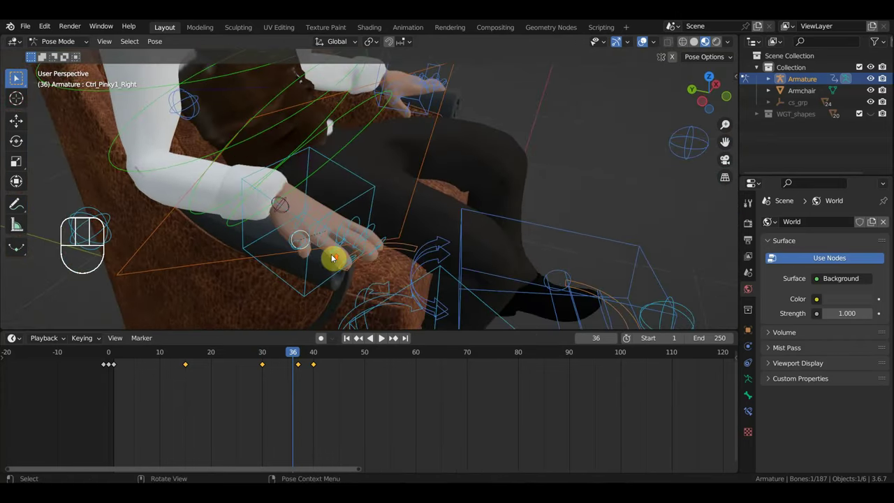
# Zoom in on the fingers on the armrest and select two right-hand finger controls.
pyautogui.moveTo(351, 250); pyautogui.dragTo(301, 267)
pyautogui.moveTo(298, 259); pyautogui.dragTo(335, 161)
pyautogui.moveTo(327, 188); pyautogui.dragTo(330, 201)
pyautogui.moveTo(322, 207); pyautogui.dragTo(333, 174)
pyautogui.click(213, 178)
pyautogui.click(215, 201)
pyautogui.moveTo(219, 212); pyautogui.dragTo(234, 219)
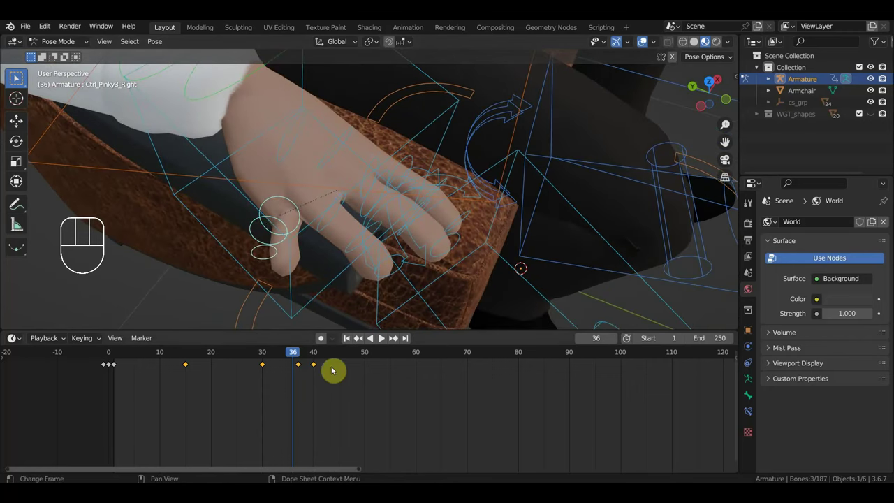
# Delete the selected fingers' keyframes, scrub to check, and select the right hand IK control.
pyautogui.click(296, 371)
pyautogui.moveTo(336, 392); pyautogui.dragTo(244, 356)
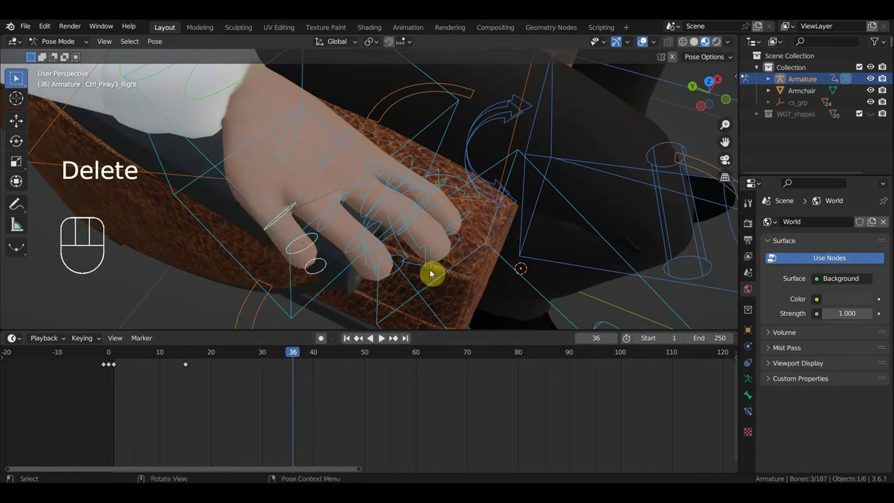
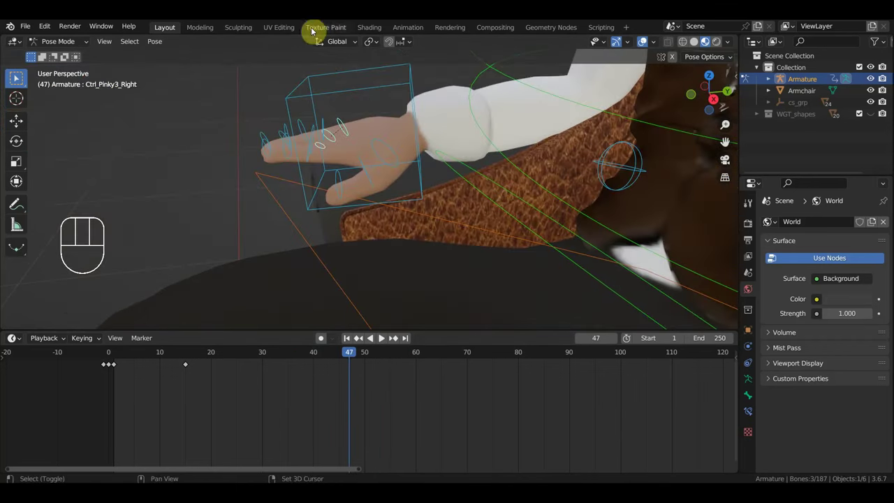
pyautogui.middleClick(354, 131)
pyautogui.moveTo(349, 165); pyautogui.dragTo(359, 147)
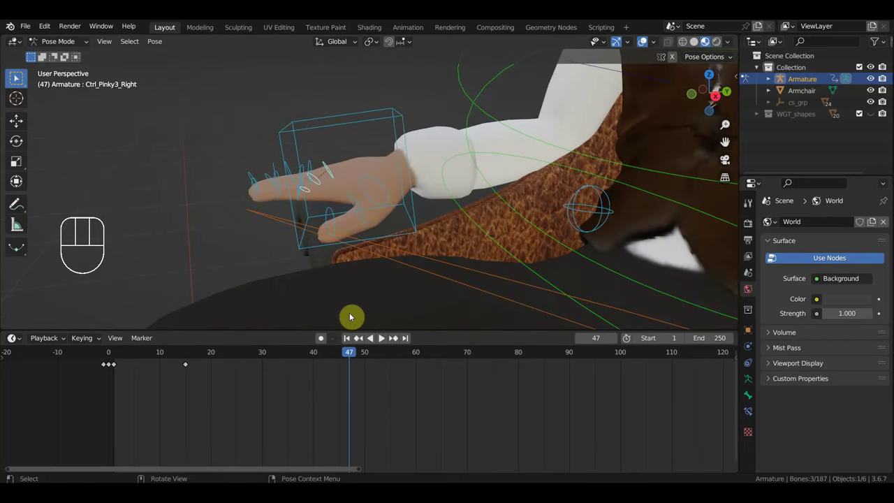
pyautogui.click(402, 127)
pyautogui.click(319, 354)
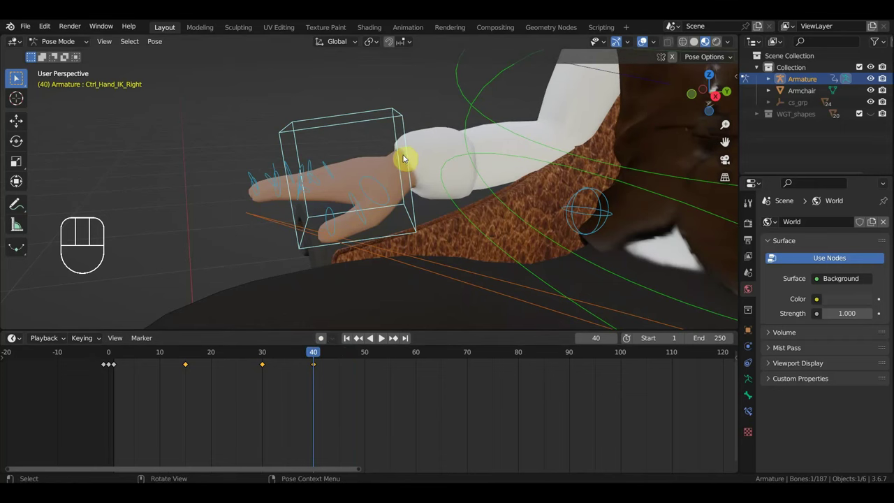
# Inspect the right hand while scrubbing, then select the whole group of hand controls.
pyautogui.moveTo(403, 159); pyautogui.dragTo(638, 141)
pyautogui.middleClick(542, 152)
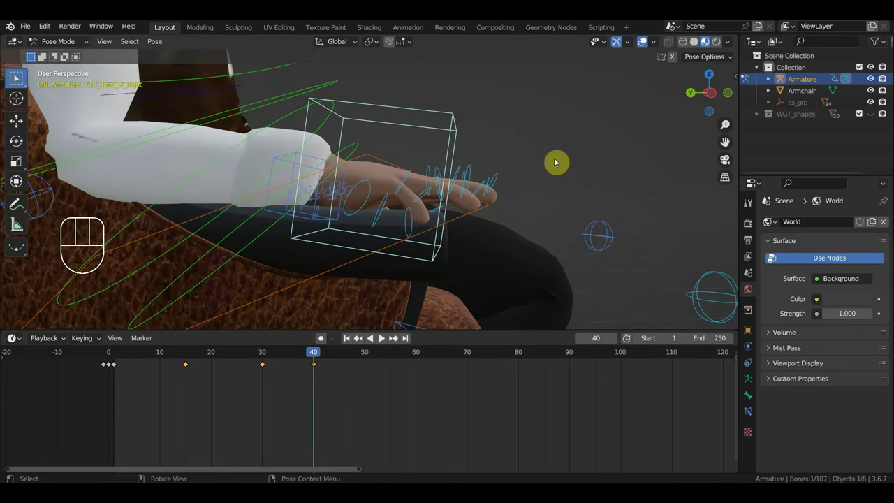
pyautogui.middleClick(482, 141)
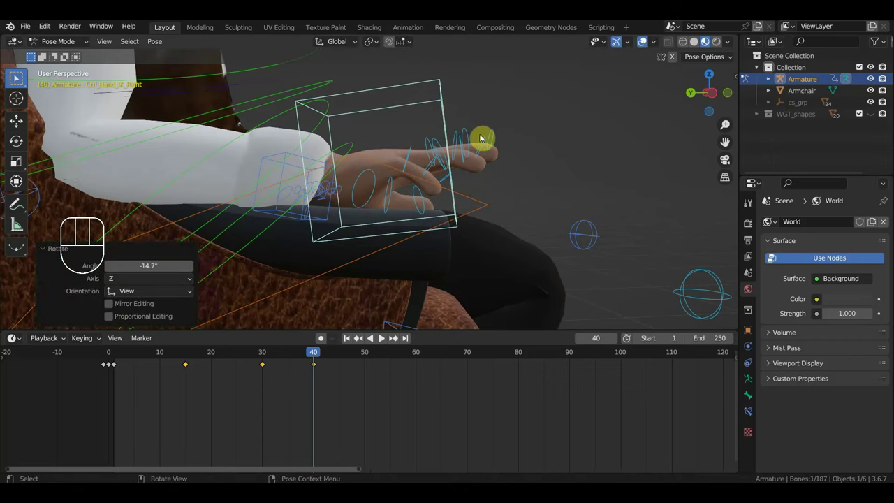
pyautogui.moveTo(312, 353); pyautogui.dragTo(309, 383)
pyautogui.moveTo(289, 394); pyautogui.dragTo(249, 361)
pyautogui.moveTo(444, 139); pyautogui.dragTo(452, 135)
pyautogui.moveTo(406, 139); pyautogui.dragTo(487, 202)
pyautogui.middleClick(481, 194)
pyautogui.click(479, 205)
pyautogui.click(480, 205)
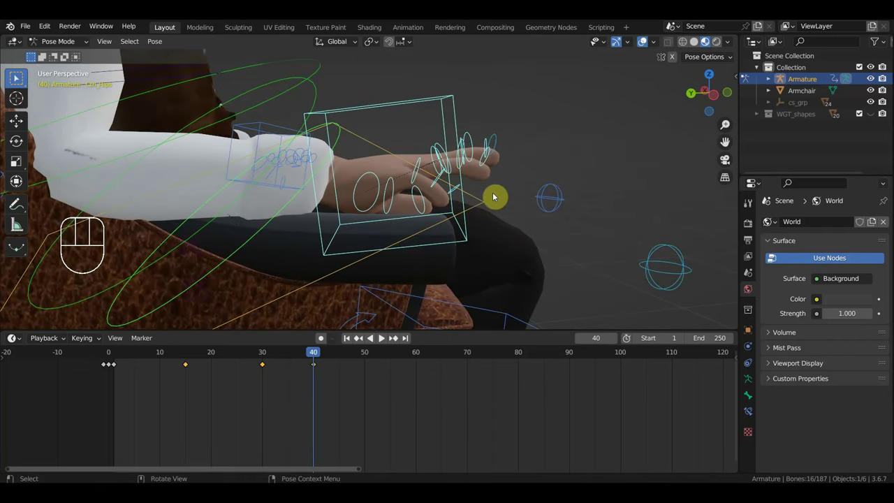
# Set the frame to 45 and select the right ring, middle and index finger controls for keying.
pyautogui.middleClick(498, 200)
pyautogui.moveTo(296, 389); pyautogui.dragTo(243, 356)
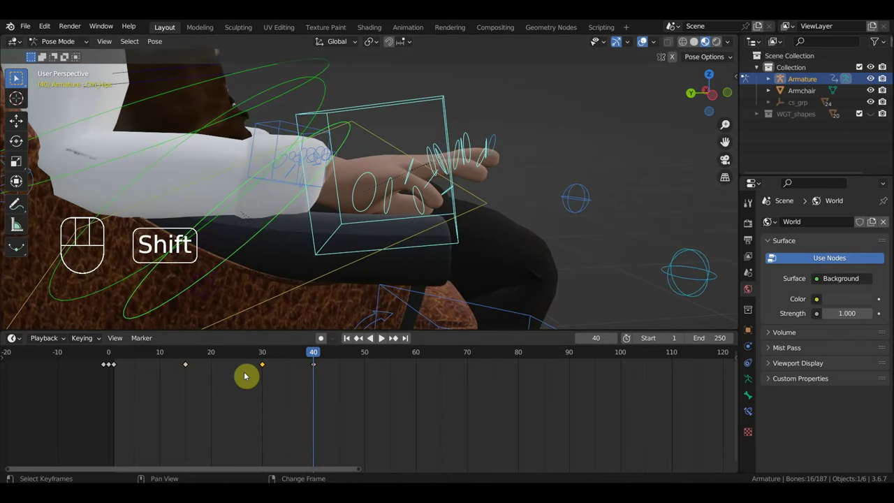
pyautogui.moveTo(311, 357); pyautogui.dragTo(276, 357)
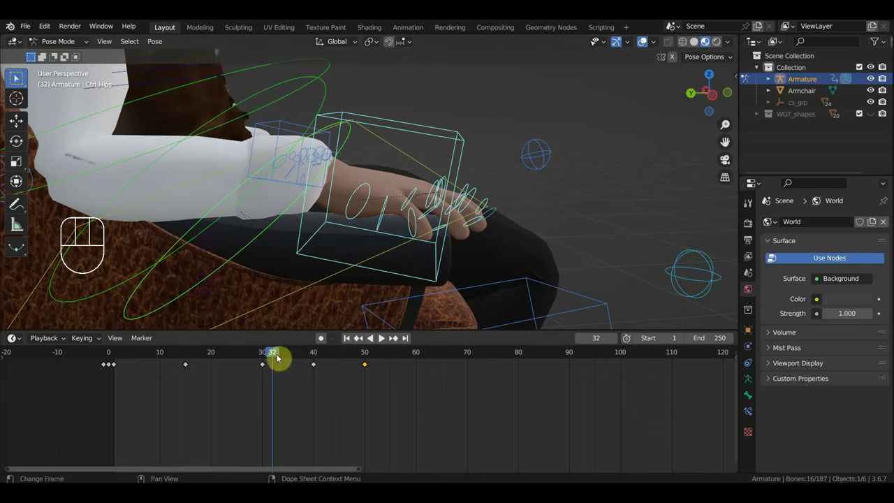
pyautogui.moveTo(275, 355); pyautogui.dragTo(342, 383)
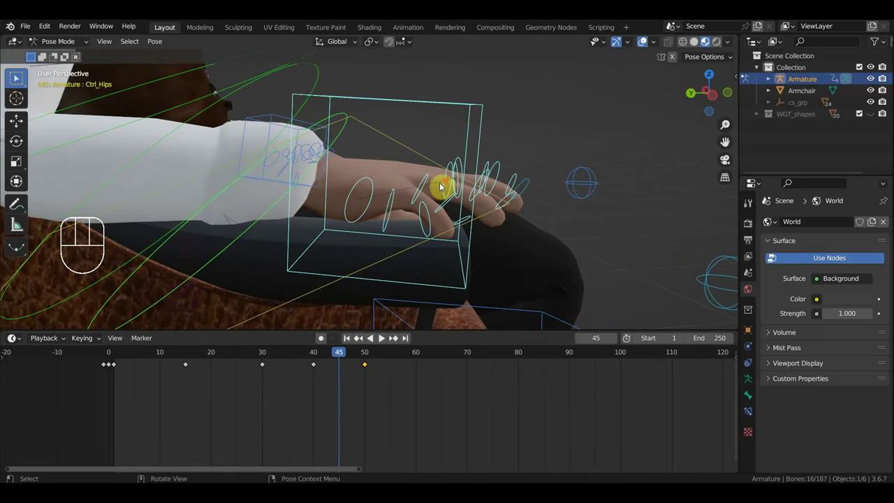
pyautogui.middleClick(452, 178)
pyautogui.click(446, 194)
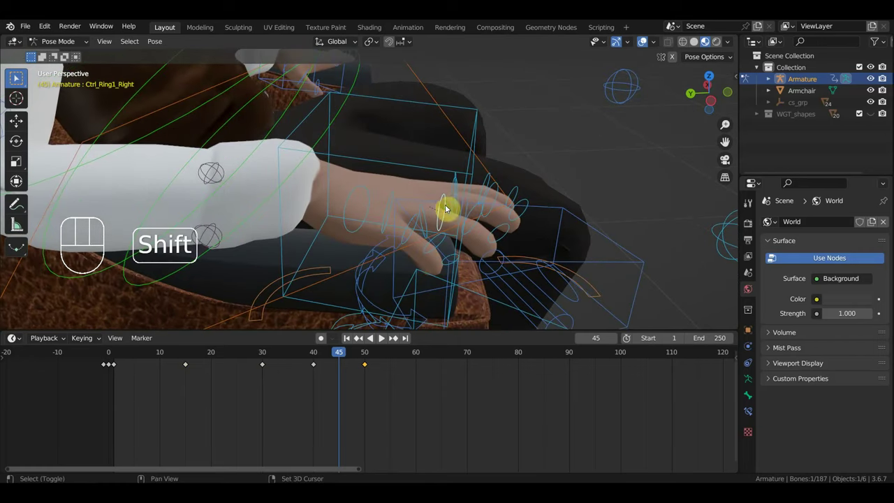
pyautogui.click(456, 197)
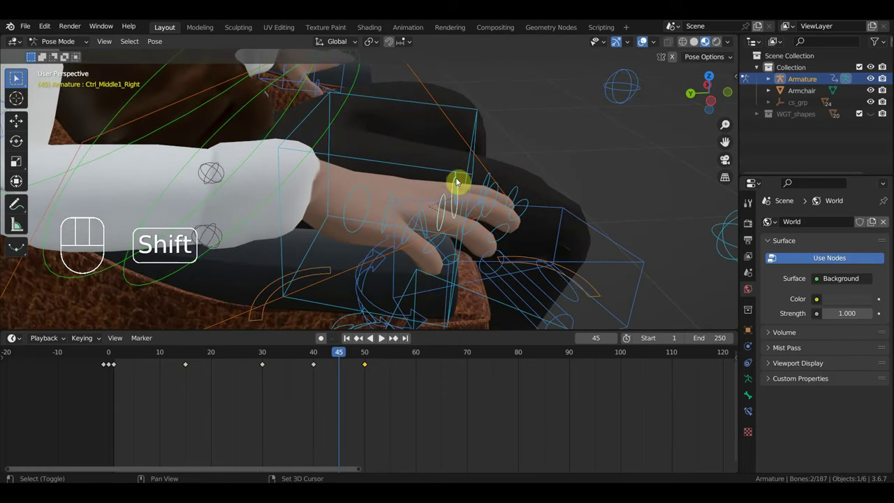
pyautogui.click(461, 178)
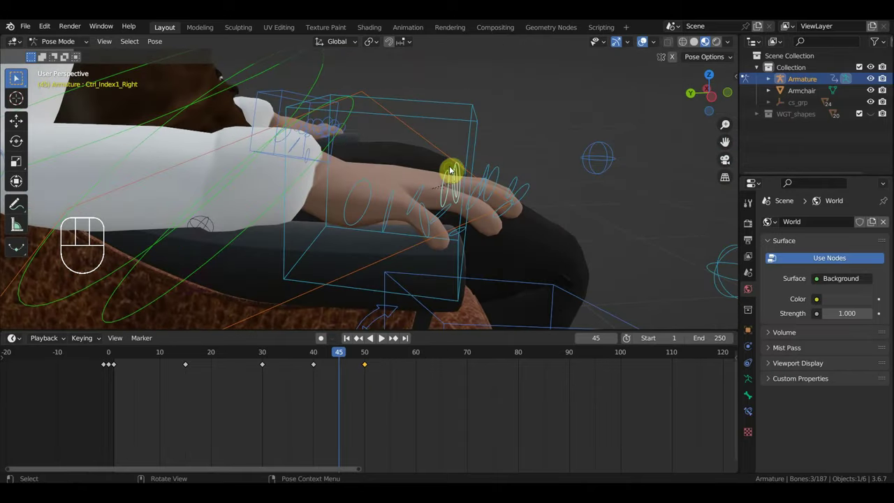
pyautogui.middleClick(471, 165)
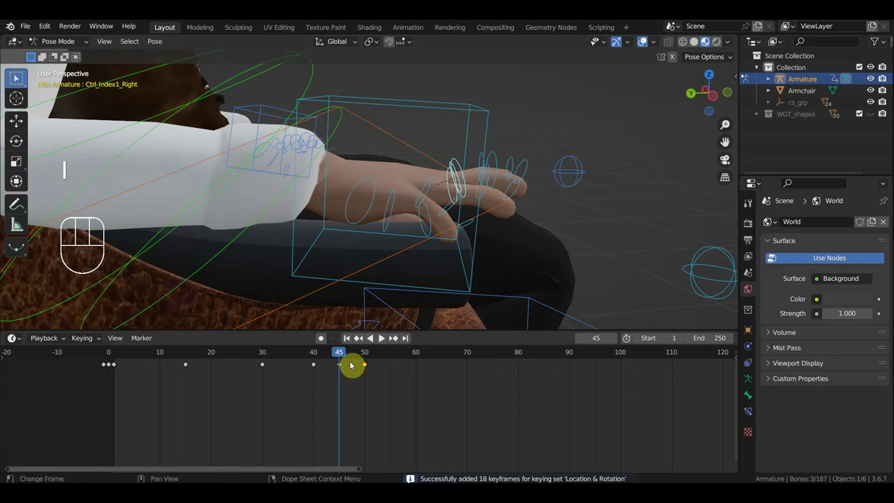
pyautogui.moveTo(347, 350); pyautogui.dragTo(346, 347)
pyautogui.click(393, 204)
pyautogui.moveTo(391, 221); pyautogui.dragTo(428, 203)
pyautogui.click(428, 203)
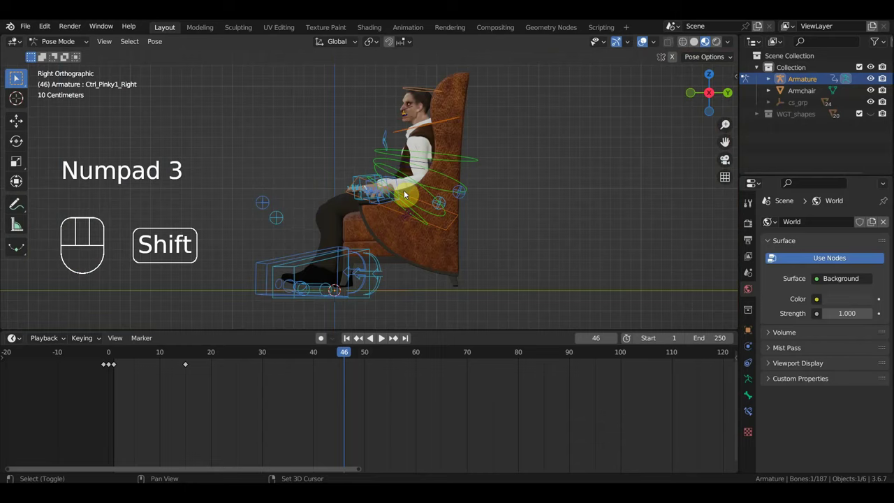
pyautogui.moveTo(410, 192); pyautogui.dragTo(515, 234)
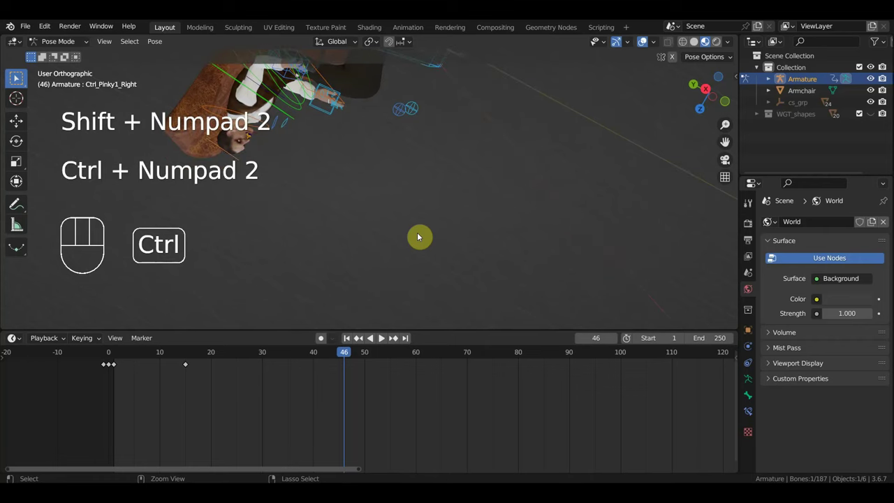
pyautogui.moveTo(390, 218); pyautogui.dragTo(455, 189)
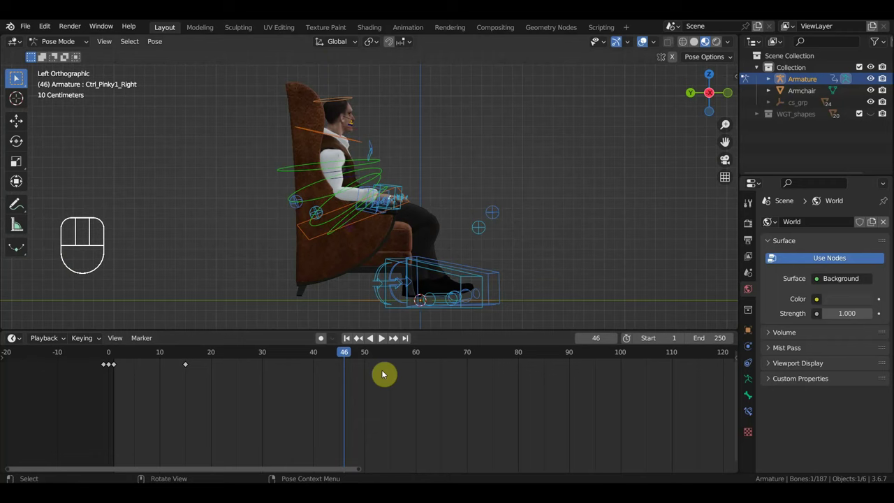
pyautogui.moveTo(380, 225); pyautogui.dragTo(349, 185)
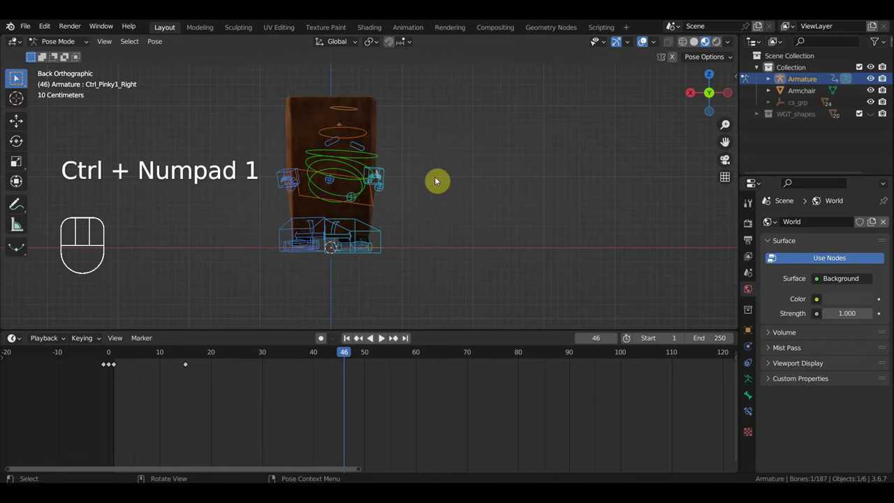
pyautogui.moveTo(393, 160); pyautogui.dragTo(465, 191)
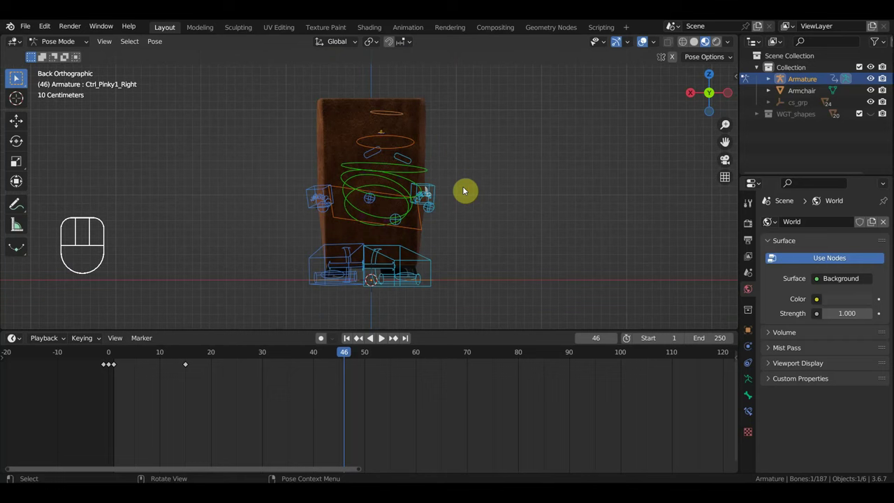
pyautogui.moveTo(504, 198); pyautogui.dragTo(360, 205)
pyautogui.moveTo(366, 207); pyautogui.dragTo(399, 202)
pyautogui.moveTo(400, 202); pyautogui.dragTo(374, 198)
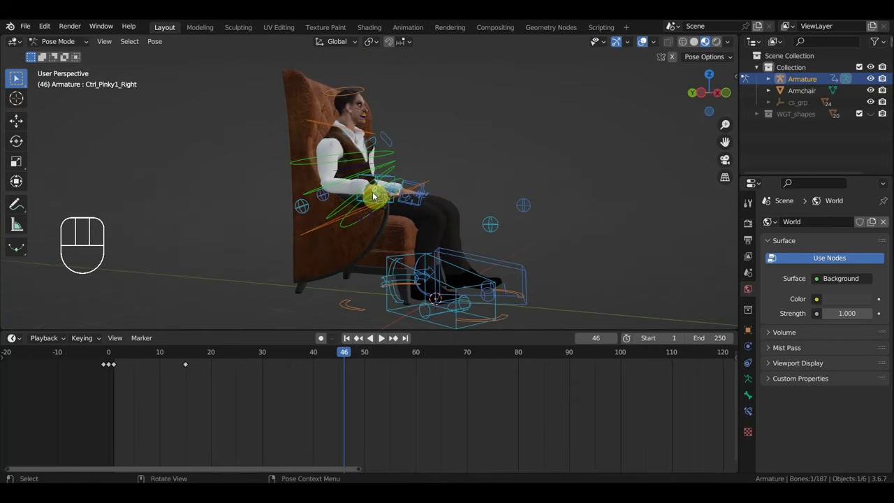
pyautogui.moveTo(429, 202); pyautogui.dragTo(361, 189)
pyautogui.middleClick(374, 207)
pyautogui.moveTo(391, 201); pyautogui.dragTo(461, 209)
pyautogui.moveTo(428, 212); pyautogui.dragTo(400, 199)
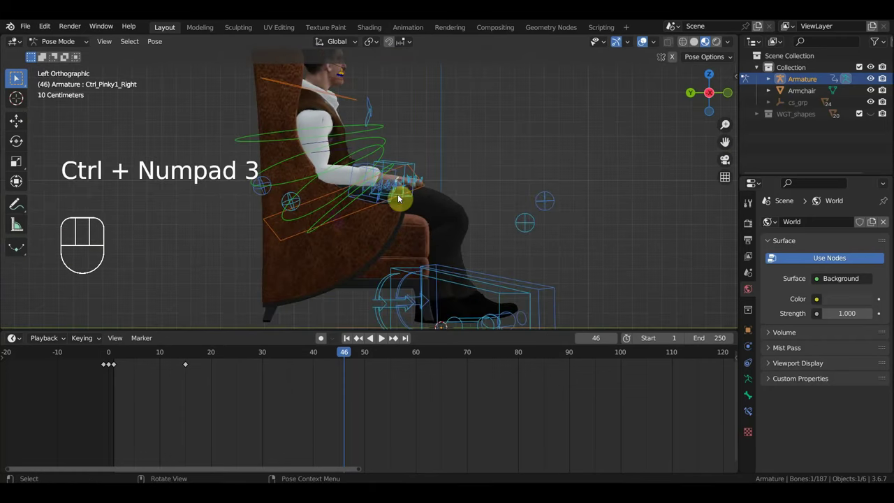
pyautogui.moveTo(421, 175); pyautogui.dragTo(429, 241)
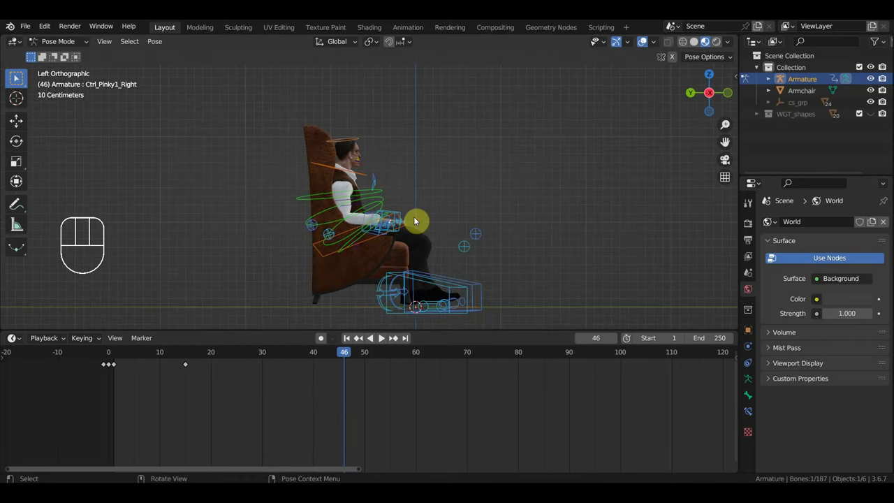
pyautogui.moveTo(430, 209); pyautogui.dragTo(434, 174)
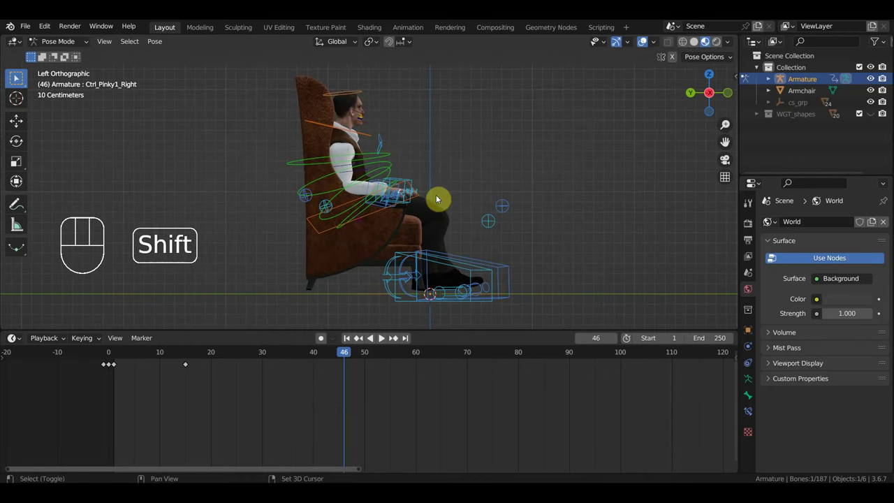
pyautogui.moveTo(439, 199); pyautogui.dragTo(436, 189)
pyautogui.moveTo(419, 198); pyautogui.dragTo(374, 205)
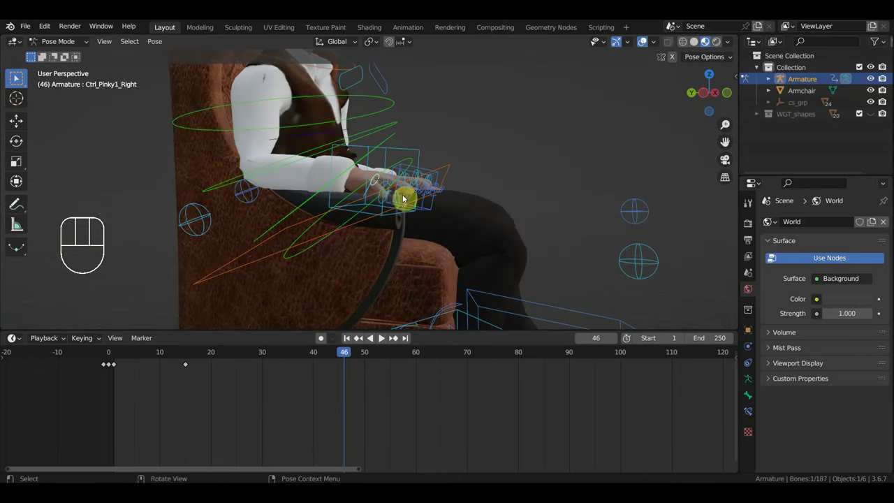
# Return to frame 40 and orbit to view the seated cowboy from the front.
pyautogui.middleClick(412, 198)
pyautogui.moveTo(342, 356); pyautogui.dragTo(319, 341)
pyautogui.moveTo(377, 255); pyautogui.dragTo(385, 260)
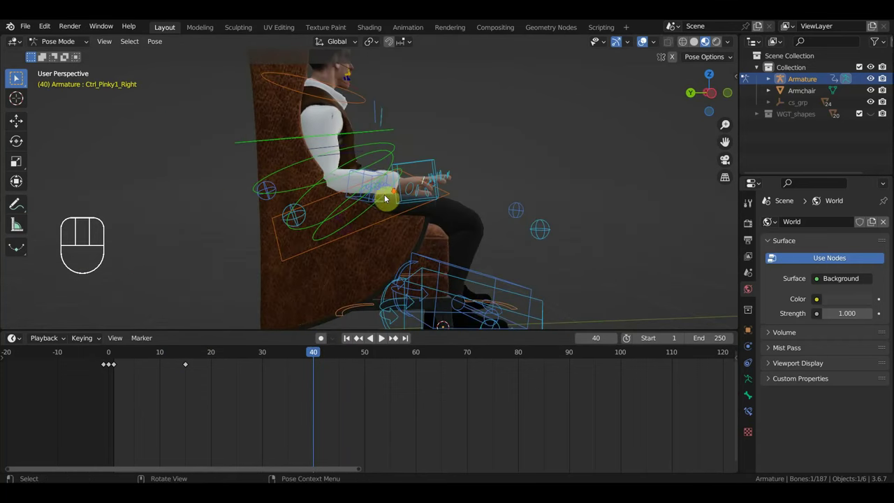
pyautogui.moveTo(380, 207); pyautogui.dragTo(373, 230)
pyautogui.moveTo(274, 199); pyautogui.dragTo(152, 210)
pyautogui.middleClick(318, 162)
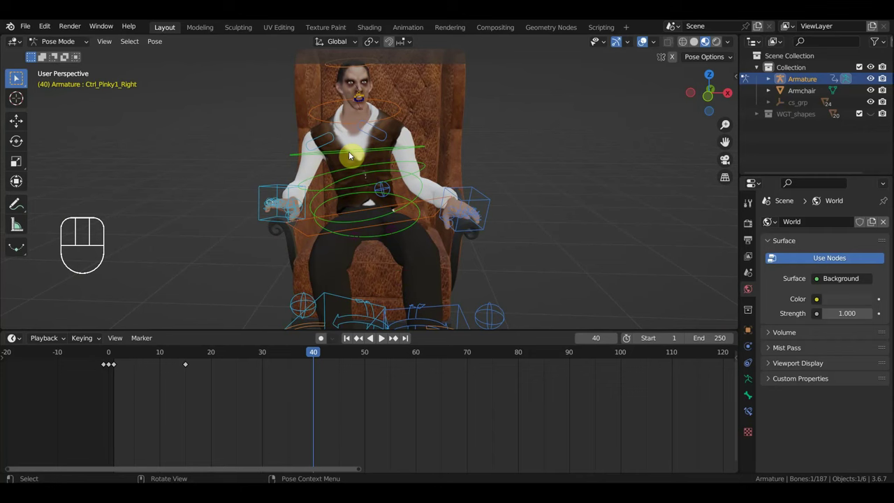
# Select the right shoulder control, move it and confirm its new keyed position.
pyautogui.click(327, 137)
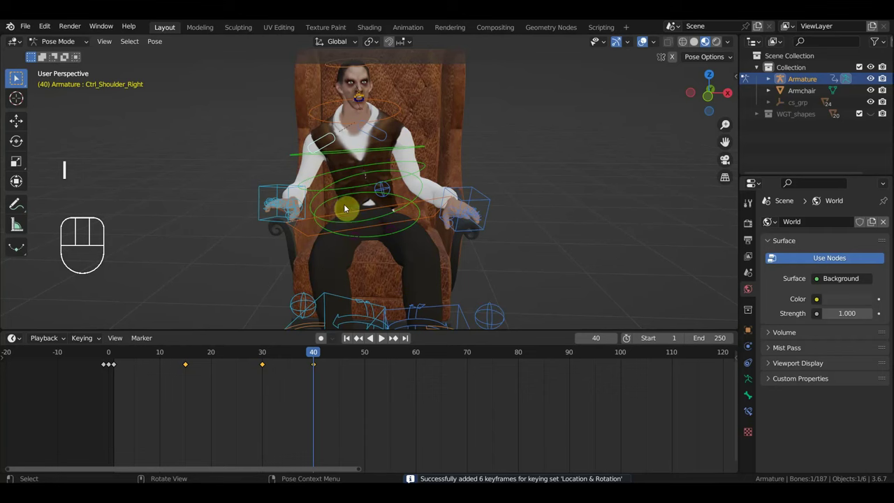
pyautogui.click(346, 352)
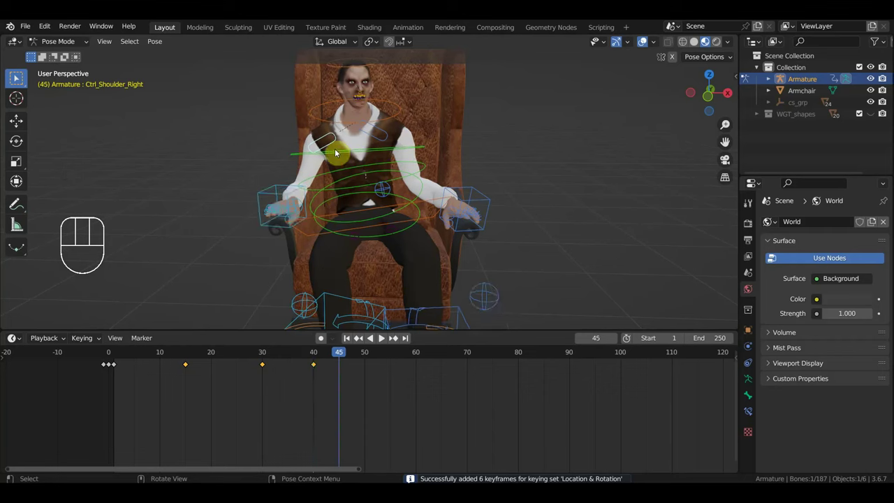
pyautogui.click(329, 138)
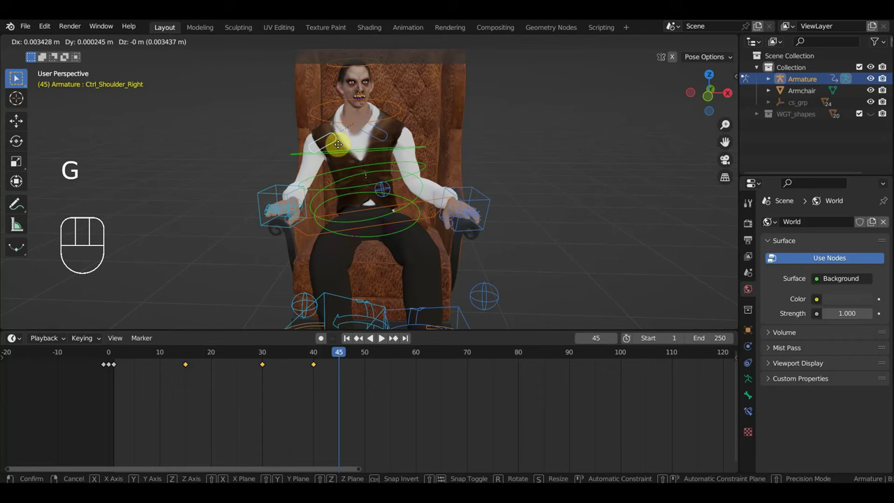
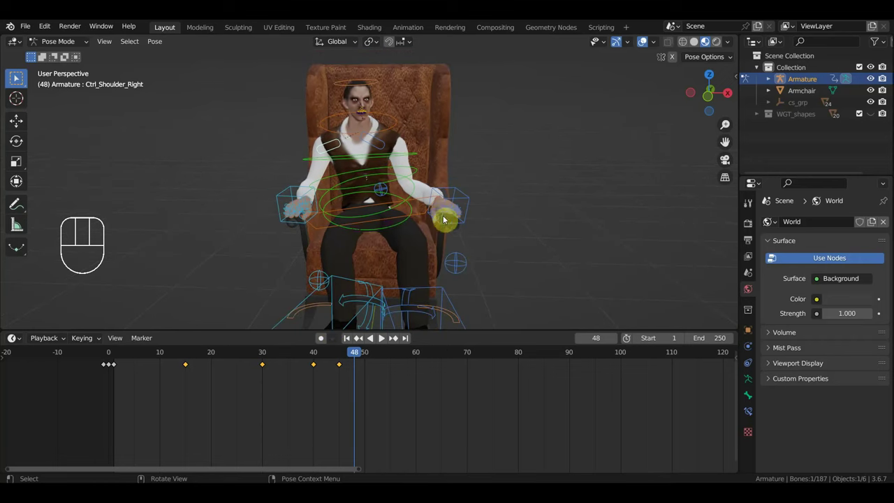
pyautogui.moveTo(464, 205); pyautogui.dragTo(482, 201)
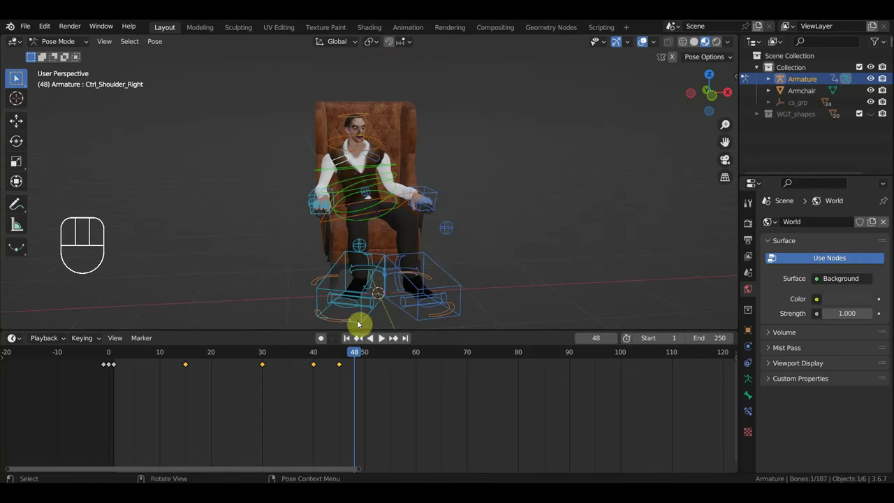
# Scrub the timeline through the shoulder keys, ending at frame 85.
pyautogui.moveTo(349, 356); pyautogui.dragTo(539, 351)
pyautogui.moveTo(545, 240); pyautogui.dragTo(442, 238)
pyautogui.moveTo(481, 238); pyautogui.dragTo(557, 239)
pyautogui.moveTo(499, 211); pyautogui.dragTo(534, 250)
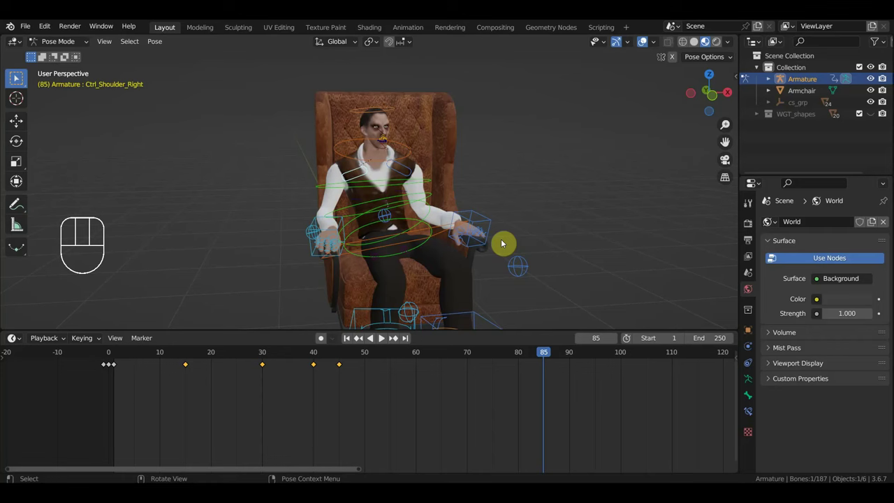
# Zoom in on the cowboy's face head-on and select the DemoHead1_1 head mesh in Object Mode.
pyautogui.moveTo(374, 220); pyautogui.dragTo(302, 218)
pyautogui.moveTo(315, 220); pyautogui.dragTo(291, 240)
pyautogui.moveTo(328, 229); pyautogui.dragTo(402, 291)
pyautogui.moveTo(433, 192); pyautogui.dragTo(404, 274)
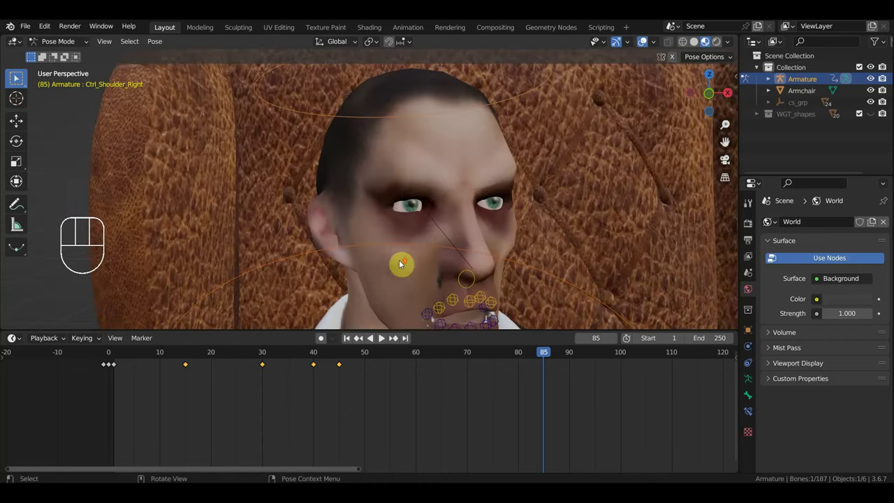
pyautogui.moveTo(370, 250); pyautogui.dragTo(321, 218)
pyautogui.moveTo(364, 190); pyautogui.dragTo(324, 182)
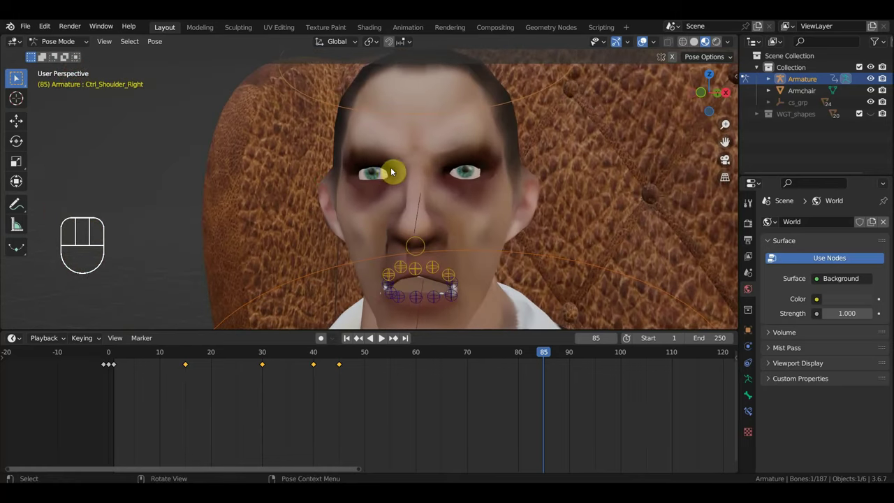
pyautogui.middleClick(380, 173)
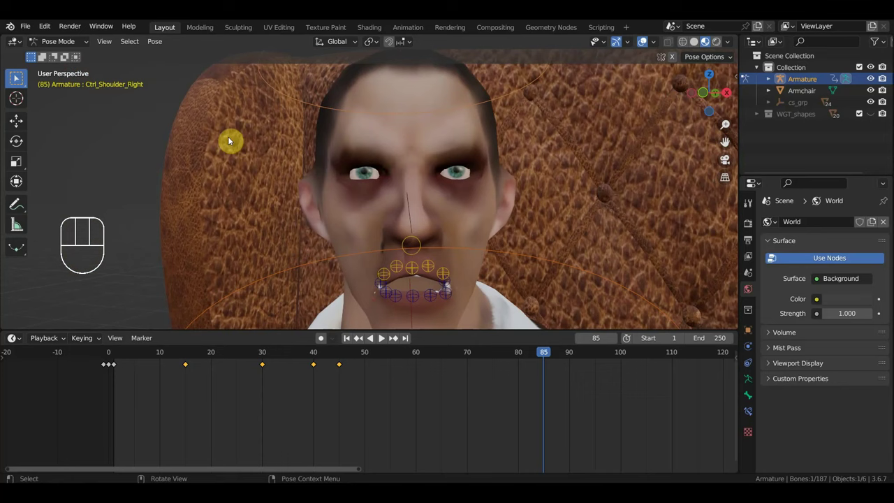
pyautogui.moveTo(62, 41); pyautogui.dragTo(94, 62)
pyautogui.click(448, 145)
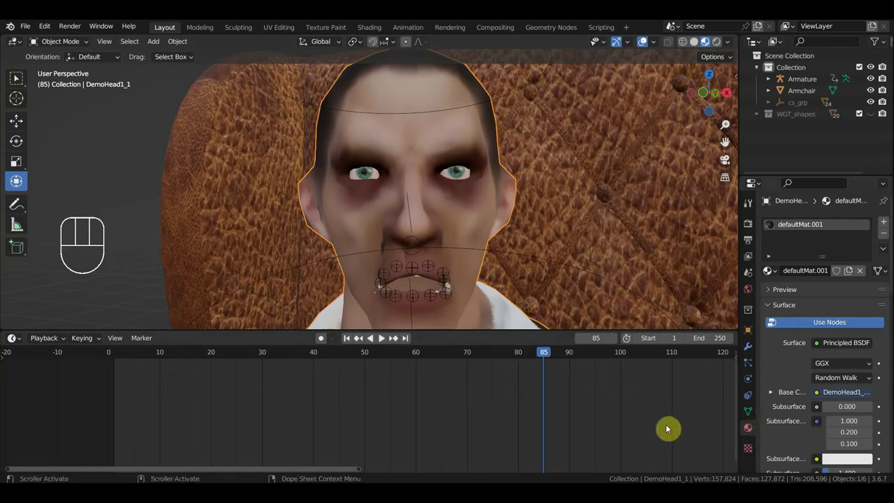
# Jump near the animation start and add a Basis shape key in the head's Object Data properties.
pyautogui.click(122, 353)
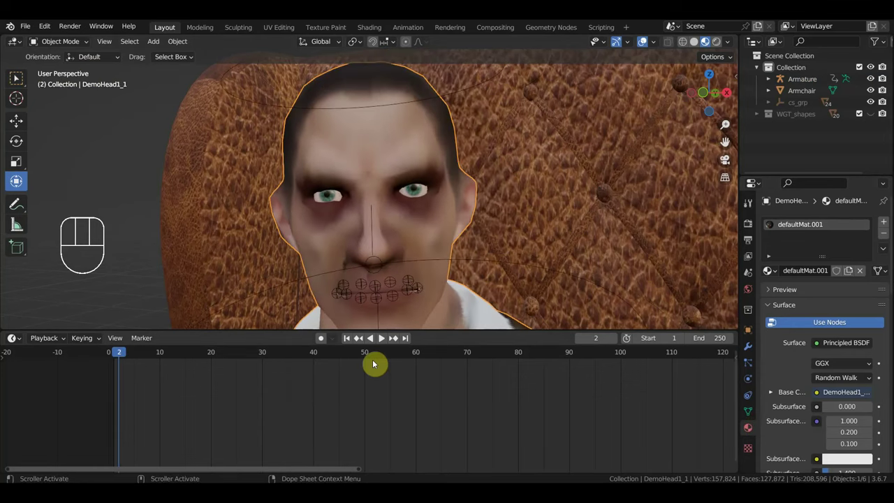
pyautogui.click(752, 415)
pyautogui.click(884, 356)
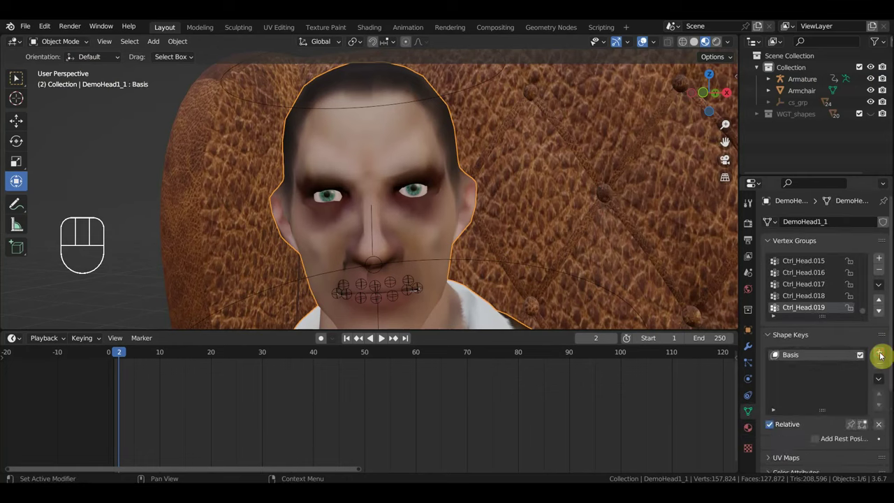
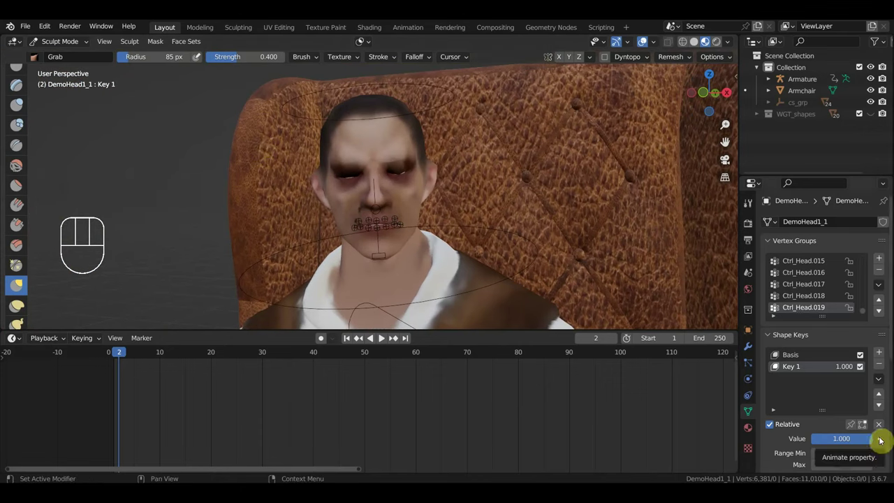
# Keyframe Key 1's value, then raise it to full strength and key it at frame 24.
pyautogui.click(884, 437)
pyautogui.click(103, 364)
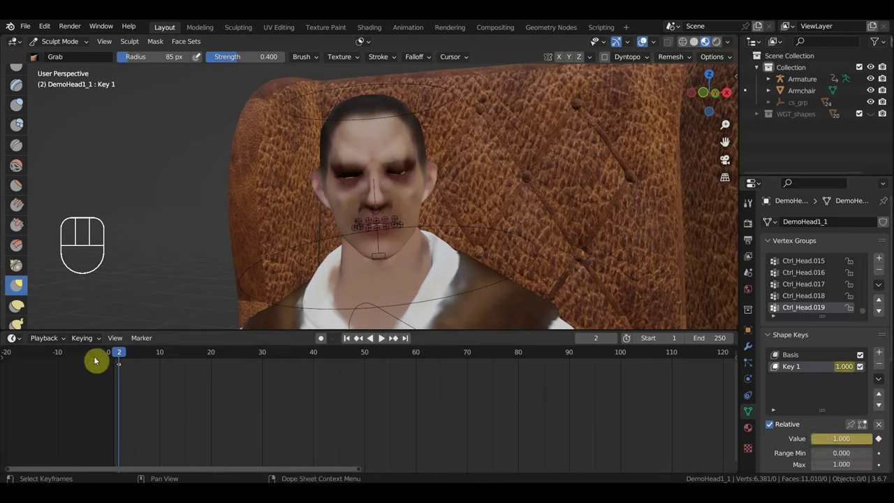
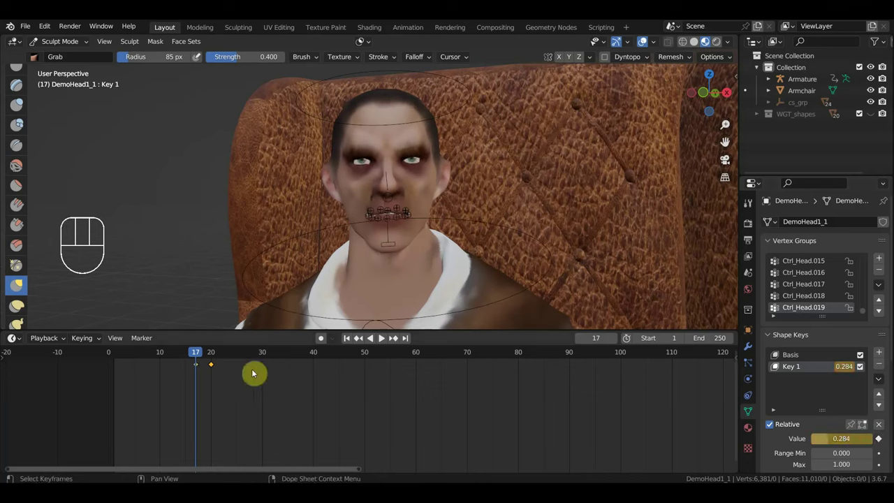
pyautogui.moveTo(207, 354); pyautogui.dragTo(235, 356)
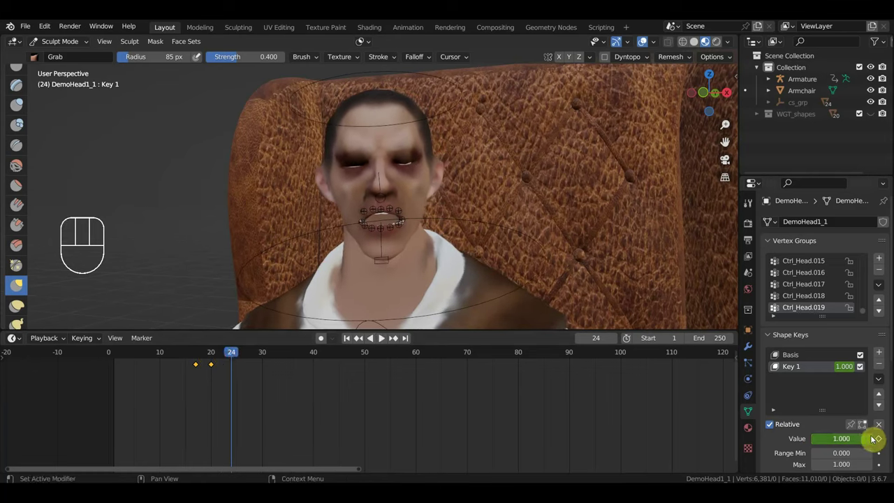
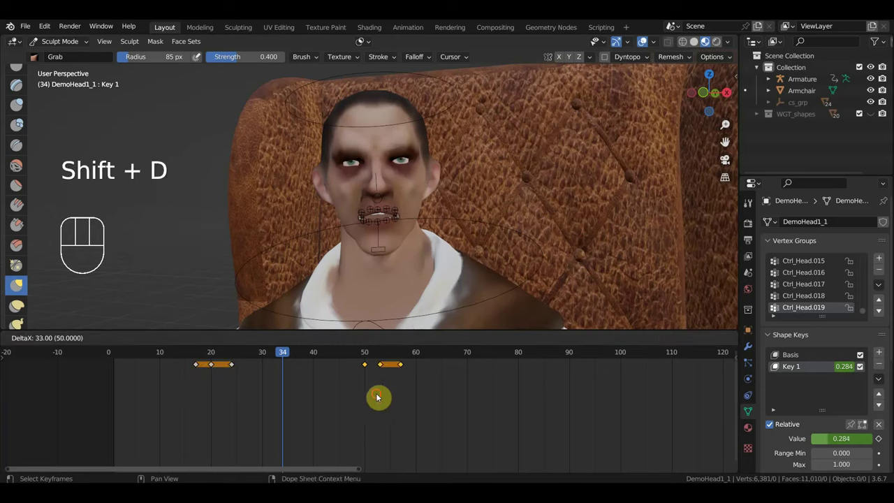
# Slide groups of Key 1 keyframes later, landing them around frames 55–67.
pyautogui.moveTo(297, 354); pyautogui.dragTo(381, 372)
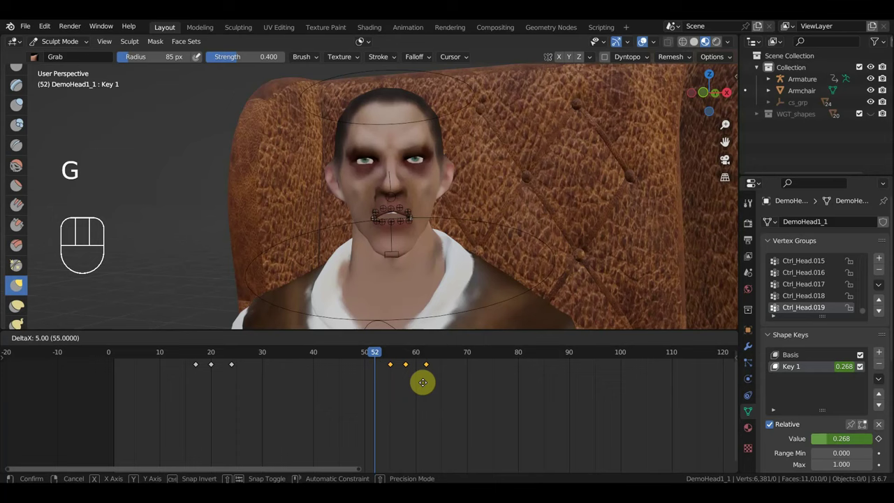
pyautogui.moveTo(383, 357); pyautogui.dragTo(598, 394)
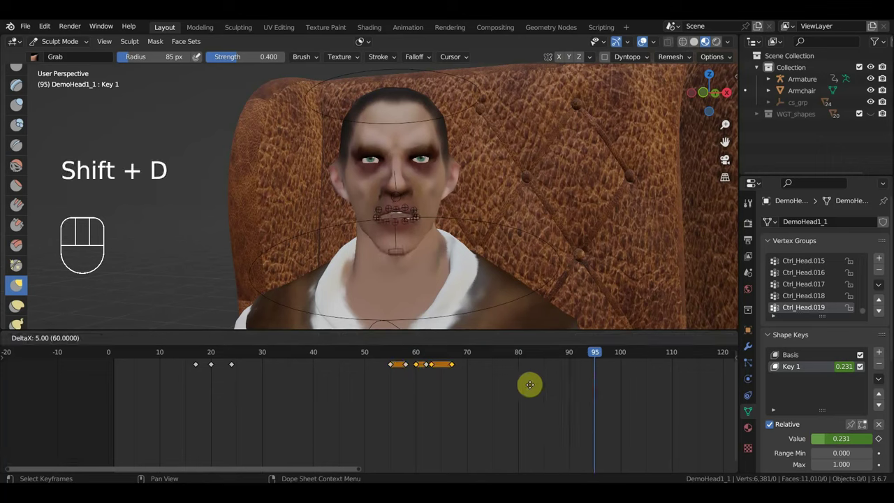
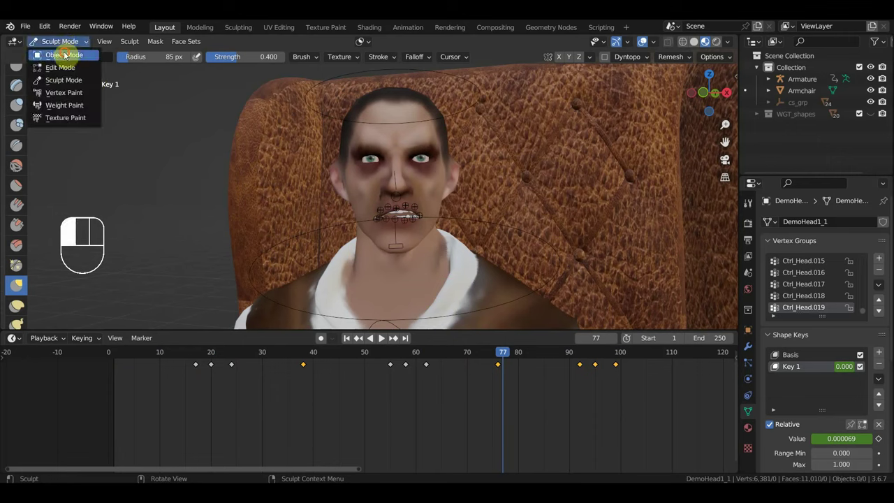
# Leave sculpting, select the cowboy's Armature and enter Pose Mode.
pyautogui.click(416, 150)
pyautogui.click(392, 124)
pyautogui.click(395, 125)
# Scrub the playhead back through the facial animation and settle on frame 46.
pyautogui.moveTo(487, 355); pyautogui.dragTo(336, 340)
pyautogui.moveTo(59, 45); pyautogui.dragTo(67, 84)
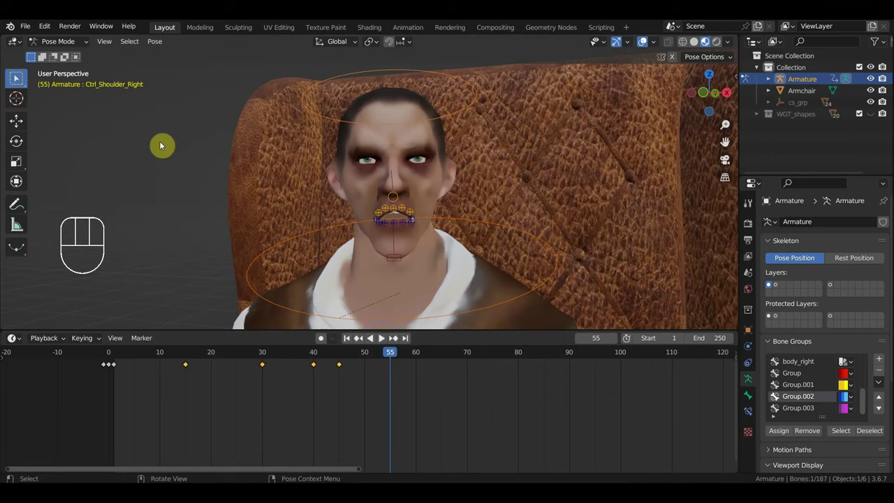
pyautogui.moveTo(367, 359); pyautogui.dragTo(319, 411)
pyautogui.moveTo(334, 361); pyautogui.dragTo(349, 365)
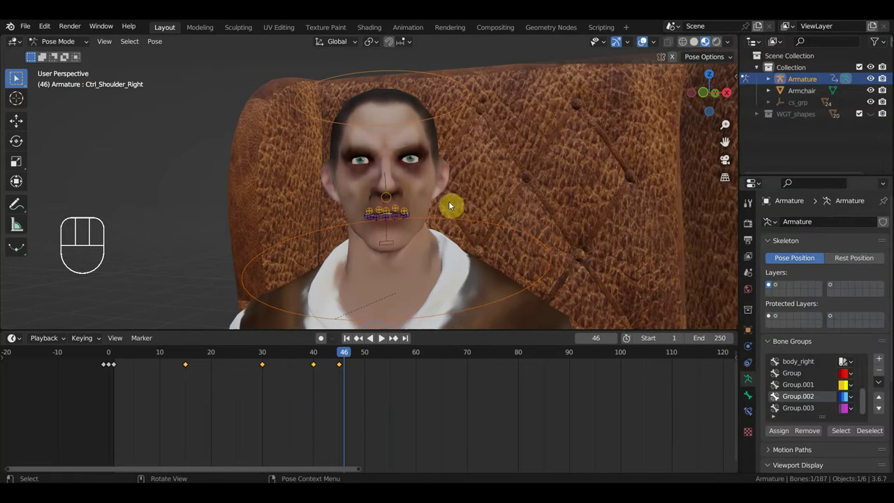
# Rotate Ctrl_Head, Ctrl_Neck and Ctrl_Spine2 into a slightly turned pose at frame 46.
pyautogui.click(448, 110)
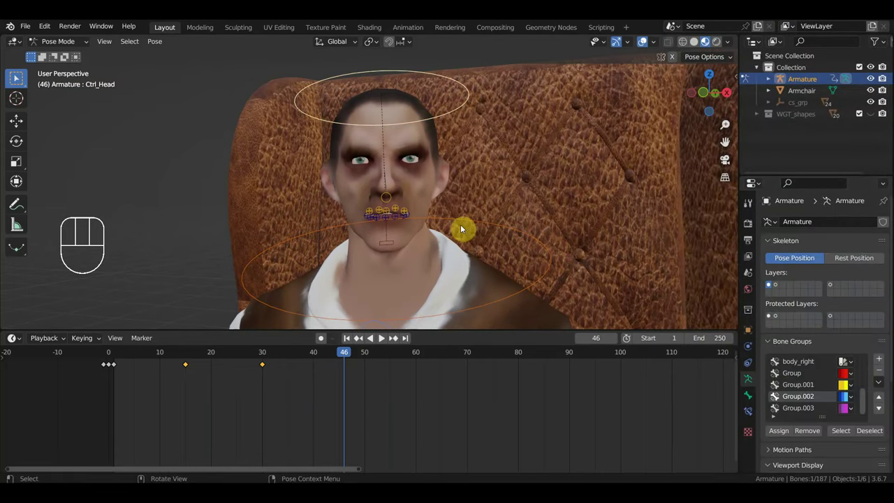
pyautogui.click(470, 223)
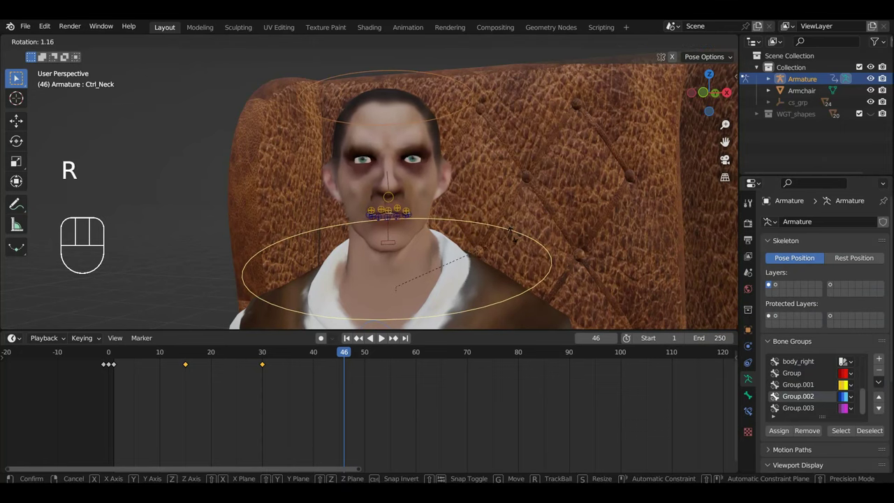
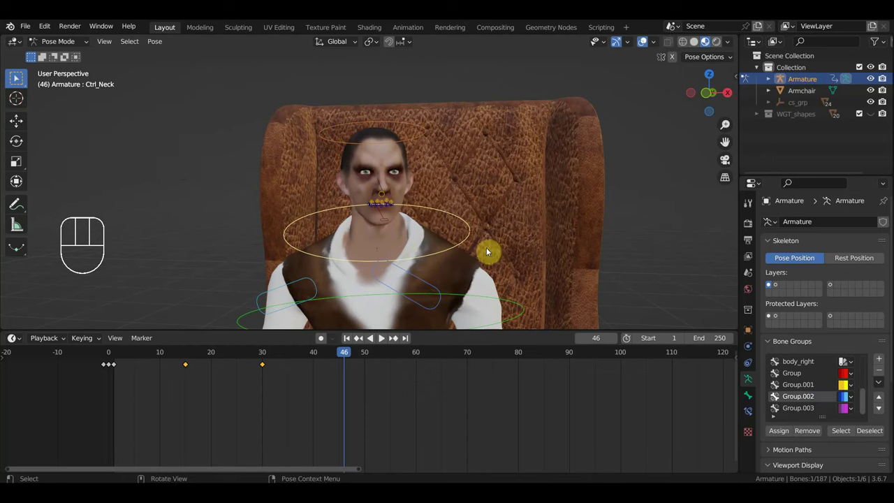
pyautogui.click(459, 292)
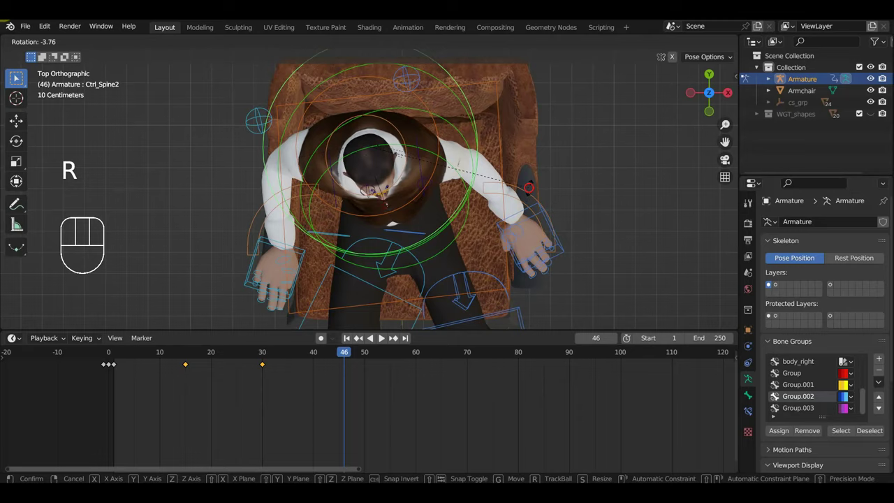
pyautogui.moveTo(508, 229); pyautogui.dragTo(491, 98)
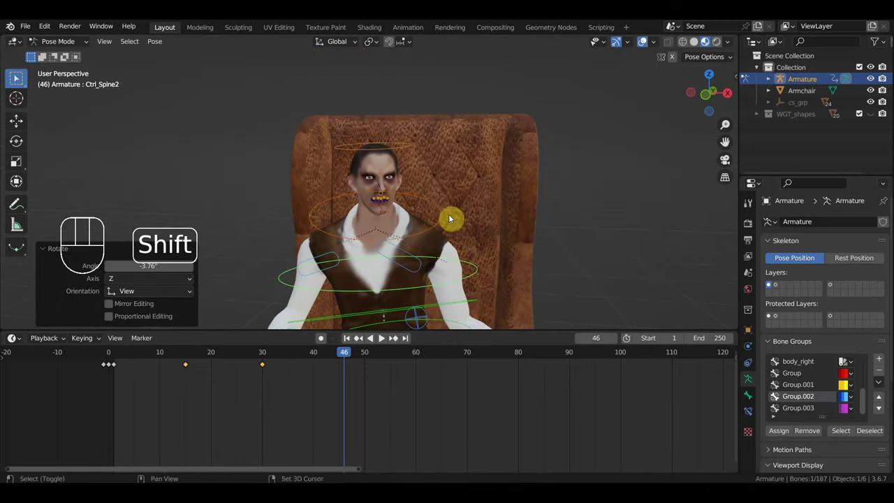
pyautogui.click(486, 185)
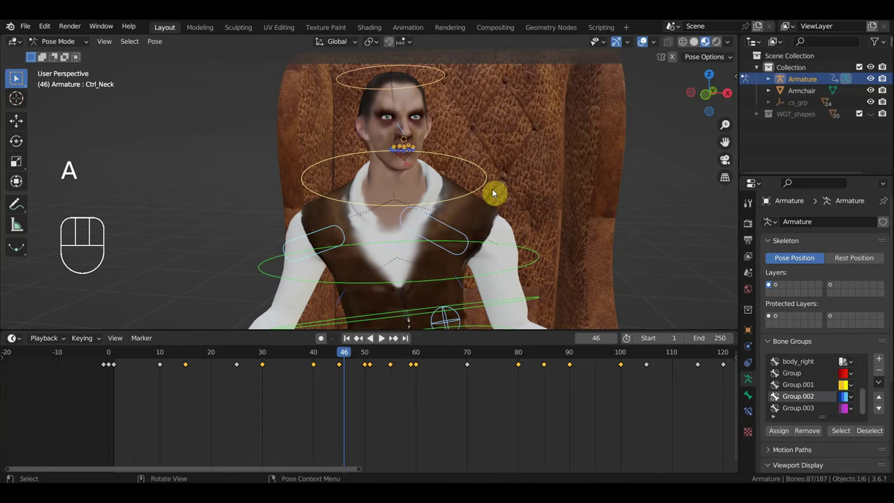
# Select the pose keyframe at frame 46 and advance the playhead to frame 70.
pyautogui.click(350, 364)
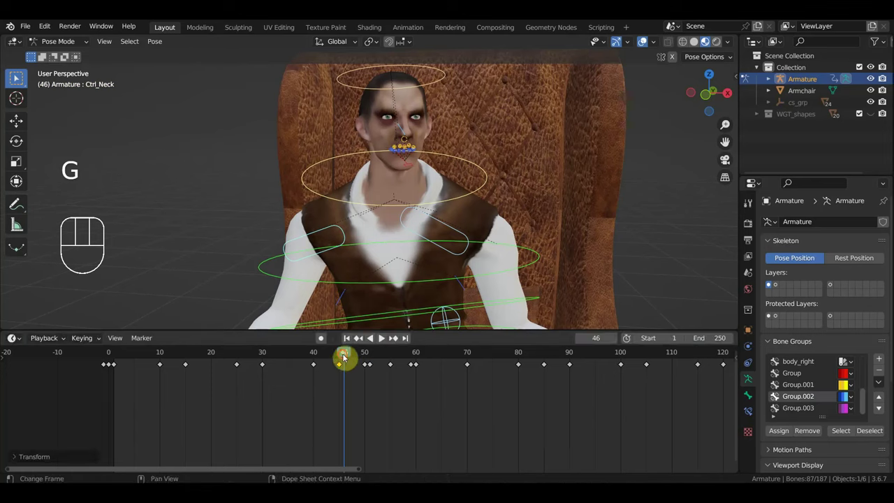
pyautogui.moveTo(343, 358); pyautogui.dragTo(478, 349)
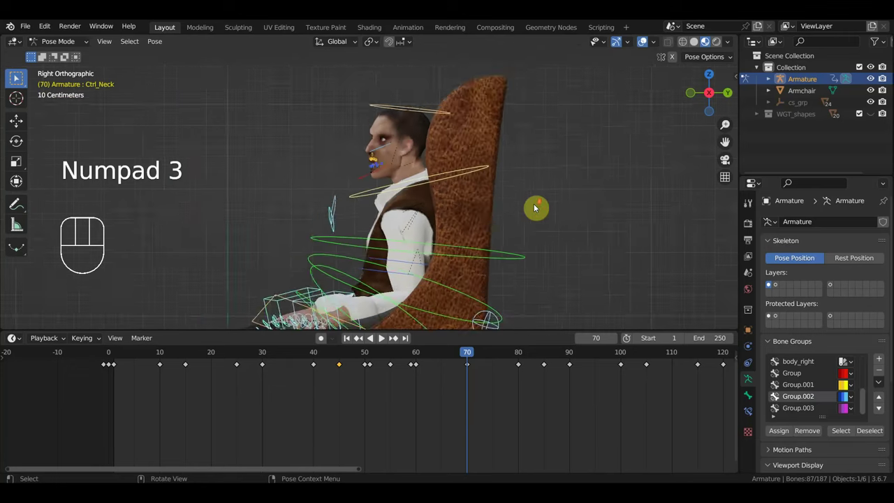
# From above, pose the shoulder, hand IK and both arm pole controls at frame 70 and key them.
pyautogui.moveTo(398, 253); pyautogui.dragTo(396, 224)
pyautogui.moveTo(398, 211); pyautogui.dragTo(449, 273)
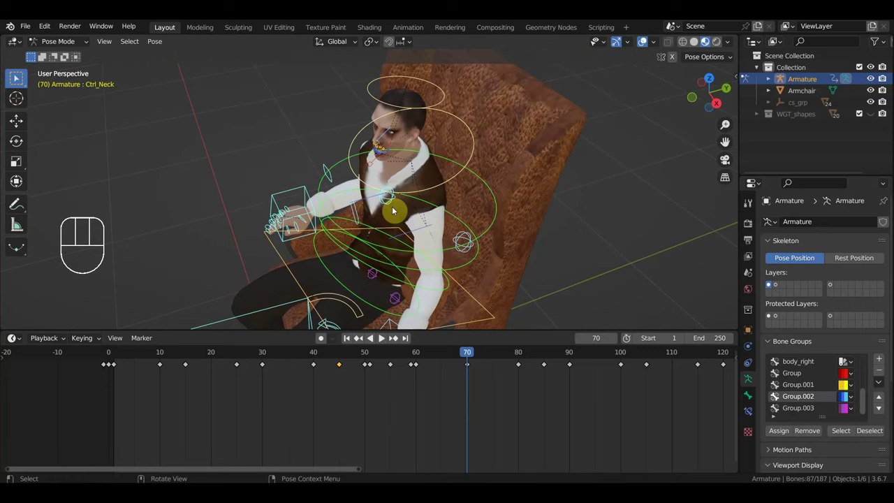
pyautogui.moveTo(436, 224); pyautogui.dragTo(474, 225)
pyautogui.click(392, 220)
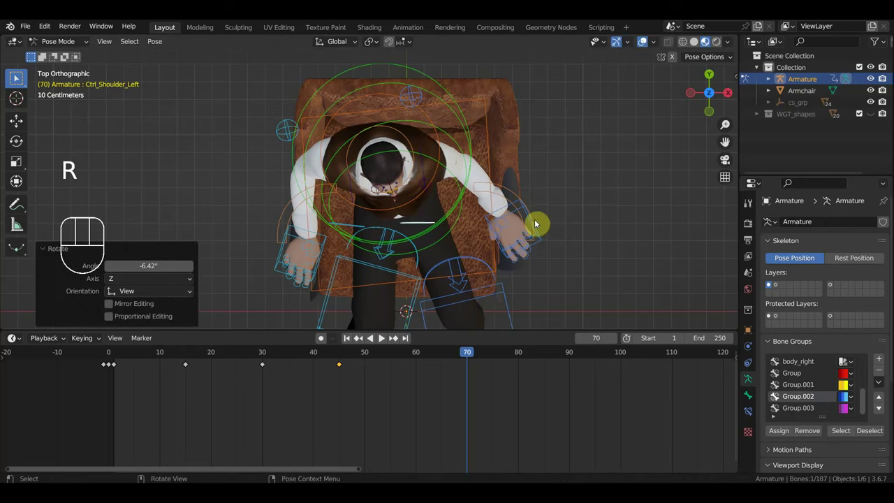
pyautogui.click(545, 239)
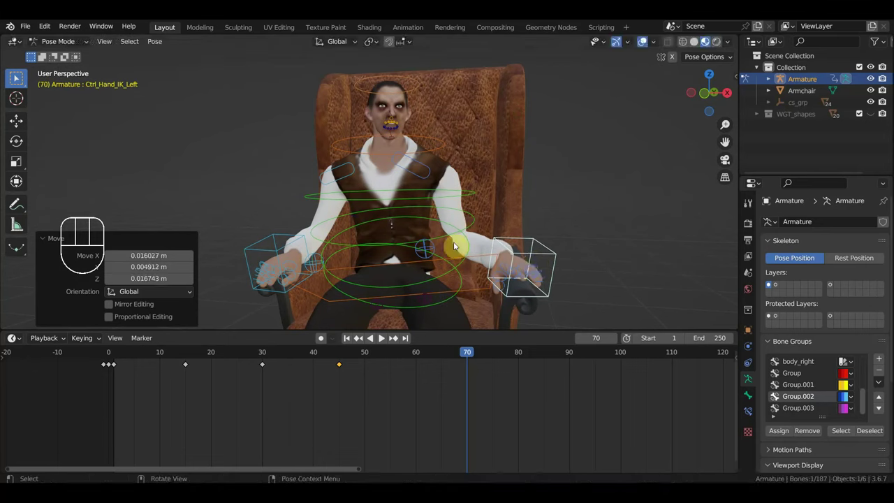
pyautogui.click(429, 247)
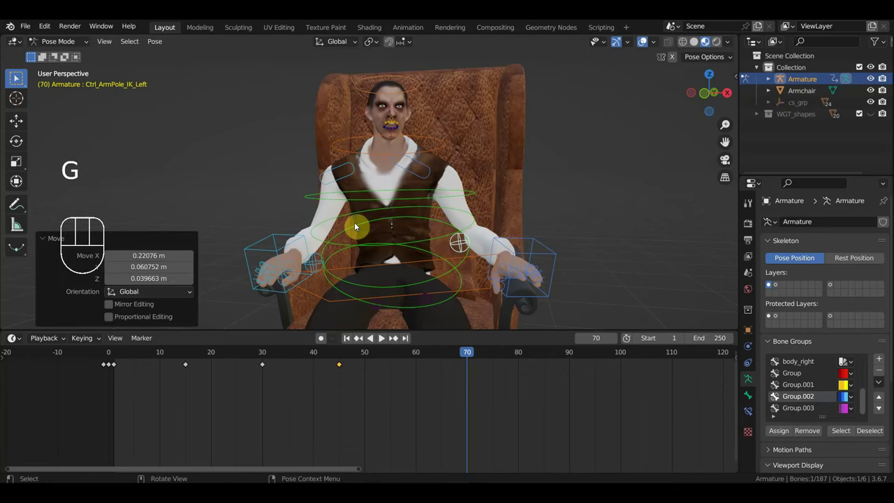
pyautogui.click(318, 263)
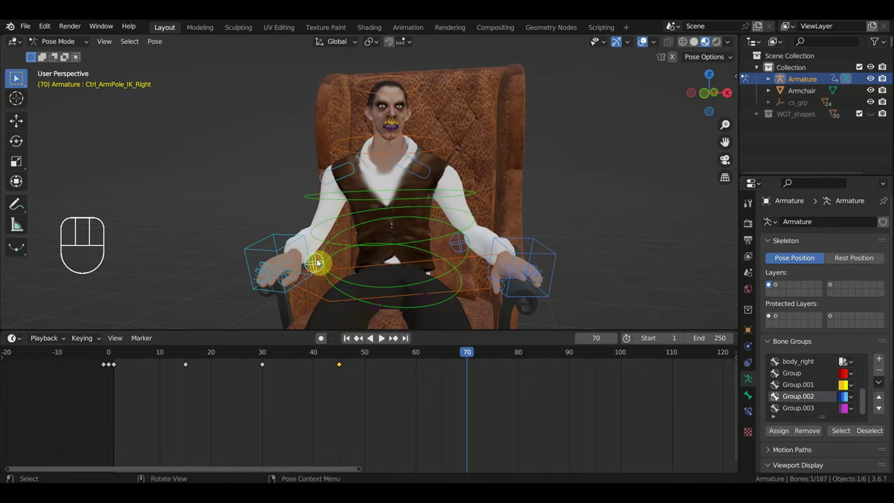
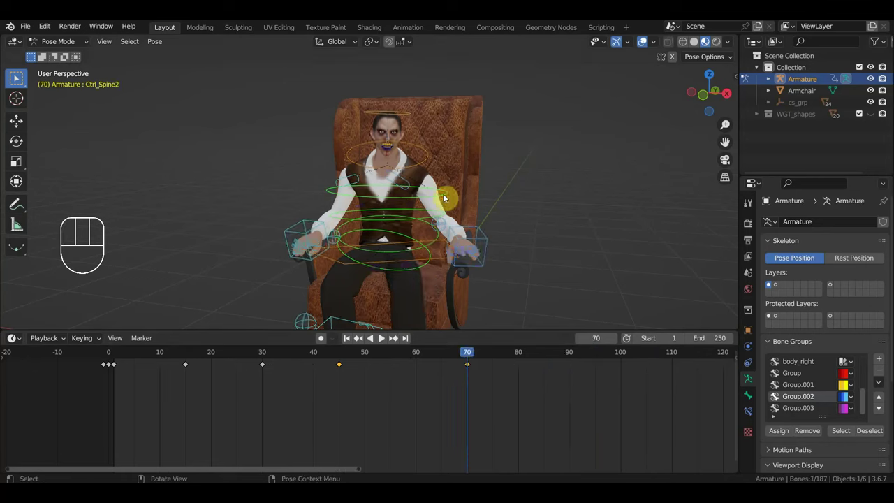
# Jump the playhead back to frame 45.
pyautogui.click(346, 356)
# Add the neck control to the selection at frame 45 before duplicating its keys.
pyautogui.click(420, 159)
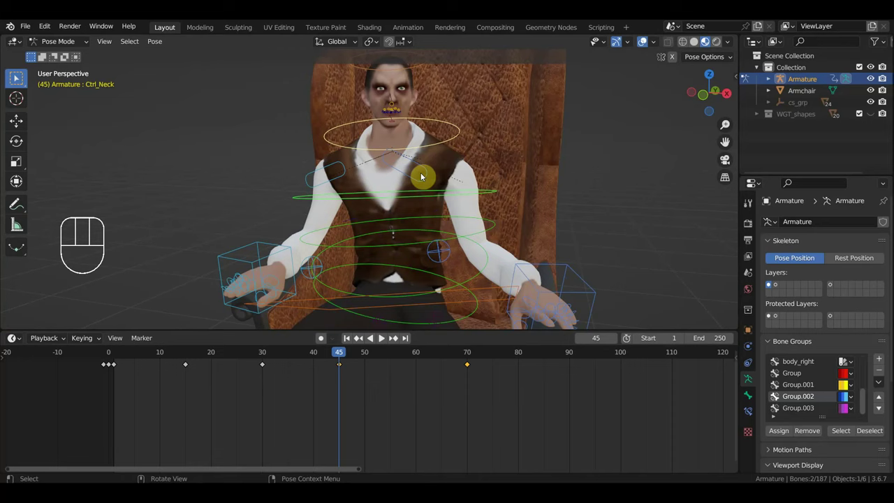
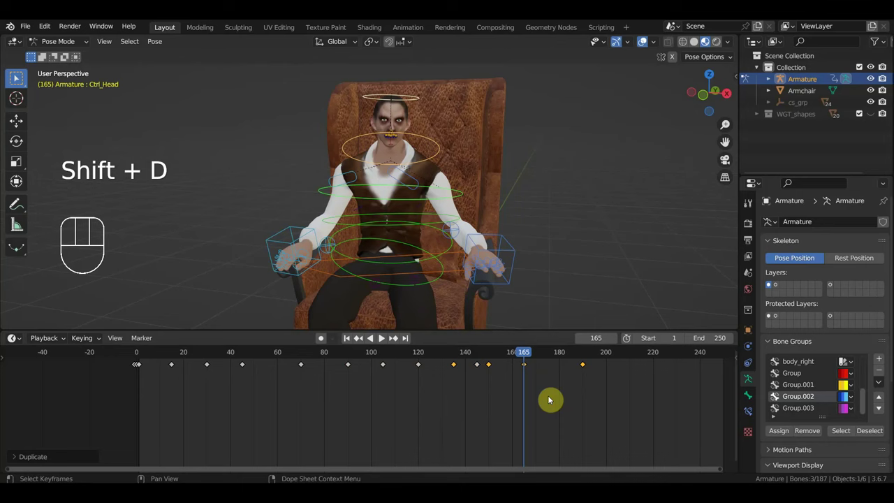
# Shift the duplicated keyframes later and spread them out toward frame 215.
pyautogui.moveTo(526, 355); pyautogui.dragTo(387, 384)
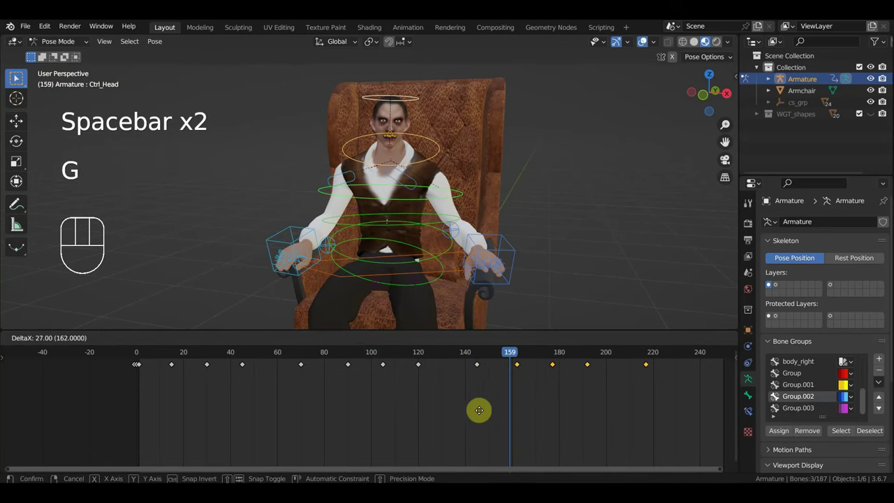
pyautogui.moveTo(517, 355); pyautogui.dragTo(585, 396)
# Move to frame 189 and rotate Ctrl_Spine1 to lean the cowboy.
pyautogui.click(457, 273)
pyautogui.moveTo(475, 271); pyautogui.dragTo(613, 272)
pyautogui.click(421, 207)
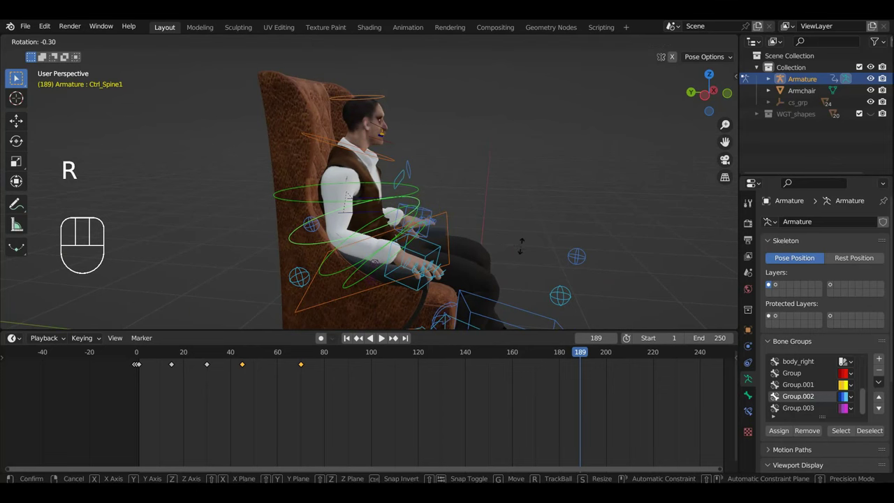
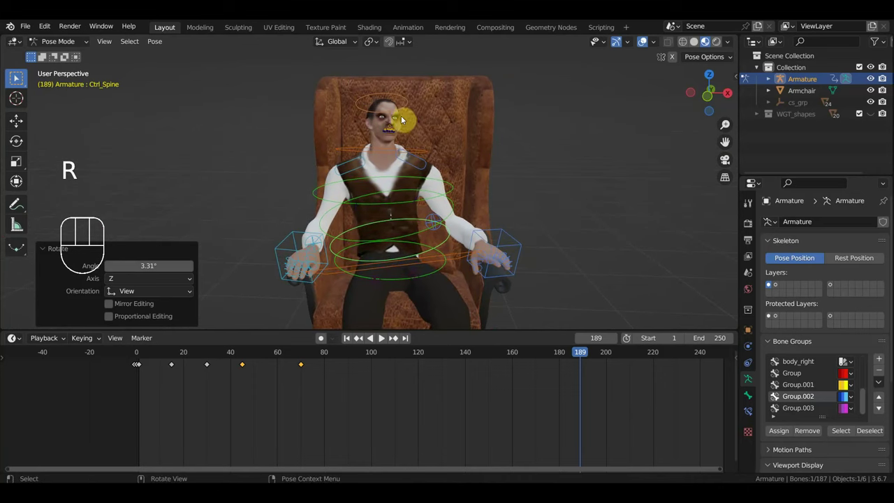
# Tilt Ctrl_Head, Ctrl_Spine2 and Ctrl_Neck at frame 189 and key Location & Rotation for all bones.
pyautogui.click(411, 109)
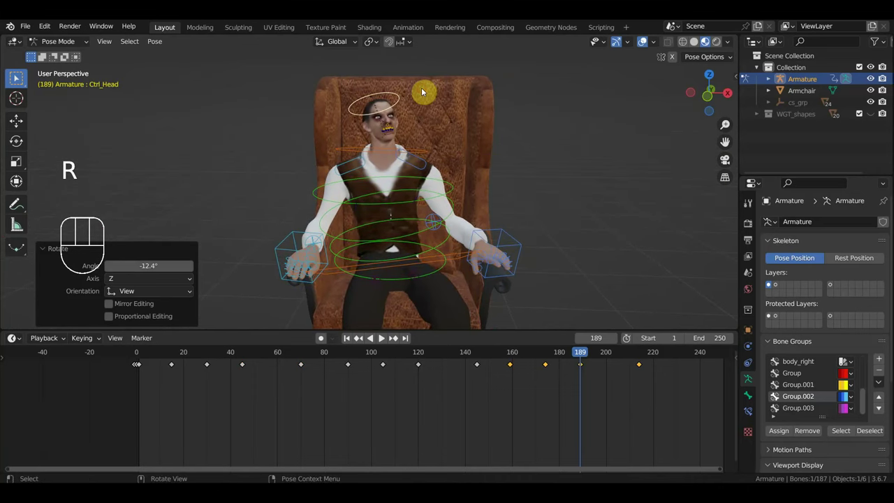
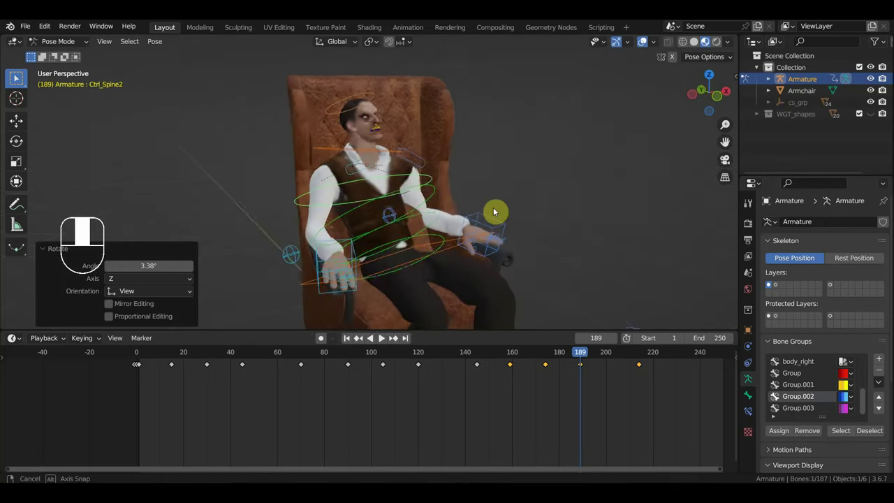
pyautogui.click(419, 98)
pyautogui.moveTo(450, 125); pyautogui.dragTo(588, 125)
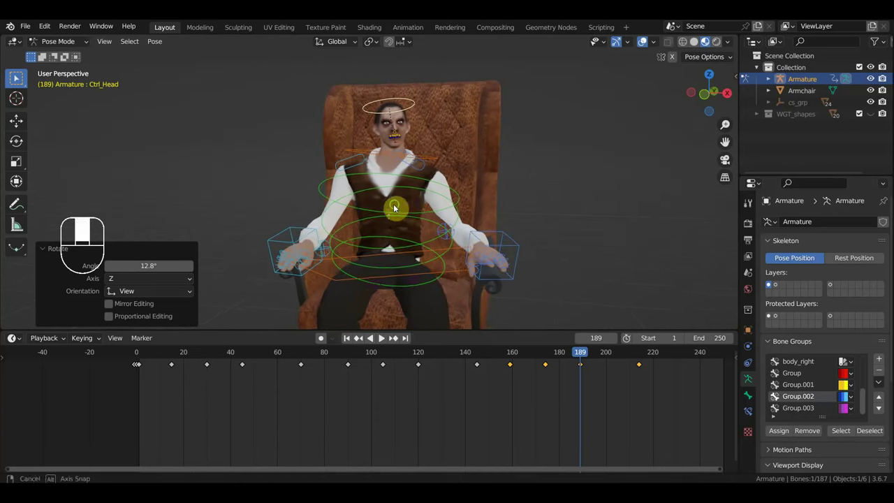
pyautogui.click(432, 161)
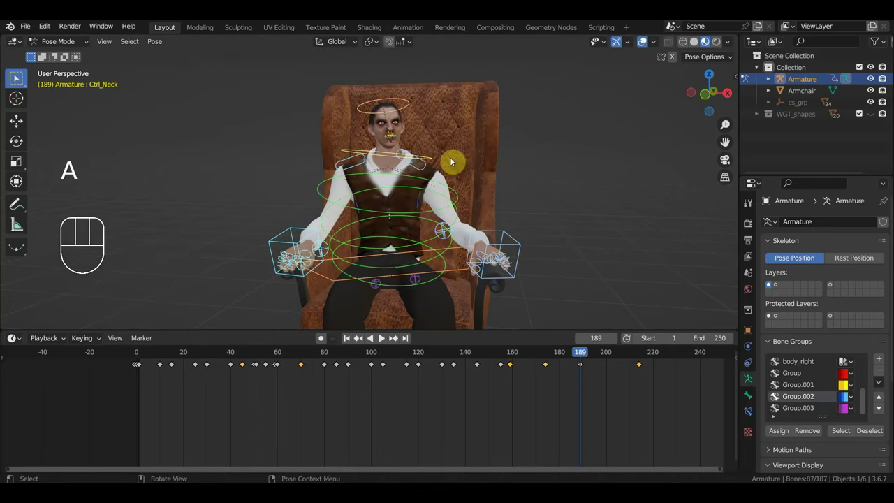
# In front orthographic view at frame 159, tilt and shift Ctrl_Hips and insert location/rotation keys.
pyautogui.moveTo(586, 354); pyautogui.dragTo(619, 350)
pyautogui.moveTo(569, 249); pyautogui.dragTo(670, 252)
pyautogui.moveTo(617, 356); pyautogui.dragTo(514, 381)
pyautogui.click(428, 262)
pyautogui.moveTo(443, 264); pyautogui.dragTo(358, 260)
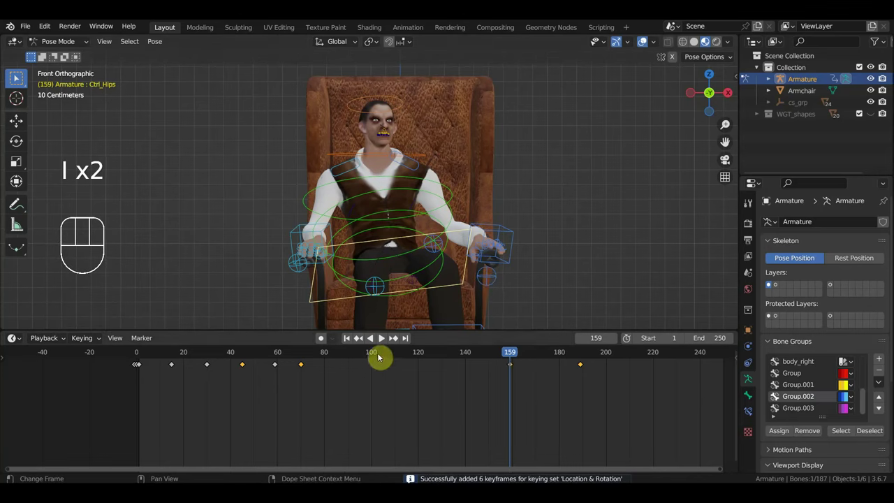
# Adjust and key the Ctrl_Hips pose at frame 100.
pyautogui.click(375, 357)
pyautogui.moveTo(385, 359); pyautogui.dragTo(373, 364)
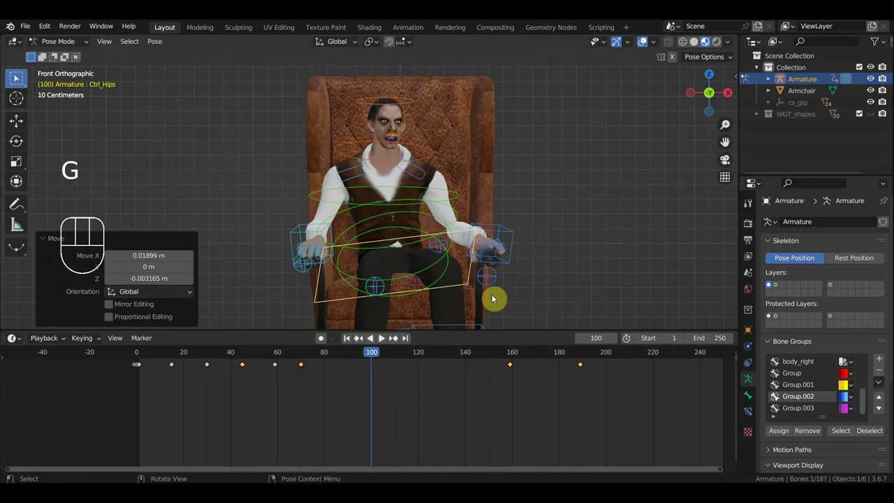
pyautogui.moveTo(389, 356); pyautogui.dragTo(622, 394)
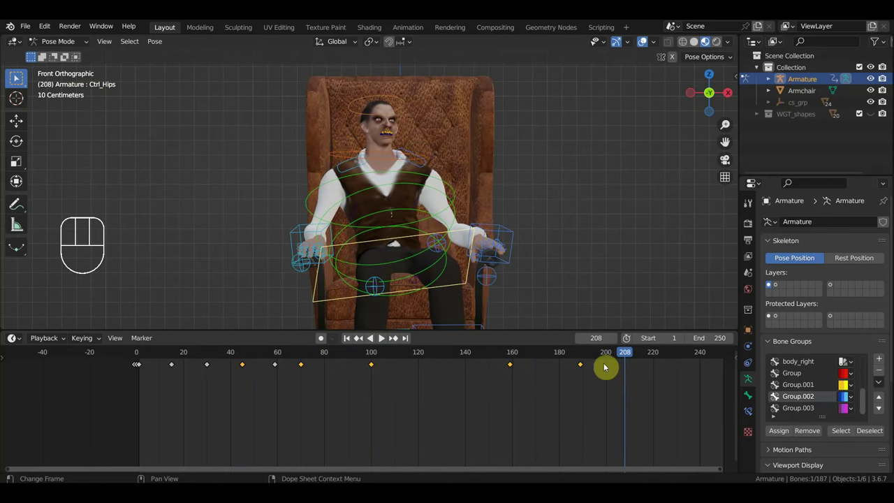
# Scrub through the new hips motion and stop at frame 208.
pyautogui.middleClick(442, 177)
pyautogui.moveTo(429, 179); pyautogui.dragTo(449, 268)
pyautogui.middleClick(486, 193)
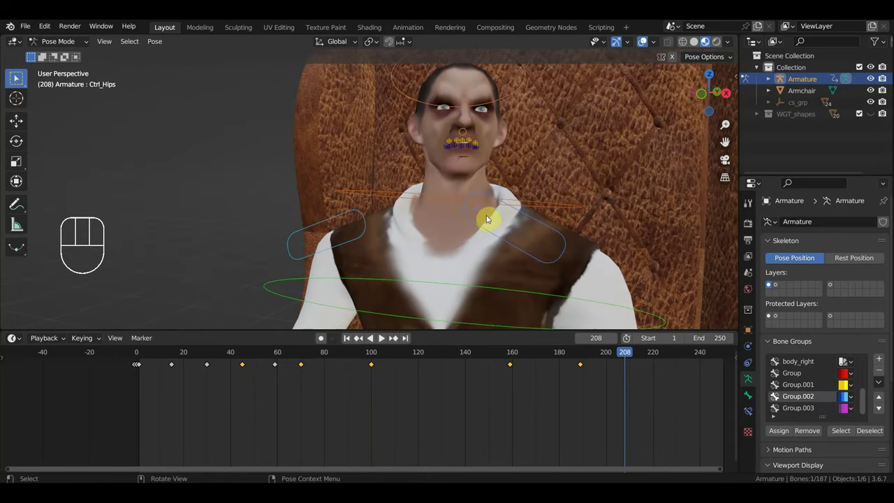
# Select the mouth control bones and duplicate their keyframes past frame 208 with Shift+D.
pyautogui.moveTo(496, 160); pyautogui.dragTo(435, 136)
pyautogui.moveTo(448, 150); pyautogui.dragTo(439, 131)
pyautogui.moveTo(555, 406); pyautogui.dragTo(315, 353)
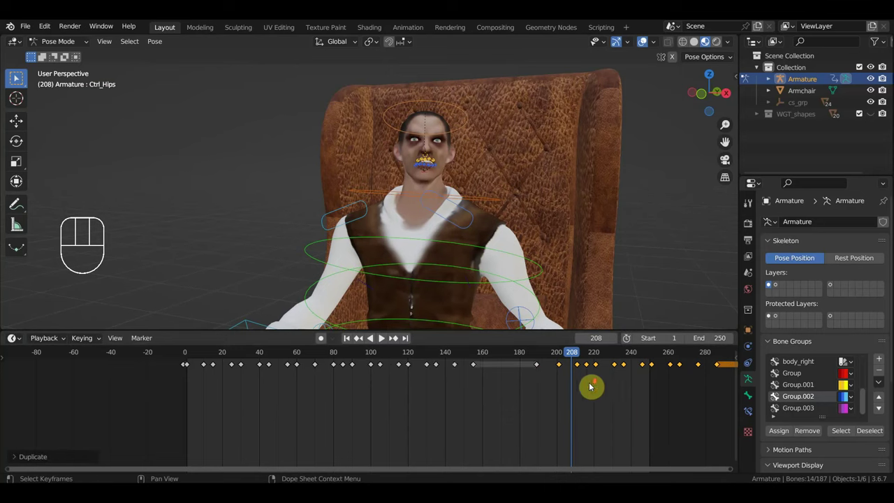
# Shift the late block of facial keyframes out past frame 250 and jump to frame 370.
pyautogui.moveTo(526, 359); pyautogui.dragTo(486, 376)
pyautogui.moveTo(452, 354); pyautogui.dragTo(477, 363)
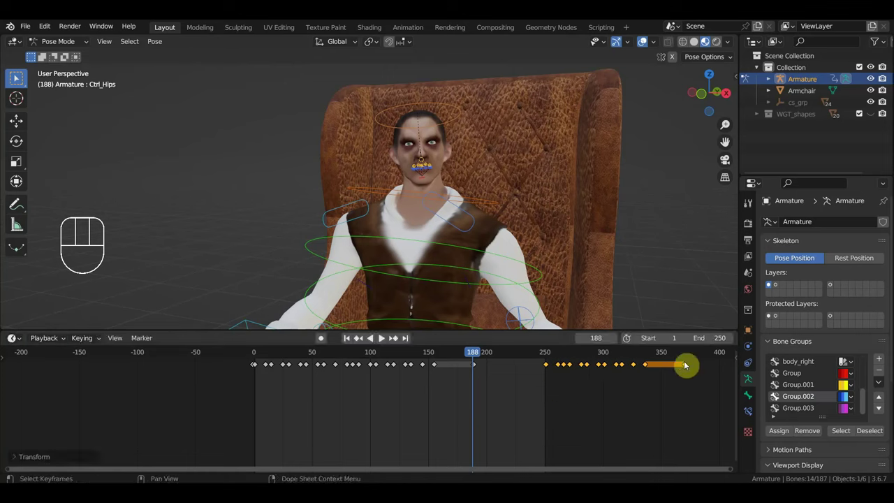
pyautogui.click(685, 355)
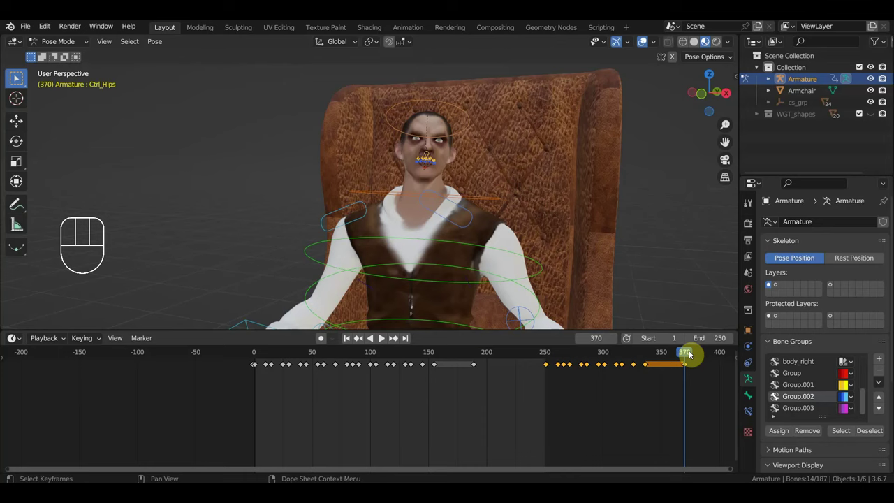
# Move the duplicated keyframes further along to about frame 420 with the scene end set to 450.
pyautogui.middleClick(563, 410)
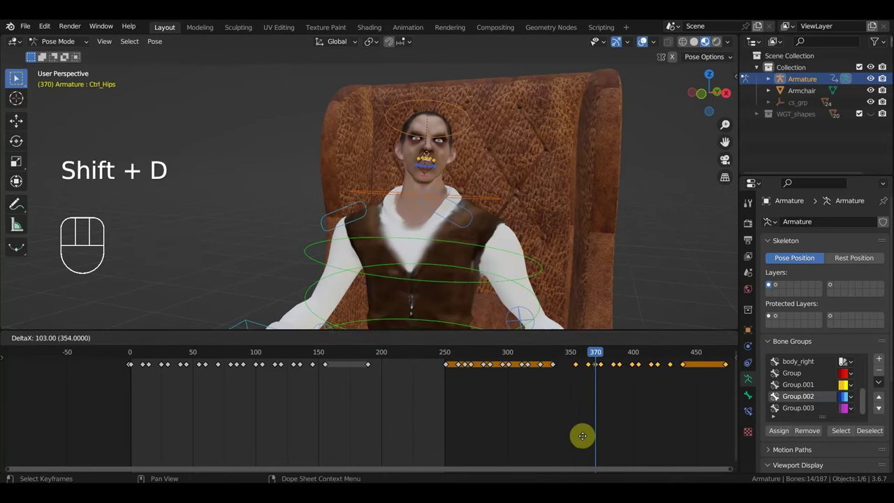
pyautogui.moveTo(637, 409); pyautogui.dragTo(442, 360)
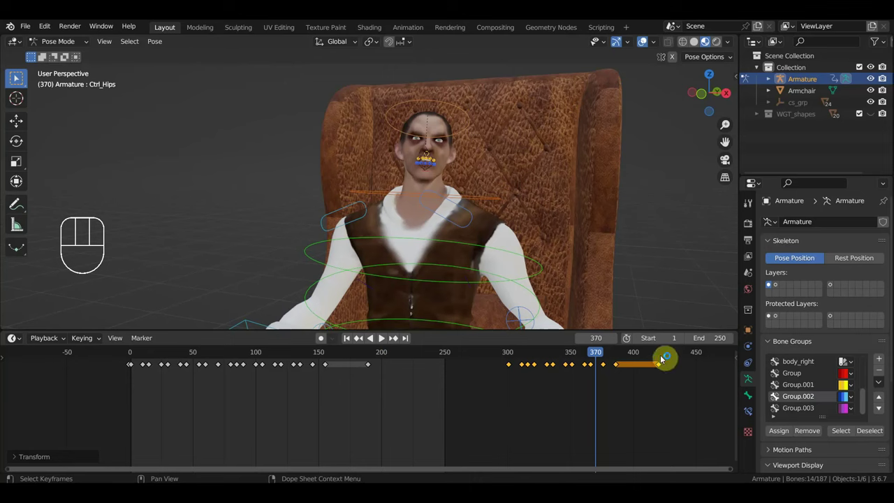
pyautogui.click(660, 354)
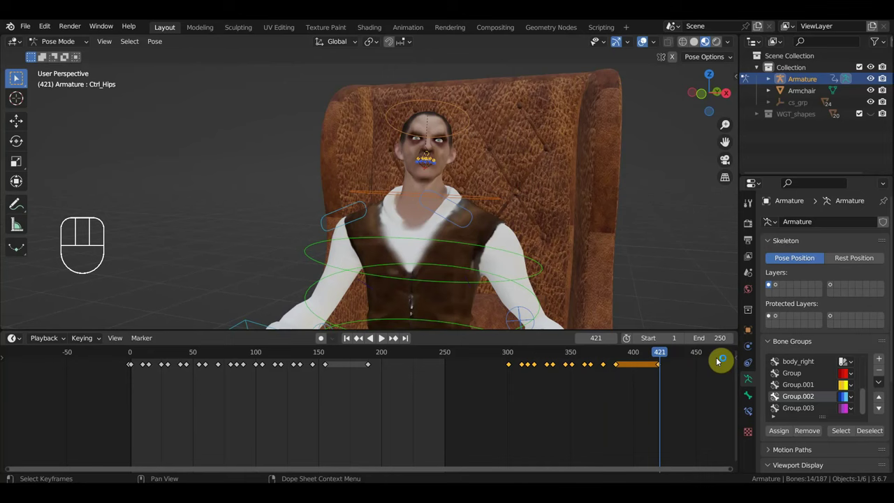
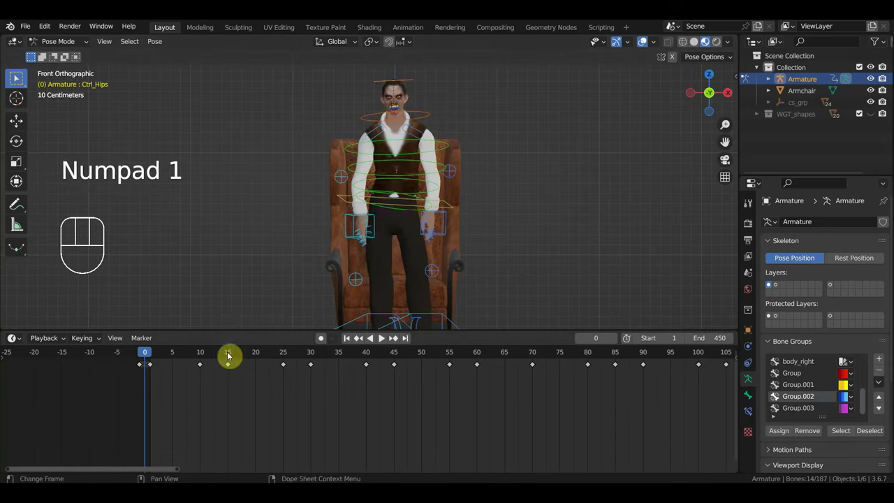
# Check the seated pose at frame 1, deselect the bones and save as 'алигарх разговор.blend'.
pyautogui.moveTo(149, 355); pyautogui.dragTo(157, 354)
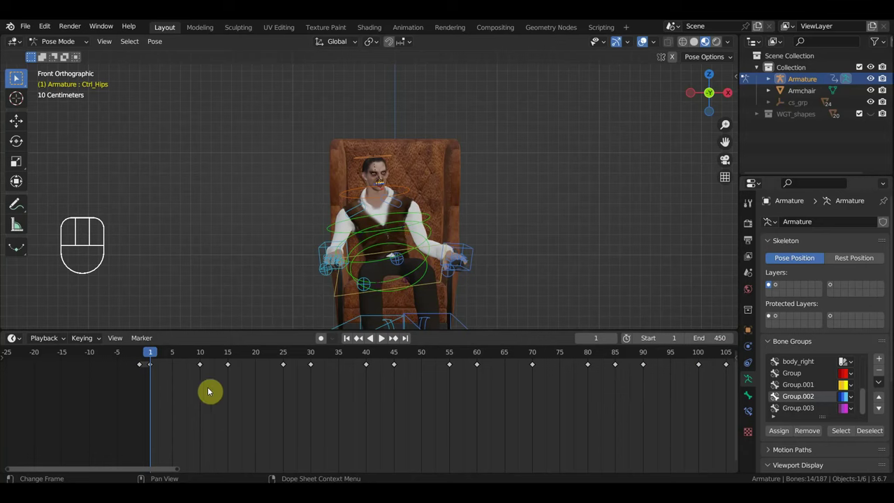
pyautogui.moveTo(151, 377); pyautogui.dragTo(130, 354)
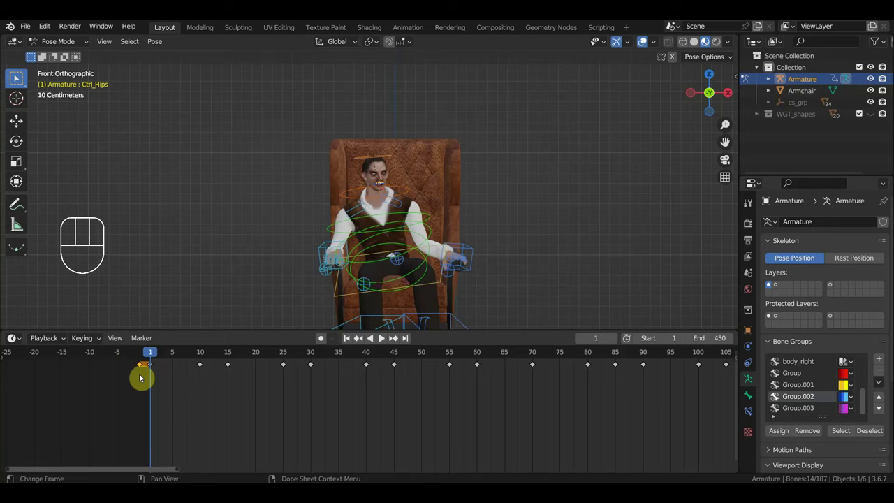
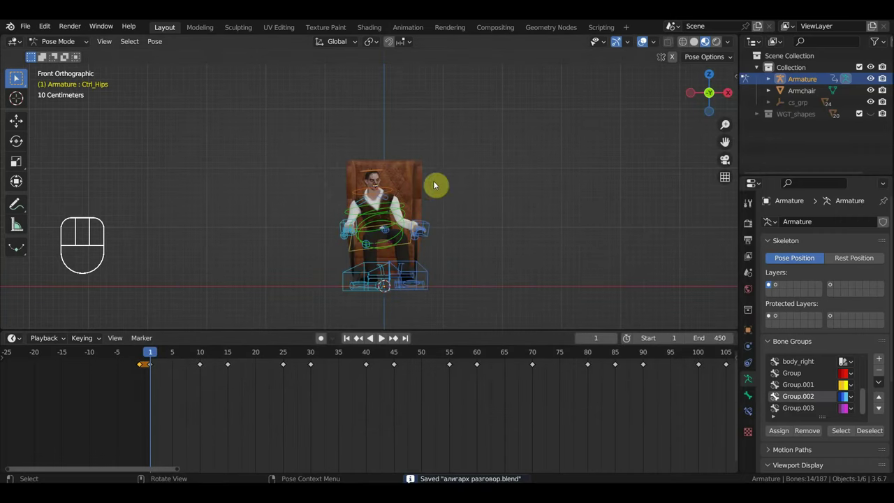
pyautogui.moveTo(380, 206); pyautogui.dragTo(337, 218)
pyautogui.click(437, 178)
pyautogui.moveTo(56, 45); pyautogui.dragTo(10, 34)
# Open 'ковбой курит.blend' from File > Open Recent.
pyautogui.click(32, 25)
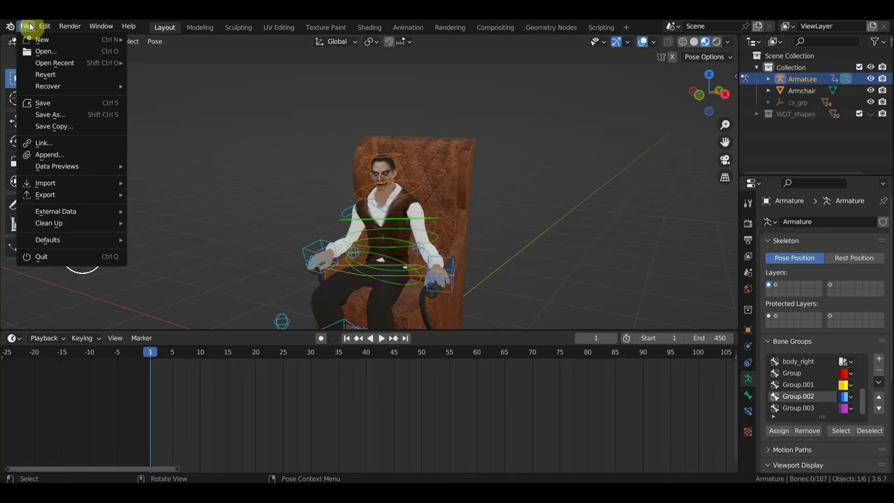
pyautogui.moveTo(55, 51); pyautogui.dragTo(466, 271)
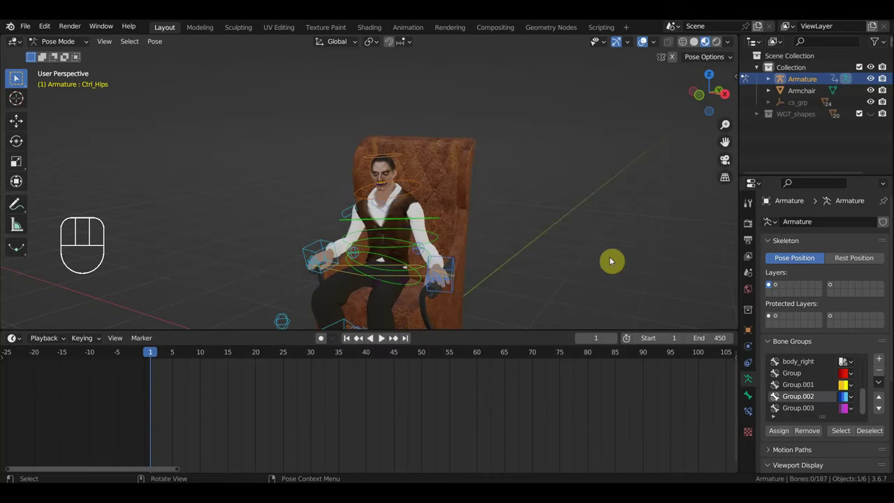
pyautogui.moveTo(380, 301); pyautogui.dragTo(340, 293)
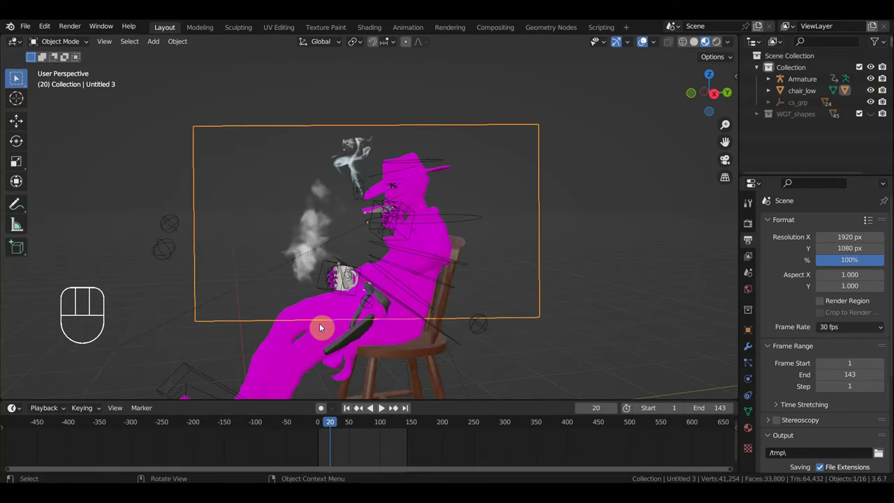
pyautogui.moveTo(394, 306); pyautogui.dragTo(385, 317)
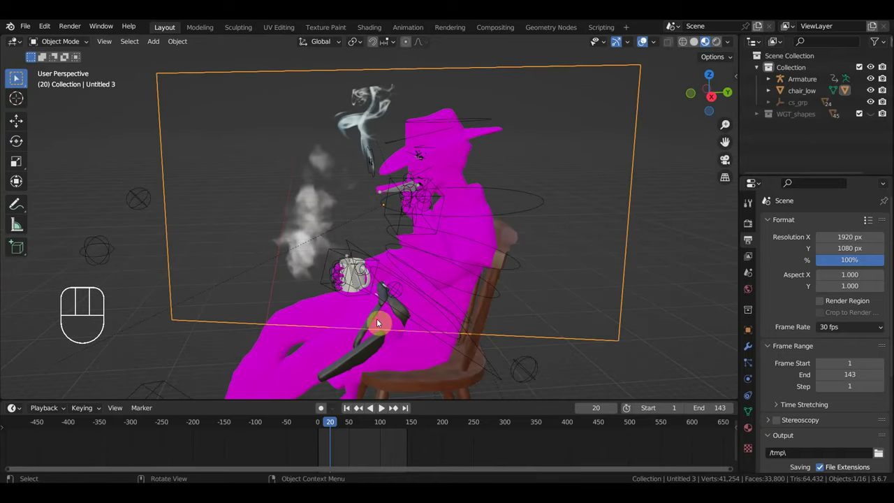
pyautogui.moveTo(459, 286); pyautogui.dragTo(494, 279)
pyautogui.moveTo(485, 272); pyautogui.dragTo(507, 253)
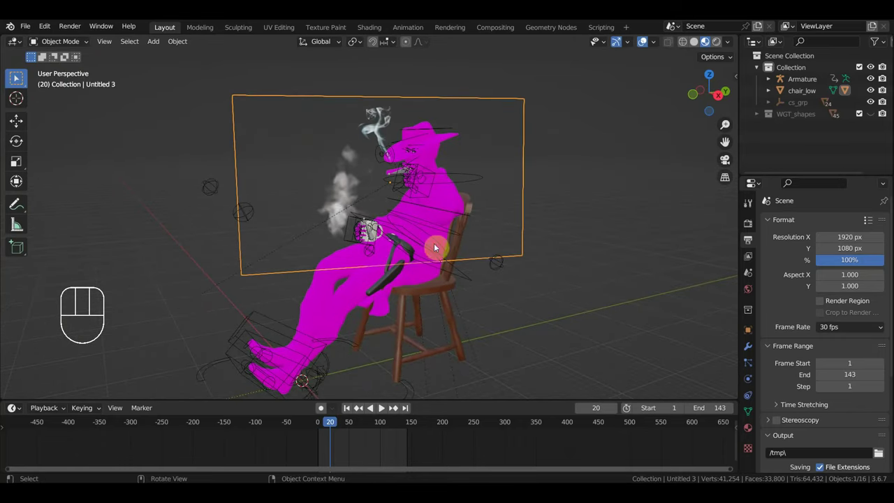
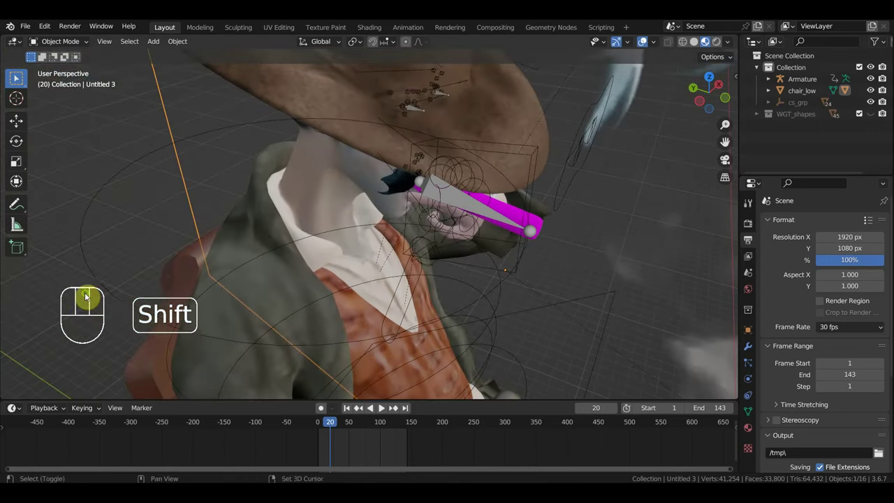
# Inspect the magenta cigar, toggling viewport shading between solid and textured preview.
pyautogui.moveTo(441, 278); pyautogui.dragTo(348, 274)
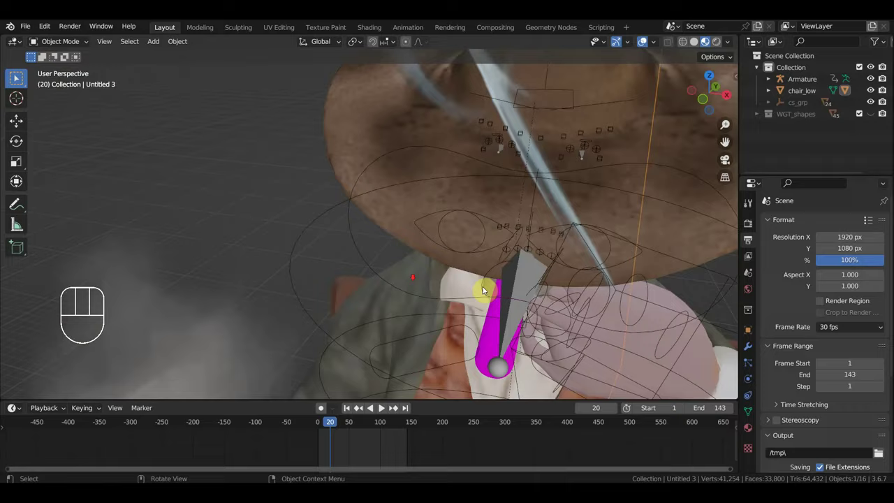
pyautogui.moveTo(468, 285); pyautogui.dragTo(410, 261)
pyautogui.moveTo(410, 277); pyautogui.dragTo(396, 210)
pyautogui.click(374, 280)
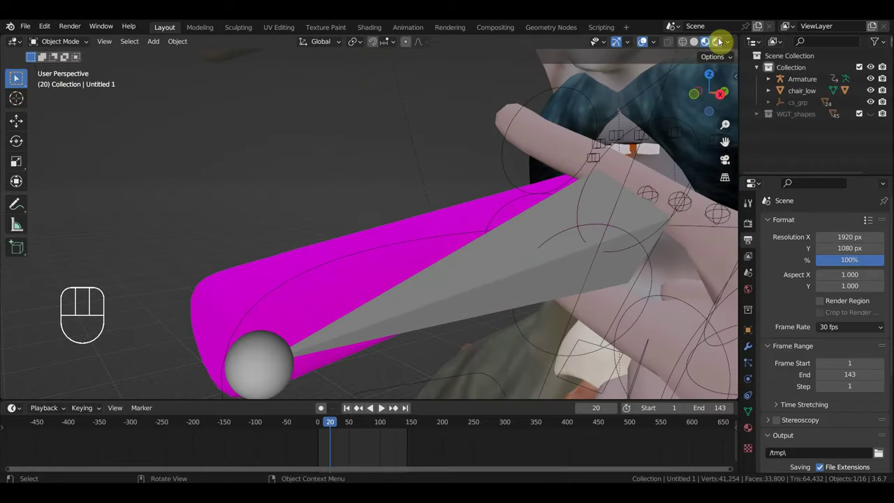
pyautogui.click(697, 45)
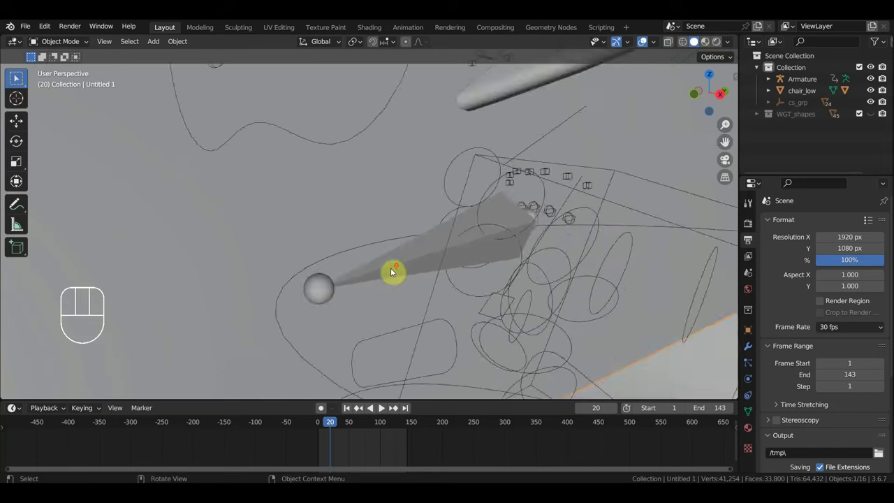
pyautogui.moveTo(441, 242); pyautogui.dragTo(506, 234)
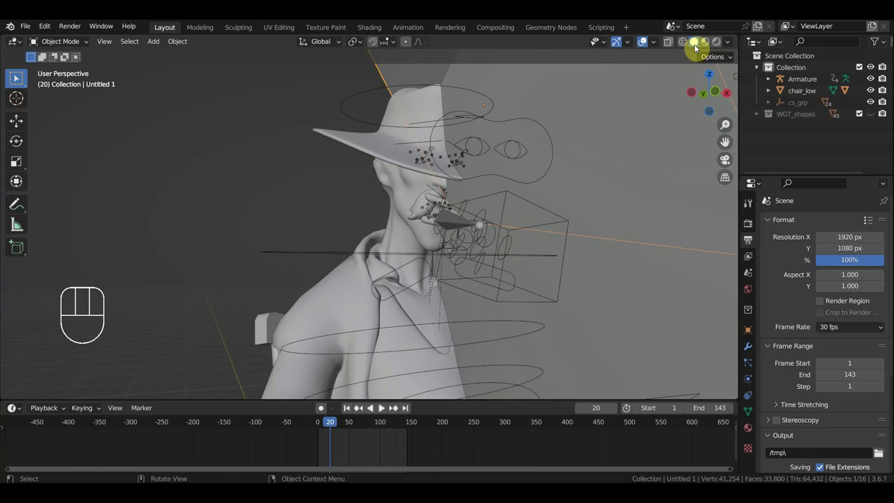
pyautogui.click(707, 47)
pyautogui.click(589, 164)
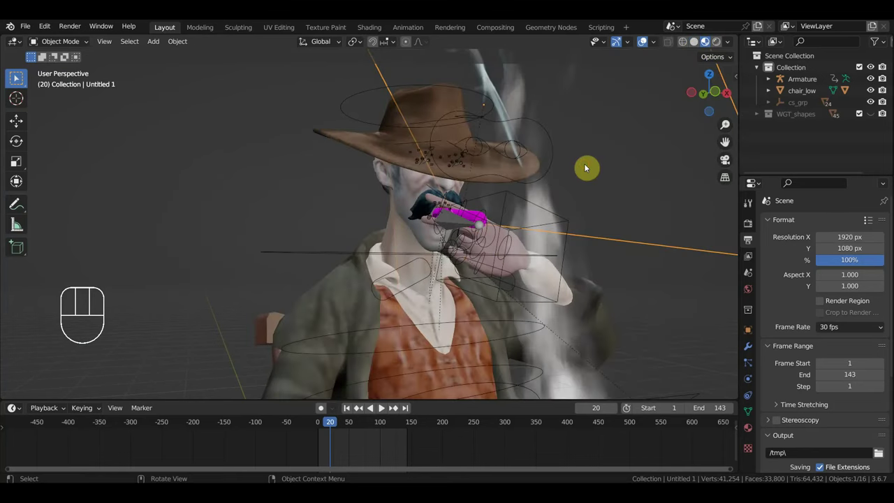
# Select the cigar and relink its textures via File > External Data > Find Missing Files.
pyautogui.click(503, 214)
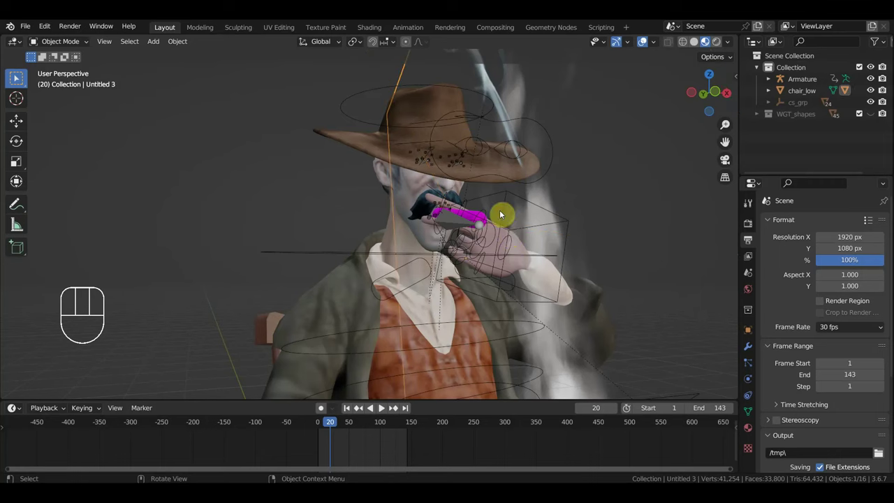
pyautogui.press('h')
pyautogui.click(471, 219)
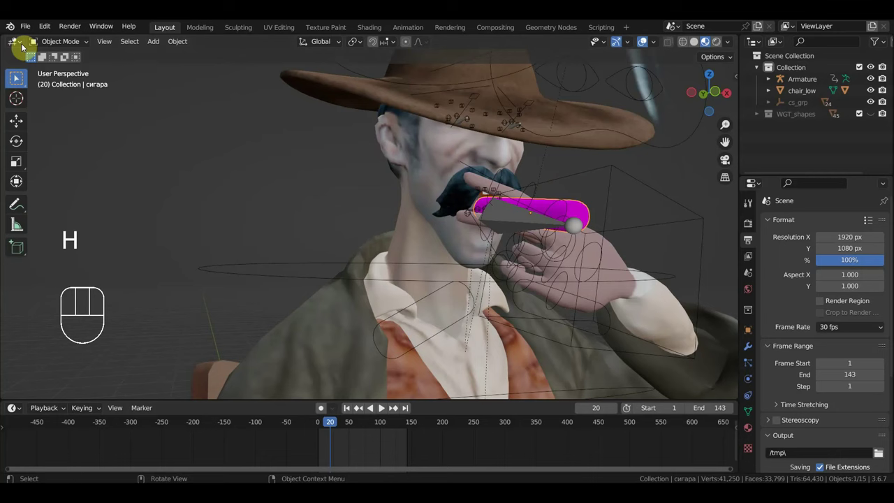
pyautogui.moveTo(27, 28); pyautogui.dragTo(201, 318)
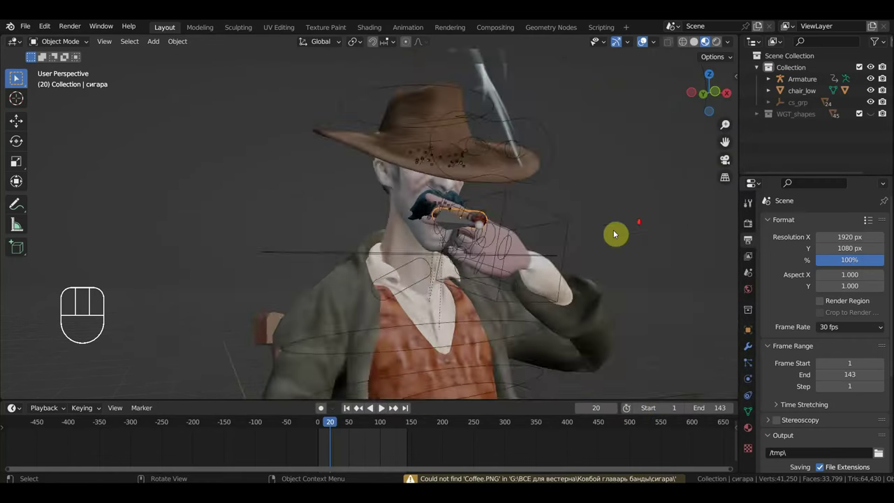
# Unhide everything, go to frame 152 and navigate in on the coffee mug in his hand.
pyautogui.middleClick(565, 247)
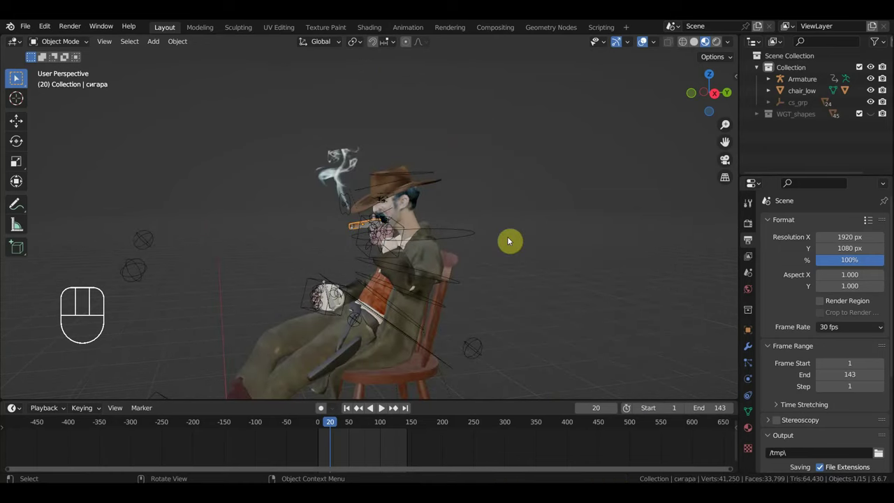
pyautogui.press('alt+h')
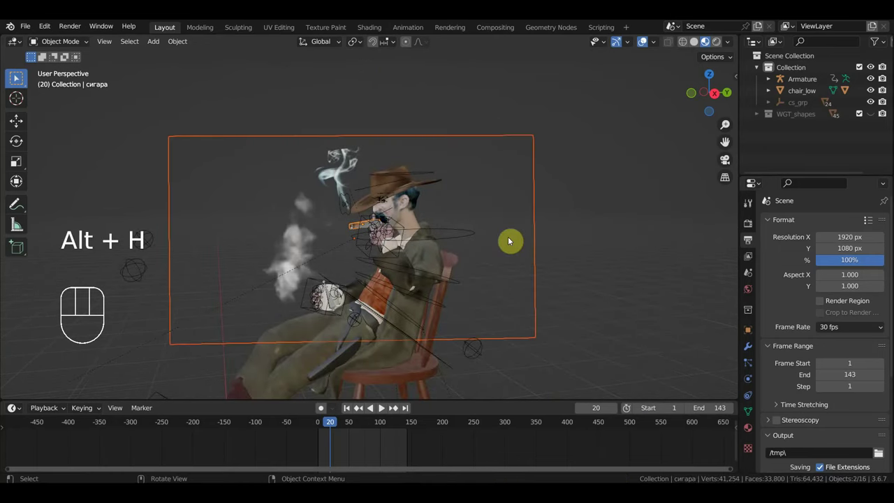
pyautogui.moveTo(341, 428); pyautogui.dragTo(438, 387)
pyautogui.moveTo(474, 272); pyautogui.dragTo(524, 188)
pyautogui.moveTo(522, 185); pyautogui.dragTo(603, 201)
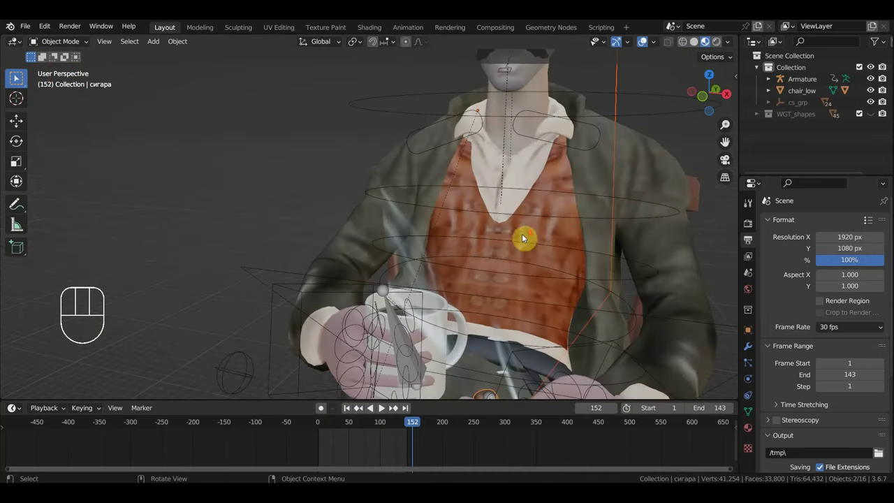
pyautogui.moveTo(447, 315); pyautogui.dragTo(354, 358)
pyautogui.moveTo(374, 339); pyautogui.dragTo(527, 192)
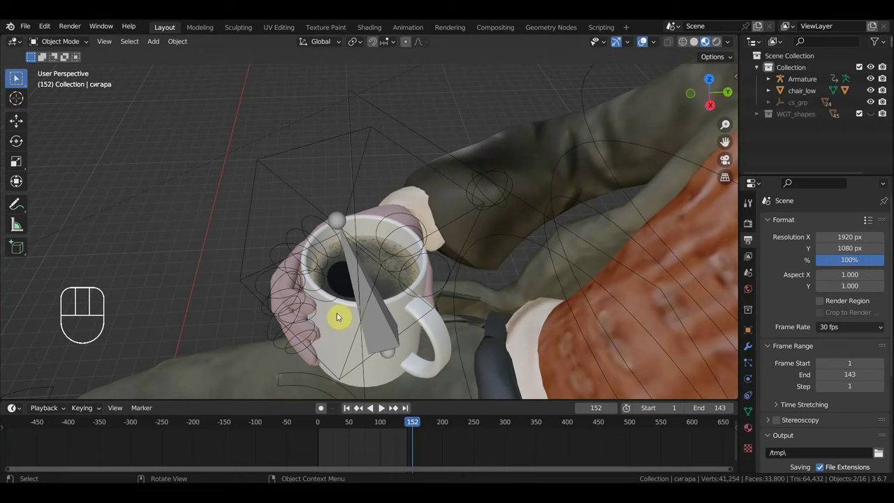
pyautogui.click(338, 317)
pyautogui.moveTo(426, 291); pyautogui.dragTo(547, 269)
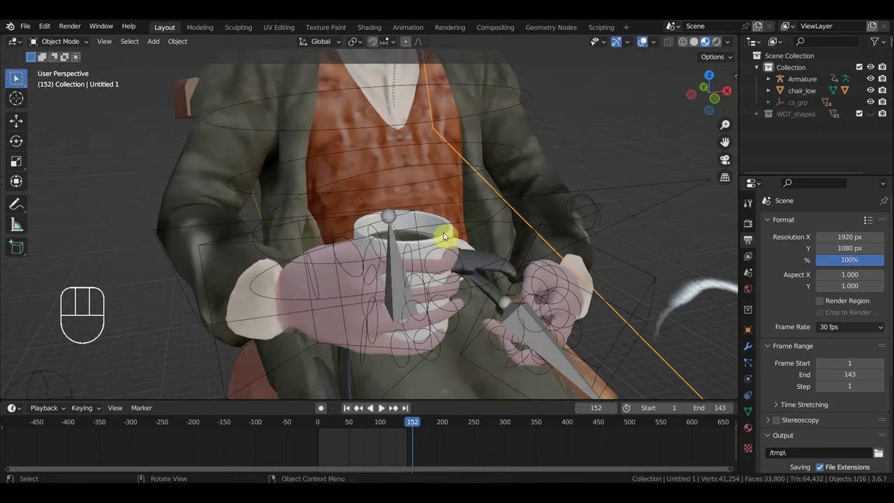
# Select Mug1 and delete it, leaving only the cigar in his hands.
pyautogui.click(449, 231)
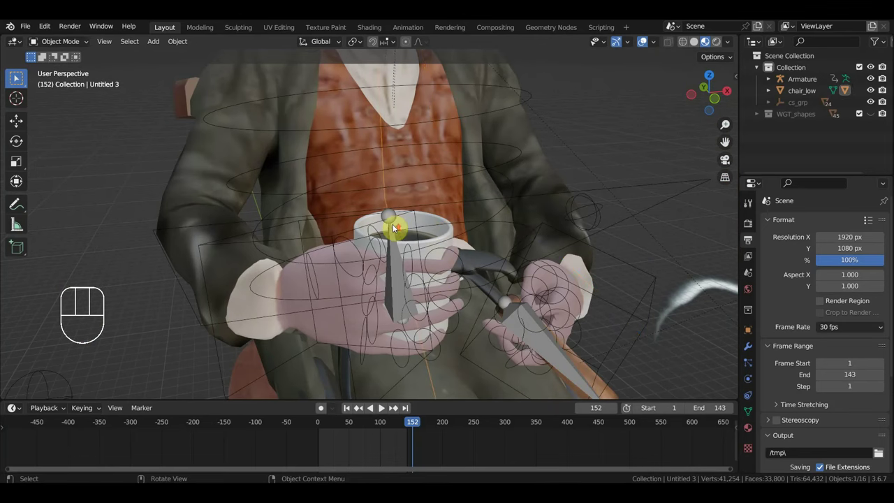
pyautogui.middleClick(449, 238)
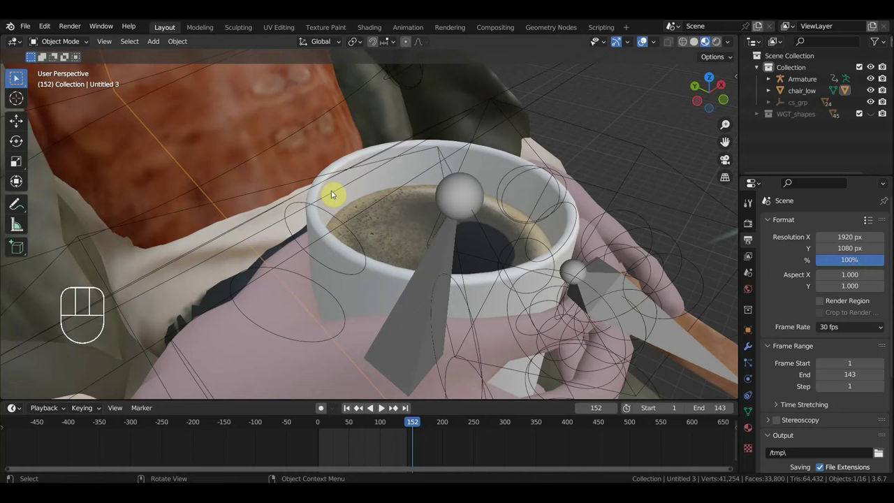
pyautogui.click(335, 204)
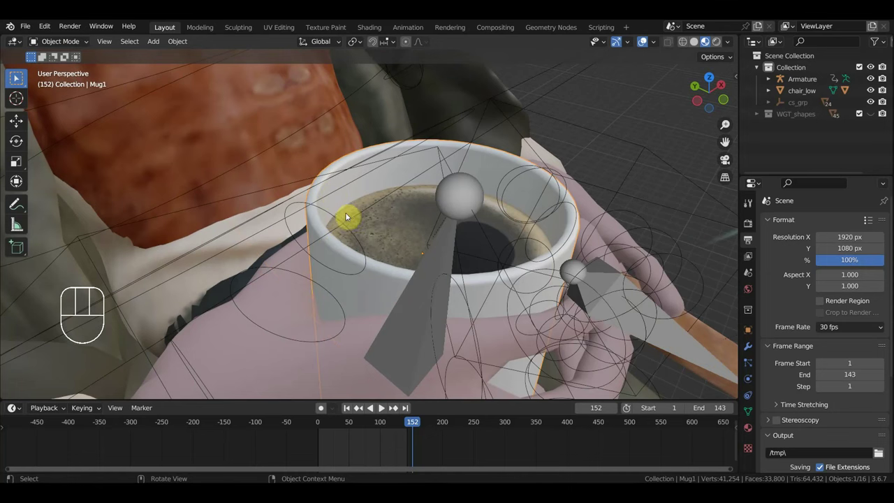
pyautogui.press('Delete')
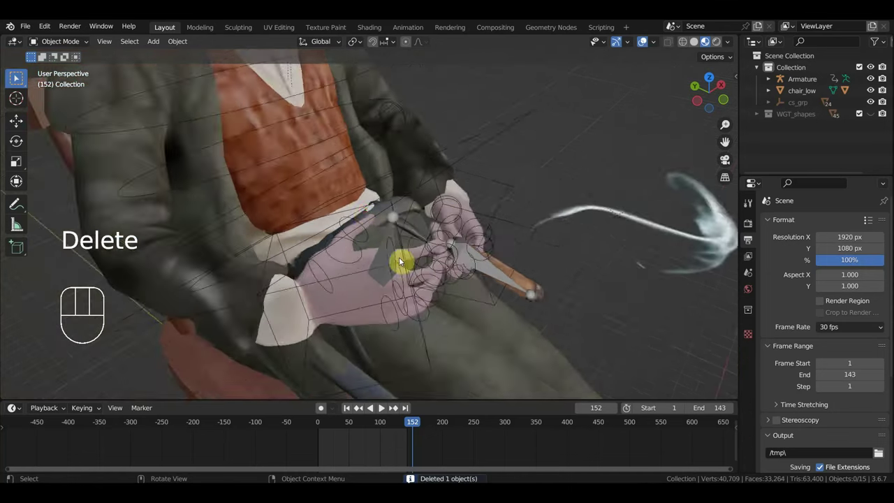
pyautogui.moveTo(334, 269); pyautogui.dragTo(276, 251)
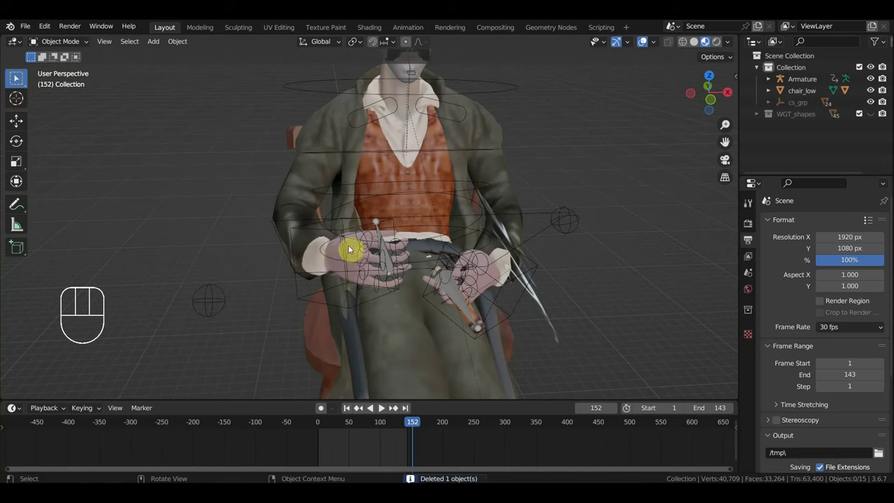
# Select the armature, widen the timeline and save as 'ковбой курит.разговор.blend'.
pyautogui.click(313, 233)
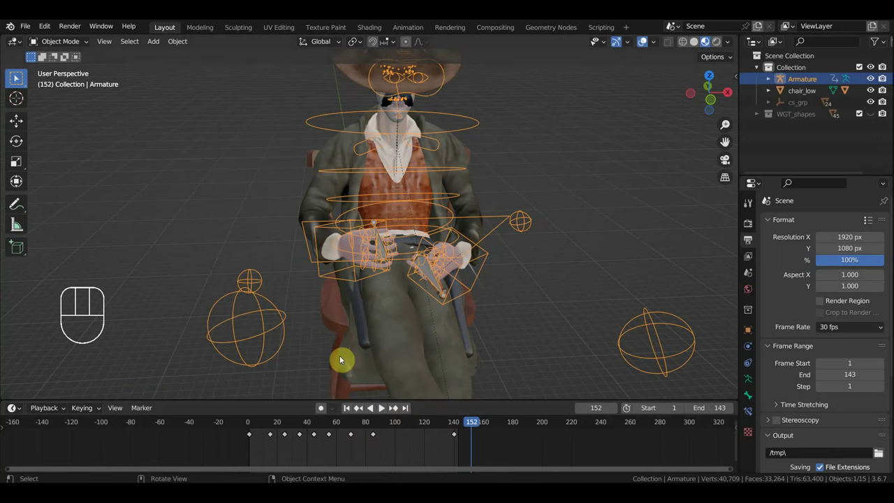
pyautogui.moveTo(26, 29); pyautogui.dragTo(63, 120)
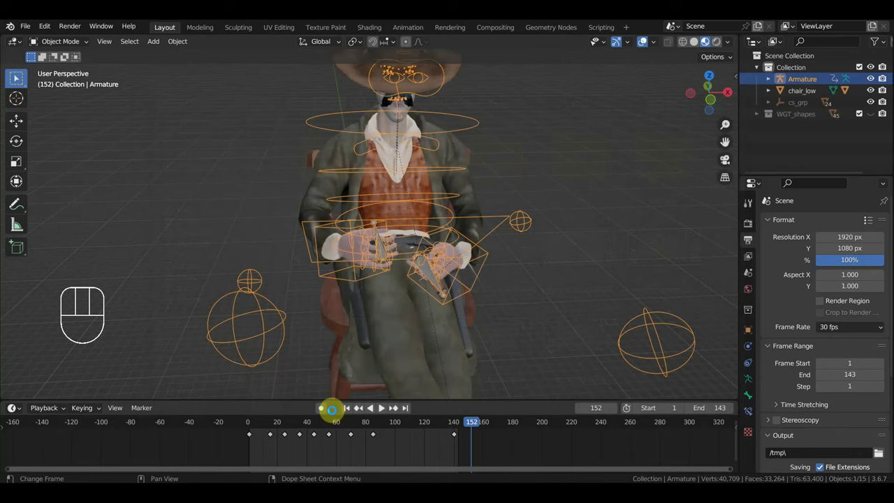
pyautogui.moveTo(458, 301); pyautogui.dragTo(565, 280)
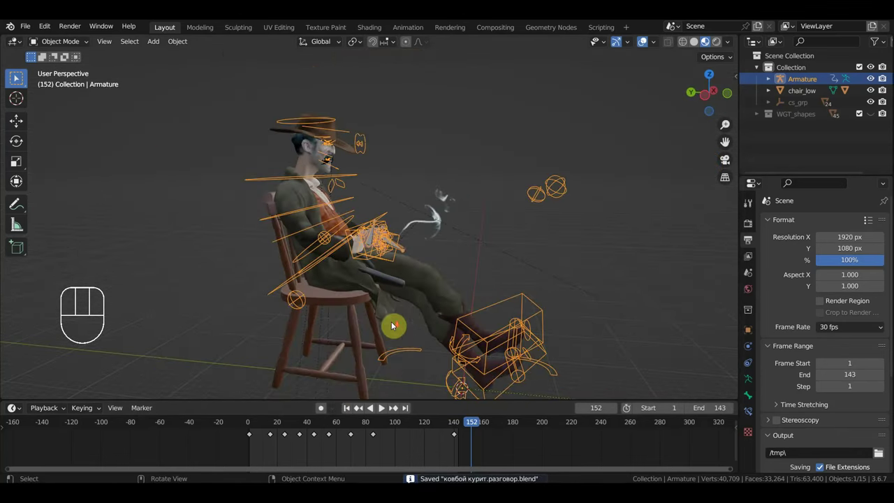
pyautogui.moveTo(416, 314); pyautogui.dragTo(405, 312)
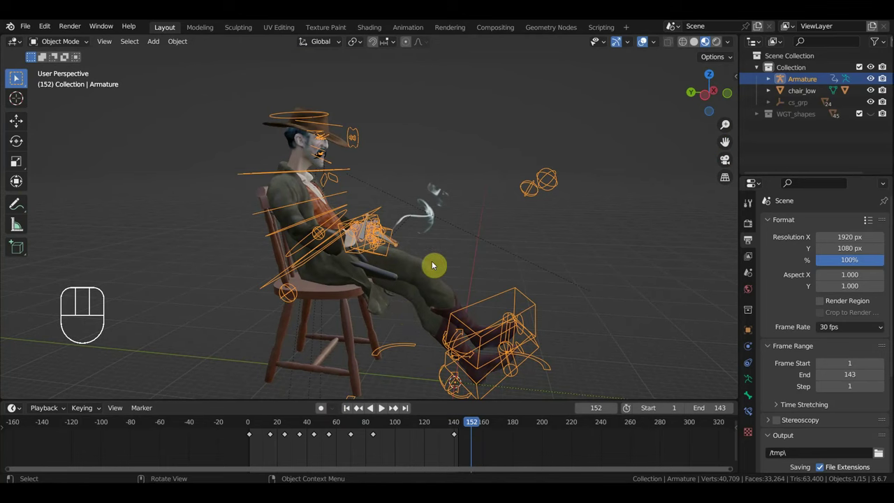
pyautogui.moveTo(64, 46); pyautogui.dragTo(71, 89)
# Enter Pose Mode and move Ctrl_Hand_IK_Right out to the cowboy's side with G.
pyautogui.middleClick(311, 273)
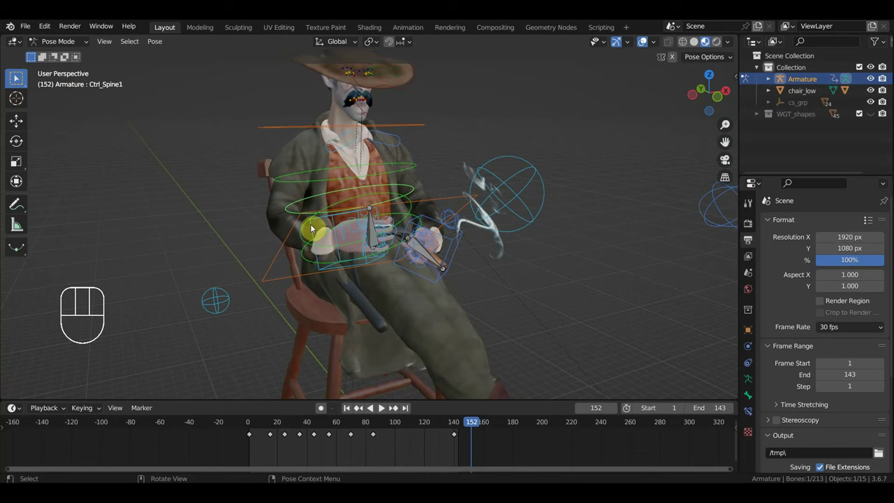
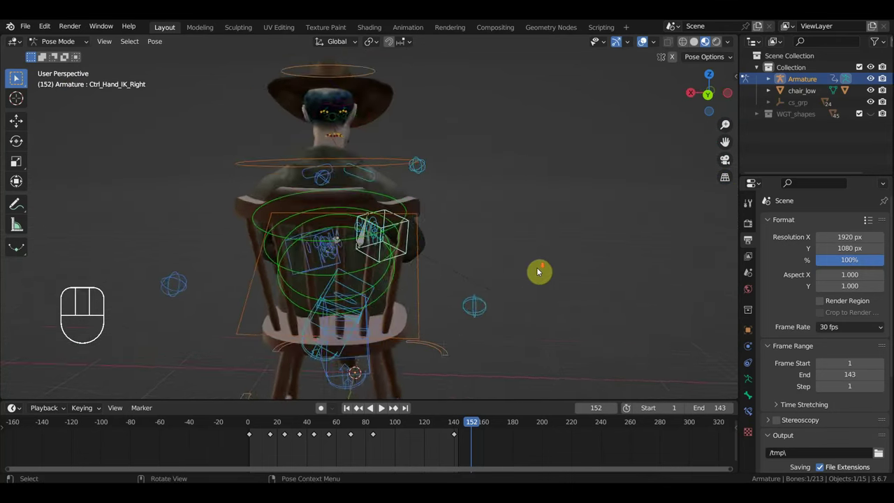
pyautogui.moveTo(505, 280); pyautogui.dragTo(522, 277)
pyautogui.press('g')
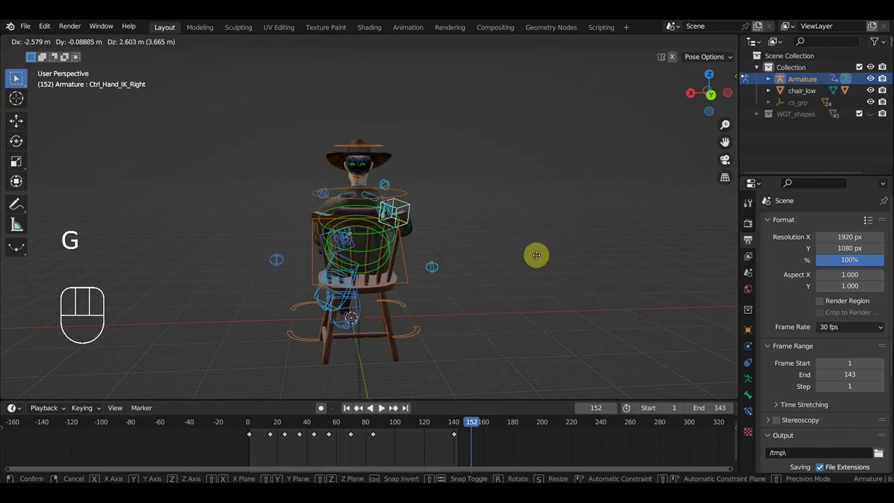
pyautogui.moveTo(495, 270); pyautogui.dragTo(353, 267)
pyautogui.scroll(-3)
pyautogui.scroll(3)
pyautogui.scroll(3)
pyautogui.scroll(3)
pyautogui.moveTo(528, 292); pyautogui.dragTo(526, 307)
# Rotate the right hand control with R and reset the hand bones' location with Alt+G.
pyautogui.press('r')
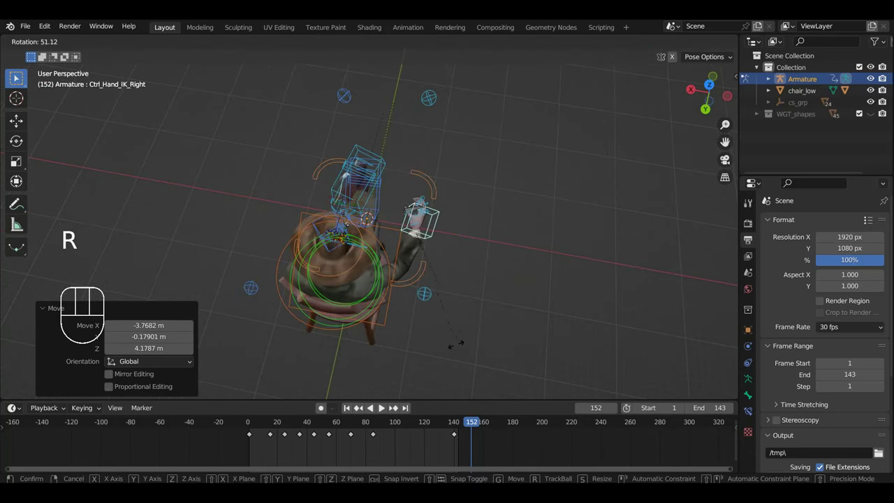
pyautogui.moveTo(462, 335); pyautogui.dragTo(201, 247)
pyautogui.scroll(-3)
pyautogui.moveTo(256, 202); pyautogui.dragTo(265, 285)
pyautogui.scroll(-3)
pyautogui.moveTo(258, 270); pyautogui.dragTo(180, 241)
pyautogui.click(310, 162)
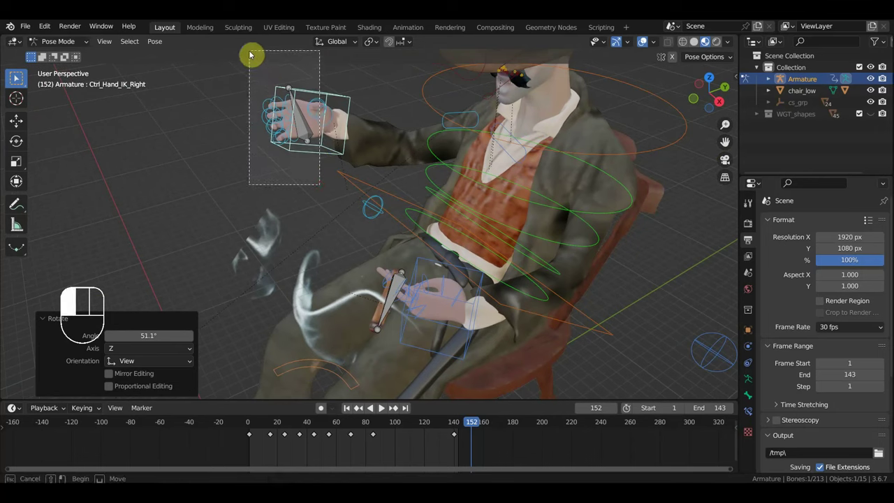
pyautogui.press('alt+g')
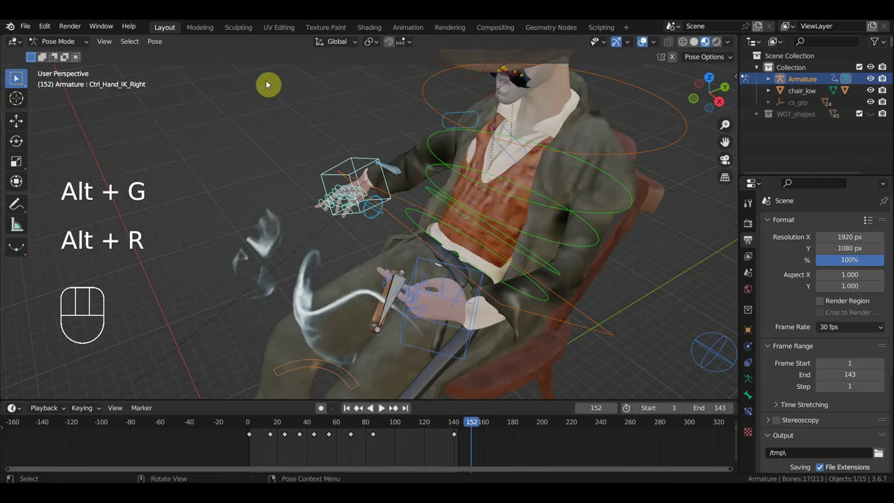
pyautogui.moveTo(399, 190); pyautogui.dragTo(454, 180)
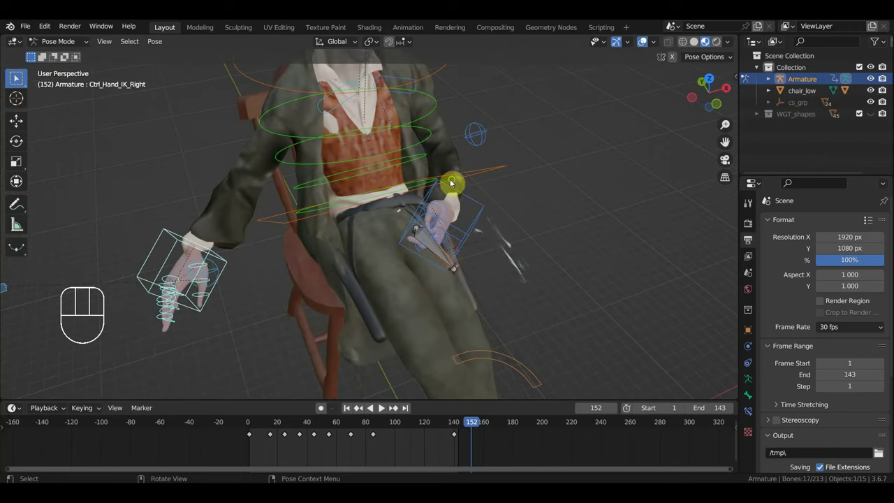
pyautogui.moveTo(264, 270); pyautogui.dragTo(222, 256)
# Refine the raised right hand position with further G moves, checking from side and top views.
pyautogui.click(269, 220)
pyautogui.press('g')
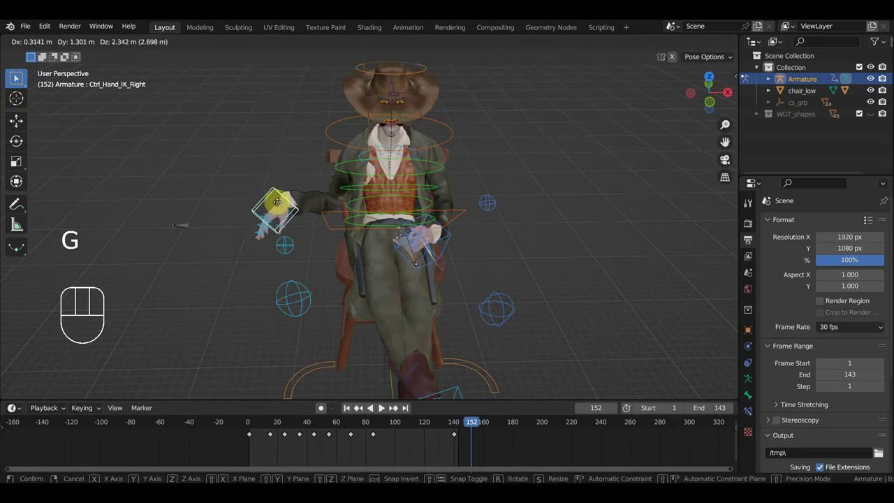
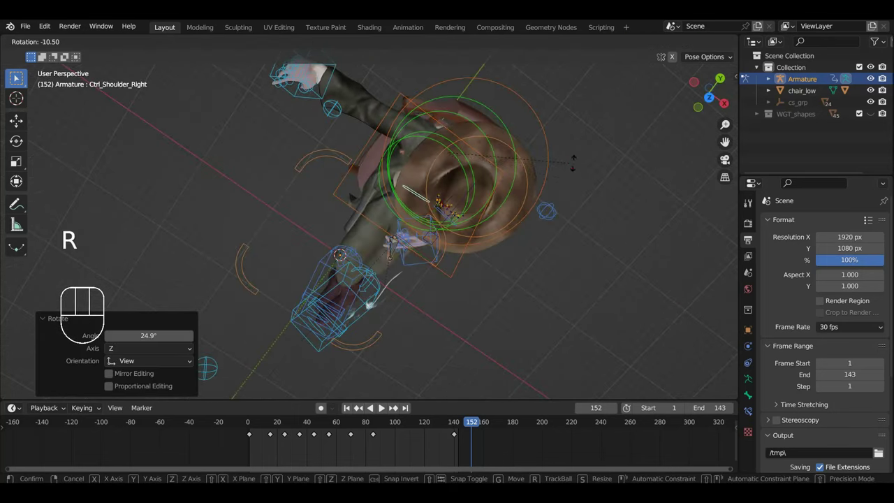
pyautogui.scroll(3)
pyautogui.scroll(3)
pyautogui.middleClick(391, 164)
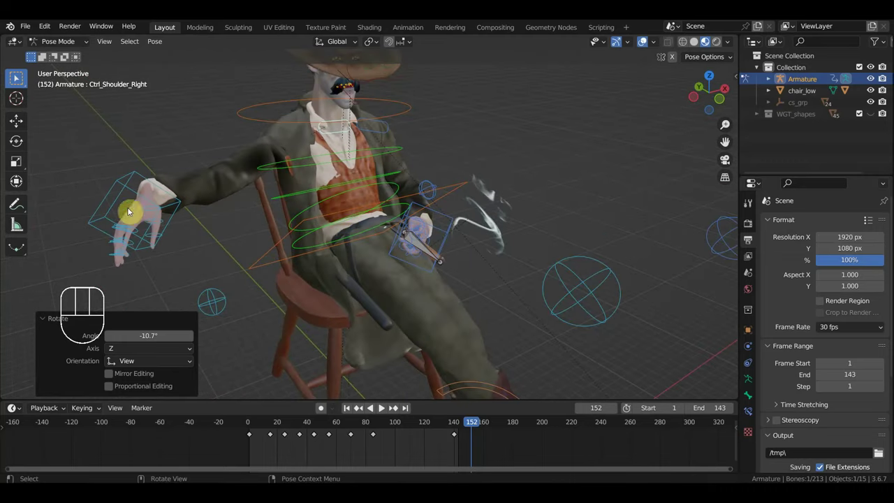
pyautogui.click(119, 197)
pyautogui.press('g')
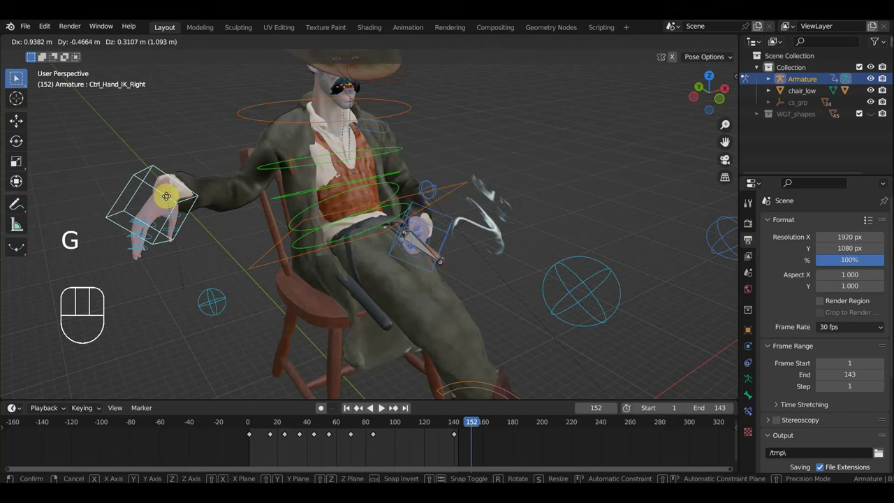
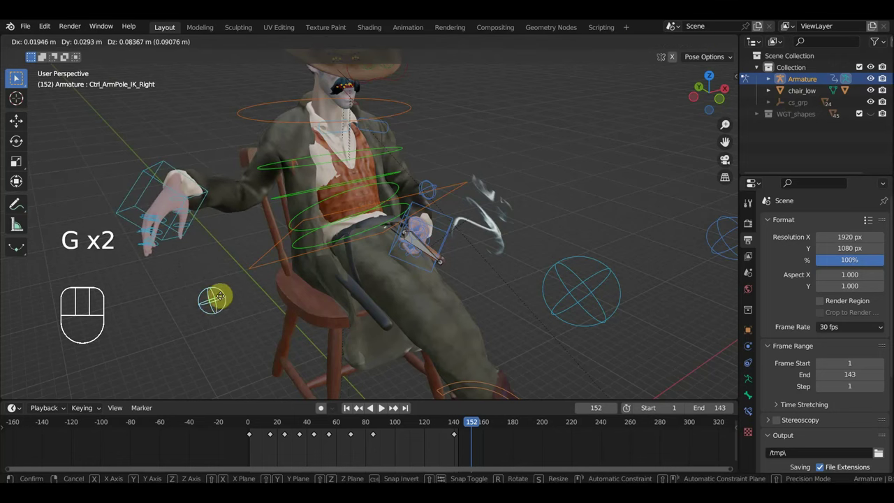
pyautogui.moveTo(292, 210); pyautogui.dragTo(394, 231)
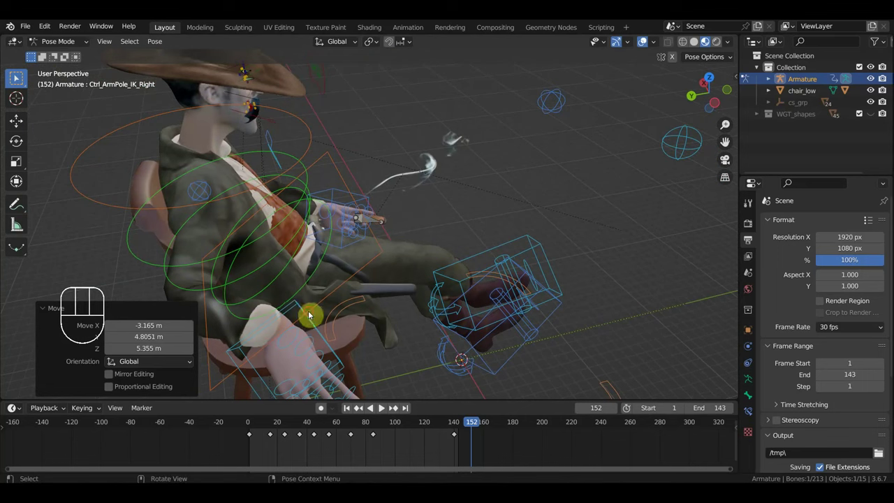
pyautogui.moveTo(368, 358); pyautogui.dragTo(384, 372)
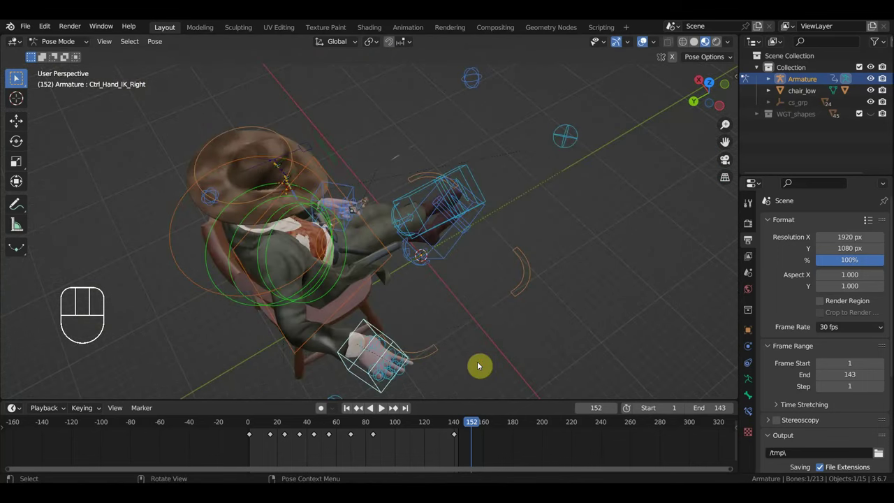
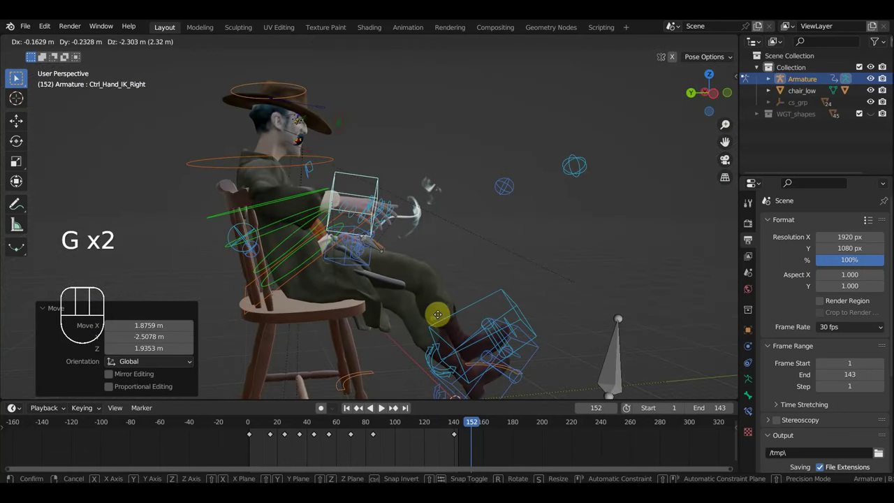
pyautogui.scroll(3)
pyautogui.moveTo(283, 324); pyautogui.dragTo(244, 319)
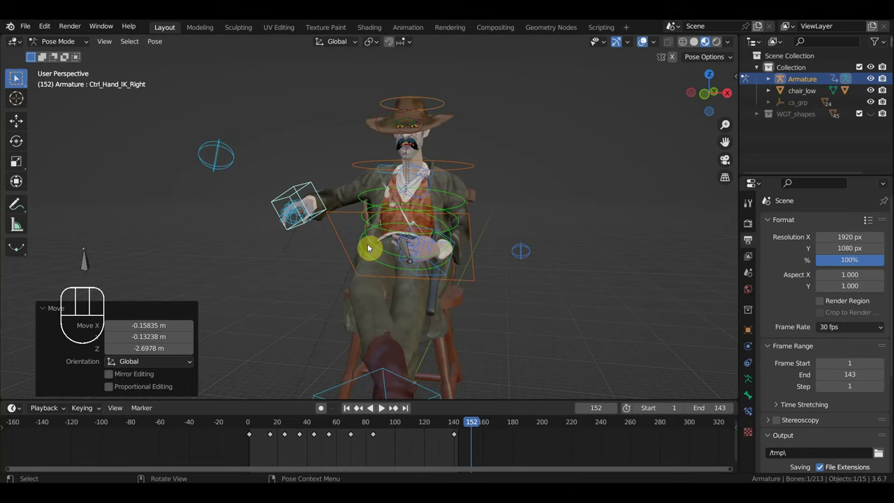
# Key location and rotation of all 213 bones at frame 152 and preview the motion.
pyautogui.press('a')
pyautogui.press('i')
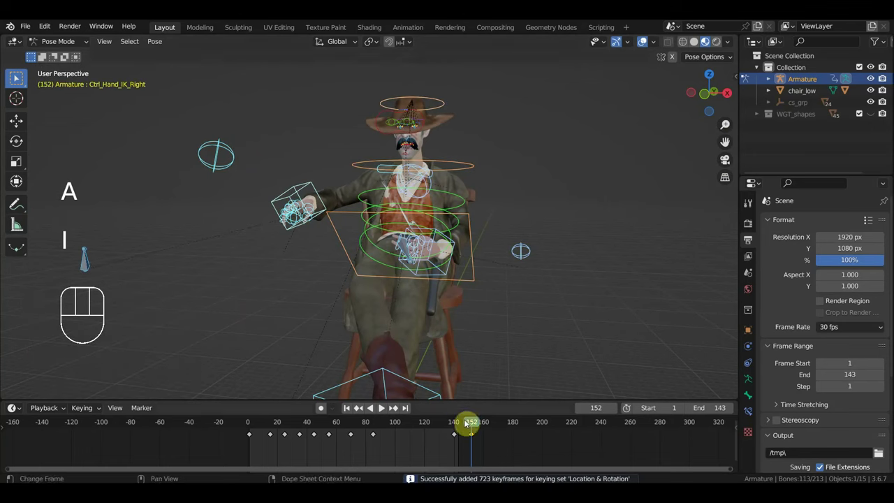
pyautogui.moveTo(460, 424); pyautogui.dragTo(415, 391)
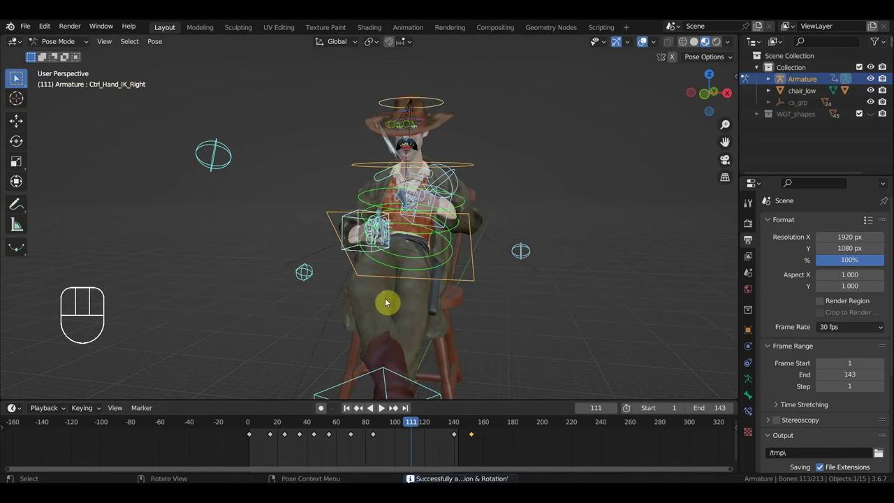
pyautogui.click(475, 425)
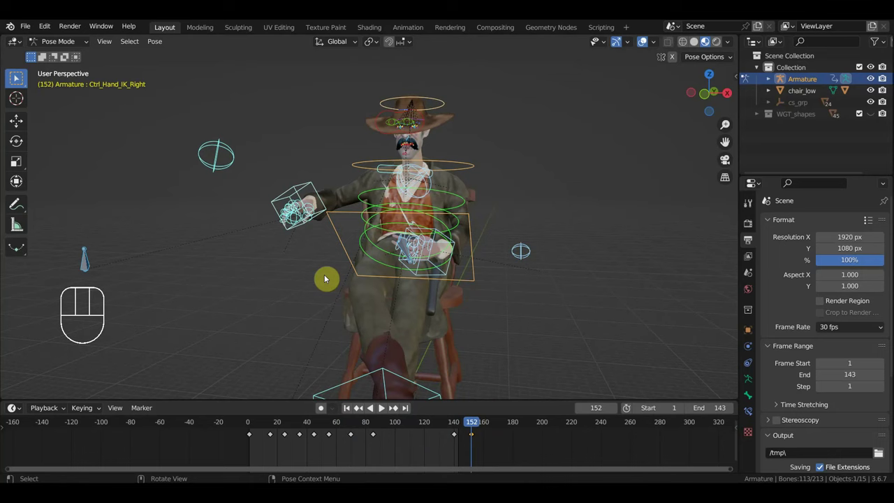
pyautogui.moveTo(315, 257); pyautogui.dragTo(274, 169)
# Move to frame 81 and select the right hand bones there.
pyautogui.moveTo(463, 454); pyautogui.dragTo(261, 428)
pyautogui.press('Delete')
pyautogui.click(251, 426)
pyautogui.click(487, 448)
pyautogui.click(467, 434)
pyautogui.moveTo(261, 427); pyautogui.dragTo(335, 310)
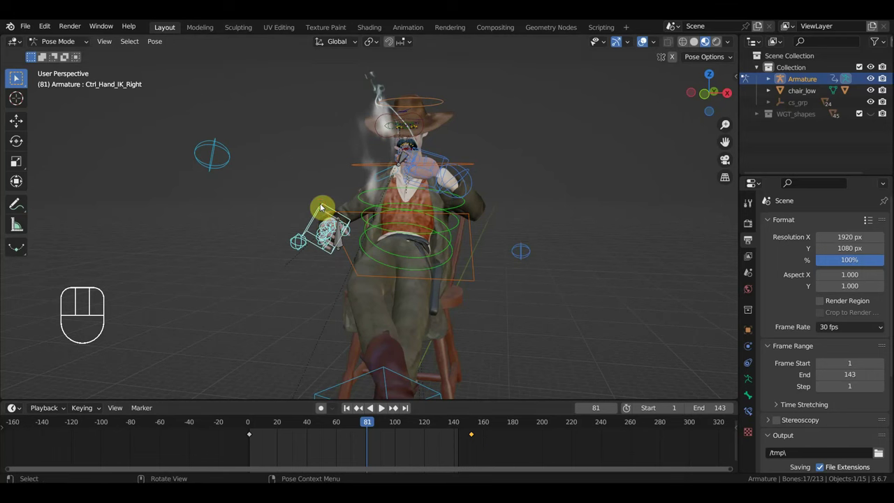
# Lift the smoking hand IK control up toward the cowboy's mouth with G.
pyautogui.click(321, 207)
pyautogui.press('g')
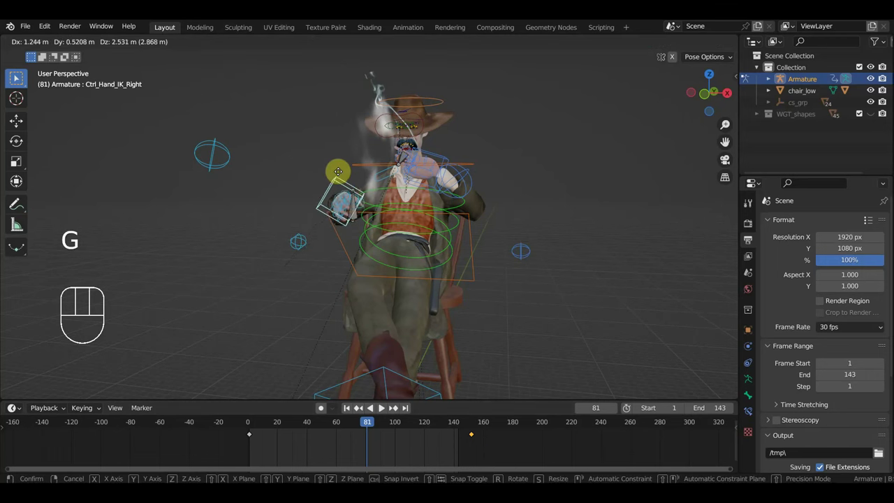
pyautogui.scroll(3)
pyautogui.moveTo(434, 224); pyautogui.dragTo(509, 229)
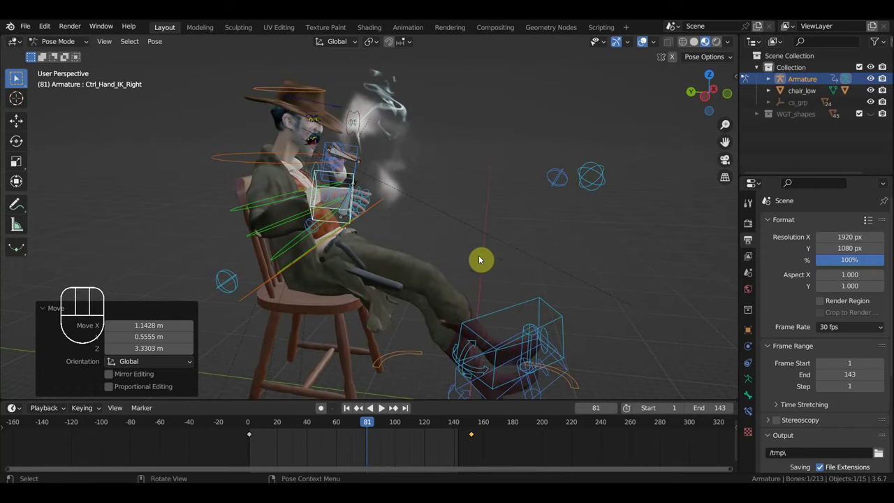
pyautogui.click(229, 278)
pyautogui.press('g')
pyautogui.scroll(3)
pyautogui.moveTo(268, 303); pyautogui.dragTo(228, 294)
pyautogui.scroll(-3)
pyautogui.click(308, 187)
pyautogui.moveTo(367, 211); pyautogui.dragTo(468, 188)
pyautogui.moveTo(428, 158); pyautogui.dragTo(434, 144)
pyautogui.moveTo(436, 134); pyautogui.dragTo(450, 211)
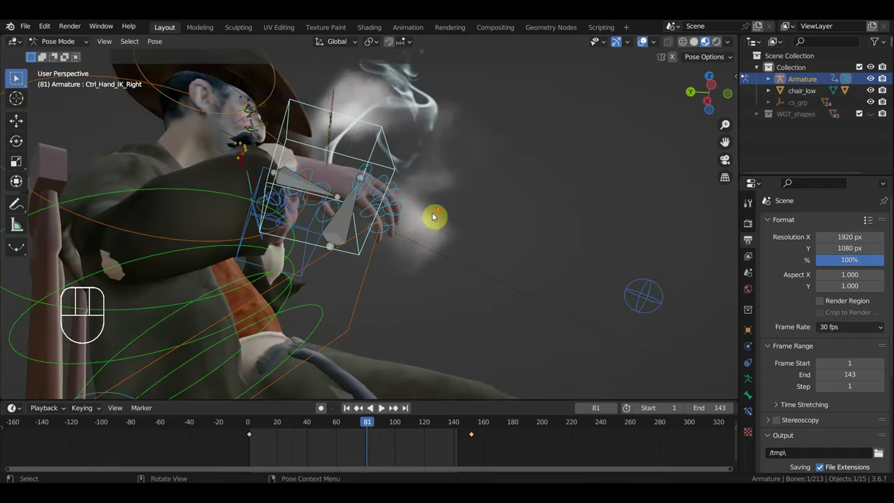
pyautogui.moveTo(435, 262); pyautogui.dragTo(292, 303)
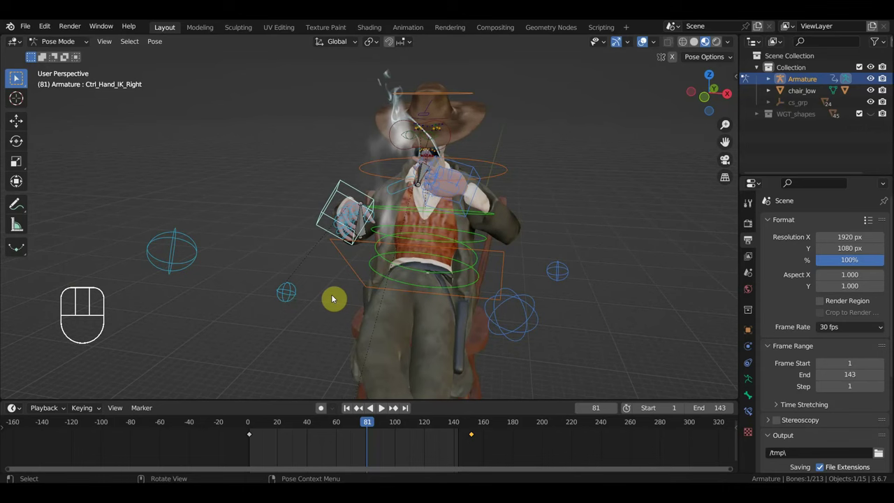
# Key all bones' location and rotation at frame 81.
pyautogui.press('a')
pyautogui.press('i')
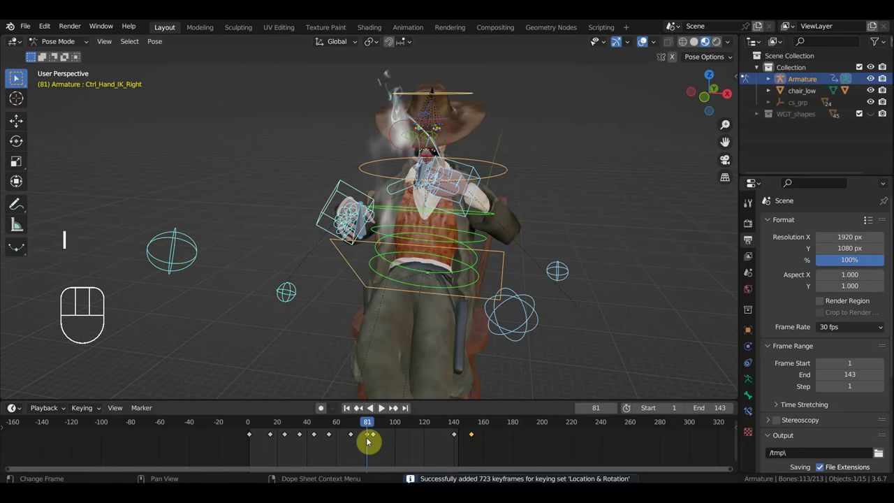
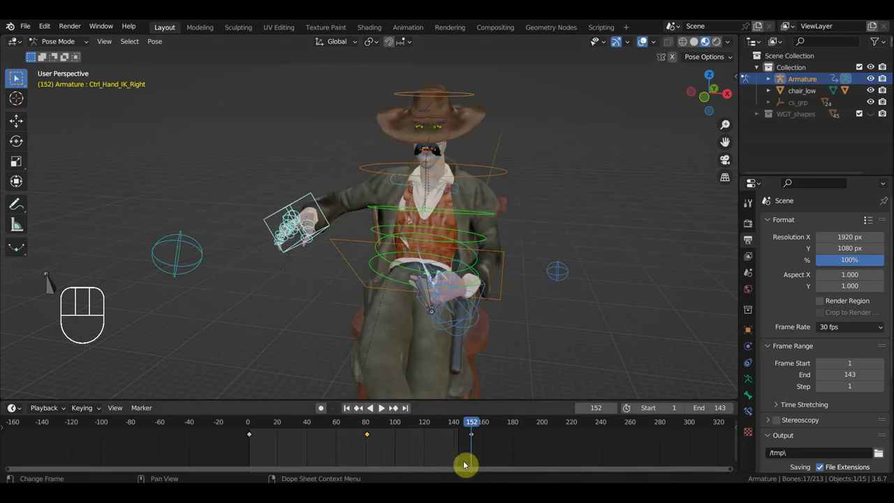
# Box-select the right hand IK control's late keyframe around frame 152 for moving.
pyautogui.moveTo(495, 459); pyautogui.dragTo(363, 427)
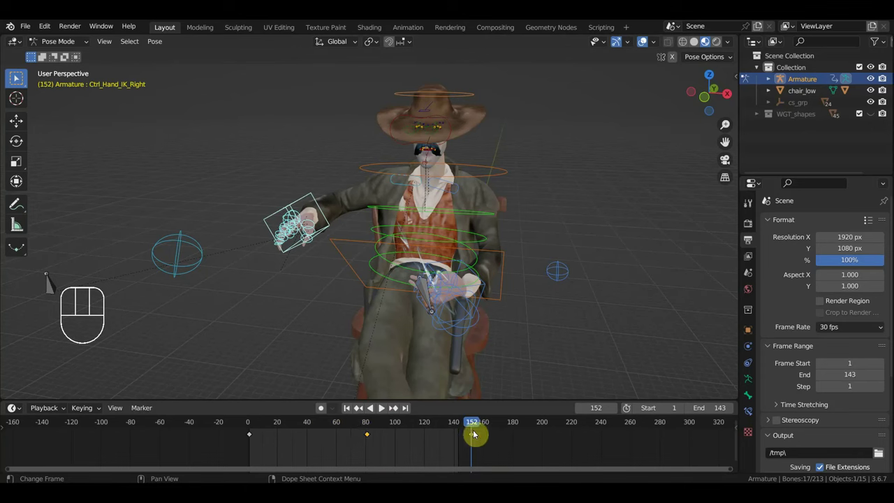
pyautogui.moveTo(497, 454); pyautogui.dragTo(353, 426)
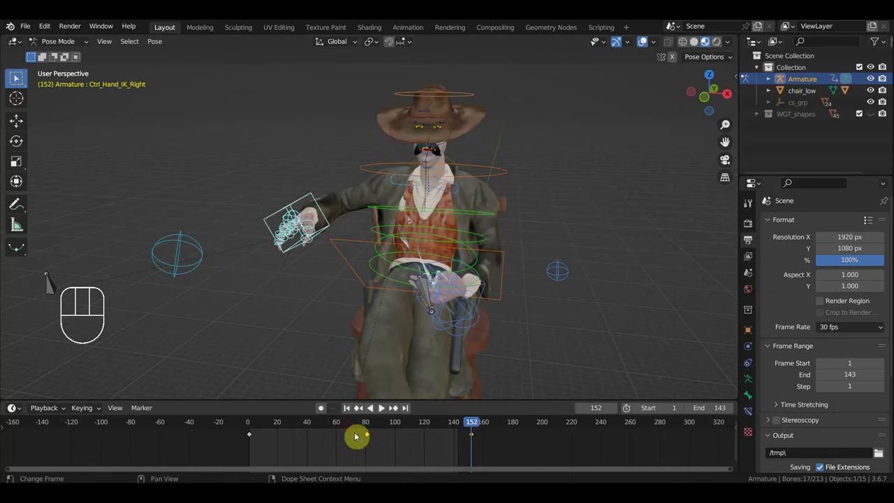
pyautogui.press('g')
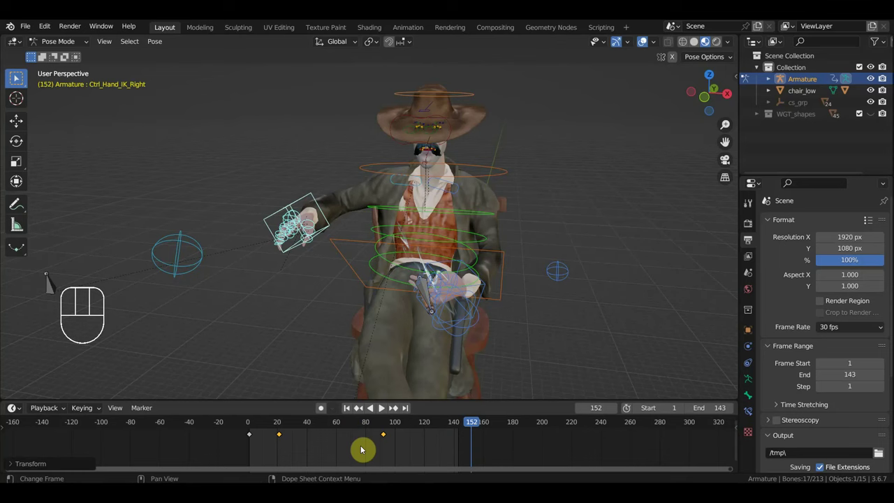
# Move that keyframe to about frame 52 and scrub to check the hand's new timing.
pyautogui.moveTo(407, 456); pyautogui.dragTo(367, 430)
pyautogui.press('g')
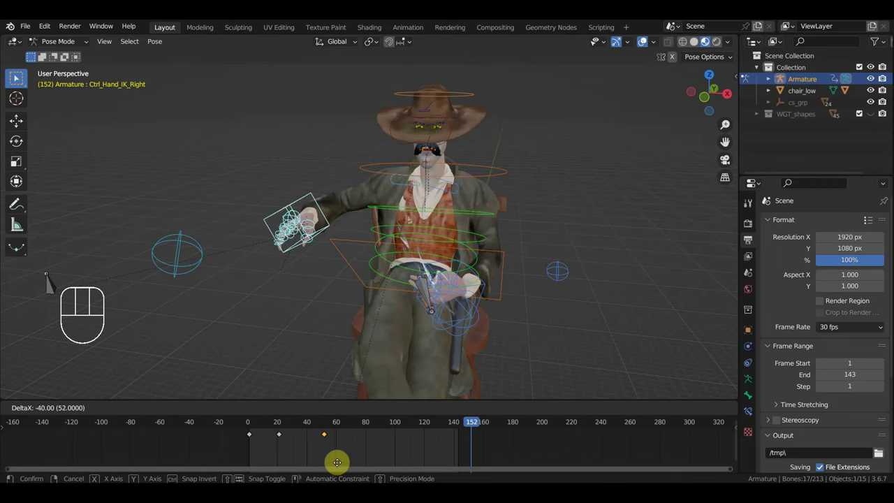
pyautogui.click(327, 425)
pyautogui.moveTo(327, 426); pyautogui.dragTo(369, 388)
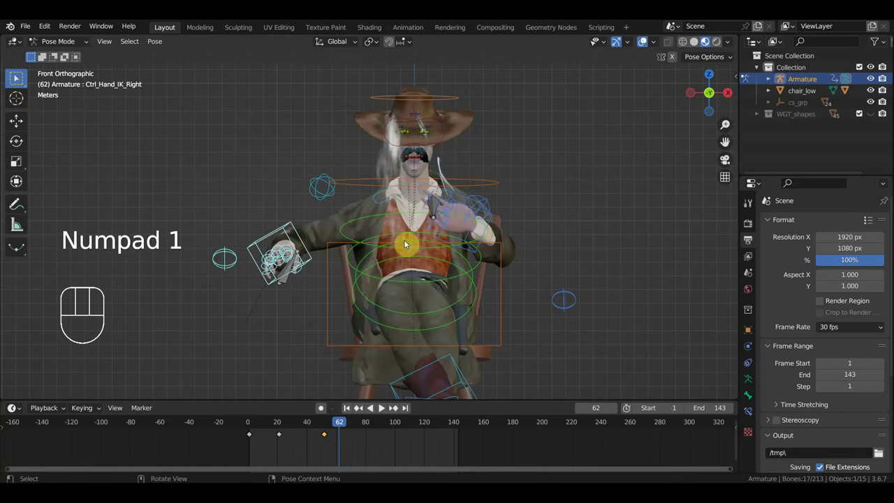
# Rotate the right shoulder control and clear an unwanted key while reviewing the pose.
pyautogui.click(380, 200)
pyautogui.press('r')
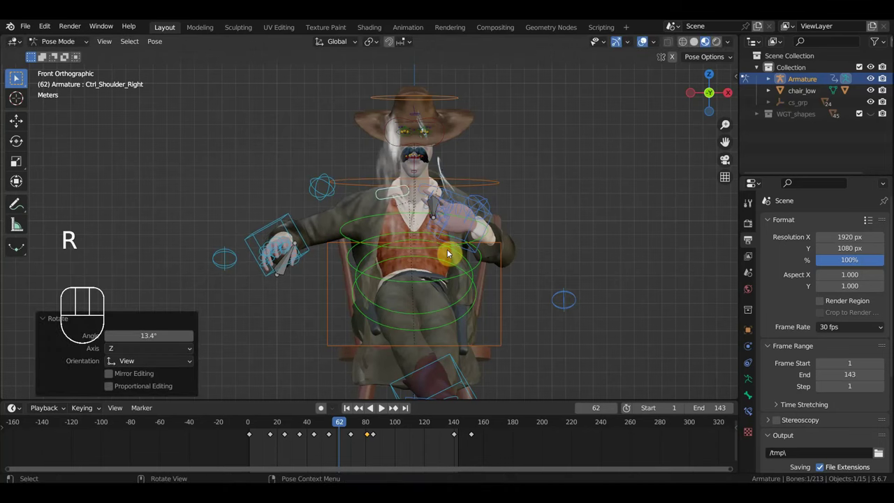
pyautogui.moveTo(334, 424); pyautogui.dragTo(377, 435)
pyautogui.moveTo(462, 453); pyautogui.dragTo(268, 423)
pyautogui.press('Delete')
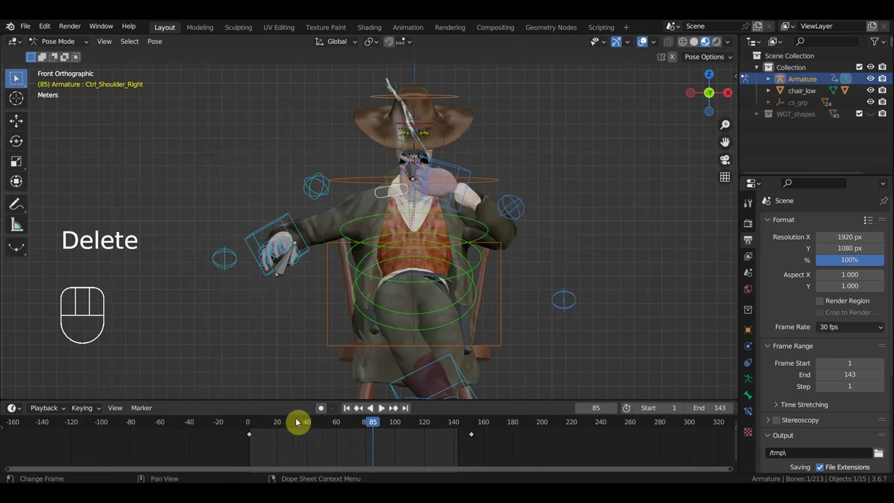
pyautogui.moveTo(386, 427); pyautogui.dragTo(454, 441)
# Reposition two shoulder-area controls with G to refine the pose.
pyautogui.click(447, 197)
pyautogui.press('g')
pyautogui.click(380, 189)
pyautogui.press('g')
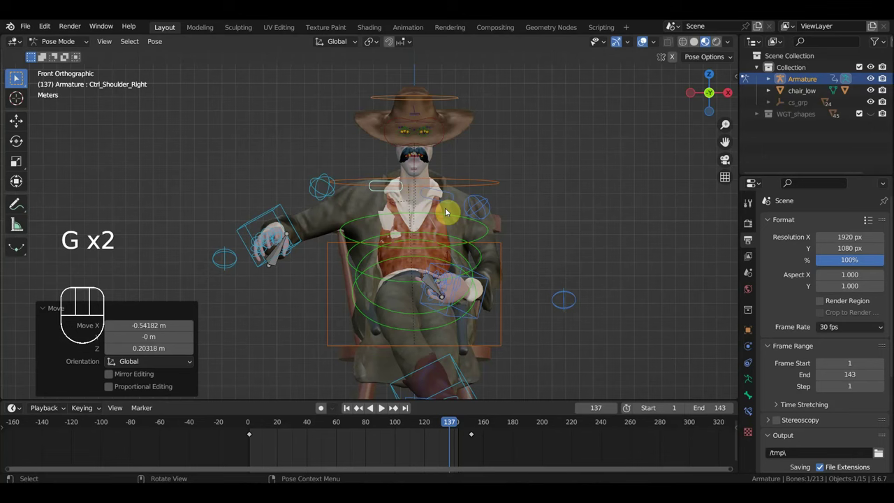
# Key Location & Rotation on every rig control near frame 140.
pyautogui.press('a')
pyautogui.press('i')
pyautogui.click(457, 427)
# Delete the leftover keyframes past the new late key and scrub back to frame 122.
pyautogui.moveTo(464, 451); pyautogui.dragTo(458, 432)
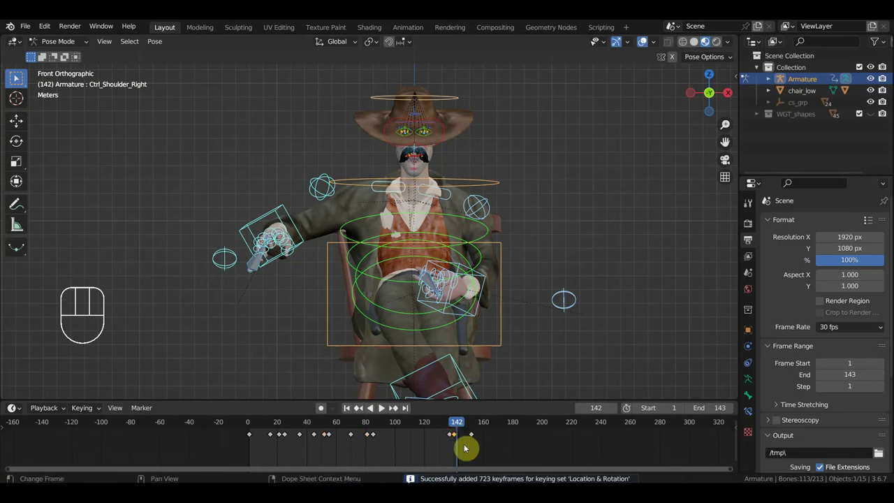
pyautogui.press('Delete')
pyautogui.moveTo(462, 426); pyautogui.dragTo(478, 449)
pyautogui.moveTo(496, 454); pyautogui.dragTo(469, 434)
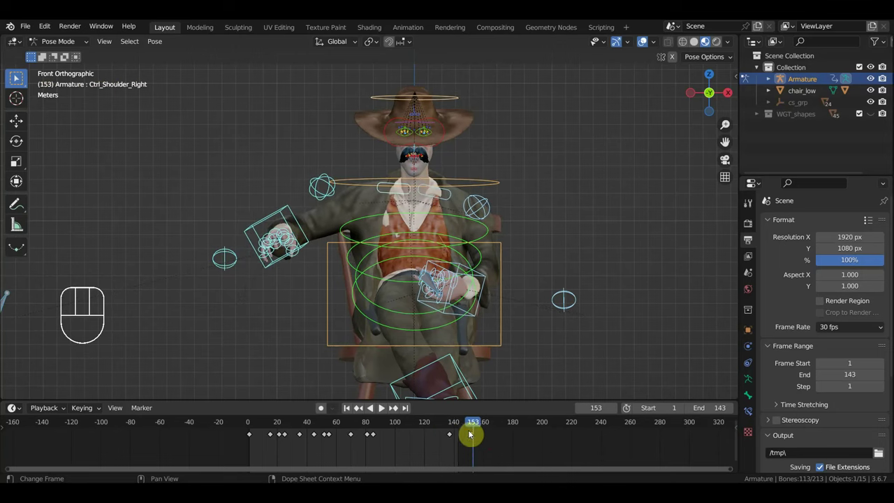
pyautogui.press('Delete')
pyautogui.moveTo(465, 425); pyautogui.dragTo(432, 432)
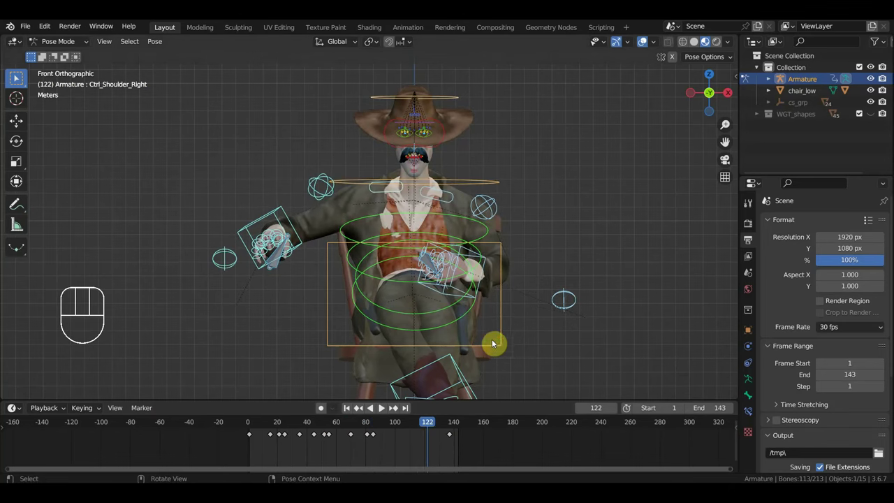
pyautogui.moveTo(524, 331); pyautogui.dragTo(387, 335)
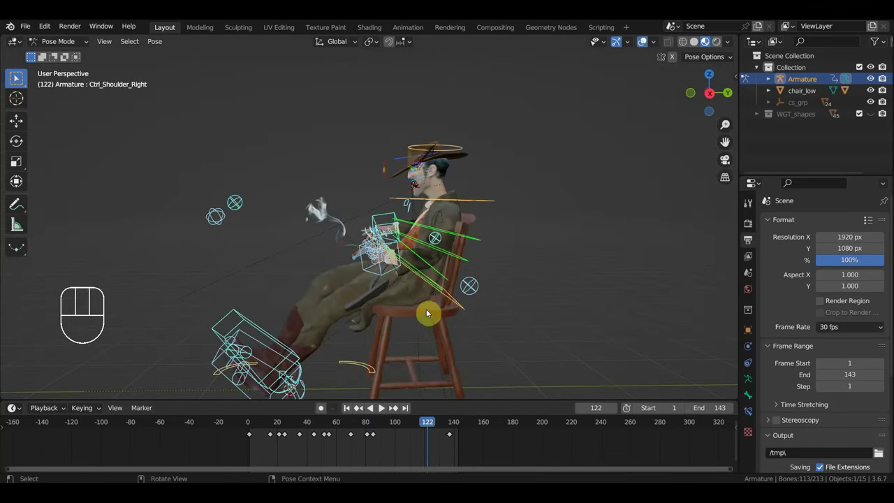
# From an exact right side view, grab the right foot IK control and clear a stray key.
pyautogui.middleClick(284, 349)
pyautogui.moveTo(285, 348); pyautogui.dragTo(364, 330)
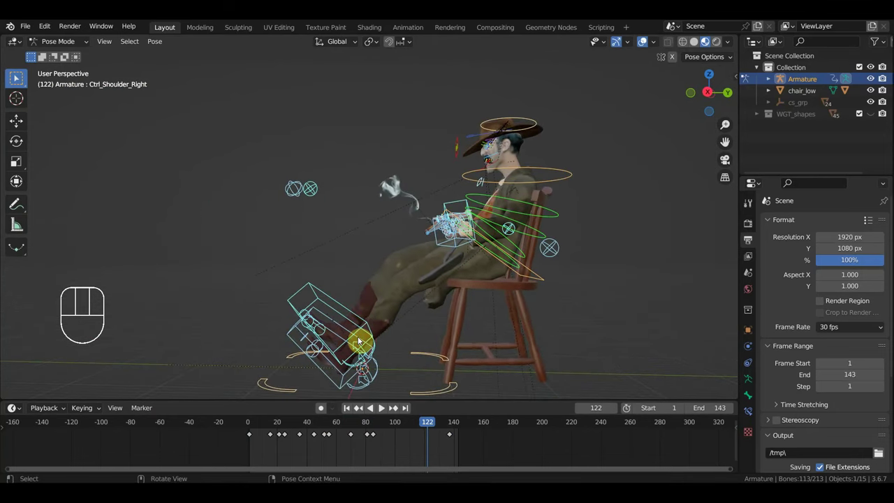
pyautogui.middleClick(352, 356)
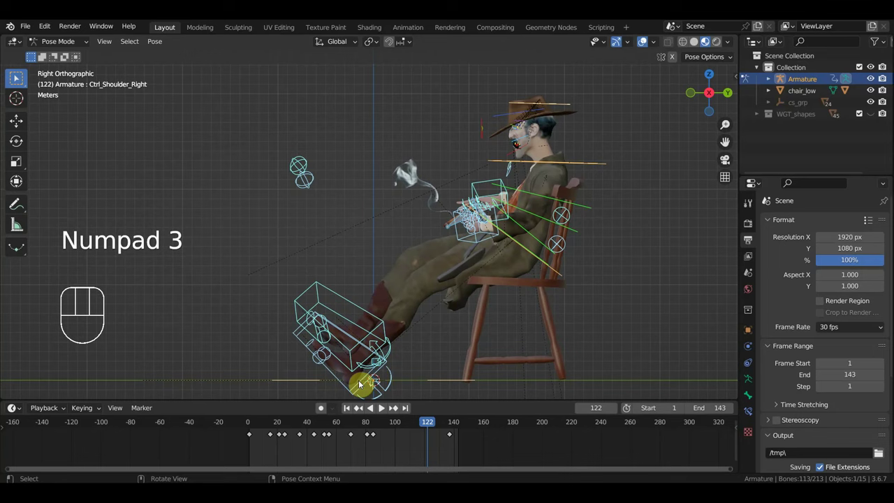
pyautogui.click(349, 390)
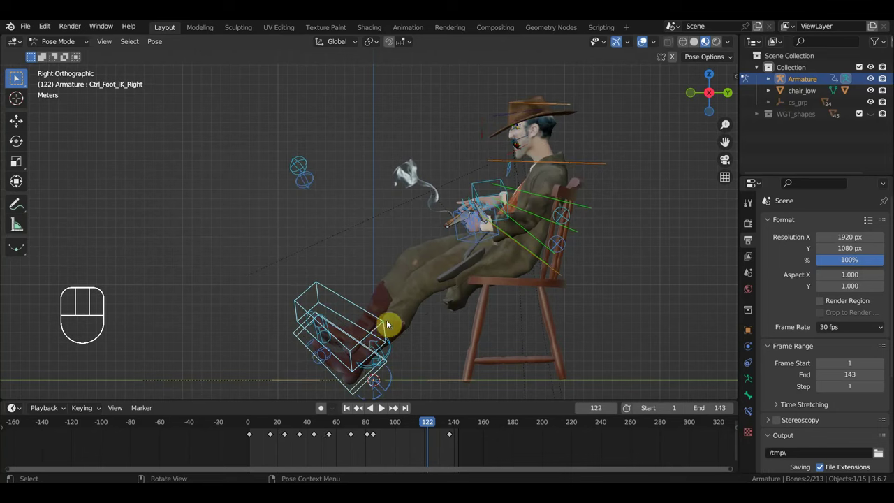
pyautogui.press('g')
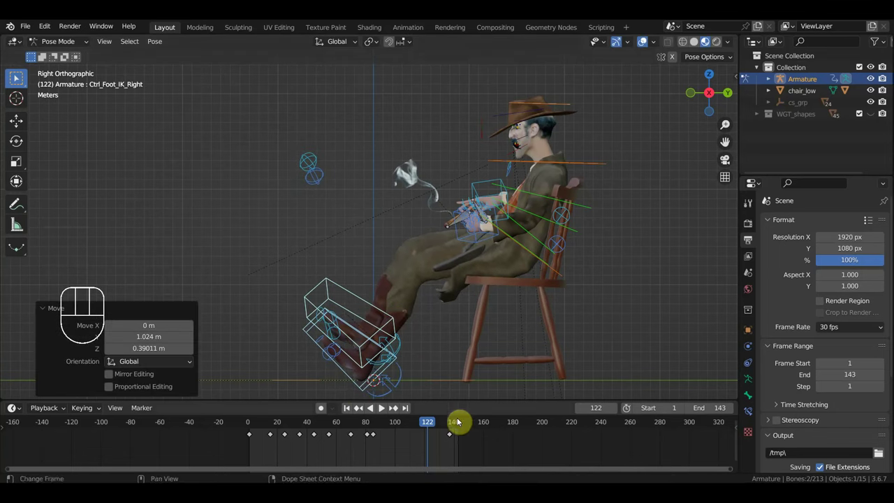
pyautogui.moveTo(407, 454); pyautogui.dragTo(265, 433)
pyautogui.press('Delete')
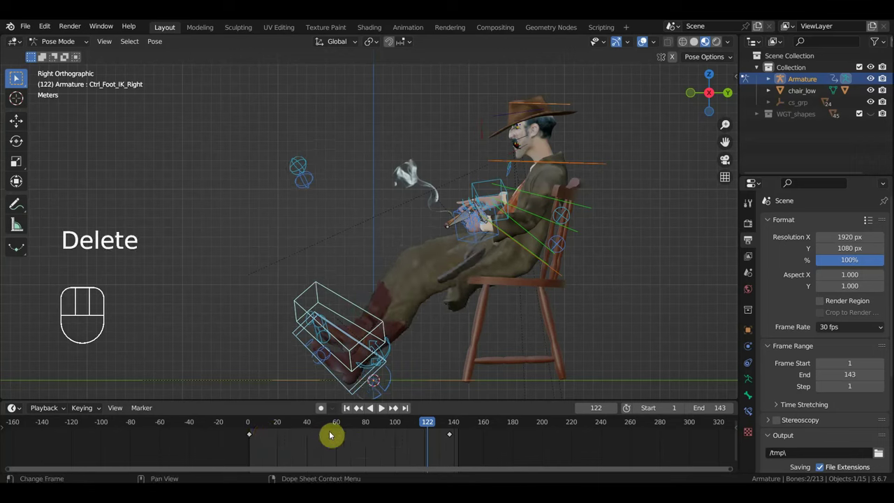
# Key the right foot's pose at frame 40 and delete its end keyframe near frame 137.
pyautogui.click(255, 425)
pyautogui.moveTo(260, 426); pyautogui.dragTo(311, 443)
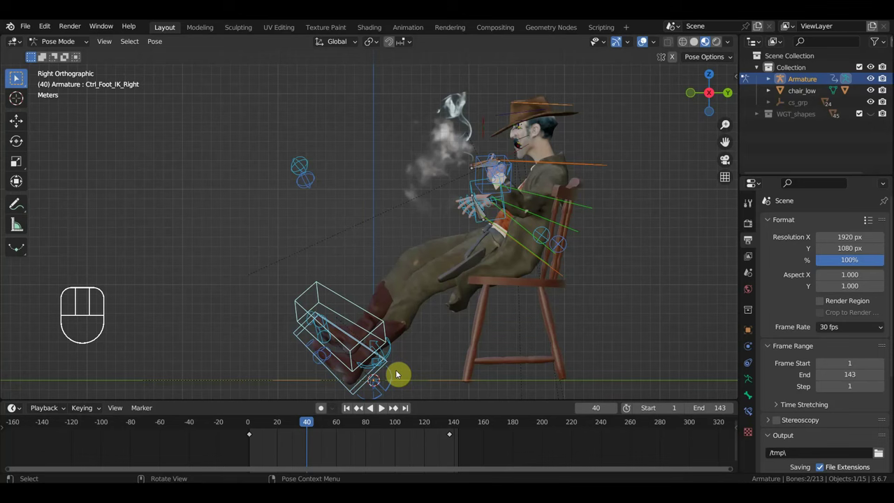
pyautogui.press('g')
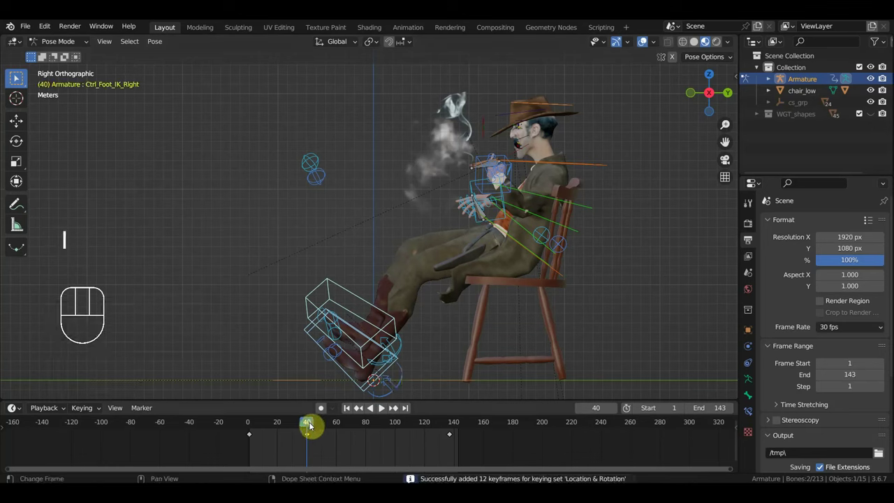
pyautogui.moveTo(312, 427); pyautogui.dragTo(457, 460)
pyautogui.moveTo(467, 459); pyautogui.dragTo(441, 430)
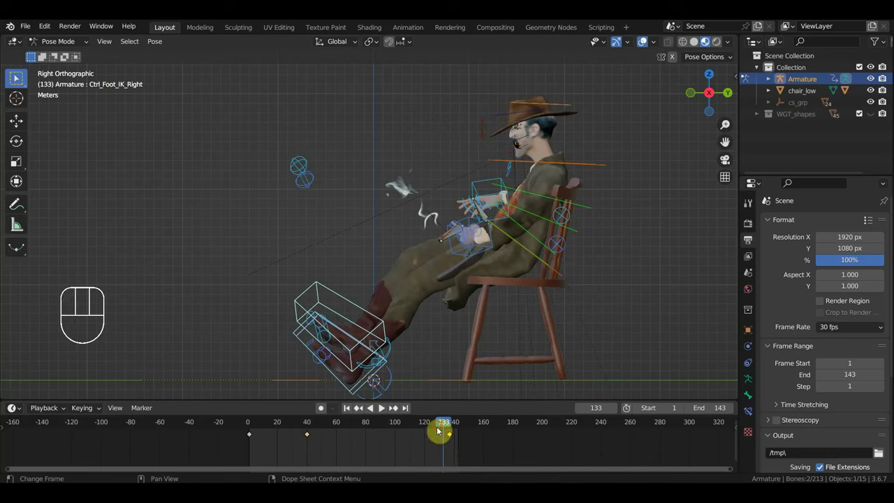
pyautogui.press('Delete')
pyautogui.click(311, 424)
# At frame 80, move the hips control up and back and key the new position.
pyautogui.moveTo(324, 427); pyautogui.dragTo(378, 429)
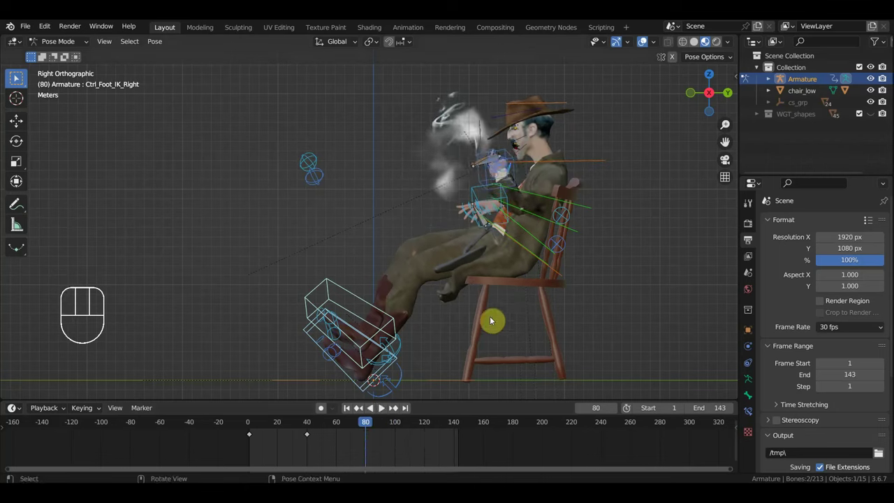
pyautogui.click(558, 272)
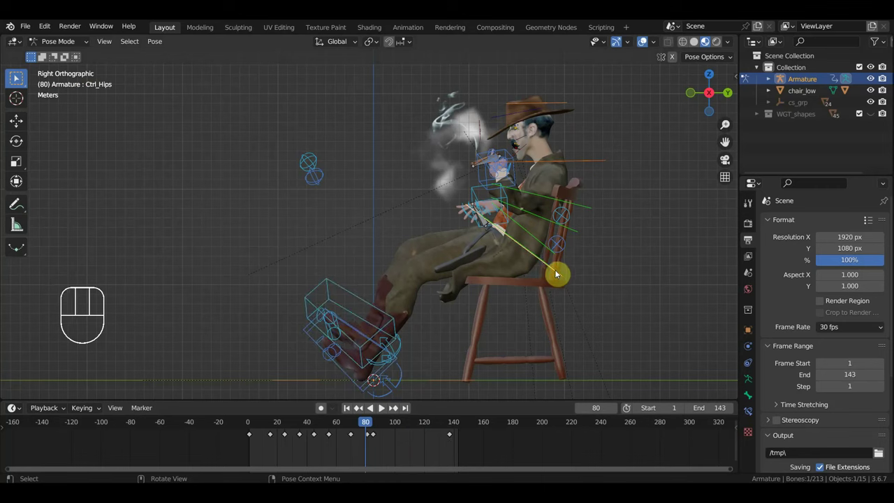
pyautogui.press('g')
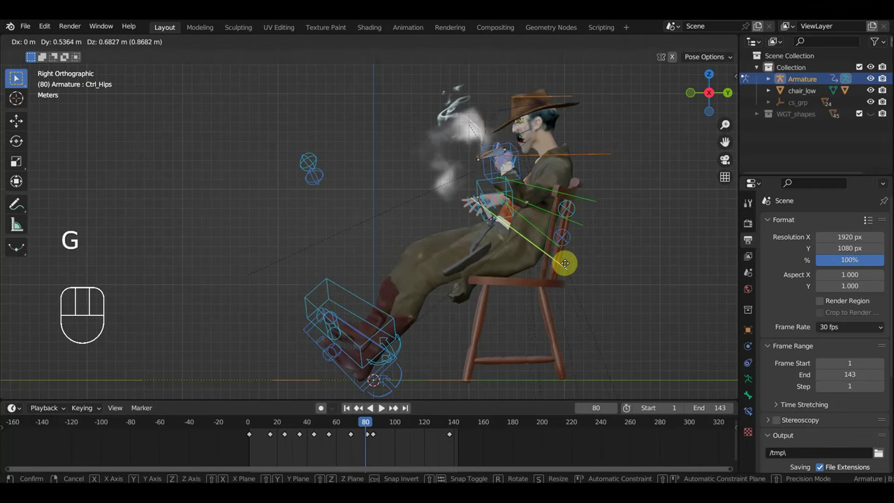
pyautogui.press('i')
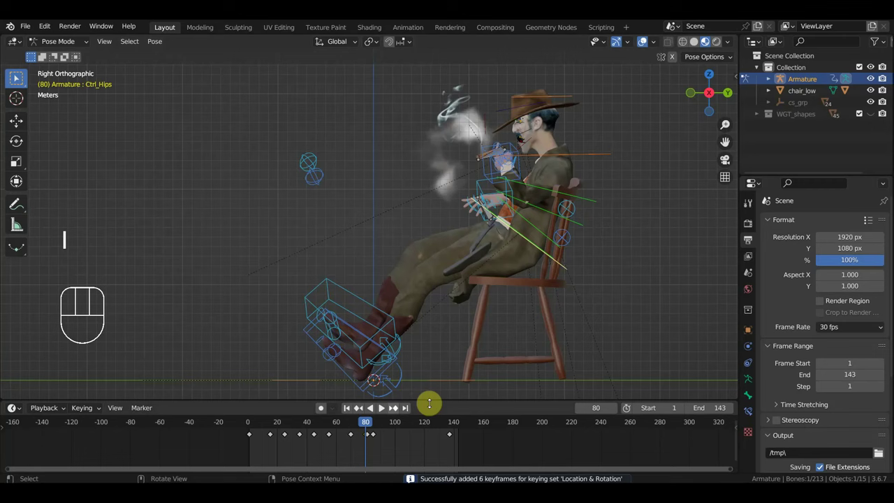
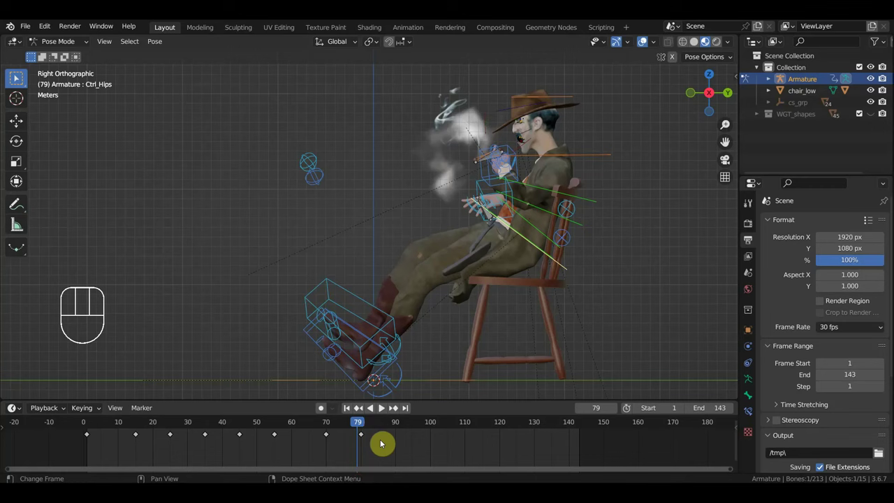
# Remove an early keyframe from the right foot IK control.
pyautogui.click(571, 271)
pyautogui.moveTo(336, 449); pyautogui.dragTo(222, 423)
pyautogui.press('Delete')
pyautogui.click(355, 301)
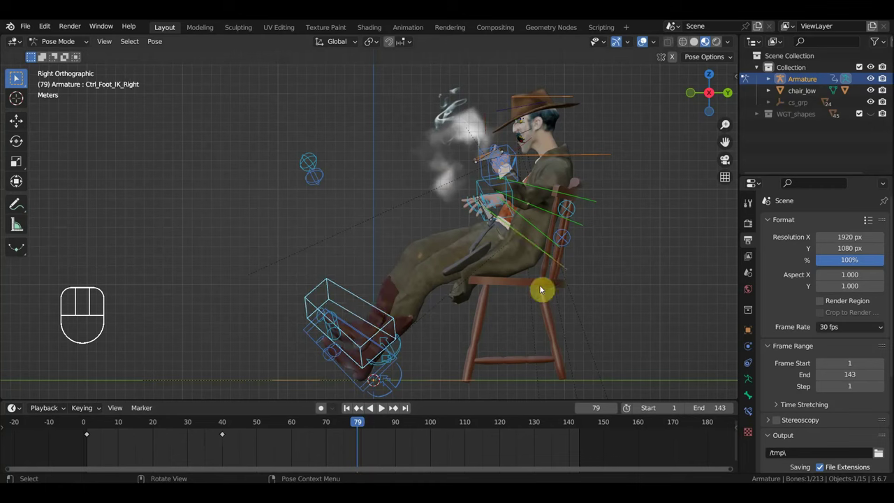
# Shift the hips control's later keyframes earlier and scrub the retimed motion.
pyautogui.click(570, 269)
pyautogui.moveTo(398, 458); pyautogui.dragTo(322, 429)
pyautogui.press('g')
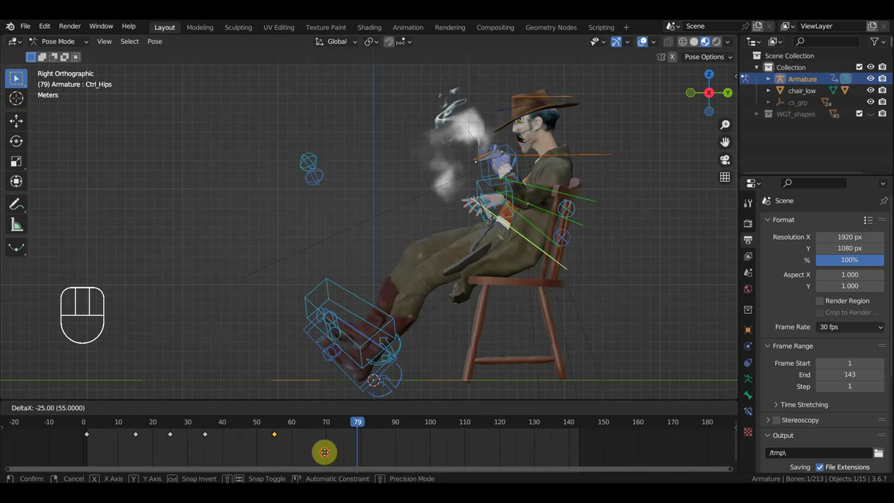
pyautogui.click(208, 421)
pyautogui.moveTo(208, 421); pyautogui.dragTo(265, 472)
# Rotate and move the left foot IK control into a stretched-forward pose near frame 50.
pyautogui.click(375, 311)
pyautogui.click(347, 378)
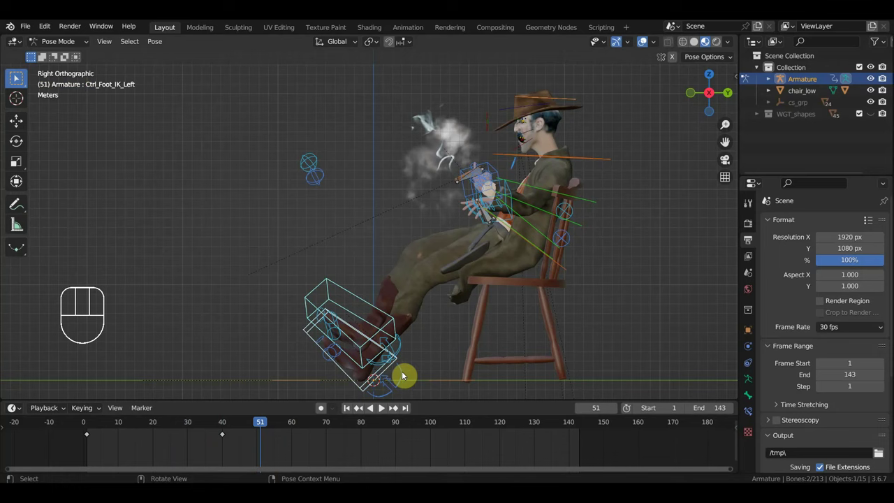
pyautogui.press('r')
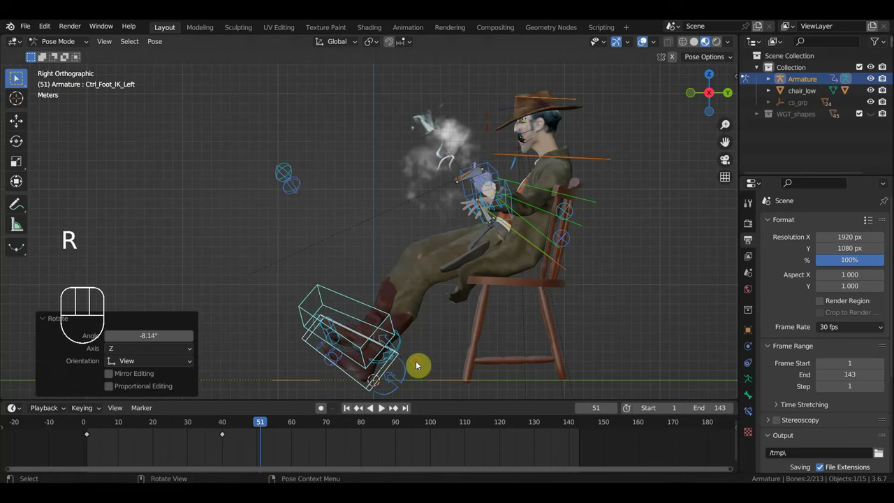
pyautogui.press('g')
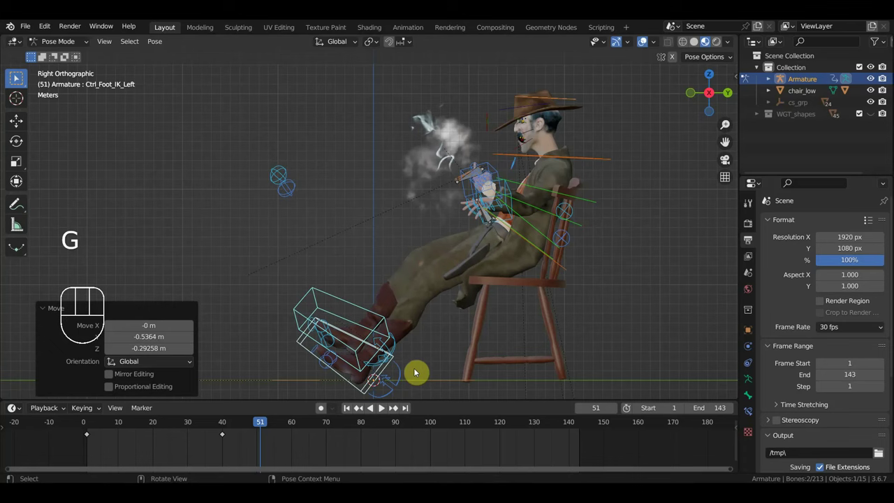
# Scrub the left foot motion and orbit in close on the smoking hand and cigarette smoke.
pyautogui.moveTo(245, 427); pyautogui.dragTo(355, 400)
pyautogui.moveTo(513, 280); pyautogui.dragTo(625, 306)
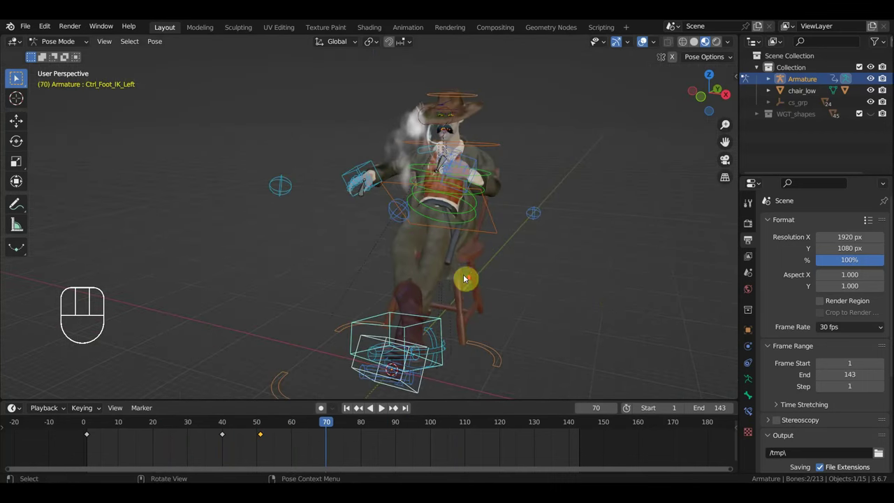
pyautogui.moveTo(465, 278); pyautogui.dragTo(421, 270)
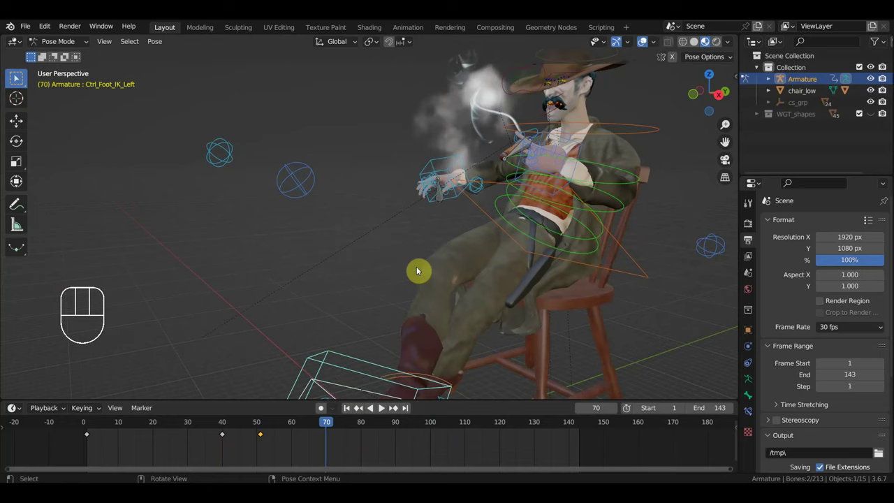
pyautogui.moveTo(501, 218); pyautogui.dragTo(358, 320)
pyautogui.moveTo(385, 281); pyautogui.dragTo(360, 259)
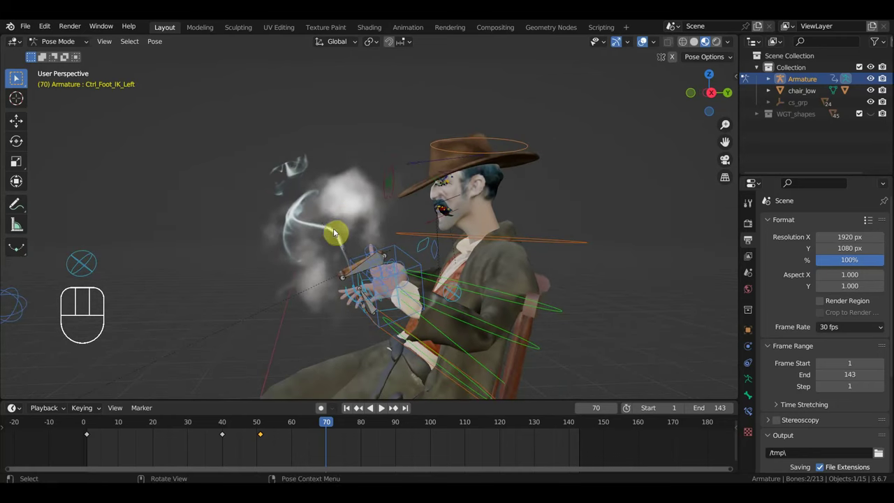
pyautogui.moveTo(280, 263); pyautogui.dragTo(530, 274)
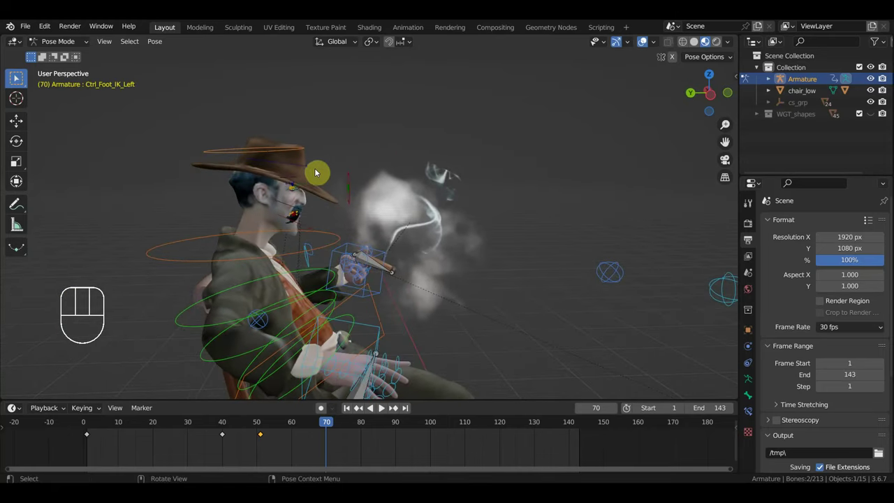
# From a side view, box-select the head and neck controls and clear their key.
pyautogui.click(318, 172)
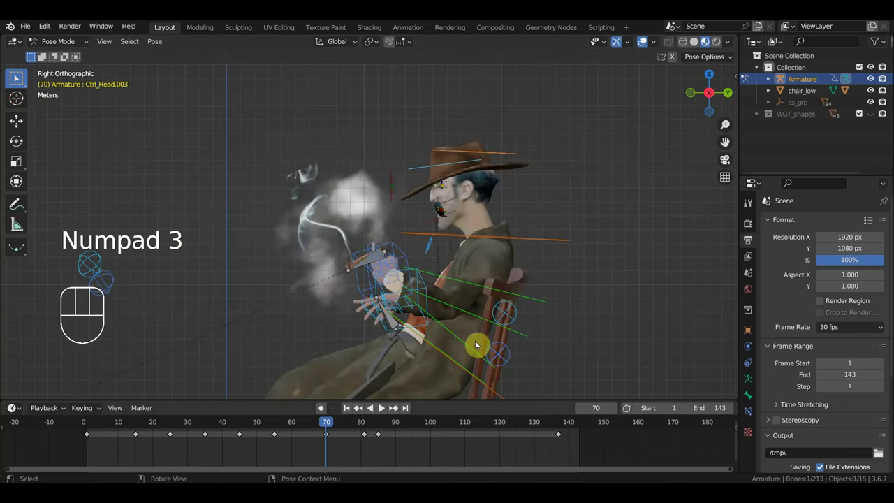
pyautogui.moveTo(589, 461); pyautogui.dragTo(86, 427)
pyautogui.press('Delete')
# Tilt the cowboy's head back and lower the head controls at frame 70.
pyautogui.press('r')
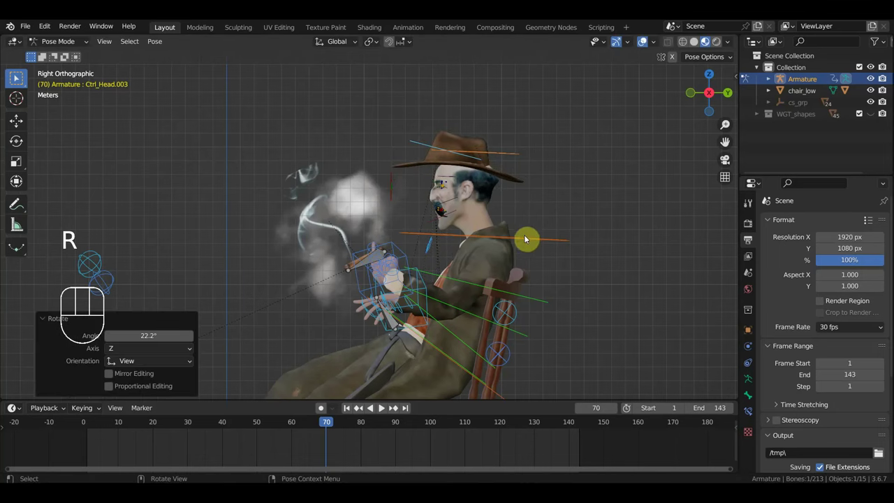
pyautogui.press('g')
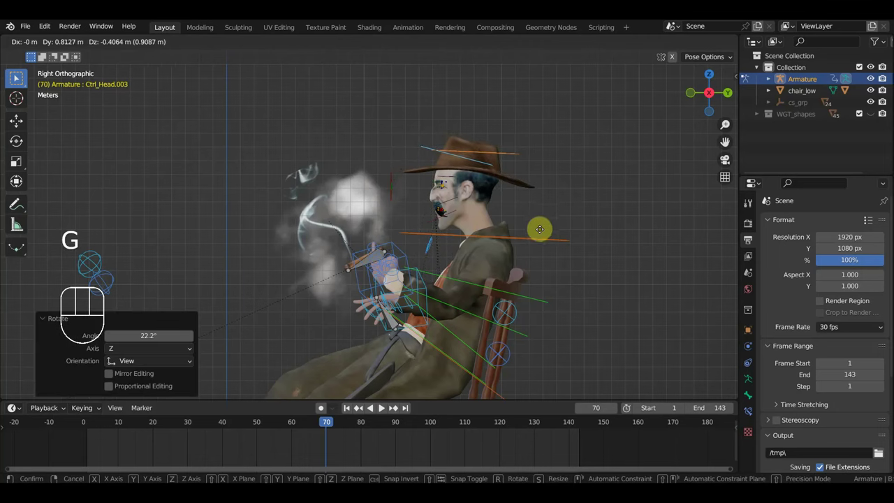
pyautogui.press('r')
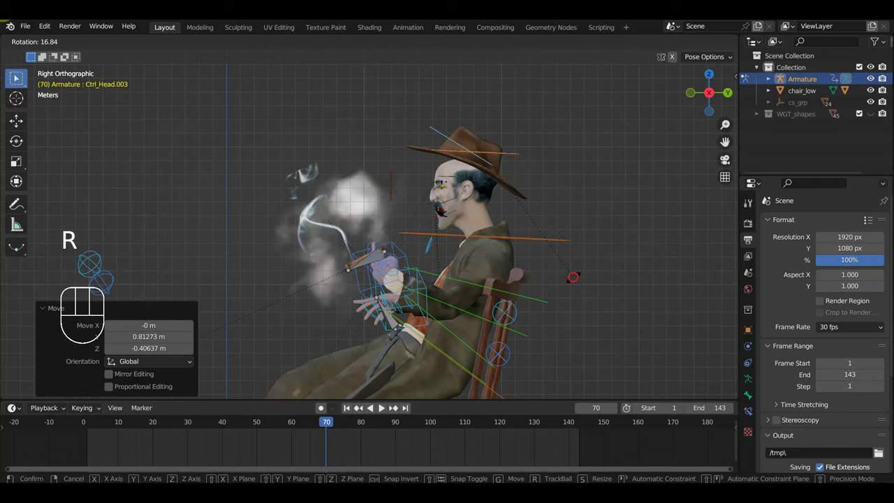
pyautogui.press('g')
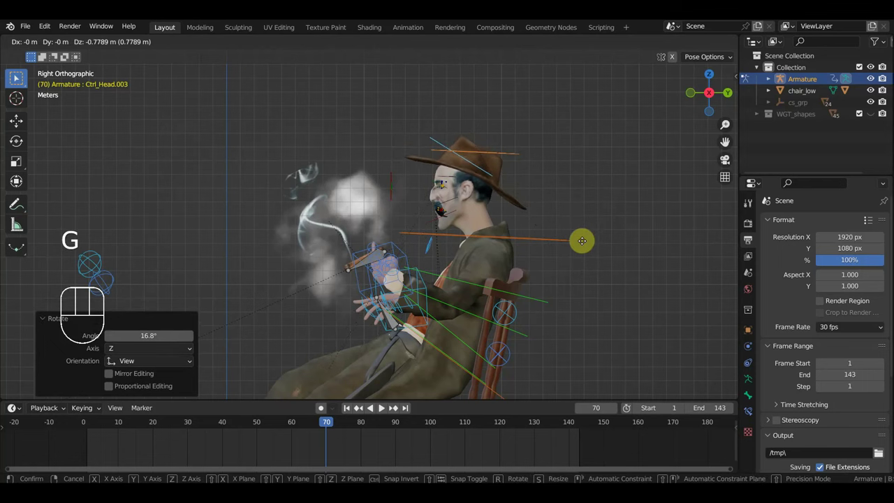
pyautogui.scroll(3)
pyautogui.moveTo(584, 242); pyautogui.dragTo(651, 242)
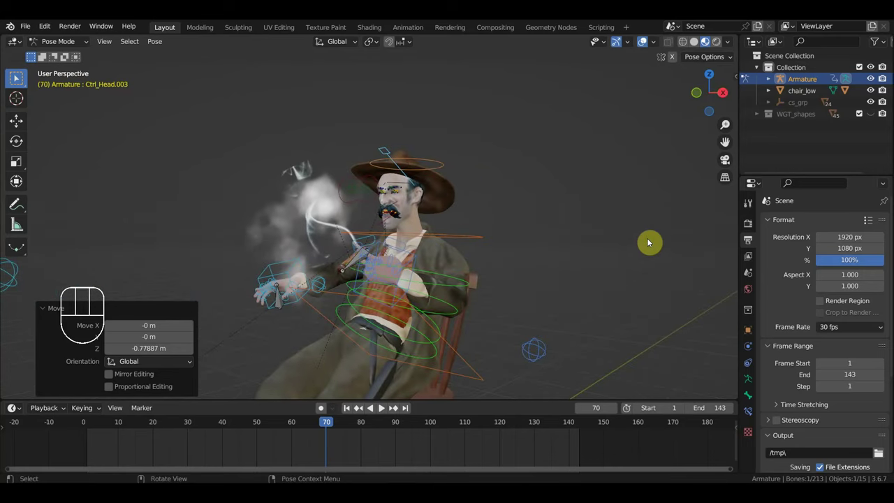
# Key the new head pose, scrub back to about frame 51 and zoom in on the face.
pyautogui.press('i')
pyautogui.moveTo(321, 419); pyautogui.dragTo(277, 406)
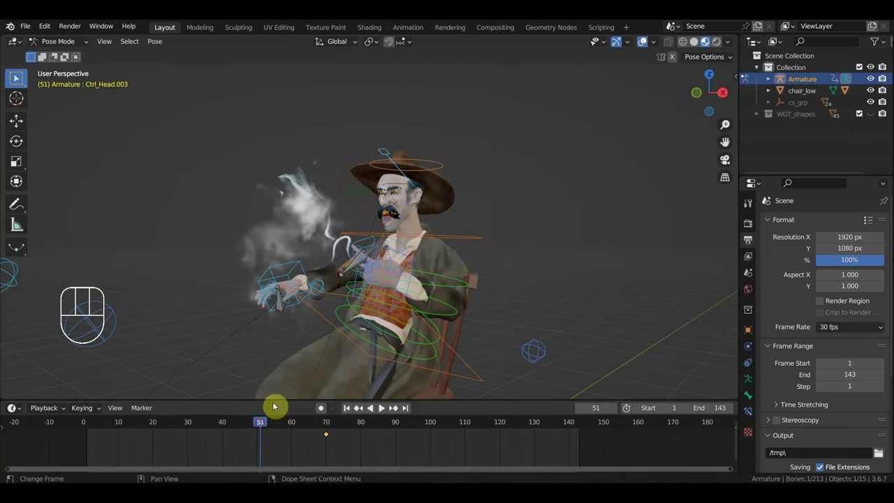
pyautogui.moveTo(286, 426); pyautogui.dragTo(255, 408)
pyautogui.moveTo(380, 273); pyautogui.dragTo(290, 282)
# Select the Ctrl_Head.001 face control and orbit to a side view of the face.
pyautogui.moveTo(259, 426); pyautogui.dragTo(267, 424)
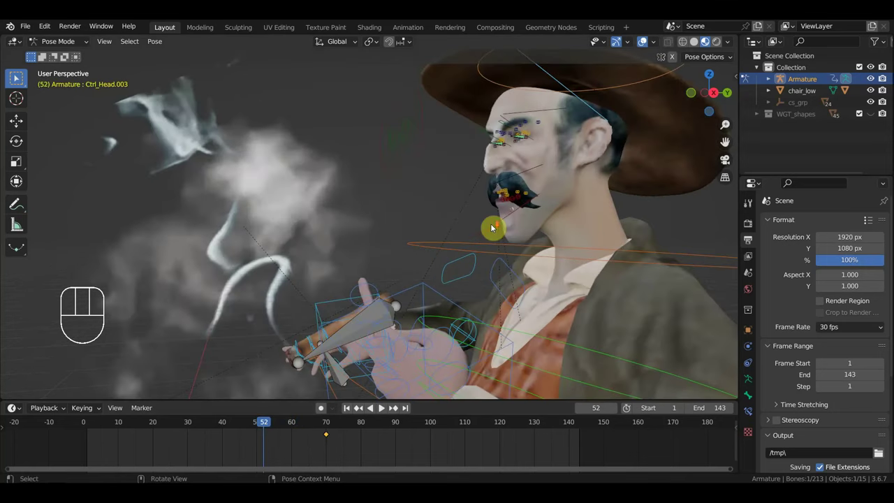
pyautogui.moveTo(466, 235); pyautogui.dragTo(382, 252)
pyautogui.click(443, 234)
pyautogui.moveTo(454, 236); pyautogui.dragTo(534, 238)
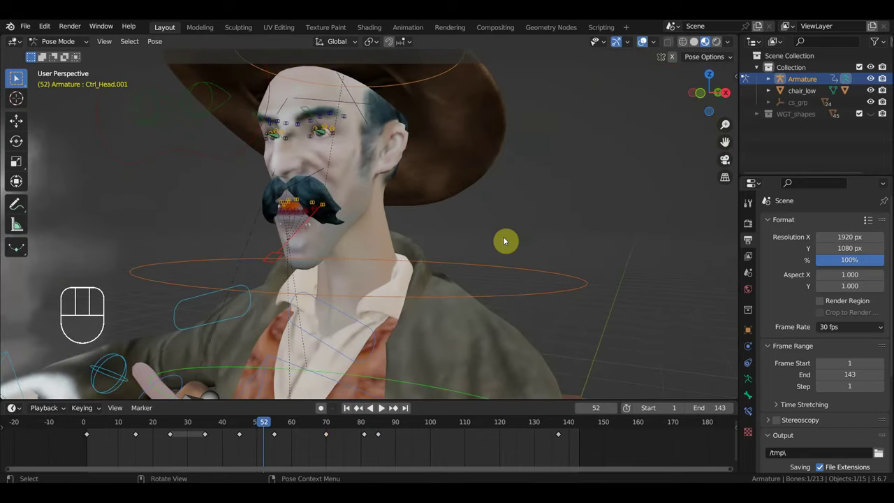
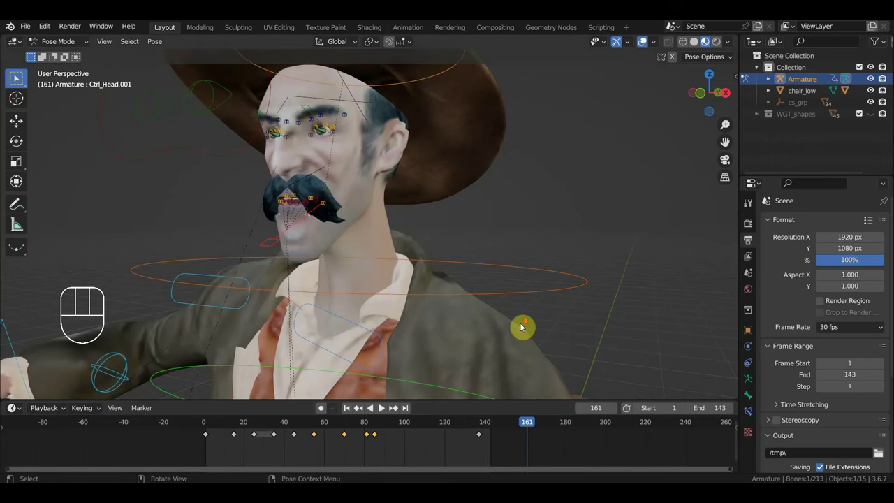
# Frame the later keys and pick up the face control's last keyframe near 140.
pyautogui.moveTo(524, 328); pyautogui.dragTo(446, 327)
pyautogui.moveTo(448, 313); pyautogui.dragTo(414, 299)
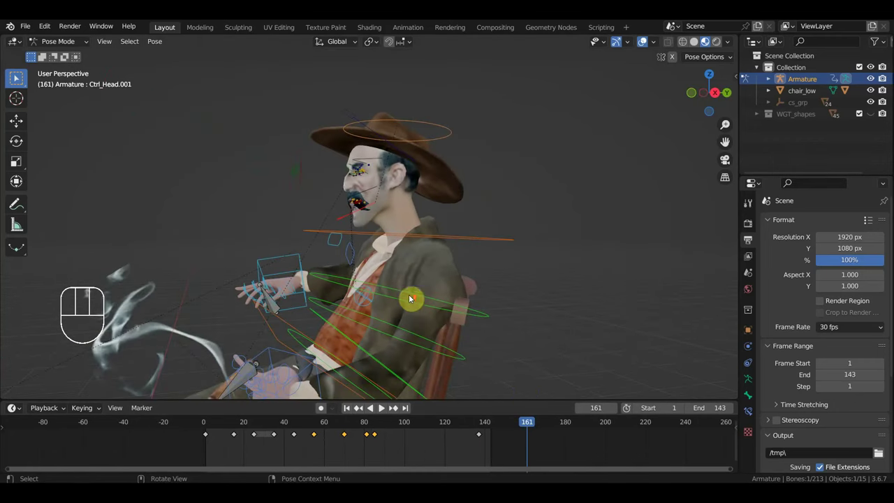
pyautogui.middleClick(552, 440)
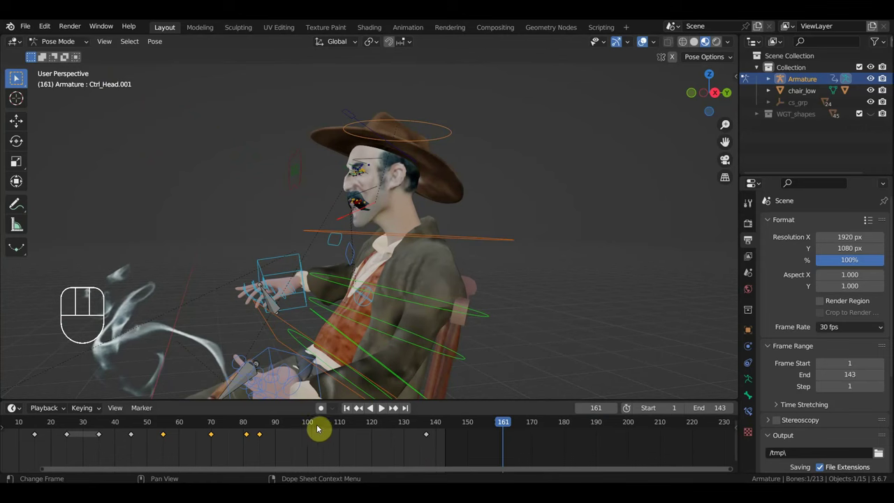
pyautogui.moveTo(456, 455); pyautogui.dragTo(417, 432)
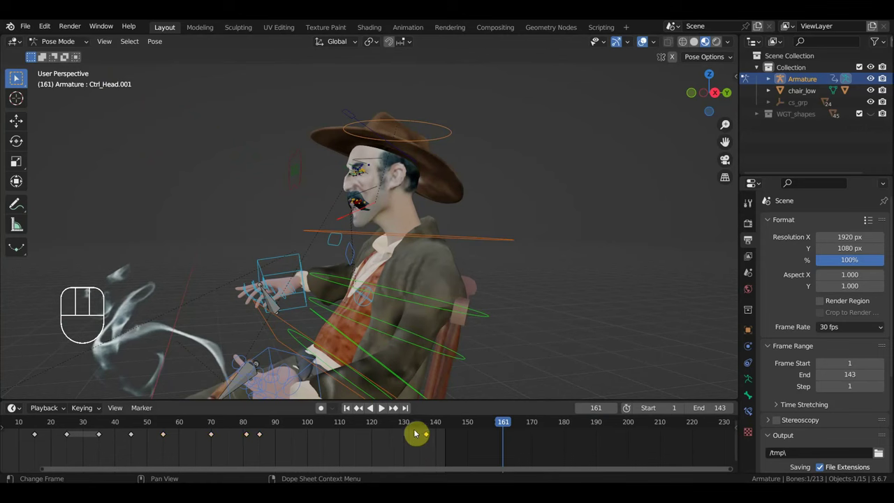
pyautogui.press('Delete')
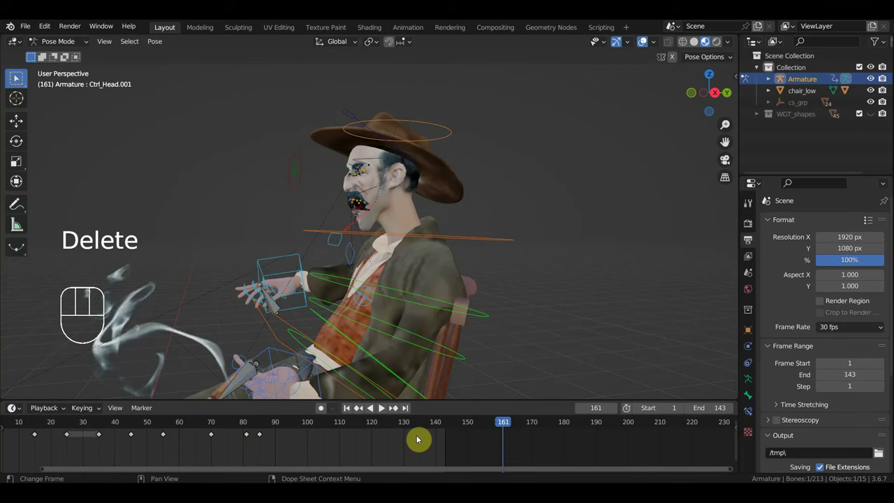
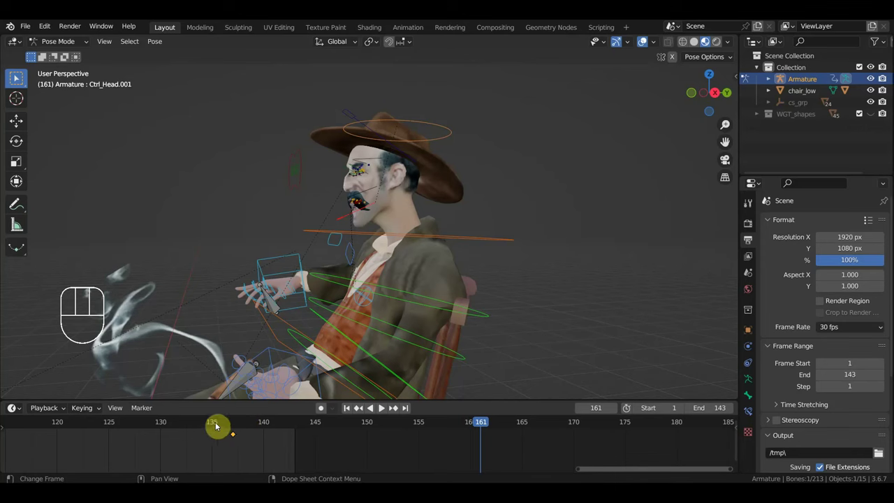
# Set the playhead to 135 and snap that keyframe onto frame 135.
pyautogui.click(217, 426)
pyautogui.moveTo(253, 447); pyautogui.dragTo(220, 431)
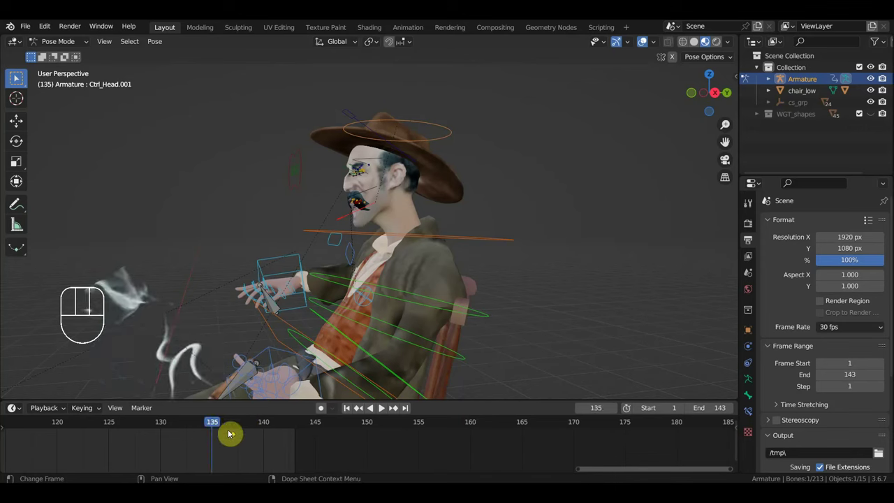
pyautogui.press('g')
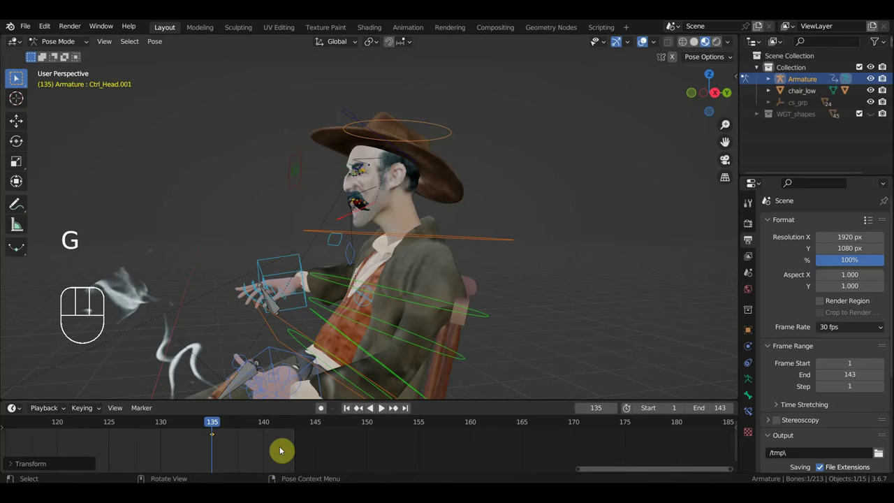
pyautogui.click(342, 220)
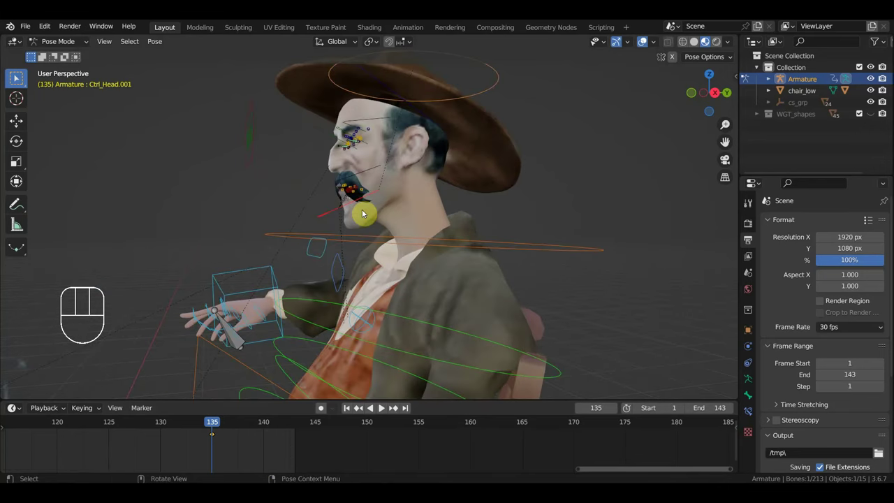
# In a close side view of the mouth, check the pose at frames 140, 135 and 145.
pyautogui.middleClick(445, 196)
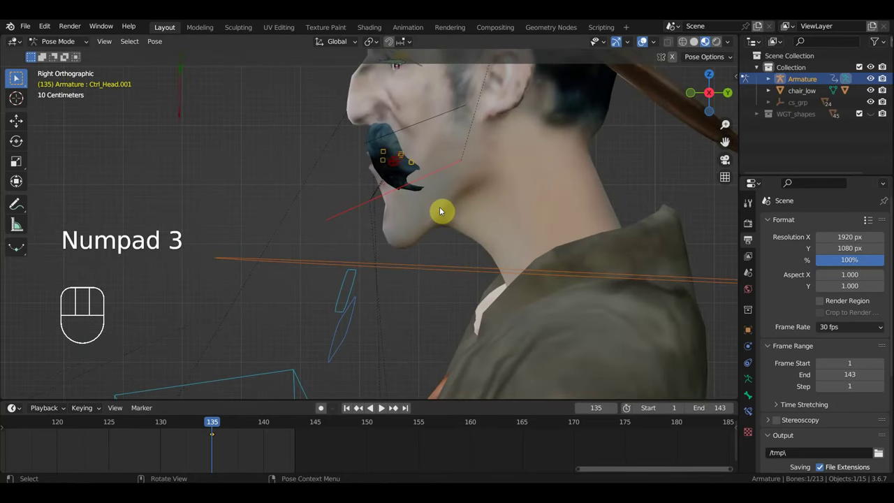
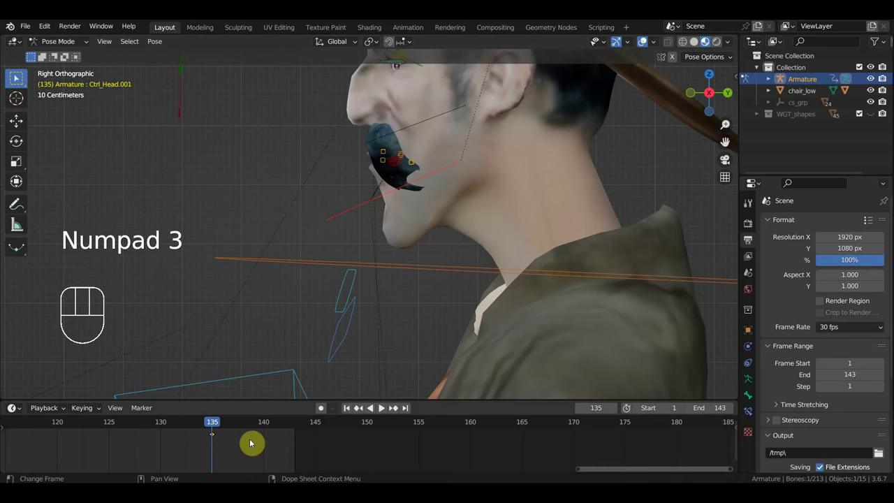
pyautogui.click(265, 427)
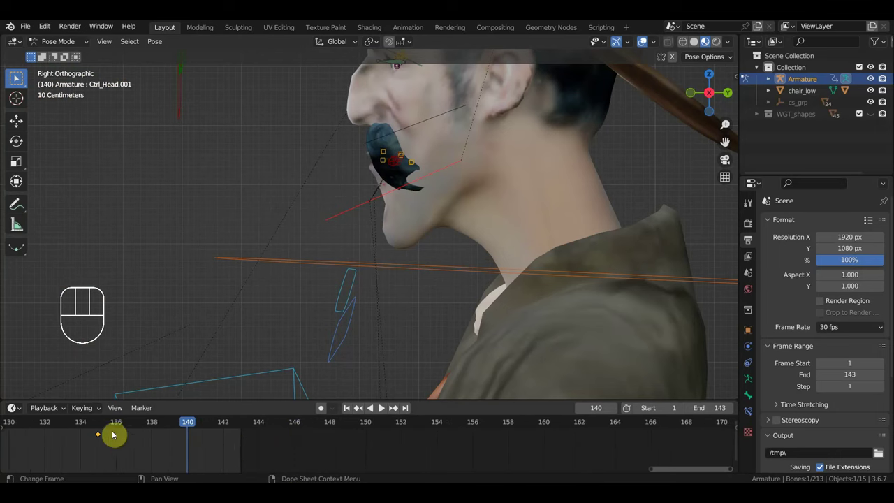
pyautogui.click(103, 419)
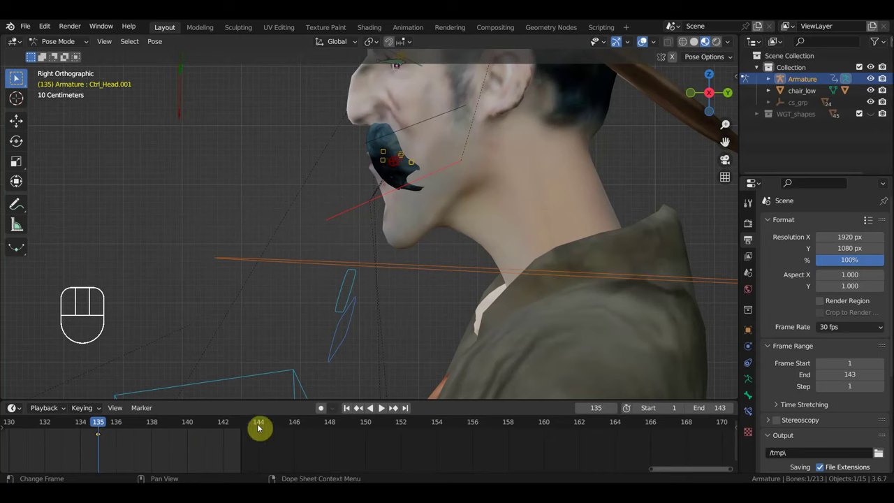
pyautogui.click(281, 426)
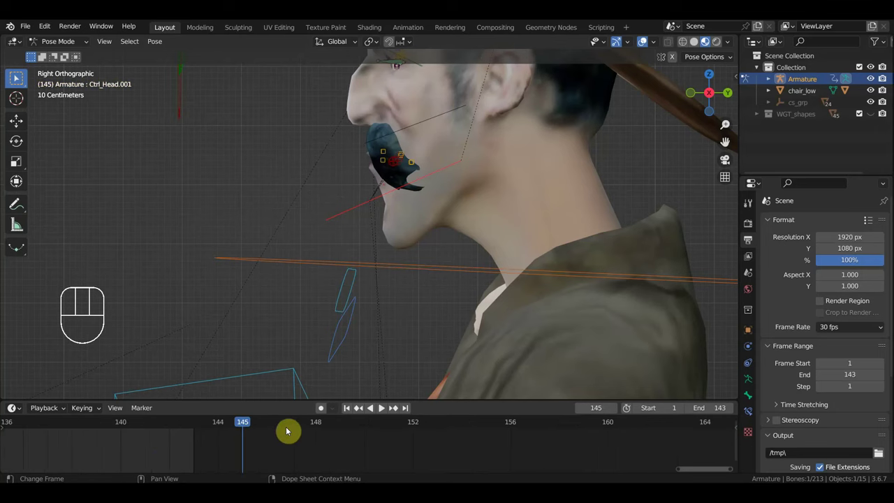
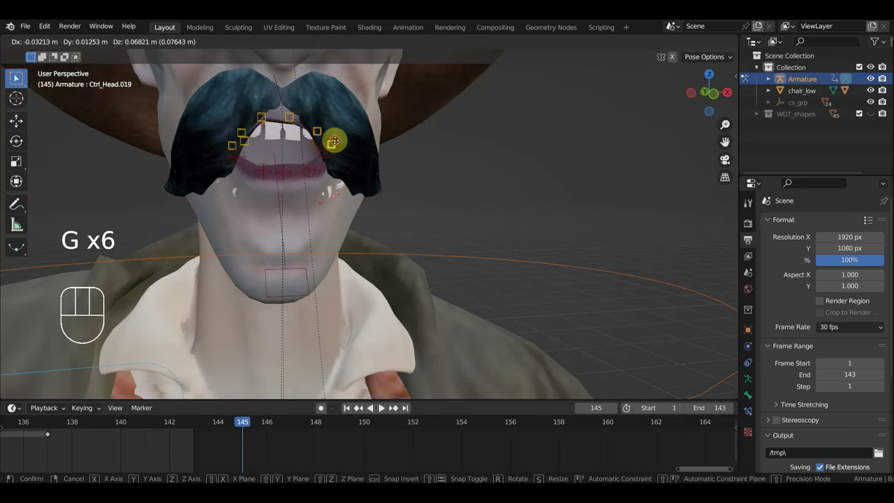
# Select the face control bones and review the mouth between frames 137 and 150.
pyautogui.scroll(3)
pyautogui.moveTo(370, 206); pyautogui.dragTo(341, 203)
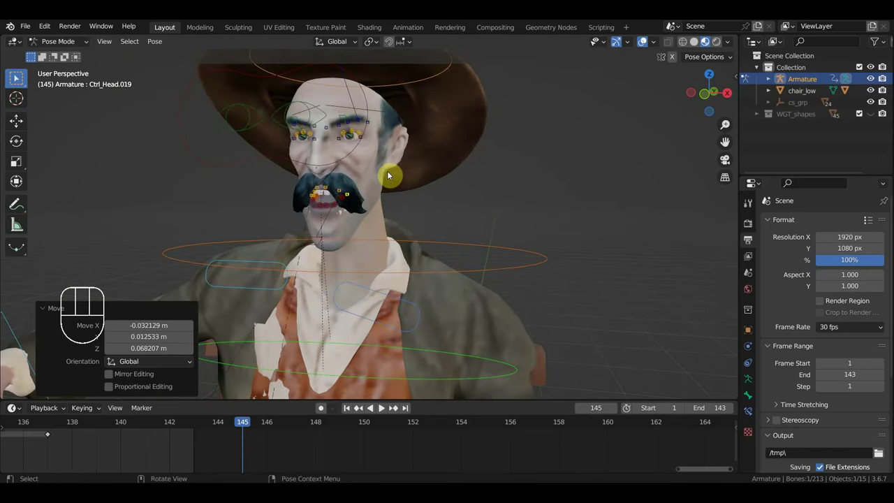
pyautogui.moveTo(344, 223); pyautogui.dragTo(317, 225)
pyautogui.moveTo(366, 230); pyautogui.dragTo(308, 188)
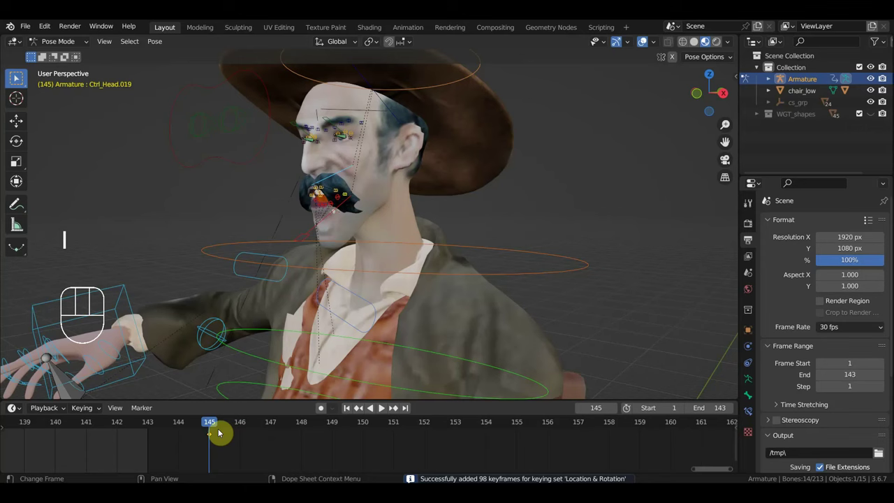
pyautogui.moveTo(223, 422); pyautogui.dragTo(365, 449)
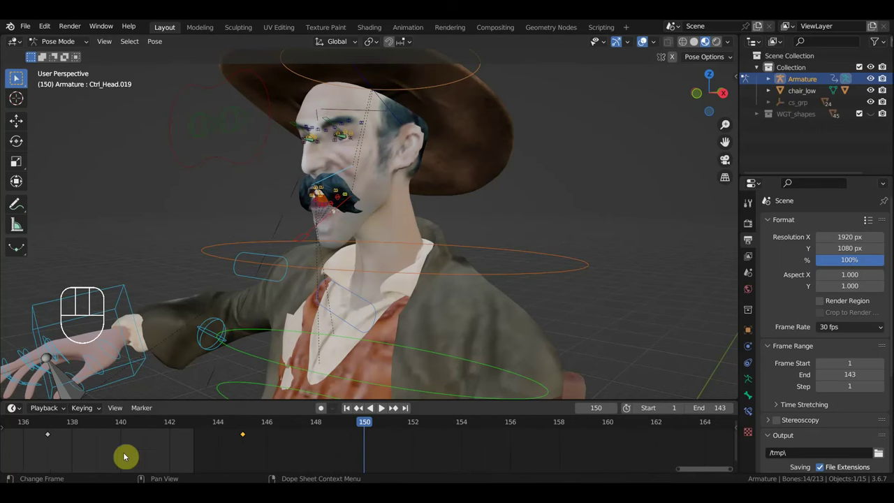
pyautogui.click(48, 420)
# Place copies of the face keys later, around frame 149 and beyond.
pyautogui.moveTo(89, 457); pyautogui.dragTo(36, 427)
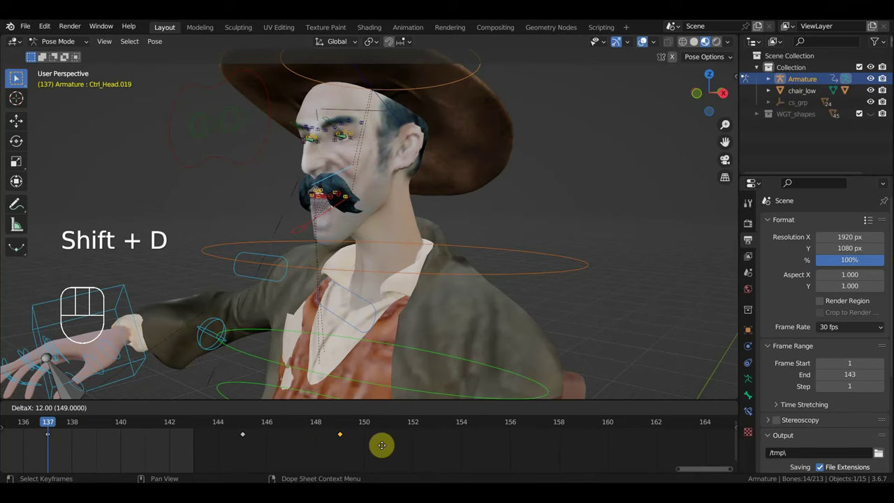
pyautogui.moveTo(437, 463); pyautogui.dragTo(224, 428)
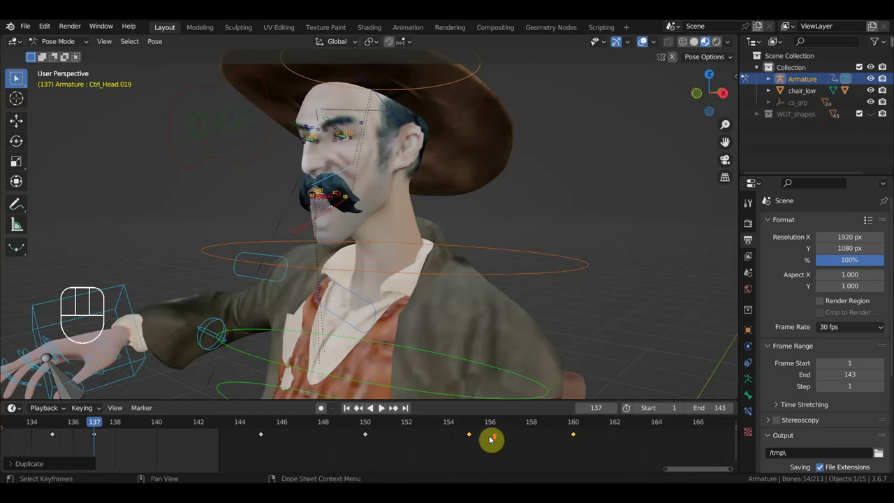
pyautogui.moveTo(513, 447); pyautogui.dragTo(385, 473)
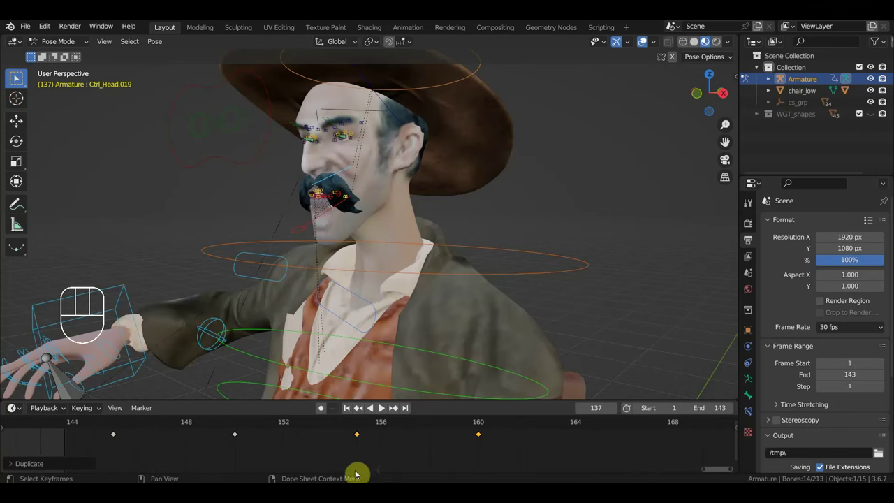
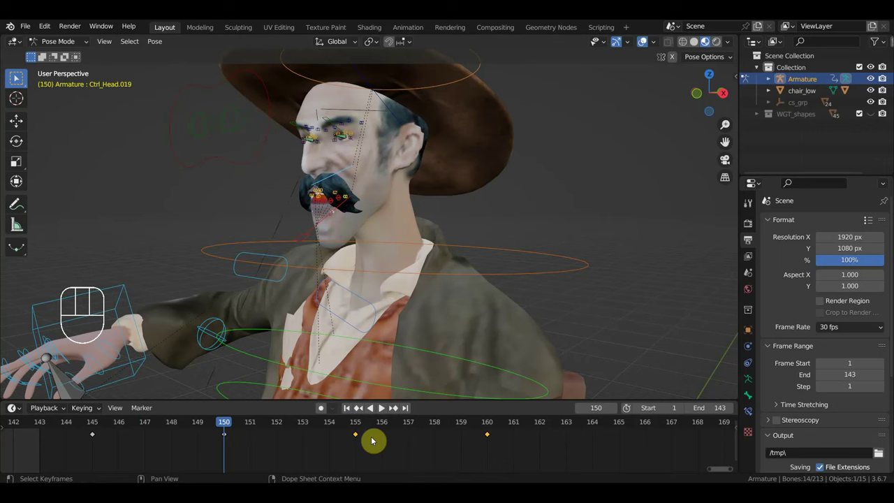
# Shift the selected facial keyframes to frames 160 and 165 and play back the result.
pyautogui.press('g')
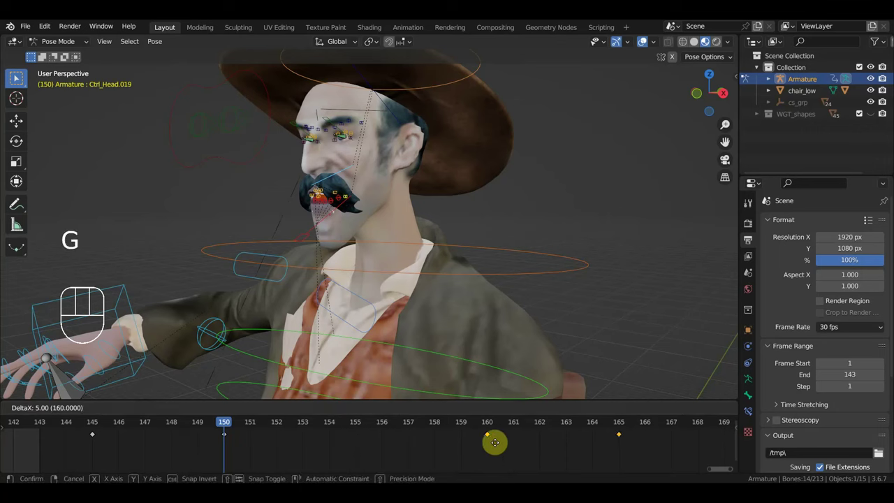
pyautogui.moveTo(231, 427); pyautogui.dragTo(109, 433)
pyautogui.press('space')
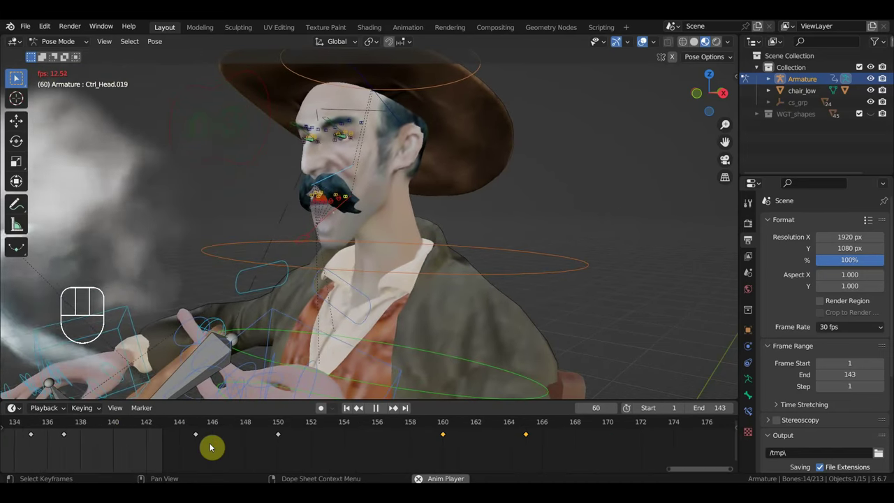
# Stop playback at frame 150, view the cowboy from the side and select Ctrl_Head.001.
pyautogui.press('space')
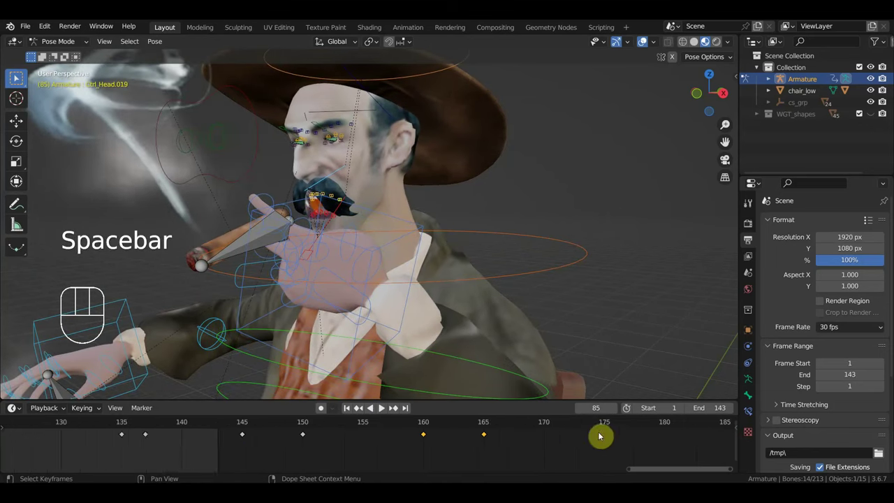
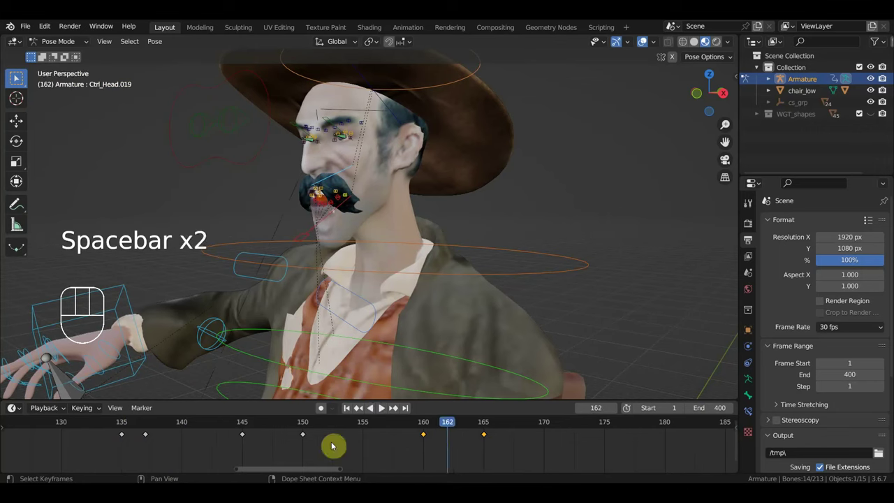
pyautogui.click(241, 423)
pyautogui.moveTo(248, 425); pyautogui.dragTo(488, 462)
pyautogui.moveTo(308, 427); pyautogui.dragTo(322, 404)
pyautogui.click(318, 232)
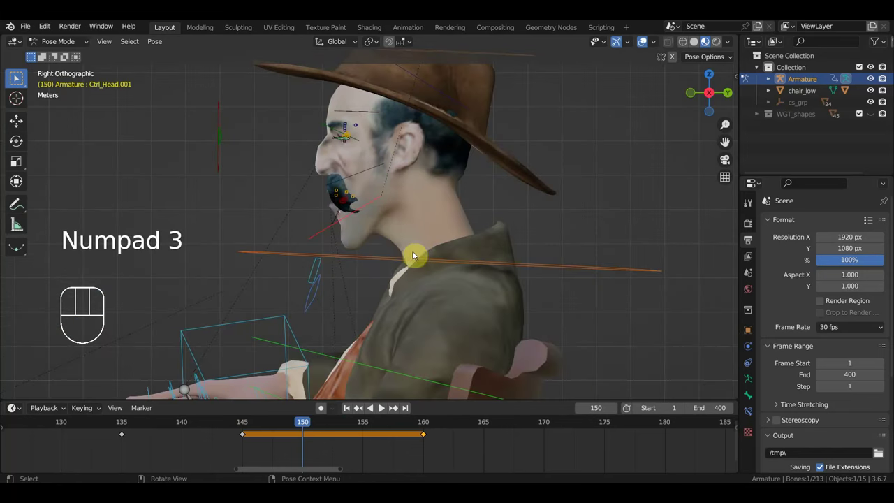
# Tilt Ctrl_Head.001 to a new angle and grab its keys at frames 150 and 160 to repeat later.
pyautogui.press('r')
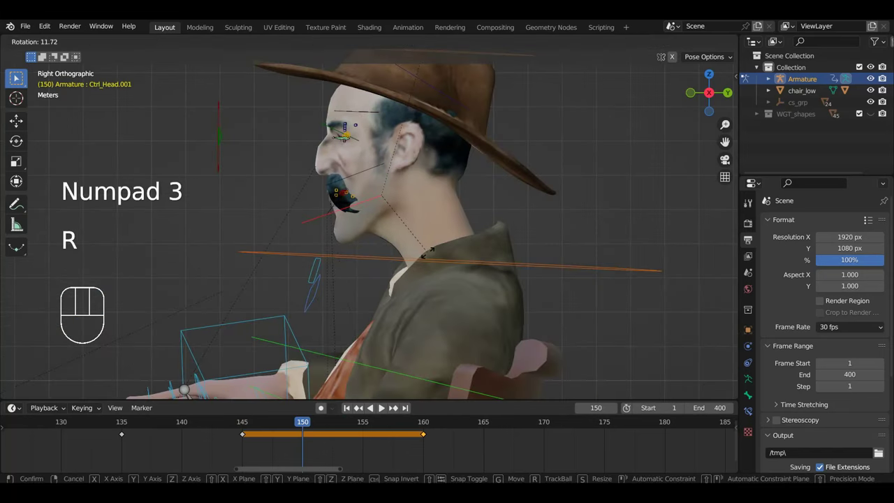
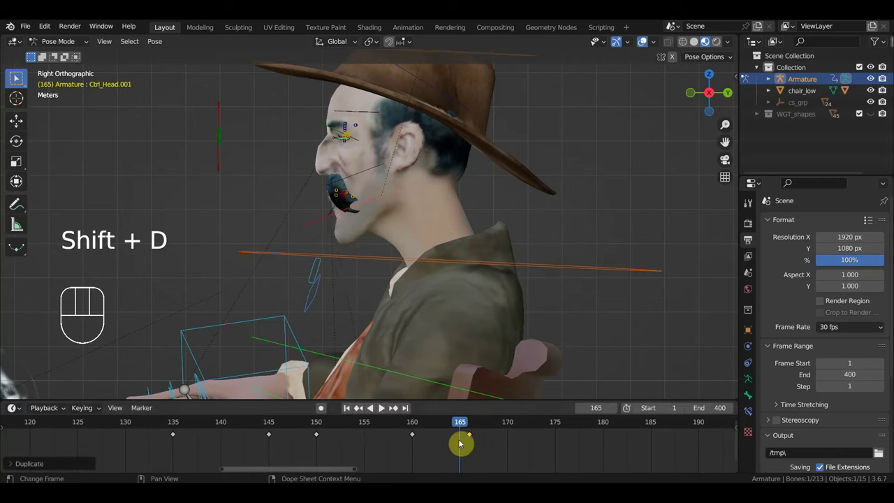
pyautogui.press('g')
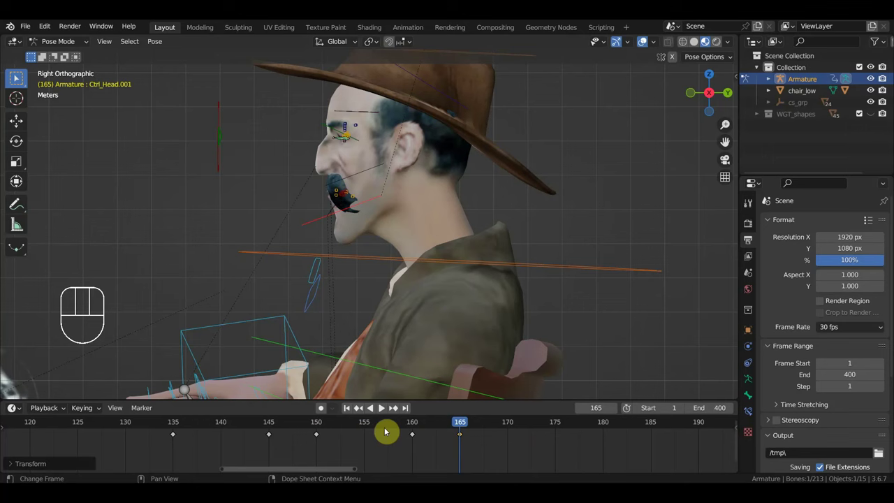
pyautogui.moveTo(459, 453); pyautogui.dragTo(400, 429)
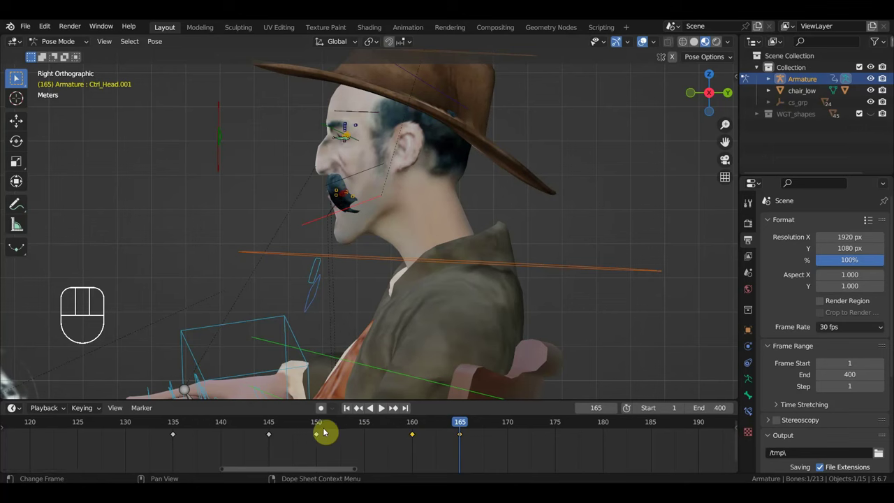
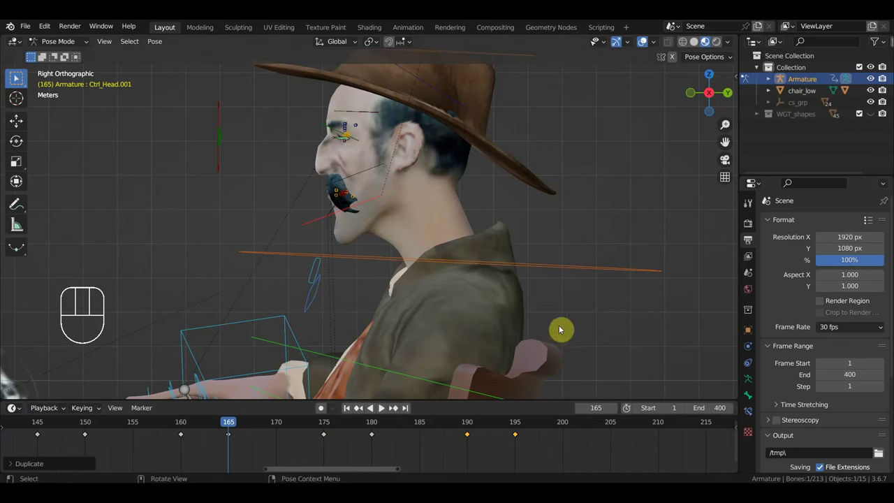
# Play the animation a couple of times to review the head motion from a three-quarter view.
pyautogui.press('space')
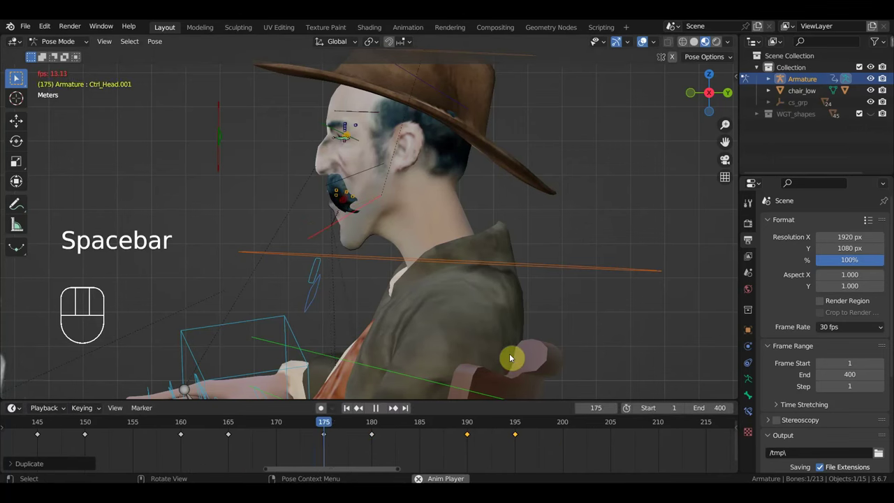
pyautogui.moveTo(570, 346); pyautogui.dragTo(621, 345)
pyautogui.press('space')
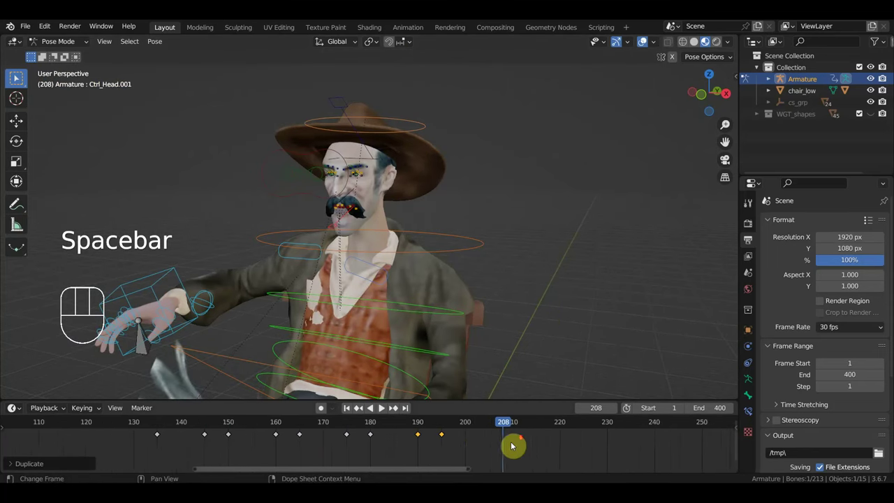
pyautogui.moveTo(430, 426); pyautogui.dragTo(134, 427)
pyautogui.press('space')
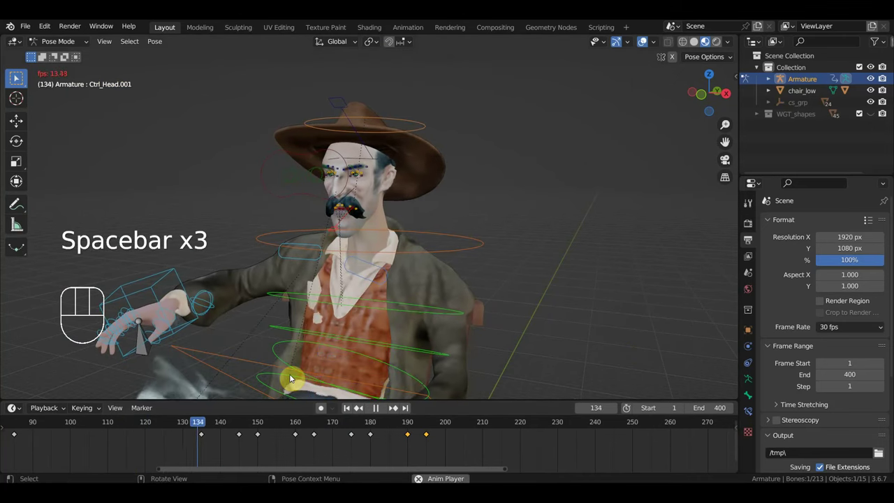
pyautogui.press('space')
pyautogui.moveTo(391, 329); pyautogui.dragTo(524, 302)
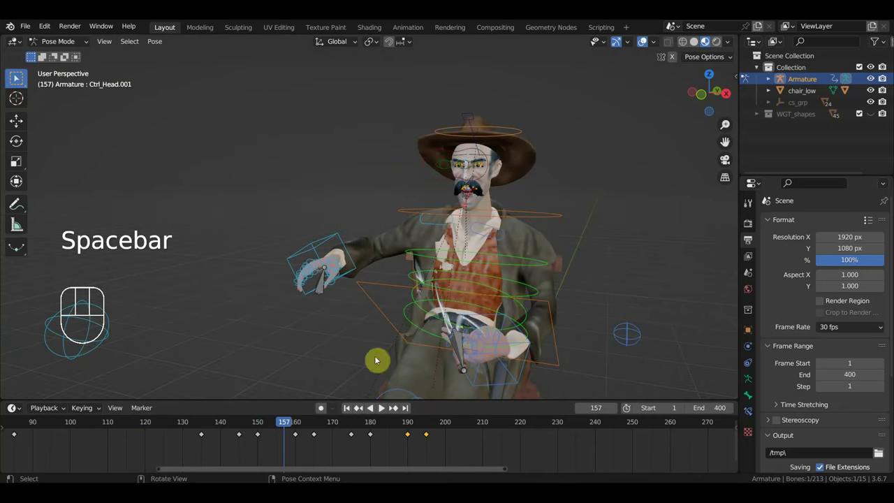
# Select all keyframes in the timeline and drop a duplicate block further along, out to about frame 260.
pyautogui.moveTo(472, 449); pyautogui.dragTo(197, 429)
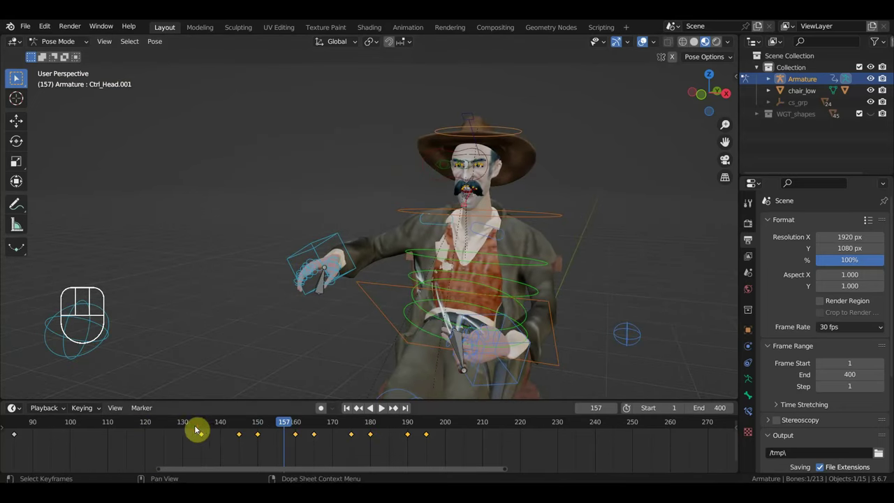
pyautogui.moveTo(414, 218); pyautogui.dragTo(393, 220)
pyautogui.moveTo(426, 222); pyautogui.dragTo(309, 243)
pyautogui.moveTo(515, 203); pyautogui.dragTo(459, 259)
pyautogui.moveTo(409, 453); pyautogui.dragTo(210, 428)
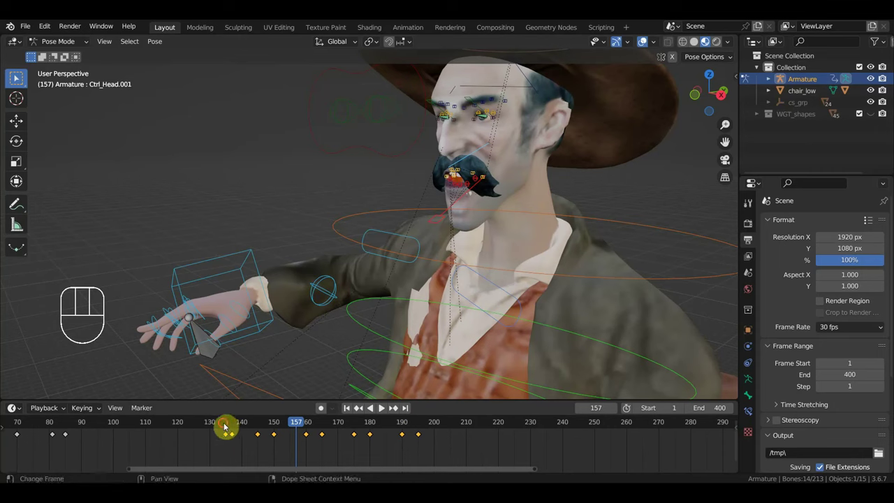
pyautogui.click(225, 426)
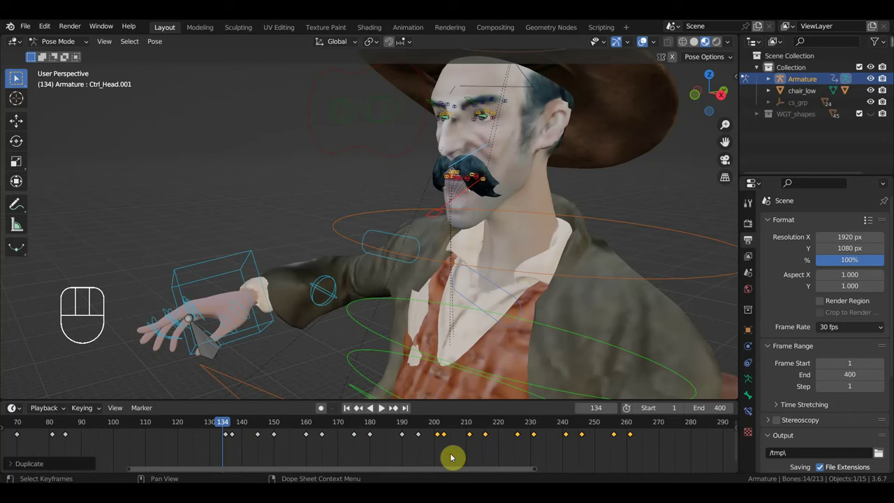
# Play the extended animation, stop at frame 211 and select Ctrl_Spine2.
pyautogui.press('space')
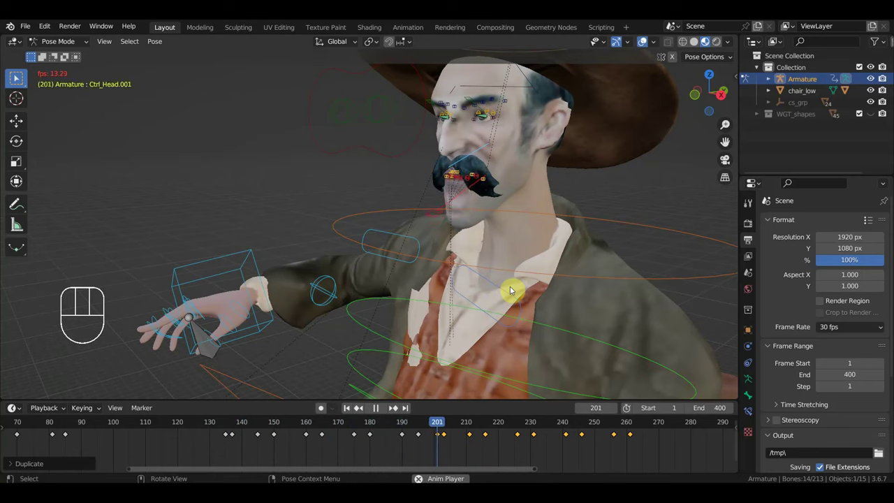
pyautogui.press('space')
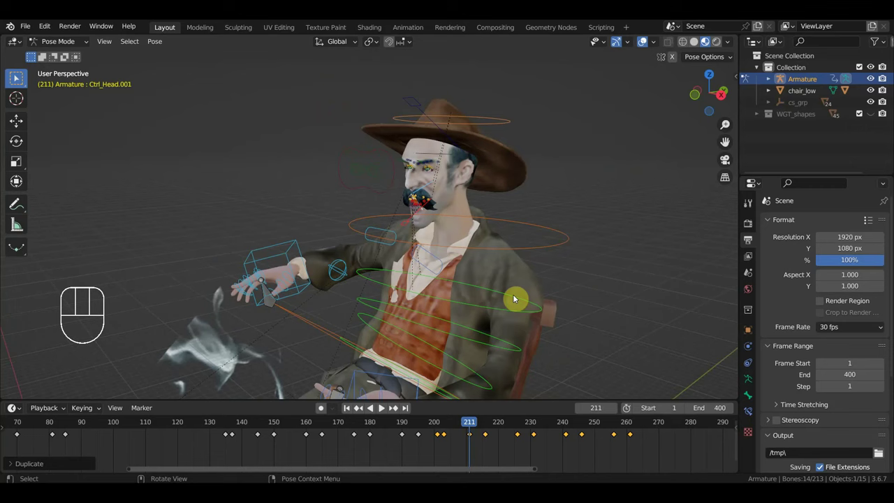
pyautogui.click(509, 301)
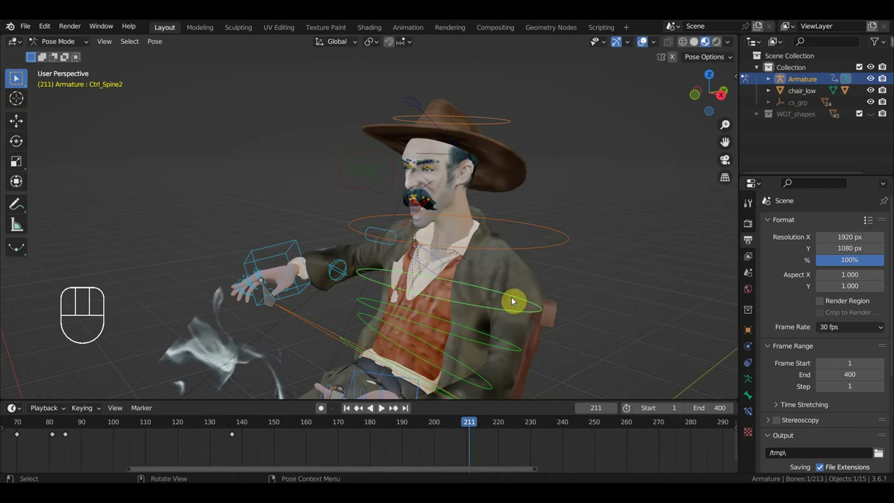
# Select Ctrl_Head and key a tilted head pose at frame 130.
pyautogui.press('r')
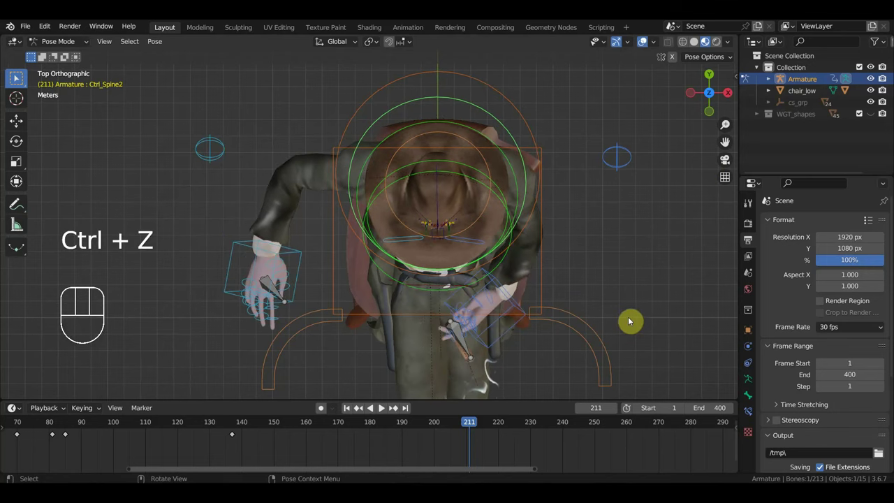
pyautogui.moveTo(629, 331); pyautogui.dragTo(555, 191)
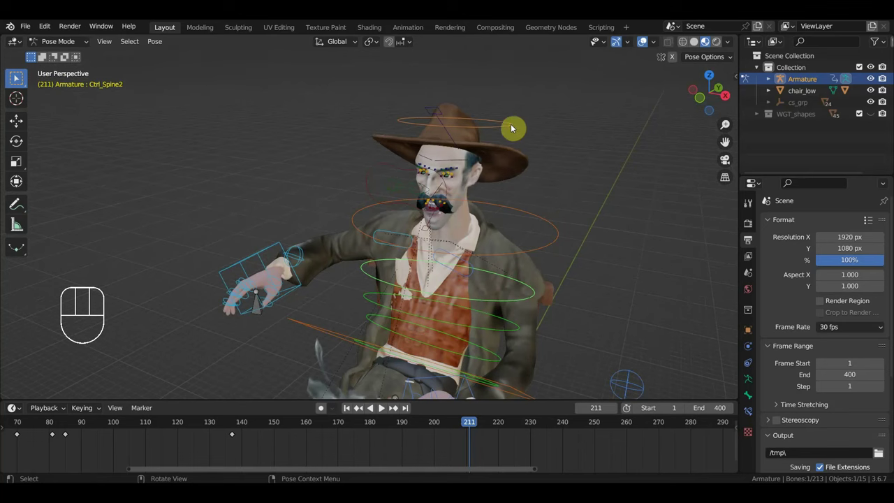
pyautogui.click(512, 126)
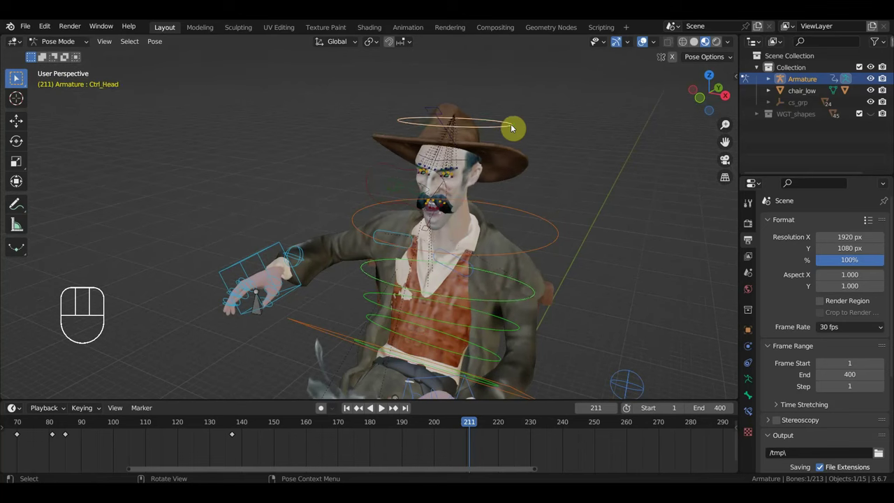
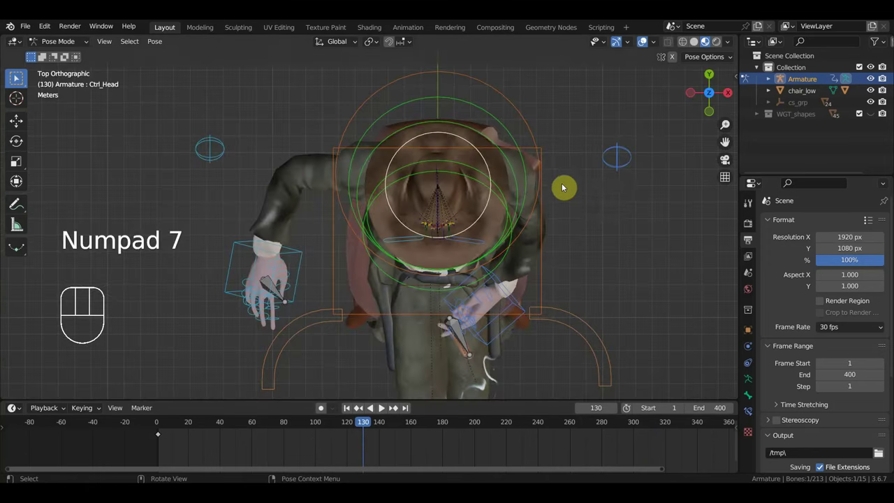
pyautogui.press('r')
# Orbit around the cowboy and his smoke and move the playhead to frame 231.
pyautogui.moveTo(597, 293); pyautogui.dragTo(543, 184)
pyautogui.moveTo(528, 181); pyautogui.dragTo(509, 171)
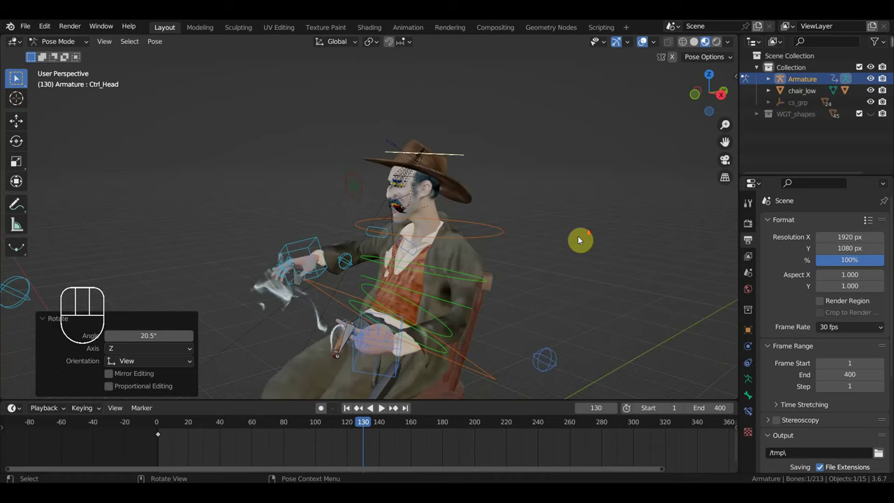
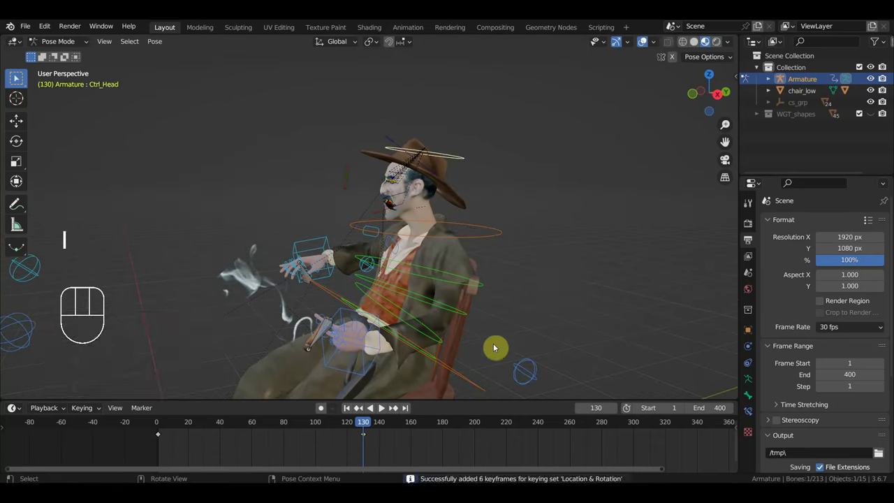
pyautogui.moveTo(361, 427); pyautogui.dragTo(507, 353)
pyautogui.moveTo(482, 324); pyautogui.dragTo(588, 324)
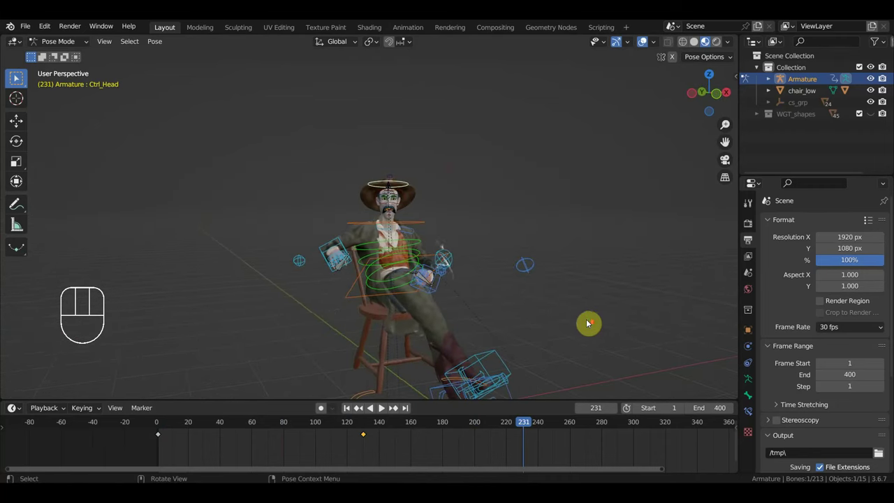
pyautogui.middleClick(593, 320)
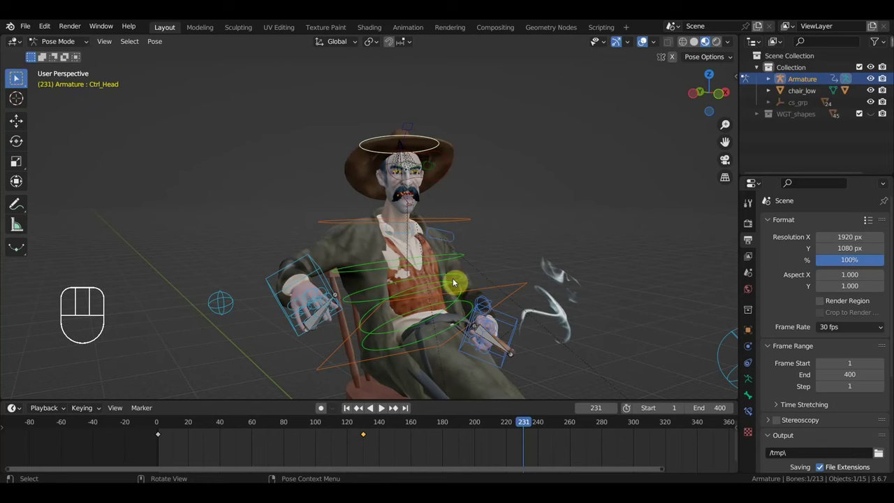
# Rotate the lower spine control to twist the torso to a new angle.
pyautogui.click(456, 278)
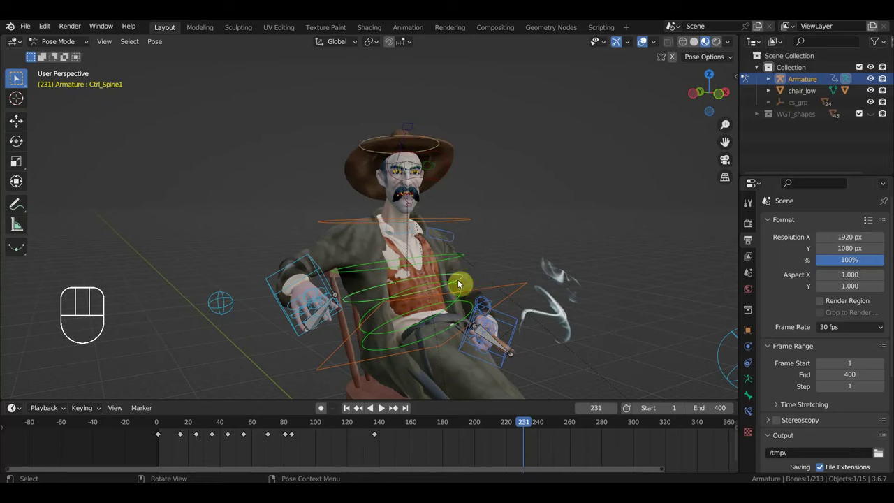
pyautogui.press('r')
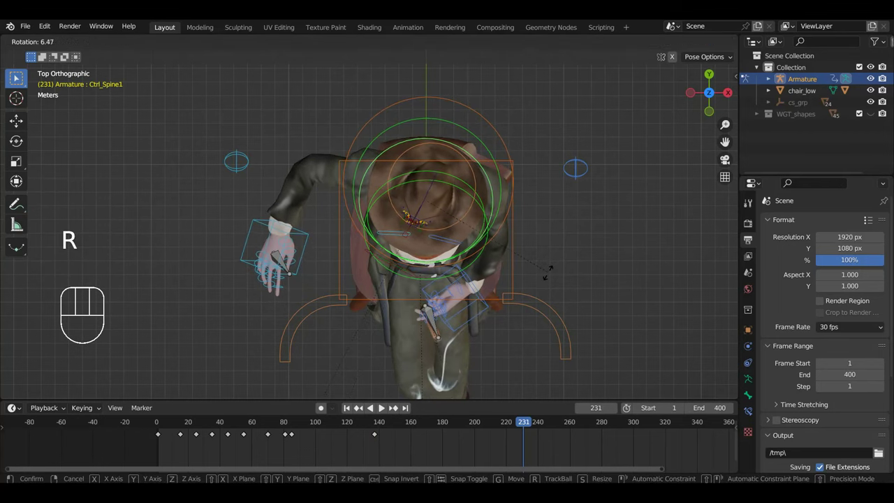
pyautogui.moveTo(549, 277); pyautogui.dragTo(371, 257)
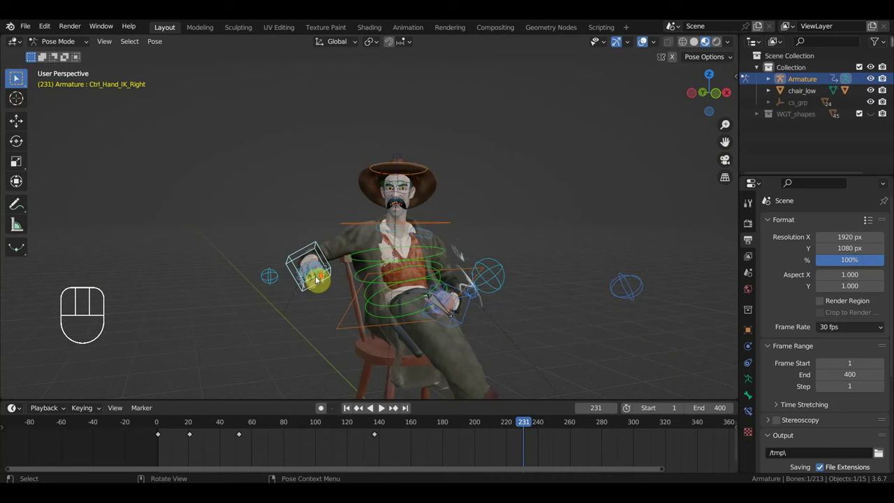
pyautogui.middleClick(317, 280)
# Rotate the right hand control, key location and rotation for all 213 bones at frame 231, then scrub to frame 282.
pyautogui.press('r')
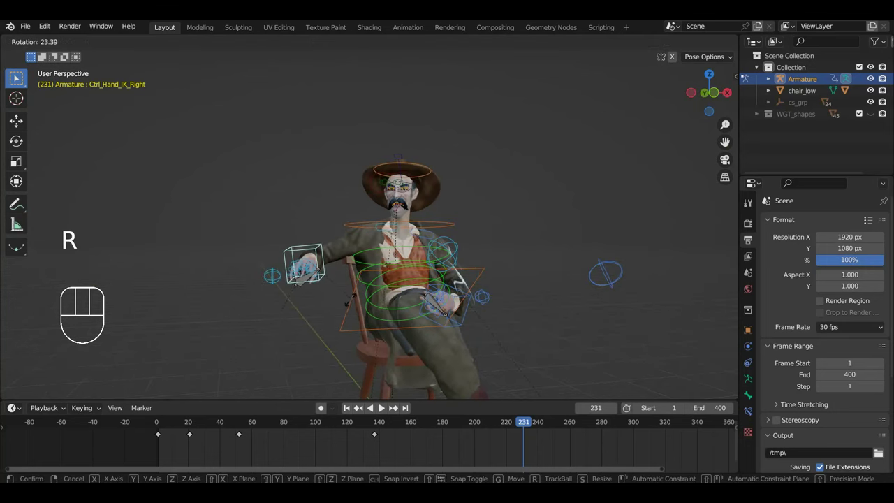
pyautogui.moveTo(354, 303); pyautogui.dragTo(460, 314)
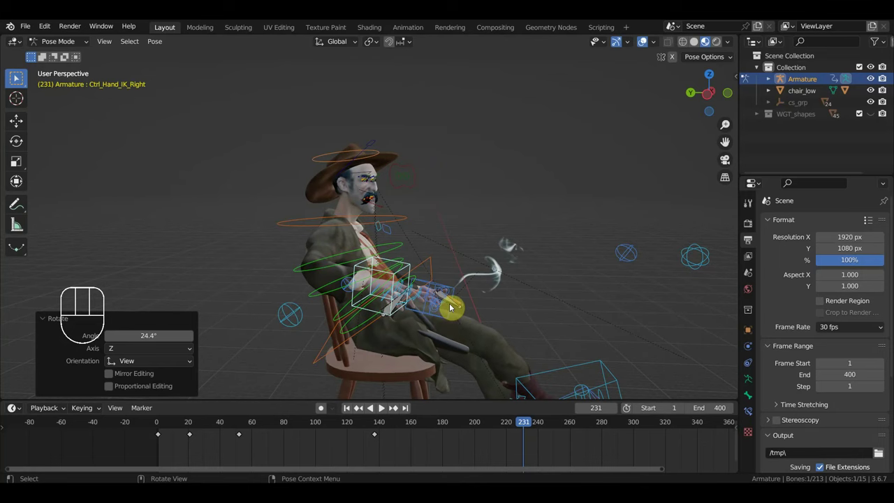
pyautogui.moveTo(447, 309); pyautogui.dragTo(339, 337)
pyautogui.press('a')
pyautogui.press('i')
pyautogui.moveTo(515, 423); pyautogui.dragTo(591, 397)
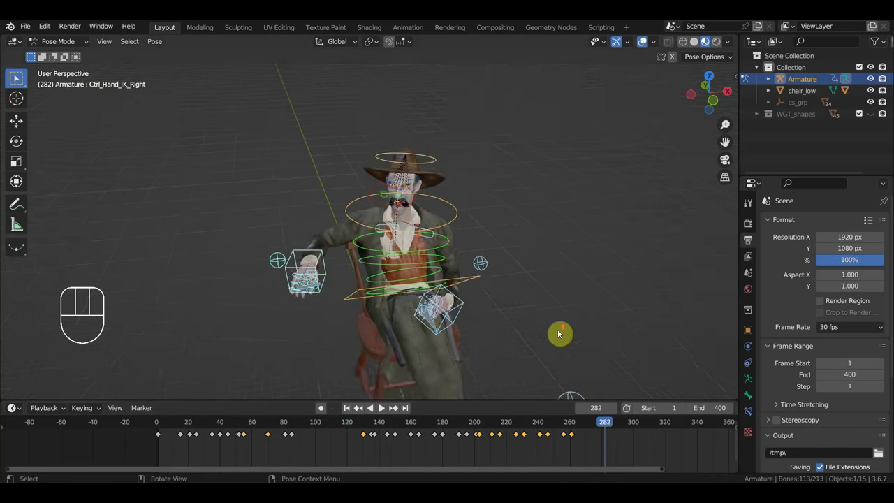
# Select the spine control and rotate it into a new pose.
pyautogui.moveTo(558, 333); pyautogui.dragTo(536, 304)
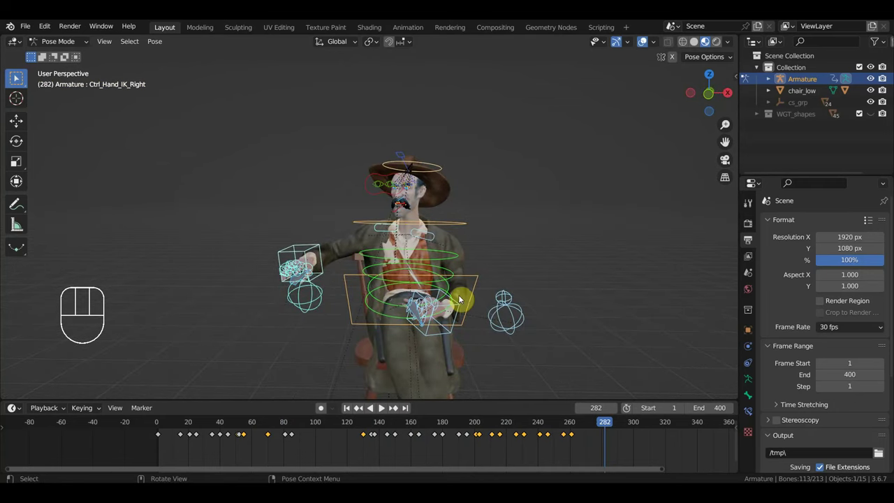
pyautogui.click(450, 258)
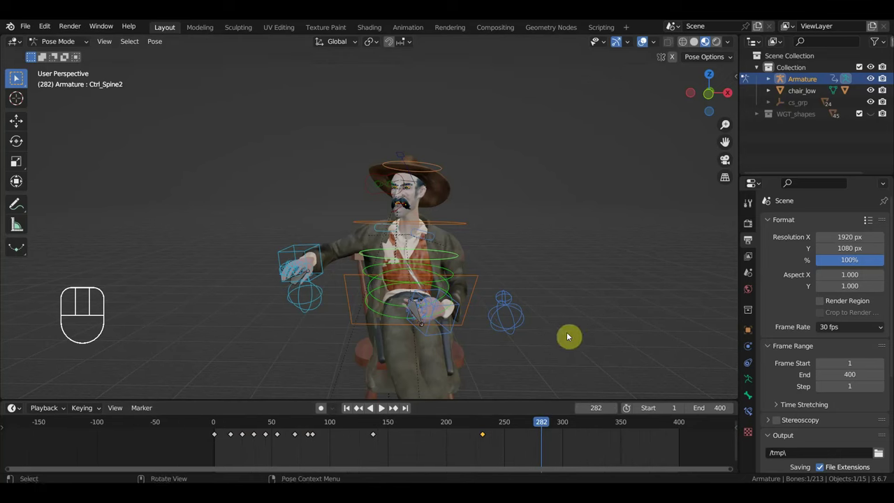
pyautogui.press('r')
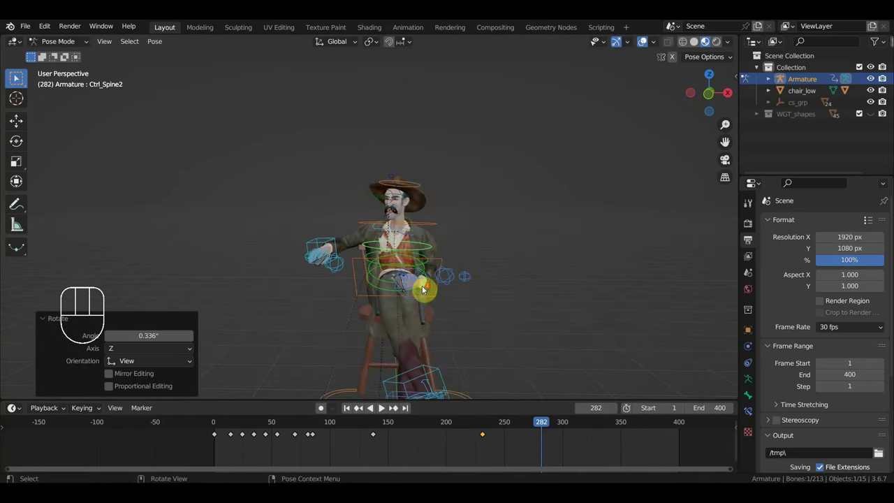
pyautogui.moveTo(442, 285); pyautogui.dragTo(419, 291)
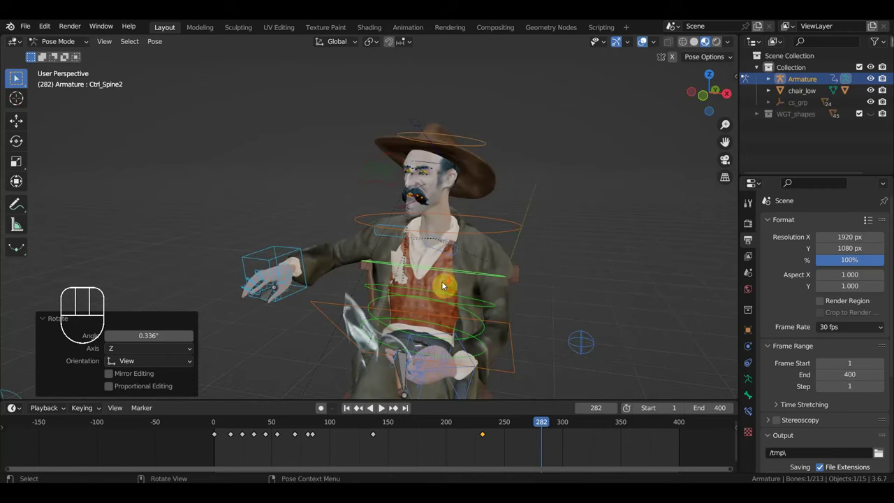
# Key Ctrl_Shoulder_Left near frame 282, view the cowboy from the front and scrub back to frame 54.
pyautogui.click(462, 254)
pyautogui.moveTo(465, 259); pyautogui.dragTo(505, 253)
pyautogui.press('r')
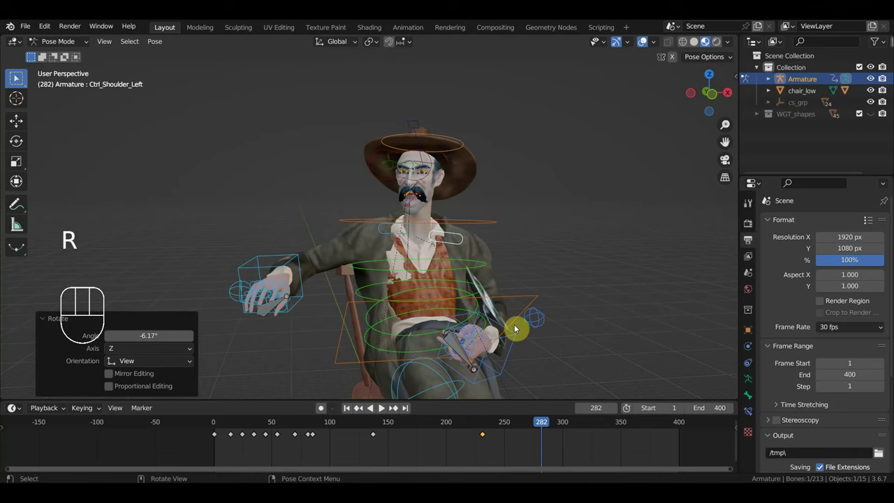
pyautogui.moveTo(539, 426); pyautogui.dragTo(303, 413)
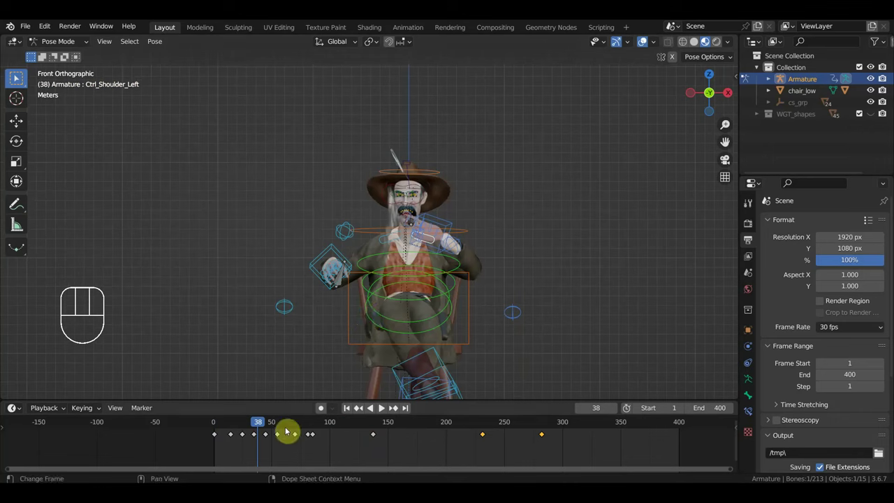
pyautogui.moveTo(243, 421); pyautogui.dragTo(287, 424)
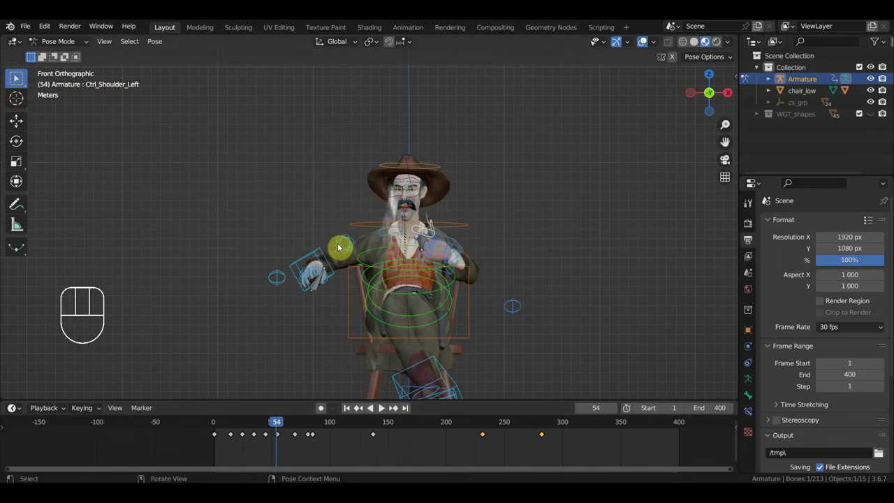
# Raise Ctrl_Hand_IK_Right, set the playhead to frame 139 and look down on the cowboy from above.
pyautogui.click(316, 251)
pyautogui.press('g')
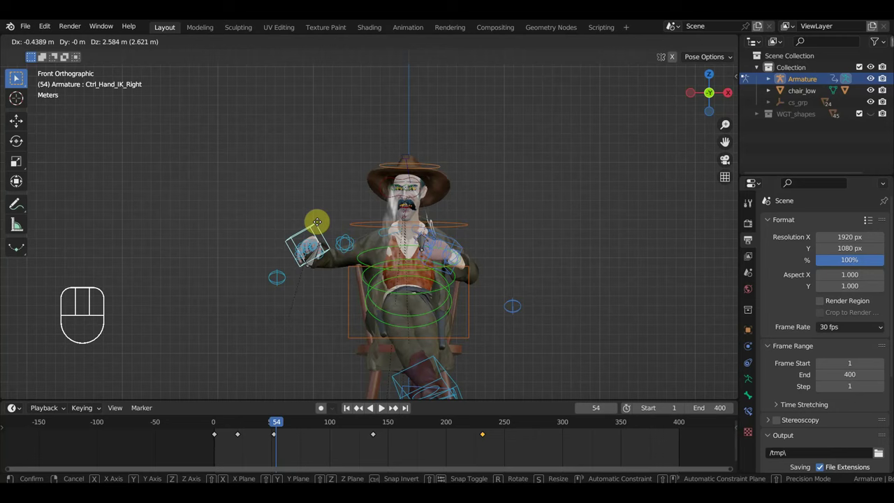
pyautogui.moveTo(343, 251); pyautogui.dragTo(359, 376)
pyautogui.scroll(3)
pyautogui.moveTo(441, 303); pyautogui.dragTo(423, 322)
pyautogui.scroll(-3)
pyautogui.moveTo(283, 421); pyautogui.dragTo(398, 411)
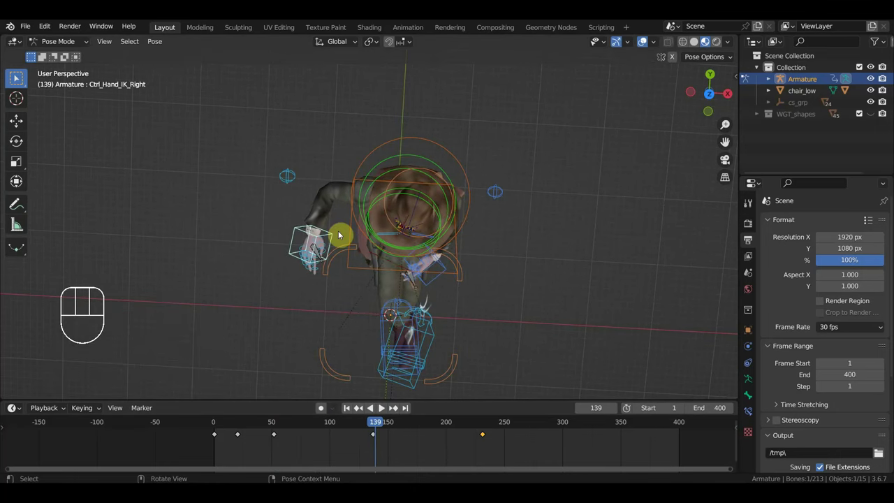
# Reposition and rotate the right hand so the cigarette hand turns in toward his body.
pyautogui.press('g')
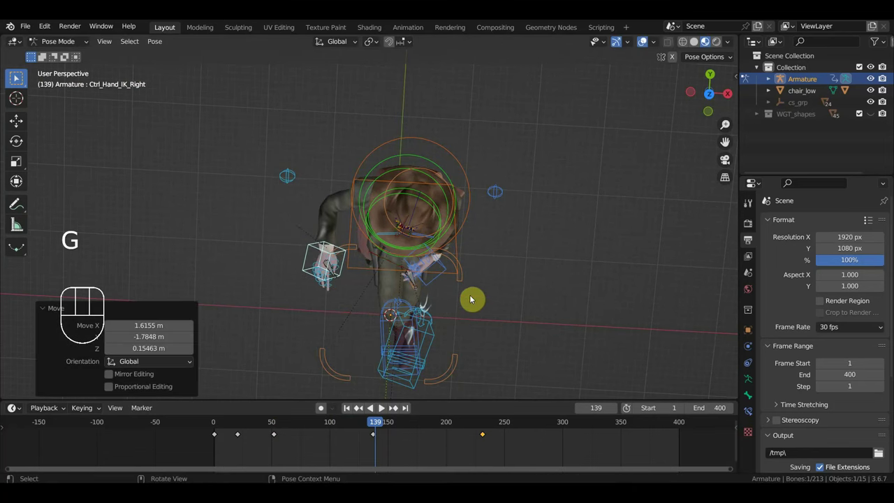
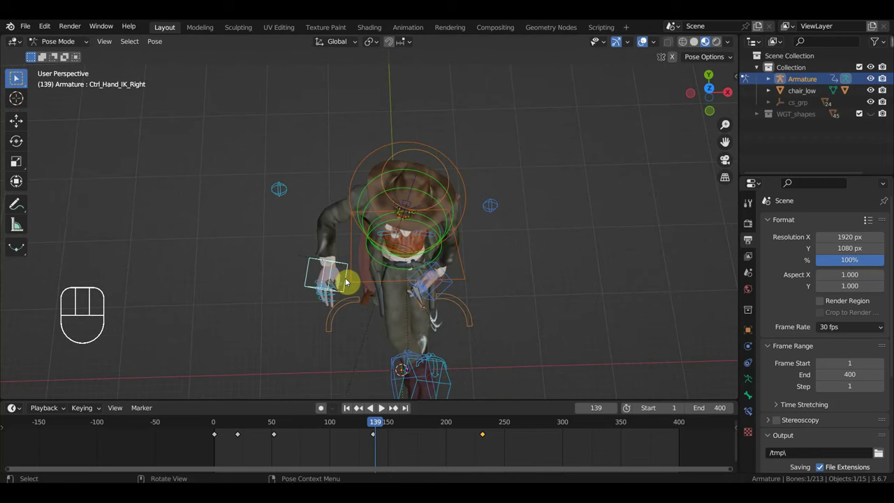
pyautogui.press('g')
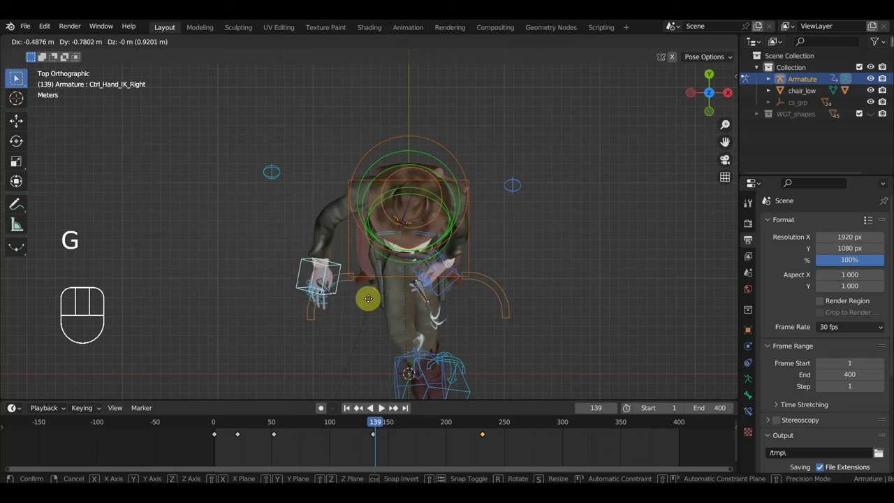
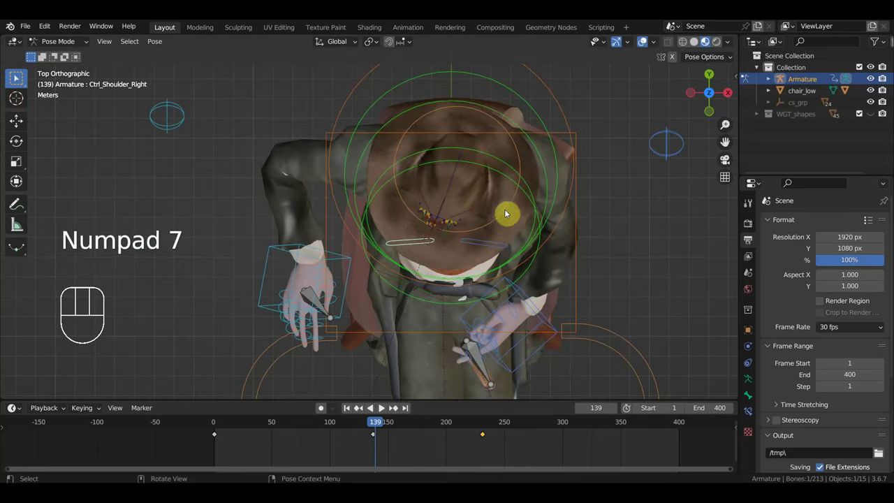
pyautogui.press('r')
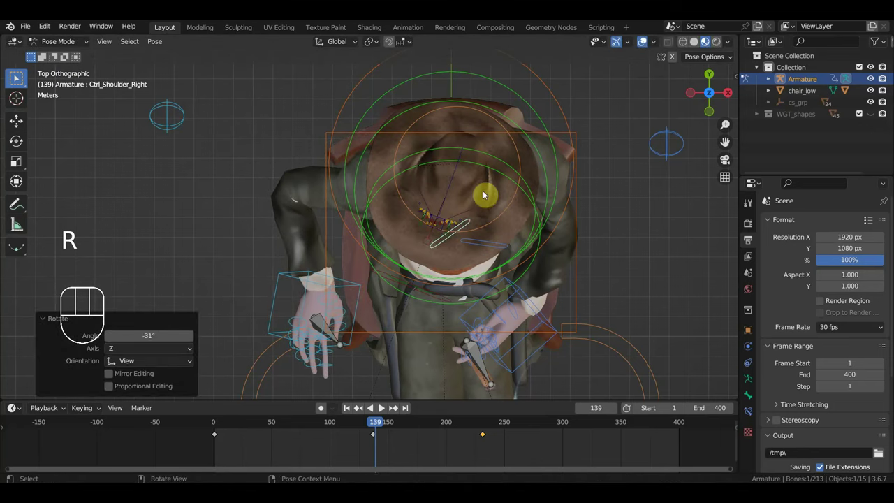
pyautogui.press('r')
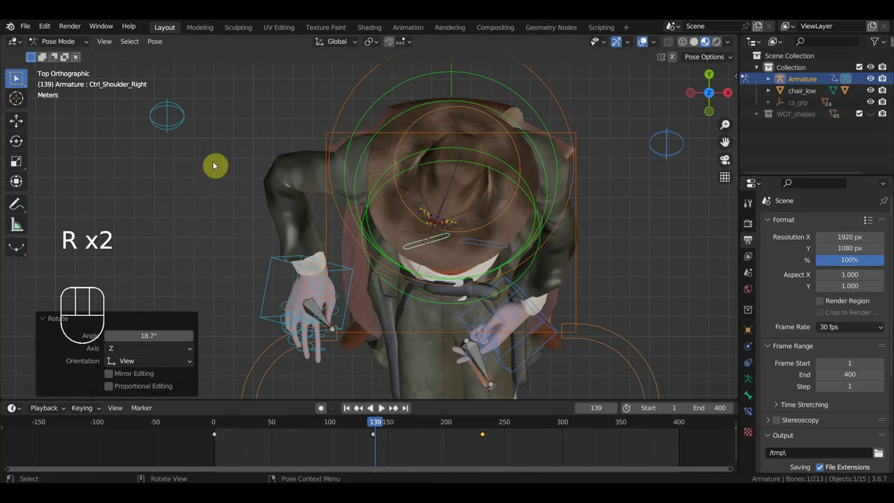
pyautogui.click(281, 263)
pyautogui.press('r')
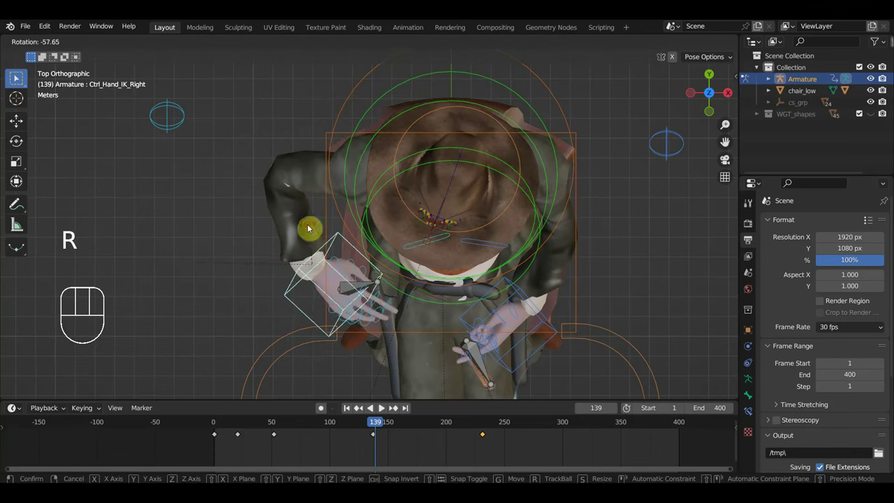
pyautogui.moveTo(340, 264); pyautogui.dragTo(336, 128)
pyautogui.middleClick(418, 288)
pyautogui.press('r')
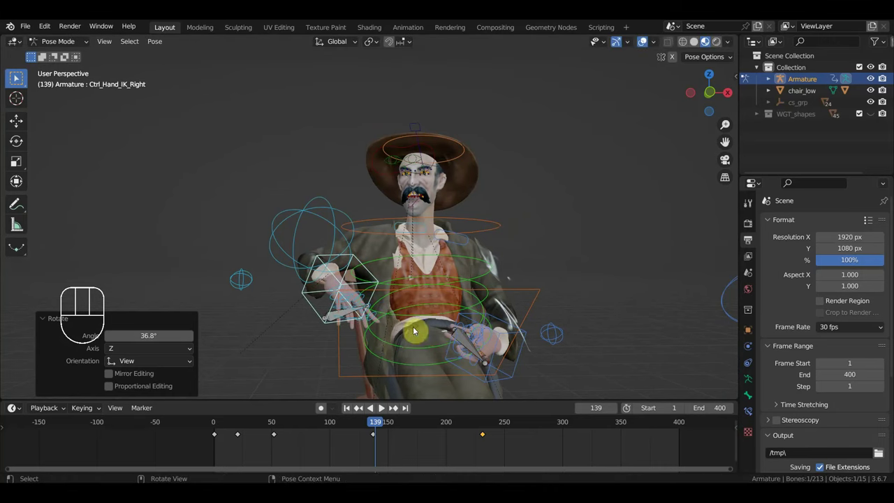
# Key location and rotation of every bone at frame 139 and scrub around frame 140 to check.
pyautogui.press('a')
pyautogui.press('i')
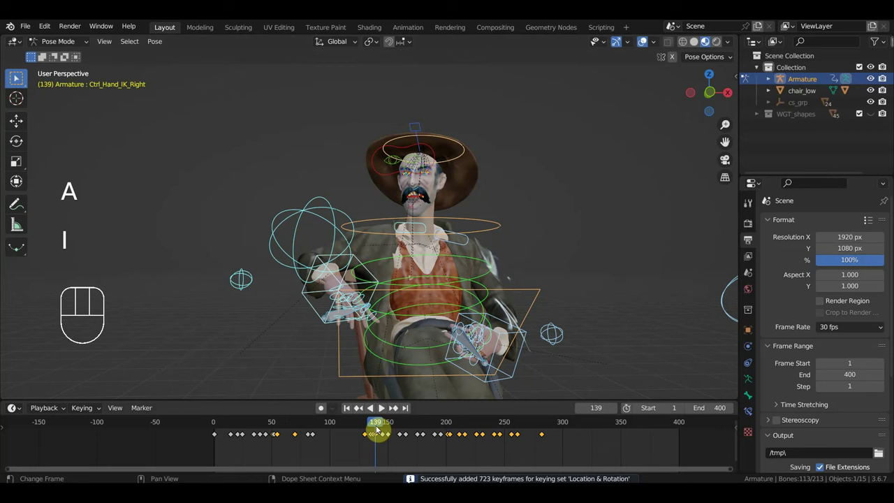
pyautogui.moveTo(382, 429); pyautogui.dragTo(378, 446)
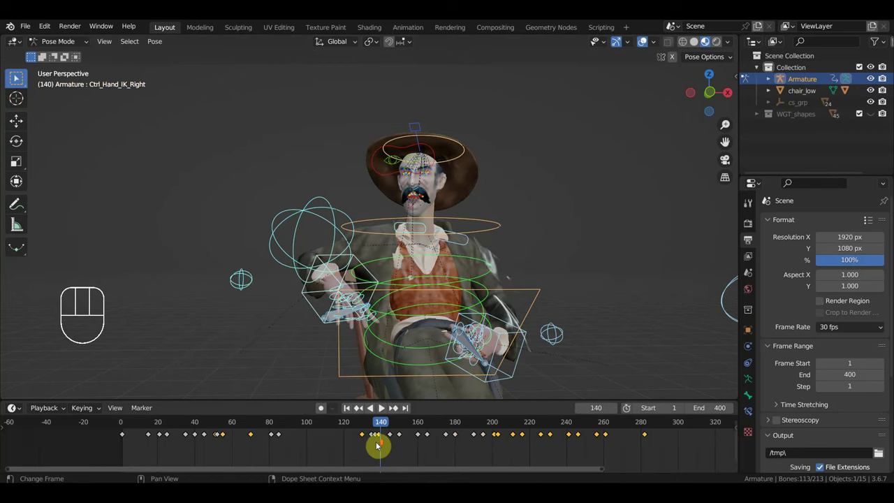
pyautogui.moveTo(371, 321); pyautogui.dragTo(329, 325)
pyautogui.click(352, 426)
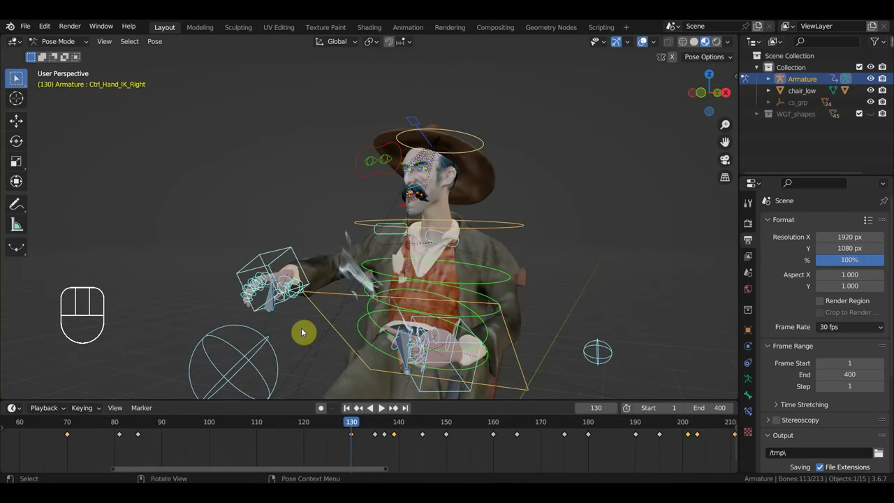
# Delete stray keys around frame 169 in the timeline and settle the playhead at frame 142.
pyautogui.moveTo(301, 326); pyautogui.dragTo(241, 221)
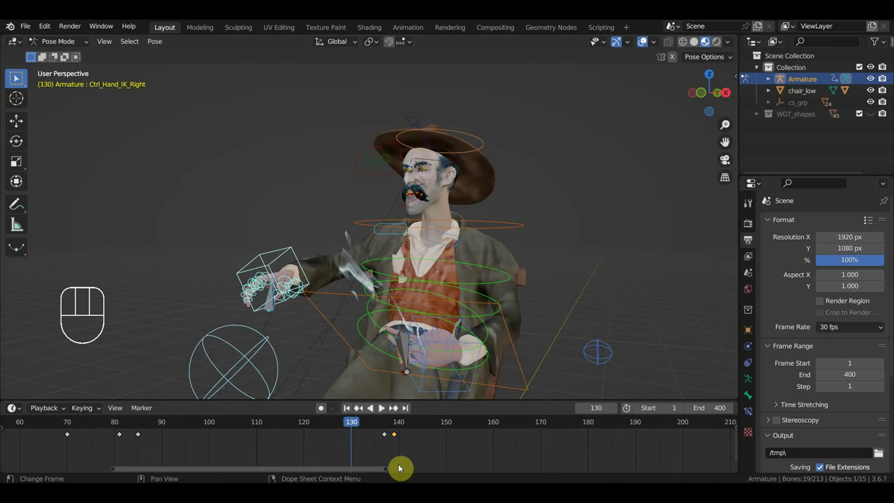
pyautogui.moveTo(397, 454); pyautogui.dragTo(374, 425)
pyautogui.press('Delete')
pyautogui.moveTo(355, 428); pyautogui.dragTo(540, 456)
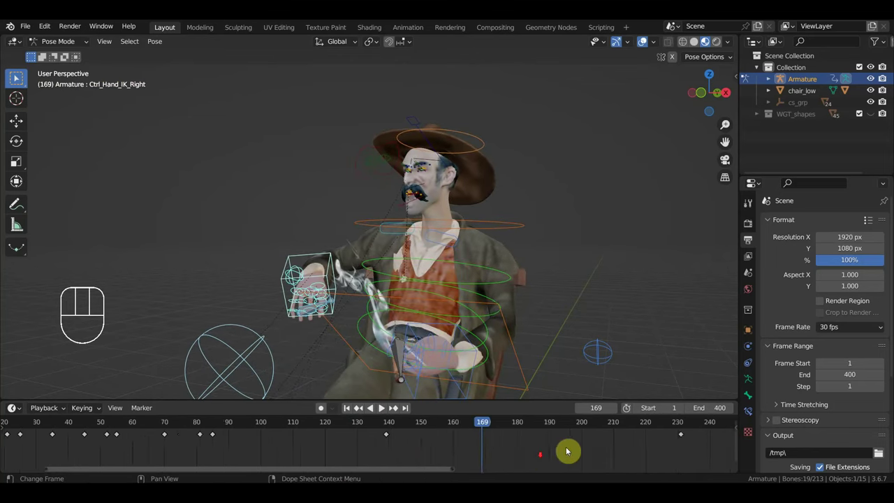
pyautogui.moveTo(578, 464); pyautogui.dragTo(500, 431)
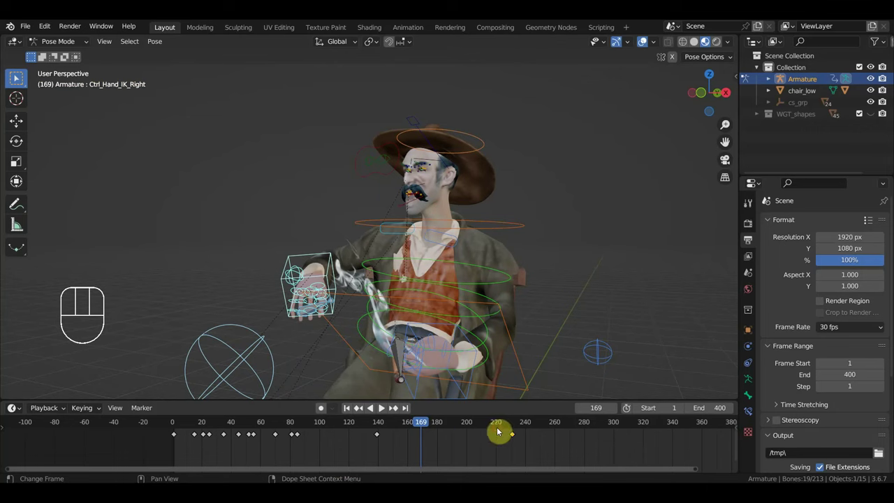
pyautogui.press('Delete')
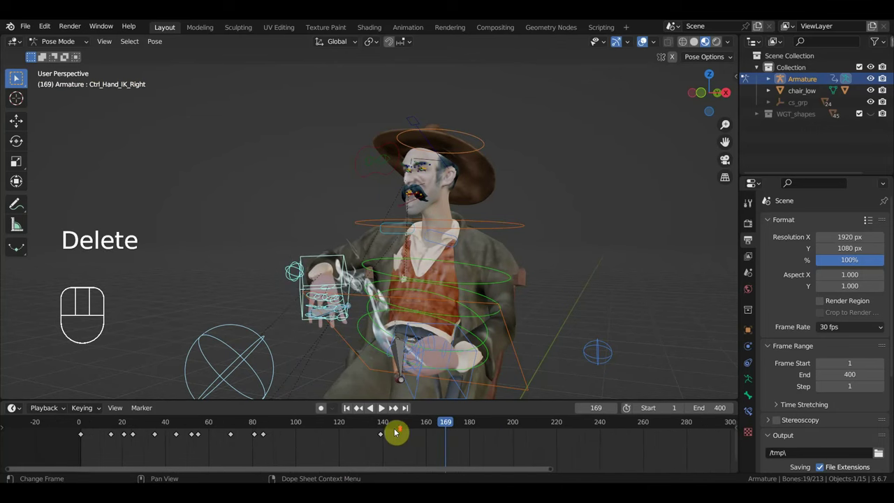
pyautogui.moveTo(423, 425); pyautogui.dragTo(362, 378)
pyautogui.moveTo(365, 371); pyautogui.dragTo(429, 365)
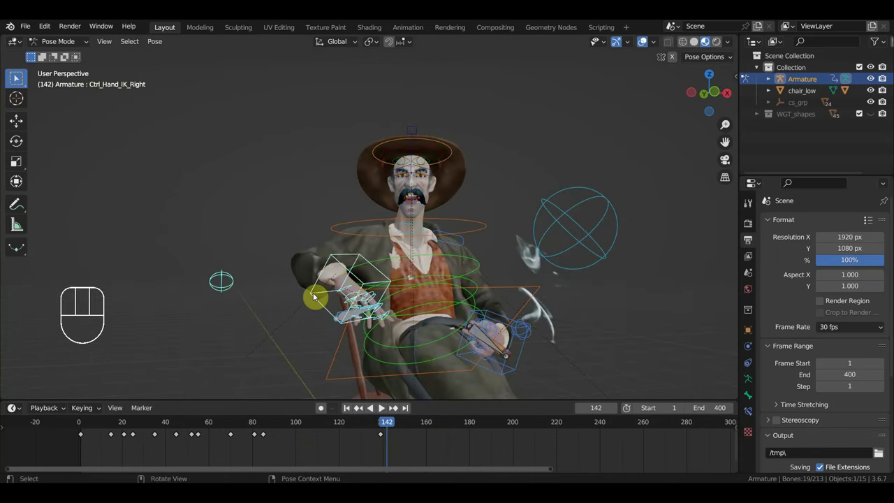
# Frame the cowboy's right hand in the viewport and select the right hand controller.
pyautogui.moveTo(310, 297); pyautogui.dragTo(296, 297)
pyautogui.middleClick(370, 340)
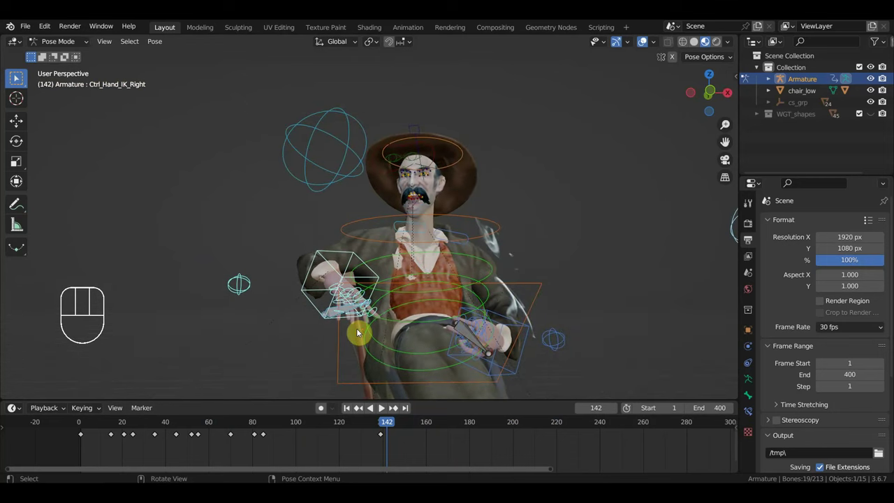
pyautogui.moveTo(287, 363); pyautogui.dragTo(279, 363)
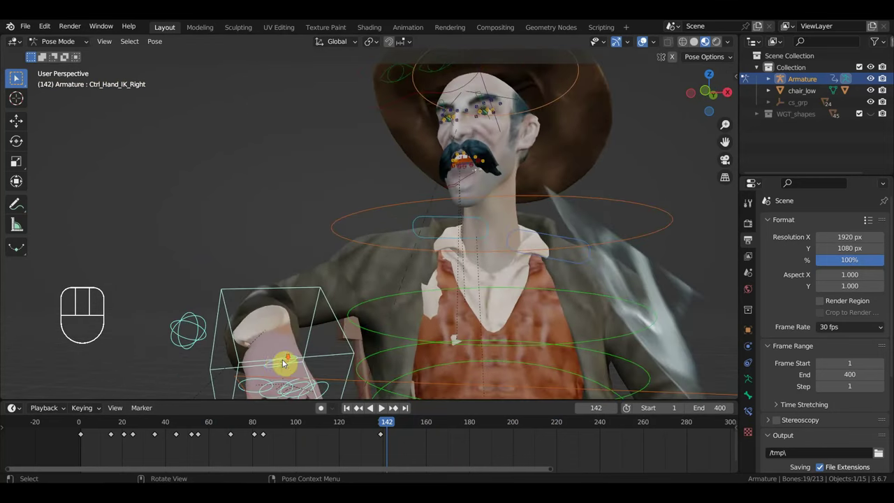
pyautogui.moveTo(294, 354); pyautogui.dragTo(321, 292)
pyautogui.middleClick(330, 327)
pyautogui.click(384, 425)
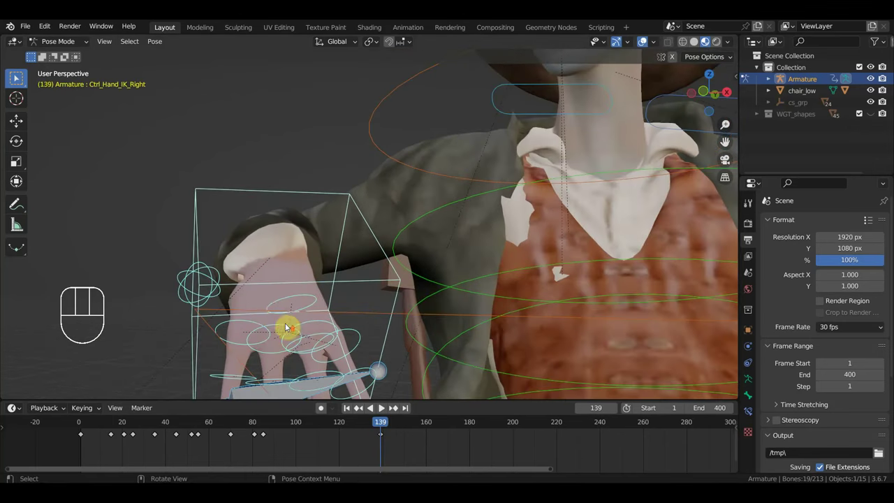
# Rotate the right pinky, thumb (about 17 degrees) and index finger controls into a new grip pose.
pyautogui.click(257, 306)
pyautogui.middleClick(259, 324)
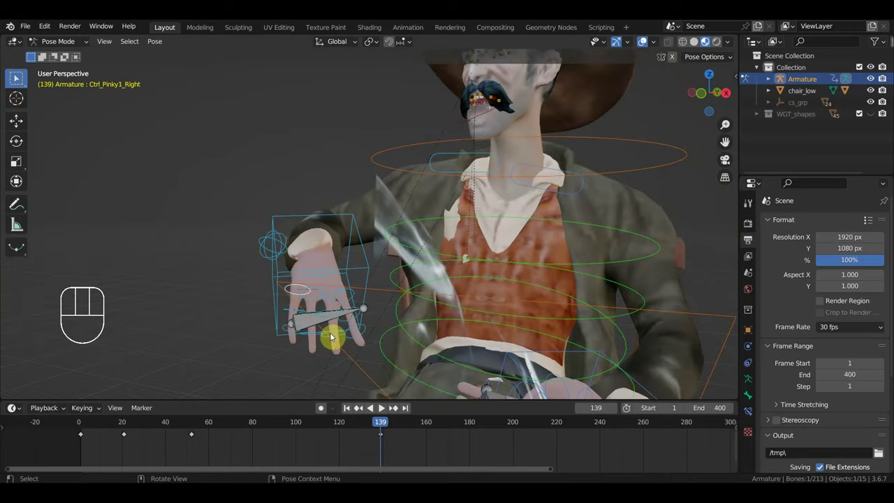
pyautogui.press('r')
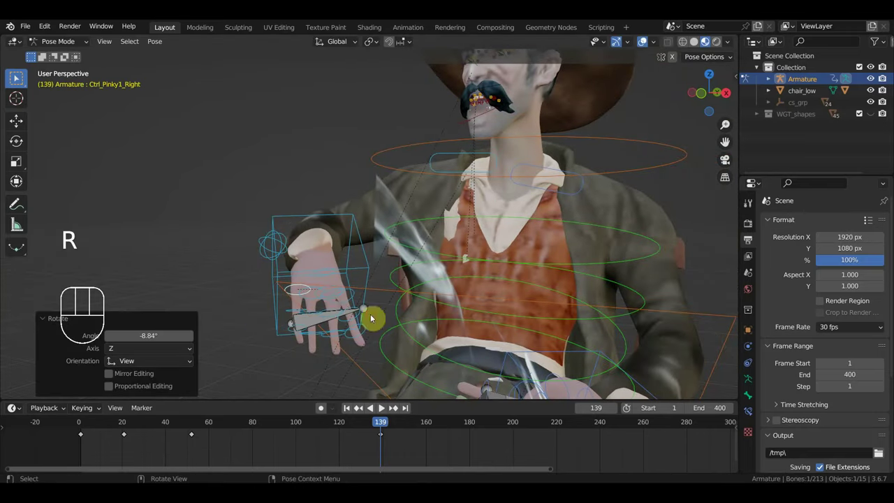
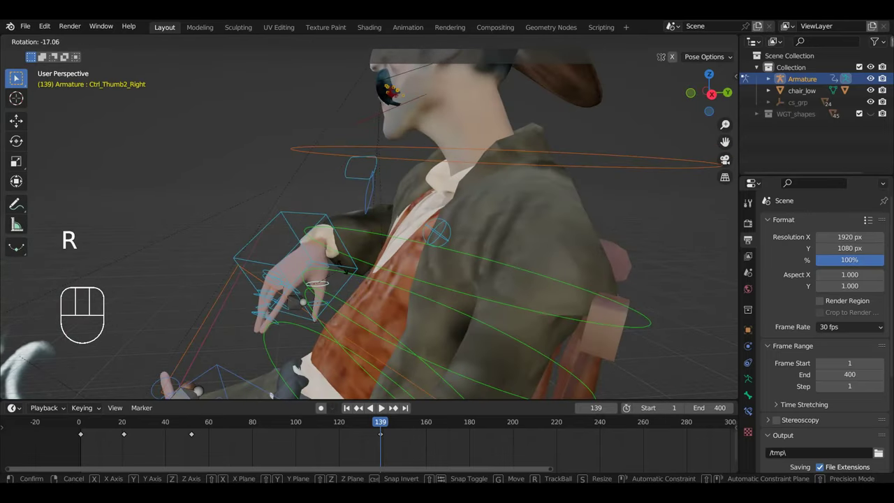
pyautogui.middleClick(283, 315)
pyautogui.moveTo(240, 338); pyautogui.dragTo(280, 319)
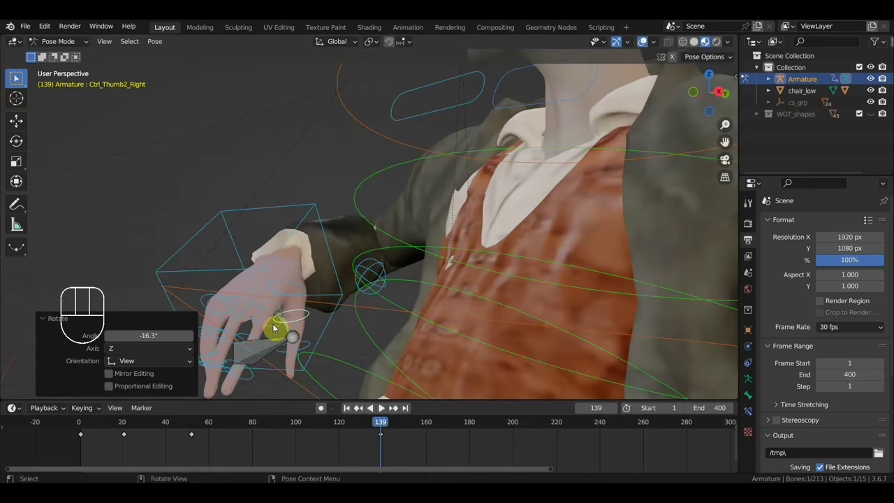
pyautogui.click(266, 342)
pyautogui.moveTo(266, 350); pyautogui.dragTo(222, 358)
pyautogui.press('r')
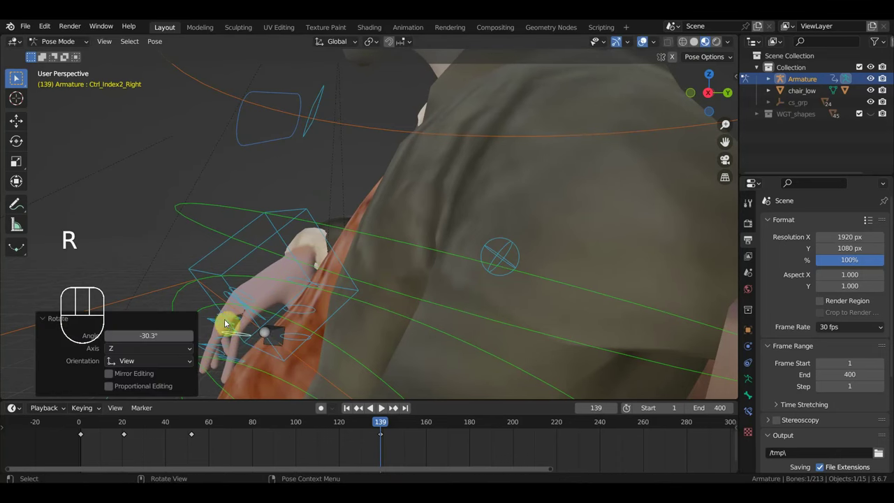
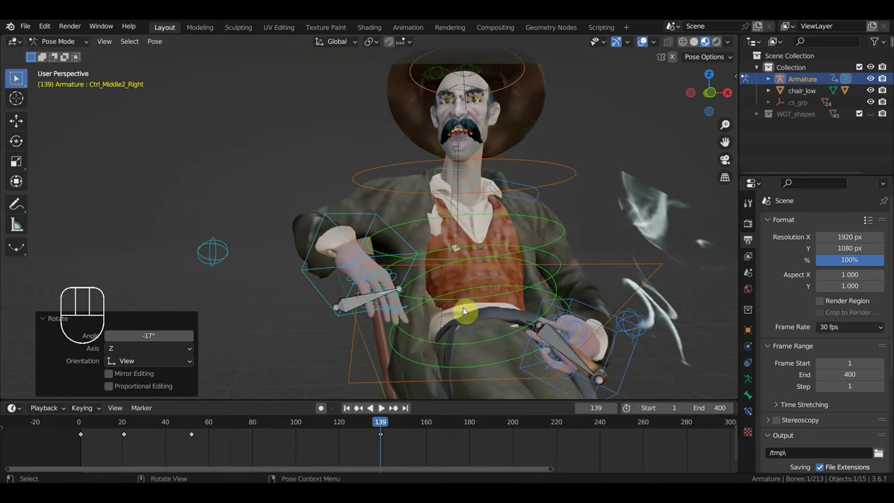
pyautogui.press('a')
pyautogui.press('i')
pyautogui.moveTo(385, 428); pyautogui.dragTo(450, 384)
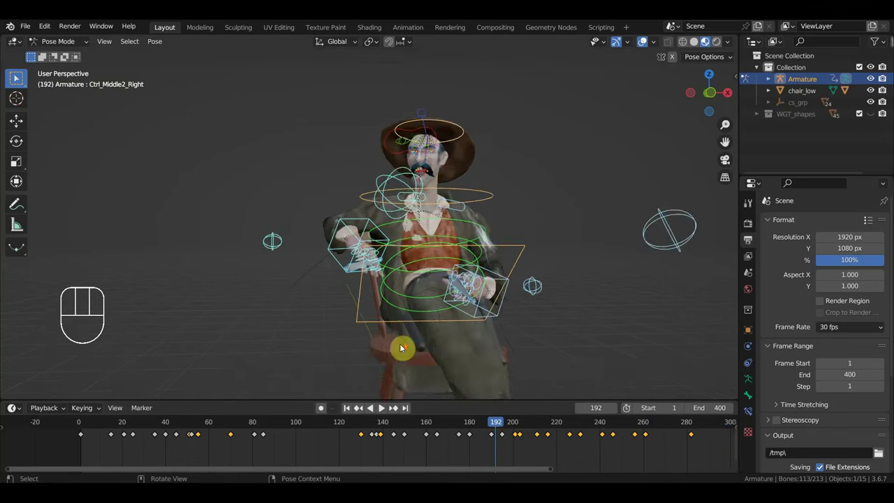
pyautogui.moveTo(506, 429); pyautogui.dragTo(448, 269)
pyautogui.click(410, 190)
pyautogui.click(384, 425)
pyautogui.moveTo(387, 421); pyautogui.dragTo(611, 464)
pyautogui.moveTo(618, 459); pyautogui.dragTo(379, 425)
pyautogui.press('Delete')
pyautogui.click(377, 421)
pyautogui.moveTo(377, 421); pyautogui.dragTo(266, 400)
pyautogui.moveTo(352, 335); pyautogui.dragTo(444, 336)
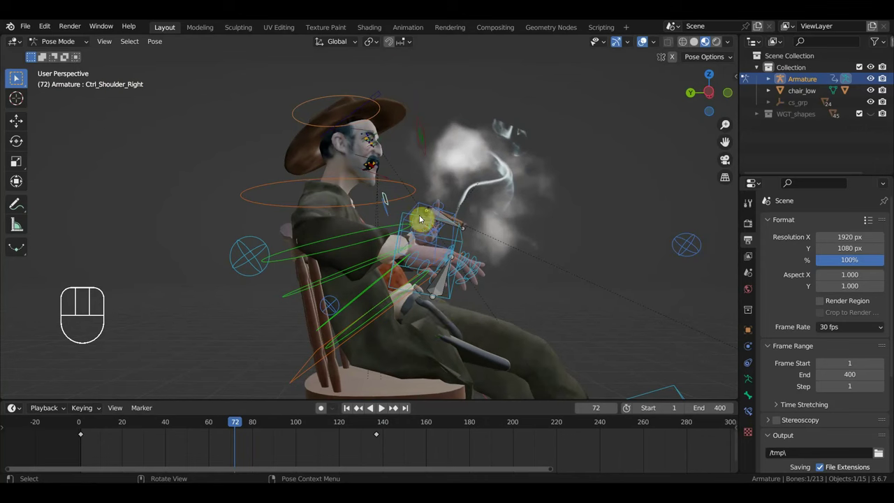
# Rotate Ctrl_Hand_IK_Right and check the arm from a side view.
pyautogui.click(409, 215)
pyautogui.press('r')
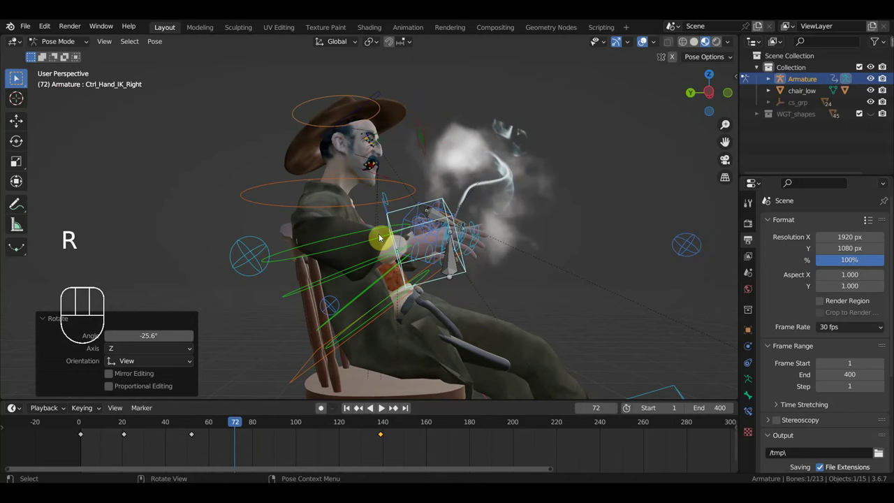
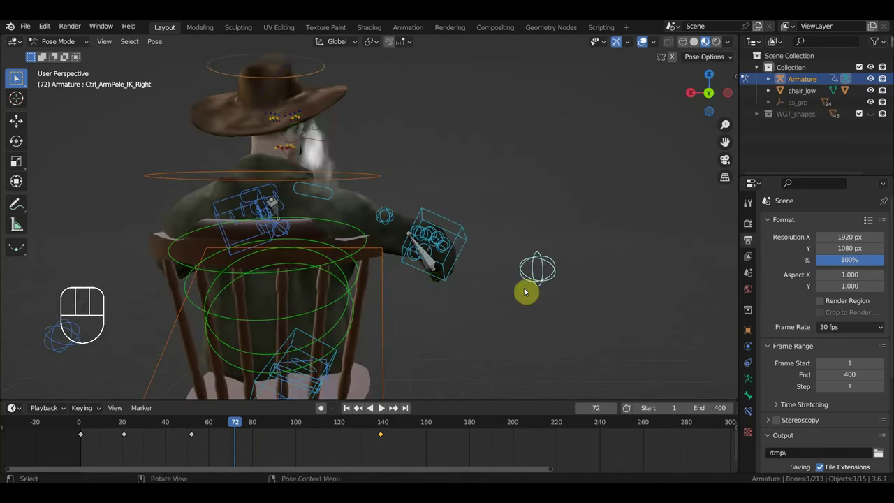
pyautogui.moveTo(514, 304); pyautogui.dragTo(459, 305)
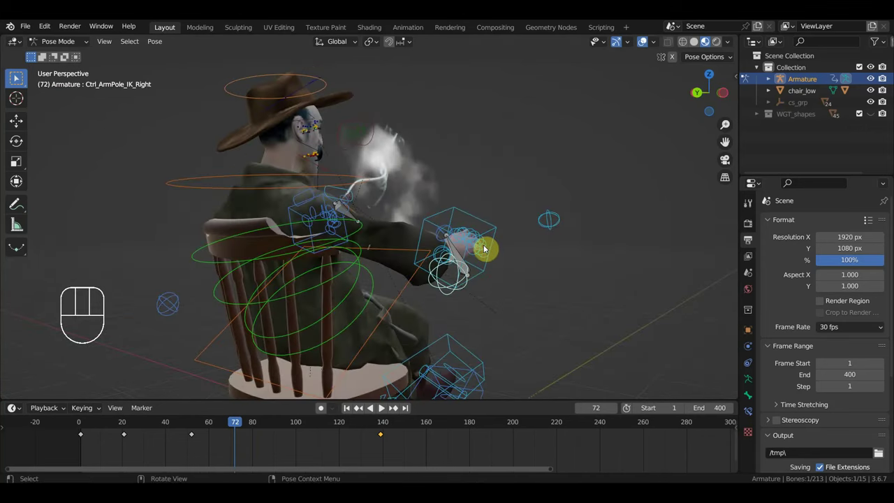
pyautogui.moveTo(481, 265); pyautogui.dragTo(412, 256)
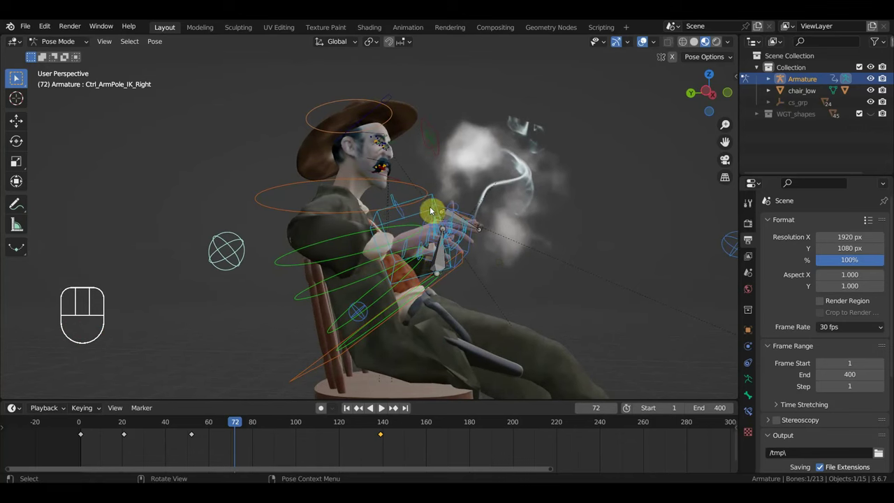
# Key the right hand IK control's location and rotation at frame 72 and advance to frame 100.
pyautogui.click(431, 204)
pyautogui.moveTo(477, 302); pyautogui.dragTo(463, 324)
pyautogui.moveTo(412, 321); pyautogui.dragTo(369, 320)
pyautogui.moveTo(257, 425); pyautogui.dragTo(325, 411)
pyautogui.moveTo(383, 338); pyautogui.dragTo(334, 342)
pyautogui.moveTo(331, 341); pyautogui.dragTo(316, 339)
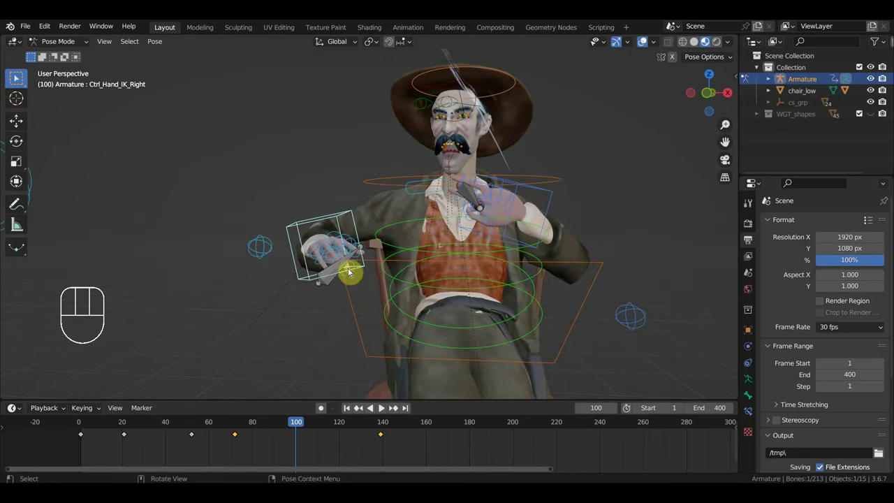
# Rotate the right hand to a tilted pose and key it at frame 100.
pyautogui.press('r')
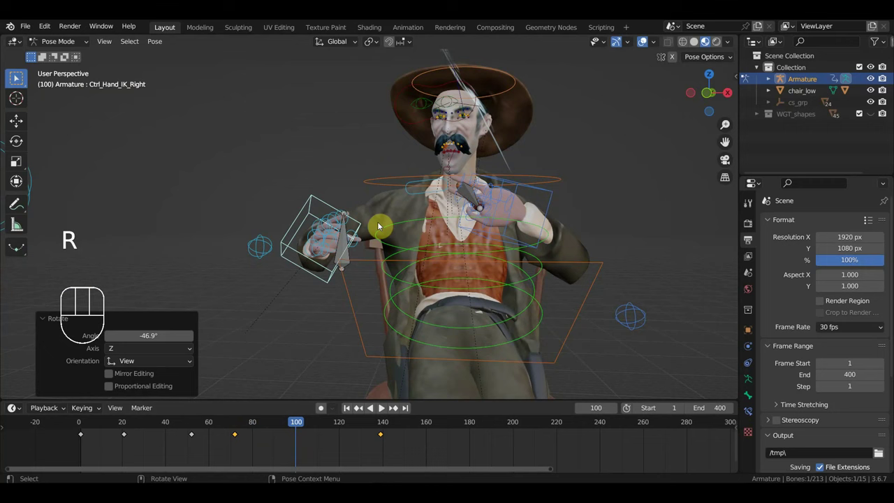
pyautogui.moveTo(289, 425); pyautogui.dragTo(655, 402)
pyautogui.moveTo(541, 335); pyautogui.dragTo(493, 326)
pyautogui.moveTo(465, 340); pyautogui.dragTo(424, 345)
pyautogui.moveTo(487, 335); pyautogui.dragTo(380, 326)
pyautogui.moveTo(401, 288); pyautogui.dragTo(391, 335)
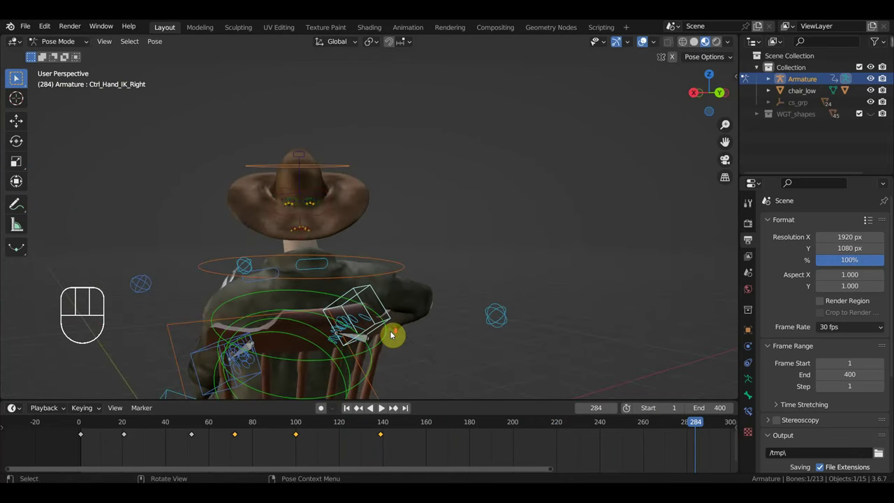
# Orbit to a side view and move a duplicated hand keyframe out to frame 236.
pyautogui.middleClick(402, 332)
pyautogui.moveTo(408, 333); pyautogui.dragTo(513, 326)
pyautogui.moveTo(505, 314); pyautogui.dragTo(636, 296)
pyautogui.middleClick(624, 298)
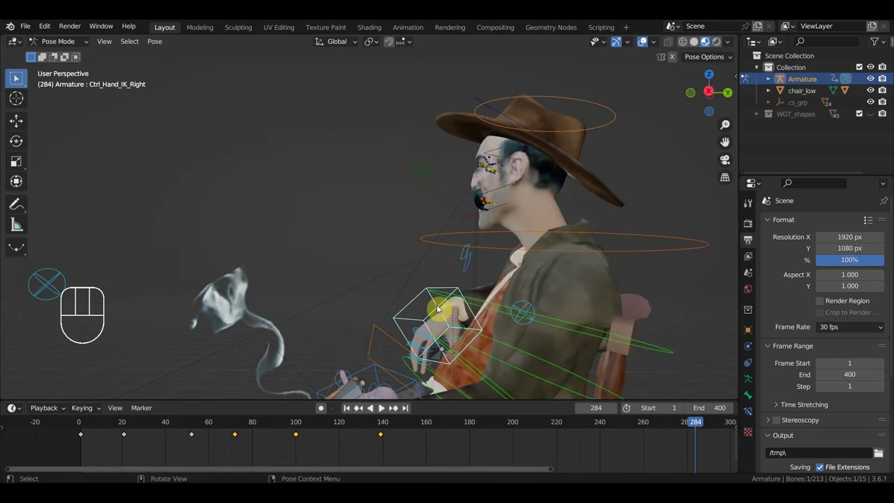
pyautogui.middleClick(434, 312)
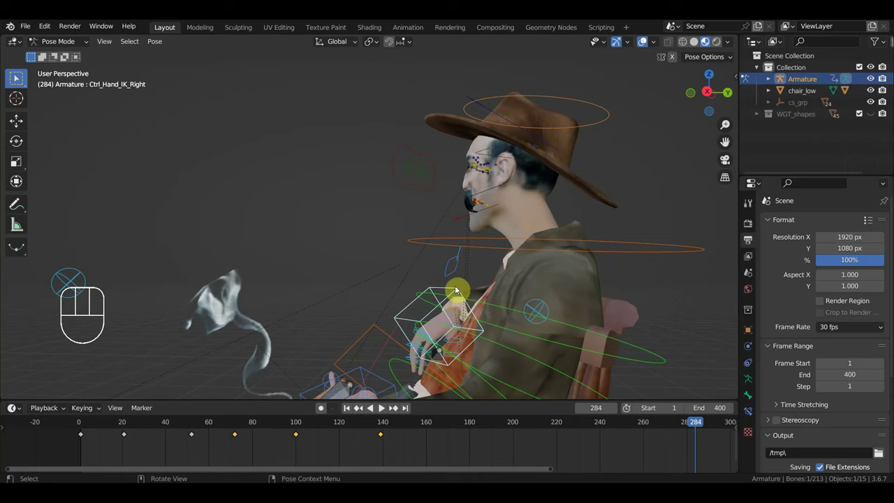
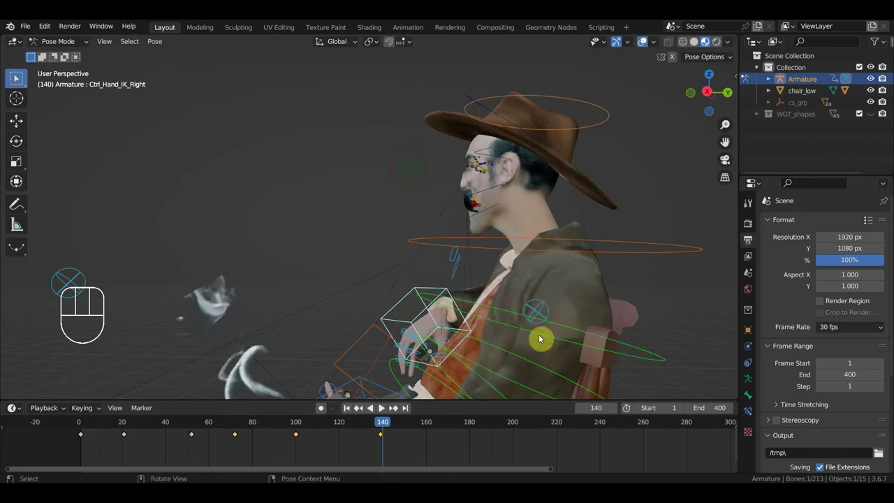
pyautogui.press('g')
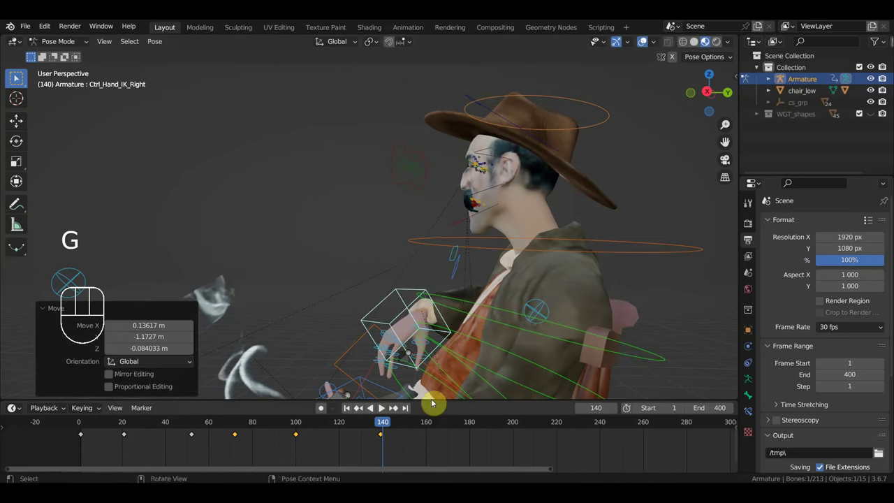
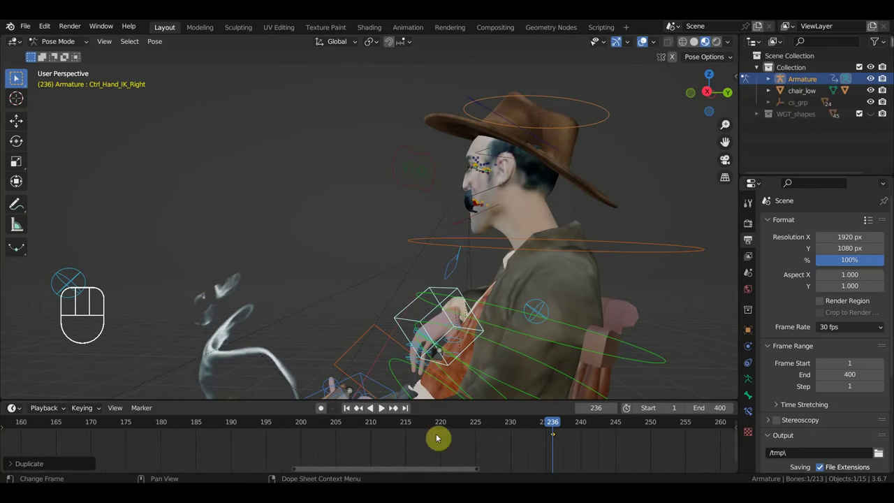
# Scrub the timeline between frames 192 and 236 to review the right-hand motion.
pyautogui.moveTo(531, 424); pyautogui.dragTo(477, 399)
pyautogui.moveTo(420, 336); pyautogui.dragTo(653, 342)
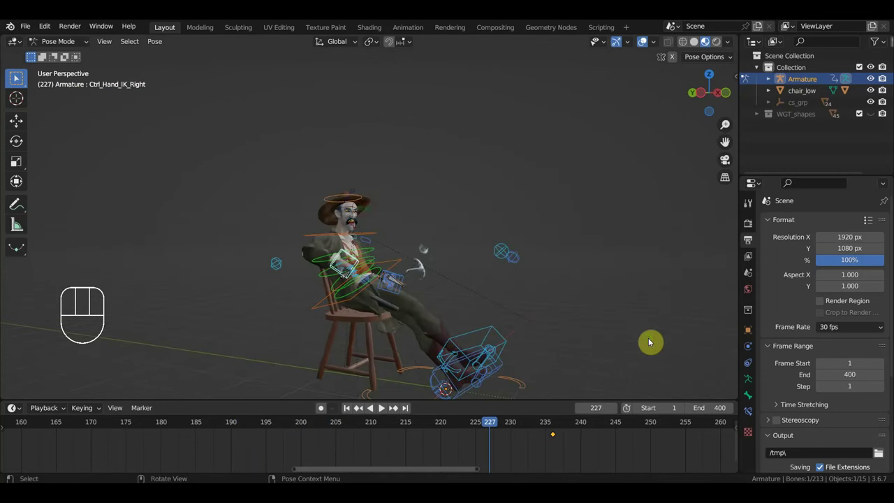
pyautogui.moveTo(425, 330); pyautogui.dragTo(464, 327)
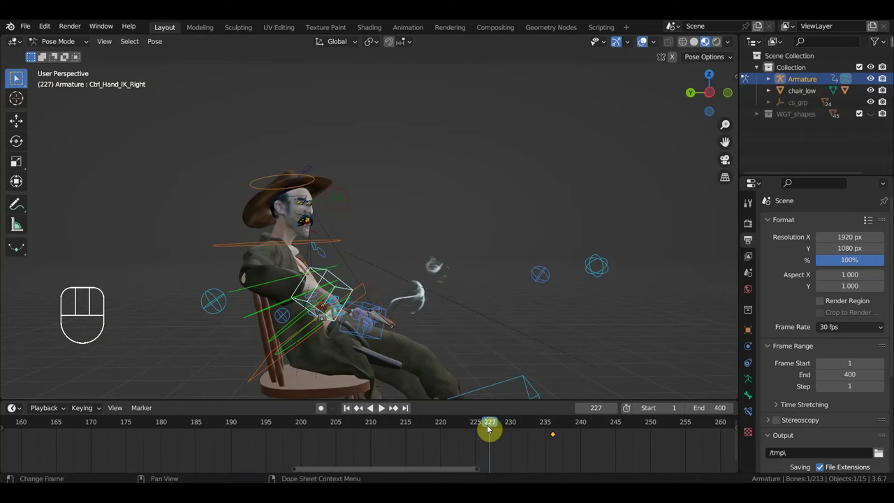
pyautogui.moveTo(472, 428); pyautogui.dragTo(257, 451)
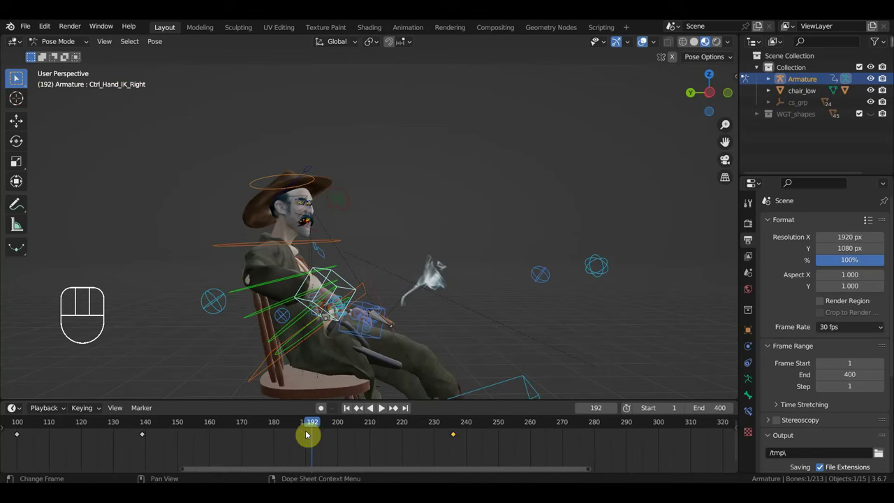
pyautogui.moveTo(253, 428); pyautogui.dragTo(330, 370)
pyautogui.moveTo(257, 280); pyautogui.dragTo(321, 276)
pyautogui.moveTo(252, 314); pyautogui.dragTo(312, 302)
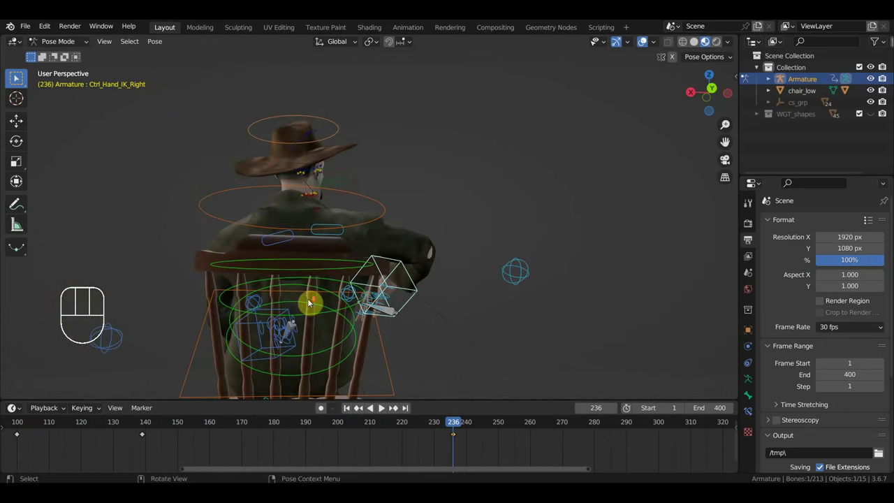
# Orbit around the right hand and look down on the rig to check the pose.
pyautogui.moveTo(277, 308); pyautogui.dragTo(251, 314)
pyautogui.moveTo(243, 285); pyautogui.dragTo(241, 266)
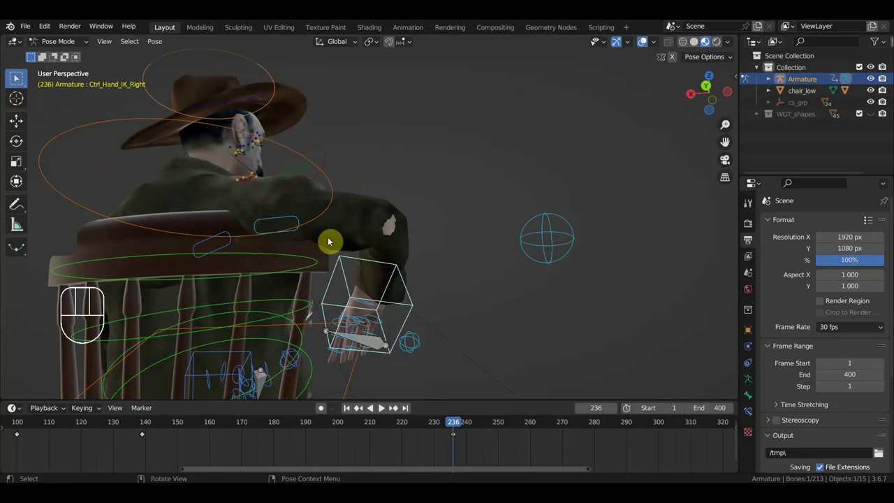
pyautogui.moveTo(266, 264); pyautogui.dragTo(215, 318)
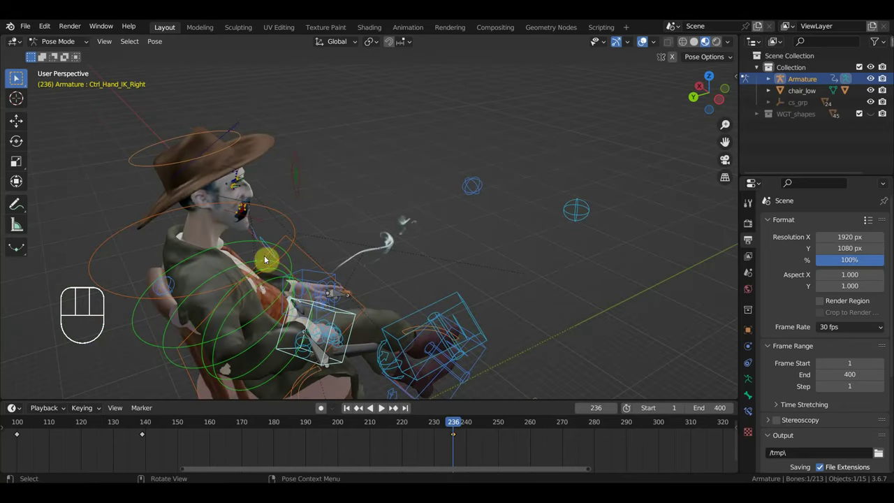
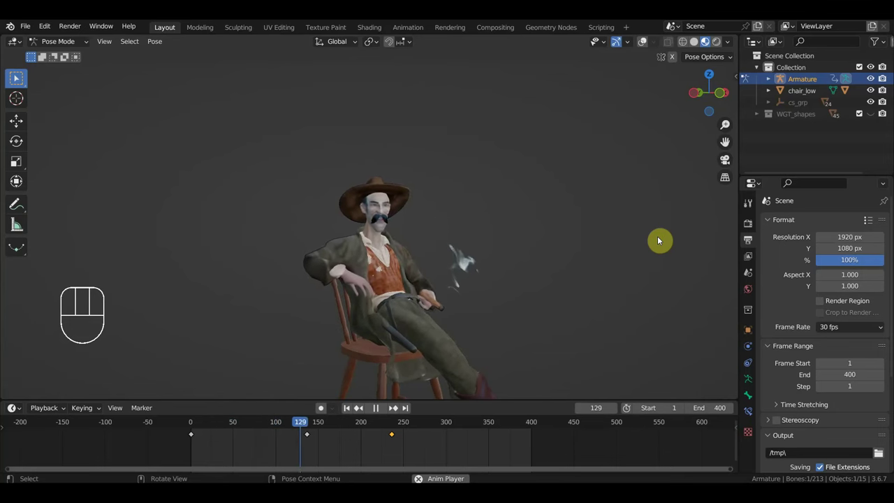
pyautogui.press('space')
pyautogui.click(646, 45)
pyautogui.click(342, 277)
pyautogui.moveTo(350, 299); pyautogui.dragTo(207, 293)
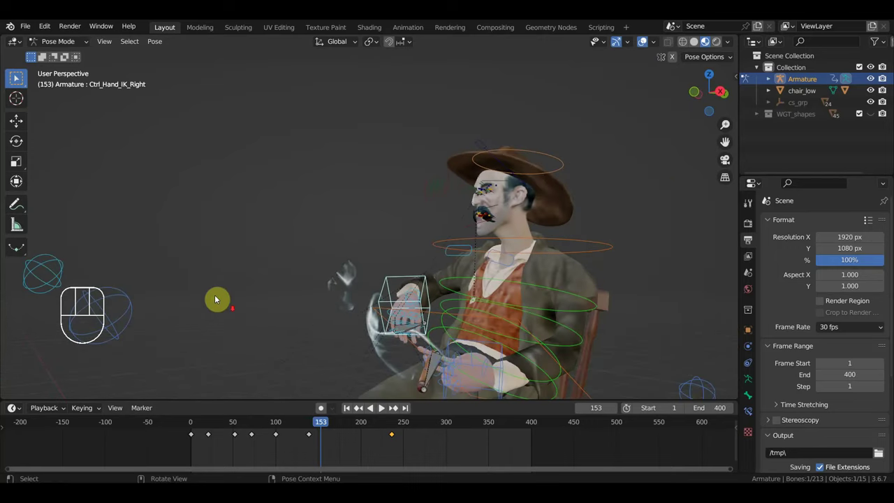
pyautogui.middleClick(414, 344)
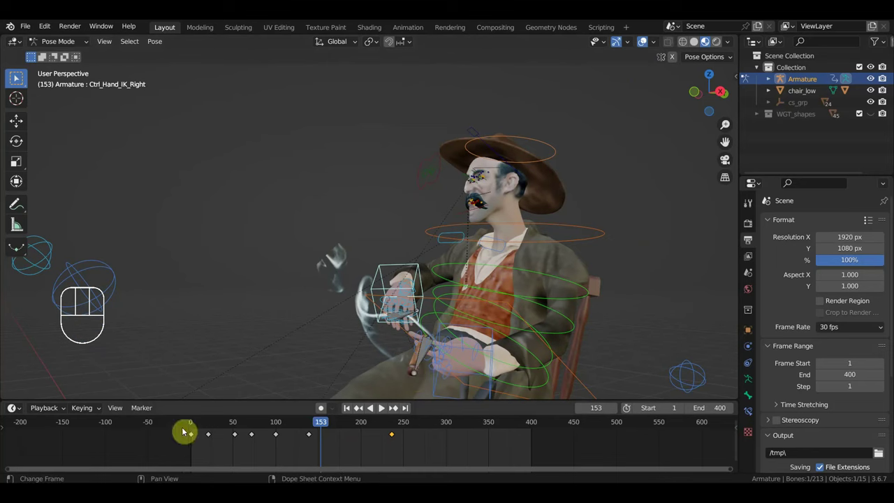
pyautogui.click(194, 425)
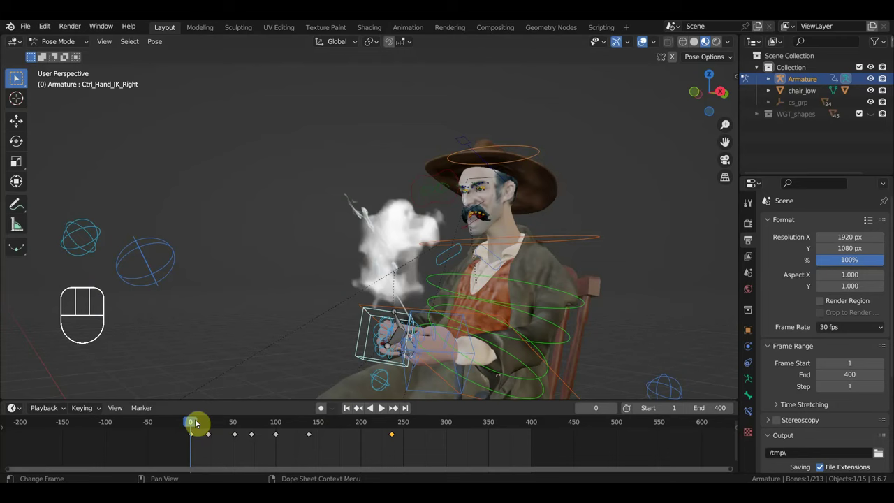
pyautogui.moveTo(253, 431); pyautogui.dragTo(422, 432)
pyautogui.moveTo(462, 393); pyautogui.dragTo(463, 59)
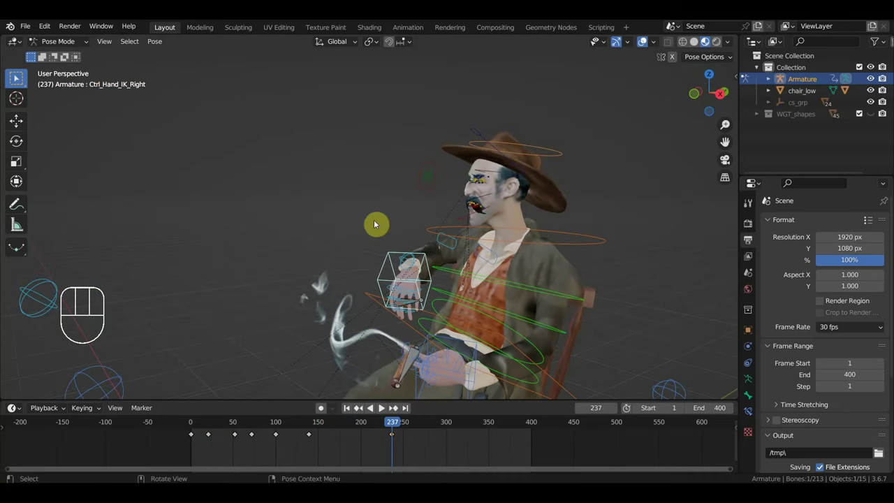
pyautogui.middleClick(366, 266)
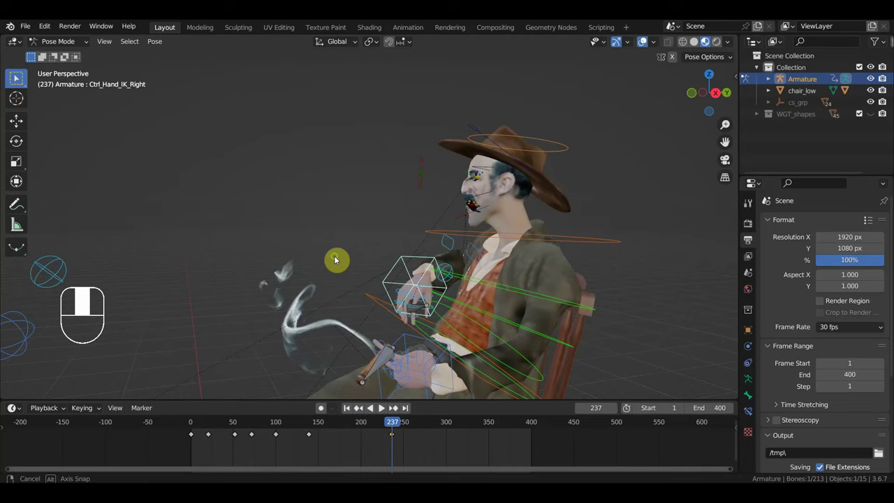
pyautogui.moveTo(390, 271); pyautogui.dragTo(431, 274)
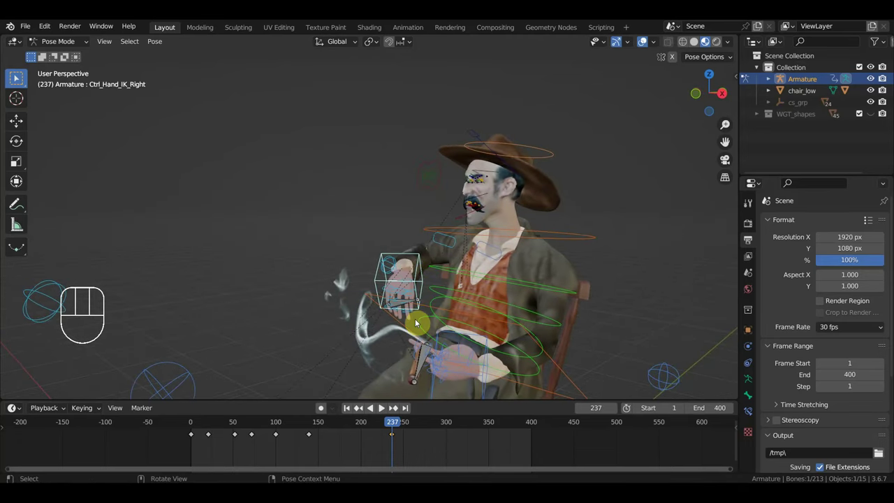
# Select the right hand, arm pole, body and hips controls together.
pyautogui.moveTo(416, 323); pyautogui.dragTo(366, 254)
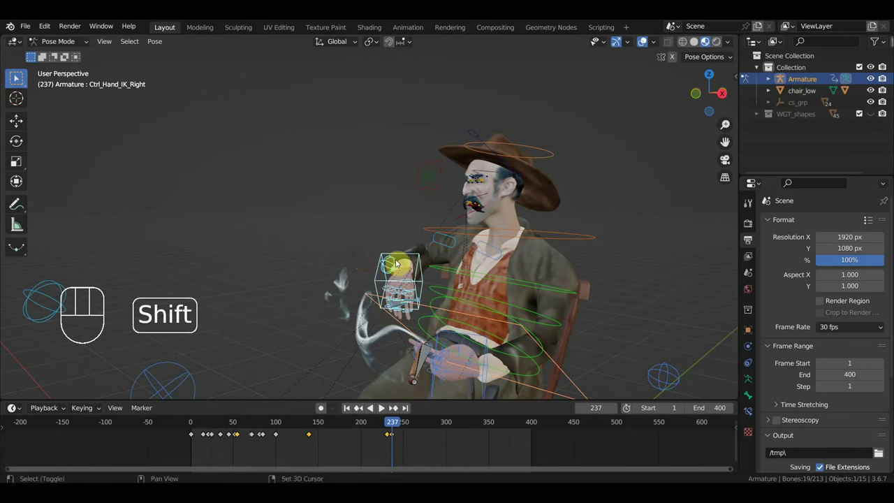
pyautogui.click(390, 264)
pyautogui.click(390, 264)
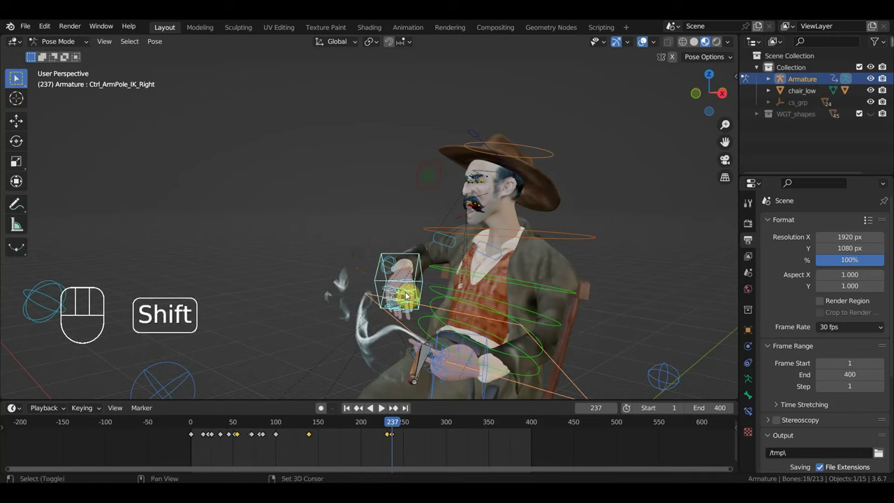
pyautogui.click(399, 325)
pyautogui.click(400, 324)
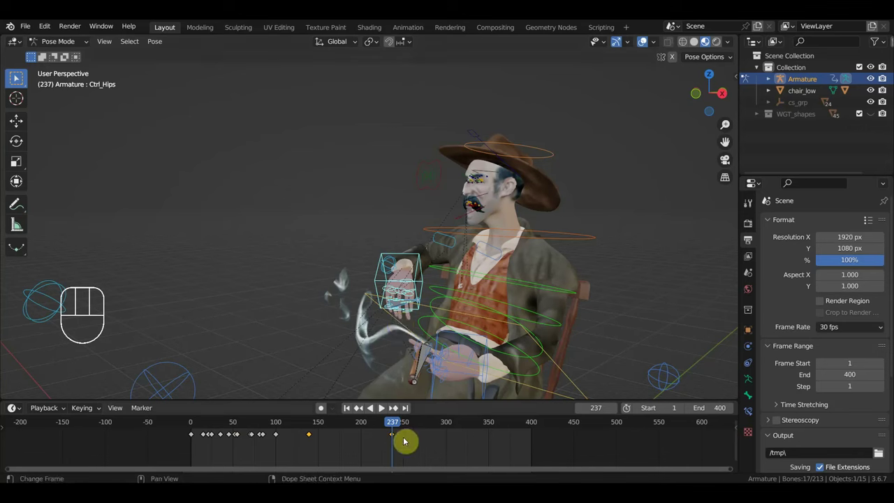
# With the playhead at frame 0, scale their keyframes so motion ends near frame 150 and play it.
pyautogui.moveTo(413, 456); pyautogui.dragTo(180, 428)
pyautogui.click(192, 427)
pyautogui.moveTo(198, 427); pyautogui.dragTo(271, 432)
pyautogui.click(192, 425)
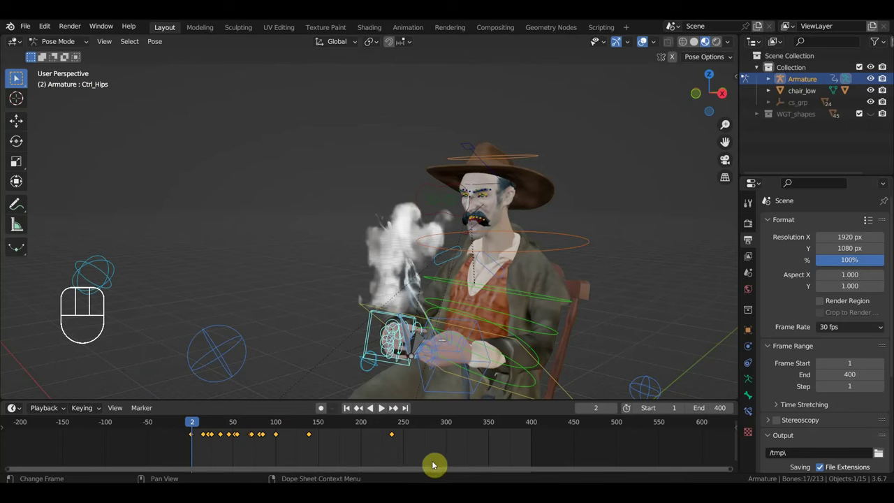
pyautogui.moveTo(189, 427); pyautogui.dragTo(249, 442)
pyautogui.press('s')
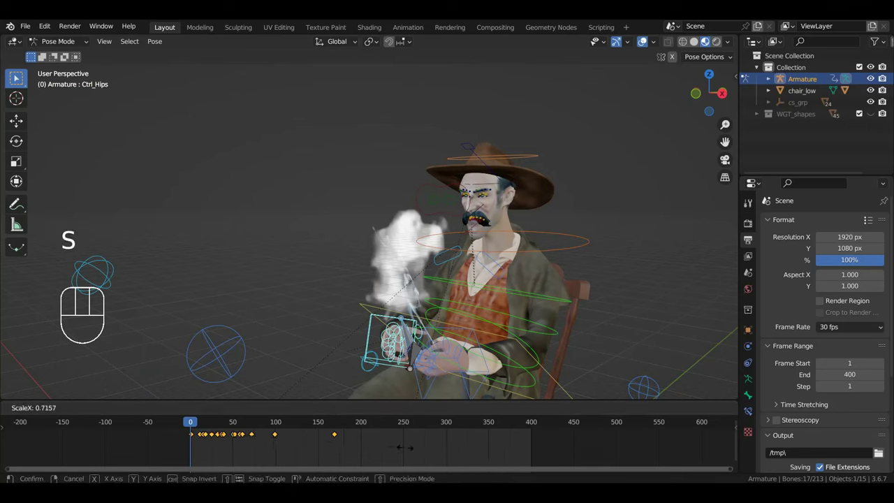
pyautogui.press('space')
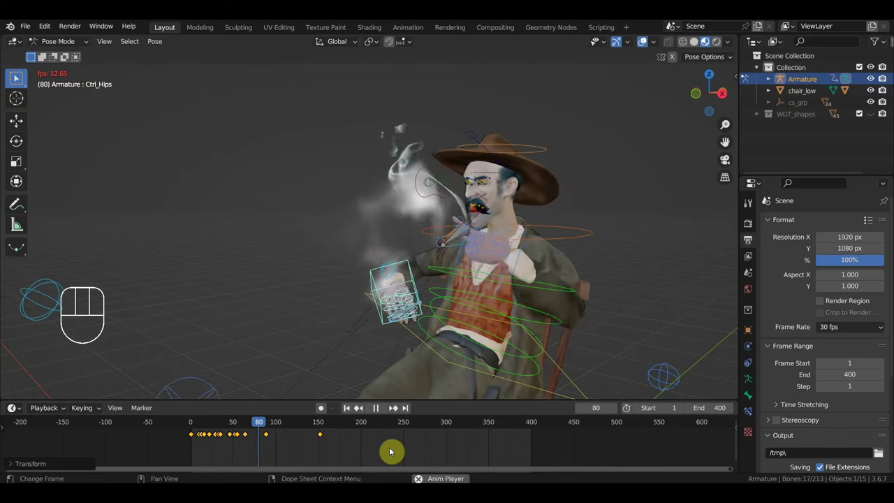
pyautogui.press('space')
pyautogui.moveTo(263, 428); pyautogui.dragTo(250, 473)
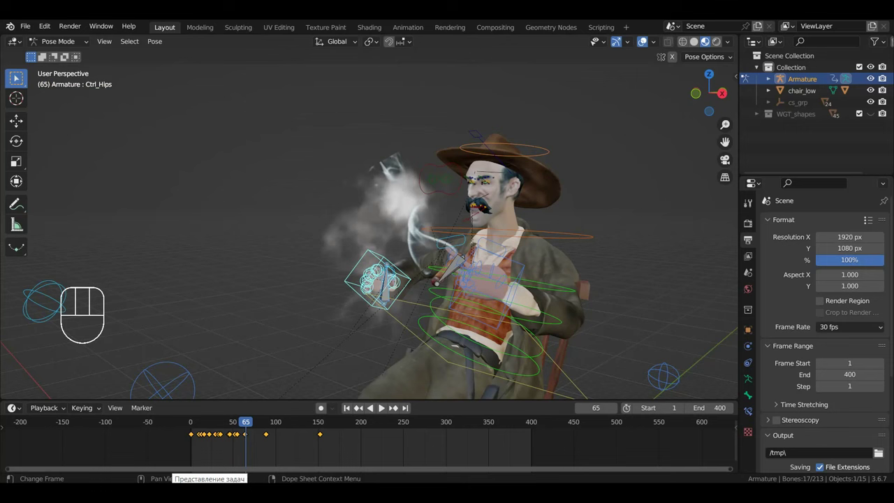
pyautogui.moveTo(276, 333); pyautogui.dragTo(456, 328)
pyautogui.moveTo(228, 430); pyautogui.dragTo(331, 457)
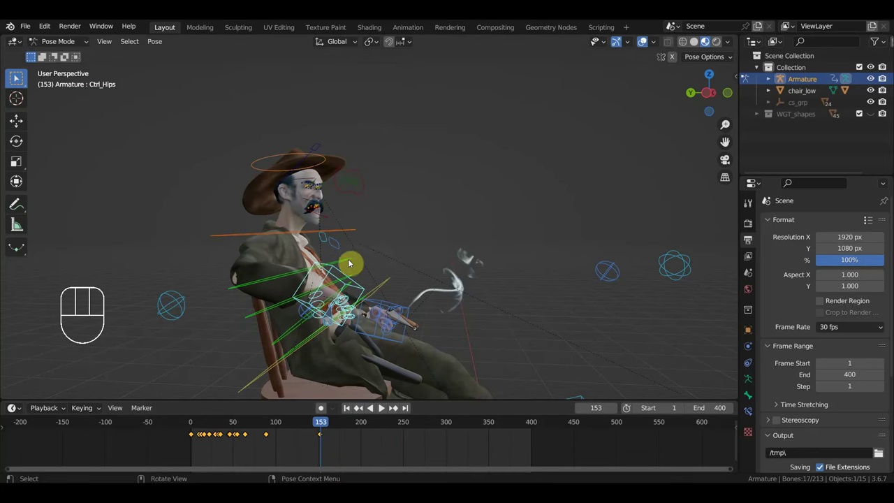
# Select all rig controls, insert location/rotation keys for them and play from the start.
pyautogui.click(352, 260)
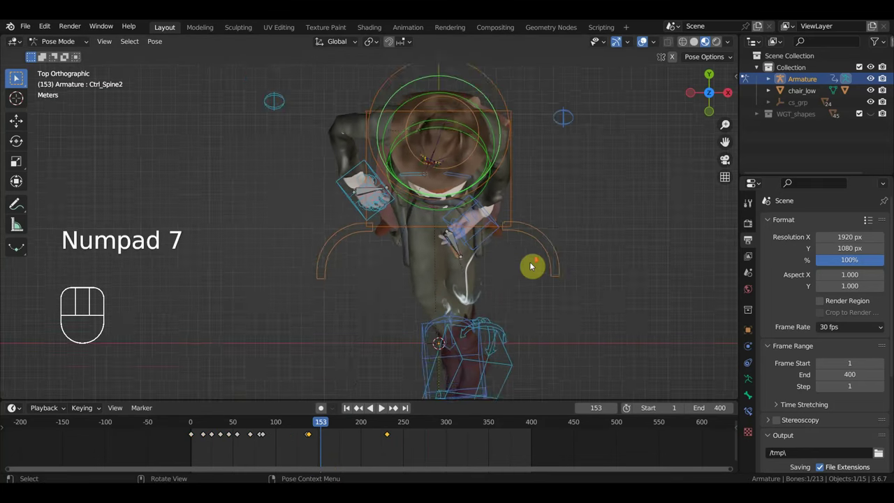
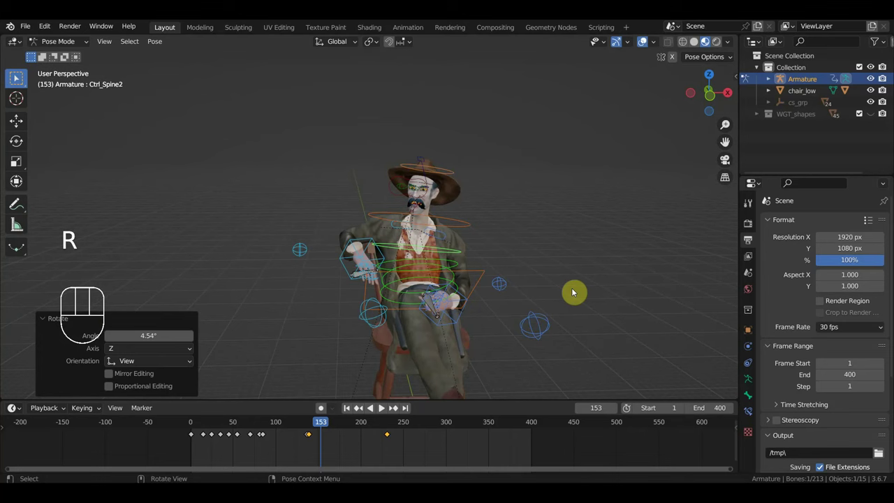
pyautogui.press('a')
pyautogui.press('i')
pyautogui.moveTo(314, 429); pyautogui.dragTo(168, 420)
pyautogui.press('space')
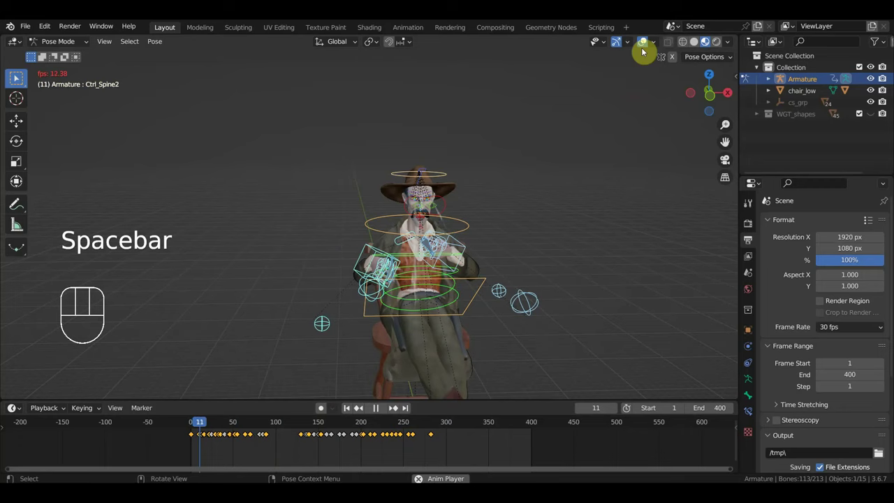
pyautogui.moveTo(571, 209); pyautogui.dragTo(558, 207)
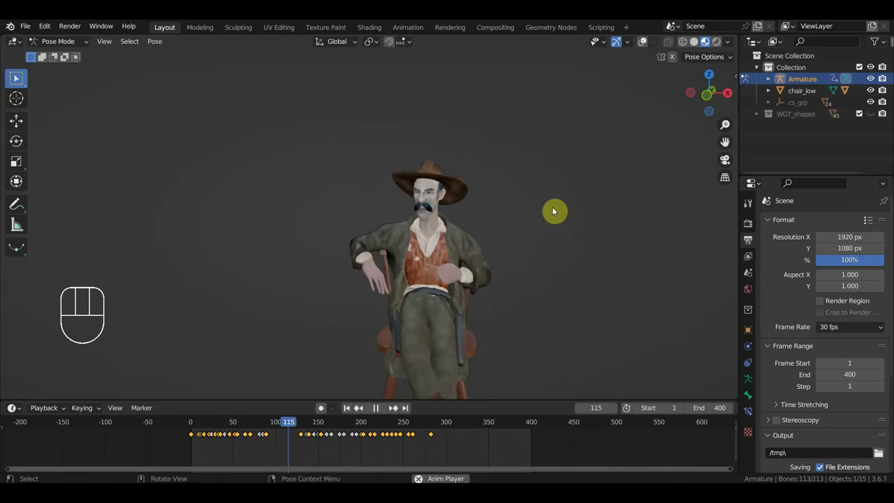
pyautogui.moveTo(521, 230); pyautogui.dragTo(533, 231)
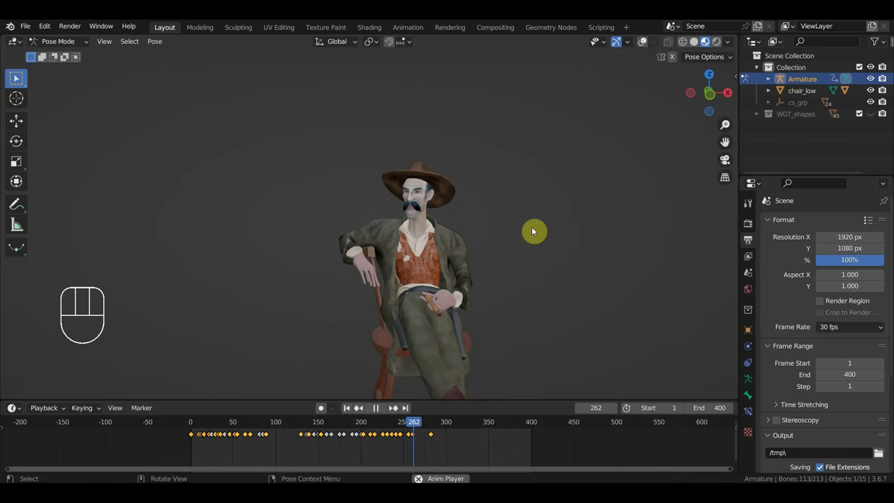
pyautogui.press('space')
pyautogui.moveTo(646, 48); pyautogui.dragTo(641, 88)
pyautogui.middleClick(477, 273)
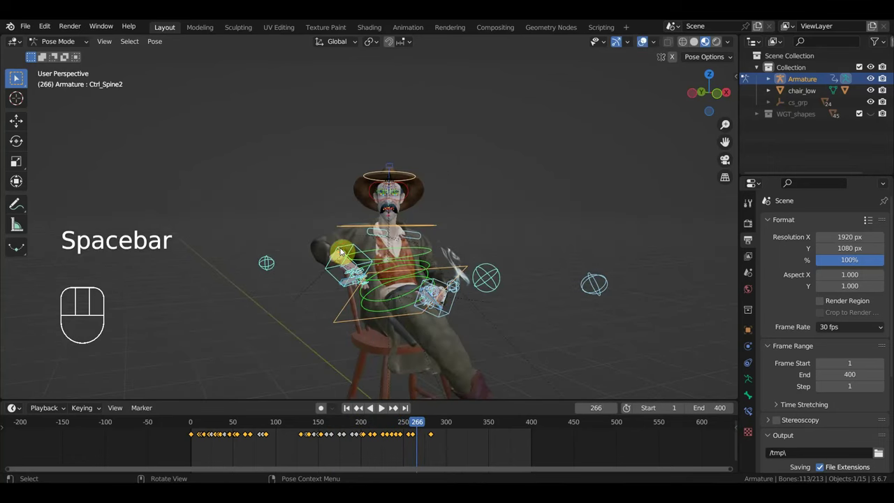
# Rotate the right hand controller to a new pose around frame 194 and key it.
pyautogui.moveTo(341, 252); pyautogui.dragTo(352, 257)
pyautogui.moveTo(477, 280); pyautogui.dragTo(498, 276)
pyautogui.moveTo(360, 428); pyautogui.dragTo(381, 403)
pyautogui.middleClick(464, 329)
pyautogui.press('r')
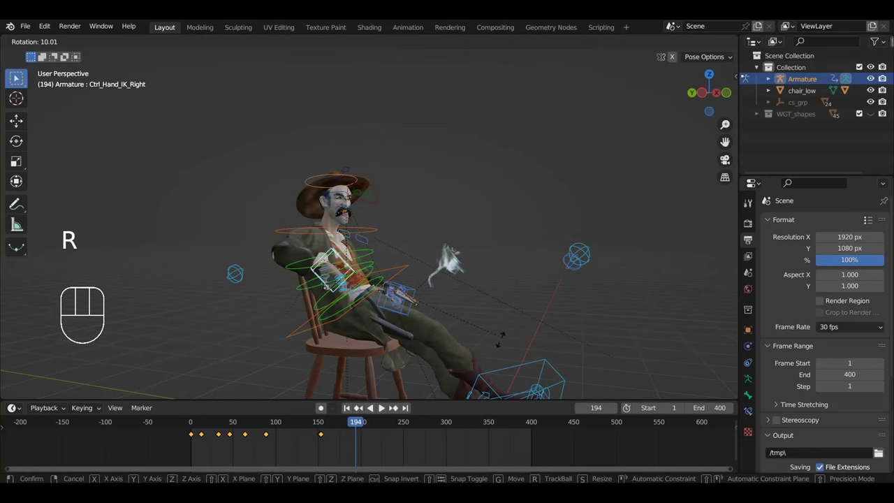
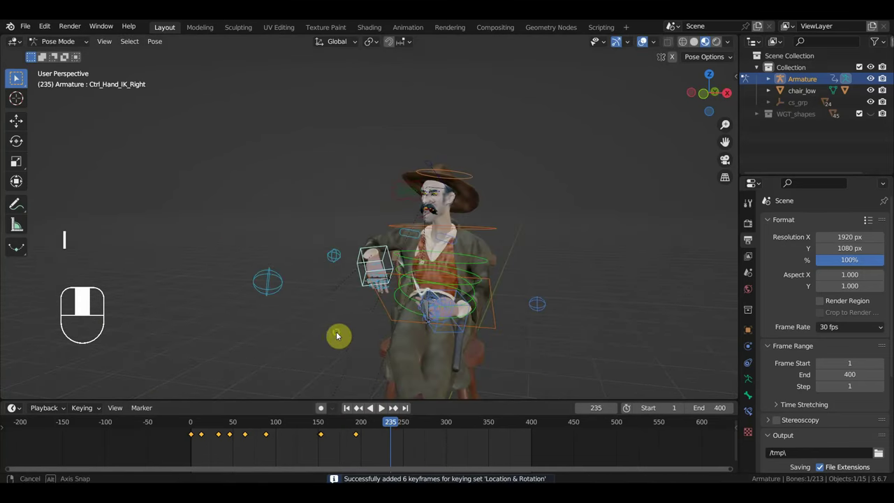
pyautogui.moveTo(482, 328); pyautogui.dragTo(447, 335)
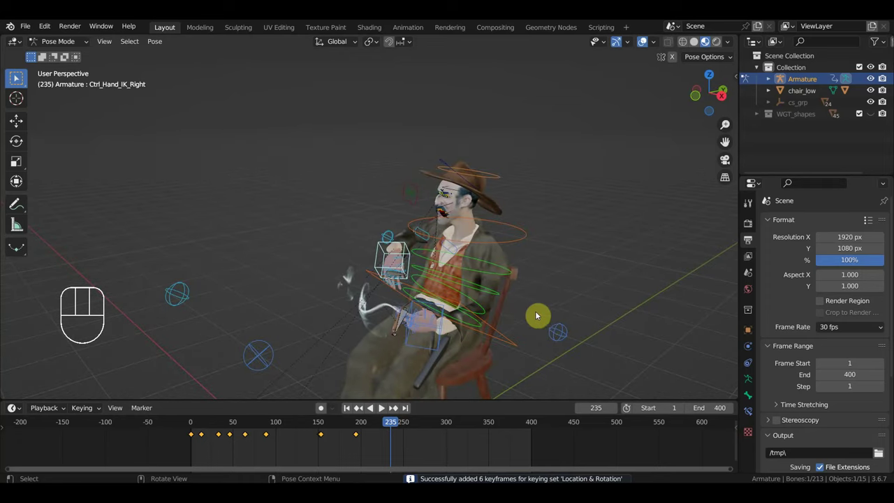
pyautogui.press('r')
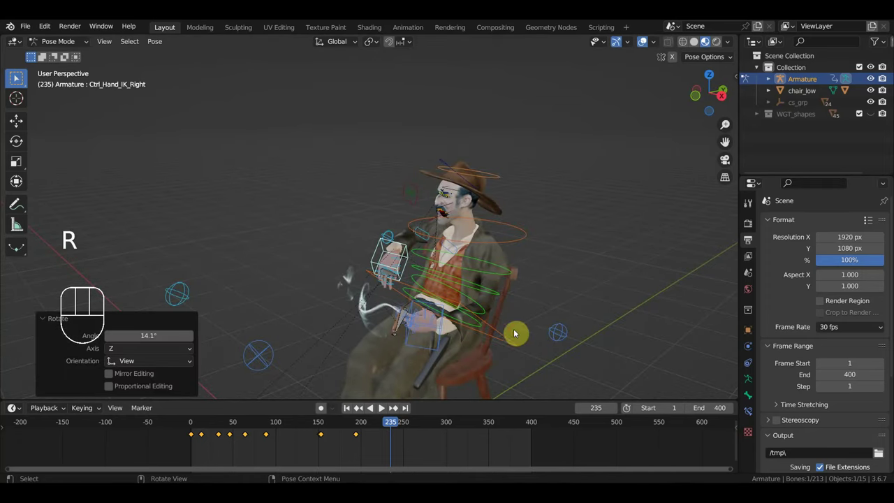
# Adjust the hand pose again at the next frames around 235 and 277 and key those.
pyautogui.moveTo(410, 428); pyautogui.dragTo(449, 407)
pyautogui.moveTo(493, 324); pyautogui.dragTo(623, 312)
pyautogui.press('r')
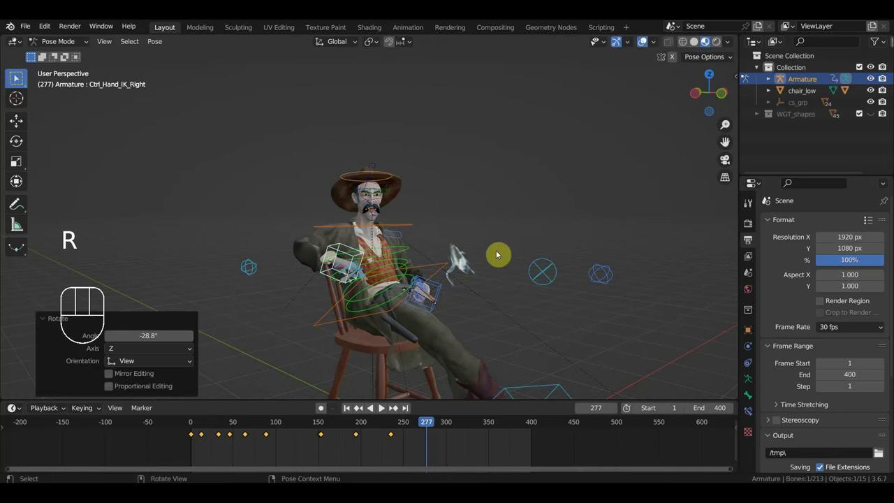
# Play back the new hand motion, then move to frame 316 for one more hand pose.
pyautogui.moveTo(411, 426); pyautogui.dragTo(319, 424)
pyautogui.press('space')
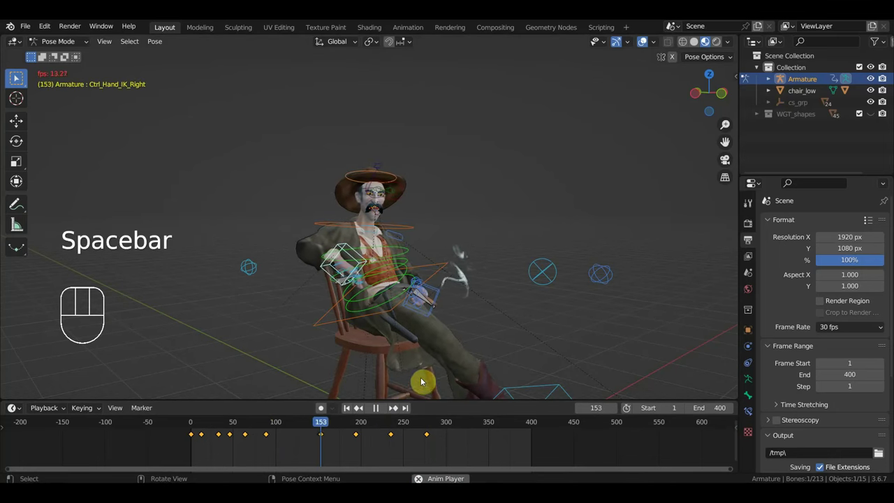
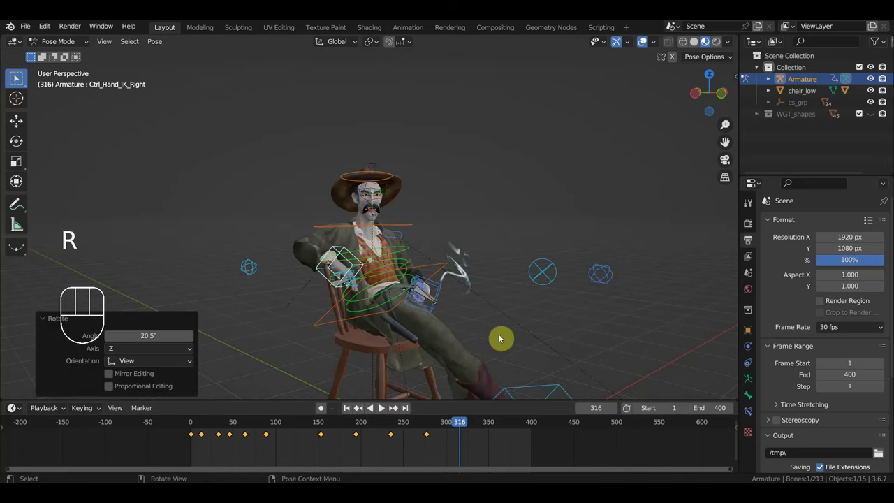
pyautogui.moveTo(450, 431); pyautogui.dragTo(241, 430)
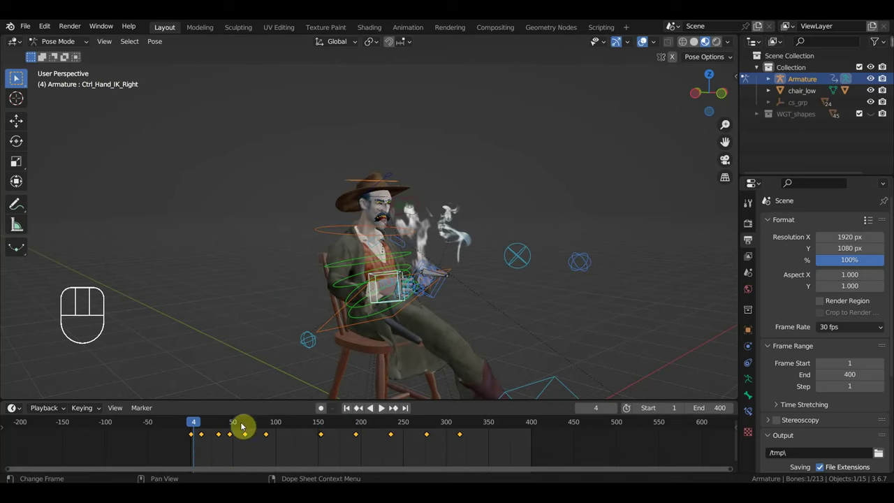
# Scrub through the animation and zoom in on the cowboy's face from the front.
pyautogui.moveTo(353, 346); pyautogui.dragTo(287, 341)
pyautogui.moveTo(191, 425); pyautogui.dragTo(299, 443)
pyautogui.moveTo(405, 387); pyautogui.dragTo(304, 386)
pyautogui.moveTo(350, 377); pyautogui.dragTo(265, 383)
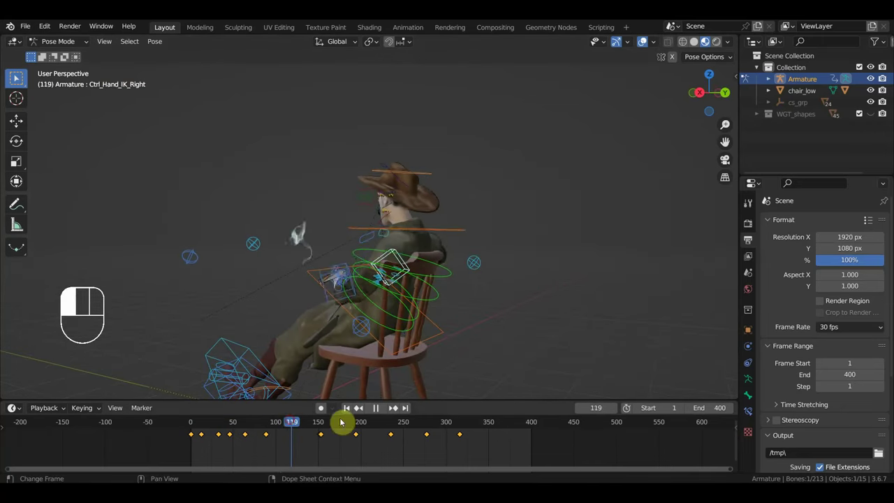
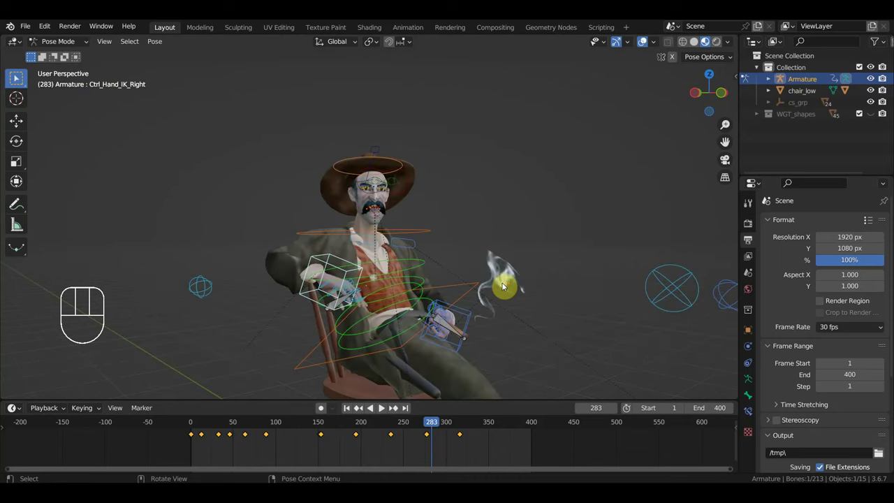
pyautogui.moveTo(491, 266); pyautogui.dragTo(482, 265)
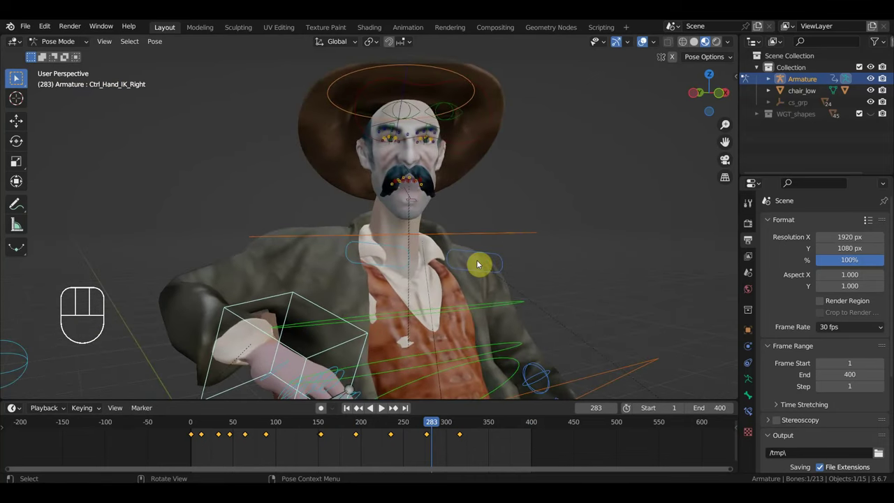
pyautogui.moveTo(486, 265); pyautogui.dragTo(477, 278)
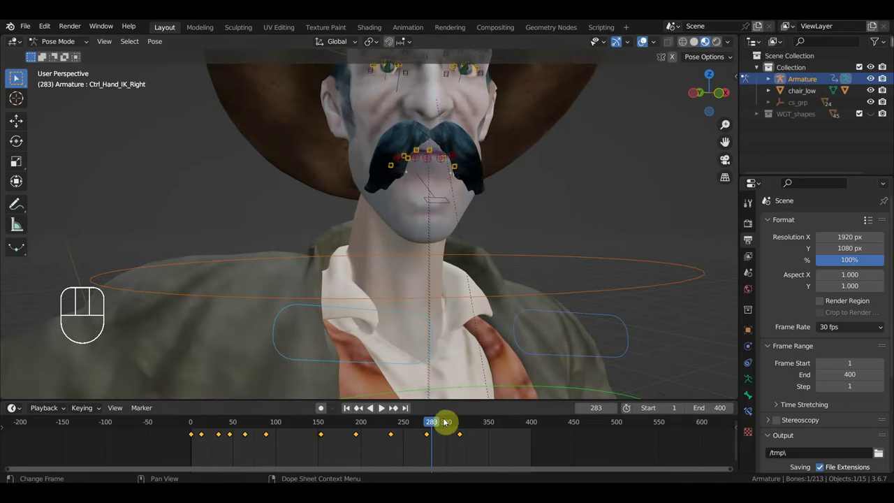
pyautogui.moveTo(456, 427); pyautogui.dragTo(396, 400)
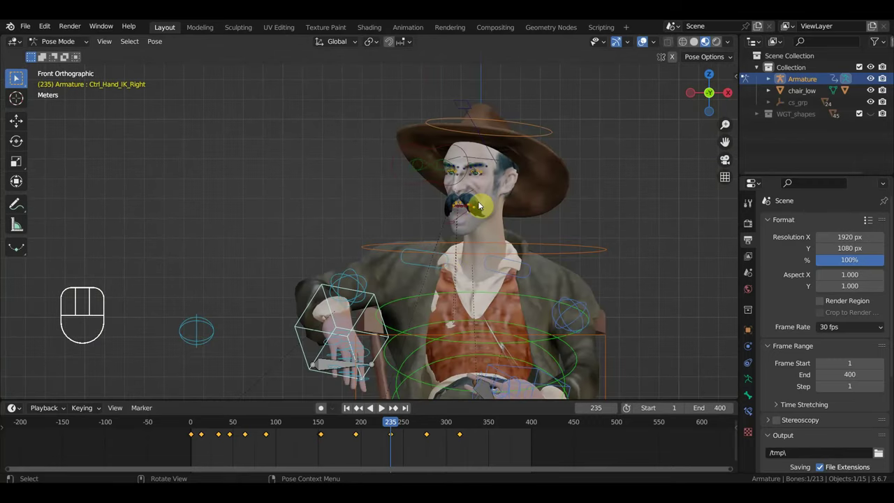
# Deselect all bones and switch the armature back to Object Mode.
pyautogui.click(552, 183)
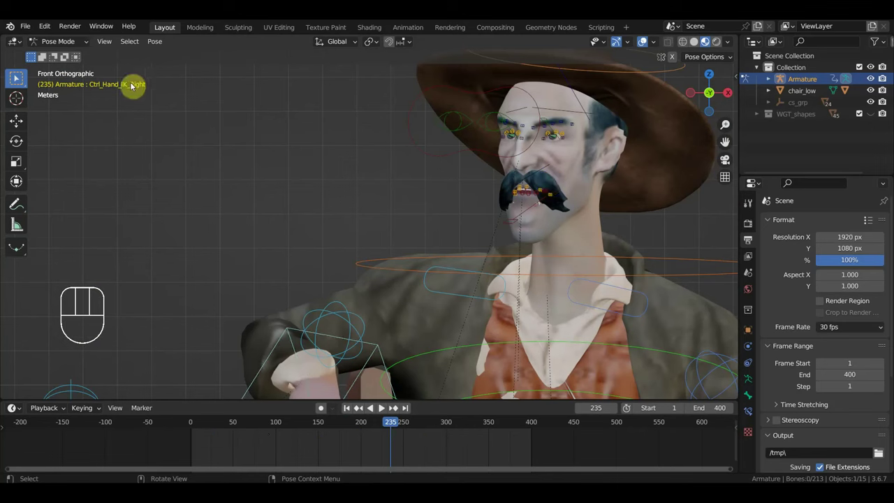
pyautogui.moveTo(53, 45); pyautogui.dragTo(148, 76)
pyautogui.click(554, 178)
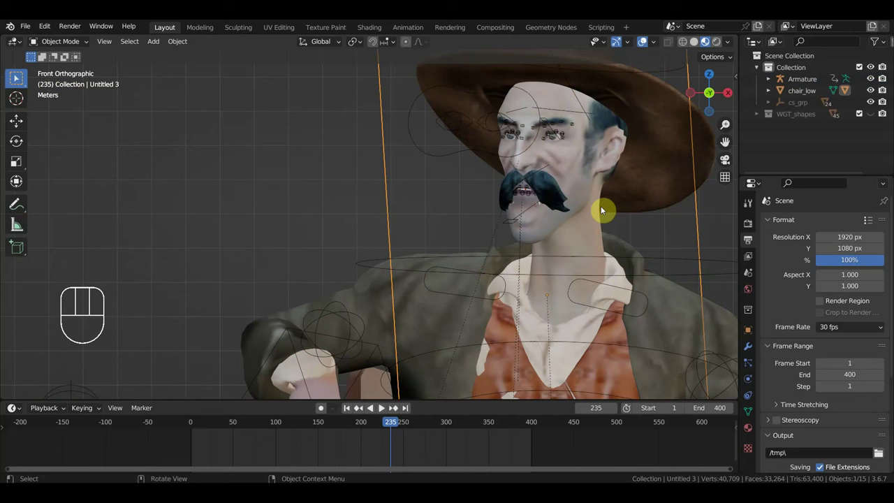
# Select the mustache mesh 'ковбой4_1' and orbit to face the cowboy.
pyautogui.press('h')
pyautogui.click(551, 191)
pyautogui.moveTo(560, 194); pyautogui.dragTo(420, 213)
pyautogui.click(439, 195)
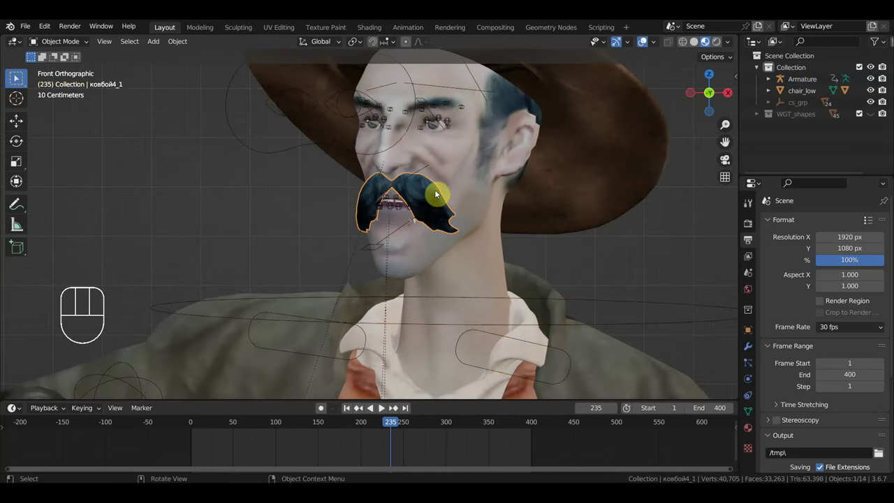
pyautogui.moveTo(479, 202); pyautogui.dragTo(514, 199)
pyautogui.moveTo(492, 218); pyautogui.dragTo(576, 216)
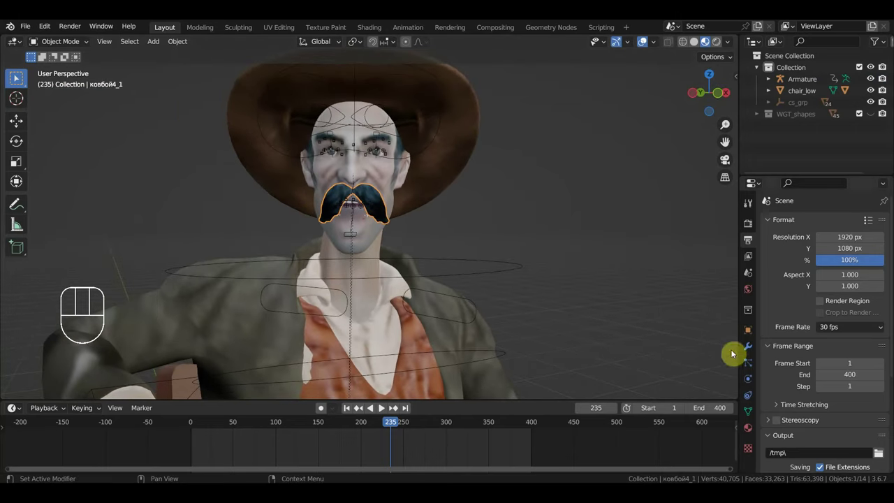
# Set the mustache's Key 1 shape key value to 1.0 and move to frame 52.
pyautogui.click(753, 417)
pyautogui.click(883, 349)
pyautogui.click(885, 354)
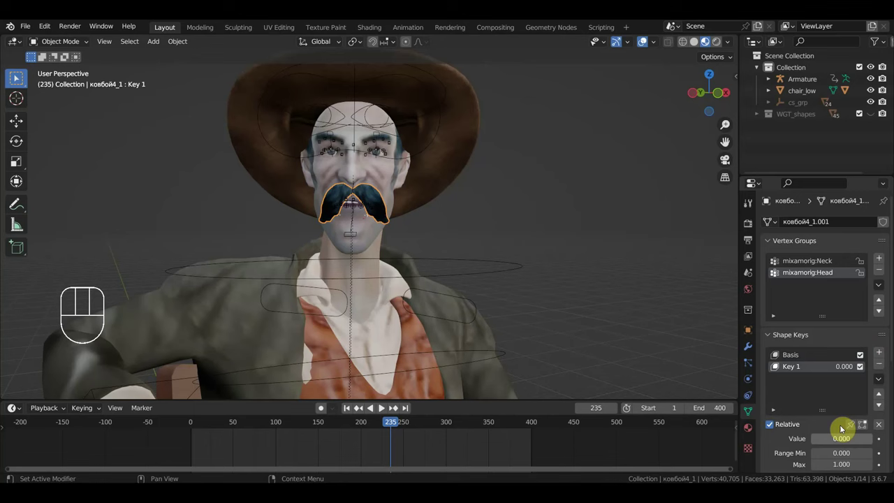
pyautogui.click(826, 442)
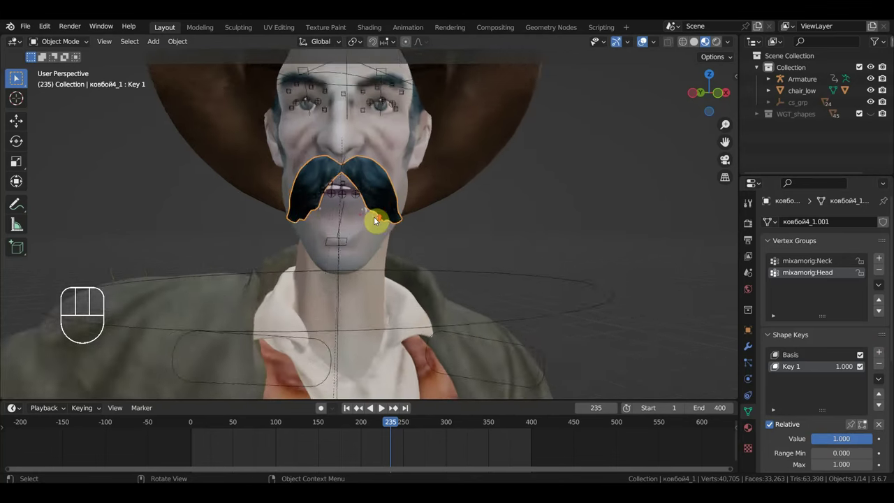
pyautogui.moveTo(373, 220); pyautogui.dragTo(352, 225)
pyautogui.moveTo(368, 222); pyautogui.dragTo(356, 349)
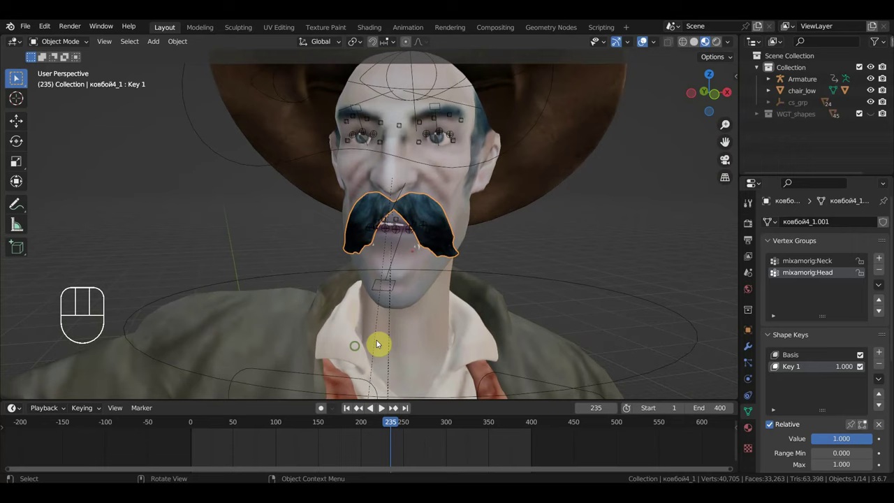
pyautogui.middleClick(418, 285)
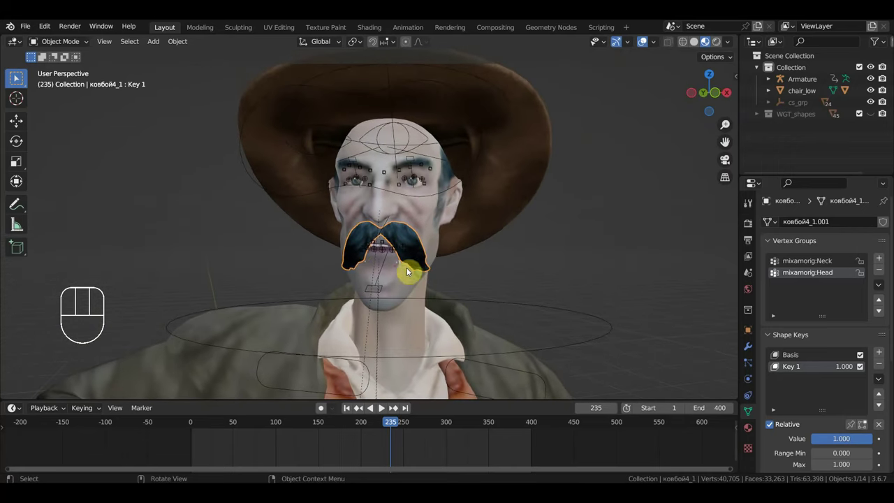
pyautogui.moveTo(350, 431); pyautogui.dragTo(236, 440)
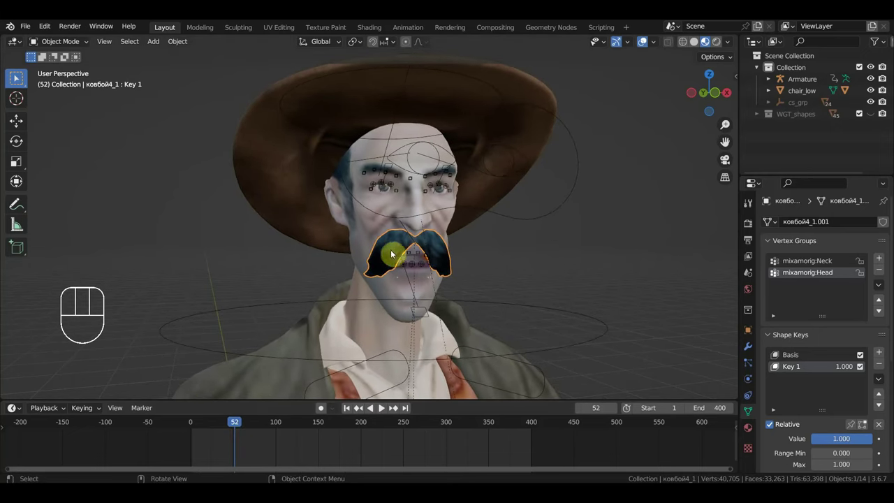
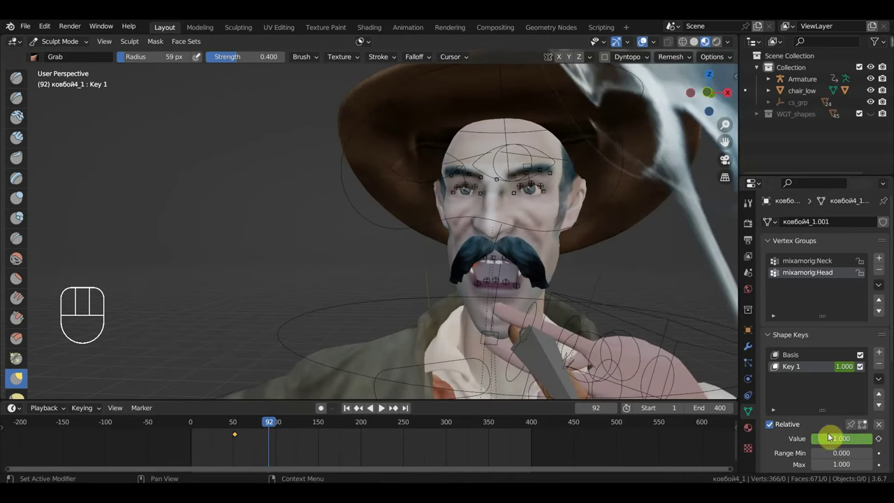
# Jump the playhead to about frame 70 during playback.
pyautogui.click(267, 423)
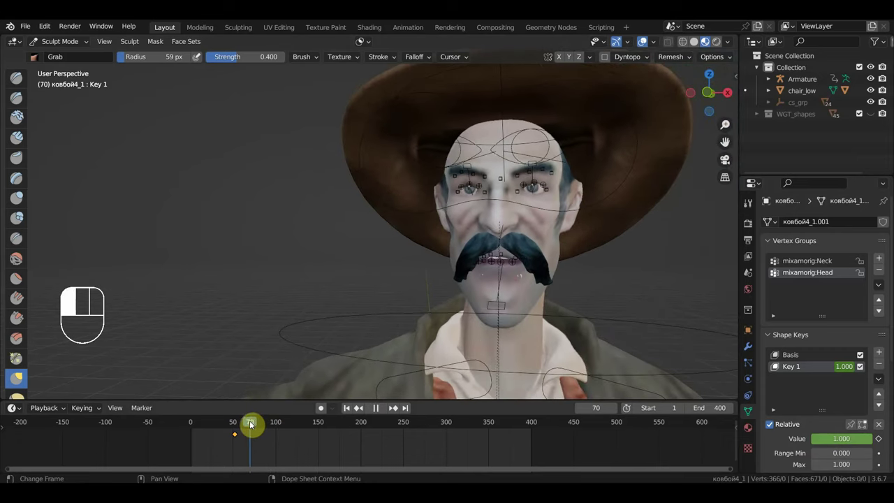
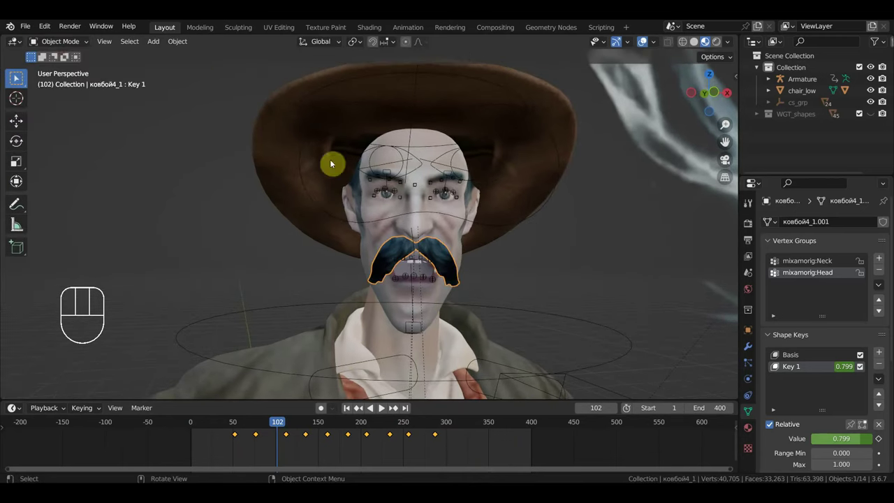
# Select the cowboy body mesh and orbit around it to inspect the head.
pyautogui.click(450, 228)
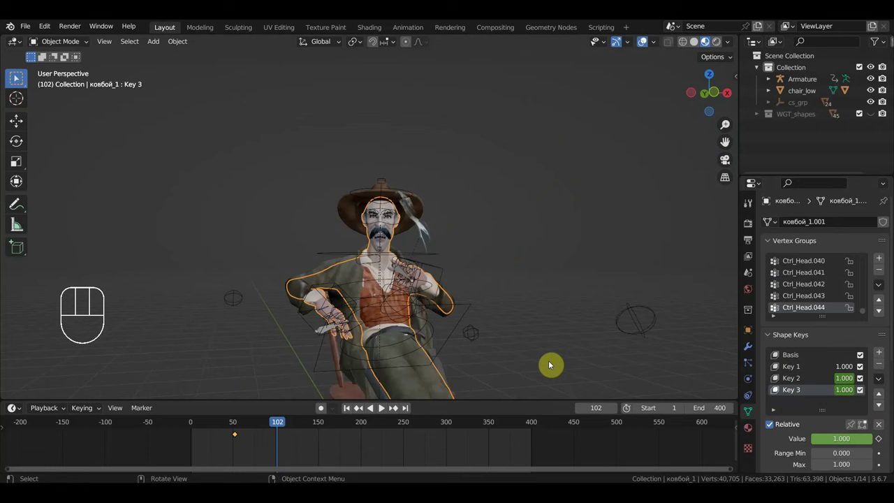
pyautogui.moveTo(423, 354); pyautogui.dragTo(484, 351)
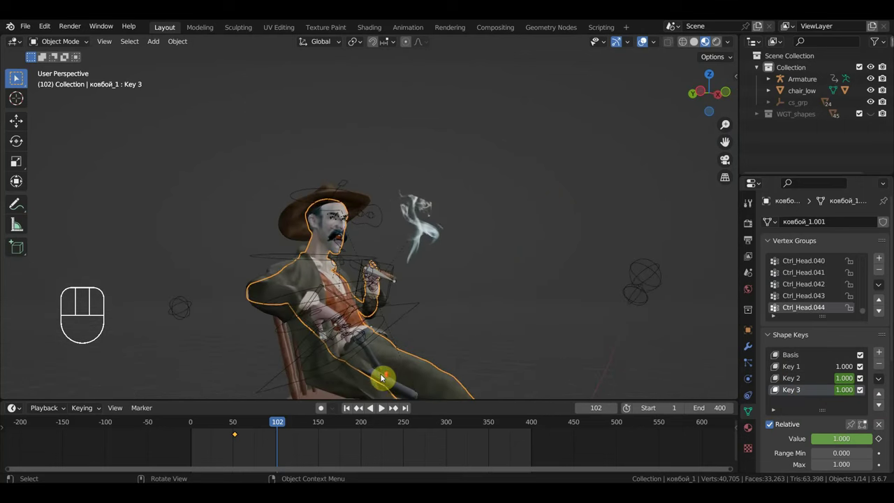
pyautogui.moveTo(389, 375); pyautogui.dragTo(173, 383)
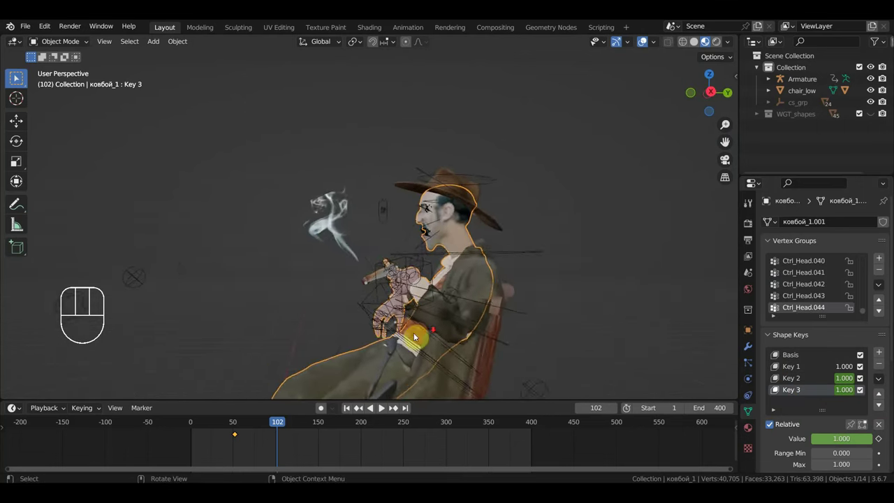
pyautogui.moveTo(396, 371); pyautogui.dragTo(536, 376)
pyautogui.moveTo(516, 362); pyautogui.dragTo(401, 355)
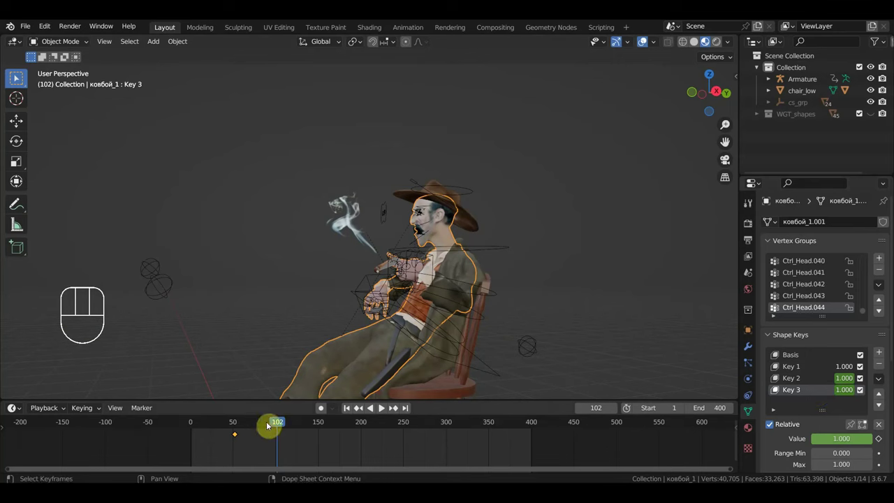
pyautogui.moveTo(242, 430); pyautogui.dragTo(233, 433)
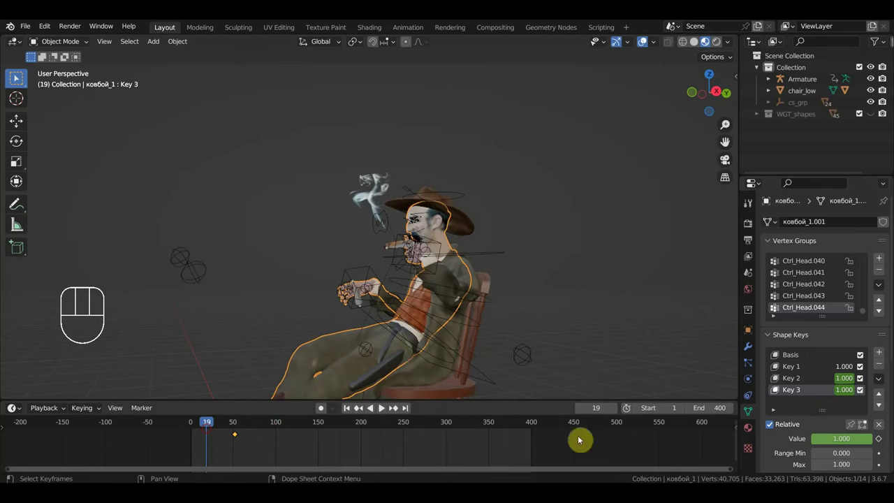
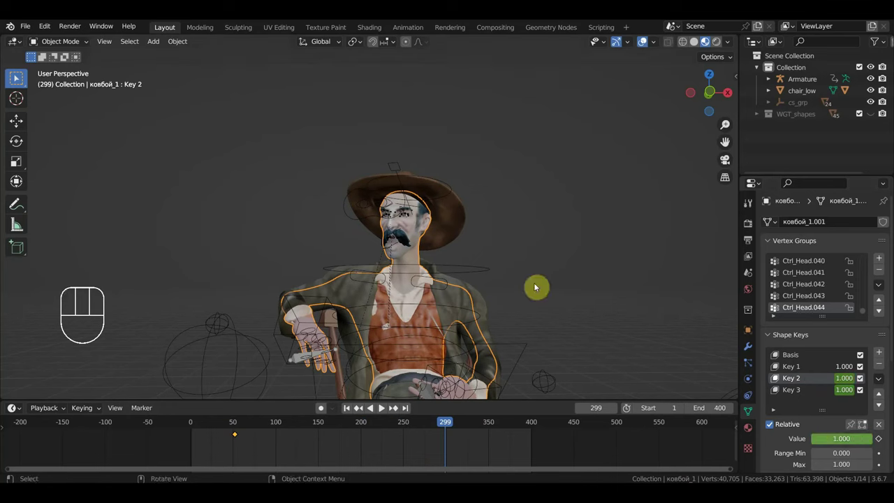
# Keyframe the body's Key 2 shape key value at full strength at frame 150.
pyautogui.moveTo(466, 317); pyautogui.dragTo(414, 323)
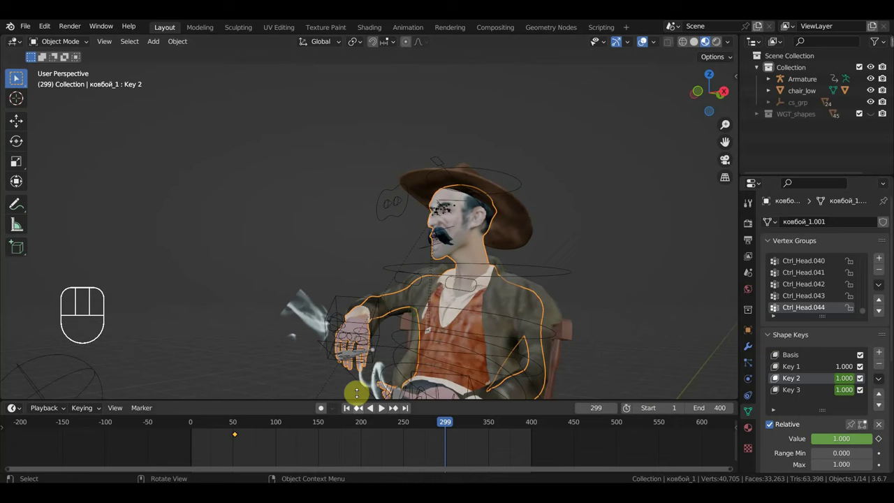
pyautogui.click(321, 428)
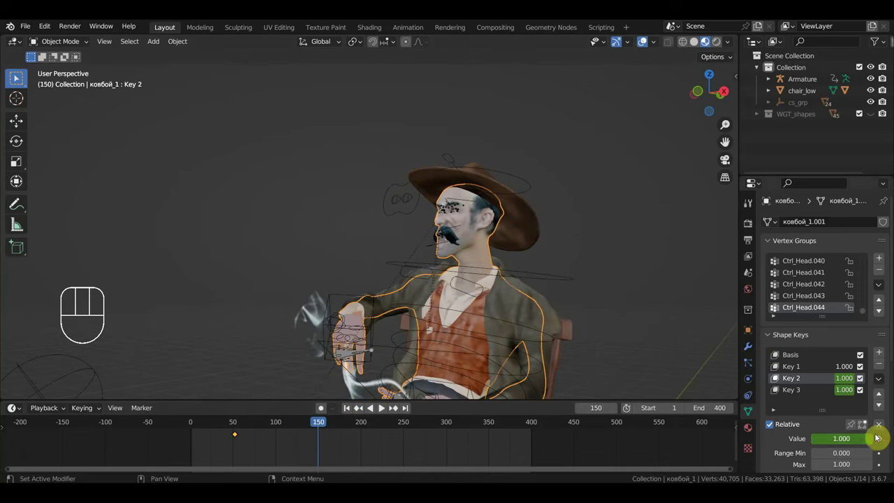
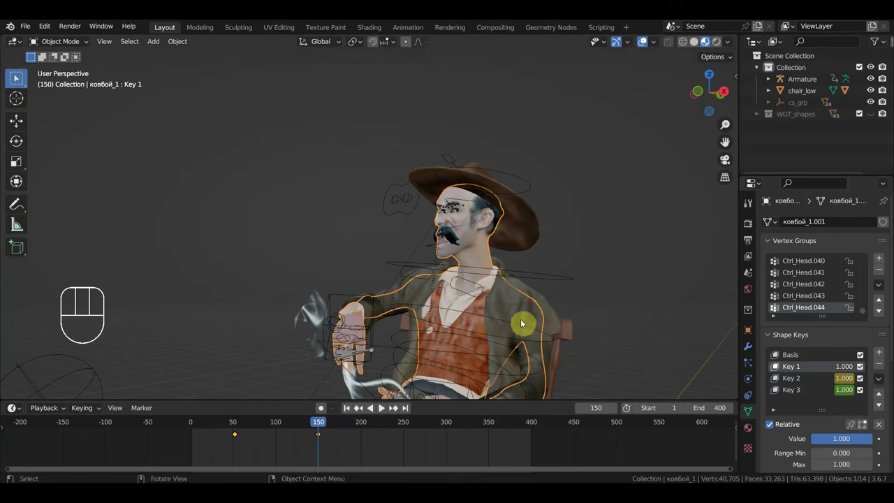
pyautogui.moveTo(497, 319); pyautogui.dragTo(526, 322)
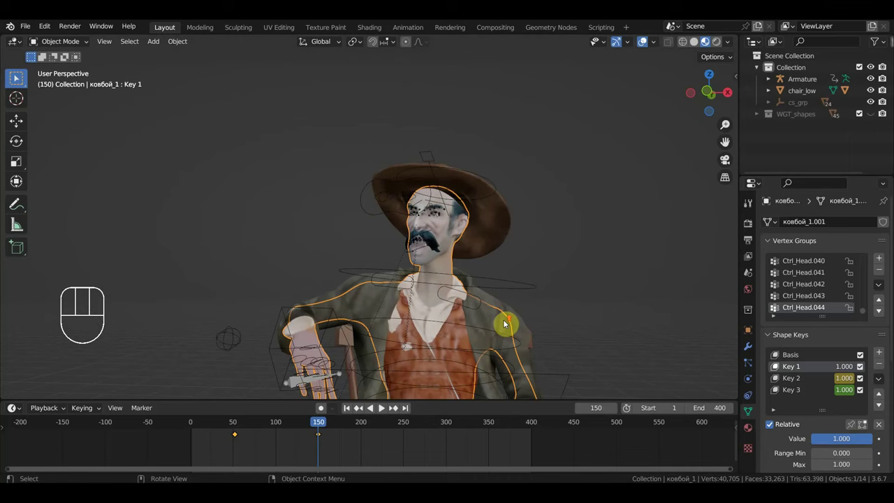
pyautogui.moveTo(497, 319); pyautogui.dragTo(458, 323)
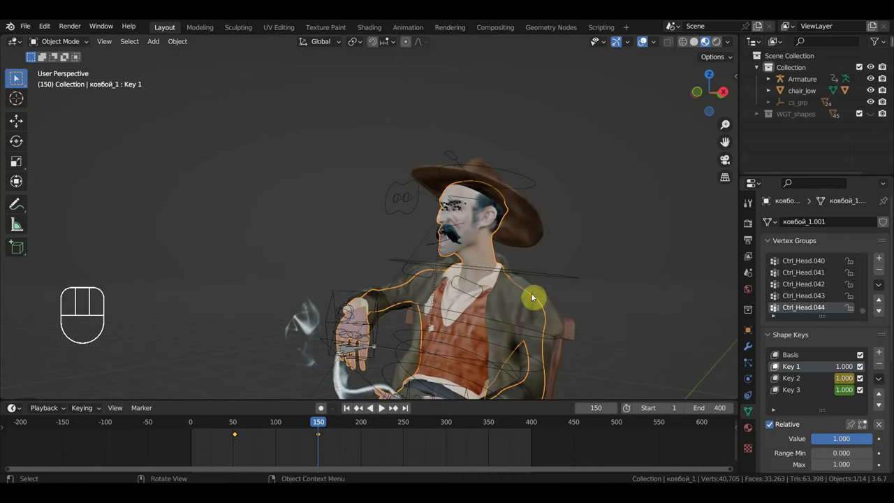
pyautogui.moveTo(481, 311); pyautogui.dragTo(530, 310)
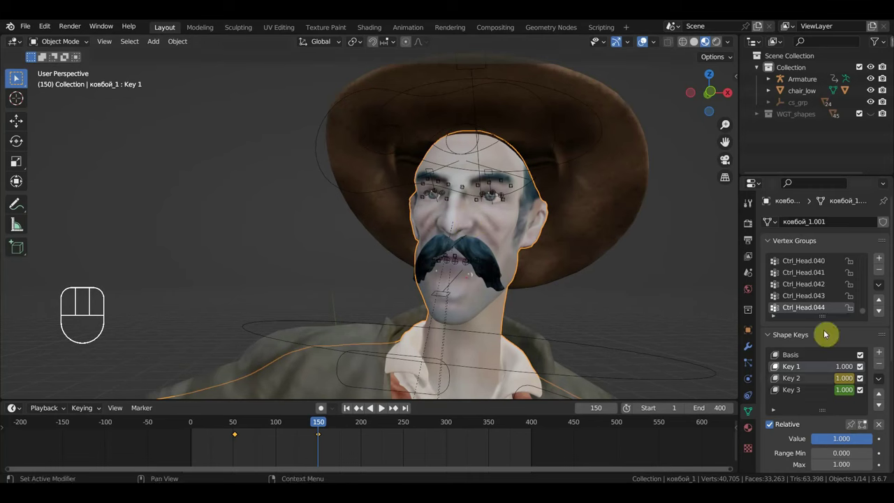
# Add a fourth shape key (Key 4) to the cowboy's head mesh at zero value.
pyautogui.click(882, 354)
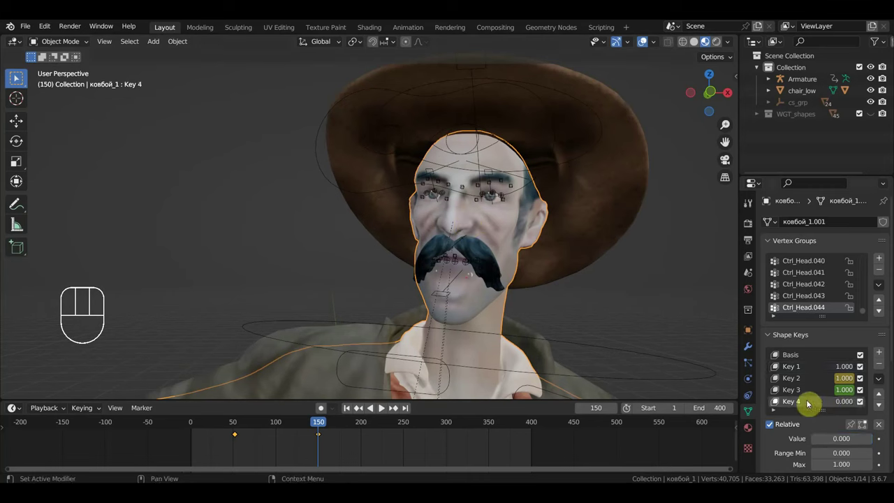
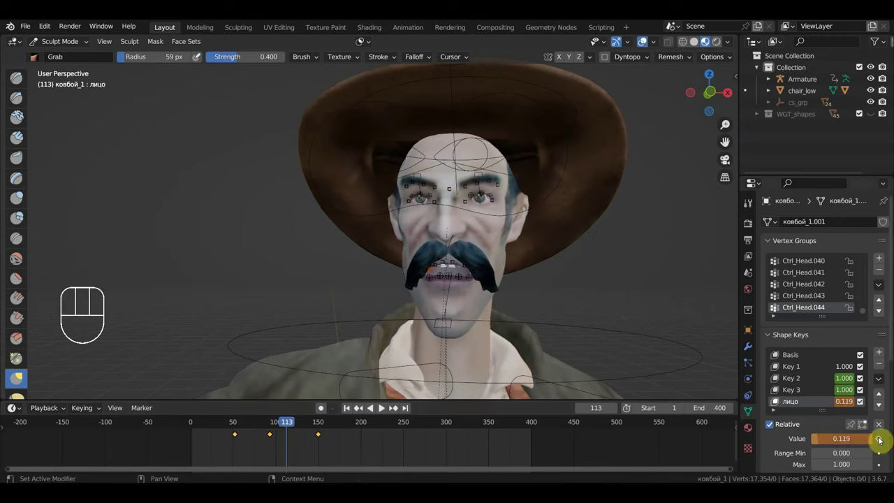
# Keyframe the лицо shape key's Value and scrub to frame 149.
pyautogui.click(879, 441)
pyautogui.moveTo(304, 428); pyautogui.dragTo(344, 444)
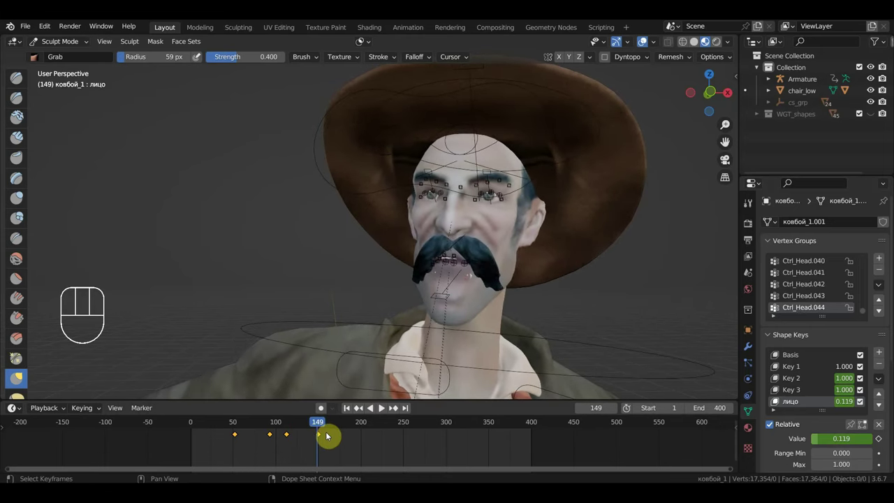
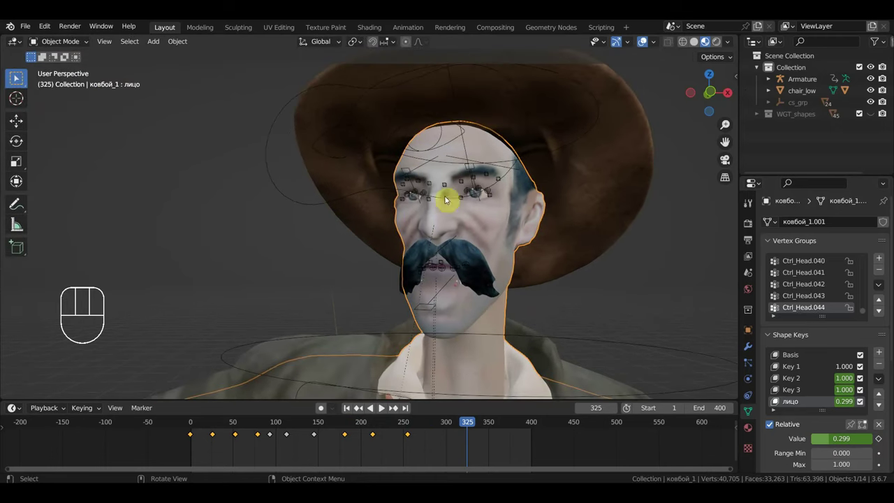
# Select the Armature's Ctrl_Head.032 face control and box-select its keyframes from frame 0 to about 235.
pyautogui.click(332, 203)
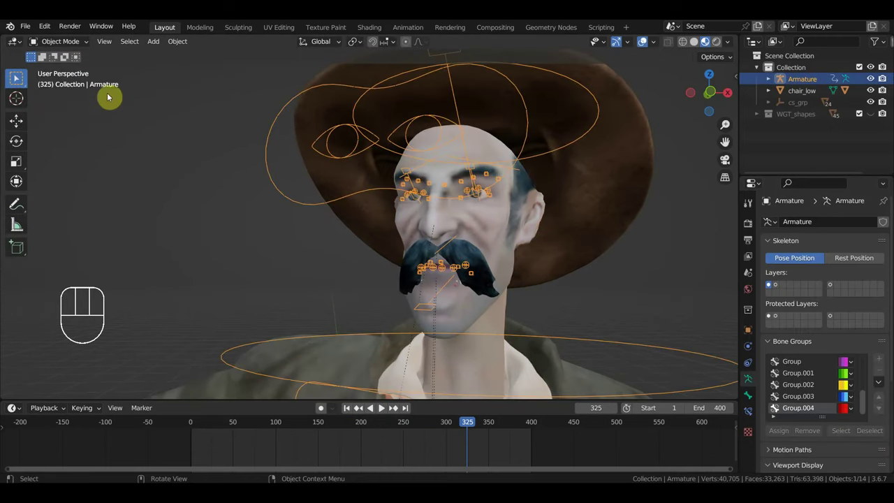
pyautogui.moveTo(71, 46); pyautogui.dragTo(169, 83)
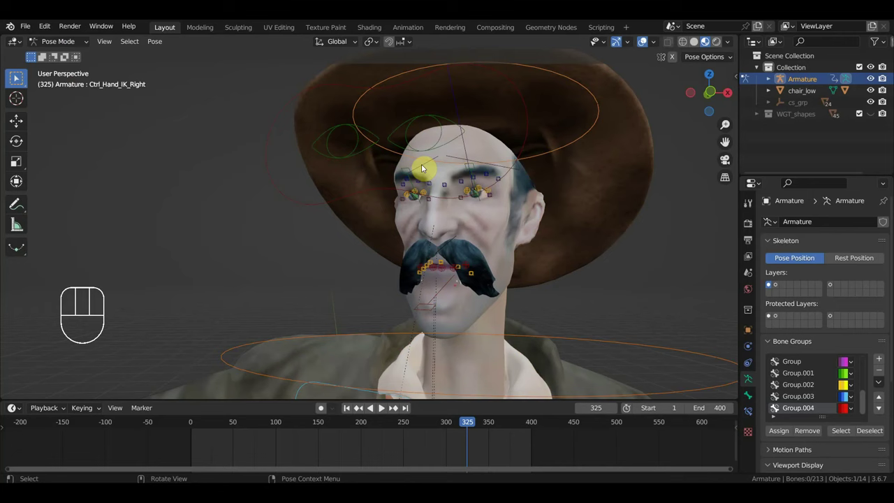
pyautogui.click(526, 112)
pyautogui.moveTo(549, 186); pyautogui.dragTo(588, 219)
pyautogui.moveTo(430, 456); pyautogui.dragTo(197, 428)
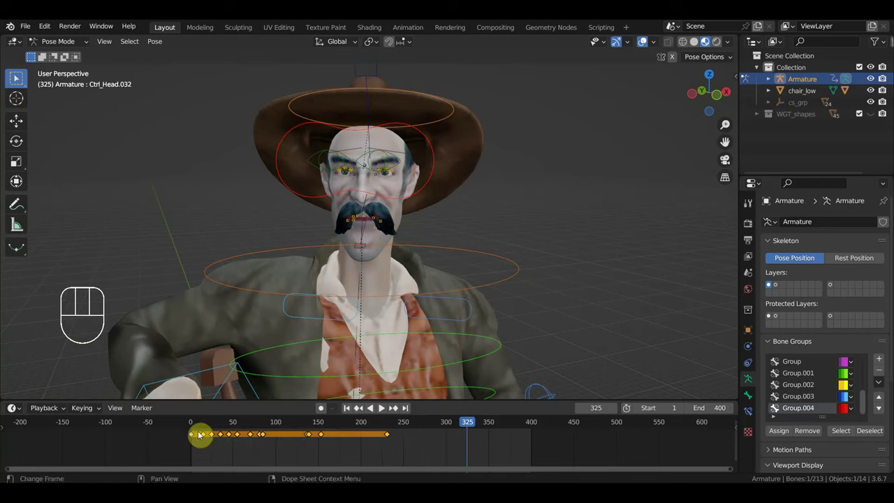
# Delete the selected Ctrl_Head.032 keyframes from the timeline.
pyautogui.press('Delete')
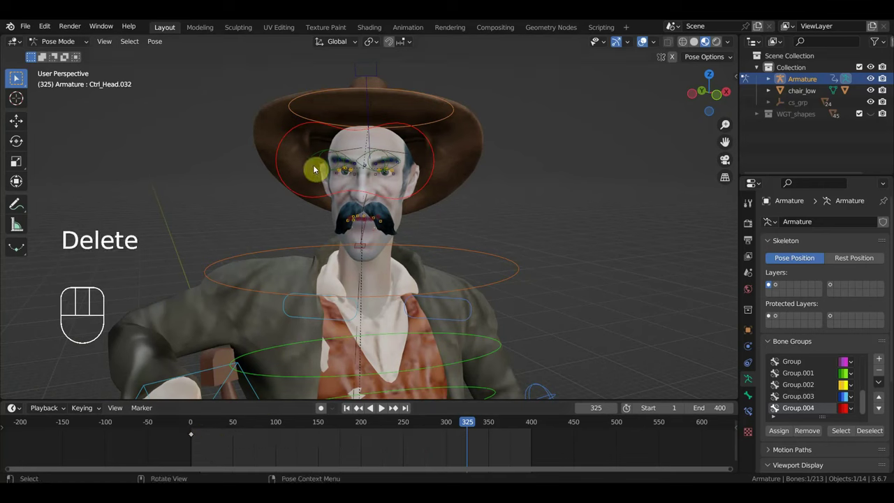
pyautogui.click(311, 165)
pyautogui.click(366, 159)
pyautogui.moveTo(448, 451); pyautogui.dragTo(202, 427)
pyautogui.press('Delete')
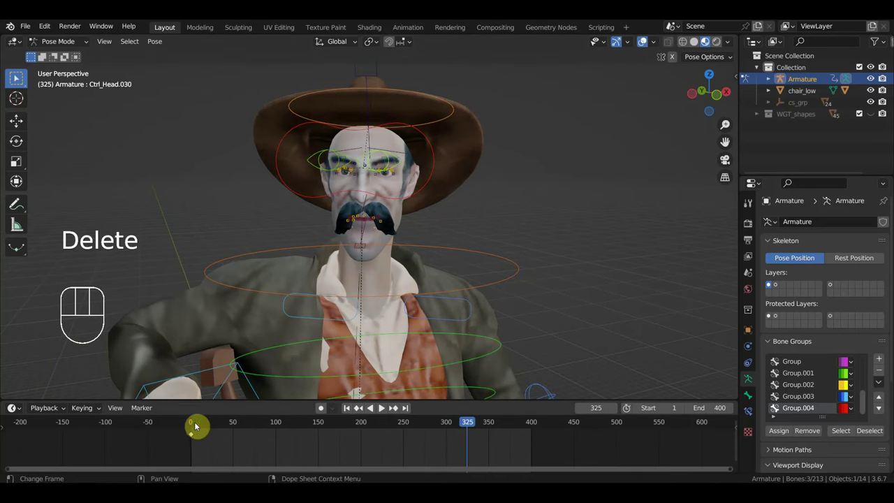
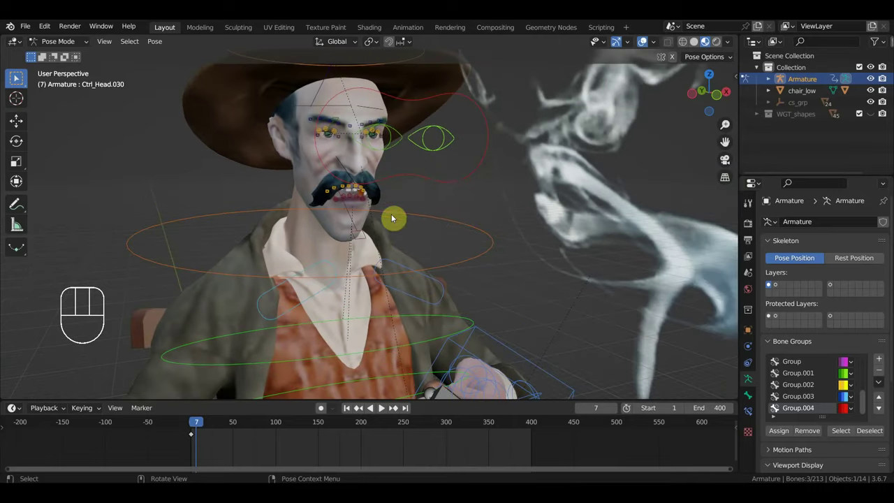
# Move to frame 44 and select another head control on the cowboy's face.
pyautogui.moveTo(215, 428); pyautogui.dragTo(468, 238)
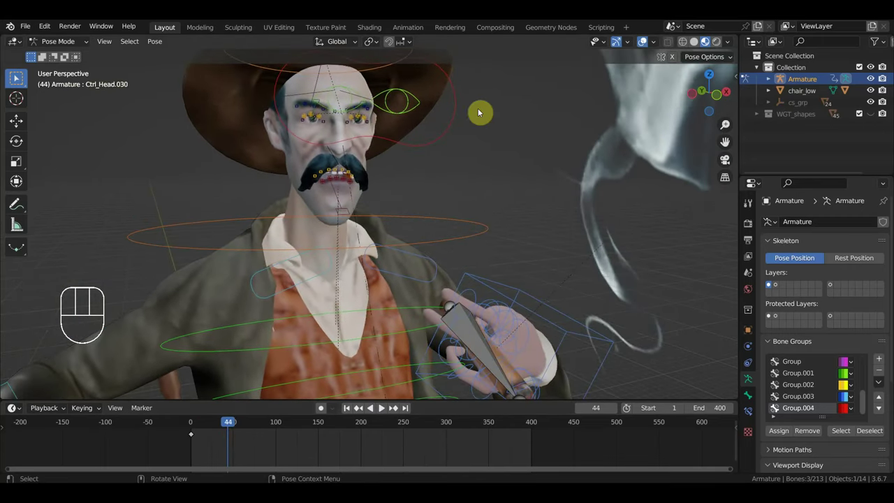
pyautogui.click(460, 112)
pyautogui.middleClick(475, 149)
# Move the head control at frame 44, scrub through frames 70–226, and turn to a profile view.
pyautogui.press('g')
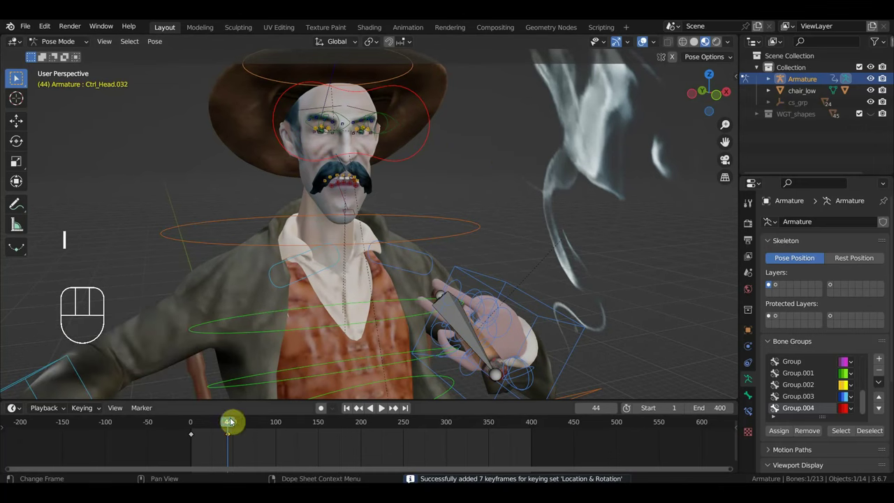
pyautogui.moveTo(218, 429); pyautogui.dragTo(251, 442)
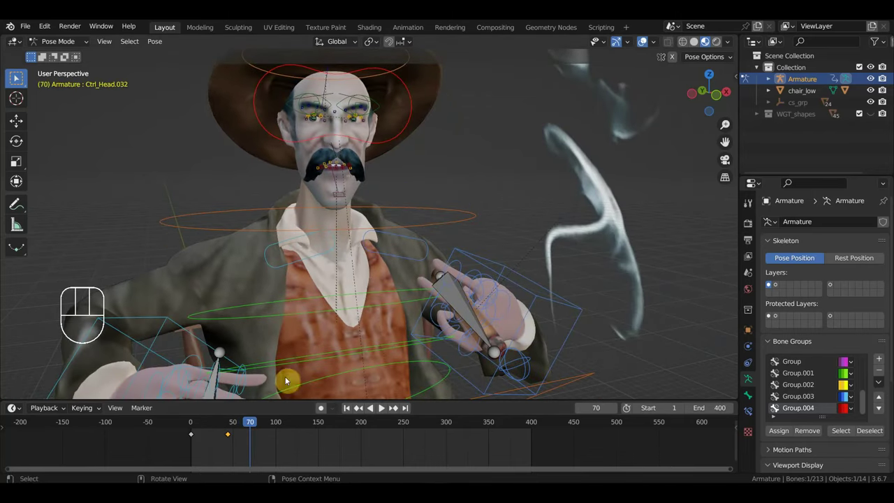
pyautogui.moveTo(255, 429); pyautogui.dragTo(271, 431)
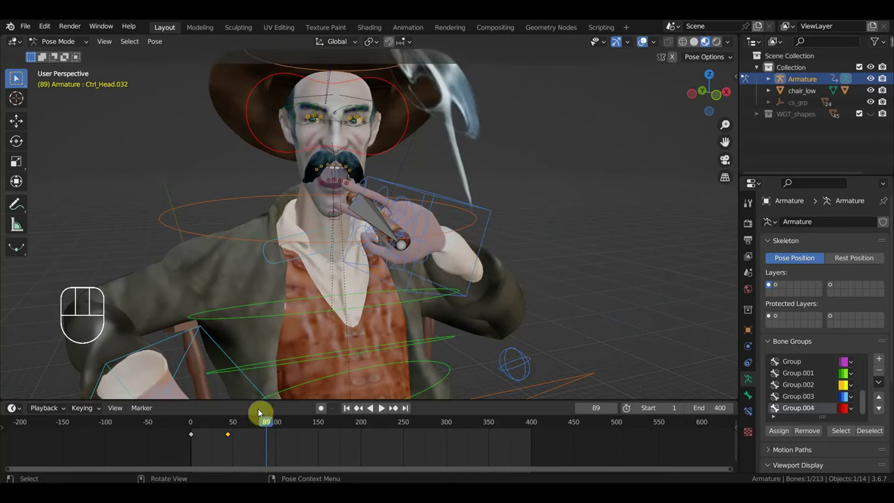
pyautogui.moveTo(282, 428); pyautogui.dragTo(321, 377)
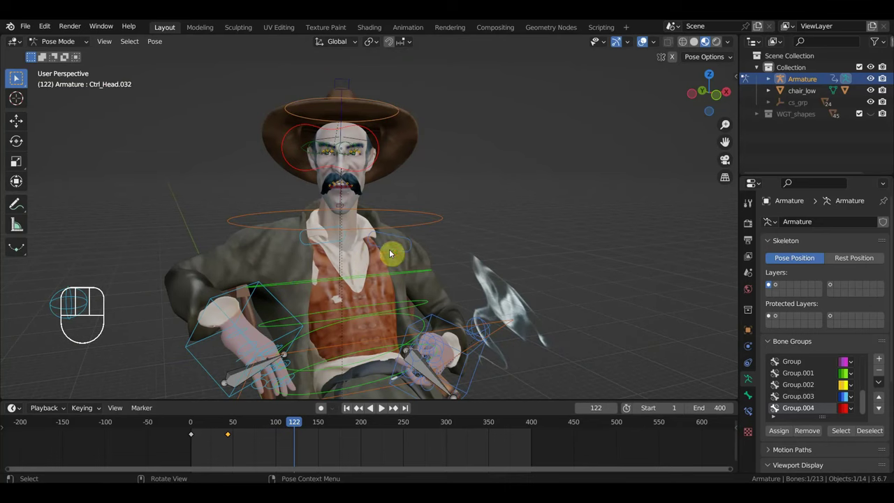
pyautogui.moveTo(426, 158); pyautogui.dragTo(431, 237)
pyautogui.moveTo(306, 423); pyautogui.dragTo(384, 449)
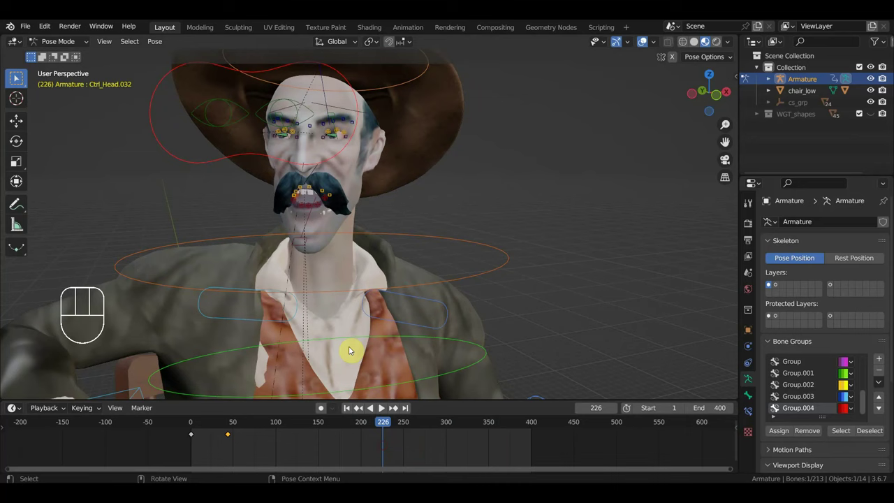
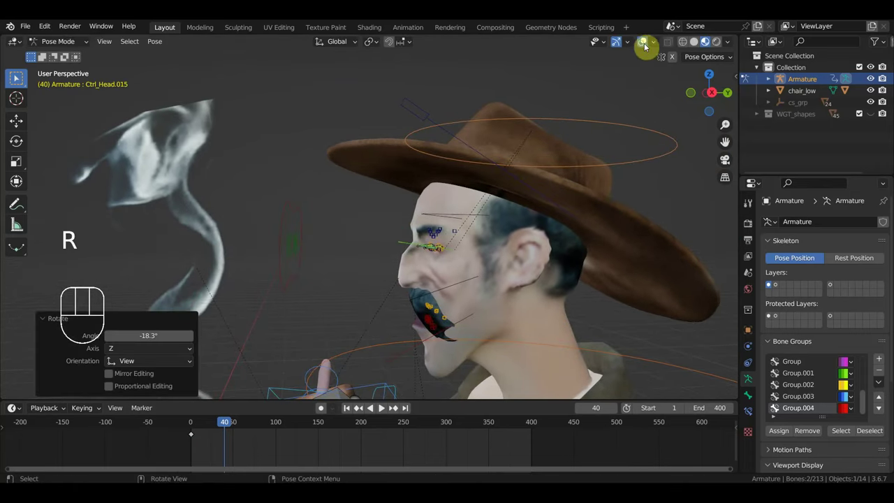
# Hide the rig overlays, frame the face and start moving the Ctrl_Head.015 control at frame 40.
pyautogui.click(643, 47)
pyautogui.moveTo(559, 199); pyautogui.dragTo(690, 194)
pyautogui.scroll(-3)
pyautogui.scroll(-3)
pyautogui.scroll(-3)
pyautogui.moveTo(550, 259); pyautogui.dragTo(417, 259)
pyautogui.press('g')
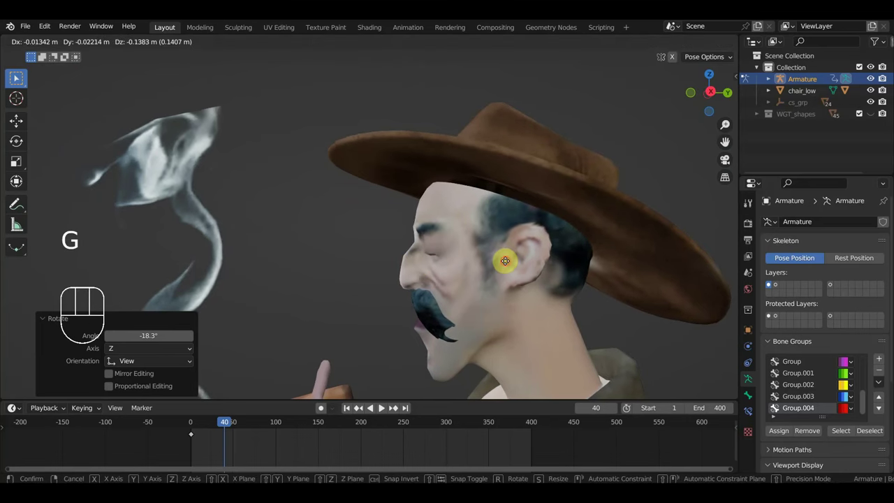
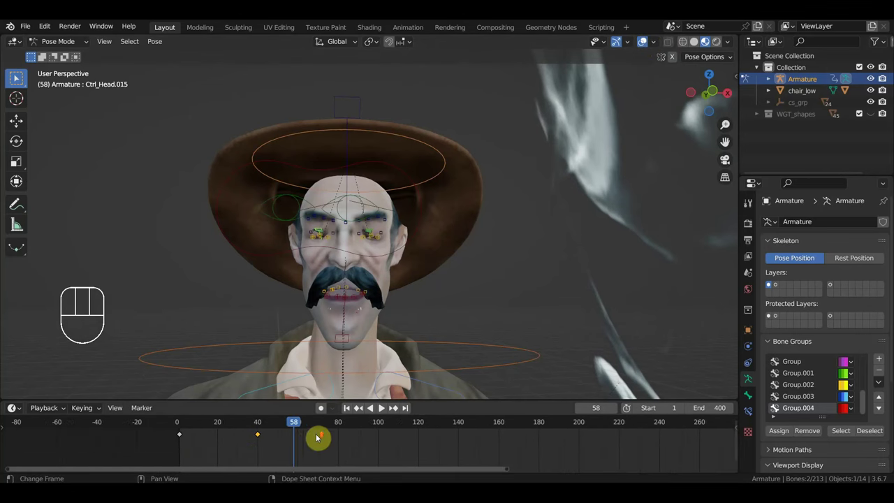
# Key Ctrl_Head.015's location and rotation at frame 45 and select the new keyframe.
pyautogui.moveTo(264, 428); pyautogui.dragTo(257, 431)
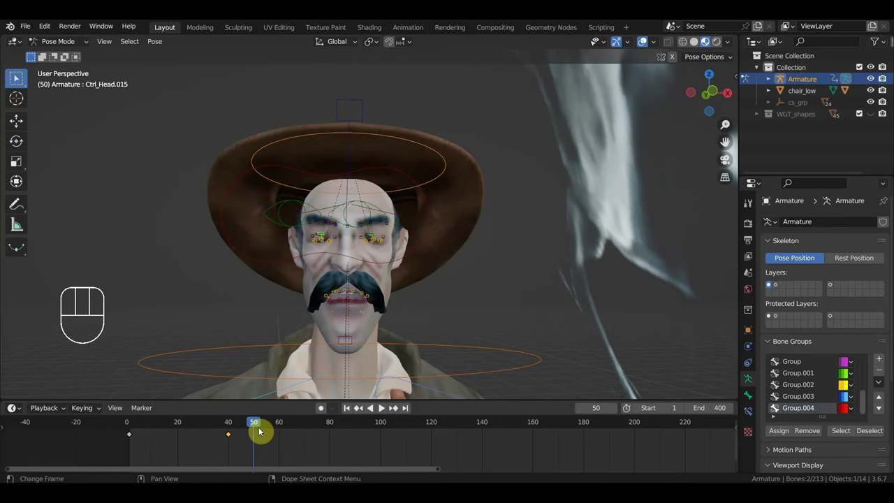
pyautogui.moveTo(257, 427); pyautogui.dragTo(243, 433)
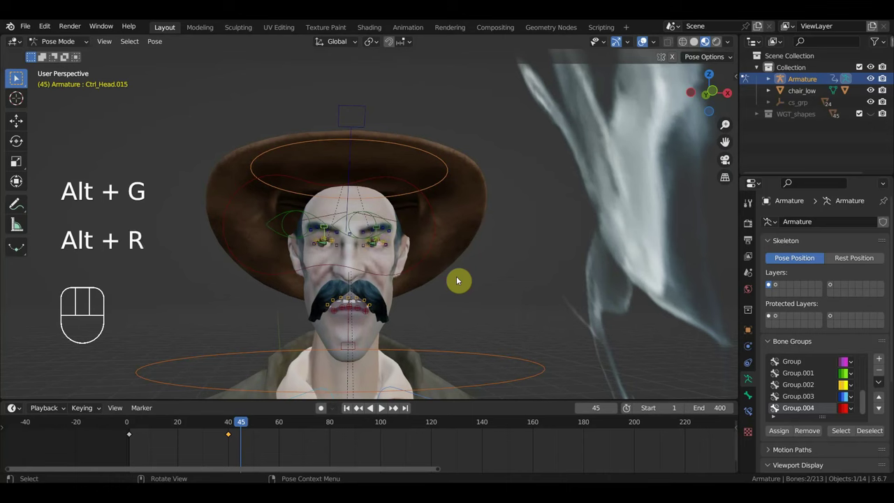
pyautogui.press('i')
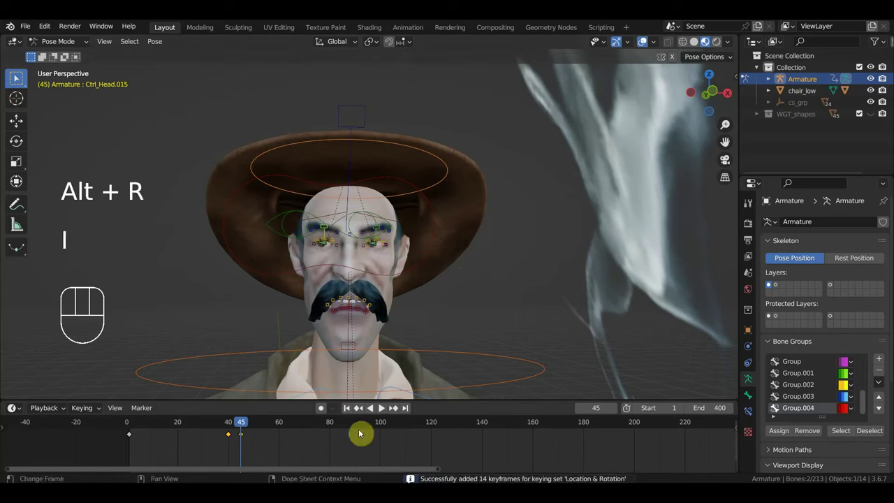
pyautogui.moveTo(255, 446); pyautogui.dragTo(238, 433)
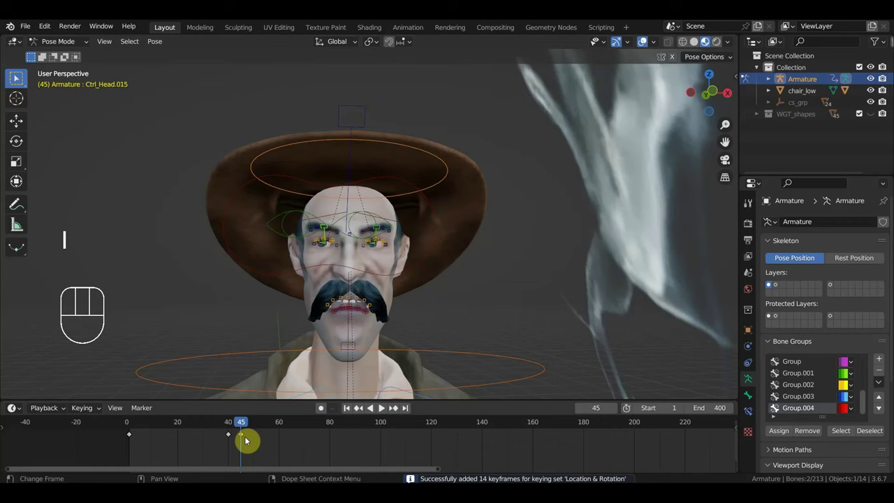
# Duplicate a key to frame 35 and select the three keyframes at frames 35–45.
pyautogui.moveTo(233, 427); pyautogui.dragTo(226, 436)
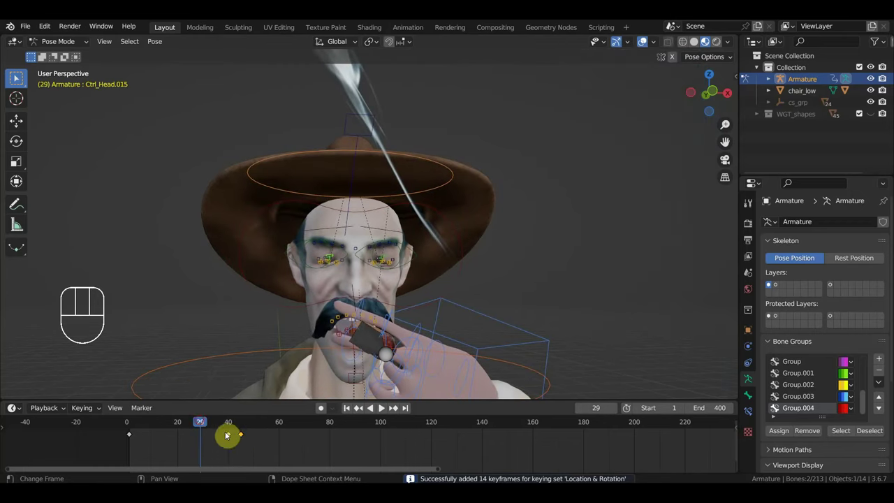
pyautogui.moveTo(257, 451); pyautogui.dragTo(245, 433)
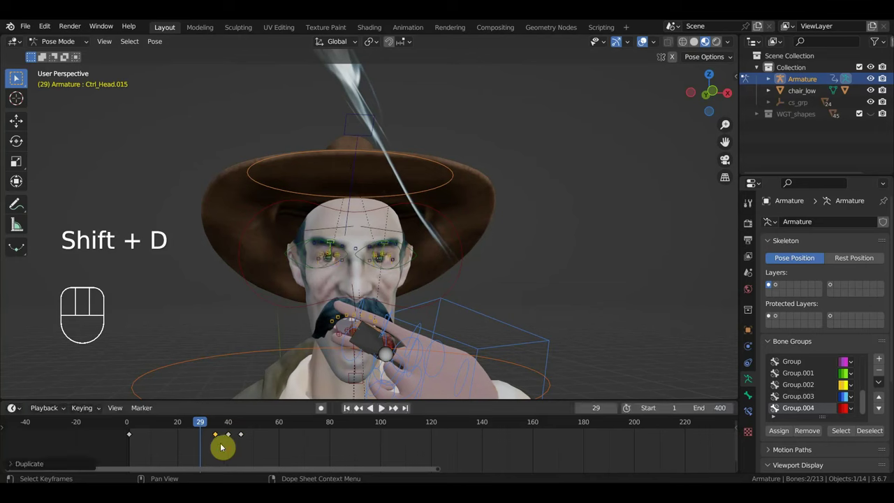
pyautogui.click(221, 423)
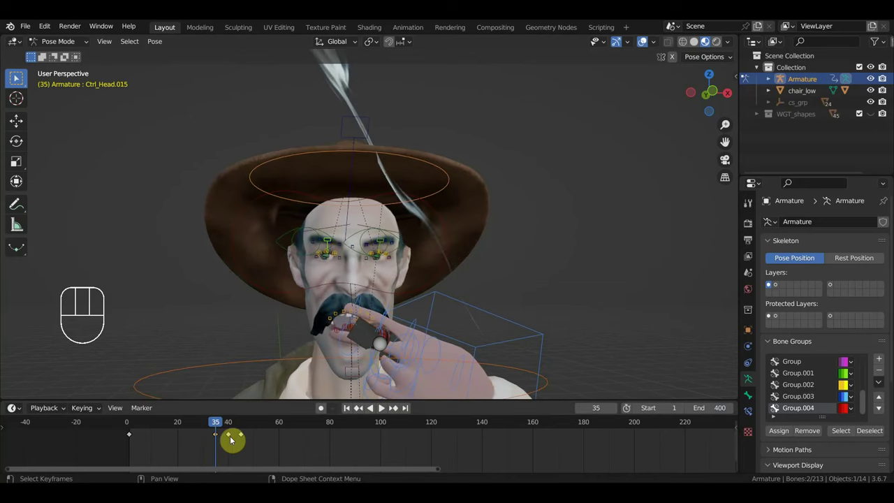
pyautogui.moveTo(221, 425); pyautogui.dragTo(264, 440)
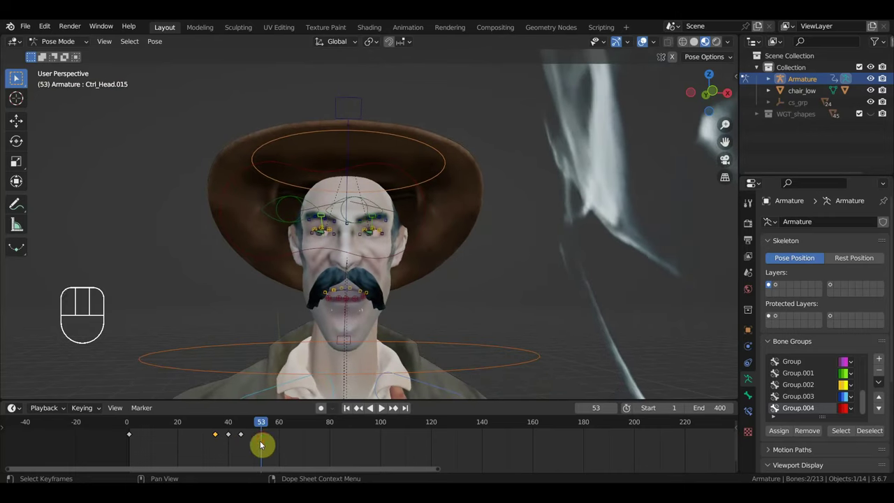
pyautogui.moveTo(256, 446); pyautogui.dragTo(204, 431)
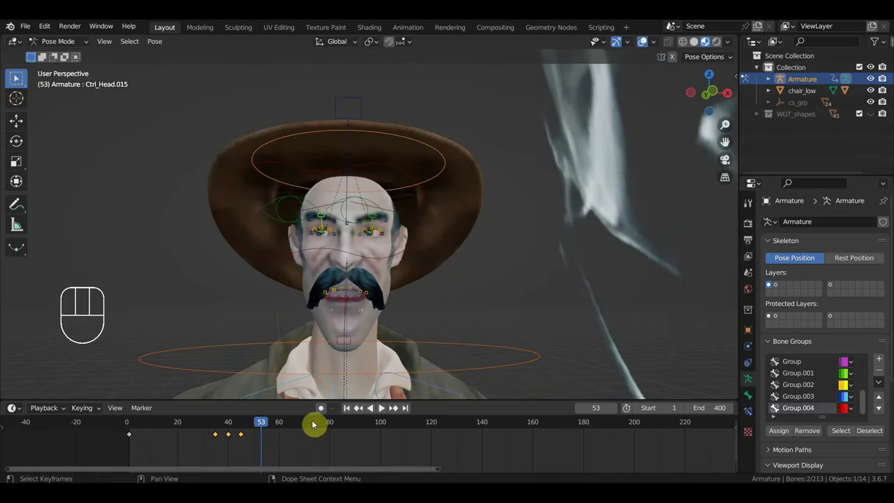
# Duplicate the three-key group near frames 125, 185, 225 and 260, then play back from frame 278.
pyautogui.moveTo(280, 427); pyautogui.dragTo(418, 452)
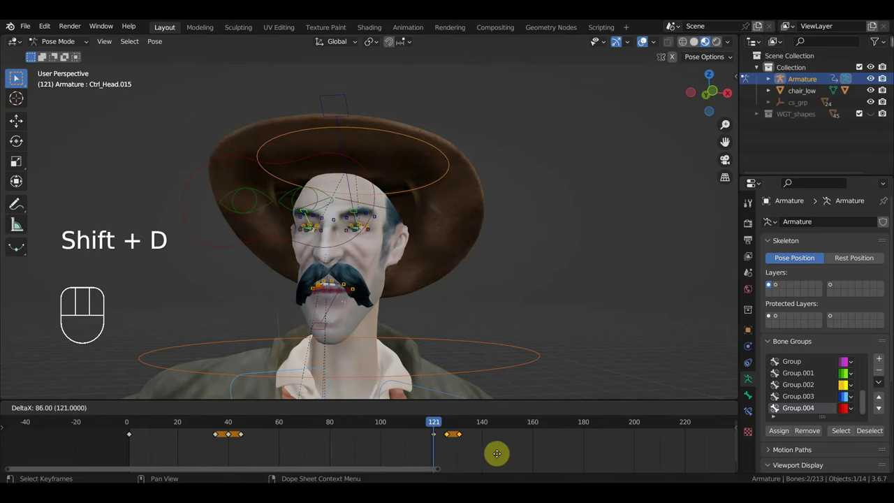
pyautogui.moveTo(450, 425); pyautogui.dragTo(584, 463)
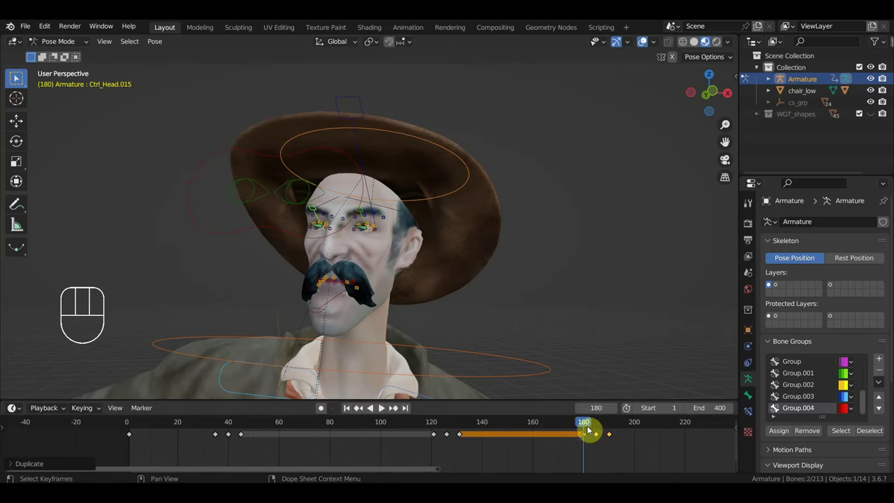
pyautogui.moveTo(606, 423); pyautogui.dragTo(698, 463)
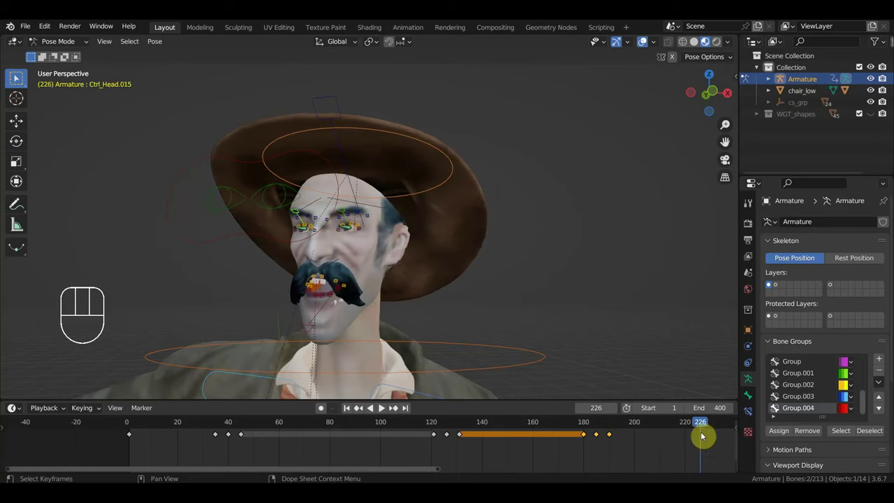
pyautogui.click(700, 428)
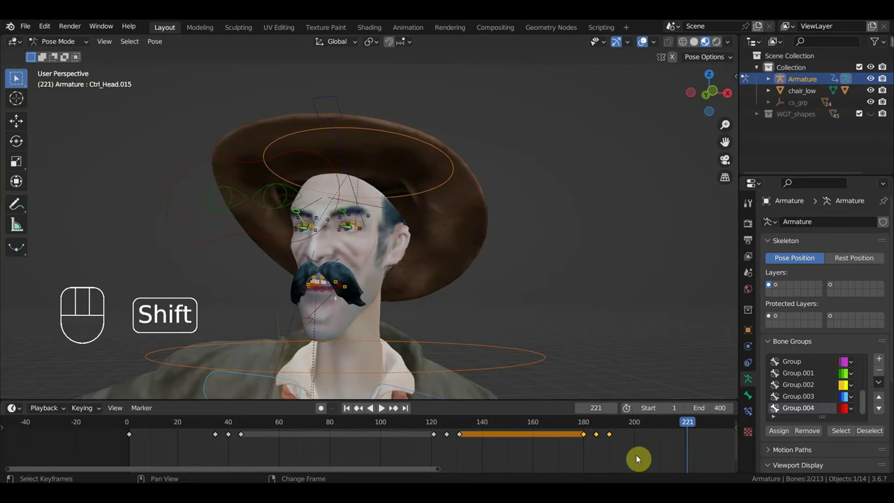
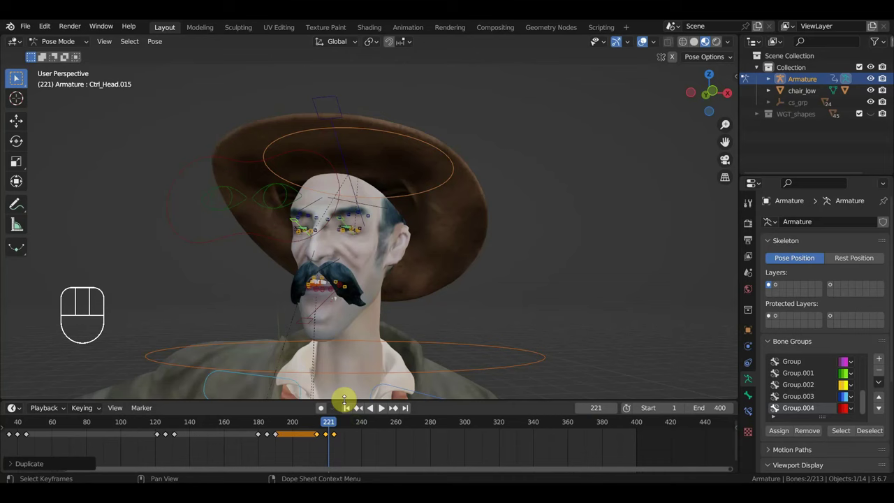
pyautogui.moveTo(350, 429); pyautogui.dragTo(412, 445)
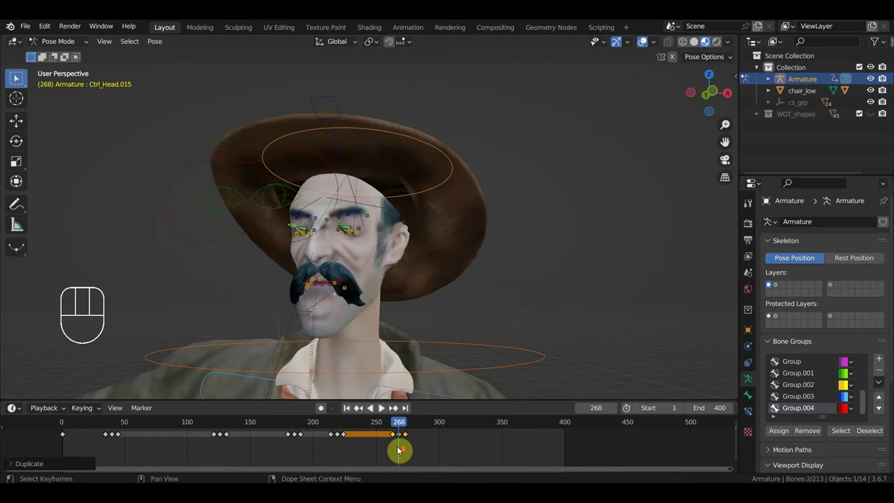
pyautogui.moveTo(418, 427); pyautogui.dragTo(372, 442)
pyautogui.press('space')
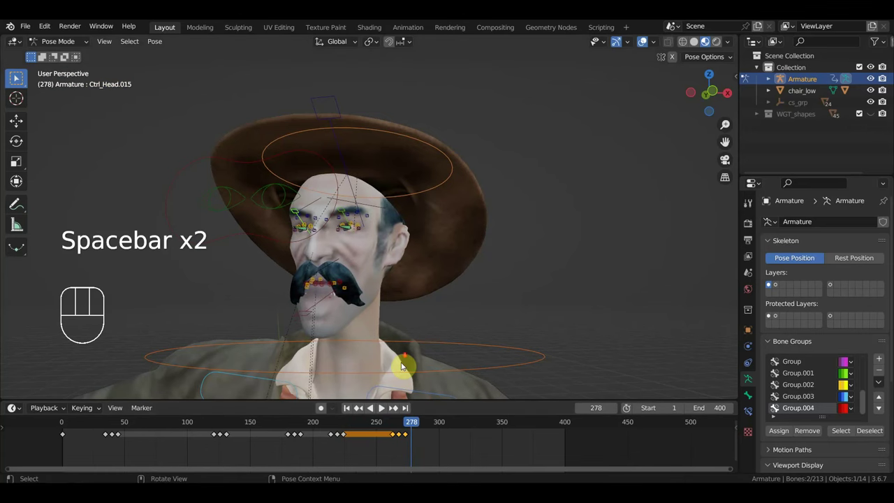
# Zoom out to the whole seated cowboy and scrub through frames 182, 135 and 262 to review the motion.
pyautogui.moveTo(403, 317); pyautogui.dragTo(546, 248)
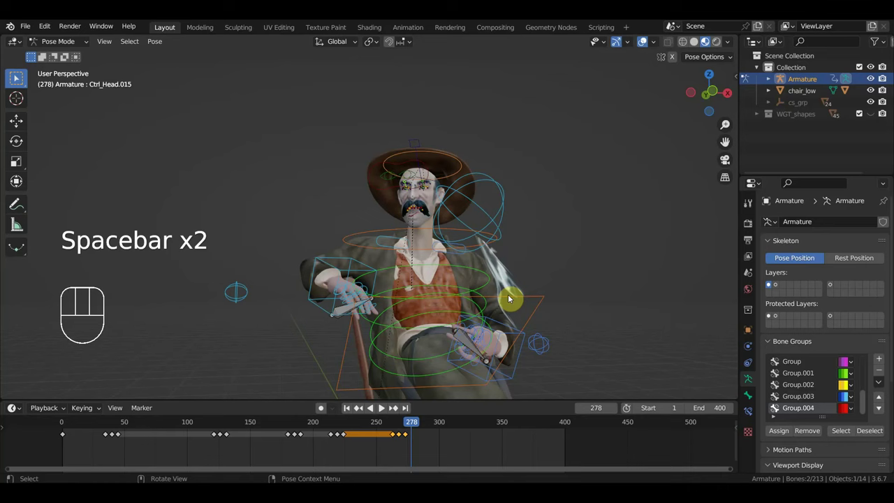
pyautogui.moveTo(434, 430); pyautogui.dragTo(295, 477)
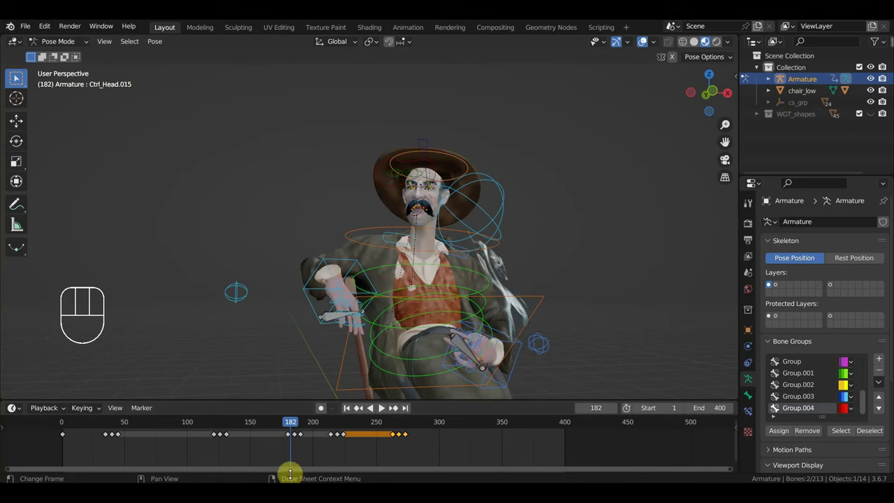
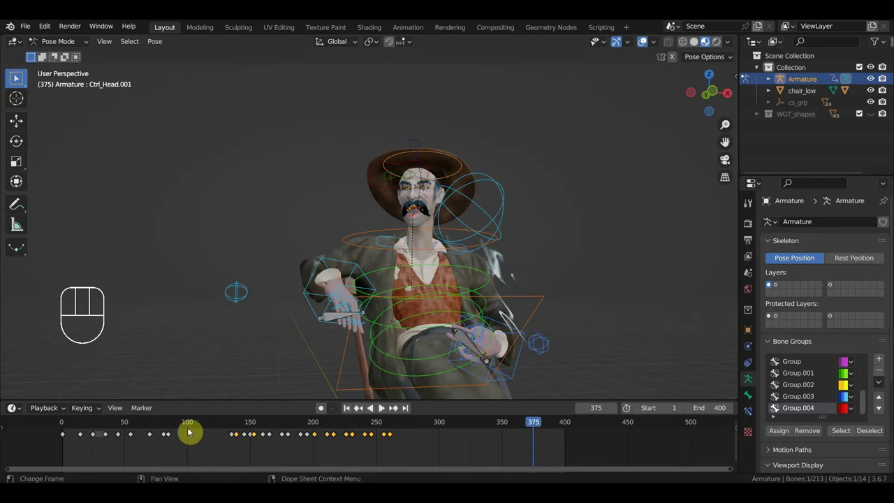
pyautogui.click(176, 423)
pyautogui.moveTo(197, 427); pyautogui.dragTo(236, 431)
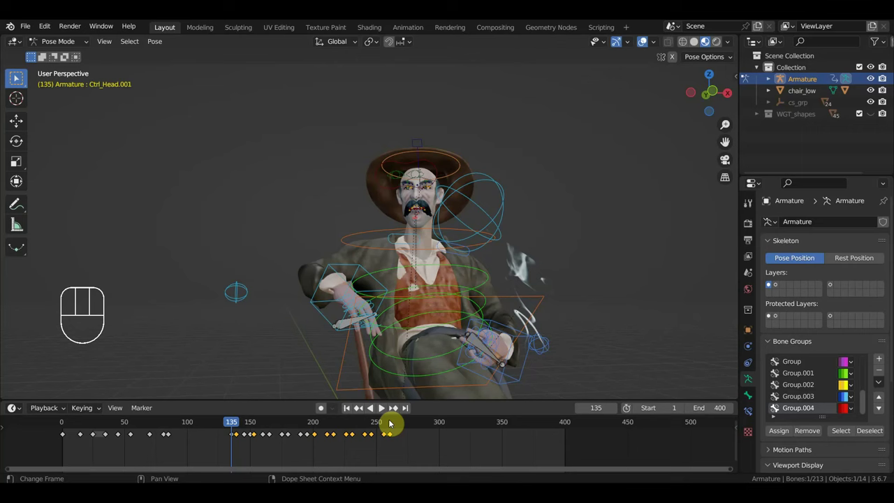
pyautogui.click(393, 423)
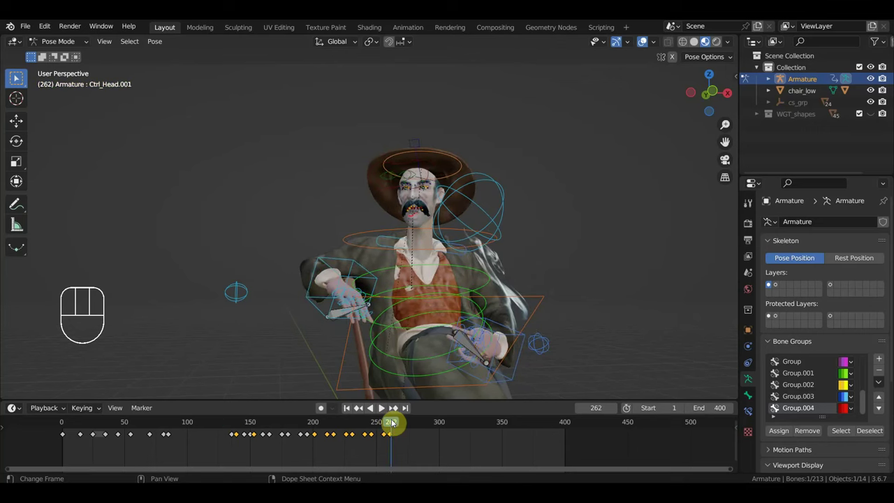
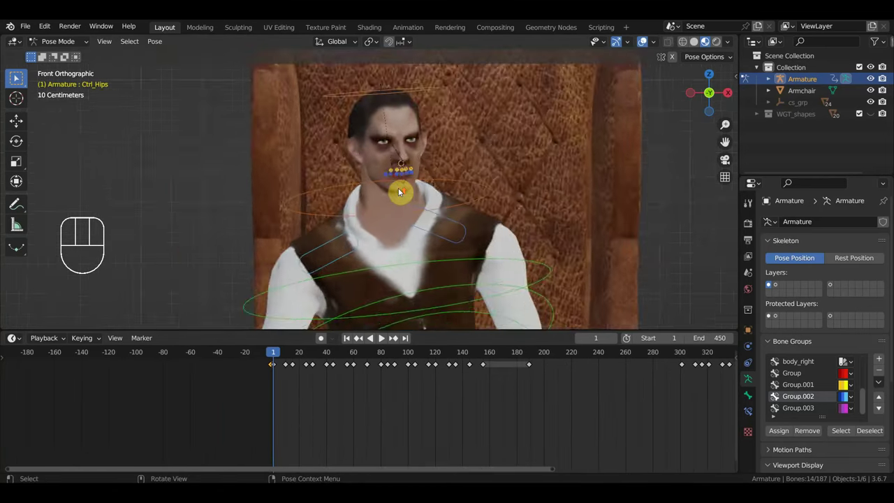
# Scrub the armchair animation through frames 155 and 293 and pan across the face.
pyautogui.click(446, 188)
pyautogui.moveTo(284, 352); pyautogui.dragTo(487, 408)
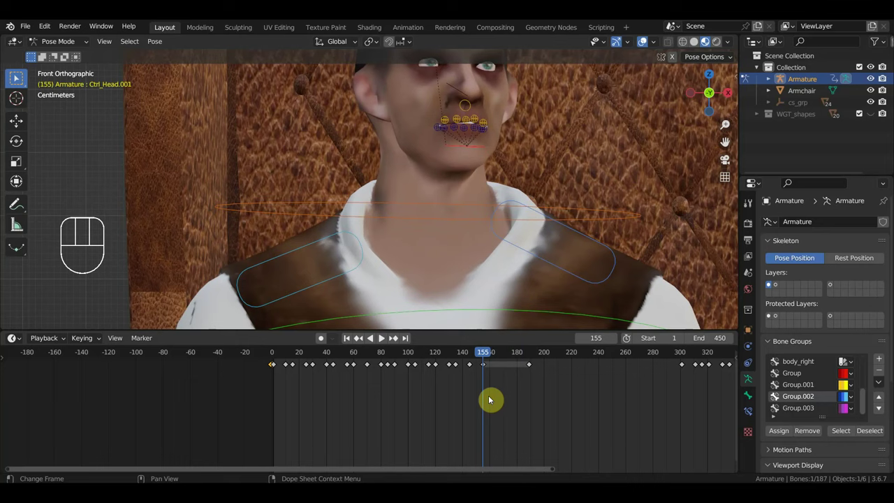
pyautogui.moveTo(488, 352); pyautogui.dragTo(669, 392)
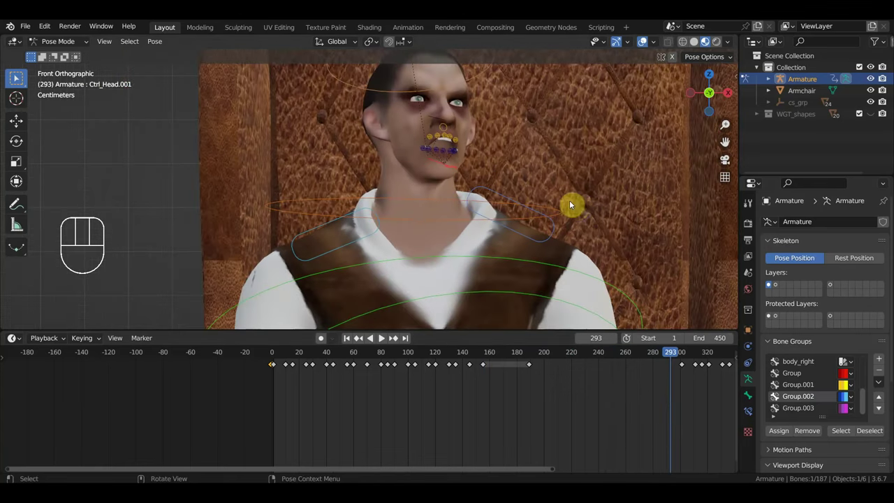
pyautogui.moveTo(572, 211); pyautogui.dragTo(493, 230)
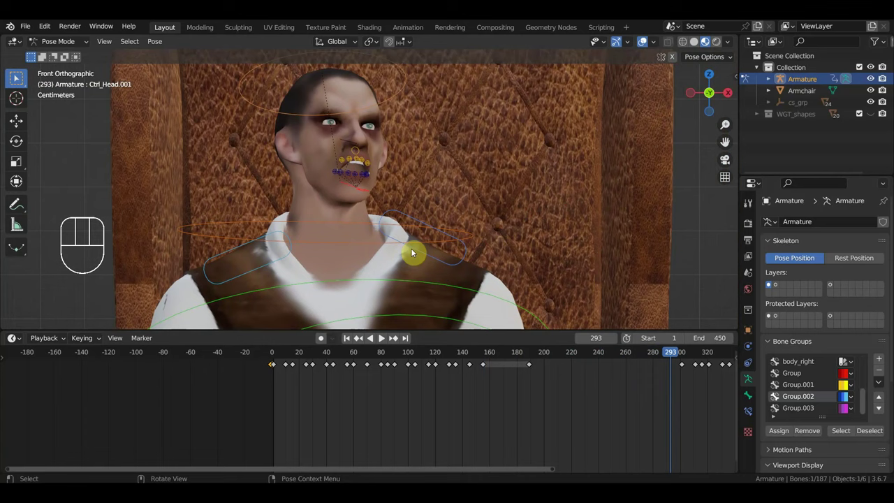
# Move a Ctrl_Head.001 facial keyframe out to about frame 295 and check the pose there.
pyautogui.click(534, 352)
pyautogui.moveTo(545, 397); pyautogui.dragTo(524, 365)
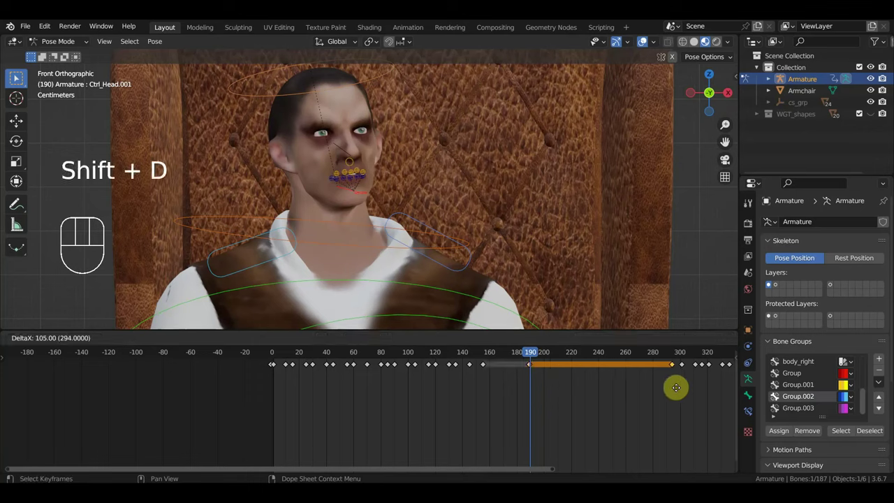
pyautogui.moveTo(541, 354); pyautogui.dragTo(678, 381)
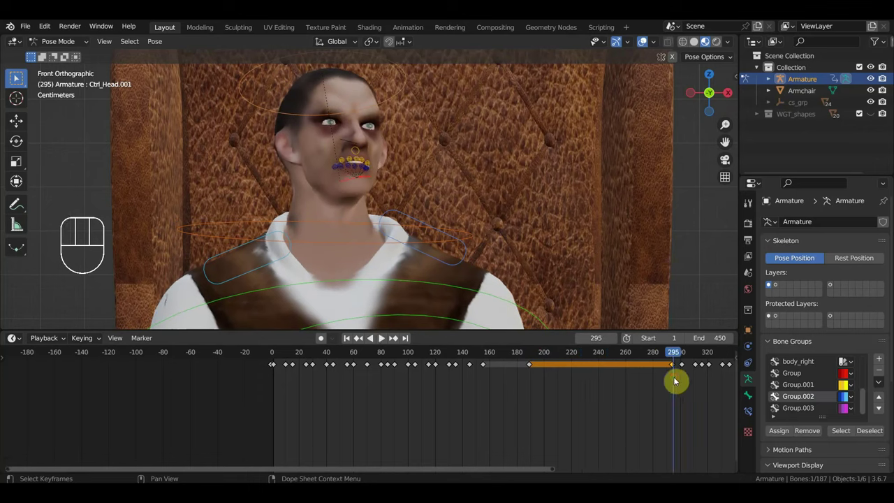
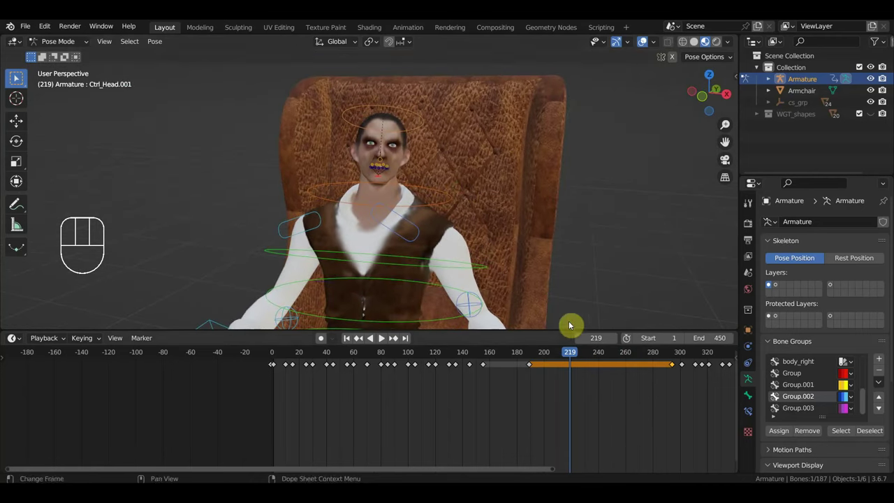
# Review the armchair man's motion from side, front and three-quarter views, scrubbing to frame 269.
pyautogui.moveTo(553, 357); pyautogui.dragTo(569, 393)
pyautogui.moveTo(509, 291); pyautogui.dragTo(678, 286)
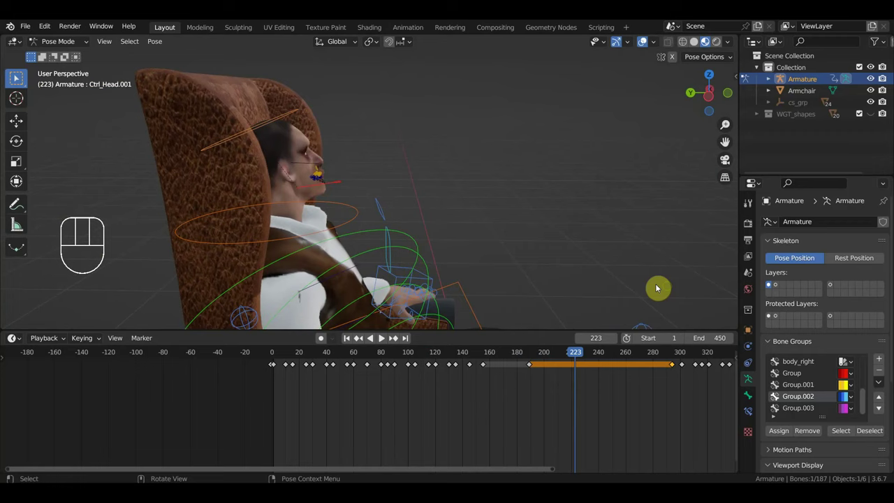
pyautogui.moveTo(600, 271); pyautogui.dragTo(604, 252)
pyautogui.moveTo(584, 354); pyautogui.dragTo(643, 366)
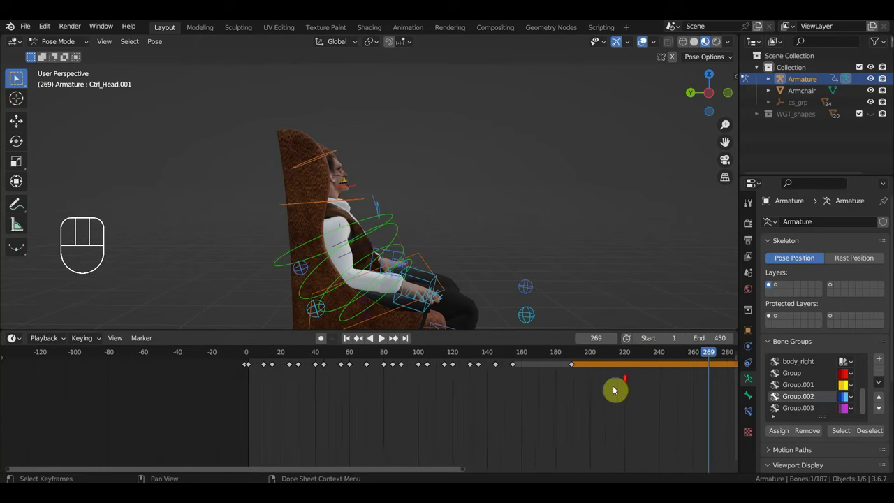
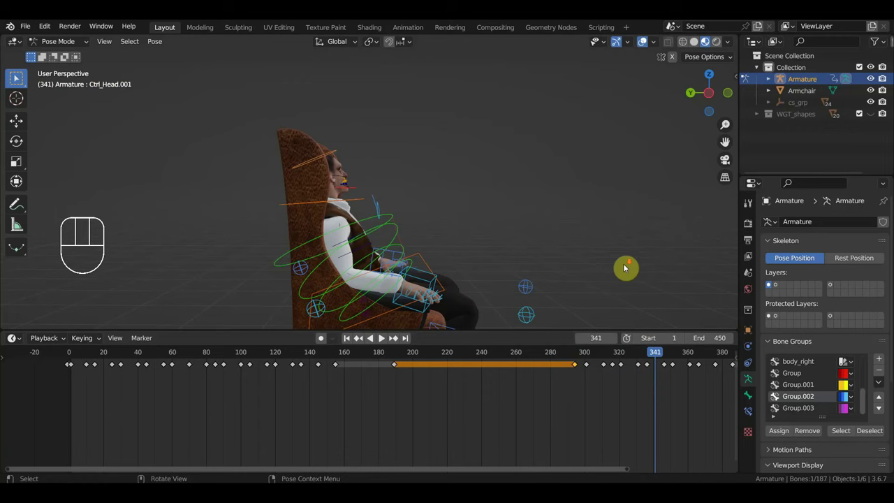
pyautogui.moveTo(626, 269); pyautogui.dragTo(462, 271)
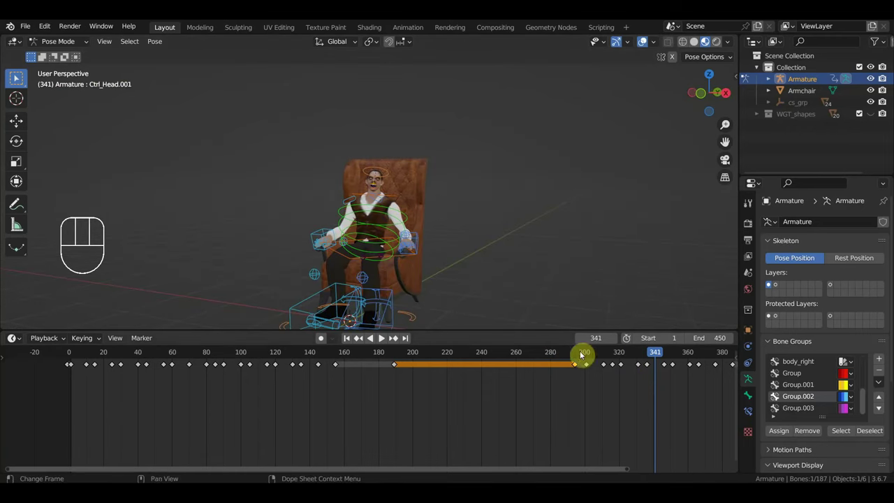
pyautogui.moveTo(571, 358); pyautogui.dragTo(629, 342)
pyautogui.moveTo(621, 307); pyautogui.dragTo(583, 297)
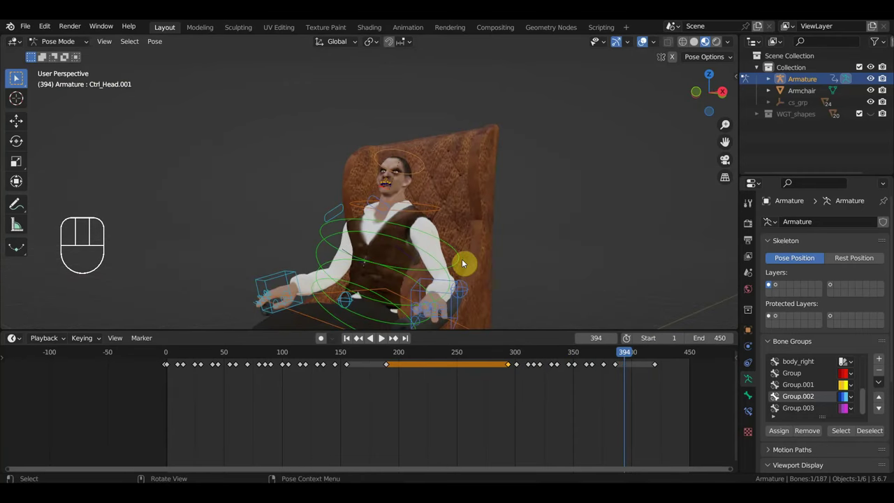
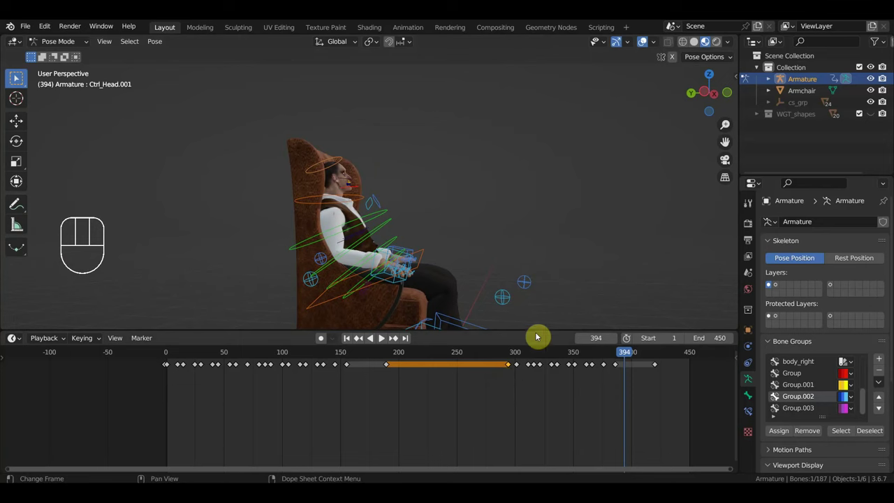
pyautogui.moveTo(508, 289); pyautogui.dragTo(375, 299)
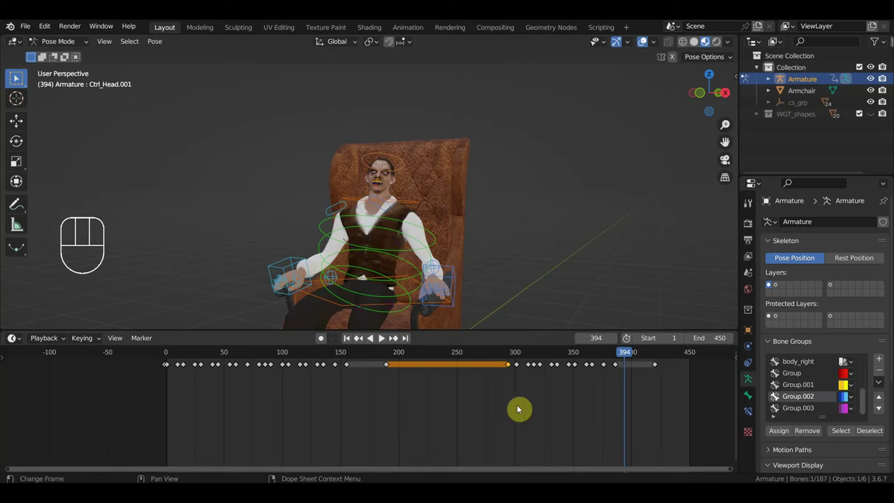
# Select the rig's bones and their keys, leaving the playhead at frame 140.
pyautogui.click(350, 353)
pyautogui.moveTo(343, 354); pyautogui.dragTo(332, 403)
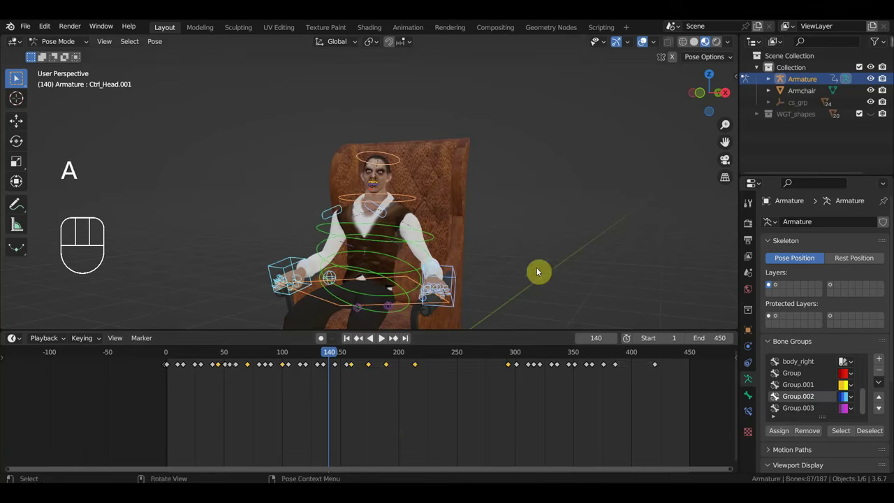
# Pull the keyframe near frame 210 back to about frame 200.
pyautogui.moveTo(706, 411); pyautogui.dragTo(502, 355)
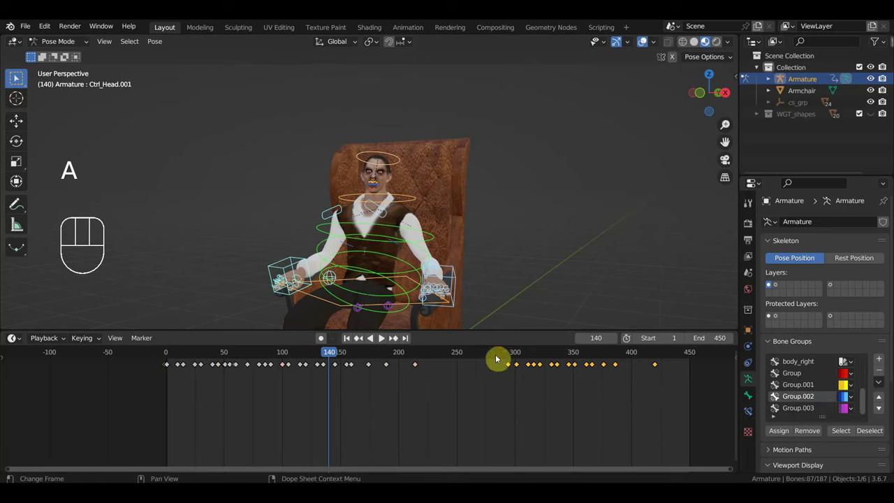
pyautogui.click(414, 357)
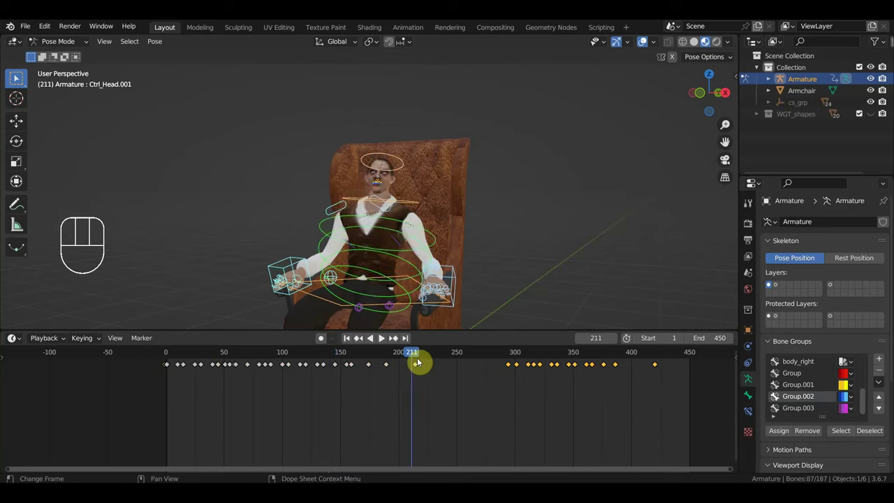
pyautogui.click(397, 355)
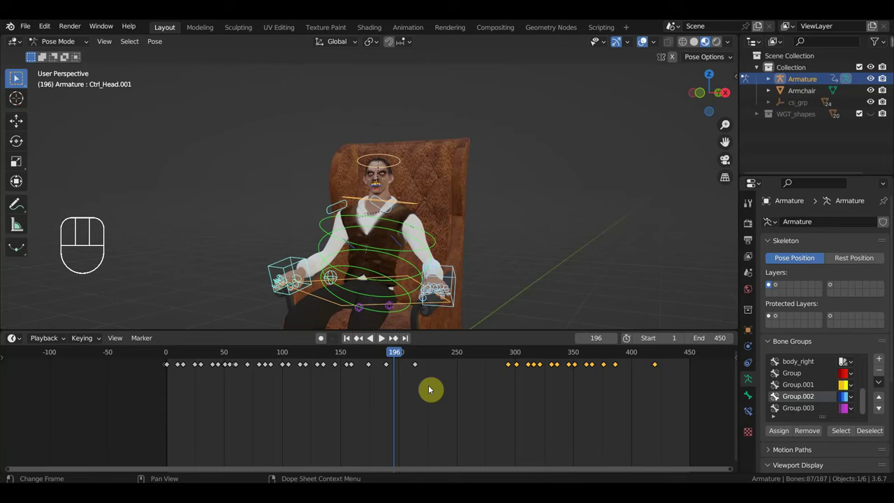
pyautogui.moveTo(434, 389); pyautogui.dragTo(411, 361)
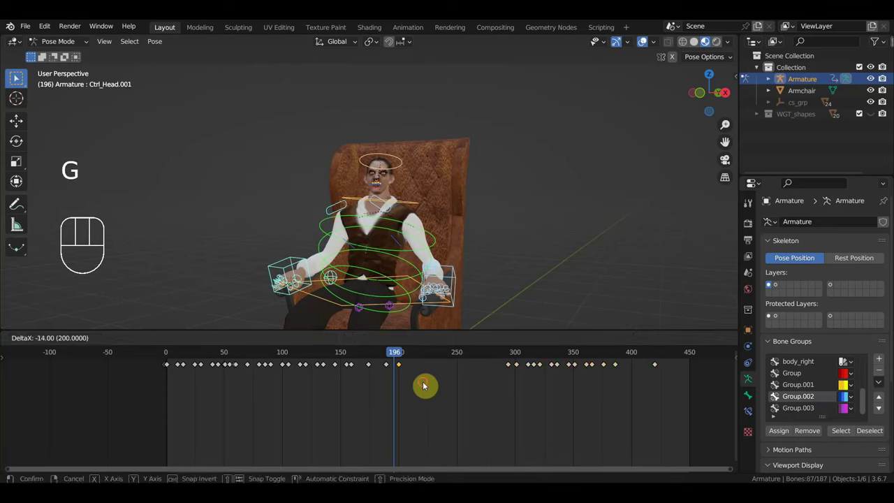
# Slide the later keyframe block further along so the scene ends at 477, playhead at 201.
pyautogui.moveTo(406, 356); pyautogui.dragTo(523, 392)
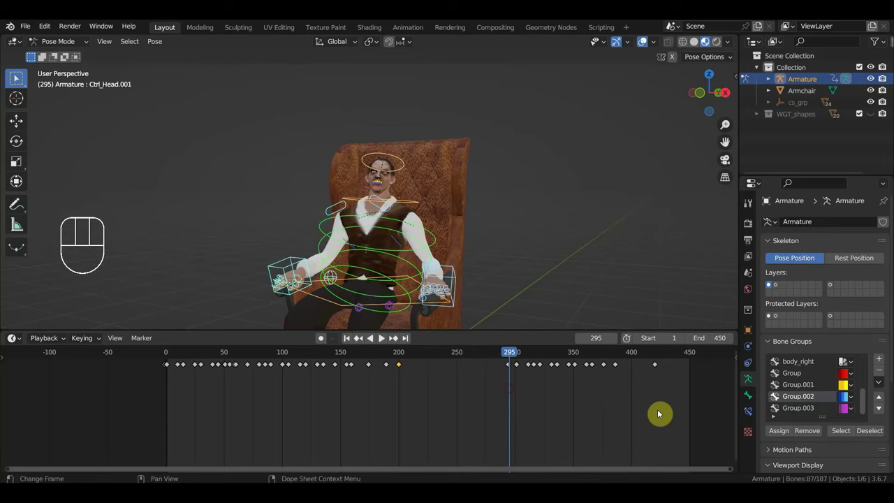
pyautogui.moveTo(659, 391); pyautogui.dragTo(499, 354)
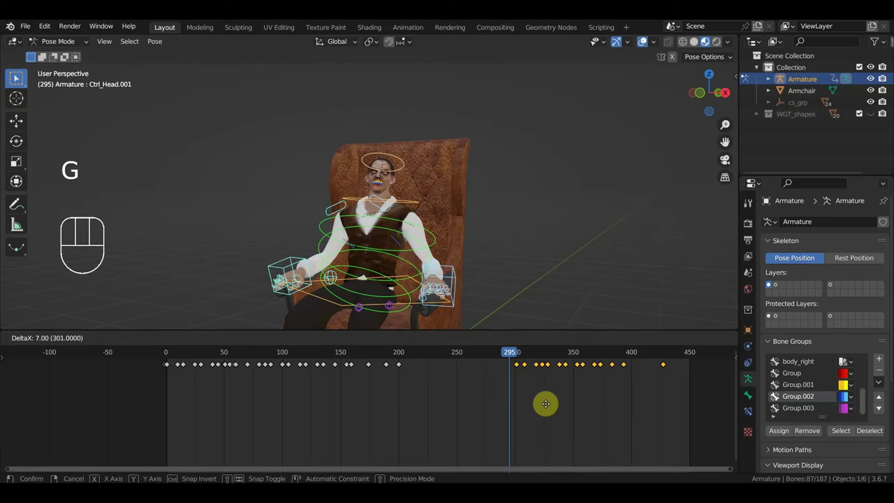
pyautogui.moveTo(504, 355); pyautogui.dragTo(492, 361)
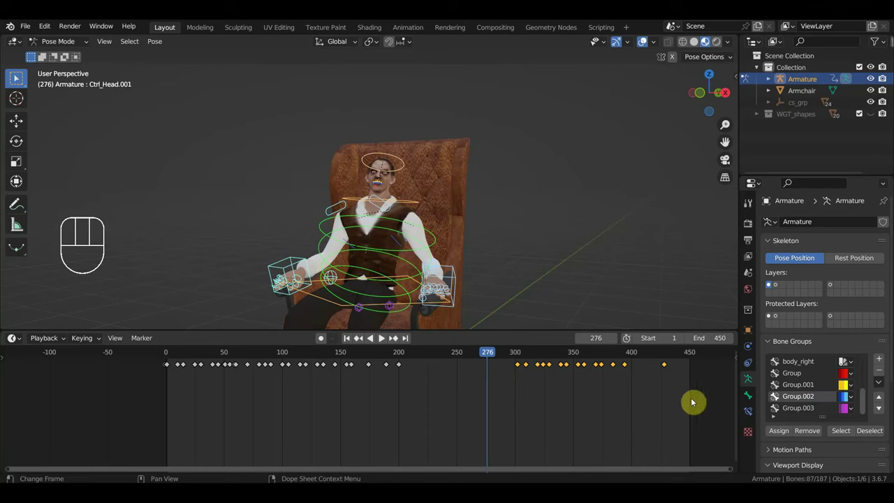
pyautogui.moveTo(697, 400); pyautogui.dragTo(492, 352)
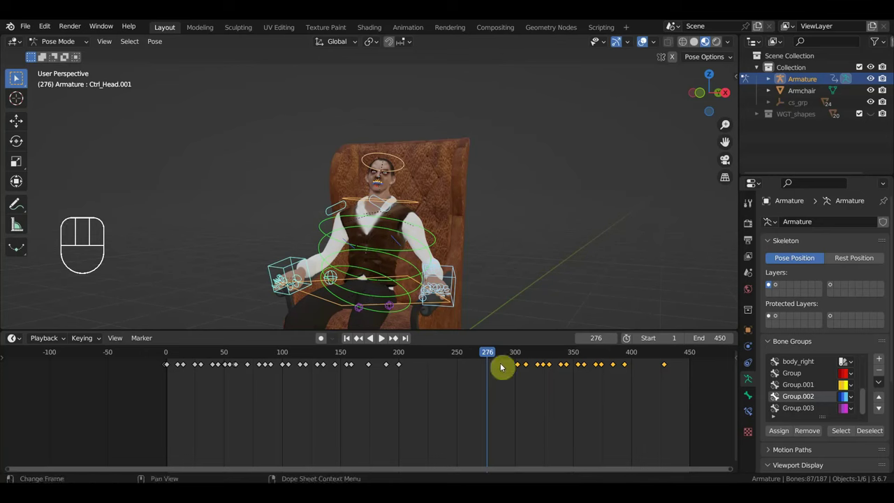
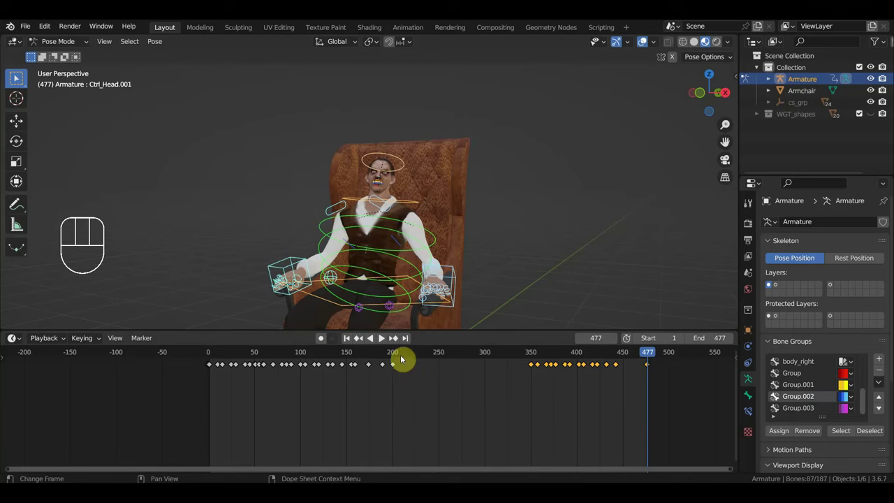
pyautogui.click(395, 355)
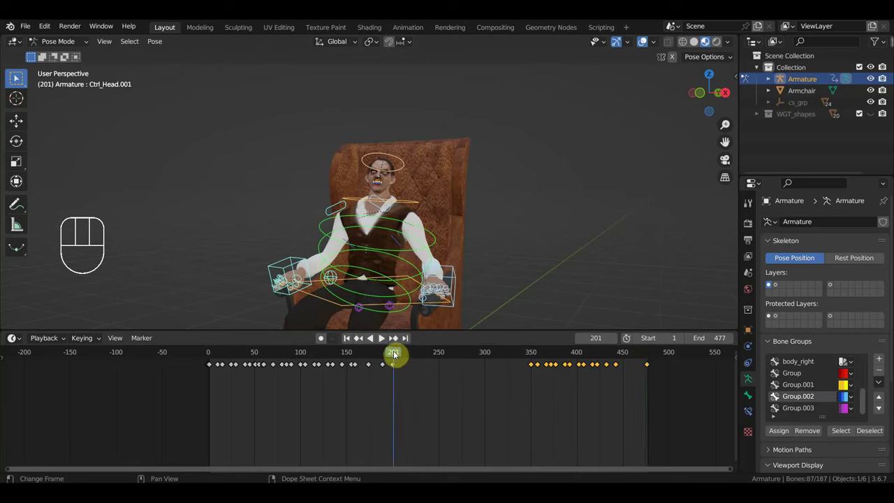
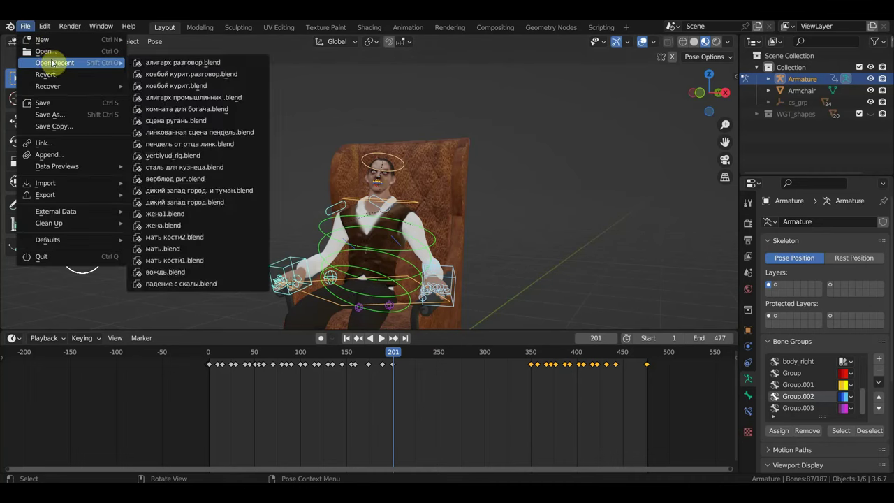
# Bring up the File menu's recent projects to reopen the cowboy scene.
pyautogui.click(53, 48)
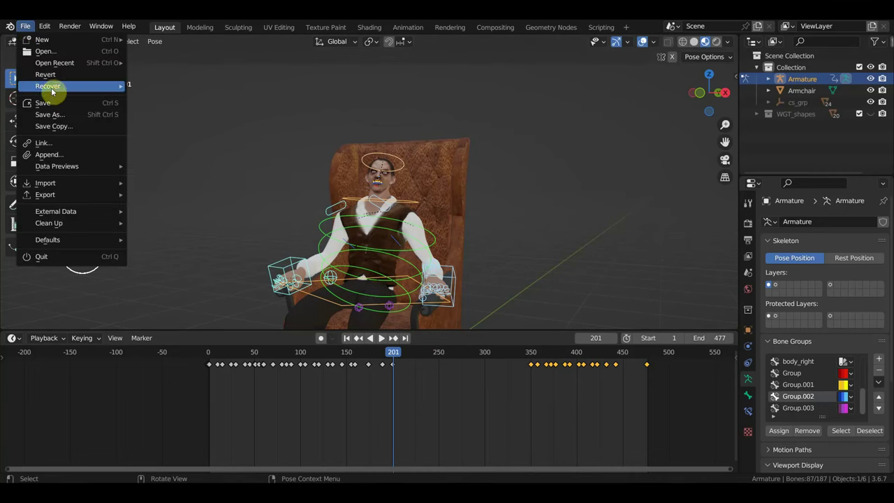
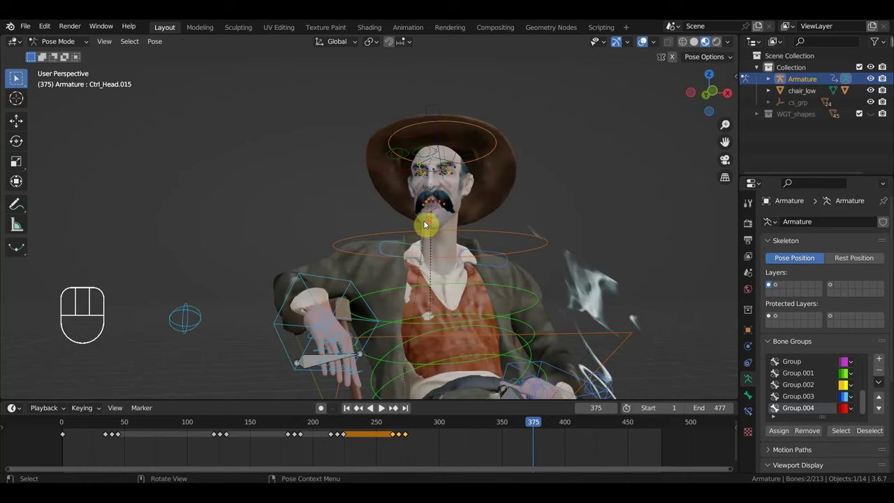
# Grab the facial keyframes and nudge them, checking the pose at frames 133 and 328.
pyautogui.moveTo(431, 208); pyautogui.dragTo(455, 220)
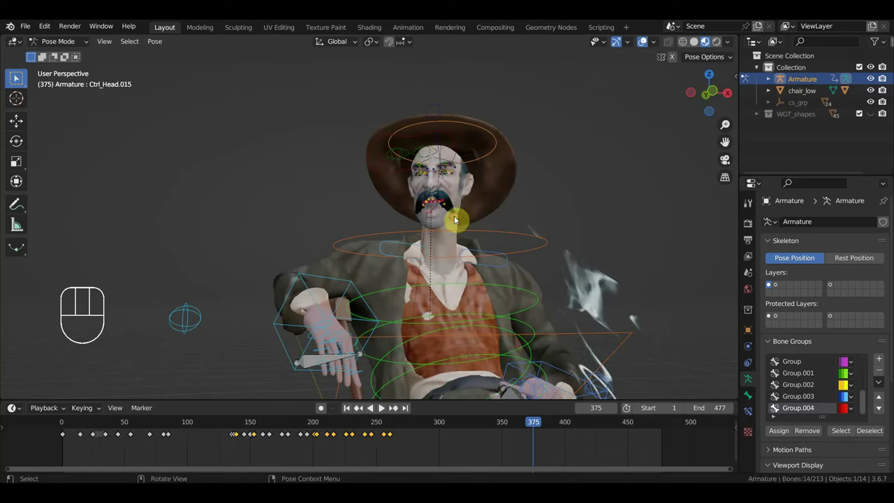
pyautogui.click(255, 437)
pyautogui.click(330, 440)
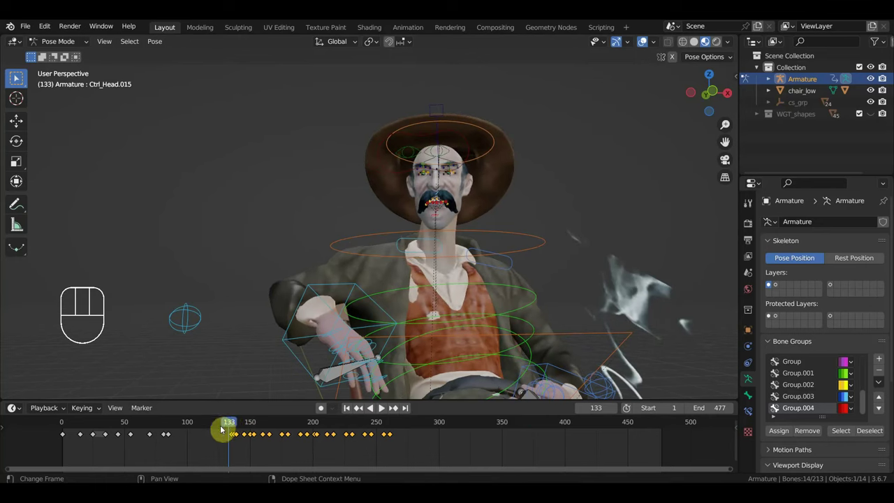
pyautogui.press('g')
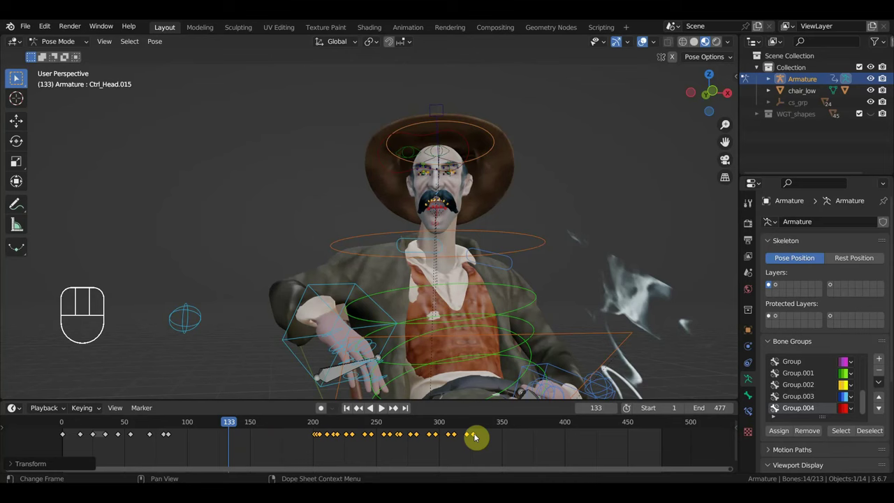
pyautogui.click(479, 421)
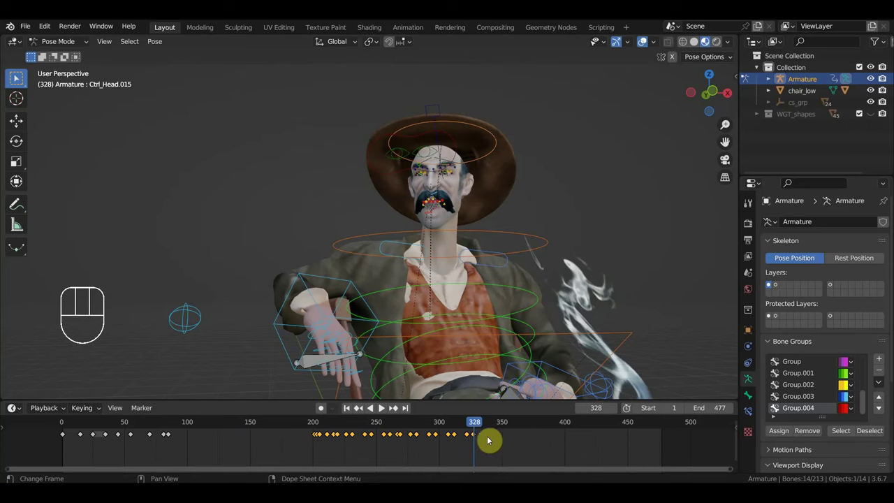
# Make Ctrl_Head.001 active and select its keyframes between about 200 and 335.
pyautogui.click(434, 211)
pyautogui.moveTo(516, 457); pyautogui.dragTo(307, 428)
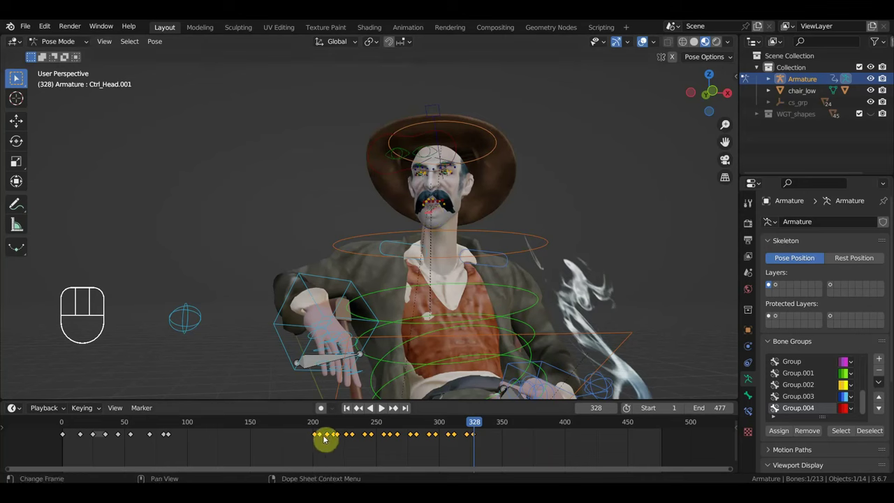
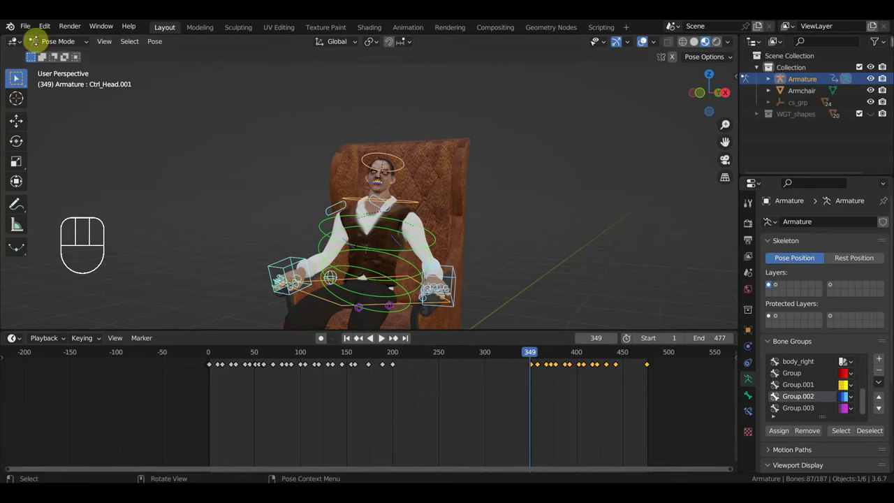
# Reopen the cowboy smoking scene and delete Ctrl_Head.001's keys beyond frame 340.
pyautogui.click(29, 32)
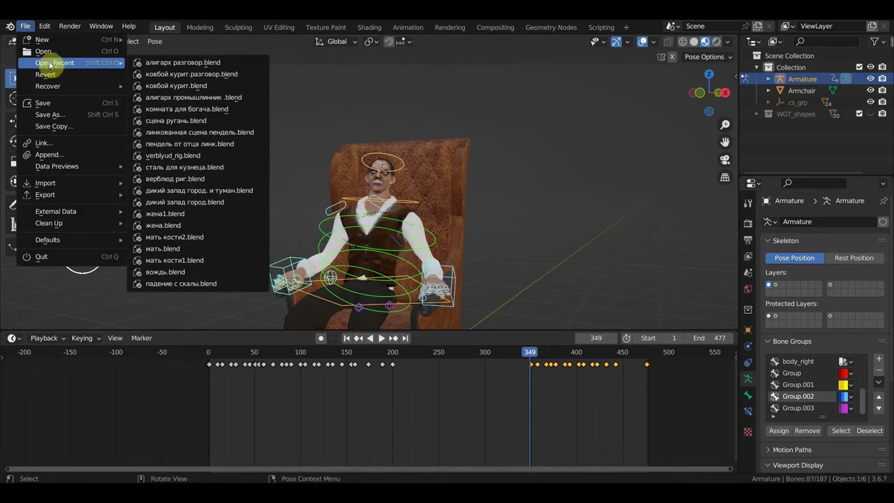
pyautogui.moveTo(175, 72); pyautogui.dragTo(477, 277)
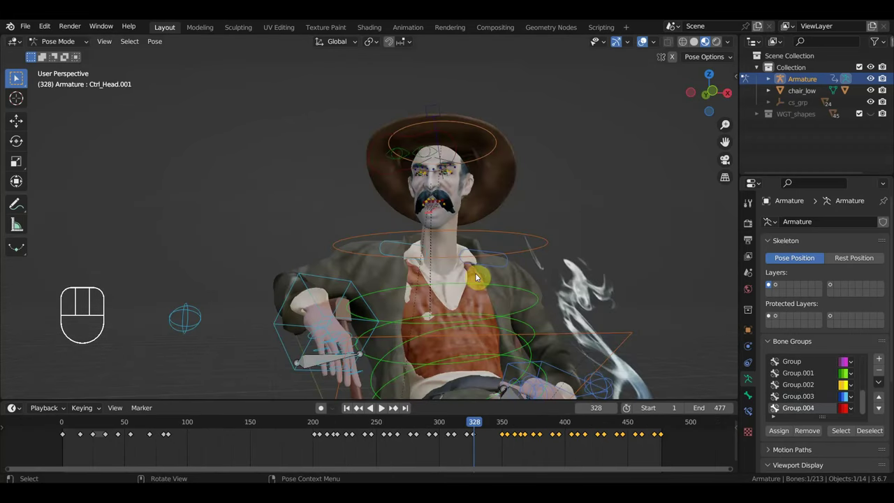
pyautogui.moveTo(688, 461); pyautogui.dragTo(500, 428)
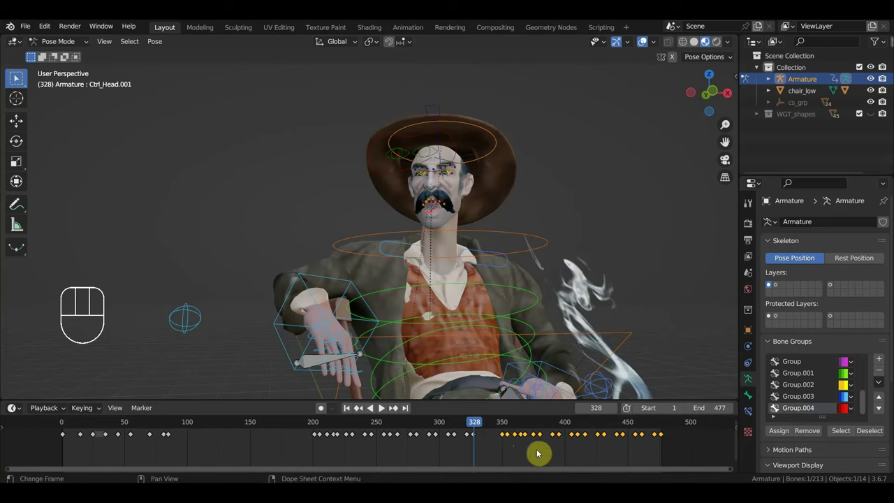
pyautogui.press('Delete')
# Select the cowboy's body controls and their keyframes in the first 100 frames.
pyautogui.moveTo(484, 424); pyautogui.dragTo(559, 441)
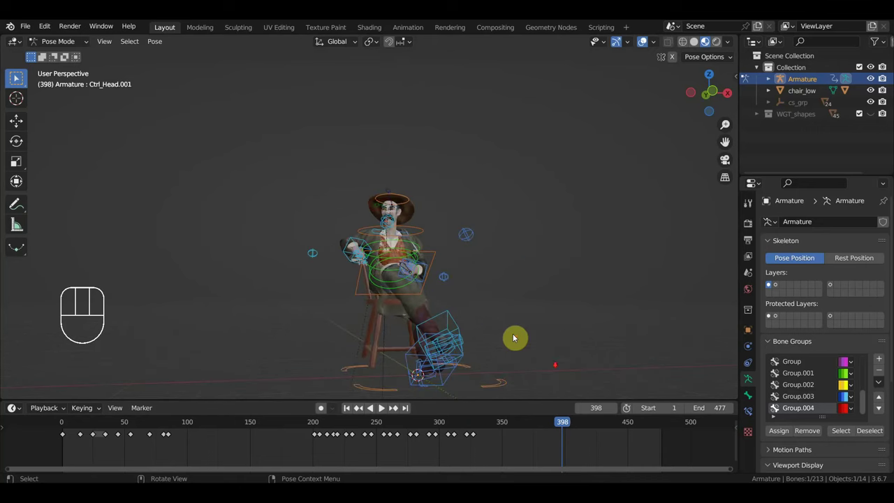
pyautogui.moveTo(528, 332); pyautogui.dragTo(306, 234)
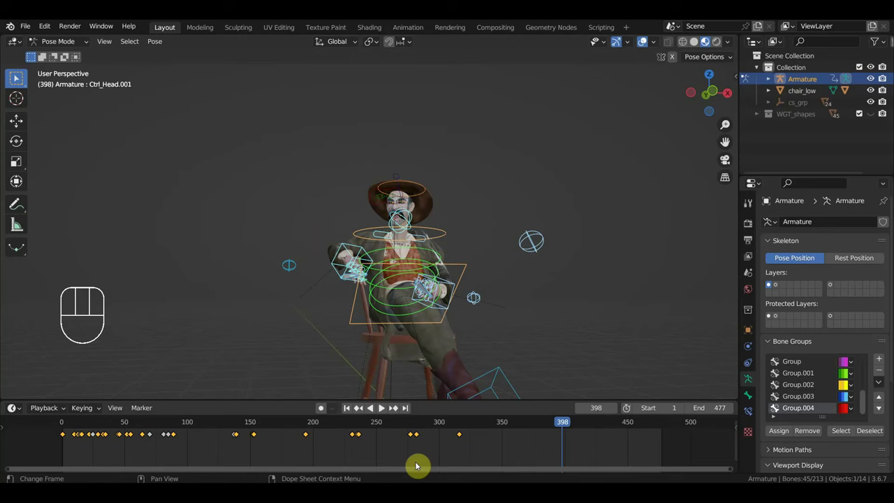
pyautogui.click(410, 427)
pyautogui.moveTo(417, 428); pyautogui.dragTo(230, 405)
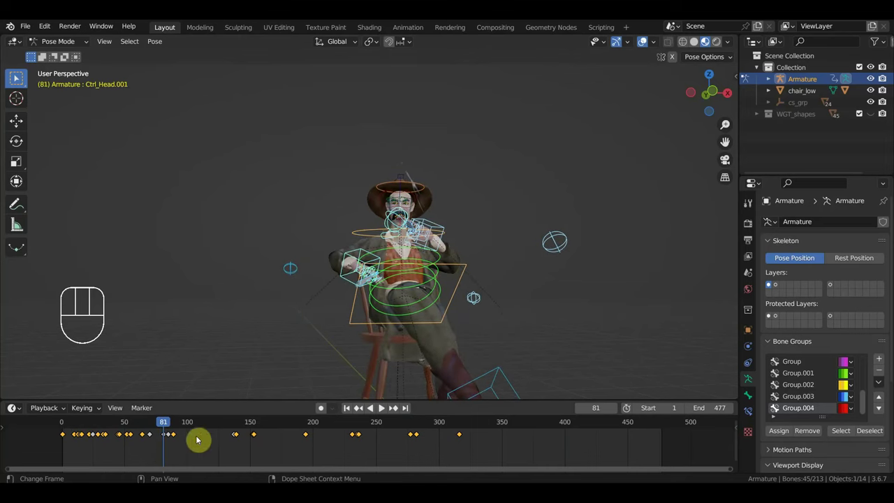
pyautogui.moveTo(177, 428); pyautogui.dragTo(285, 458)
pyautogui.moveTo(208, 456); pyautogui.dragTo(51, 422)
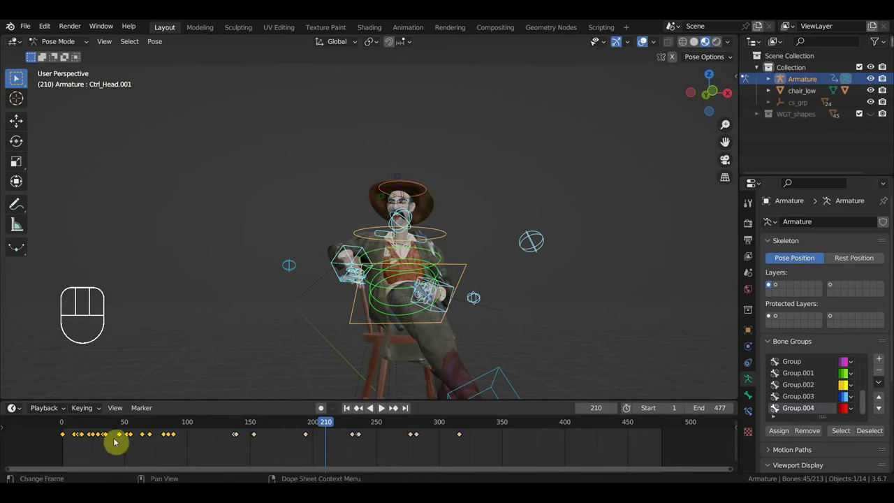
pyautogui.click(83, 424)
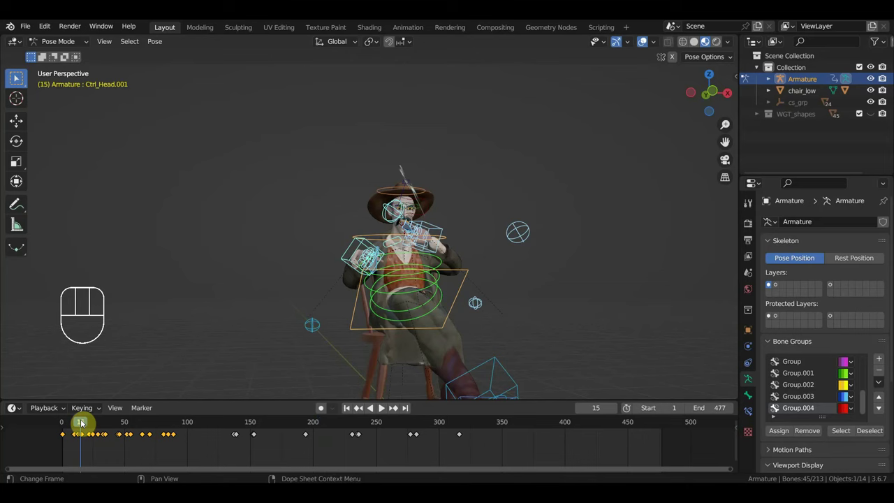
pyautogui.moveTo(86, 424); pyautogui.dragTo(160, 453)
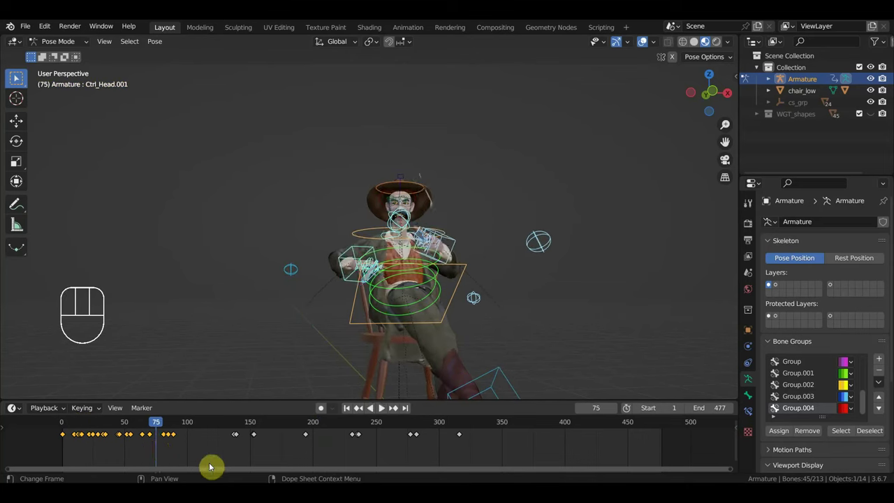
# Duplicate those gesture keys to frames 350–500 and extend the scene end to 510.
pyautogui.moveTo(494, 460); pyautogui.dragTo(158, 431)
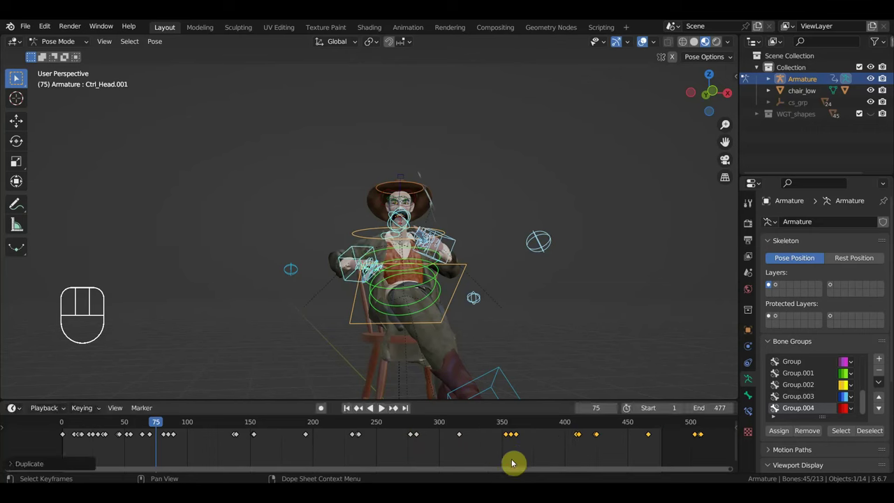
pyautogui.click(505, 424)
pyautogui.moveTo(509, 427); pyautogui.dragTo(680, 446)
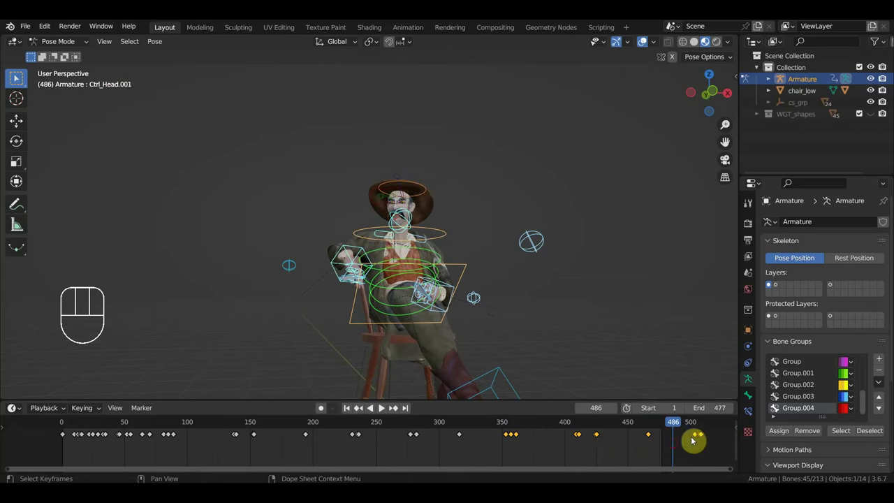
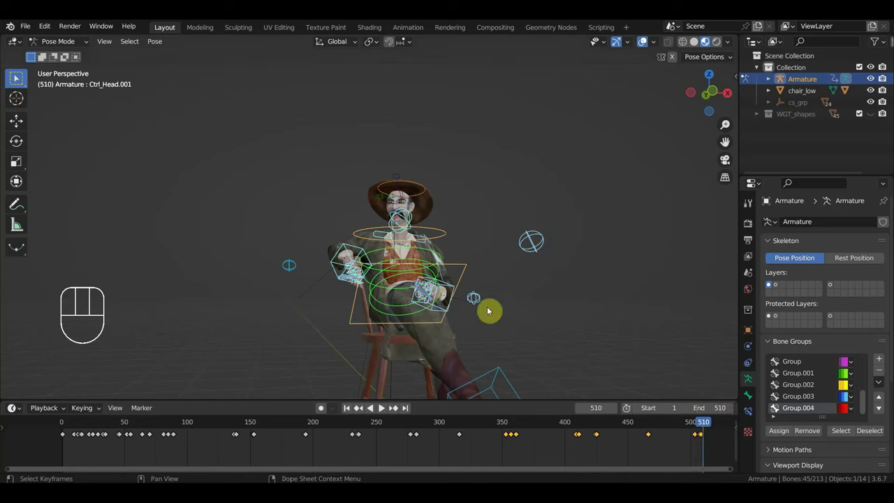
pyautogui.moveTo(438, 278); pyautogui.dragTo(433, 230)
# Orbit and zoom around the cowboy at frame 510 to inspect the final pose from all sides.
pyautogui.moveTo(430, 242); pyautogui.dragTo(358, 231)
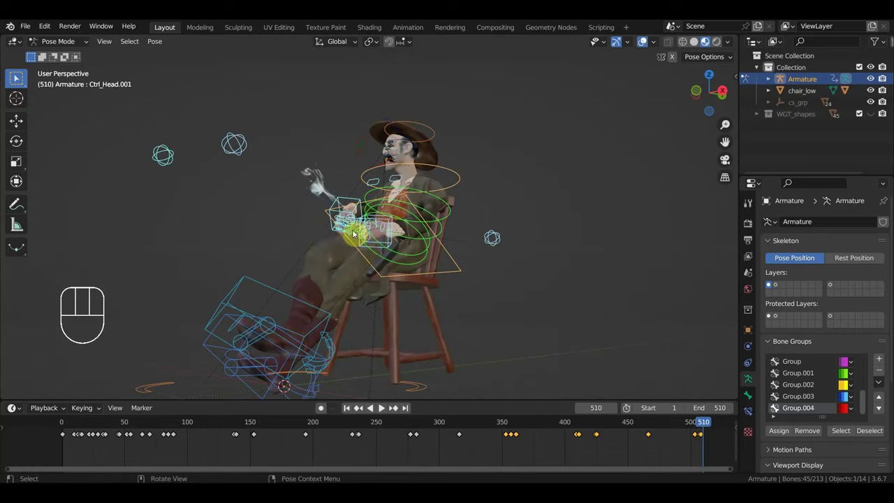
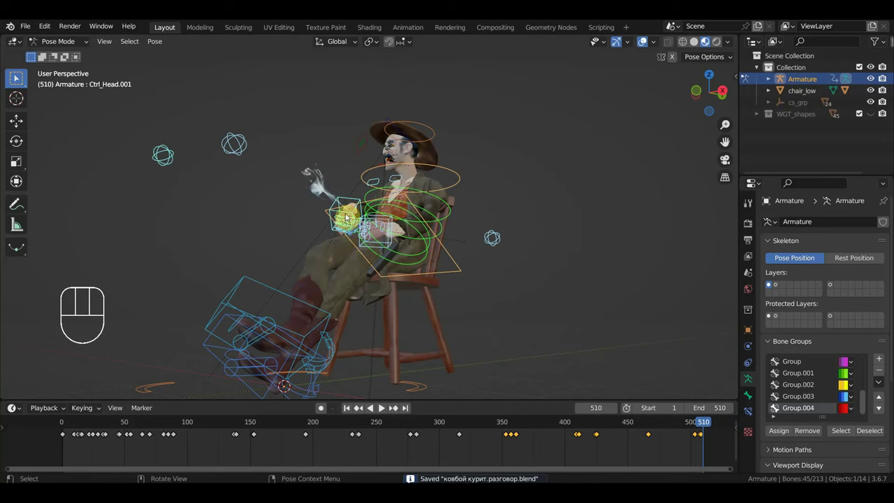
pyautogui.moveTo(347, 224); pyautogui.dragTo(438, 254)
pyautogui.moveTo(436, 255); pyautogui.dragTo(348, 246)
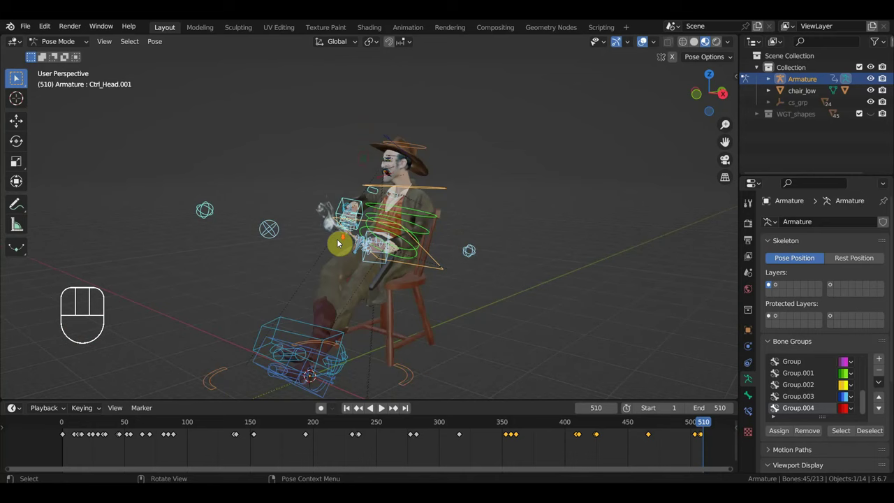
pyautogui.moveTo(287, 191); pyautogui.dragTo(248, 193)
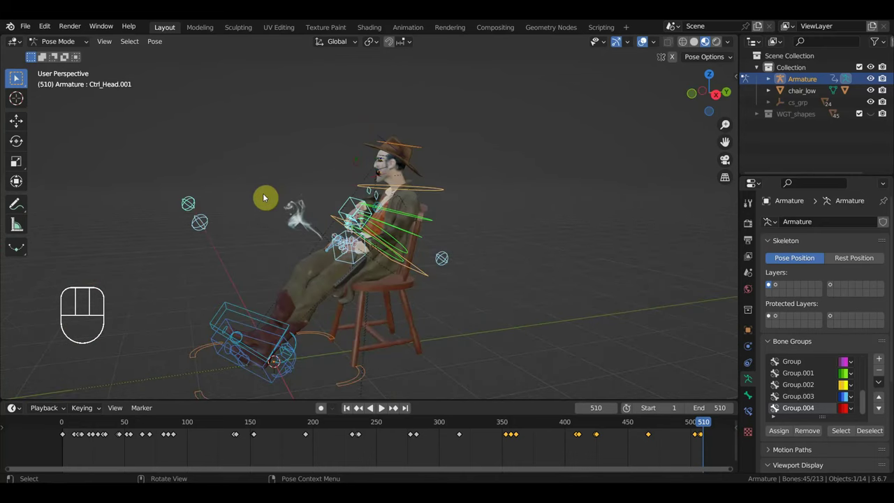
pyautogui.moveTo(271, 195); pyautogui.dragTo(451, 185)
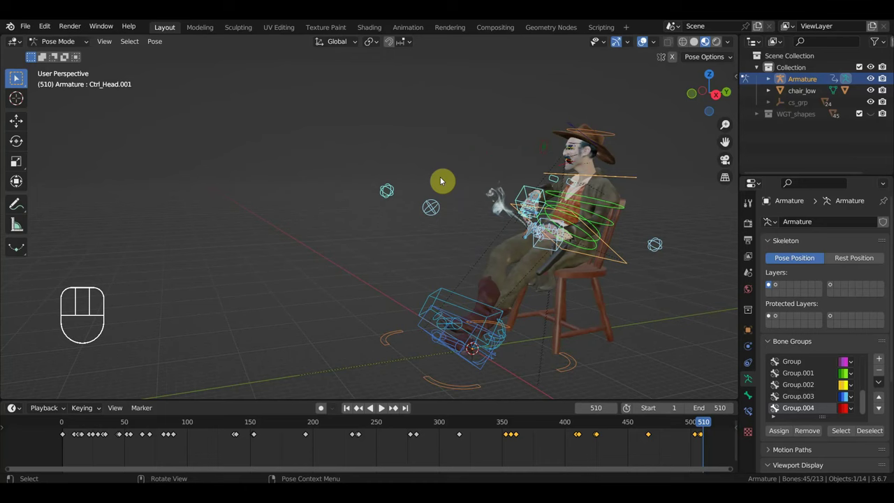
pyautogui.moveTo(431, 199); pyautogui.dragTo(376, 193)
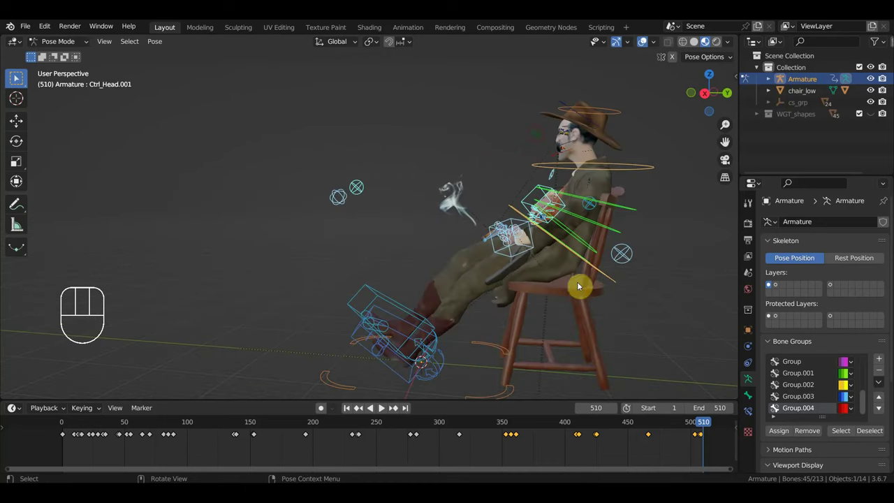
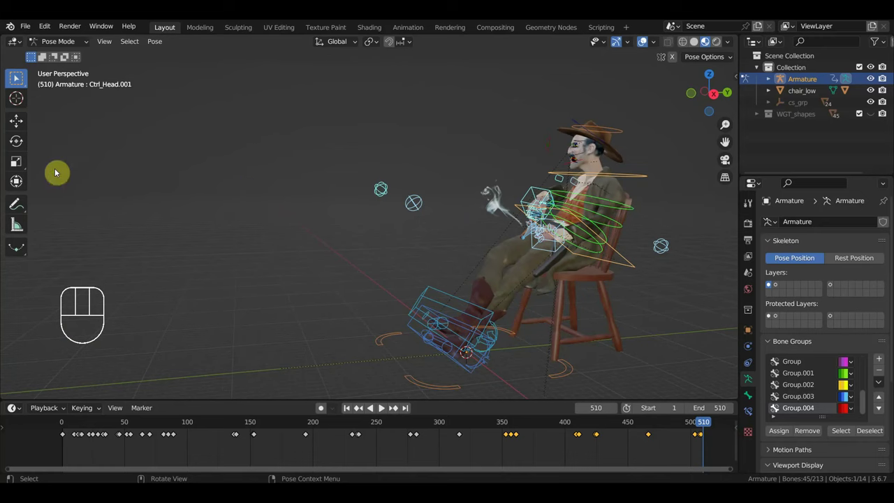
pyautogui.moveTo(349, 245); pyautogui.dragTo(431, 251)
pyautogui.moveTo(411, 257); pyautogui.dragTo(394, 251)
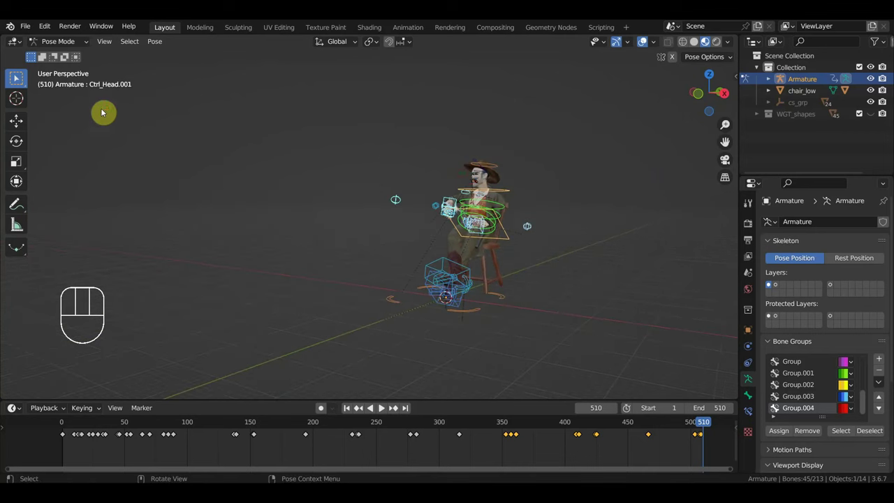